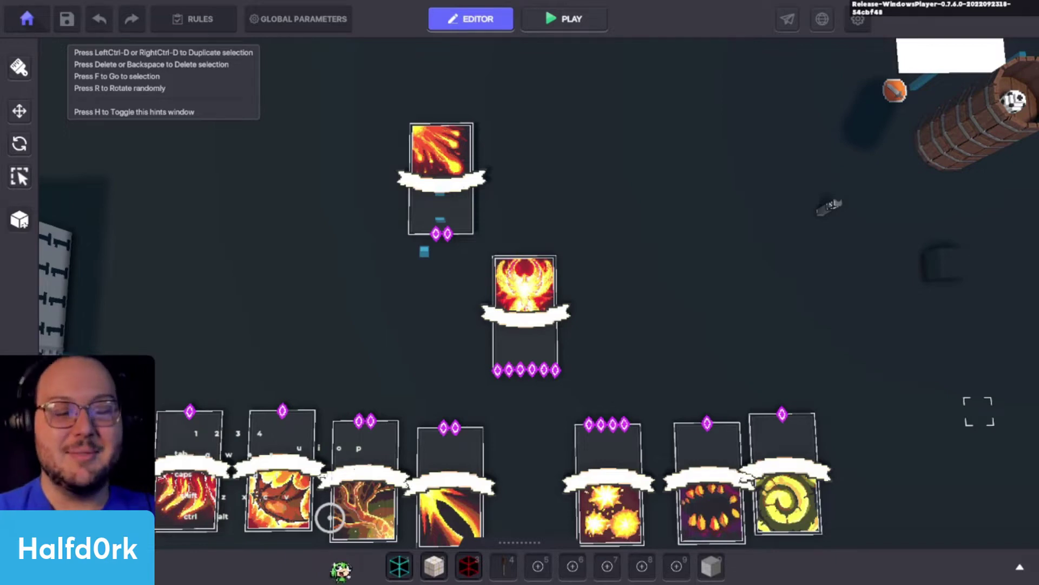
Frame the phoenix card and tilt the view to look straight down over the card rows
{"action": "key", "text": "alt+Tab"}
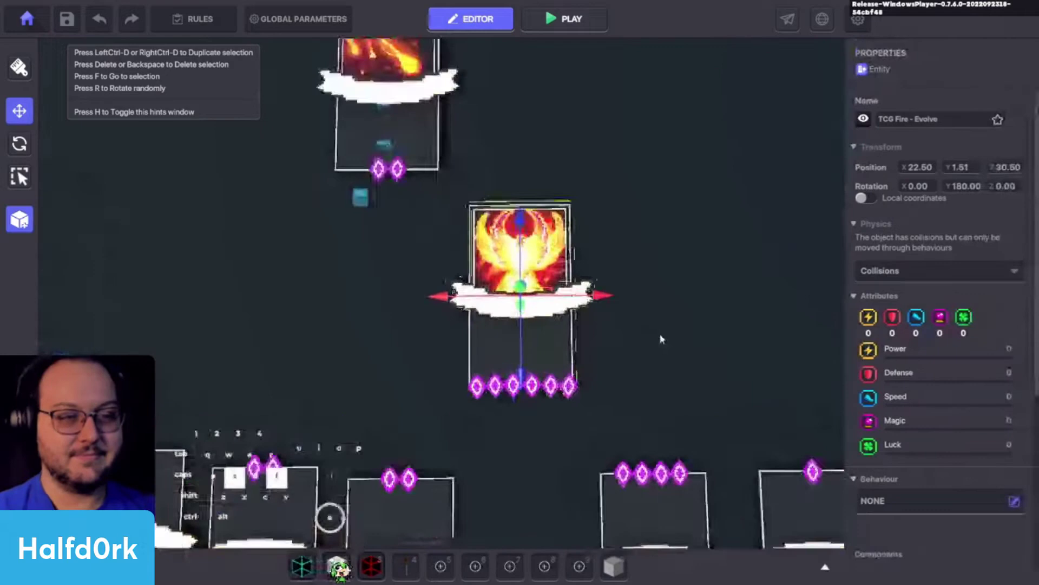
{"action": "key", "text": "s"}
{"action": "key", "text": "shift+a"}
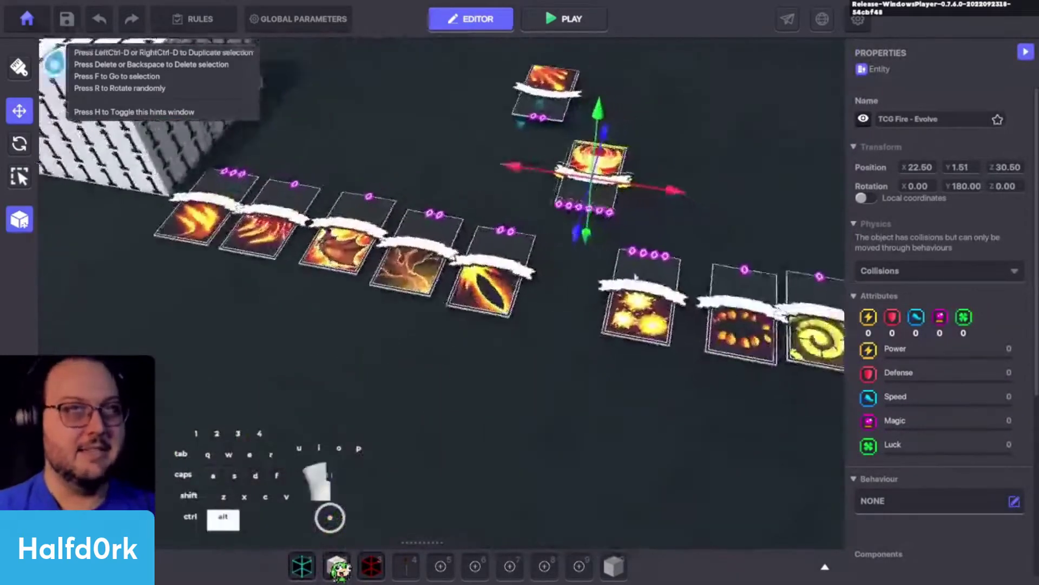
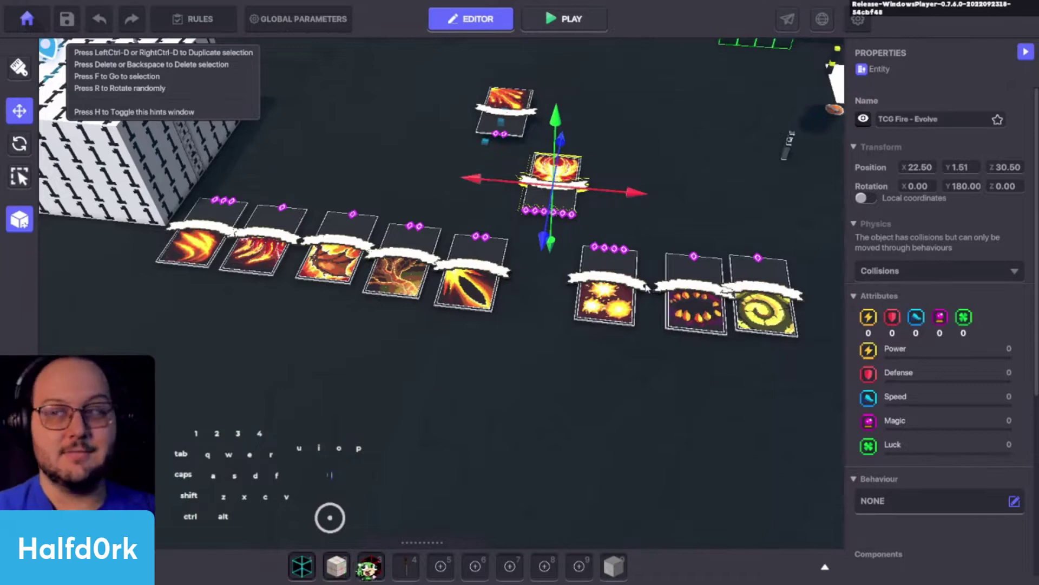
{"action": "key", "text": "space"}
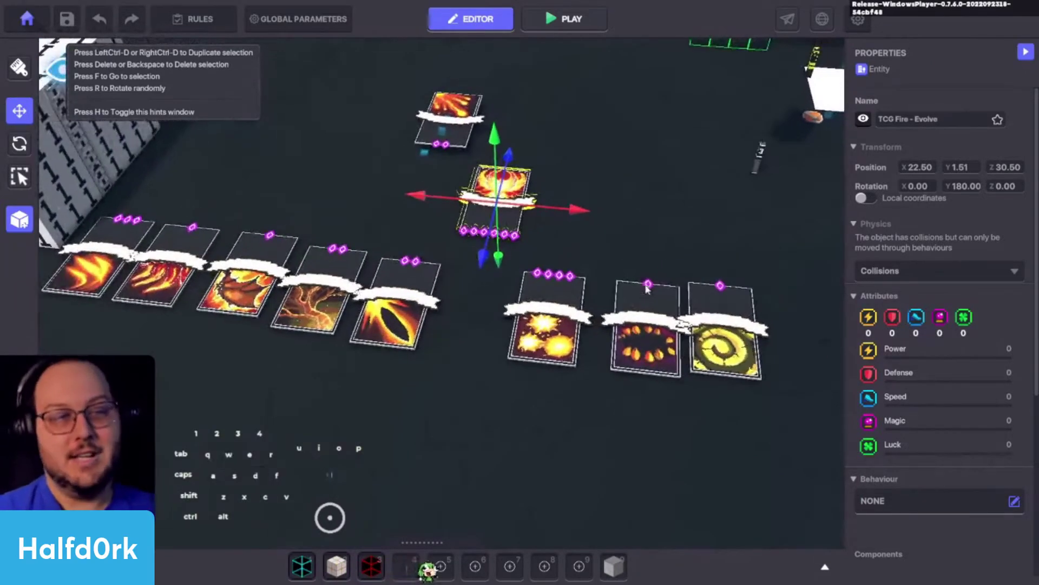
{"action": "key", "text": "a"}
{"action": "key", "text": "space"}
{"action": "left_click_drag", "start_coordinate": [646, 299], "coordinate": [651, 315]}
{"action": "scroll", "scroll_direction": "up", "scroll_amount": 3}
{"action": "left_click_drag", "start_coordinate": [599, 284], "coordinate": [598, 344]}
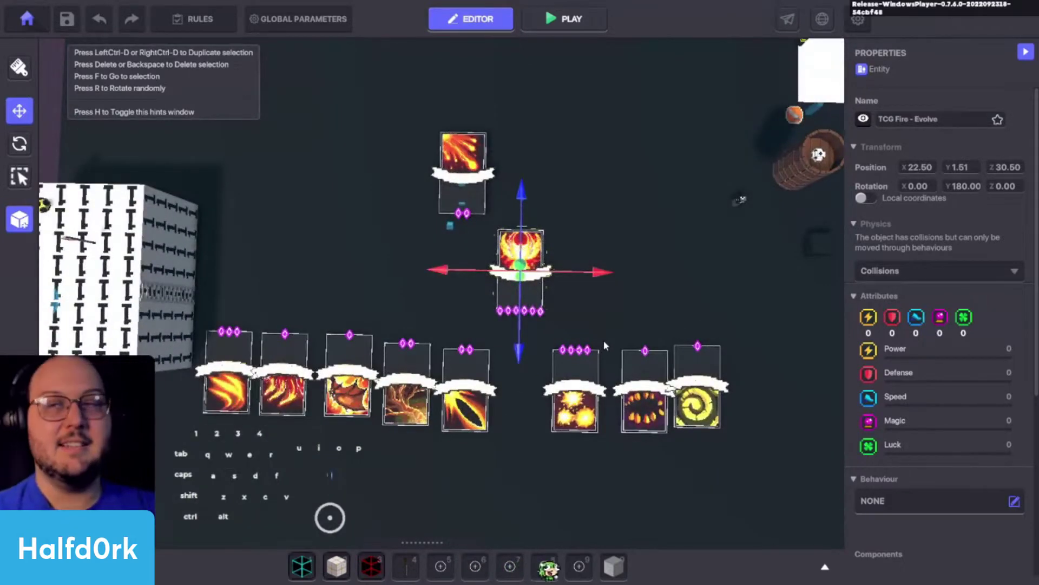
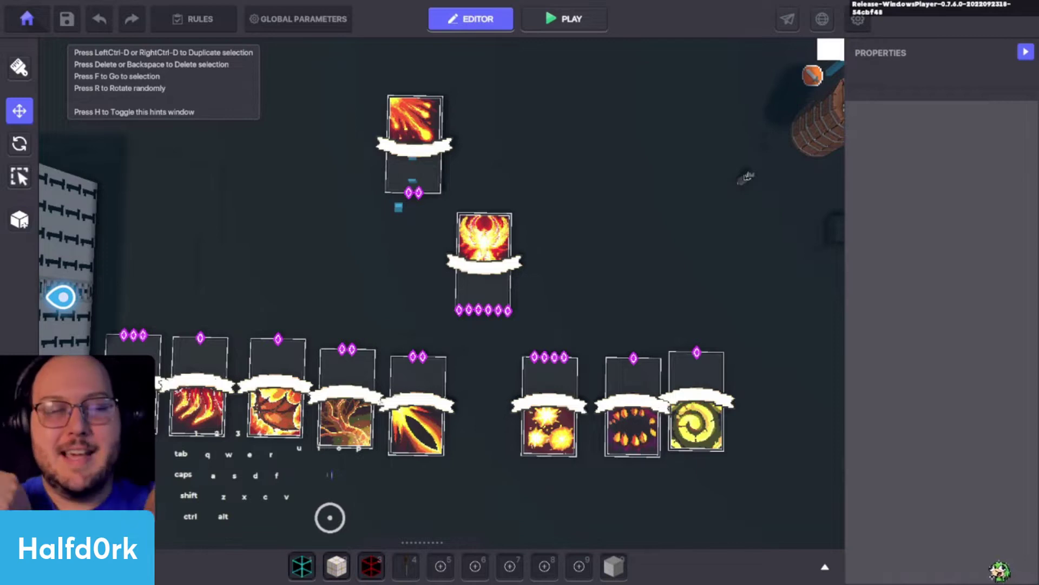
Fly the view out over the play area and around the numbered spawner tower
{"action": "key", "text": "alt+Tab"}
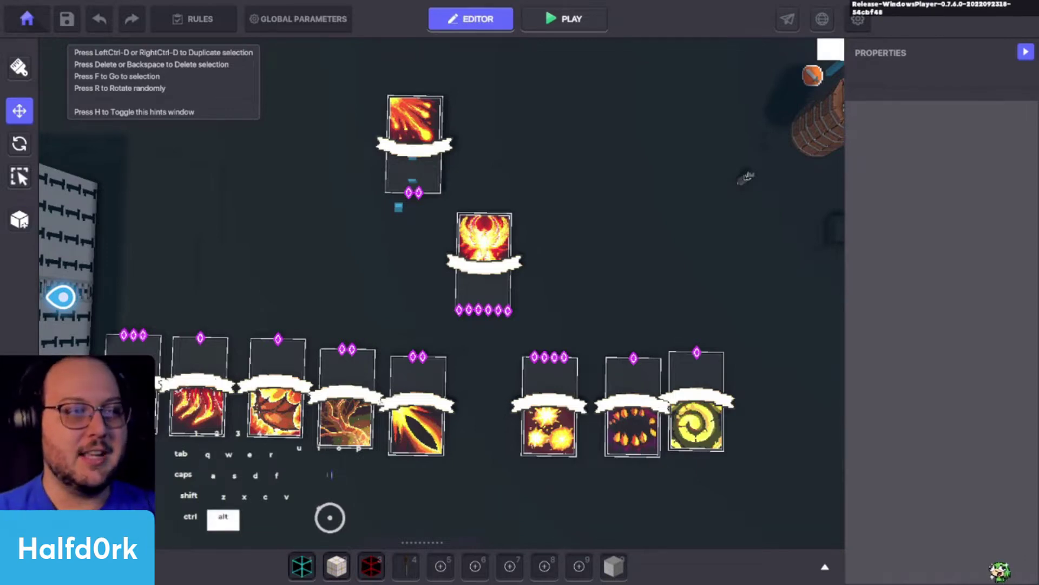
{"action": "scroll", "scroll_direction": "down", "scroll_amount": 3}
{"action": "left_click", "coordinate": [684, 254]}
{"action": "key", "text": "a"}
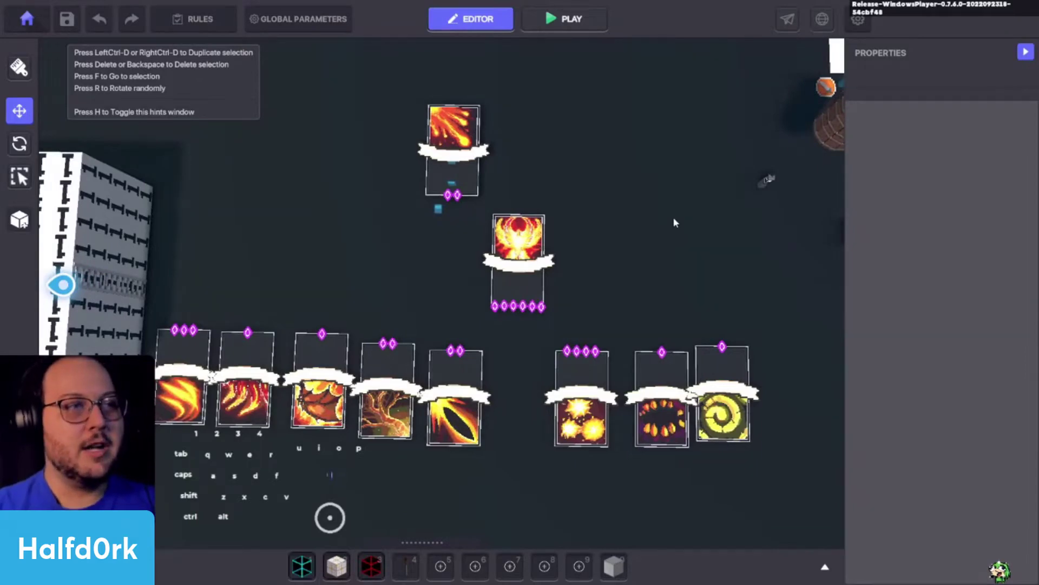
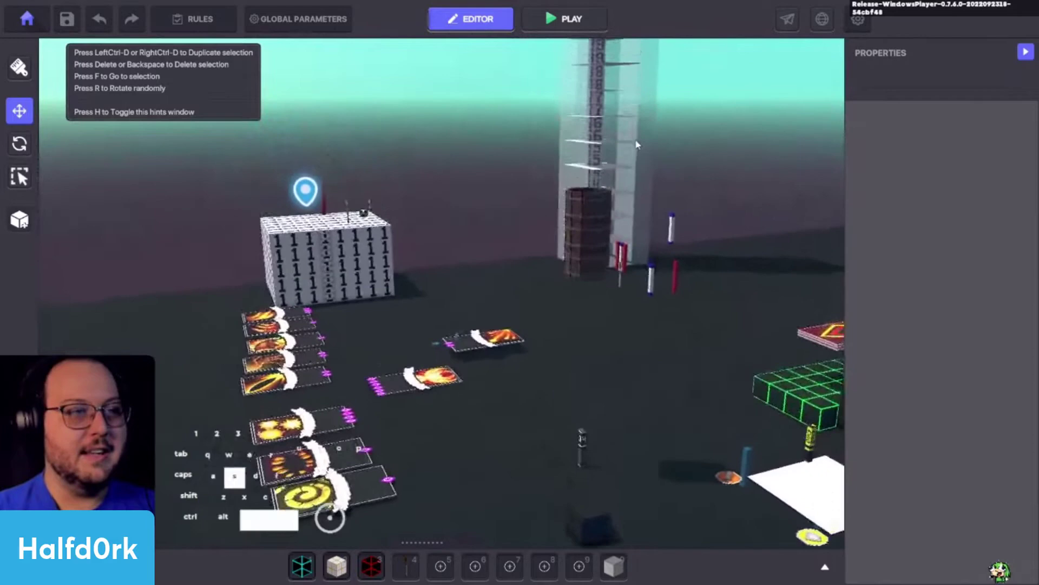
{"action": "key", "text": "space"}
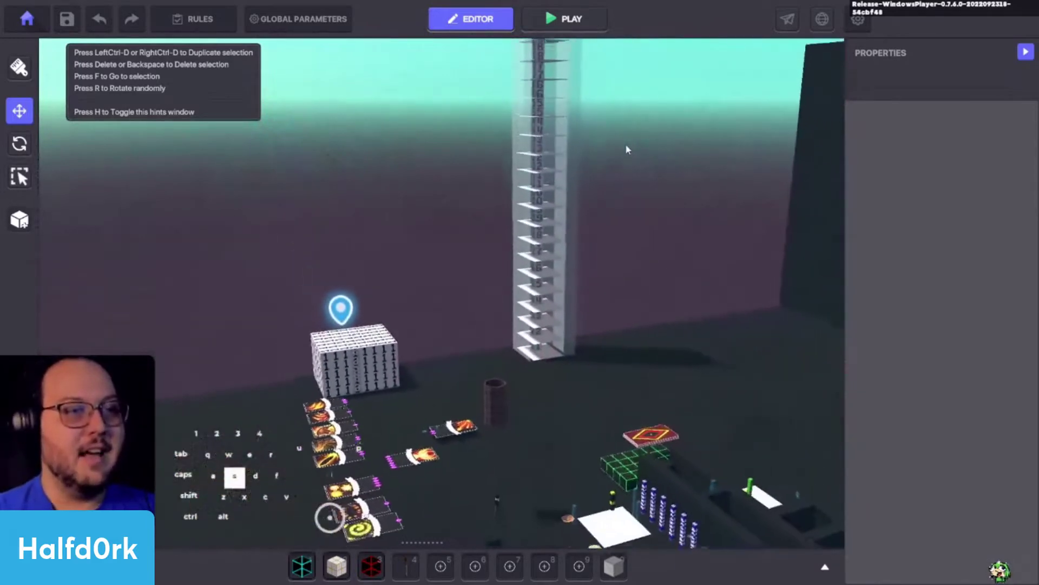
{"action": "key", "text": "s"}
{"action": "key", "text": "a"}
{"action": "key", "text": "s"}
{"action": "key", "text": "space"}
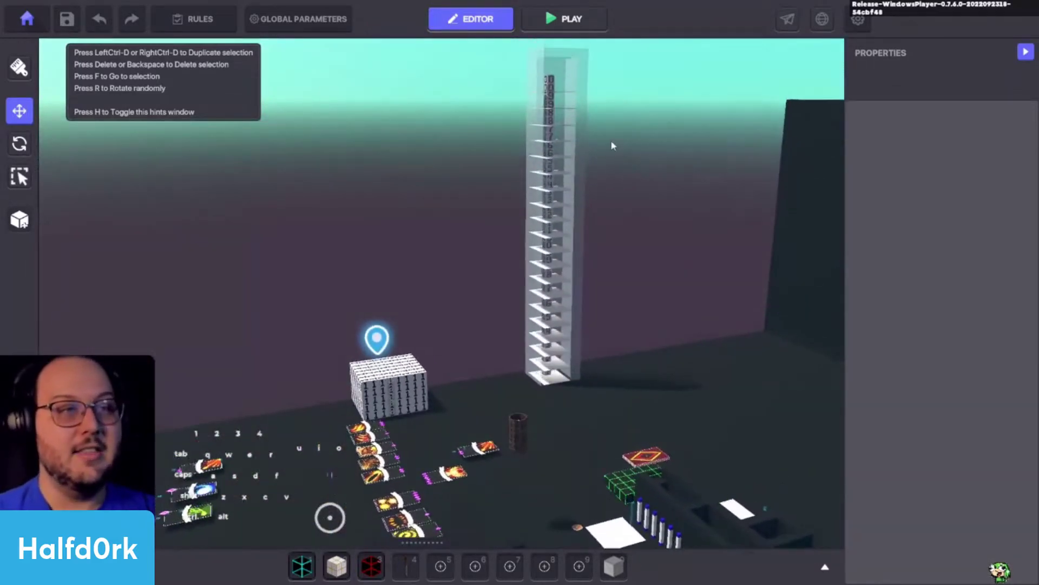
{"action": "key", "text": "w"}
{"action": "key", "text": "a"}
{"action": "key", "text": "c"}
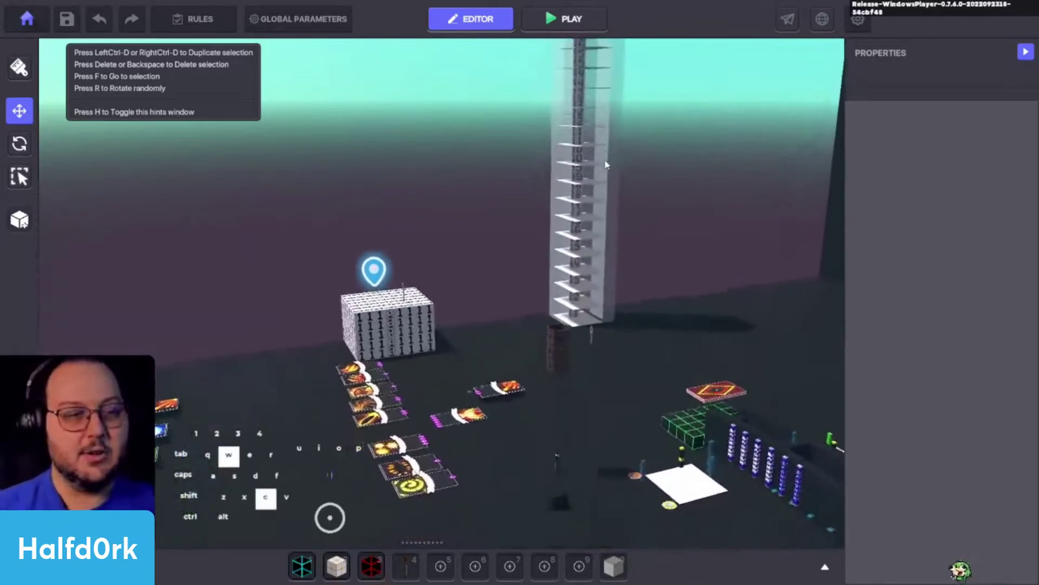
{"action": "key", "text": "space"}
{"action": "key", "text": "s"}
{"action": "key", "text": "a"}
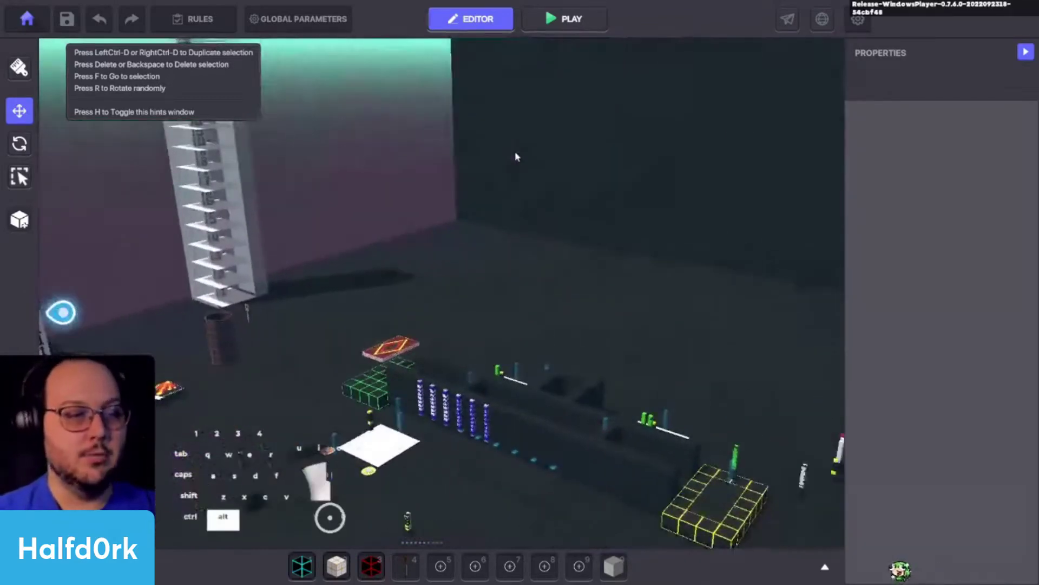
{"action": "key", "text": "space"}
{"action": "key", "text": "w"}
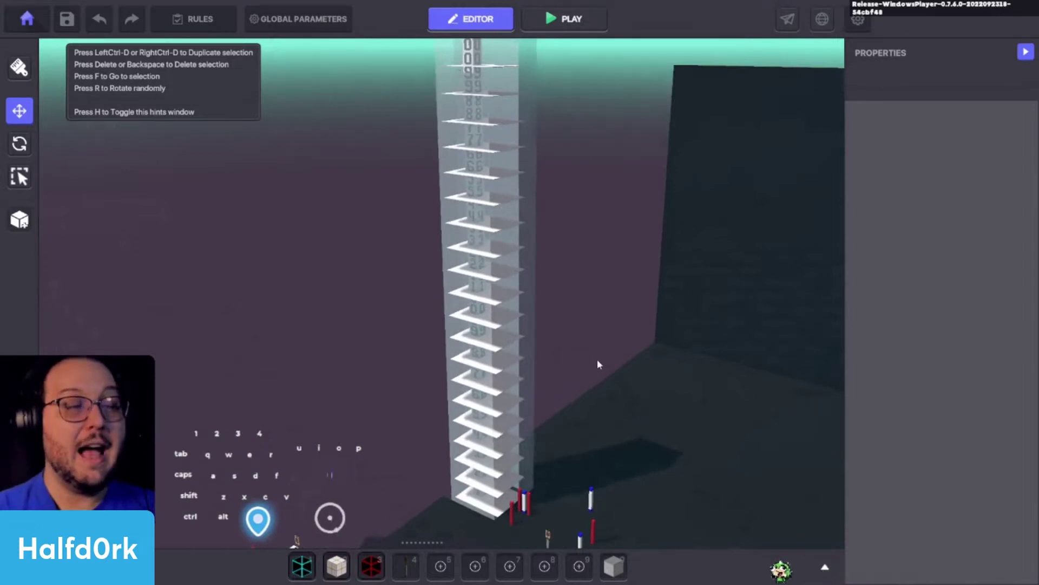
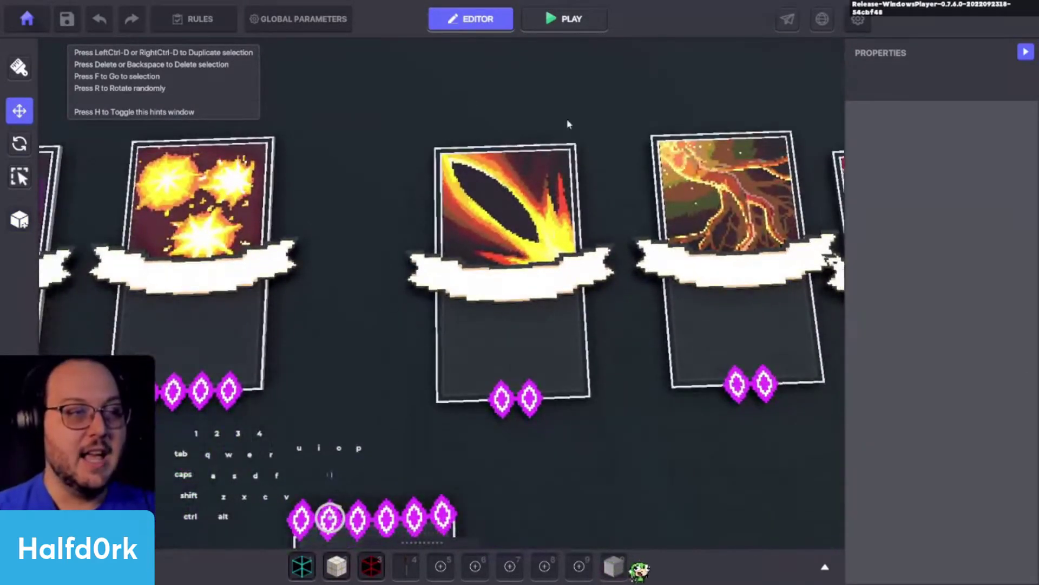
Select the TCG Fire - Rapidash card and raise it so Position Y reads 4.01
{"action": "left_click", "coordinate": [232, 249]}
{"action": "left_click", "coordinate": [232, 248]}
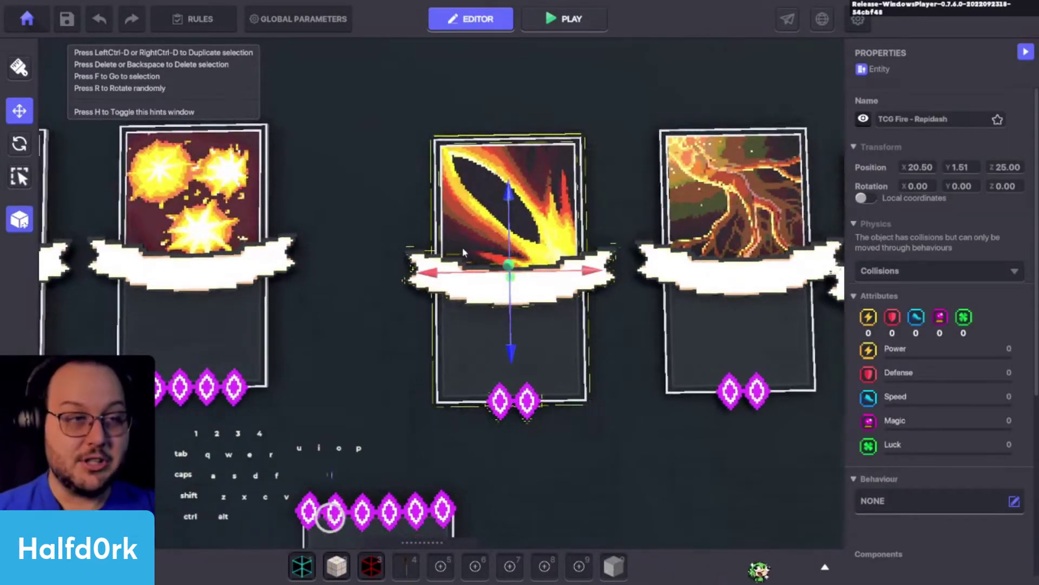
{"action": "left_click", "coordinate": [231, 245]}
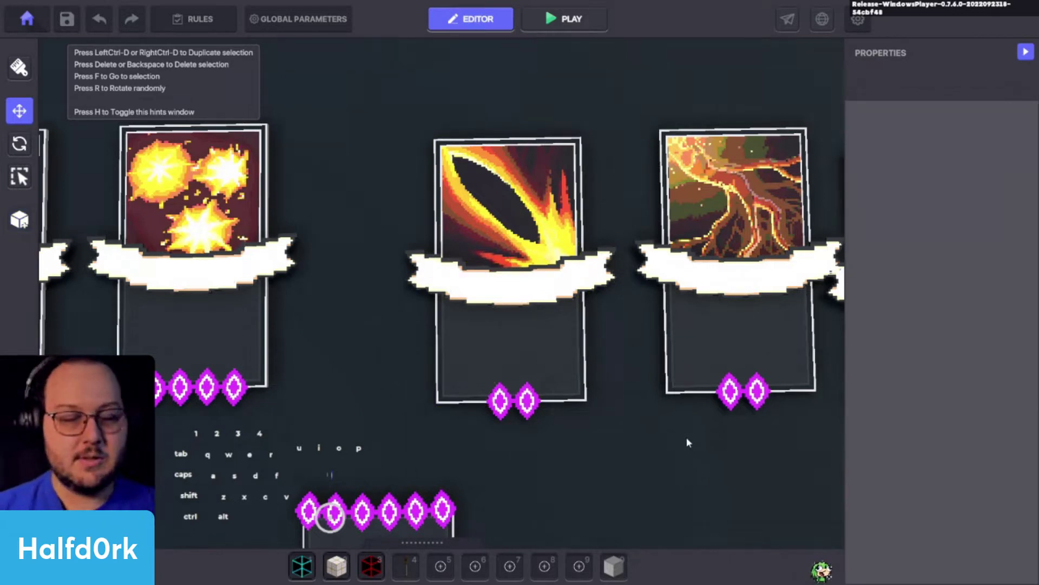
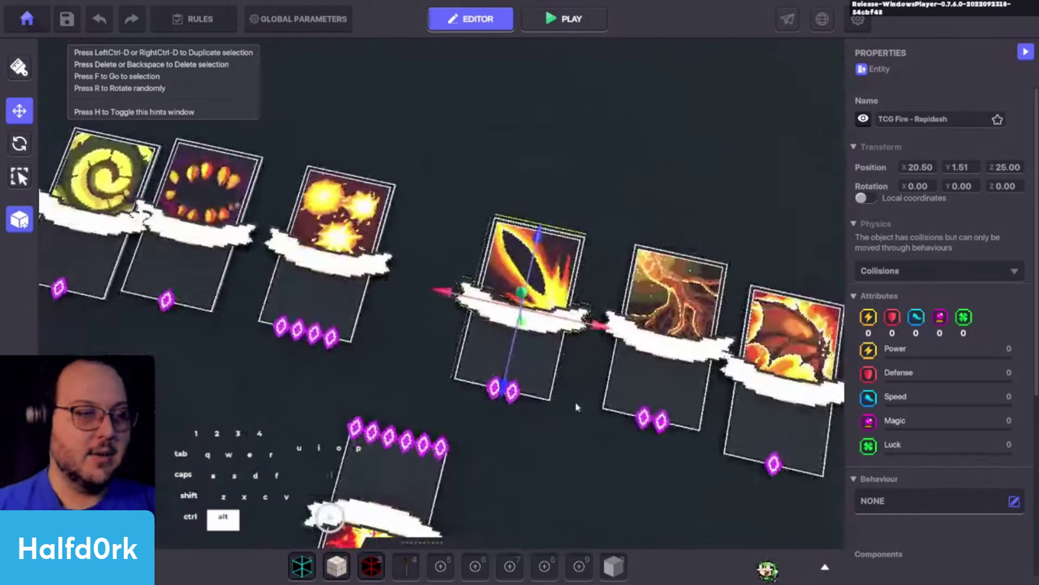
{"action": "key", "text": "space"}
{"action": "left_click", "coordinate": [520, 329]}
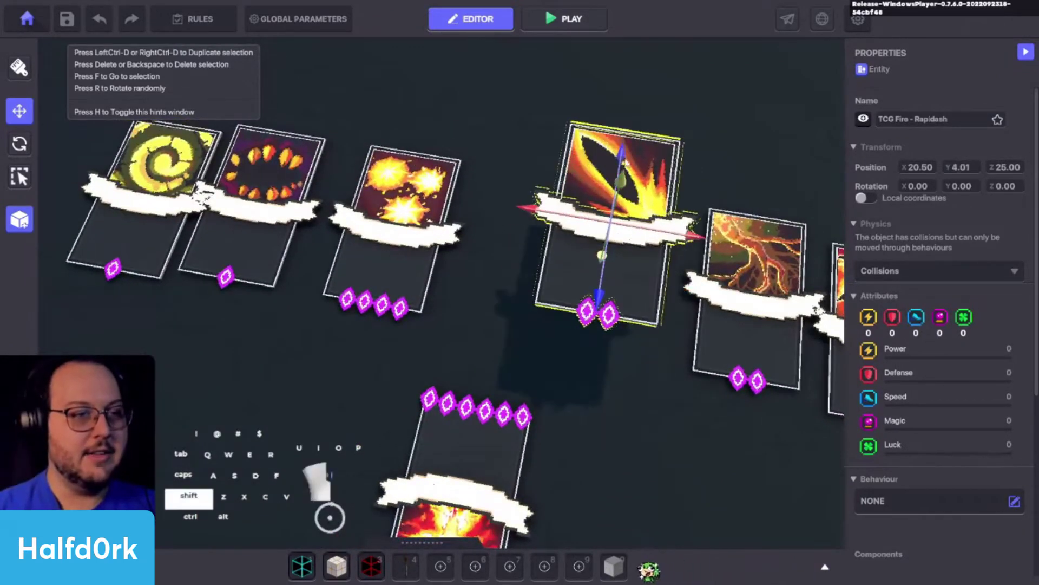
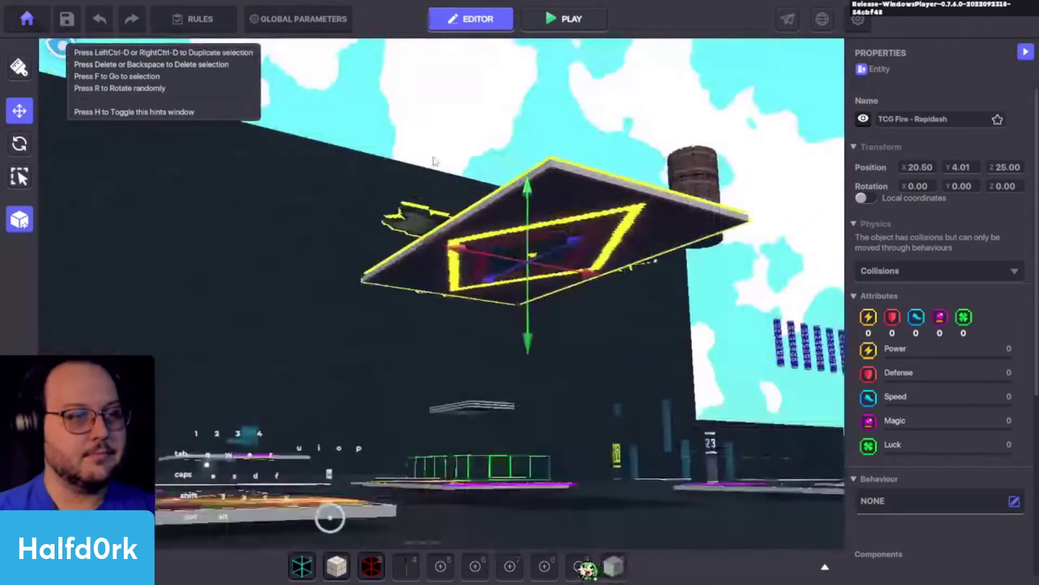
{"action": "left_click_drag", "start_coordinate": [481, 339], "coordinate": [267, 417]}
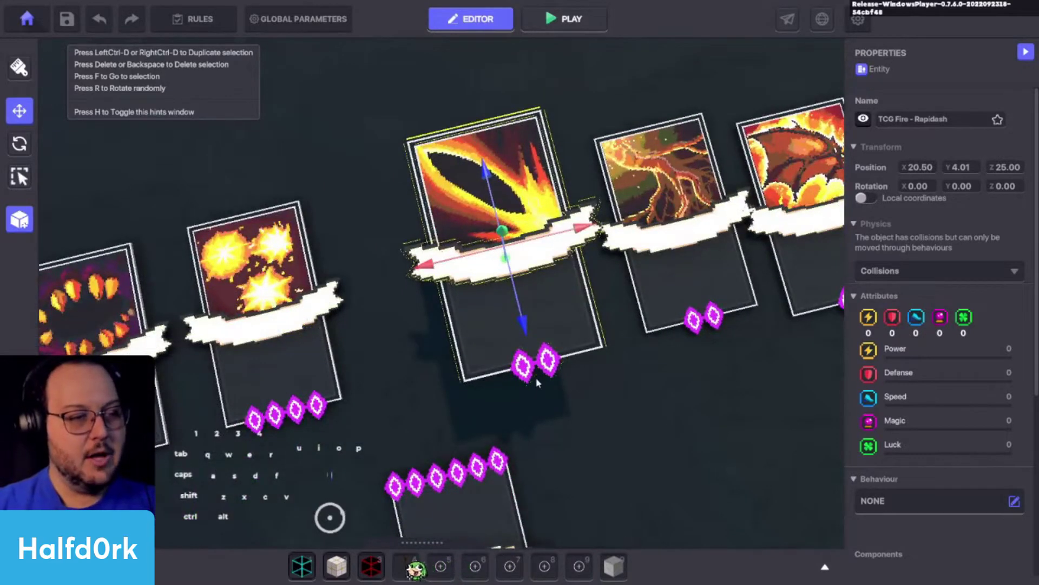
{"action": "left_click", "coordinate": [557, 357]}
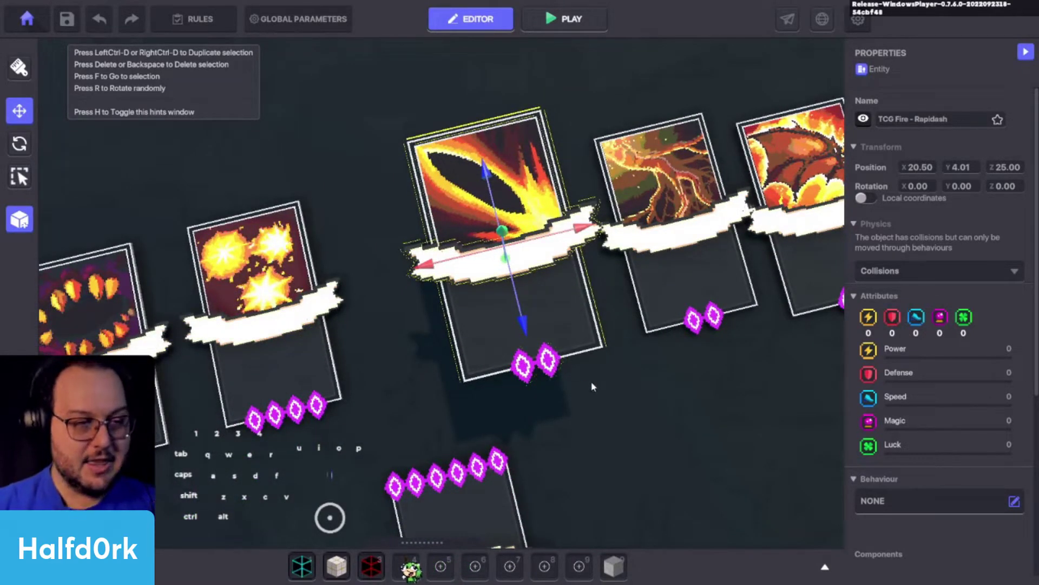
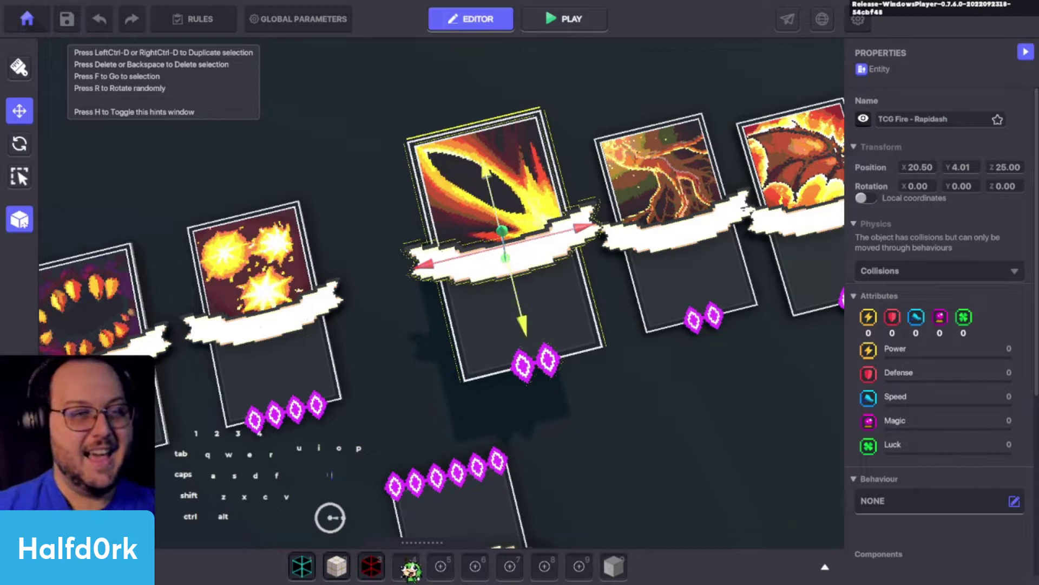
{"action": "left_click_drag", "start_coordinate": [552, 274], "coordinate": [602, 208]}
{"action": "left_click", "coordinate": [529, 320]}
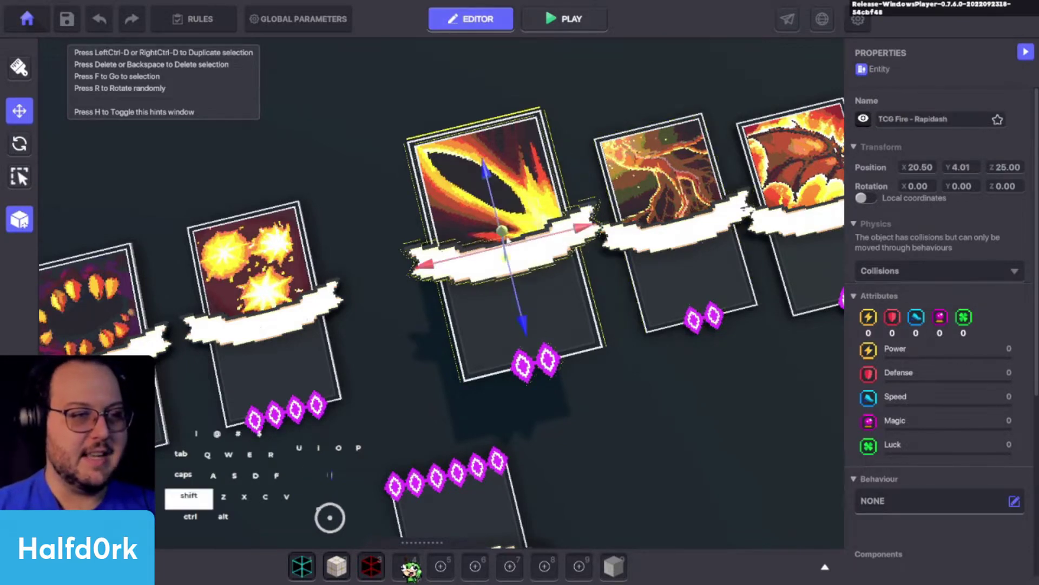
{"action": "left_click_drag", "start_coordinate": [508, 242], "coordinate": [517, 265]}
{"action": "left_click", "coordinate": [510, 261]}
Start testing the level in play mode
{"action": "key", "text": "Tab"}
{"action": "key", "text": "d"}
{"action": "key", "text": "w"}
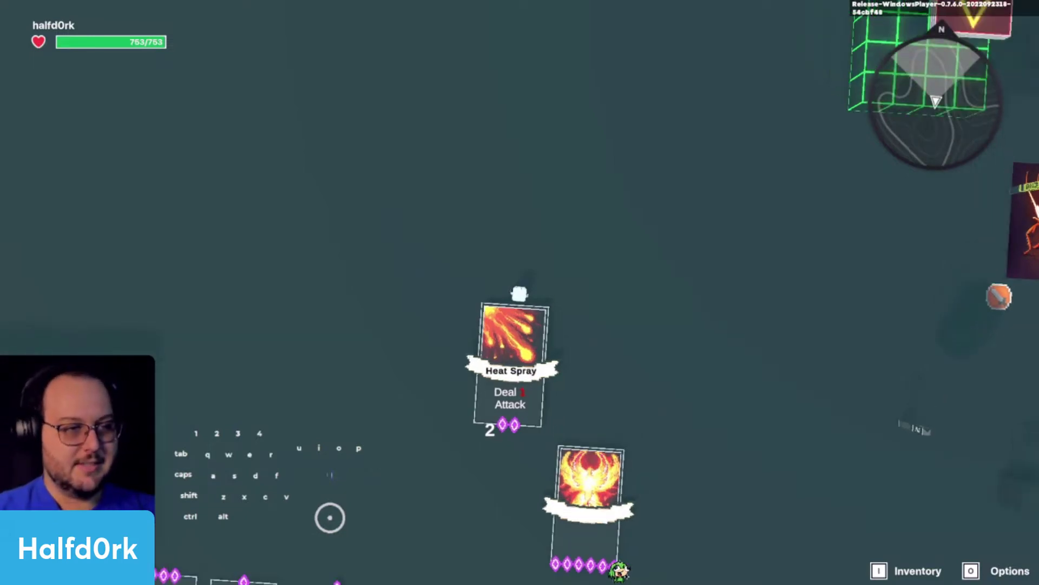
Walk the avatar away from Heat Spray until the card.detected label shows
{"action": "key", "text": "s"}
{"action": "key", "text": "a"}
{"action": "key", "text": "w"}
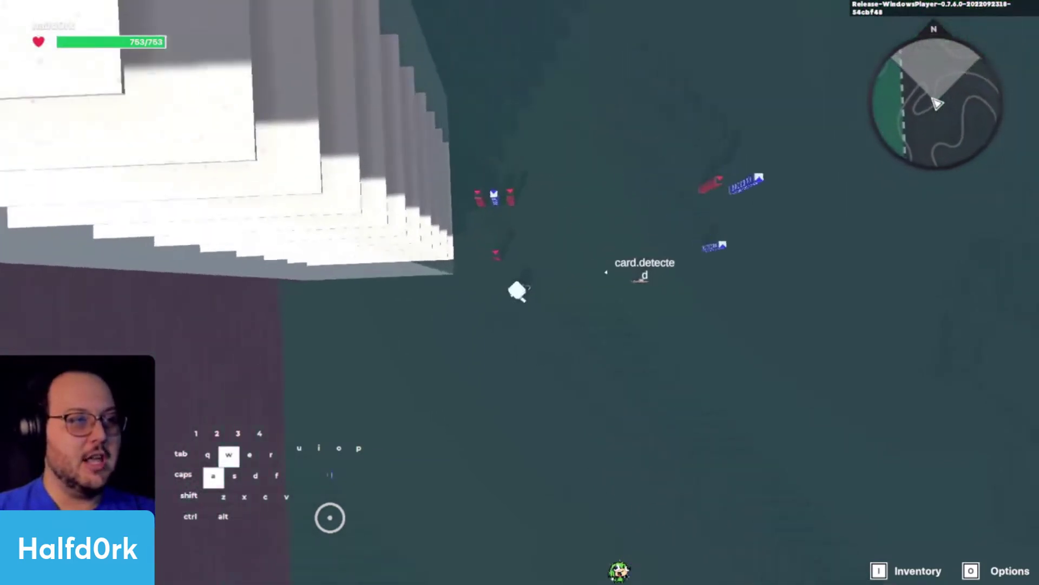
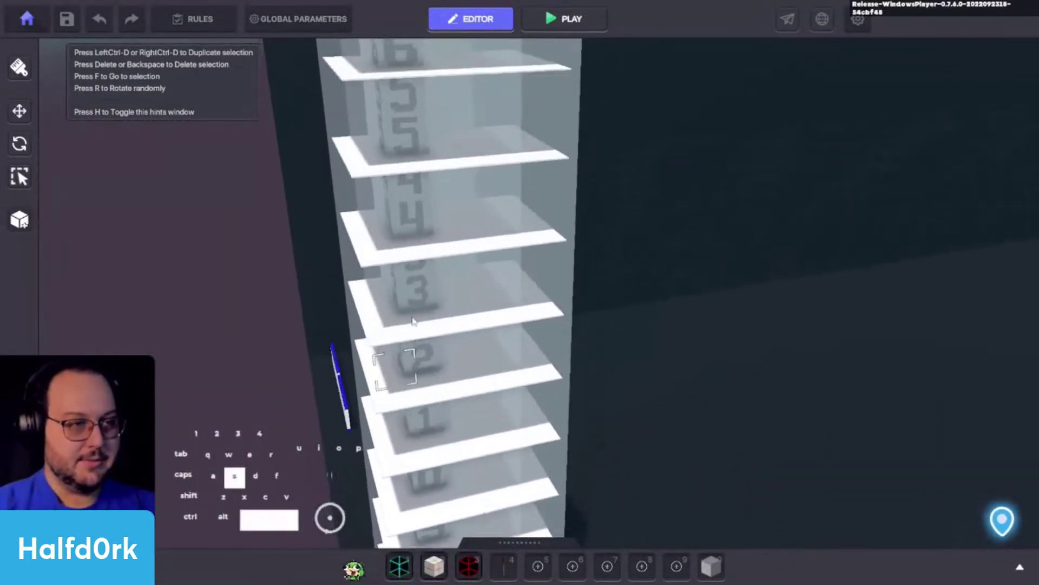
Fly the editor view away from the tower back toward the fire card rows
{"action": "key", "text": "space"}
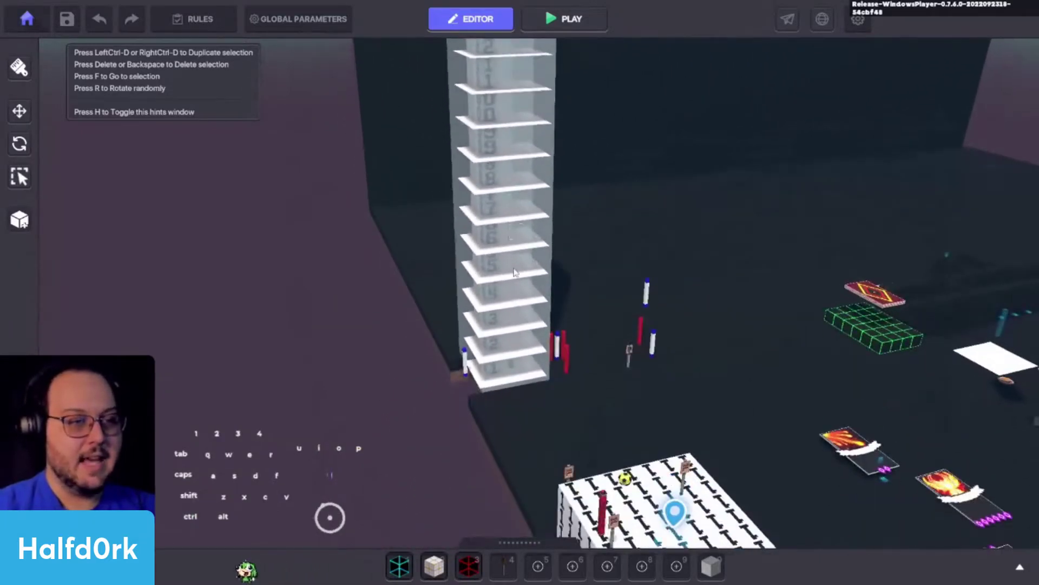
{"action": "key", "text": "w"}
{"action": "scroll", "scroll_direction": "up", "scroll_amount": 3}
{"action": "key", "text": "d"}
{"action": "key", "text": "c"}
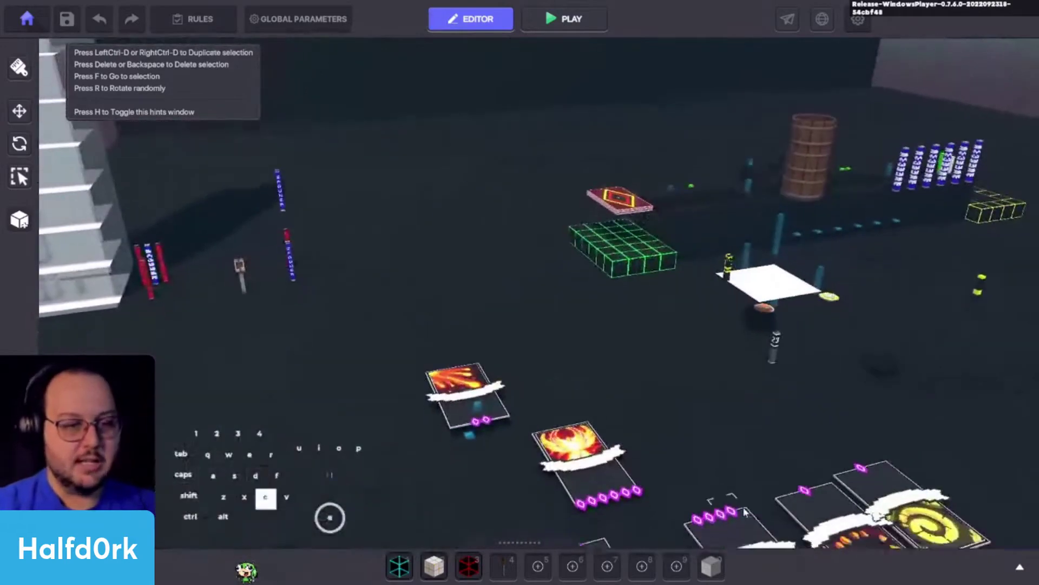
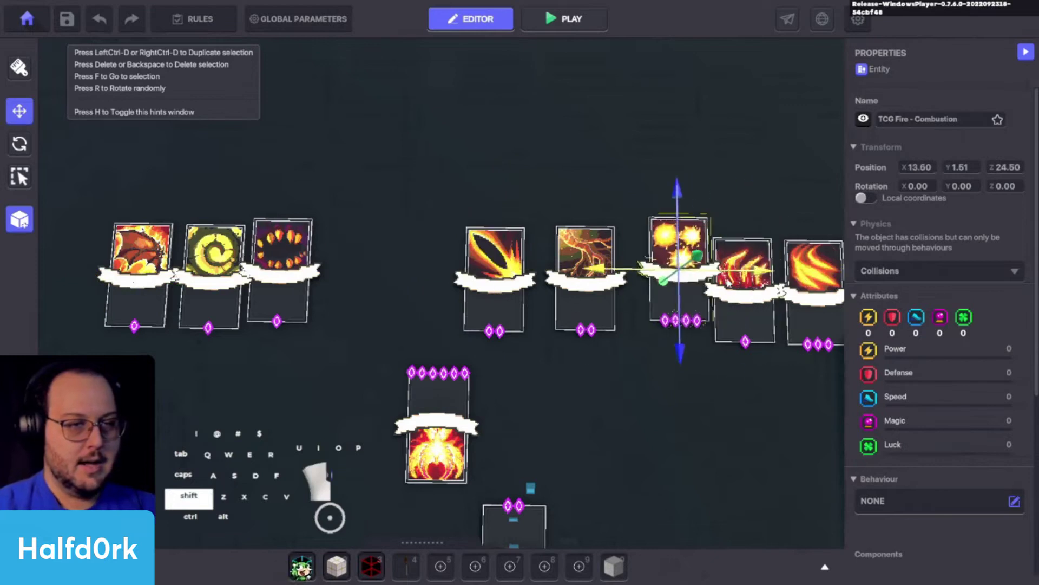
Select the Hot Body card and slide it into its place in the row
{"action": "left_click", "coordinate": [585, 319]}
{"action": "left_click", "coordinate": [652, 277]}
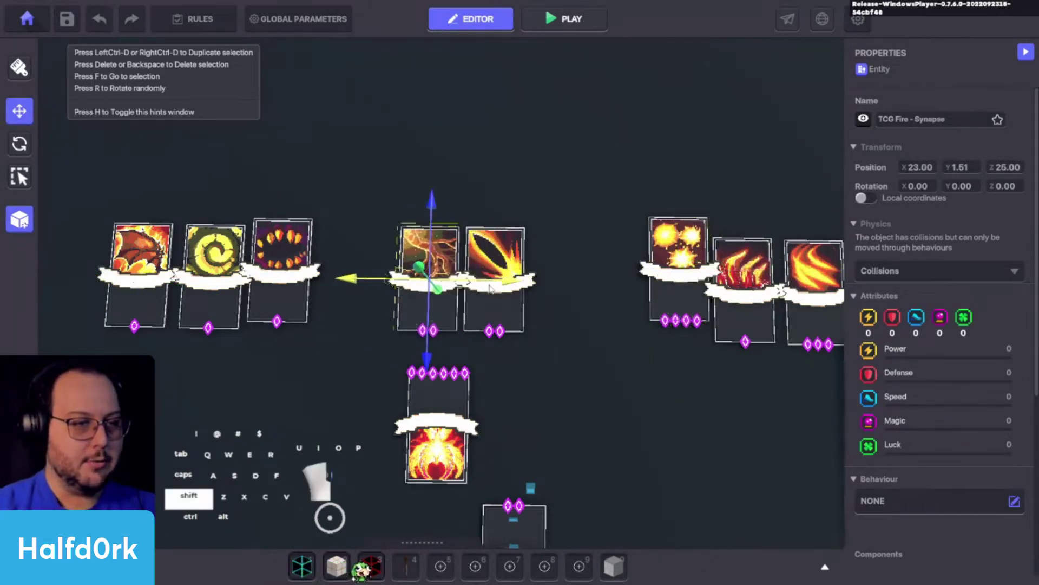
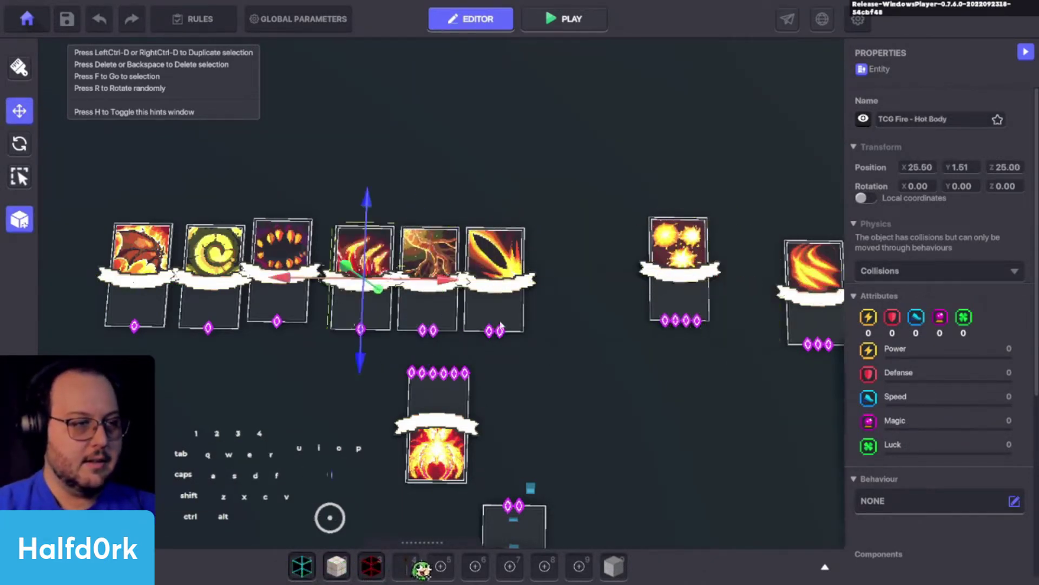
{"action": "left_click", "coordinate": [654, 393]}
{"action": "left_click_drag", "start_coordinate": [492, 316], "coordinate": [425, 290]}
{"action": "left_click_drag", "start_coordinate": [527, 286], "coordinate": [567, 285]}
Move Combustion beside the others, then lift the Evolve card upright into the top row
{"action": "left_click", "coordinate": [687, 355]}
{"action": "left_click", "coordinate": [600, 289]}
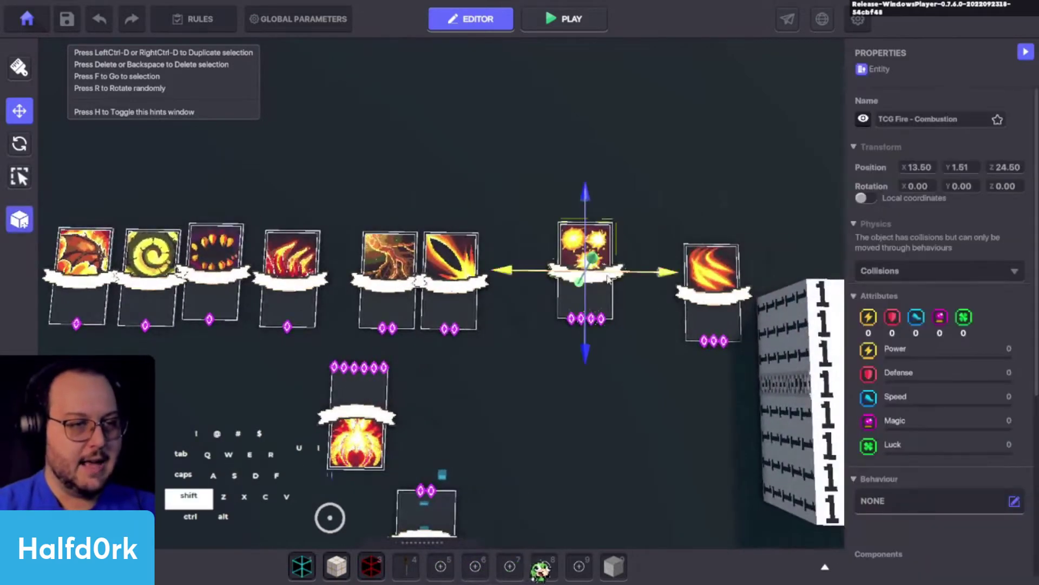
{"action": "left_click_drag", "start_coordinate": [612, 281], "coordinate": [680, 303]}
{"action": "left_click", "coordinate": [733, 334]}
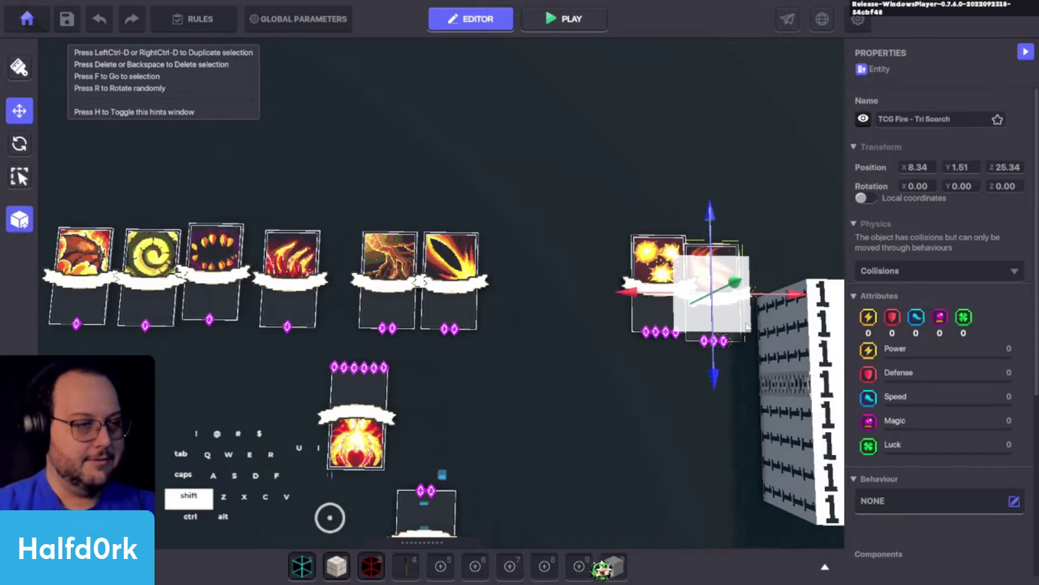
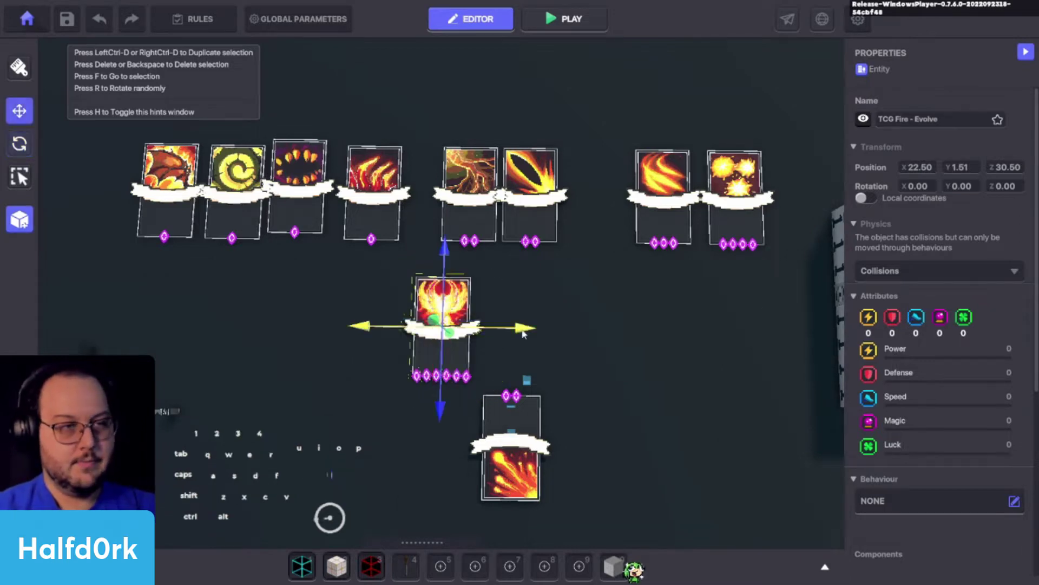
{"action": "left_click_drag", "start_coordinate": [479, 336], "coordinate": [741, 217]}
{"action": "key", "text": "shift+d"}
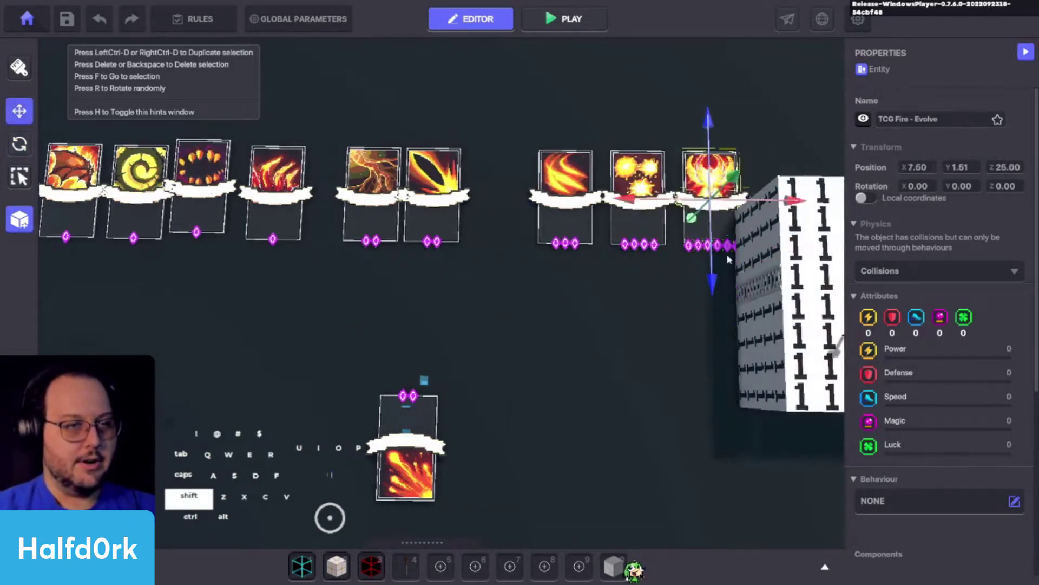
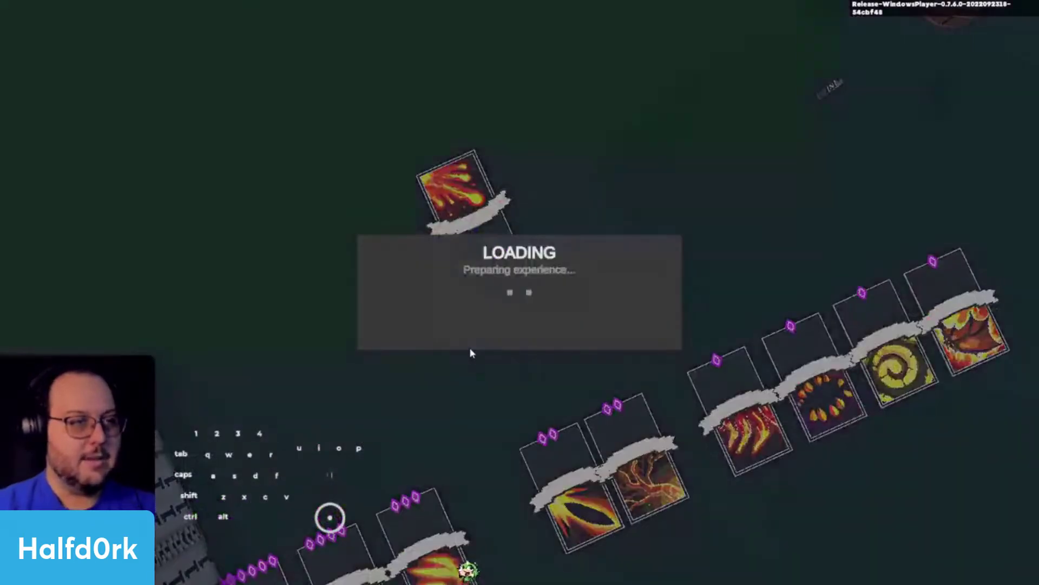
Walk the avatar to the Heat Spray card, check the hand, then return to the editor
{"action": "key", "text": "d"}
{"action": "key", "text": "space"}
{"action": "key", "text": "w"}
{"action": "key", "text": "w"}
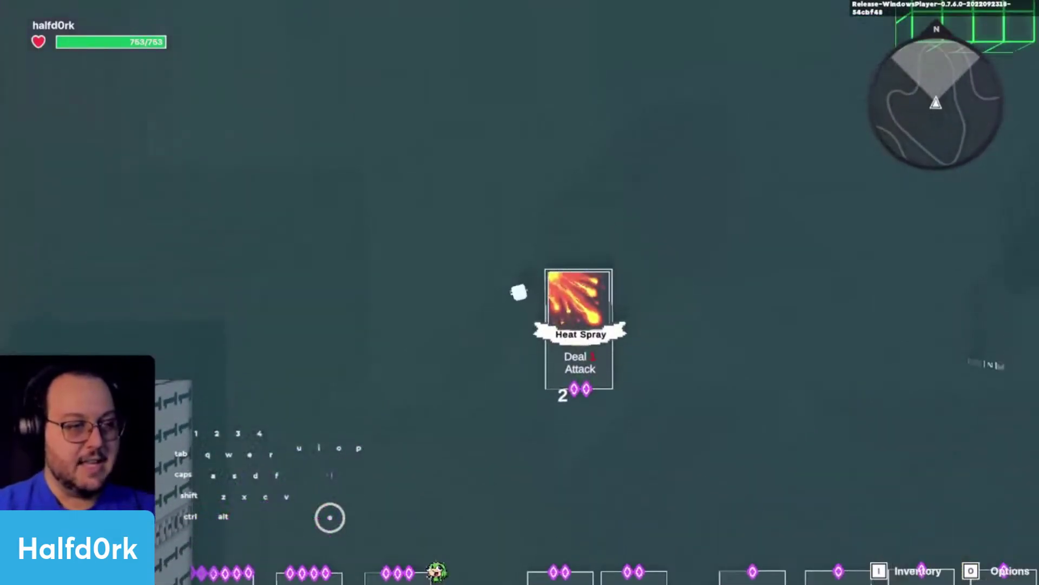
{"action": "key", "text": "s"}
{"action": "key", "text": "w"}
{"action": "key", "text": "w"}
{"action": "key", "text": "s"}
{"action": "key", "text": "w"}
{"action": "key", "text": "w"}
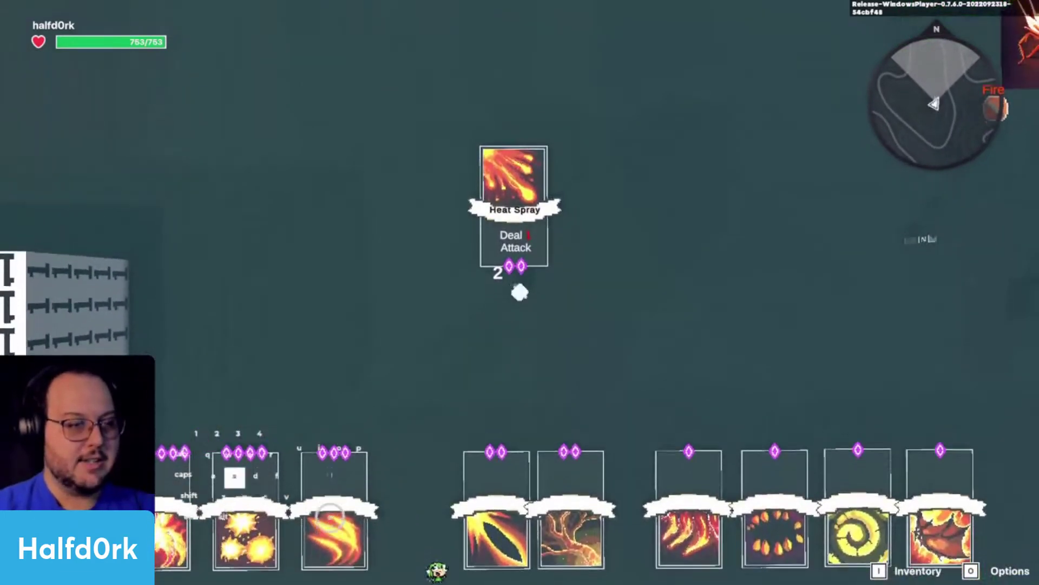
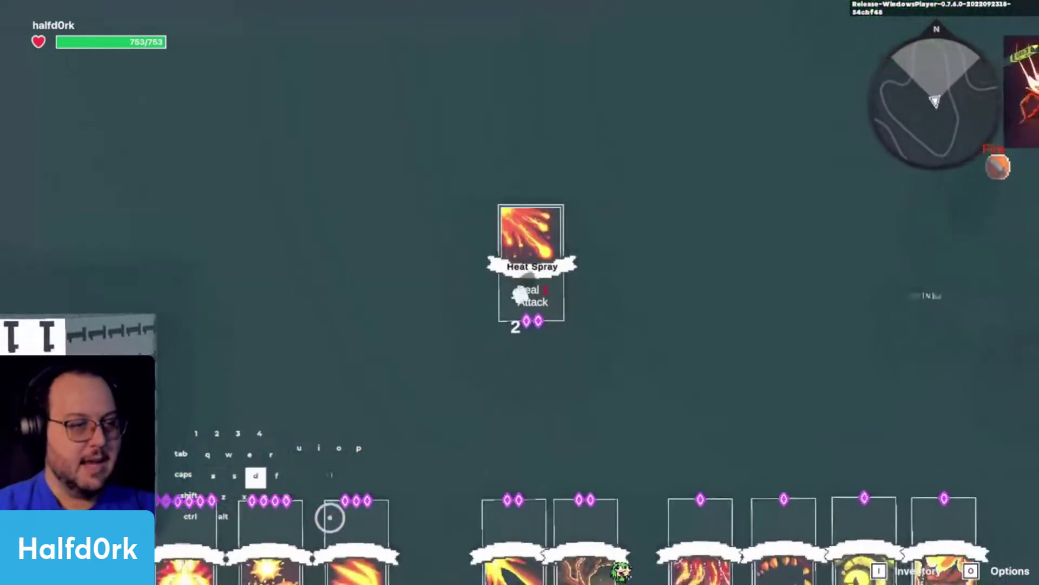
{"action": "key", "text": "space"}
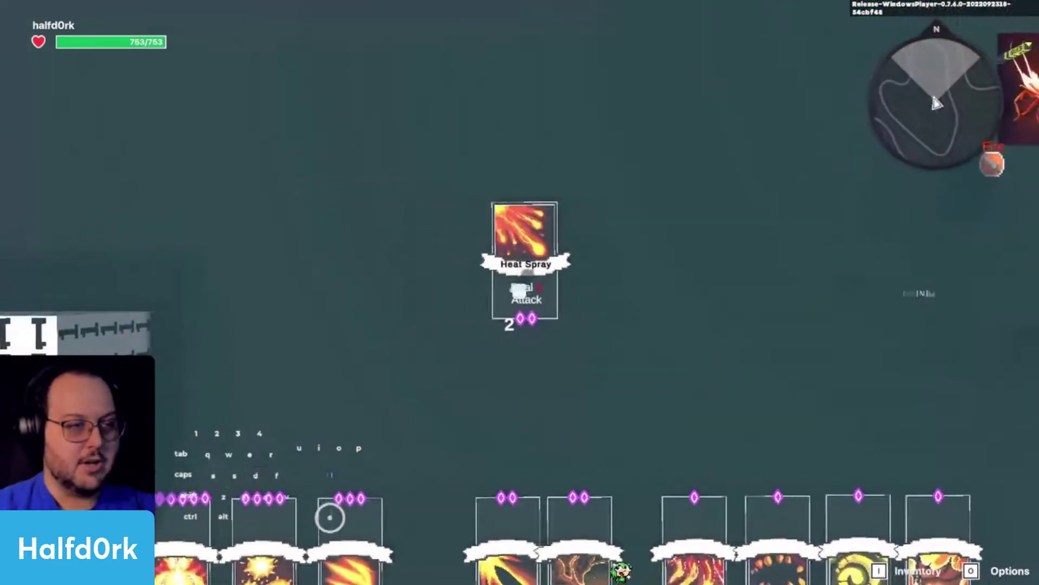
{"action": "key", "text": "Tab"}
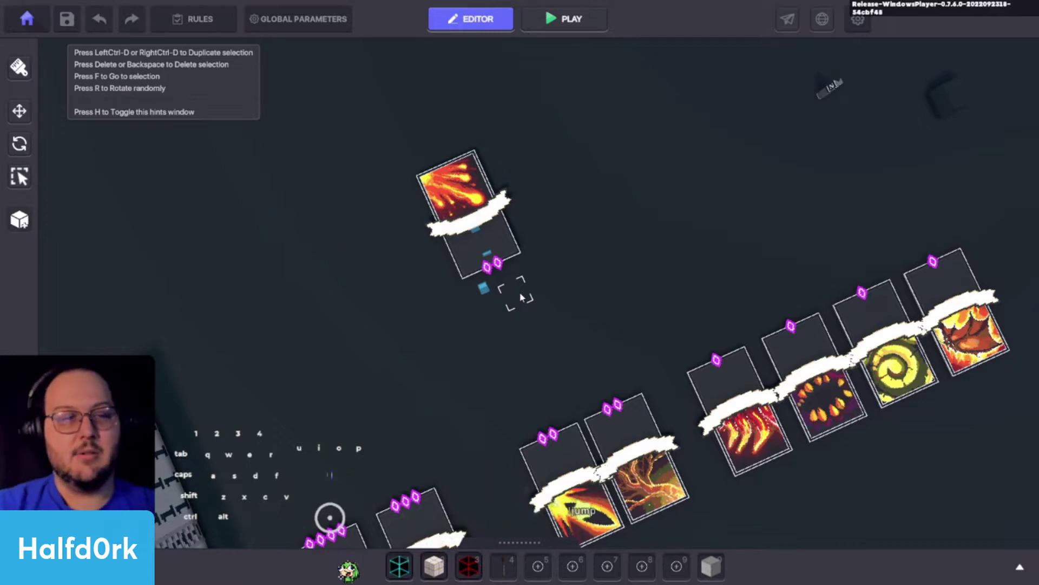
Switch the Global Parameters camera from TopDown to the avatar view and check it in play
{"action": "left_click", "coordinate": [286, 24]}
{"action": "left_click", "coordinate": [491, 129]}
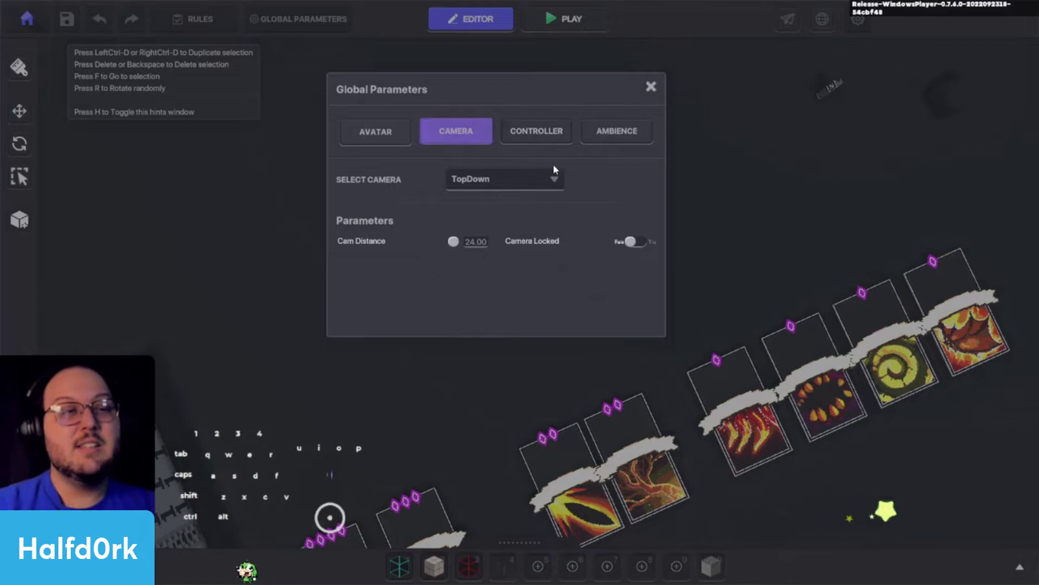
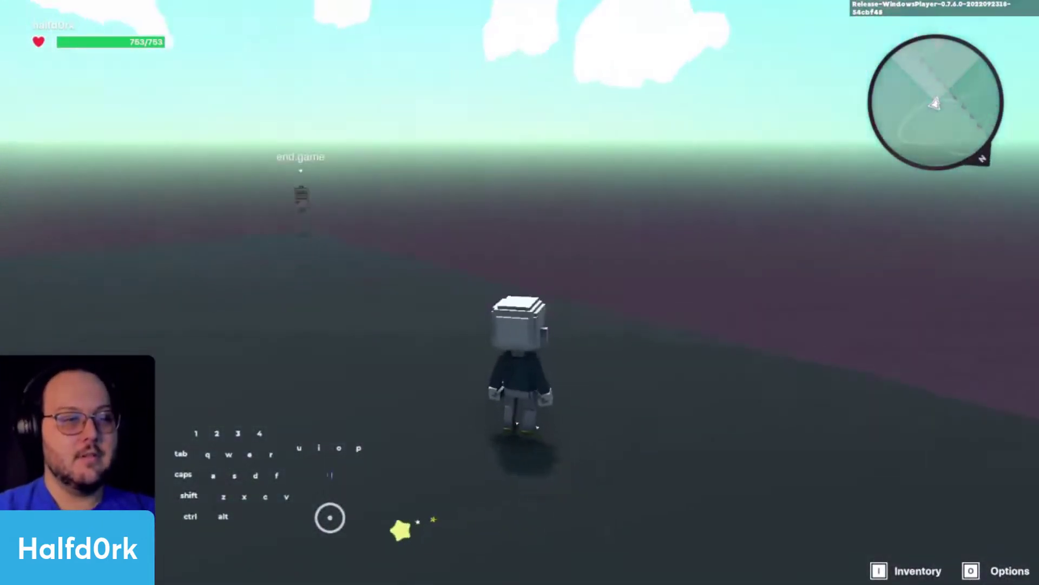
{"action": "key", "text": "Tab"}
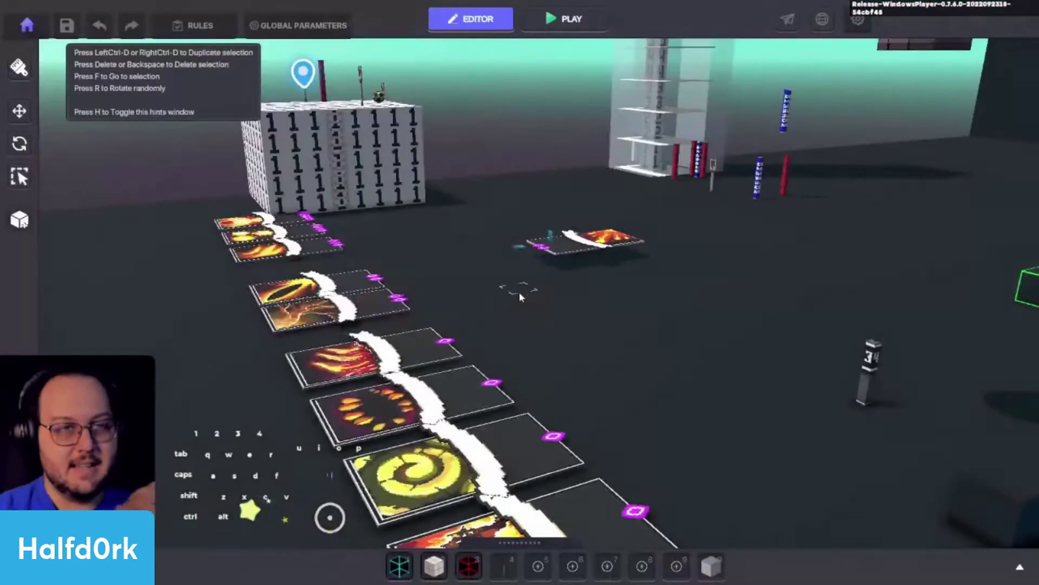
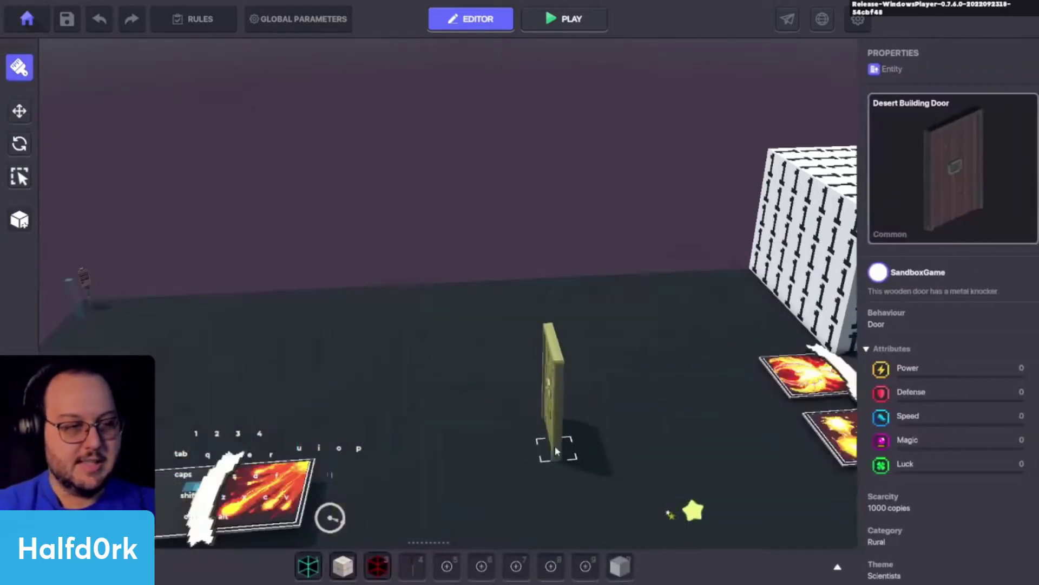
Place a Desert Building Door in the level and rotate it into position
{"action": "left_click", "coordinate": [495, 356]}
{"action": "key", "text": "i"}
{"action": "left_click", "coordinate": [492, 329]}
{"action": "key", "text": "o"}
{"action": "left_click_drag", "start_coordinate": [512, 404], "coordinate": [763, 379]}
{"action": "left_click", "coordinate": [760, 378]}
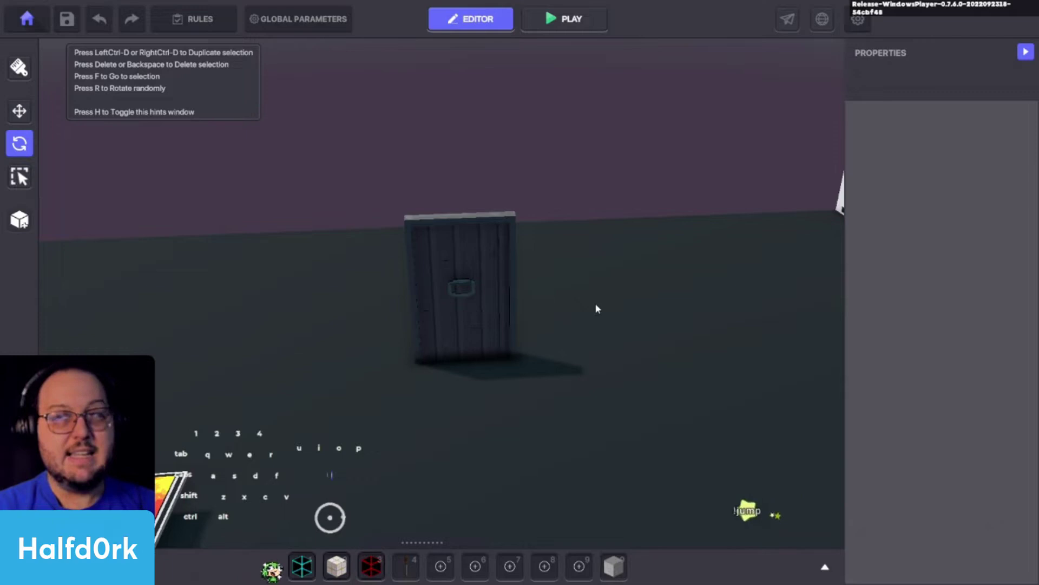
{"action": "left_click_drag", "start_coordinate": [595, 314], "coordinate": [575, 325]}
Start a play test and walk the avatar toward the new door
{"action": "key", "text": "w"}
{"action": "key", "text": "w"}
{"action": "key", "text": "Tab"}
{"action": "key", "text": "a"}
{"action": "key", "text": "space"}
Walk the avatar up to and around the door, then return to the editor
{"action": "key", "text": "w"}
{"action": "key", "text": "s"}
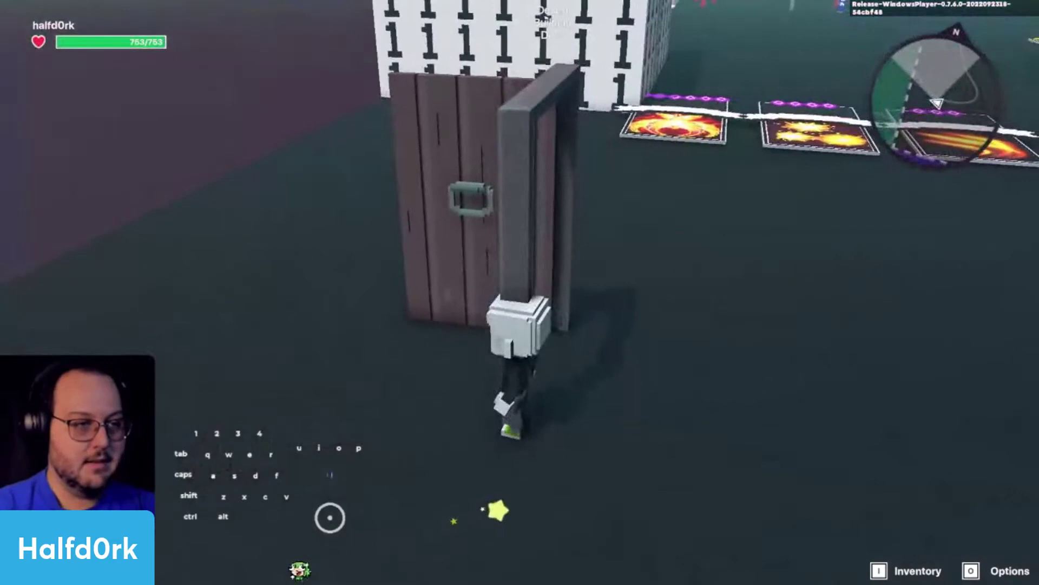
{"action": "key", "text": "w"}
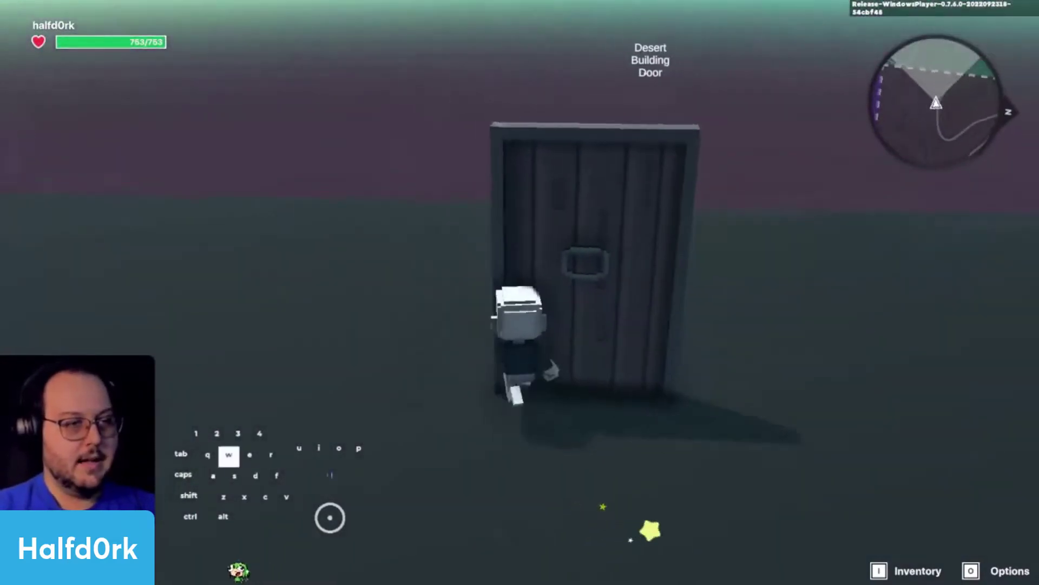
{"action": "key", "text": "d"}
{"action": "key", "text": "a"}
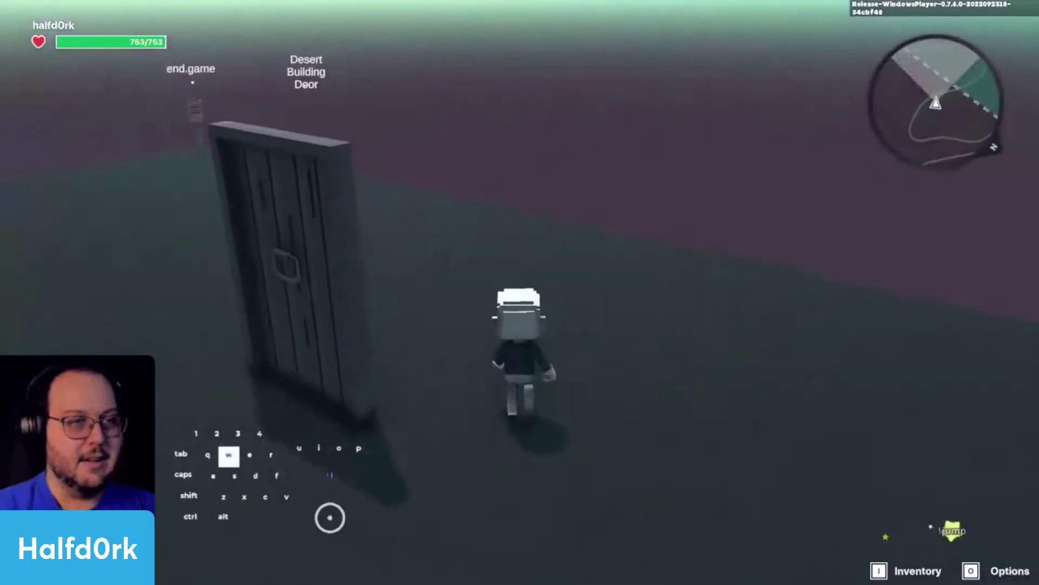
{"action": "key", "text": "s"}
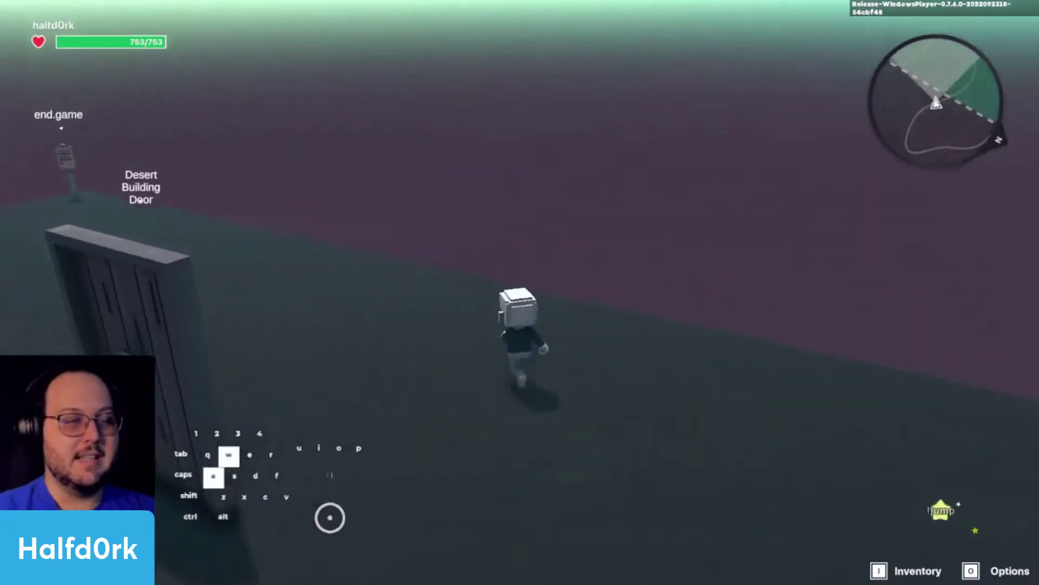
{"action": "key", "text": "Tab"}
Select the Desert Building Door and inspect it from several angles with the rotate gizmo
{"action": "left_click", "coordinate": [537, 319]}
{"action": "left_click", "coordinate": [400, 314]}
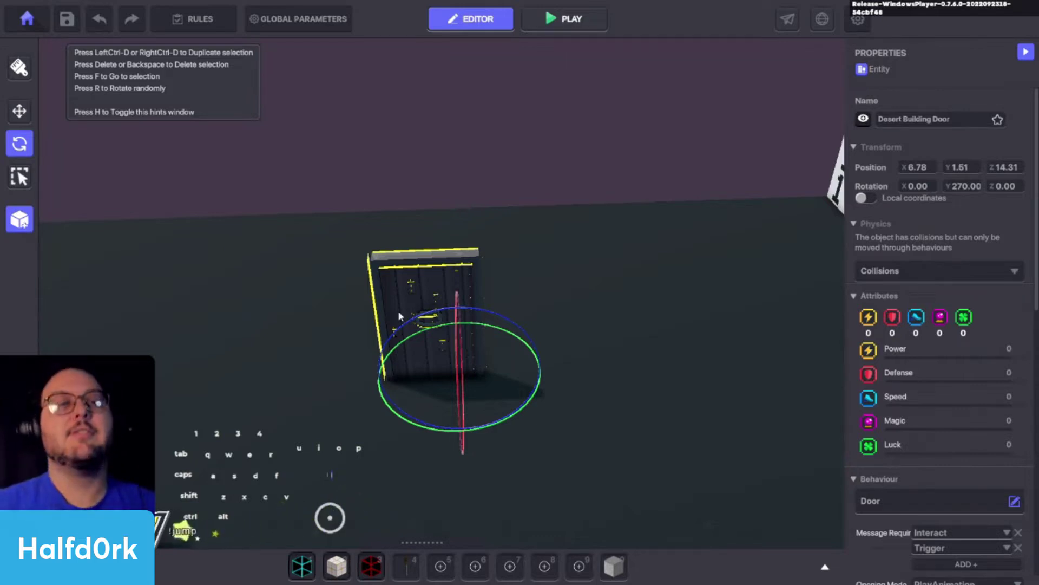
{"action": "left_click", "coordinate": [403, 314]}
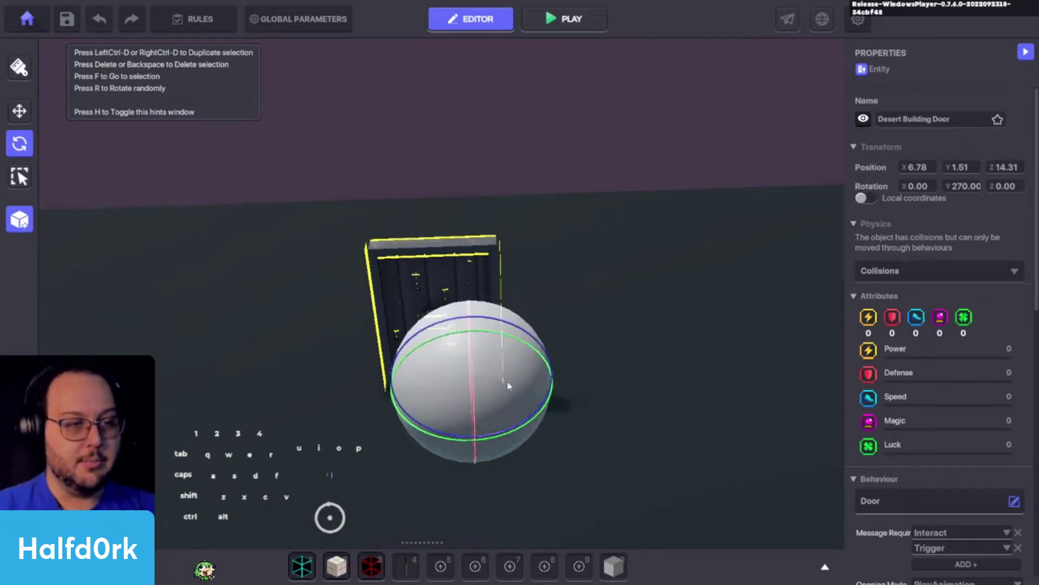
{"action": "left_click_drag", "start_coordinate": [642, 353], "coordinate": [600, 313]}
{"action": "key", "text": "space"}
{"action": "key", "text": "s"}
{"action": "left_click_drag", "start_coordinate": [581, 311], "coordinate": [619, 323]}
{"action": "key", "text": "w"}
{"action": "middle_click", "coordinate": [620, 332]}
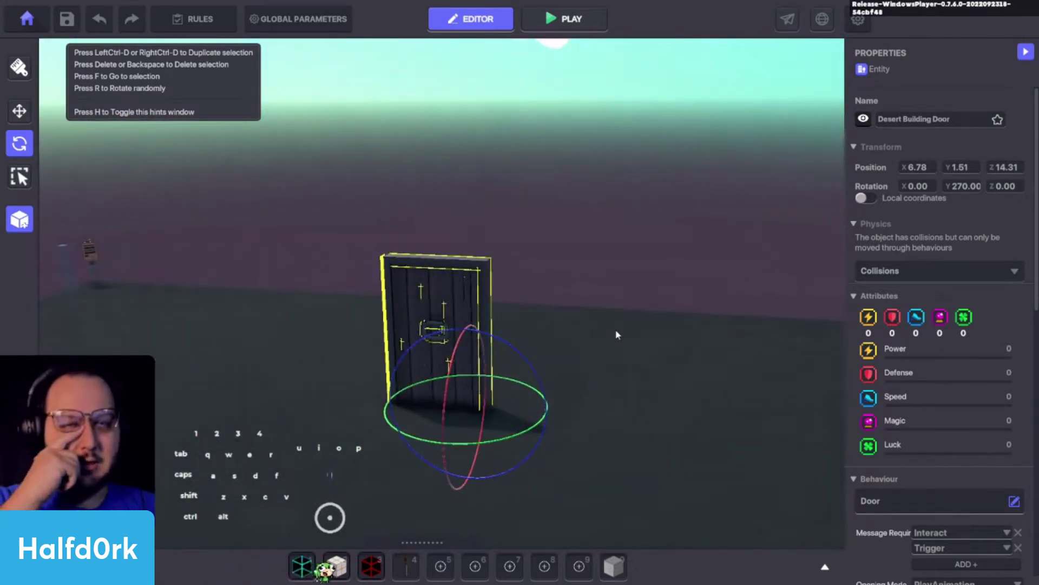
{"action": "key", "text": "w"}
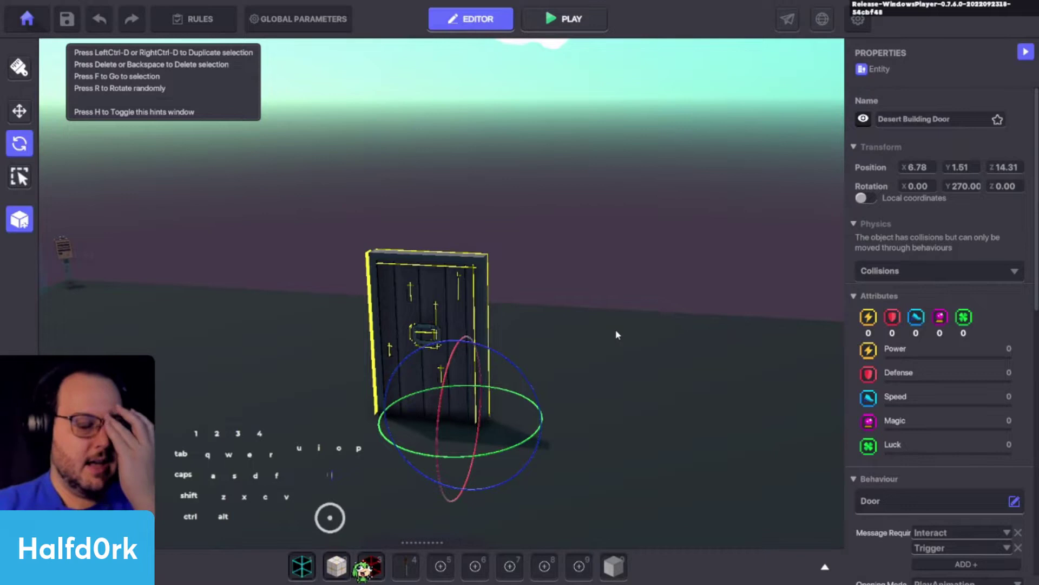
Remove the door from the scene and turn the view back toward the card rows
{"action": "left_click_drag", "start_coordinate": [563, 320], "coordinate": [600, 324]}
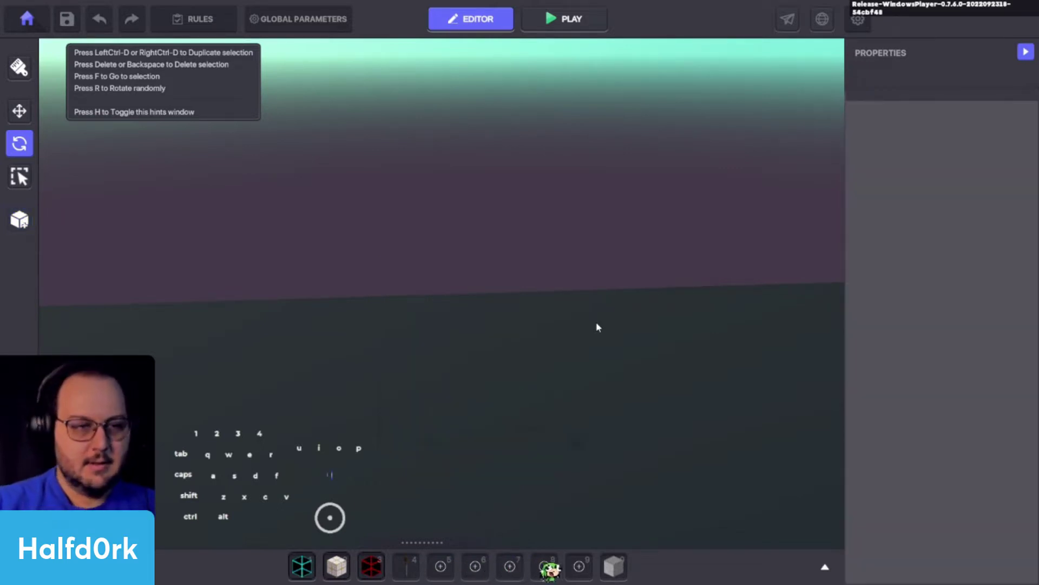
{"action": "key", "text": "w"}
{"action": "left_click", "coordinate": [606, 284]}
{"action": "left_click_drag", "start_coordinate": [522, 324], "coordinate": [527, 305]}
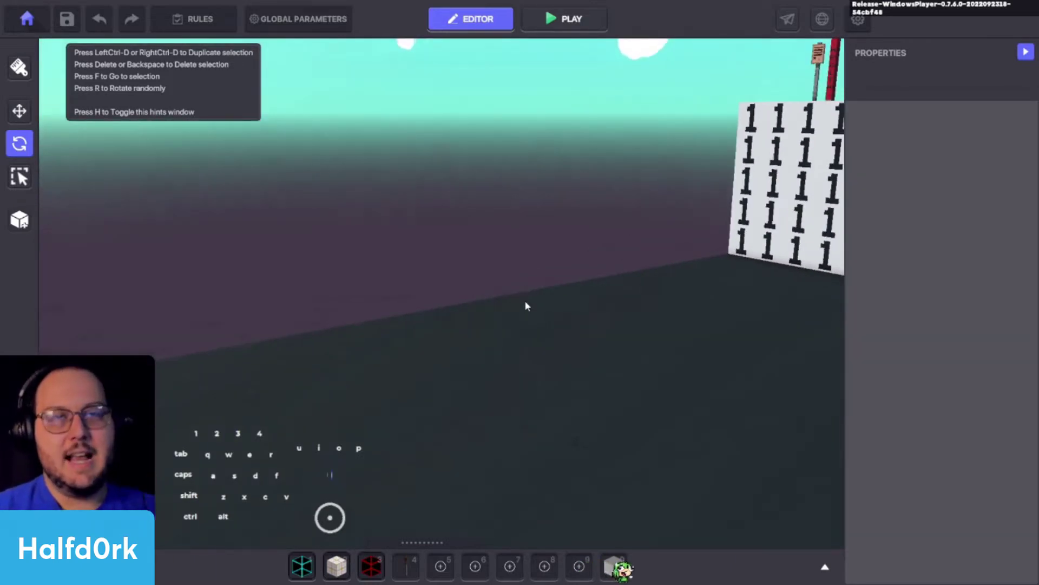
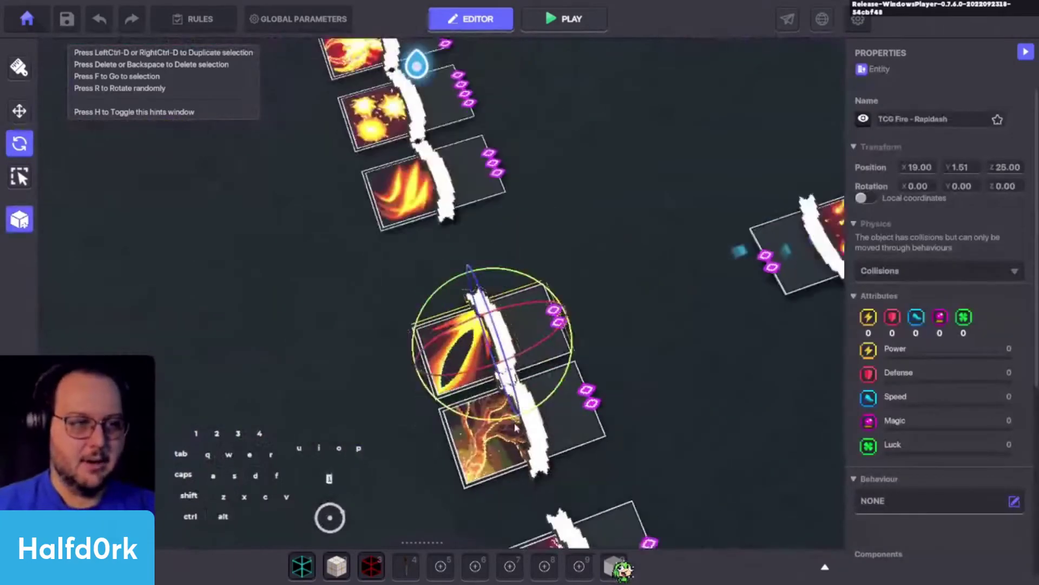
Select the switch pieces inside the dragon fire card and close the asset catalog
{"action": "left_click", "coordinate": [618, 416]}
{"action": "middle_click", "coordinate": [408, 434]}
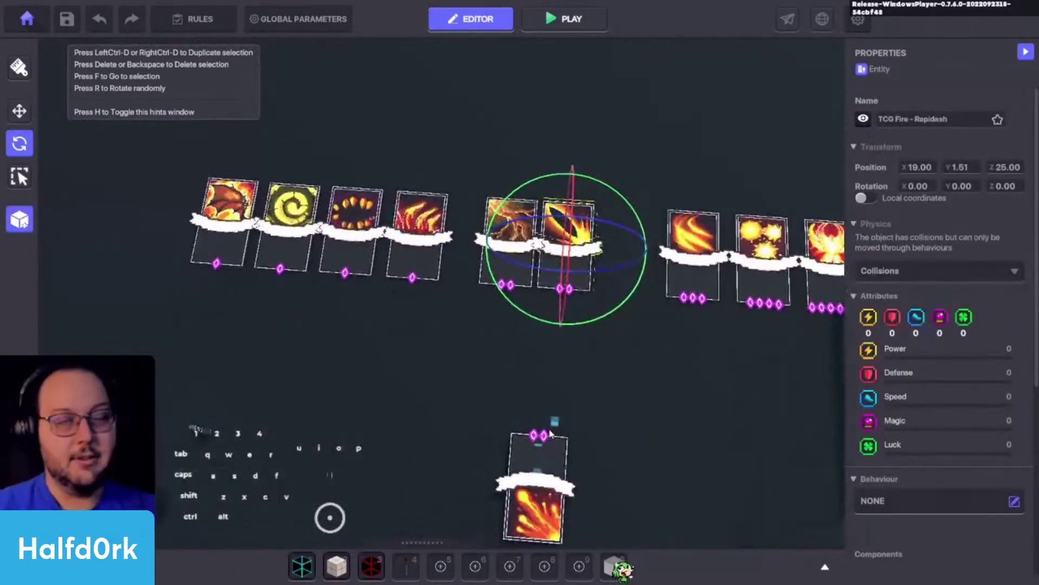
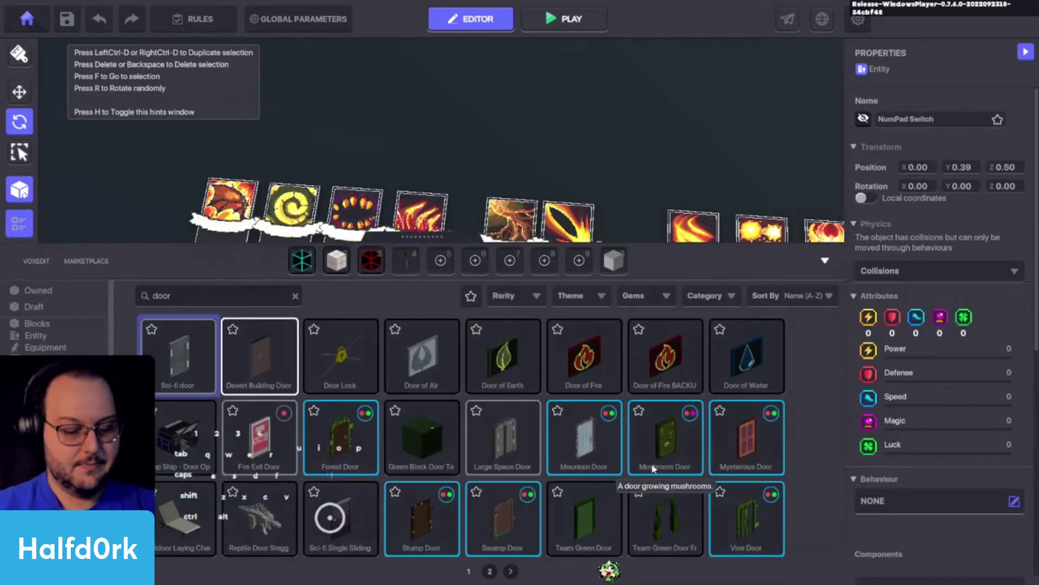
{"action": "key", "text": "i"}
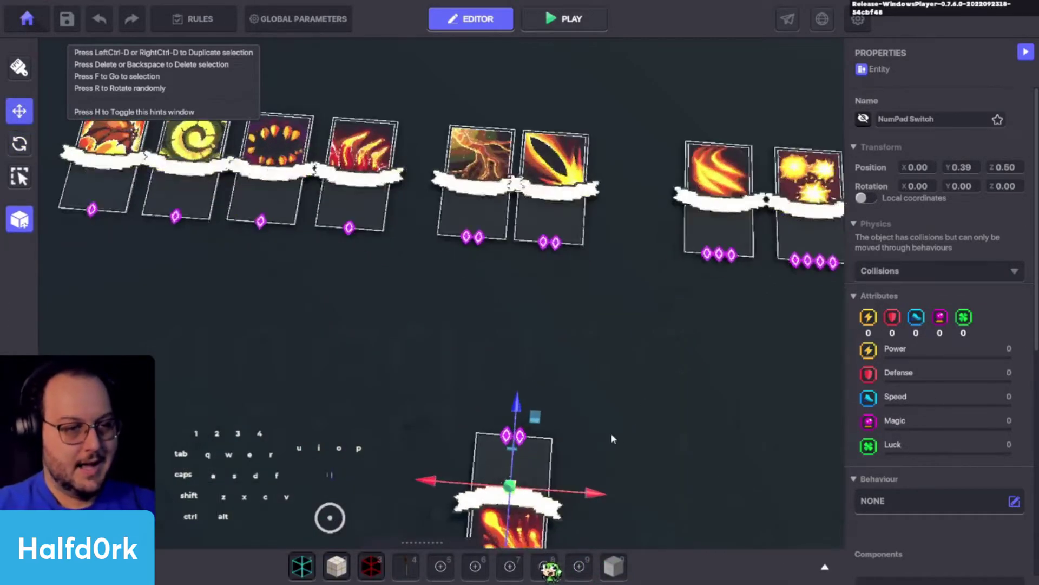
{"action": "key", "text": "c"}
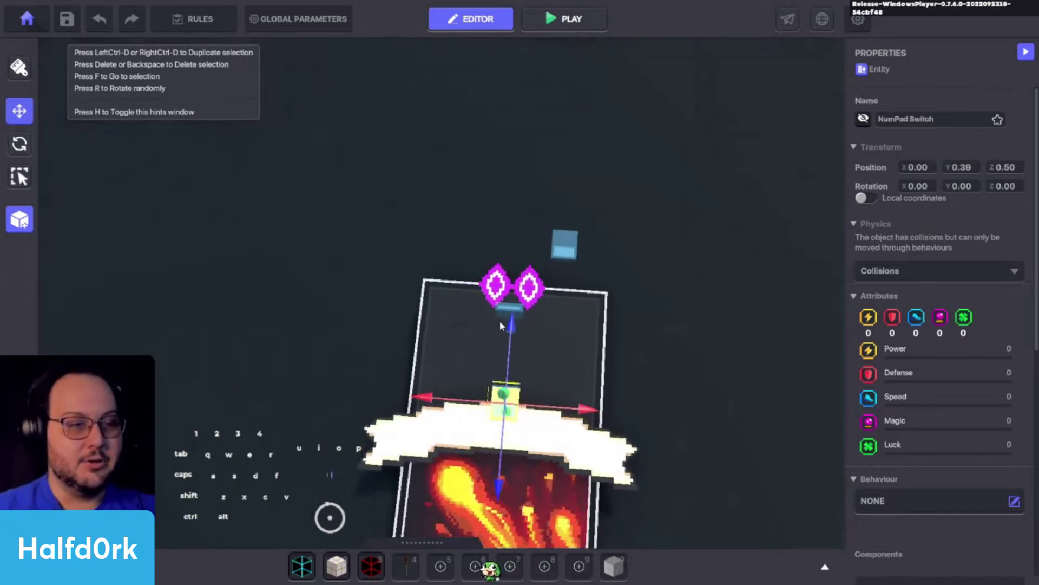
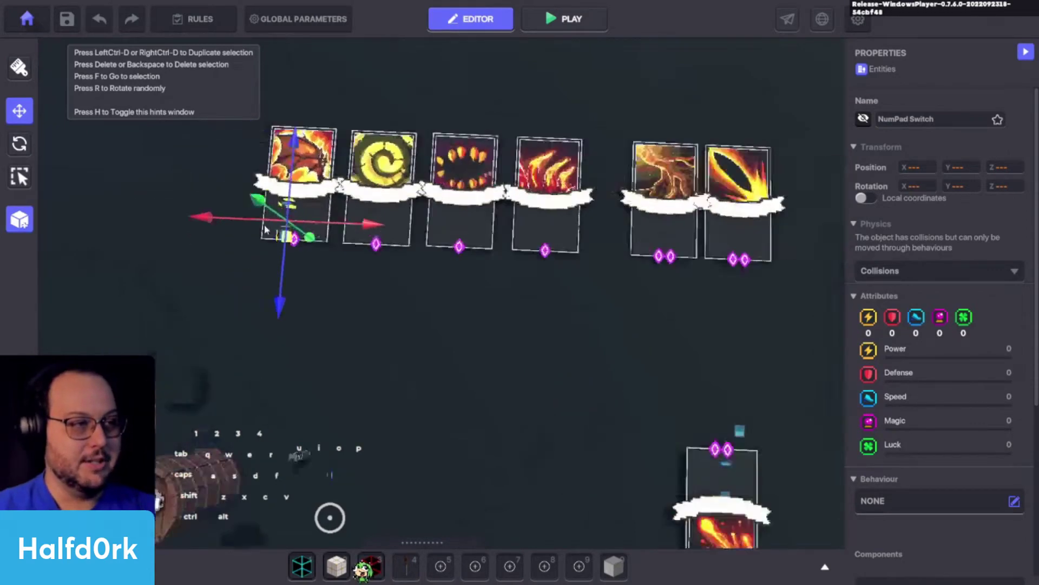
Rotate the trigger piece inside the dragon card and reposition it under the card
{"action": "key", "text": "o"}
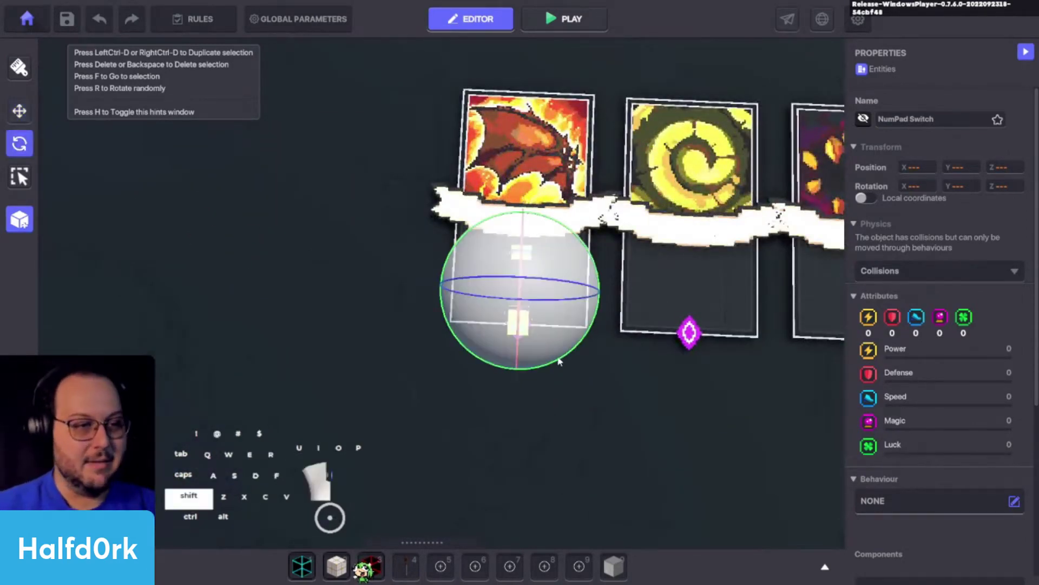
{"action": "left_click", "coordinate": [561, 362]}
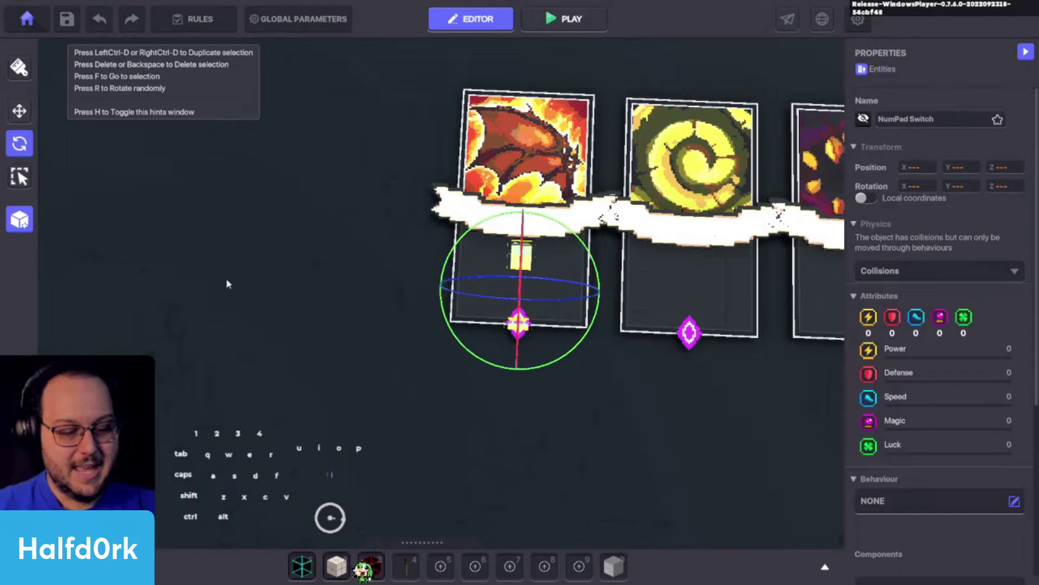
{"action": "key", "text": "i"}
{"action": "left_click_drag", "start_coordinate": [524, 368], "coordinate": [525, 331]}
{"action": "key", "text": "space"}
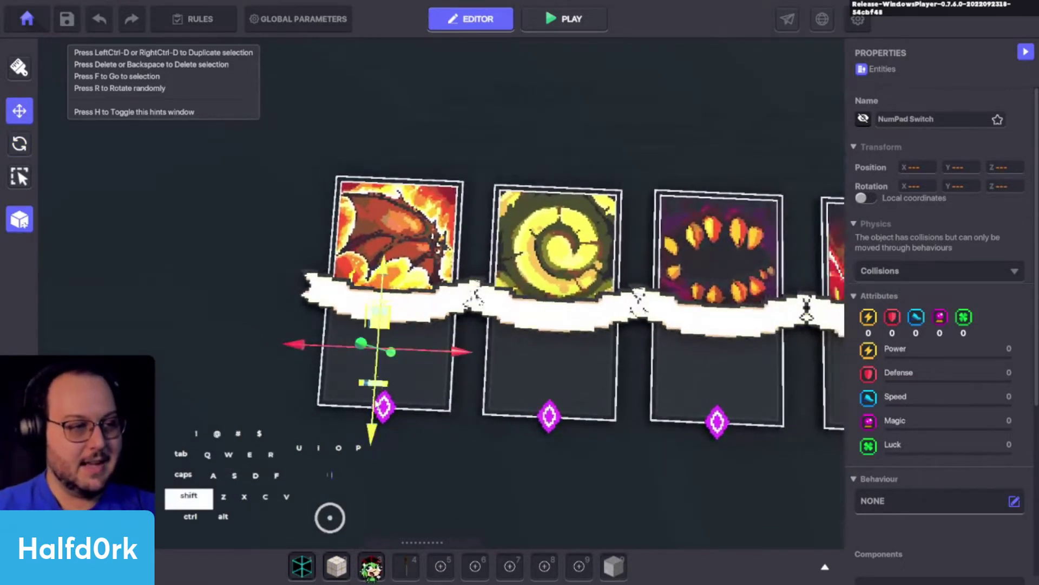
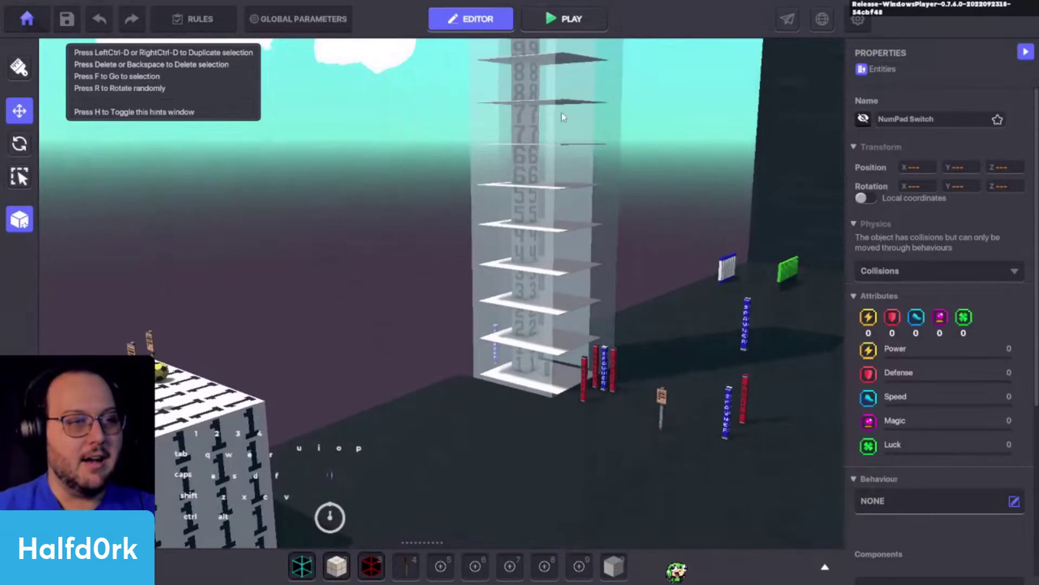
In Global Parameters > Camera, choose the TopDown camera with distance 24 and camera locked
{"action": "left_click_drag", "start_coordinate": [577, 339], "coordinate": [290, 419]}
{"action": "key", "text": "a"}
{"action": "key", "text": "shift+space"}
{"action": "key", "text": "w"}
{"action": "left_click", "coordinate": [327, 21]}
{"action": "left_click", "coordinate": [555, 136]}
{"action": "left_click", "coordinate": [442, 134]}
{"action": "left_click", "coordinate": [537, 176]}
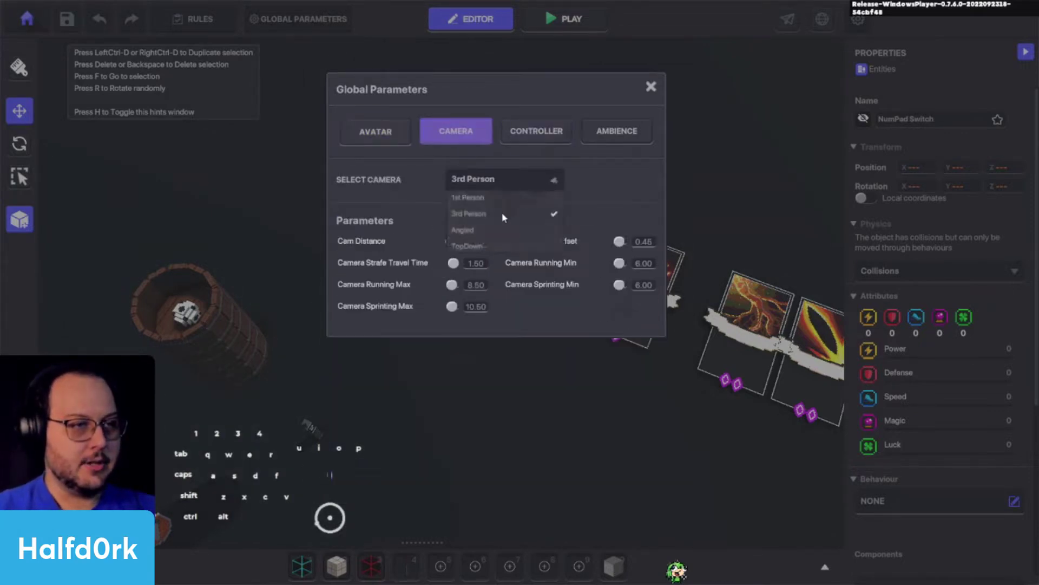
{"action": "left_click", "coordinate": [492, 248]}
{"action": "left_click", "coordinate": [480, 250]}
{"action": "left_click", "coordinate": [484, 244]}
{"action": "left_click", "coordinate": [643, 243]}
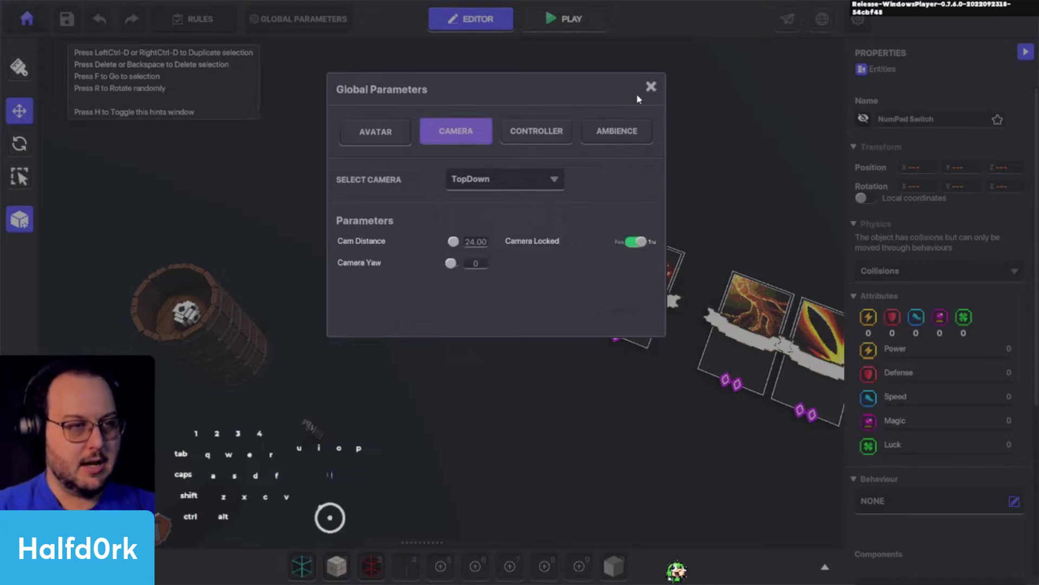
Close Global Parameters and box-select the whole row of cards
{"action": "left_click", "coordinate": [655, 85]}
{"action": "left_click", "coordinate": [561, 247]}
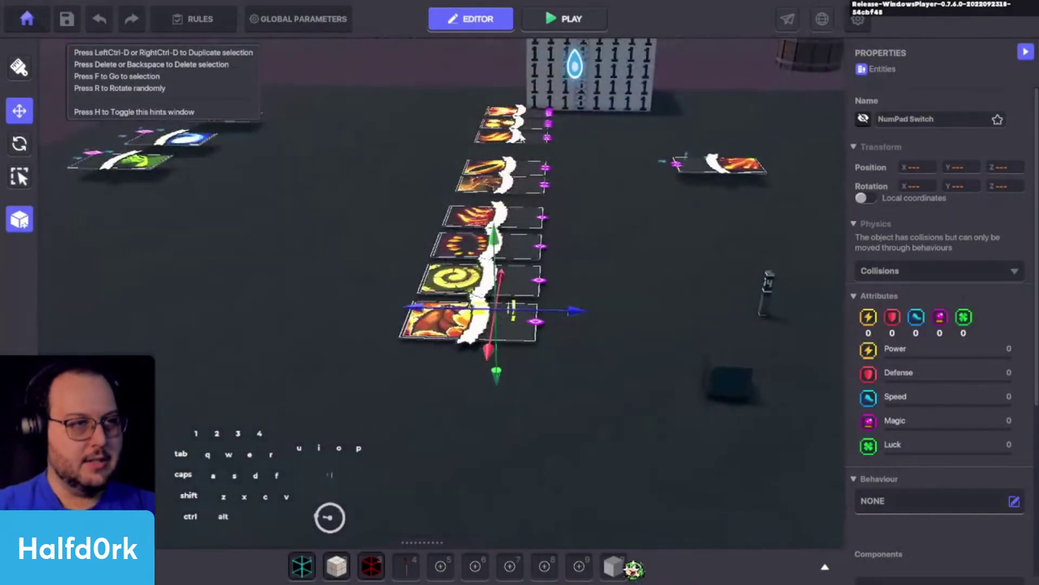
{"action": "left_click_drag", "start_coordinate": [385, 94], "coordinate": [547, 351]}
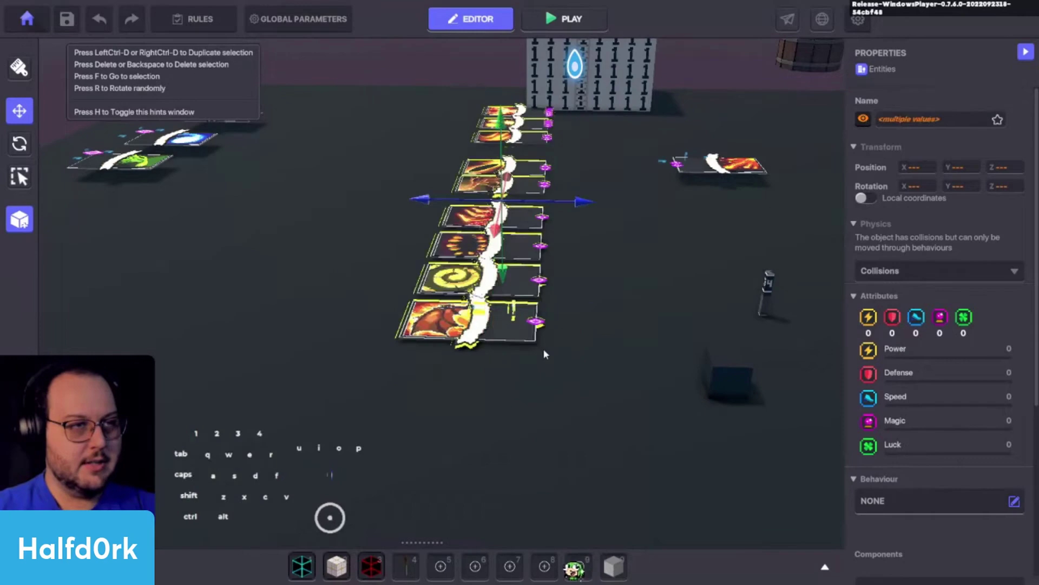
Play-test the card table from the top-down view, walk across it, and return to the editor
{"action": "key", "text": "o"}
{"action": "left_click", "coordinate": [466, 233]}
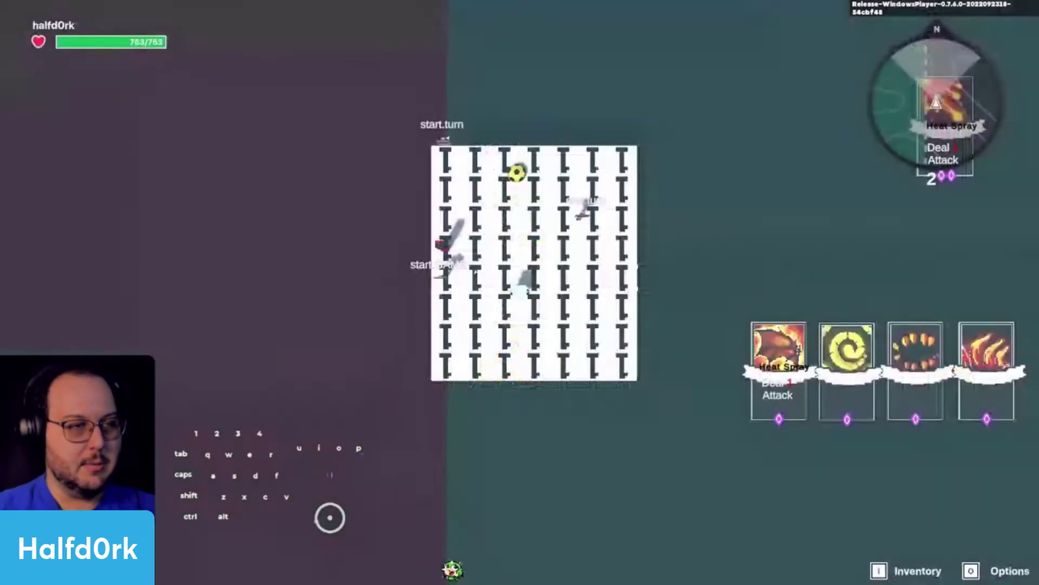
{"action": "key", "text": "w"}
{"action": "key", "text": "space"}
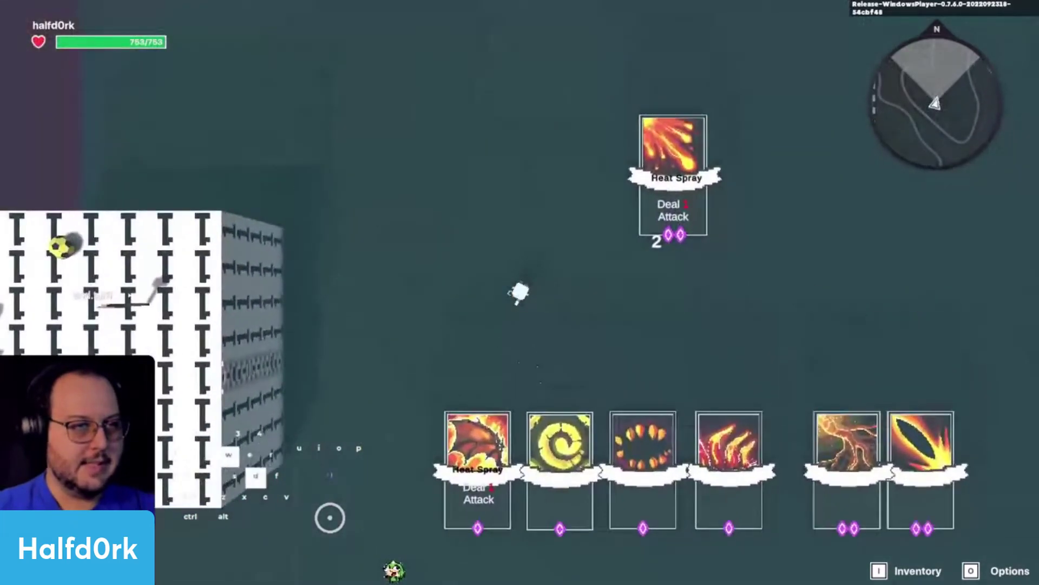
{"action": "key", "text": "Tab"}
{"action": "key", "text": "w"}
{"action": "key", "text": "space"}
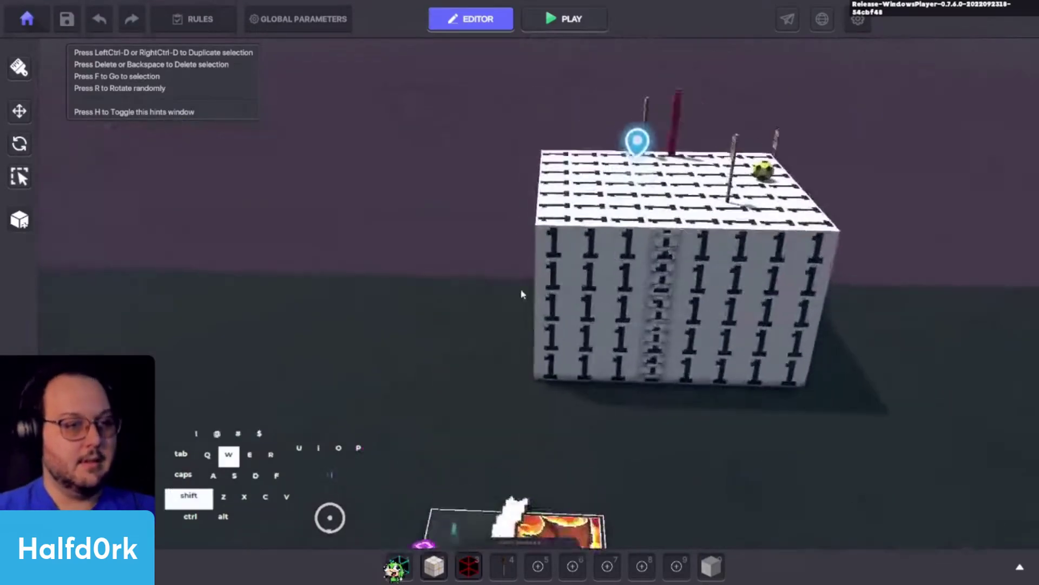
Select the switch pieces inside the dragon card and switch to moving them
{"action": "left_click", "coordinate": [516, 309]}
{"action": "left_click", "coordinate": [477, 232]}
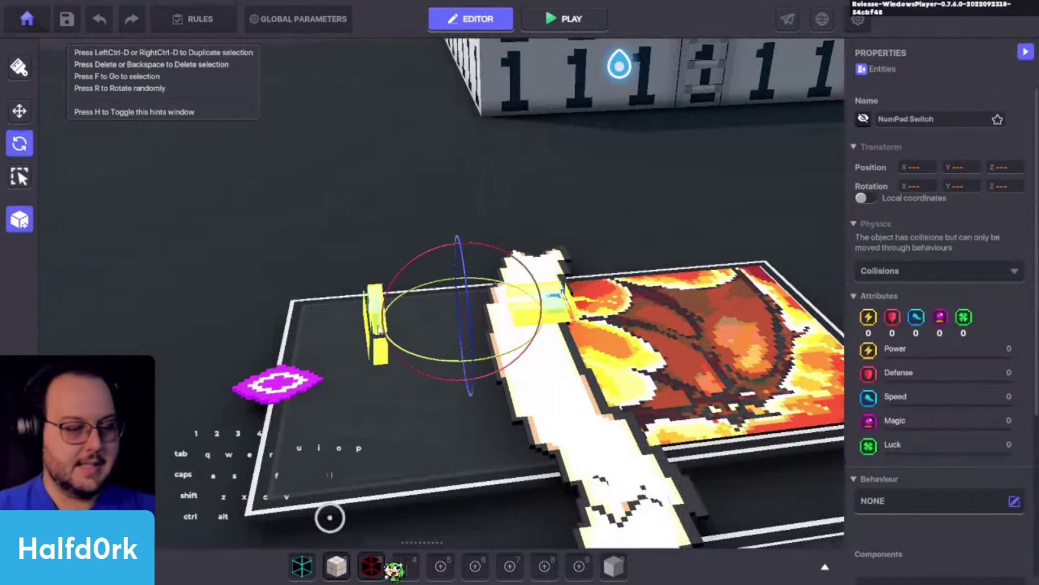
{"action": "key", "text": "i"}
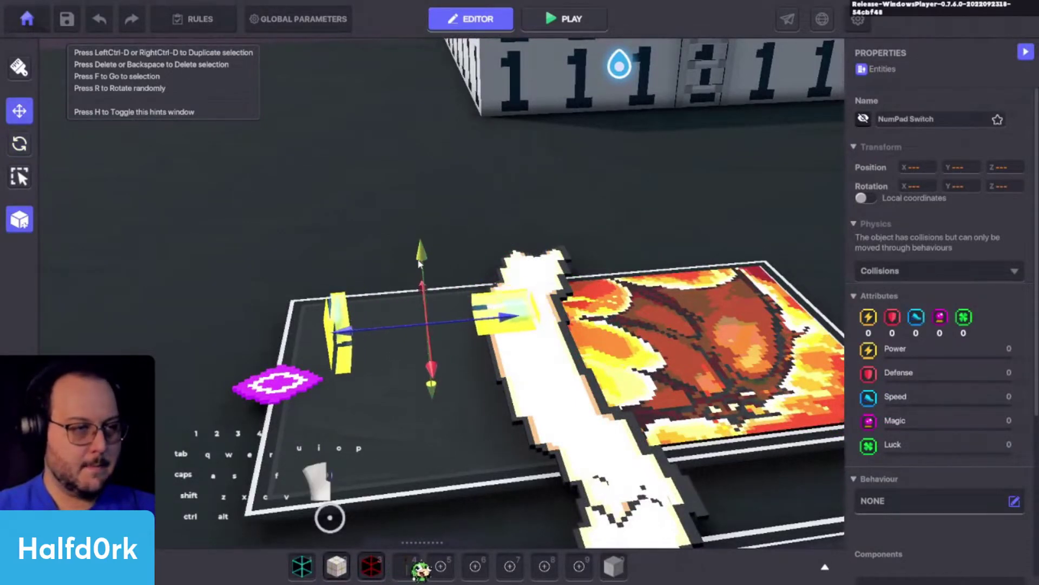
Run another play-test, walk the avatar side to side along the cards, and return to the editor
{"action": "left_click", "coordinate": [558, 299]}
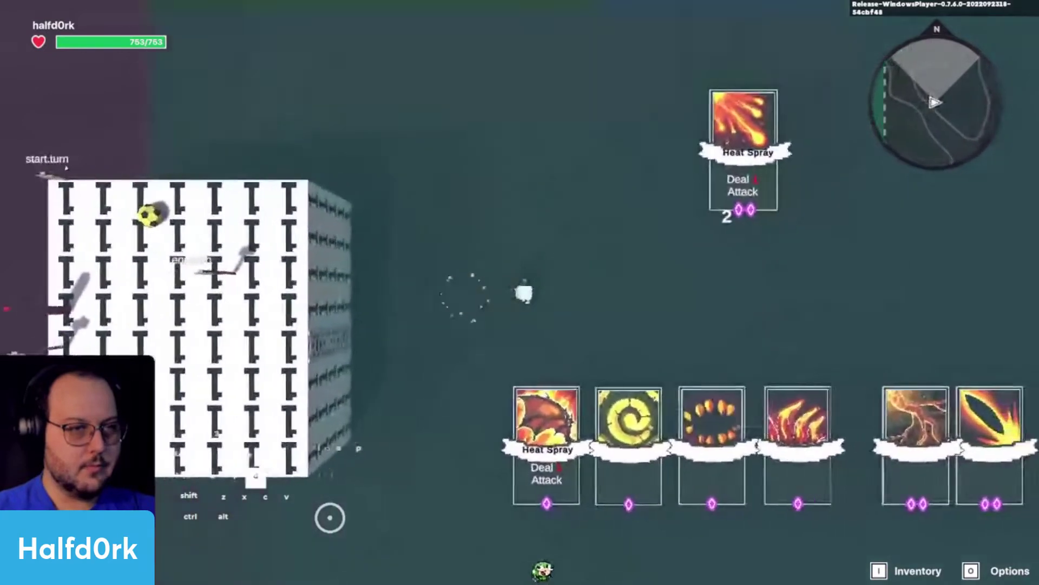
{"action": "key", "text": "w"}
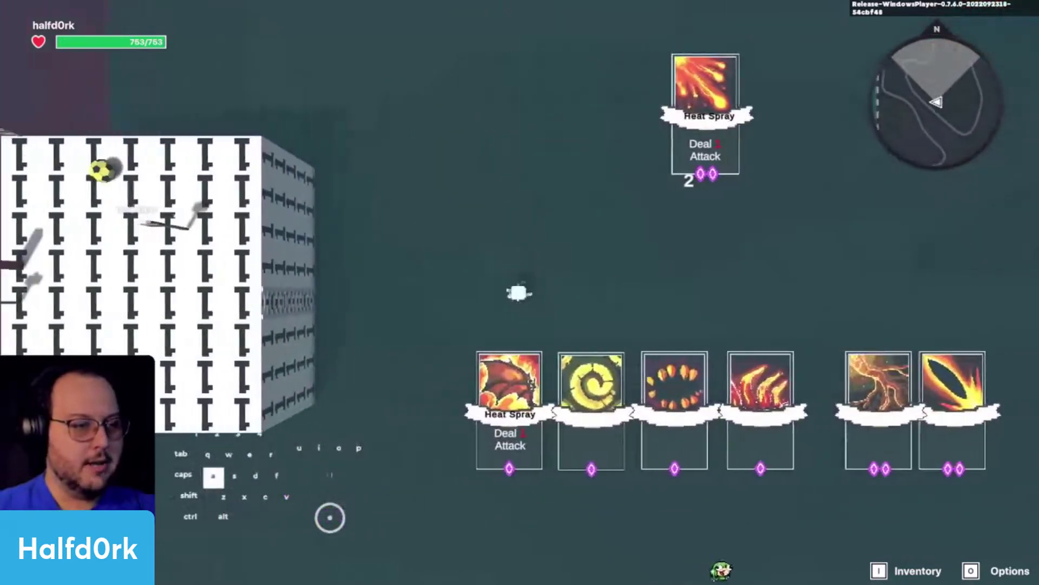
{"action": "key", "text": "d"}
{"action": "key", "text": "a"}
{"action": "key", "text": "d"}
{"action": "key", "text": "a"}
{"action": "key", "text": "d"}
{"action": "key", "text": "Tab"}
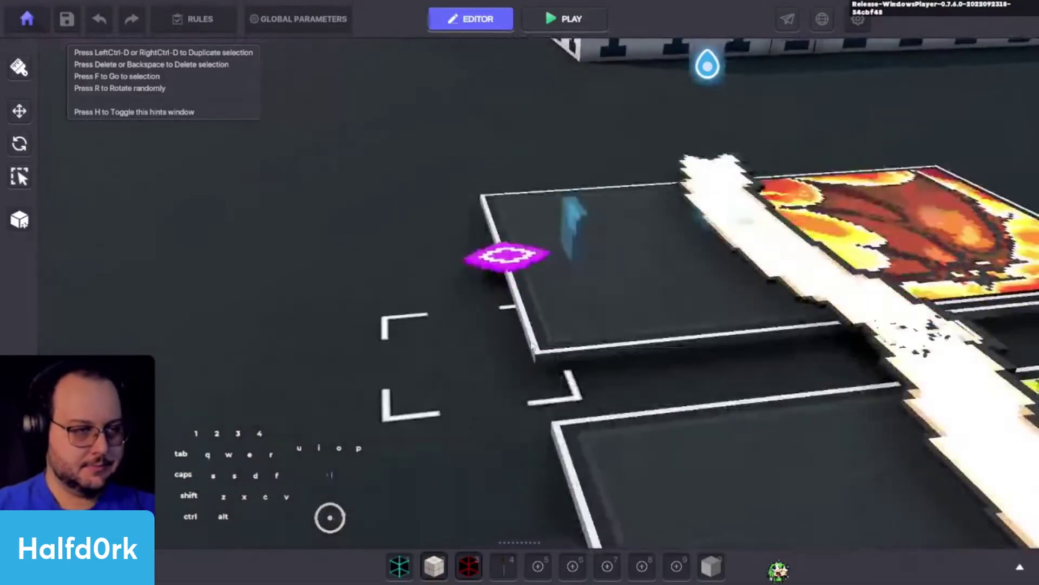
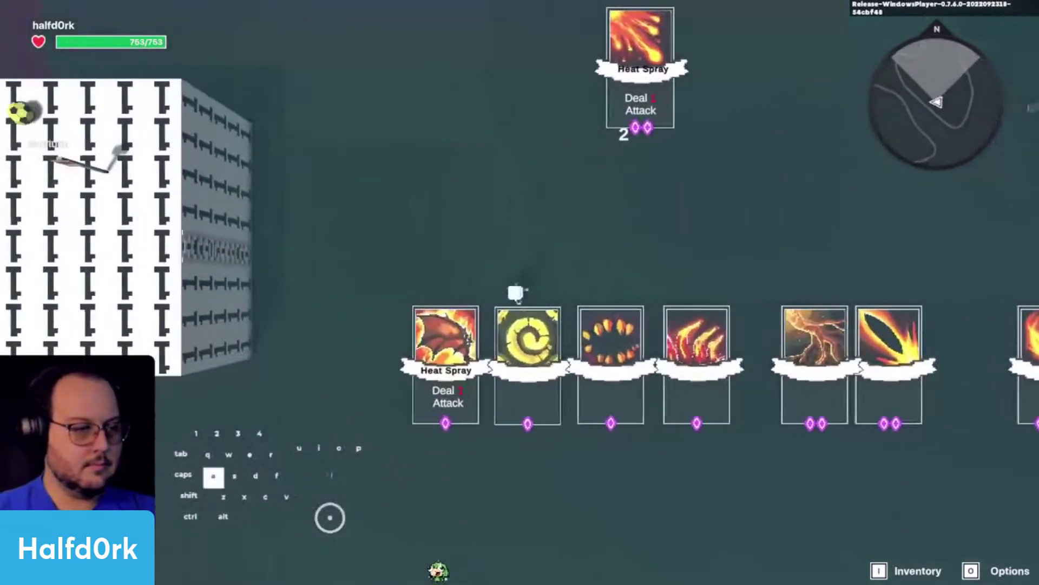
Finish walking around in the play-test and exit back to the editor
{"action": "key", "text": "d"}
{"action": "key", "text": "a"}
{"action": "key", "text": "a"}
{"action": "key", "text": "d"}
{"action": "key", "text": "Tab"}
{"action": "key", "text": "Caps_Lock"}
{"action": "key", "text": "space"}
Select the first card's trigger pieces, try a duplicate, undo it and reposition the selection
{"action": "left_click", "coordinate": [420, 243]}
{"action": "left_click", "coordinate": [488, 265]}
{"action": "left_click", "coordinate": [470, 226]}
{"action": "key", "text": "d"}
{"action": "key", "text": "space"}
{"action": "key", "text": "s"}
{"action": "left_click", "coordinate": [495, 262]}
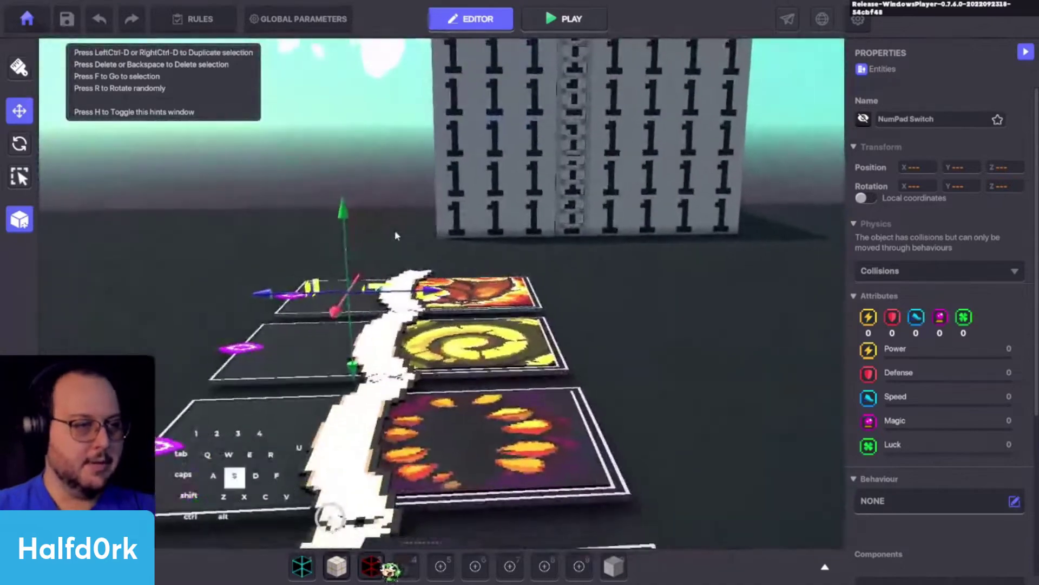
{"action": "key", "text": "ctrl+d"}
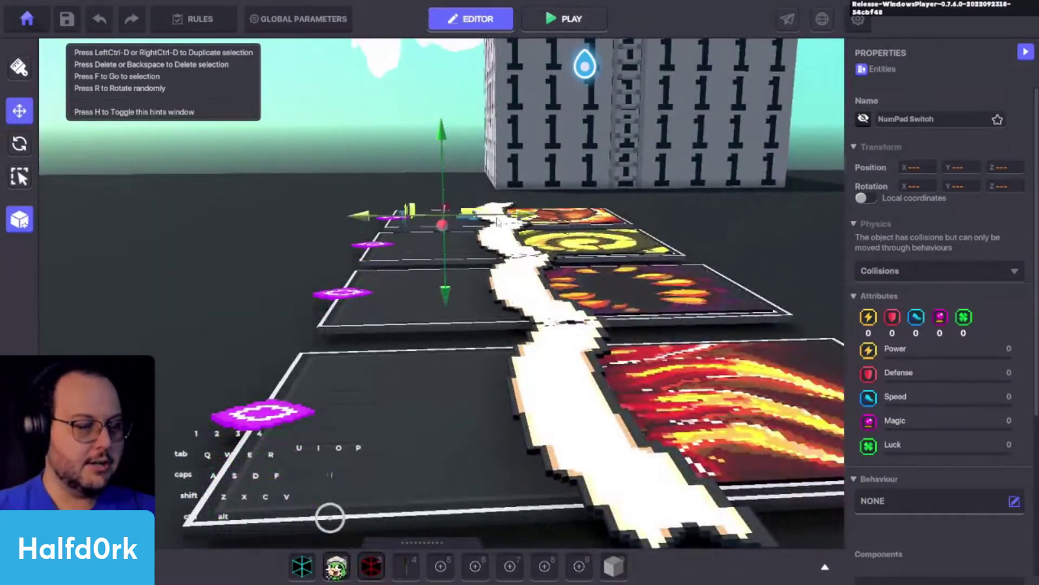
{"action": "key", "text": "ctrl+z"}
{"action": "key", "text": "w"}
{"action": "key", "text": "space"}
Duplicate the switch pieces toward the next card, undo and reselect to retry the placement
{"action": "left_click", "coordinate": [373, 291]}
{"action": "left_click", "coordinate": [364, 292]}
{"action": "left_click", "coordinate": [518, 297]}
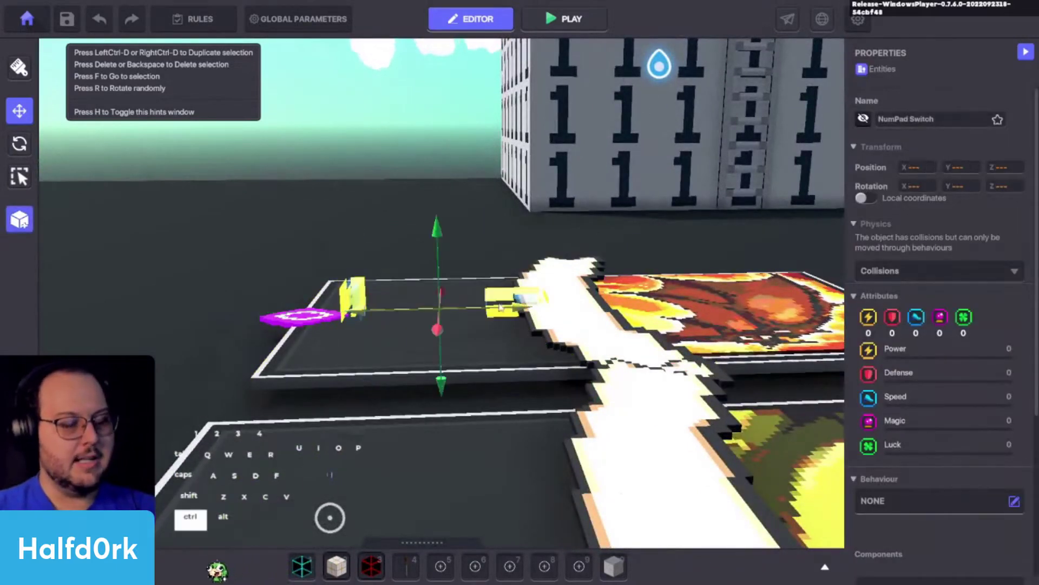
{"action": "key", "text": "ctrl+d"}
{"action": "key", "text": "s"}
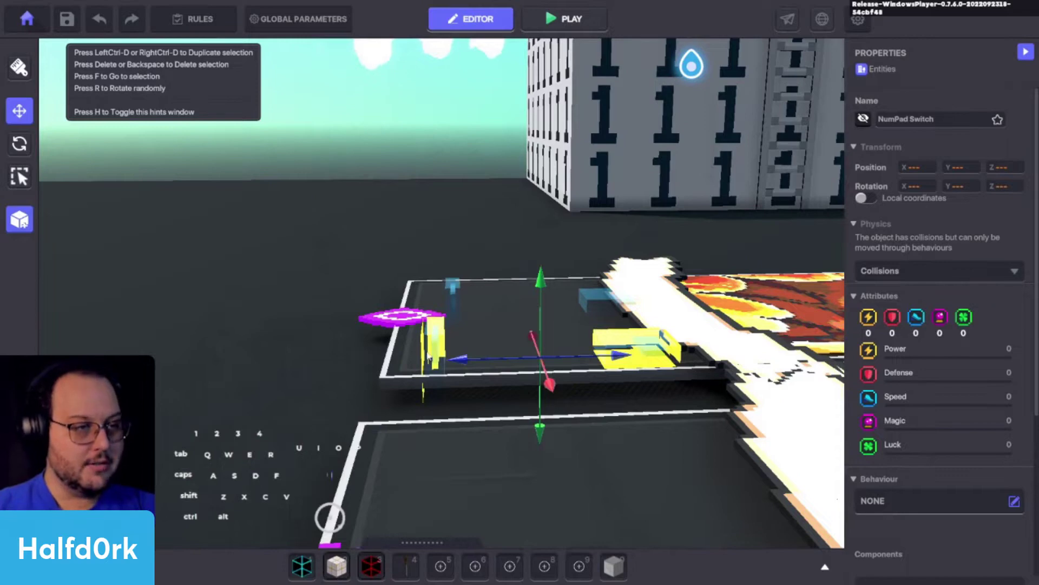
{"action": "key", "text": "ctrl+z"}
{"action": "left_click", "coordinate": [420, 207]}
{"action": "key", "text": "s"}
Duplicate the NumPad Switch set again and slide the copy under the neighbouring card
{"action": "middle_click", "coordinate": [617, 302]}
{"action": "left_click", "coordinate": [304, 321]}
{"action": "key", "text": "ctrl+d"}
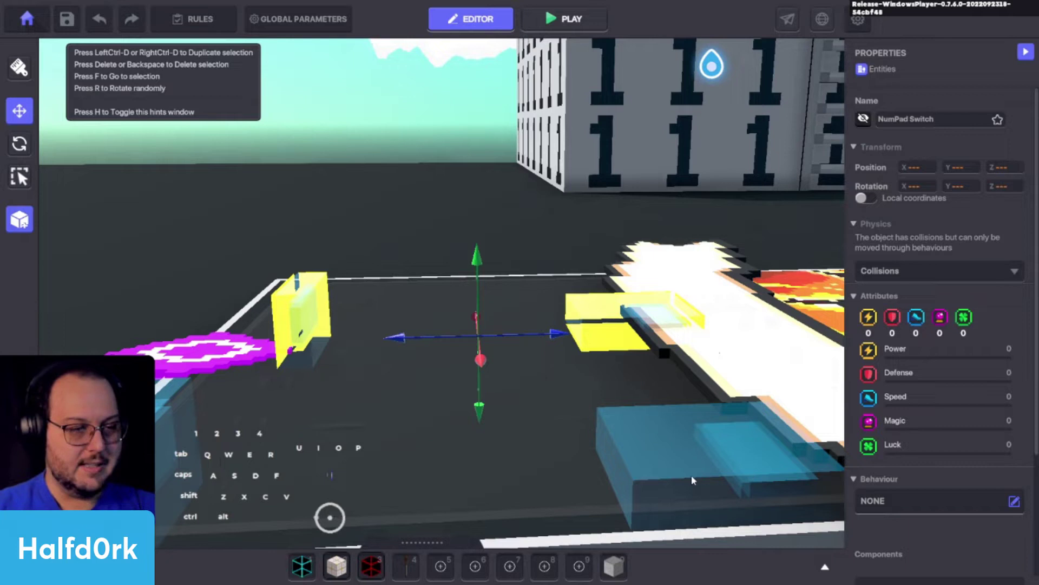
{"action": "key", "text": "ctrl+z"}
{"action": "left_click", "coordinate": [325, 234]}
{"action": "left_click", "coordinate": [305, 316]}
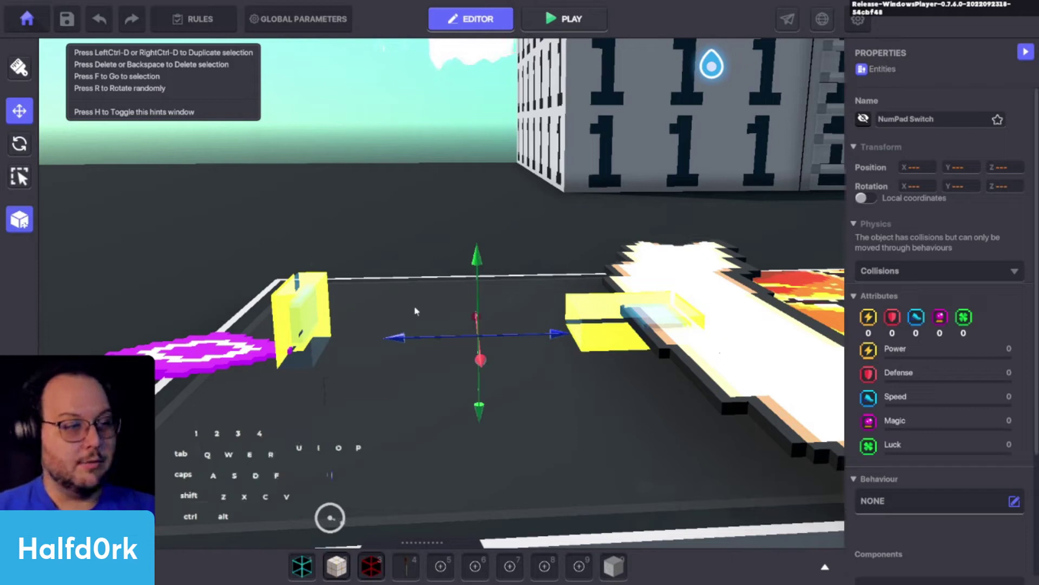
{"action": "key", "text": "ctrl+d"}
{"action": "key", "text": "s"}
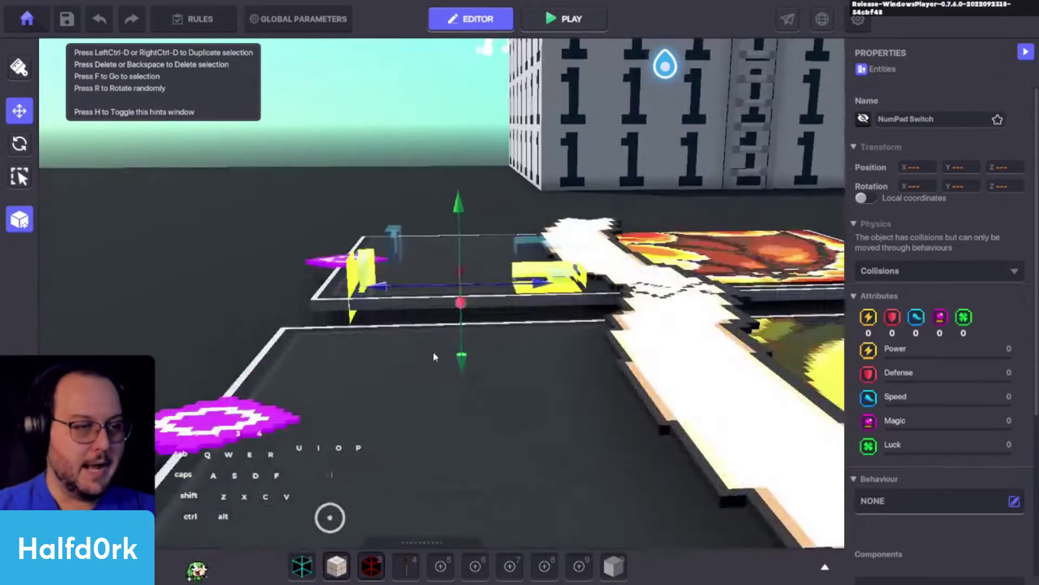
Move the trigger piece into place within the dragon card using the gizmo
{"action": "left_click_drag", "start_coordinate": [426, 230], "coordinate": [439, 293]}
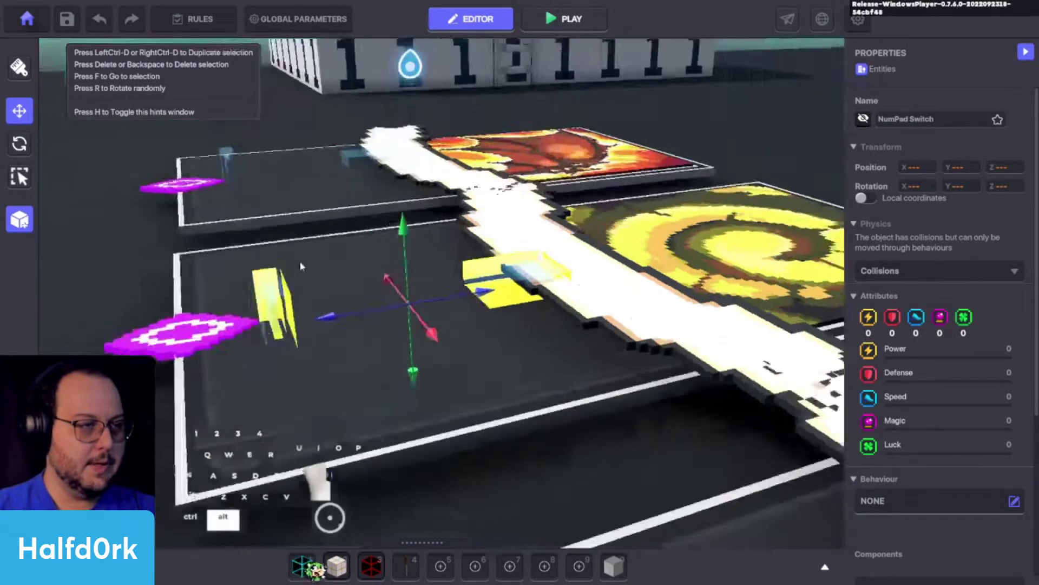
{"action": "key", "text": "a"}
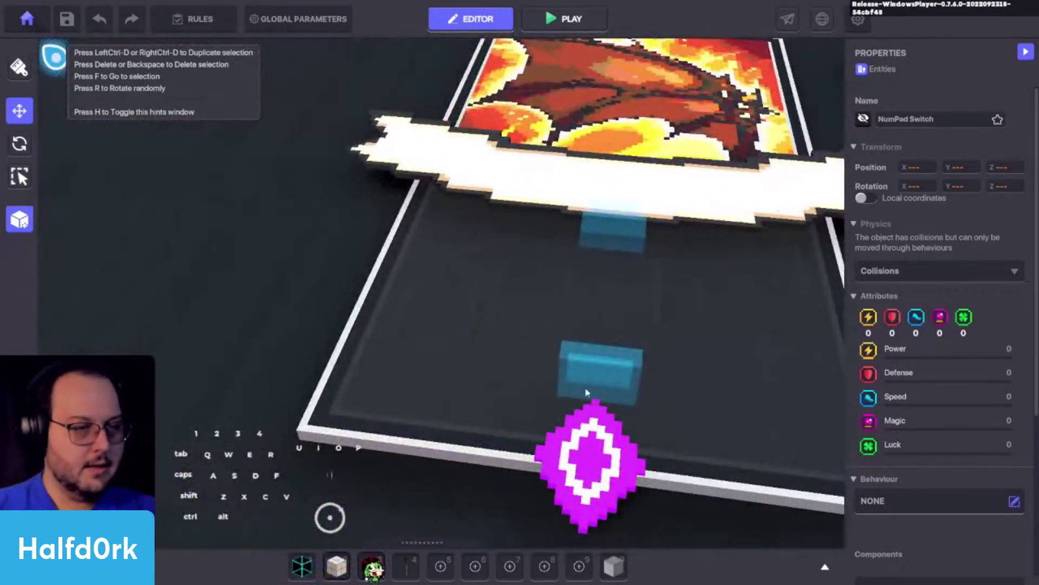
{"action": "key", "text": "d"}
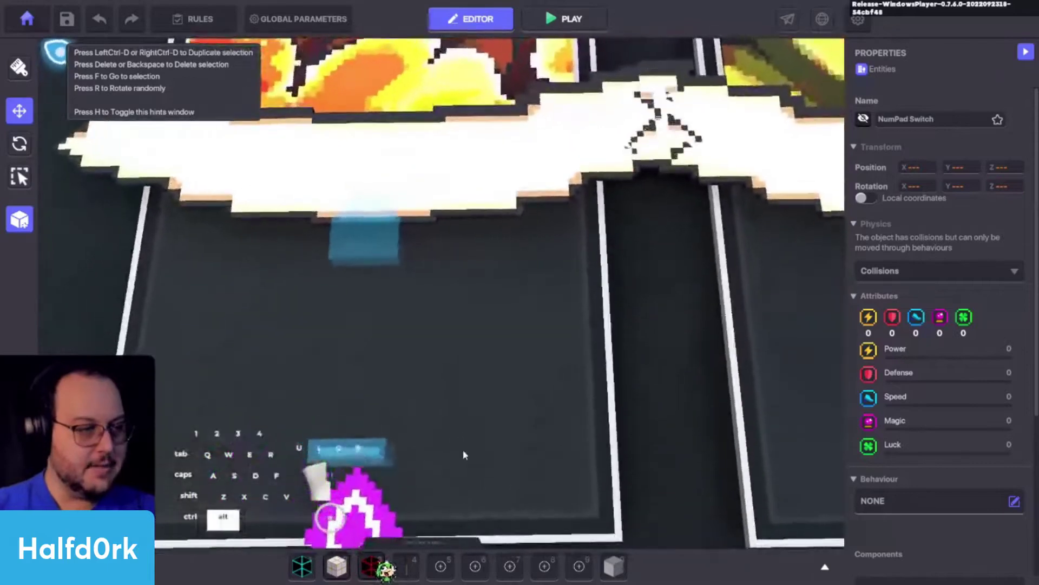
{"action": "key", "text": "d"}
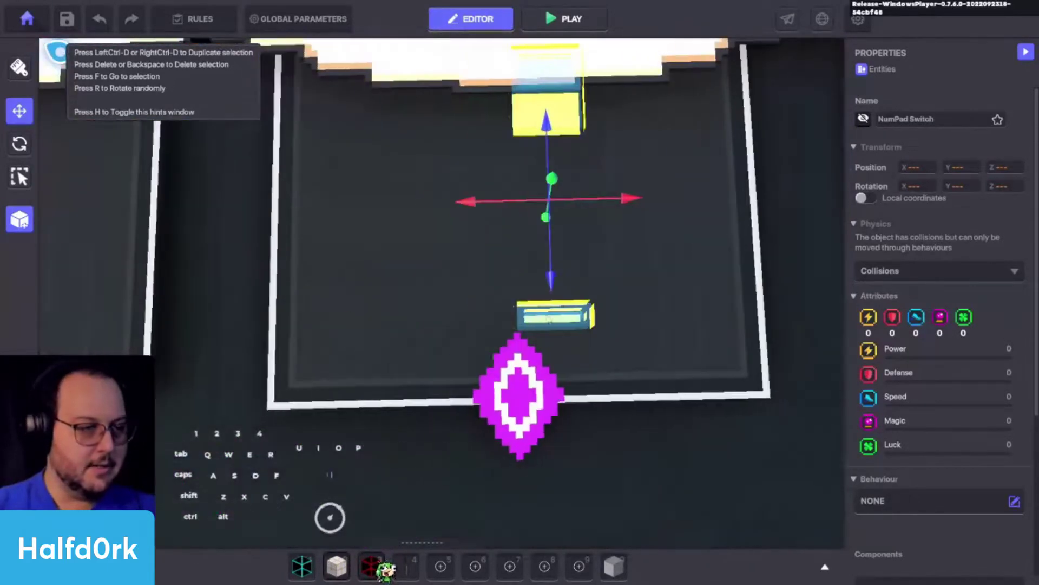
{"action": "left_click_drag", "start_coordinate": [619, 200], "coordinate": [582, 204]}
{"action": "left_click_drag", "start_coordinate": [571, 259], "coordinate": [406, 152]}
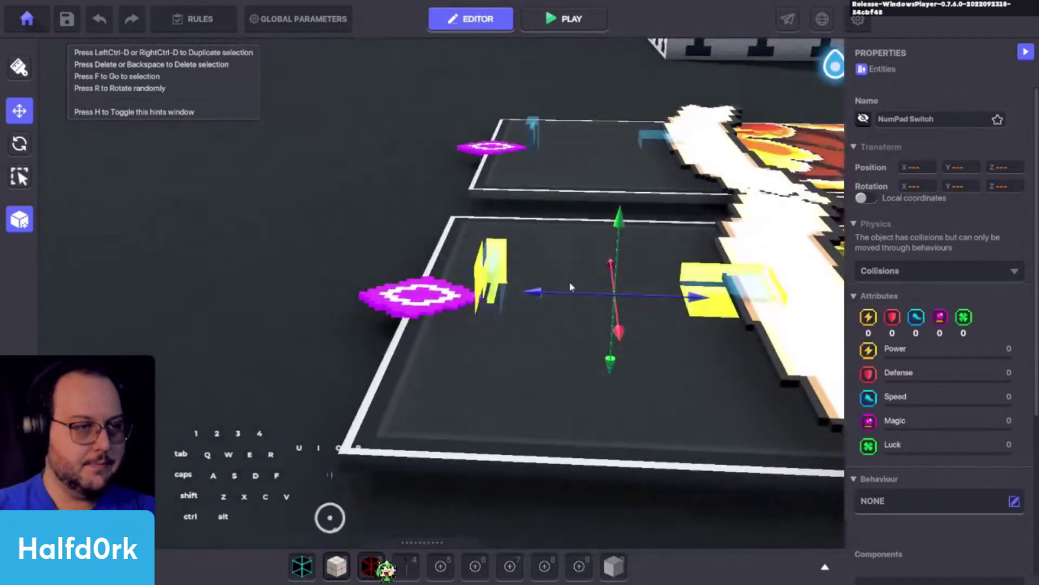
{"action": "left_click_drag", "start_coordinate": [634, 256], "coordinate": [634, 248]}
{"action": "key", "text": "s"}
{"action": "key", "text": "d"}
{"action": "key", "text": "space"}
{"action": "key", "text": "w"}
{"action": "key", "text": "space"}
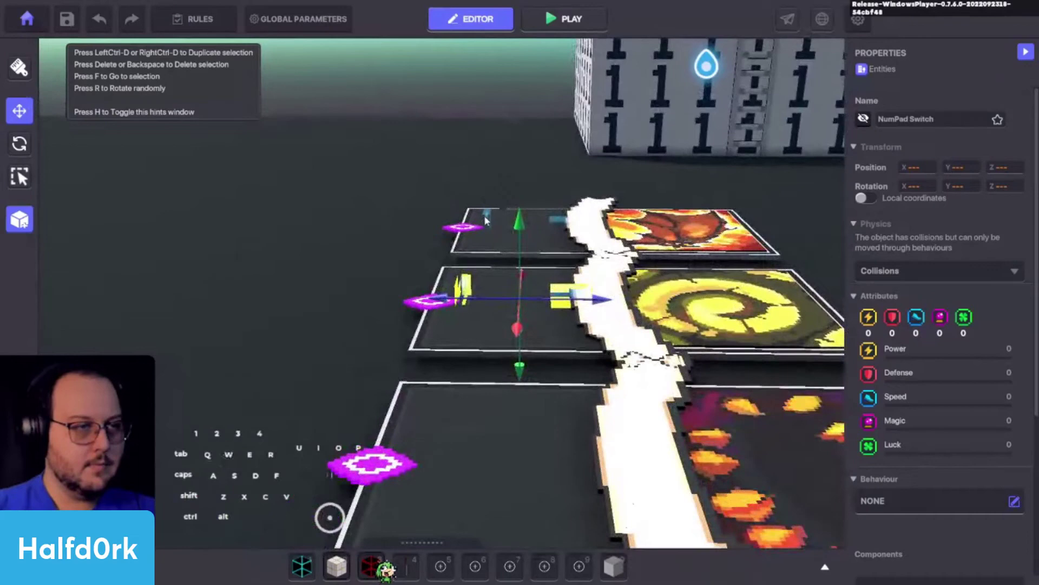
Duplicate another switch set, drag it down the row and check it from above
{"action": "left_click", "coordinate": [490, 217]}
{"action": "left_click", "coordinate": [566, 224]}
{"action": "key", "text": "ctrl+d"}
{"action": "left_click_drag", "start_coordinate": [541, 301], "coordinate": [534, 506]}
{"action": "key", "text": "s"}
{"action": "key", "text": "f"}
{"action": "middle_click", "coordinate": [455, 307]}
{"action": "left_click_drag", "start_coordinate": [477, 307], "coordinate": [652, 396]}
{"action": "key", "text": "a"}
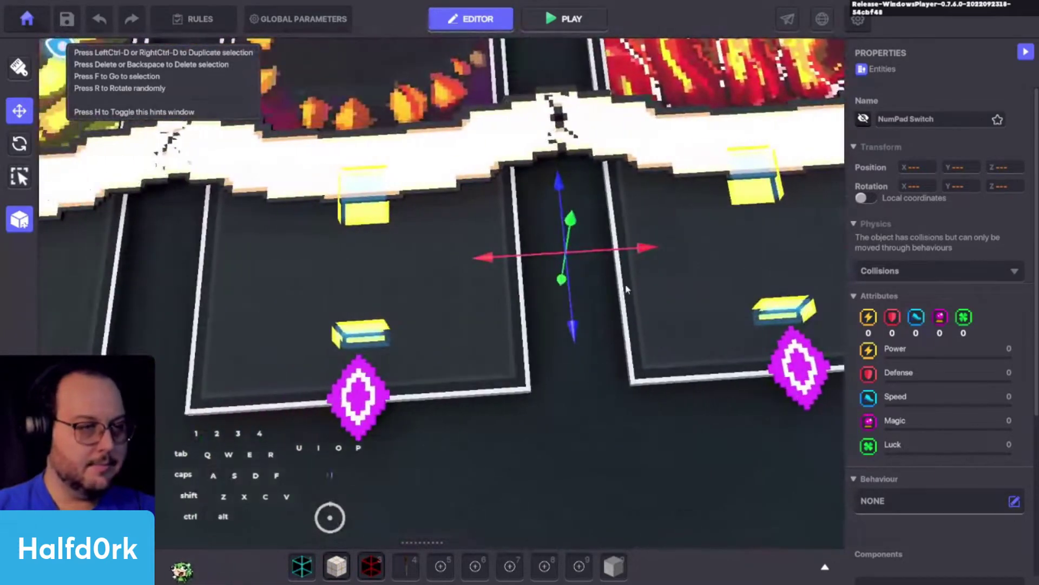
{"action": "left_click_drag", "start_coordinate": [605, 262], "coordinate": [598, 273]}
{"action": "left_click_drag", "start_coordinate": [630, 334], "coordinate": [455, 248]}
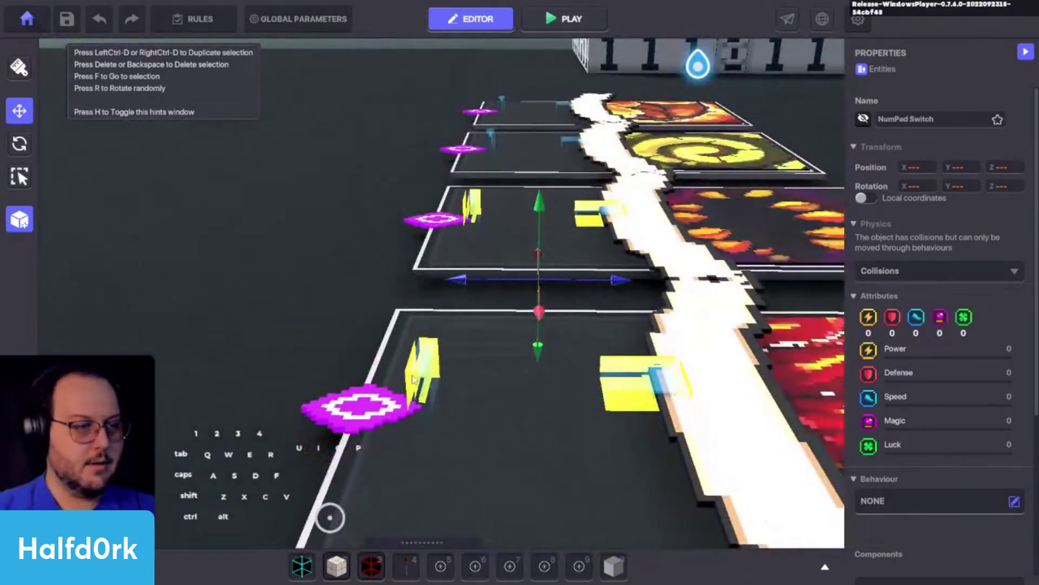
Rotate and nudge the switch pieces so they line up beneath the card slots
{"action": "left_click", "coordinate": [438, 375]}
{"action": "key", "text": "d"}
{"action": "left_click", "coordinate": [526, 381]}
{"action": "key", "text": "a"}
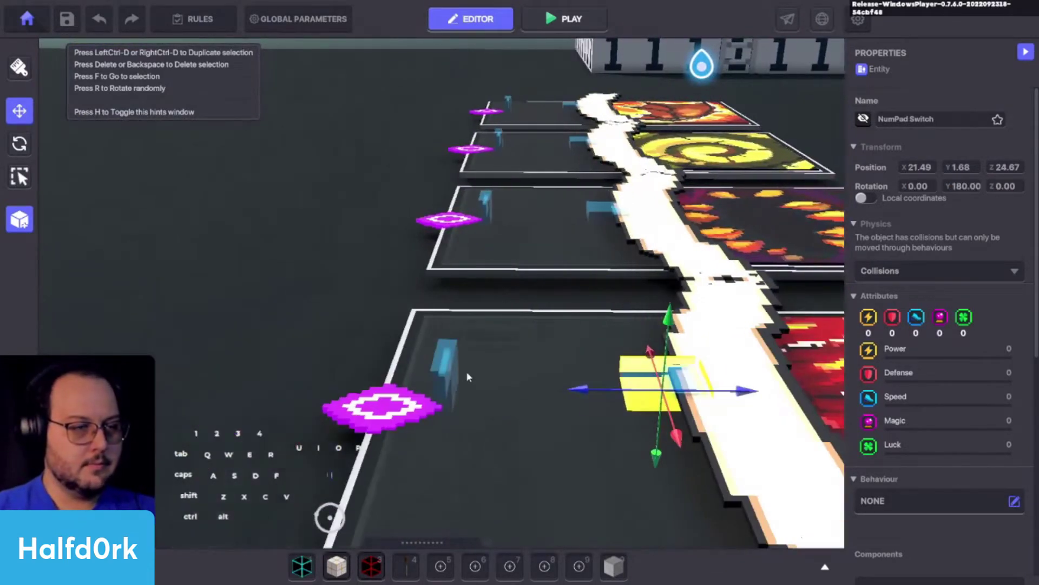
{"action": "left_click", "coordinate": [450, 370]}
{"action": "left_click_drag", "start_coordinate": [574, 399], "coordinate": [582, 417]}
{"action": "left_click_drag", "start_coordinate": [494, 411], "coordinate": [506, 407]}
{"action": "key", "text": "d"}
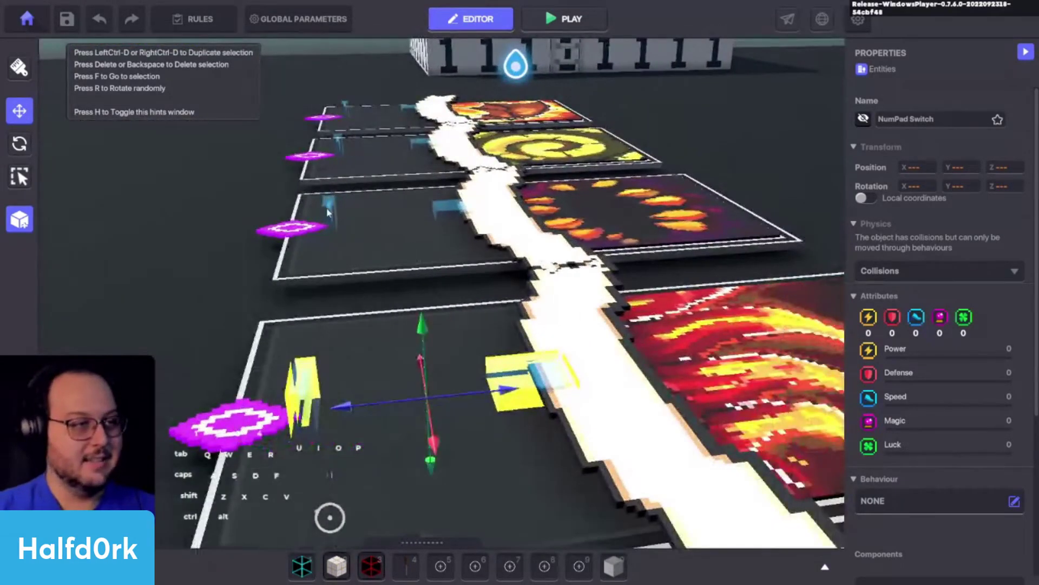
Adjust the selected NumPad Switch entity and its neighbours, then pull back to view the whole card row
{"action": "left_click", "coordinate": [324, 209]}
{"action": "double_click", "coordinate": [341, 211]}
{"action": "left_click", "coordinate": [565, 153]}
{"action": "left_click", "coordinate": [313, 389]}
{"action": "left_click", "coordinate": [506, 383]}
{"action": "left_click", "coordinate": [441, 377]}
{"action": "key", "text": "s"}
{"action": "left_click_drag", "start_coordinate": [545, 197], "coordinate": [620, 221]}
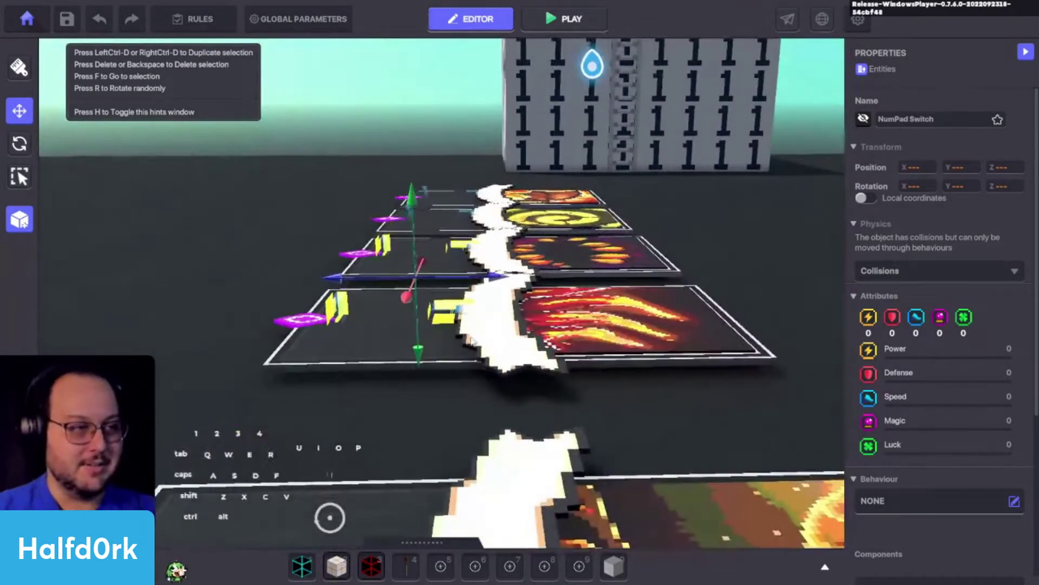
{"action": "left_click_drag", "start_coordinate": [536, 329], "coordinate": [538, 324]}
{"action": "key", "text": "s"}
Duplicate a switch piece onto the front card and drag the copy into its slot
{"action": "key", "text": "ctrl+d"}
{"action": "middle_click", "coordinate": [592, 221]}
{"action": "key", "text": "ctrl+z"}
{"action": "scroll", "scroll_direction": "down", "scroll_amount": 3}
{"action": "left_click", "coordinate": [413, 297]}
{"action": "left_click_drag", "start_coordinate": [469, 253], "coordinate": [520, 248]}
{"action": "key", "text": "w"}
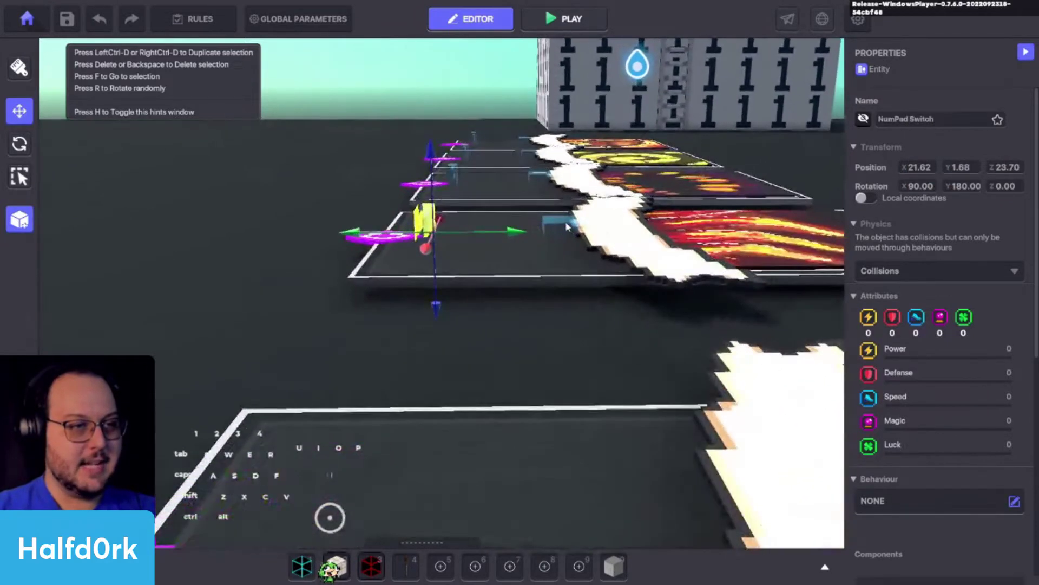
{"action": "key", "text": "ctrl+d"}
{"action": "left_click_drag", "start_coordinate": [480, 274], "coordinate": [479, 408]}
{"action": "key", "text": "s"}
{"action": "key", "text": "f"}
{"action": "scroll", "scroll_direction": "up", "scroll_amount": 3}
{"action": "left_click_drag", "start_coordinate": [458, 384], "coordinate": [631, 543]}
{"action": "key", "text": "space"}
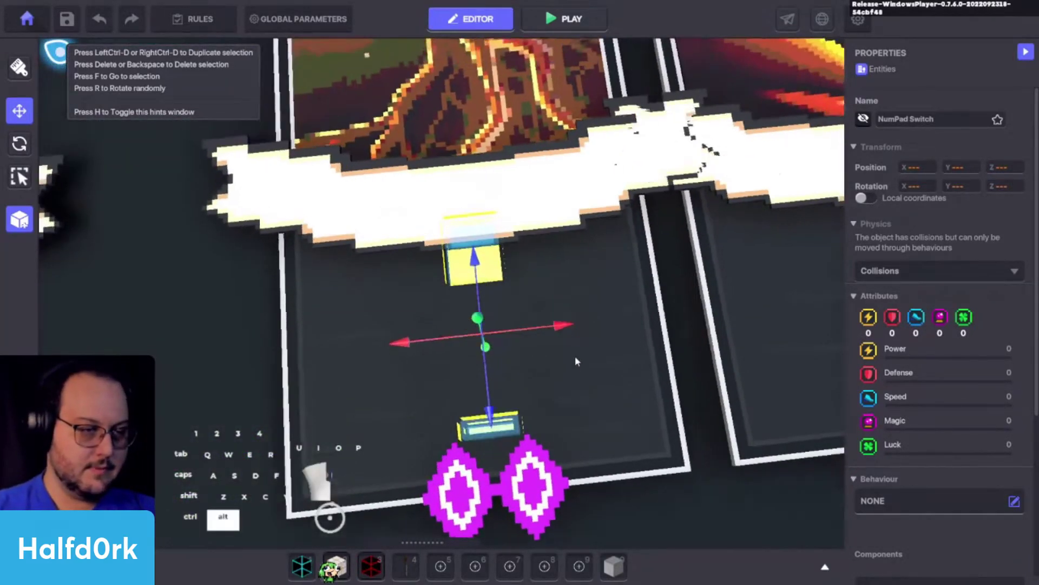
Place the last switch pieces inside the lower dragon card and launch another play-test
{"action": "left_click", "coordinate": [499, 328]}
{"action": "left_click_drag", "start_coordinate": [445, 270], "coordinate": [491, 297]}
{"action": "left_click_drag", "start_coordinate": [564, 326], "coordinate": [592, 319]}
{"action": "key", "text": "alt+d"}
{"action": "key", "text": "ctrl+d"}
{"action": "left_click_drag", "start_coordinate": [536, 296], "coordinate": [537, 332]}
{"action": "key", "text": "ctrl+z"}
{"action": "left_click_drag", "start_coordinate": [515, 312], "coordinate": [517, 363]}
{"action": "key", "text": "f"}
{"action": "left_click_drag", "start_coordinate": [431, 331], "coordinate": [584, 420]}
{"action": "scroll", "scroll_direction": "up", "scroll_amount": 3}
{"action": "key", "text": "space"}
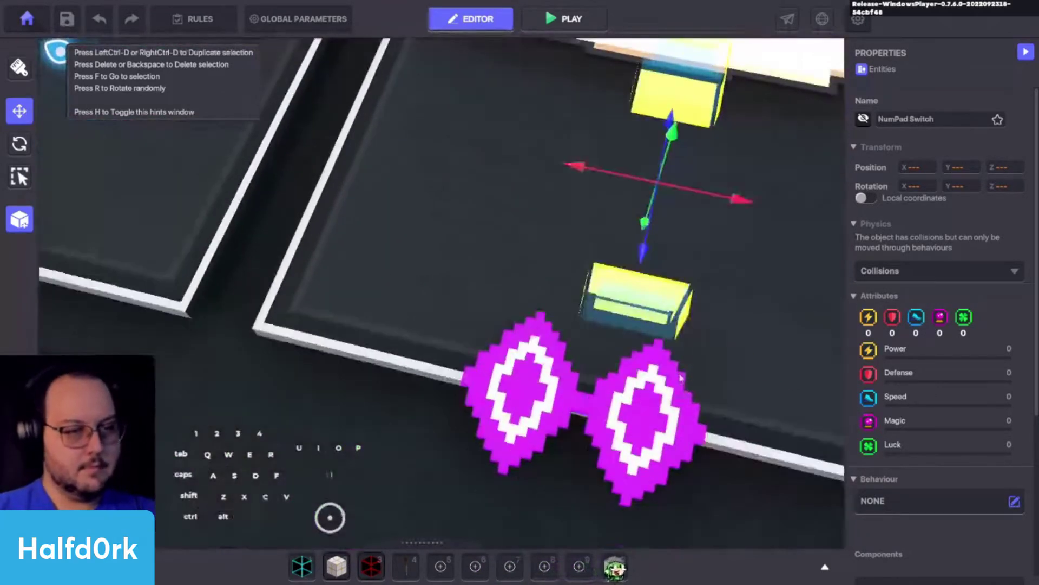
{"action": "left_click_drag", "start_coordinate": [585, 204], "coordinate": [565, 207]}
{"action": "left_click_drag", "start_coordinate": [648, 273], "coordinate": [668, 317]}
Play-test the dealt Heat Spray cards, walking the avatar around them, then return to the editor
{"action": "key", "text": "Tab"}
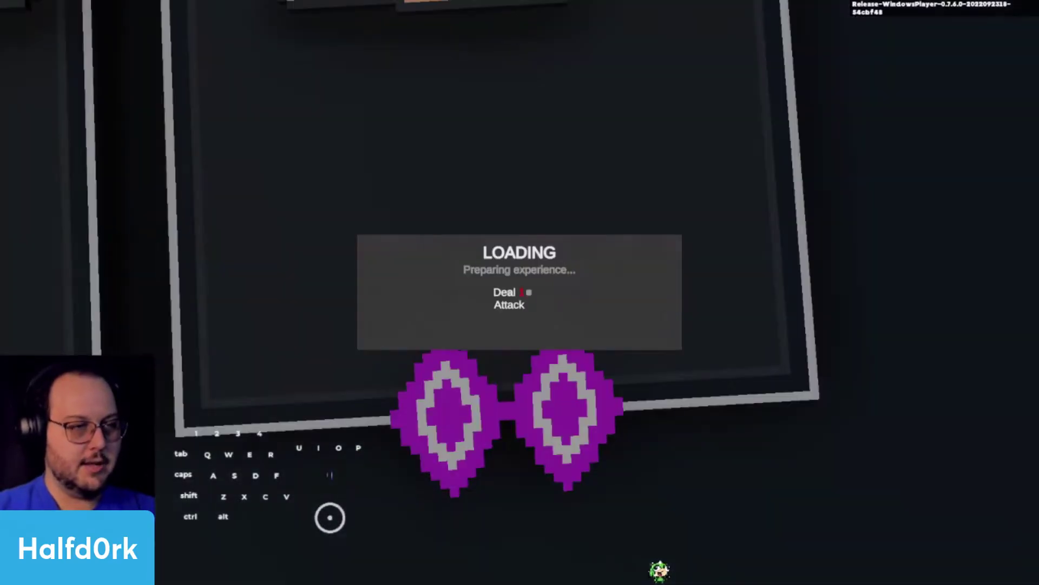
{"action": "key", "text": "d"}
{"action": "key", "text": "w"}
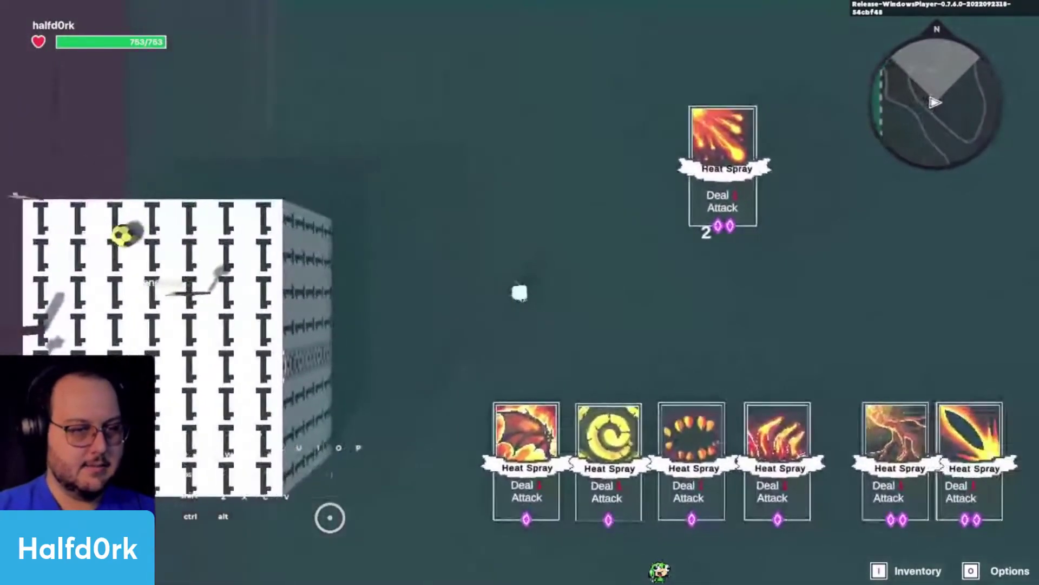
{"action": "key", "text": "d"}
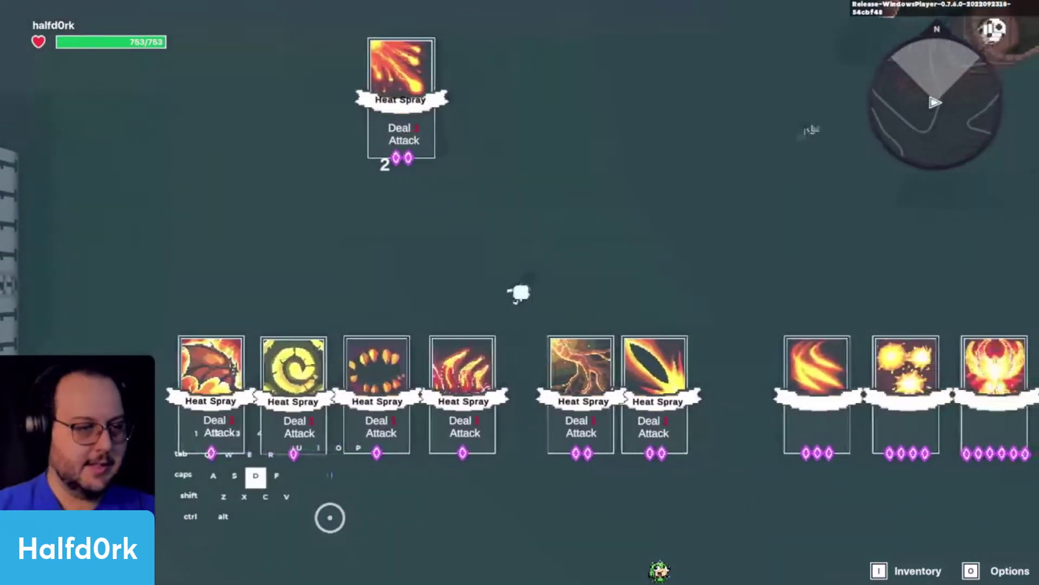
{"action": "key", "text": "d"}
{"action": "key", "text": "Tab"}
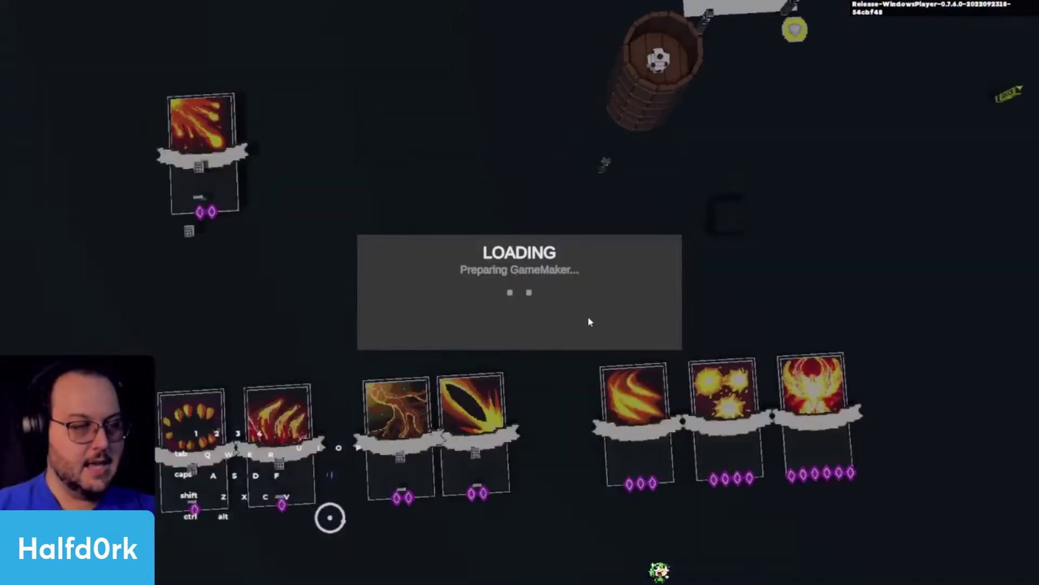
Select the NumPad Switch piece in the card row after reframing the view
{"action": "left_click_drag", "start_coordinate": [629, 331], "coordinate": [452, 198]}
{"action": "key", "text": "space"}
{"action": "left_click", "coordinate": [582, 261]}
{"action": "left_click", "coordinate": [462, 250]}
{"action": "left_click", "coordinate": [462, 253]}
{"action": "left_click", "coordinate": [589, 259]}
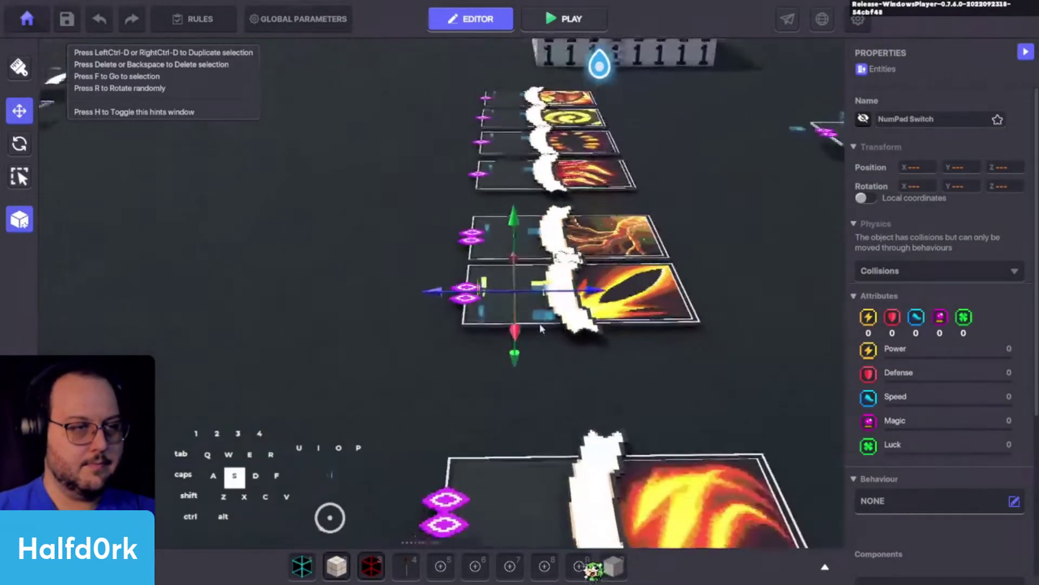
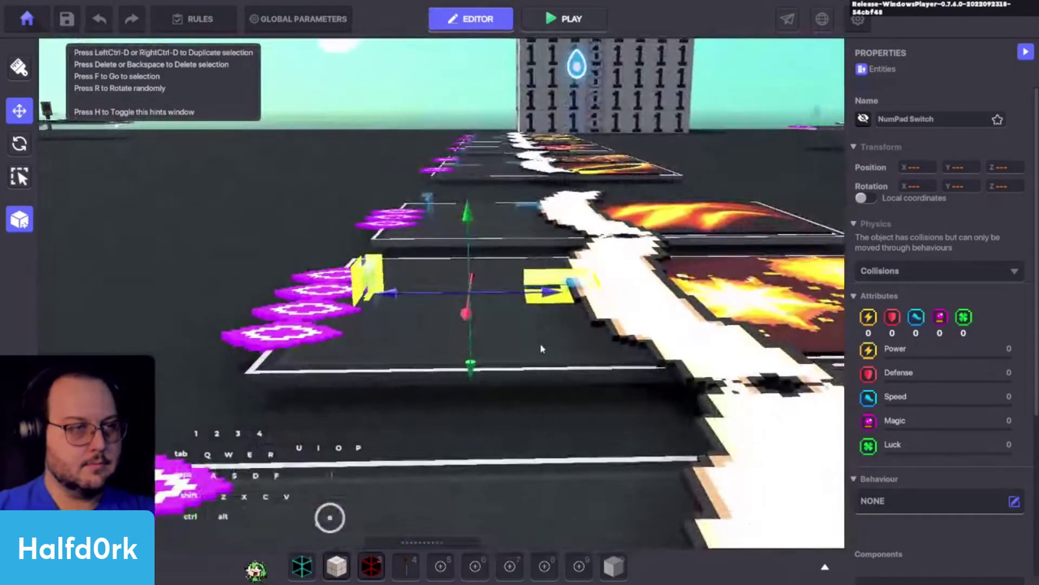
Duplicate the switch entity and drag it down onto the lower cards with the move gizmo
{"action": "key", "text": "ctrl+d"}
{"action": "left_click", "coordinate": [568, 304]}
{"action": "left_click_drag", "start_coordinate": [522, 277], "coordinate": [529, 391]}
{"action": "left_click_drag", "start_coordinate": [526, 424], "coordinate": [691, 499]}
{"action": "middle_click", "coordinate": [642, 476]}
{"action": "key", "text": "space"}
Adjust the switch pieces on the last cards, then launch another play-test
{"action": "key", "text": "s"}
{"action": "left_click", "coordinate": [570, 407]}
{"action": "left_click", "coordinate": [617, 423]}
{"action": "left_click", "coordinate": [509, 477]}
{"action": "key", "text": "Tab"}
Walk along the dealt Heat Spray hand in play mode, then exit back to the editor
{"action": "key", "text": "d"}
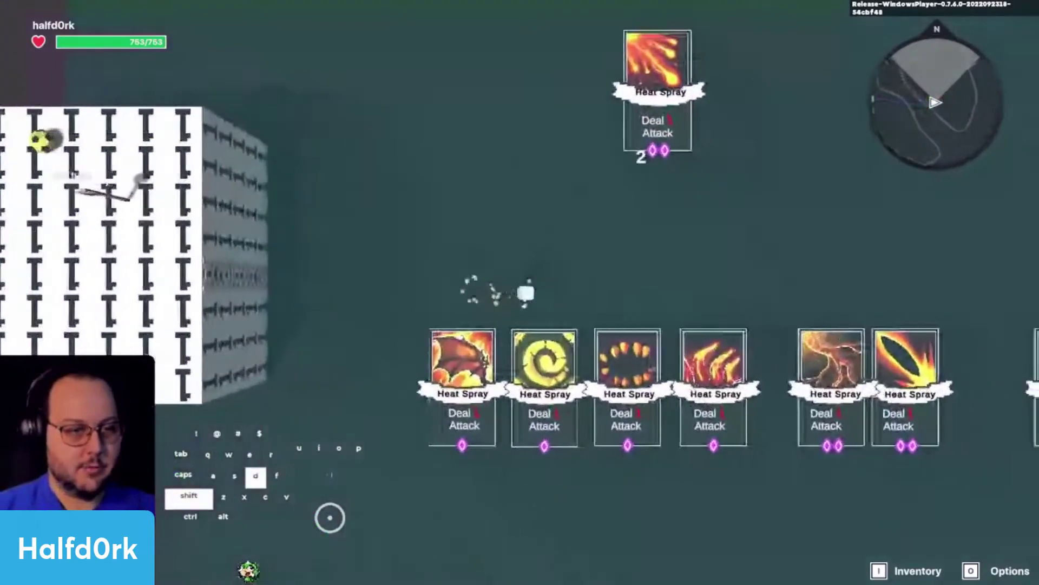
{"action": "key", "text": "d"}
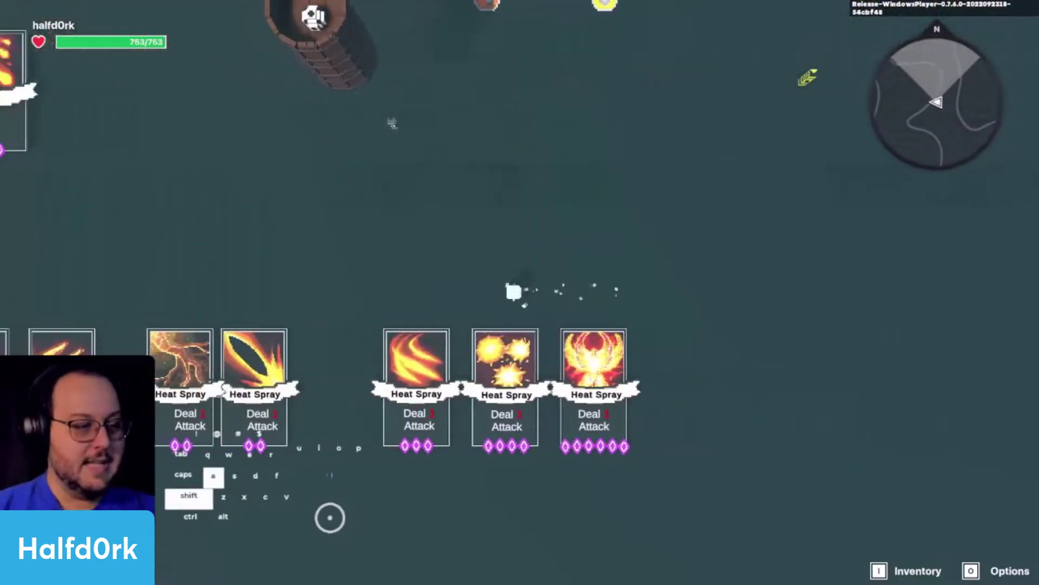
{"action": "key", "text": "shift+d"}
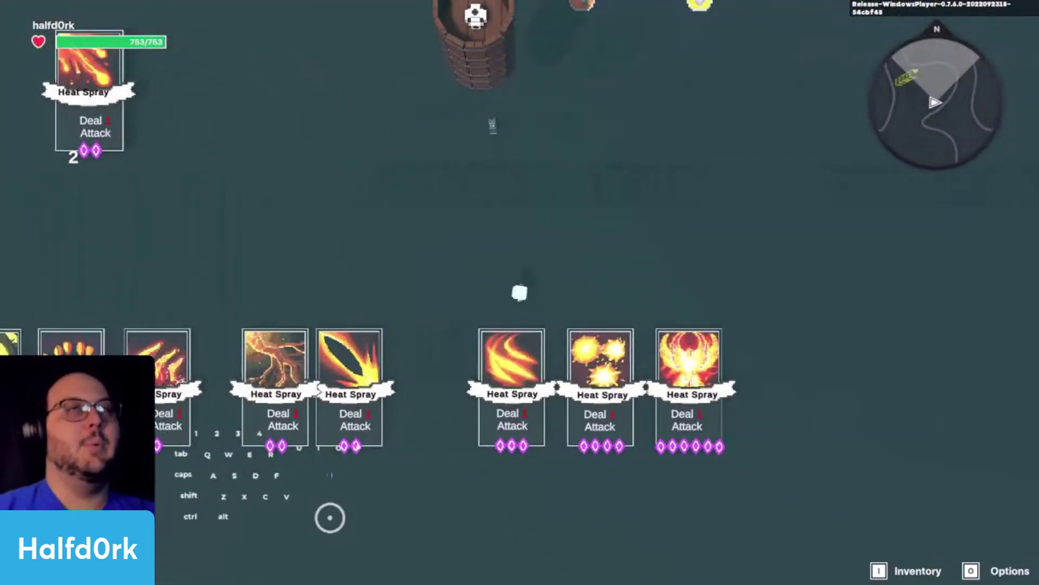
{"action": "key", "text": "Tab"}
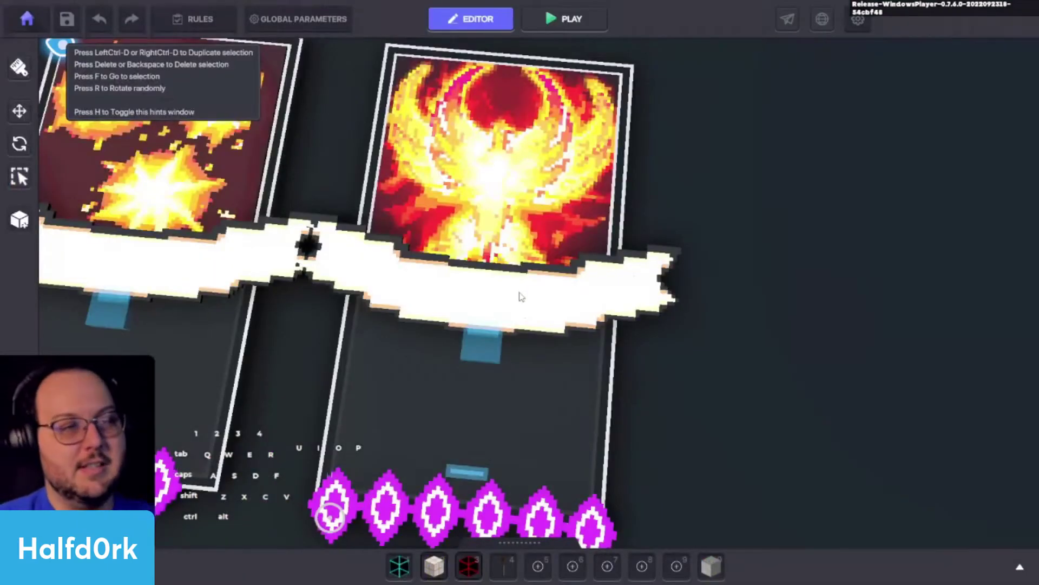
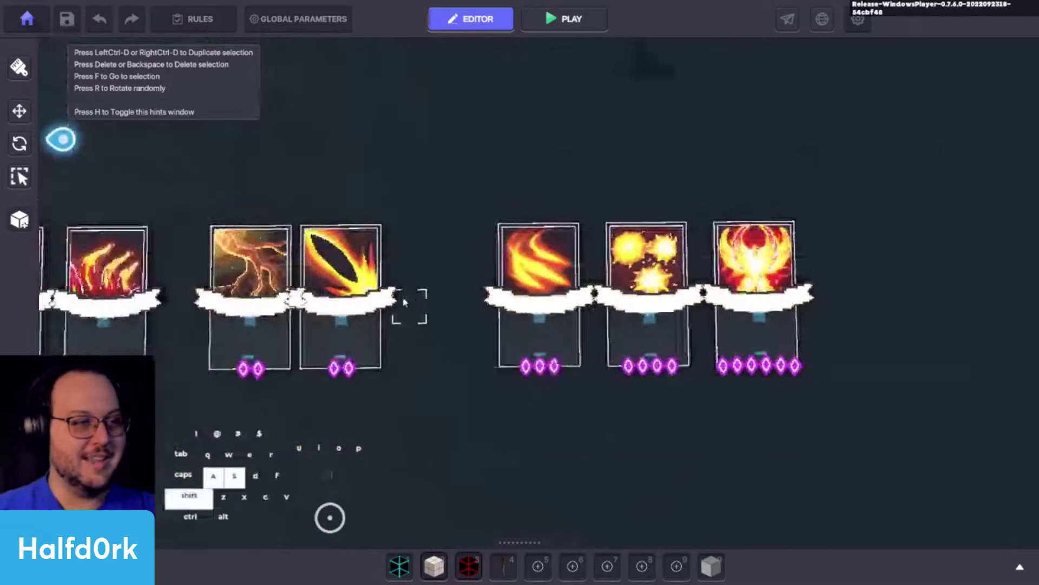
Edit the dragon-wing card's Indicator Display Name to the rich-text Hot Wings label
{"action": "left_click", "coordinate": [406, 335]}
{"action": "key", "text": "a"}
{"action": "key", "text": "s"}
{"action": "middle_click", "coordinate": [915, 347]}
{"action": "left_click", "coordinate": [996, 376]}
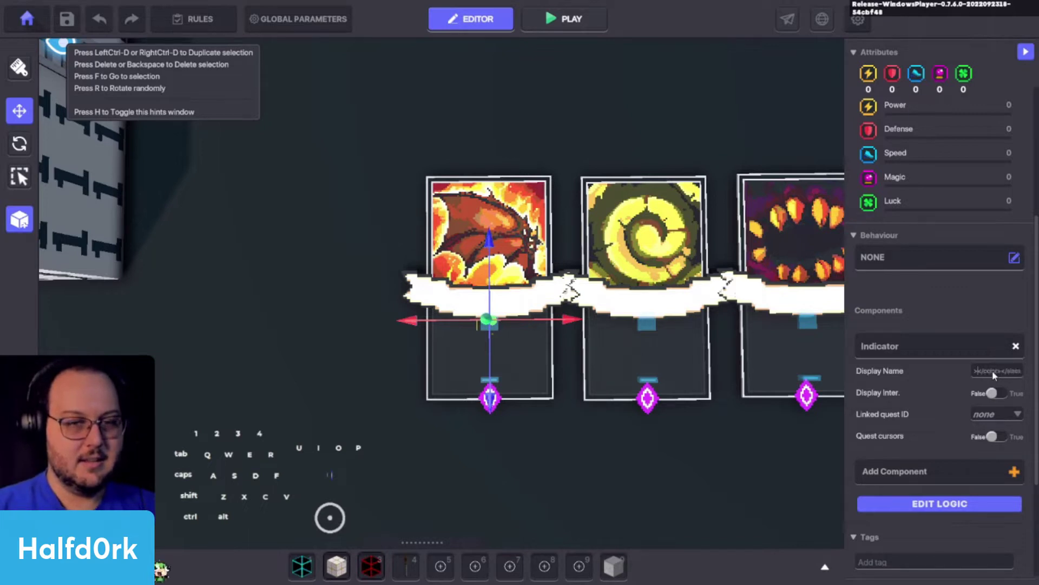
{"action": "key", "text": "shift+w"}
{"action": "key", "text": "i"}
{"action": "key", "text": "Caps_Lock"}
{"action": "key", "text": "Caps_Lock"}
{"action": "key", "text": "shift+w"}
{"action": "key", "text": "i"}
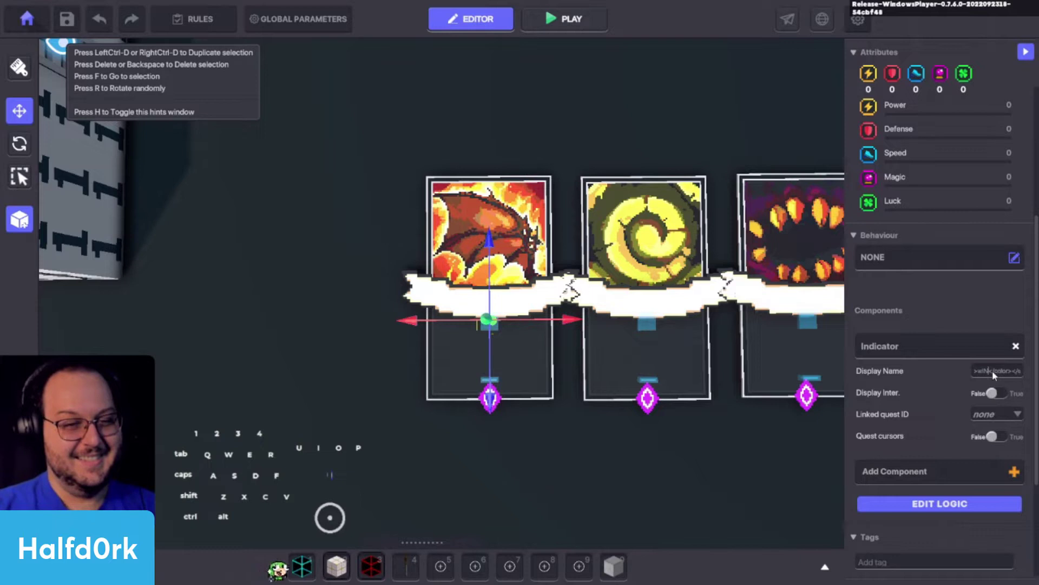
{"action": "key", "text": "Caps_Lock"}
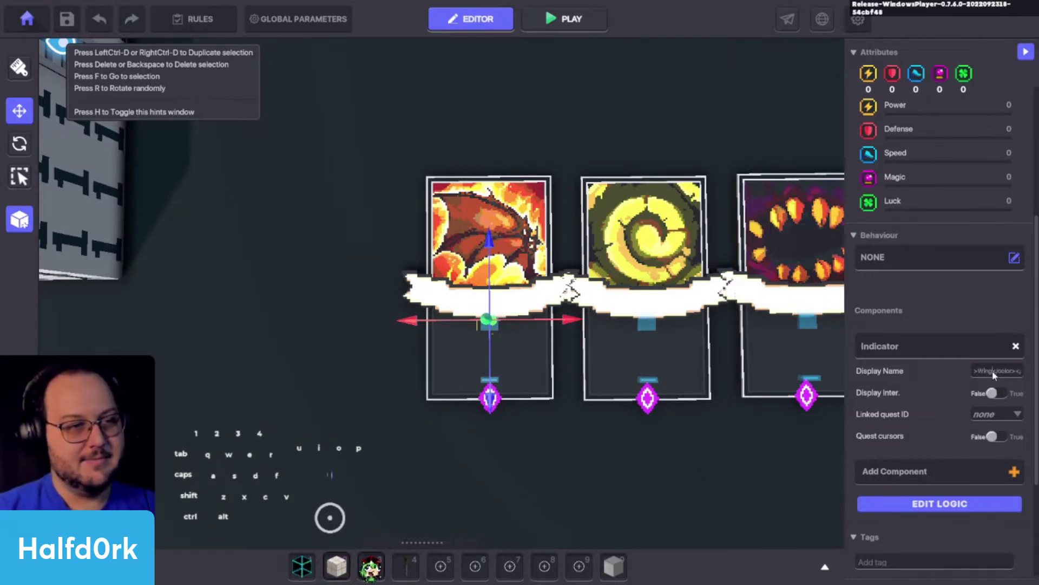
{"action": "key", "text": "space"}
{"action": "left_click", "coordinate": [916, 419]}
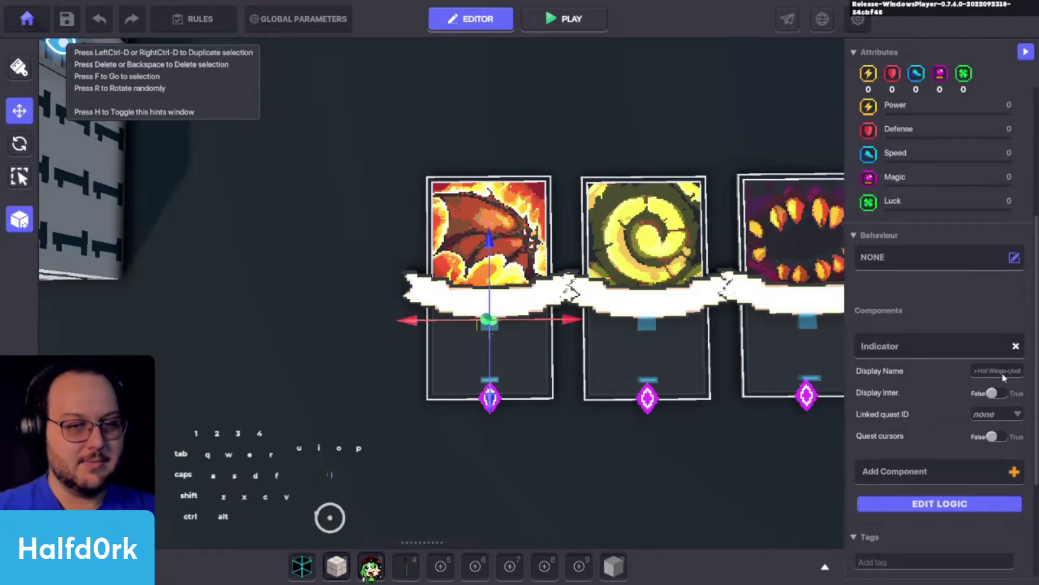
Select the switch under the dragon-wing card and amend its display name with the Deal text
{"action": "left_click", "coordinate": [692, 484]}
{"action": "left_click", "coordinate": [494, 380]}
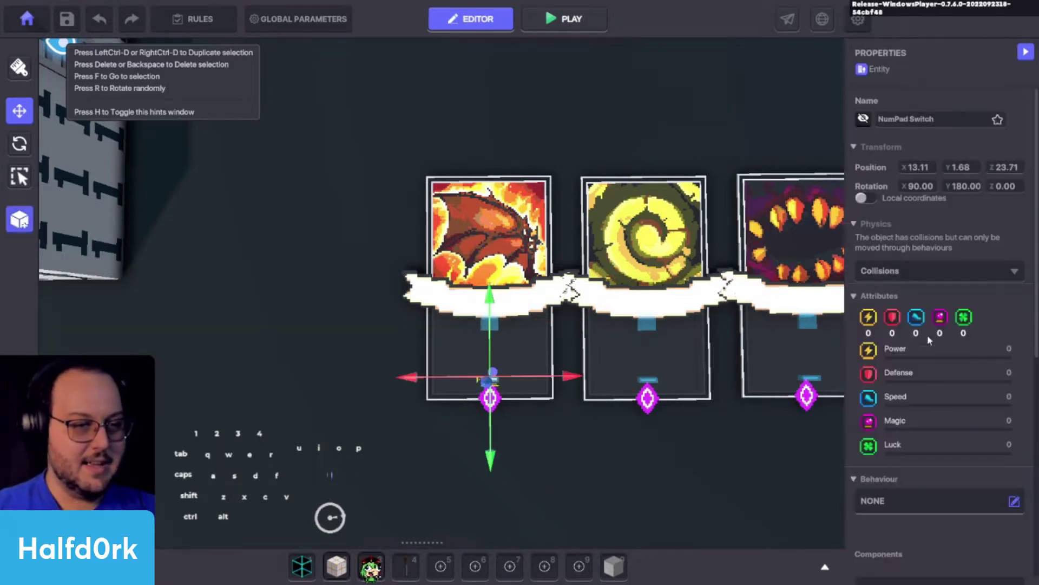
{"action": "scroll", "scroll_direction": "down", "scroll_amount": 3}
{"action": "left_click", "coordinate": [987, 276]}
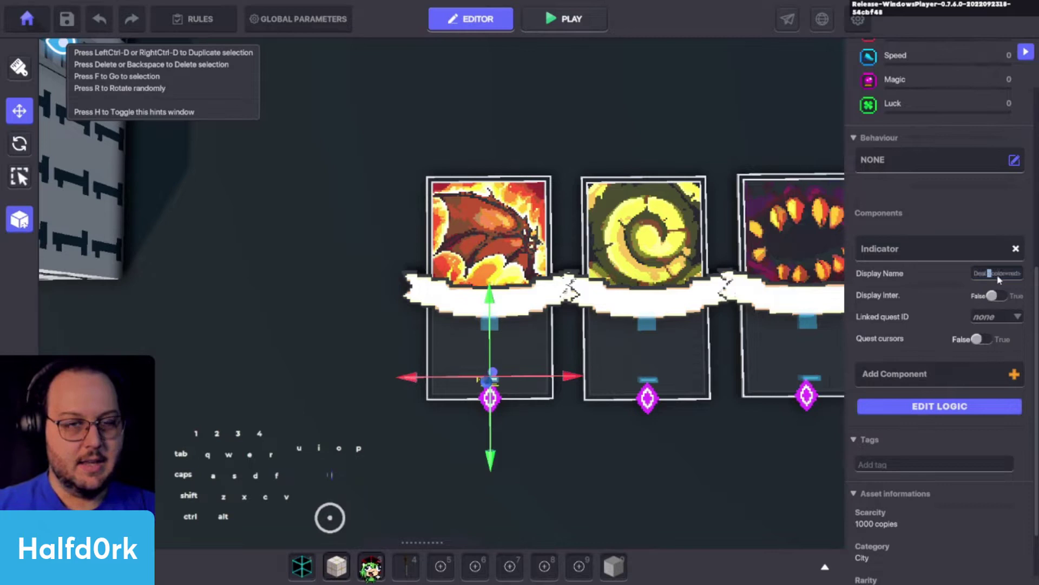
{"action": "left_click", "coordinate": [982, 274]}
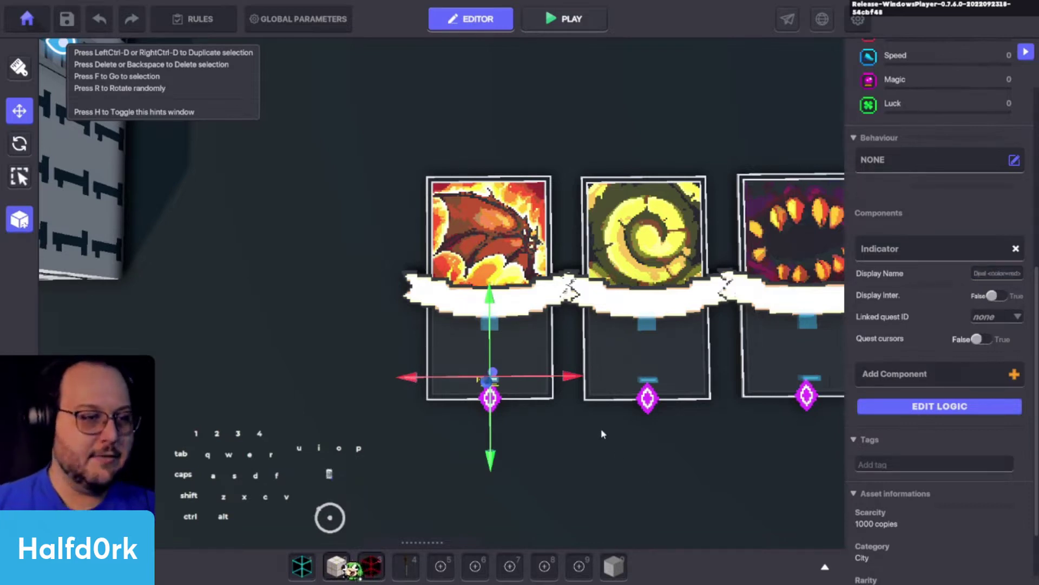
{"action": "left_click", "coordinate": [990, 275]}
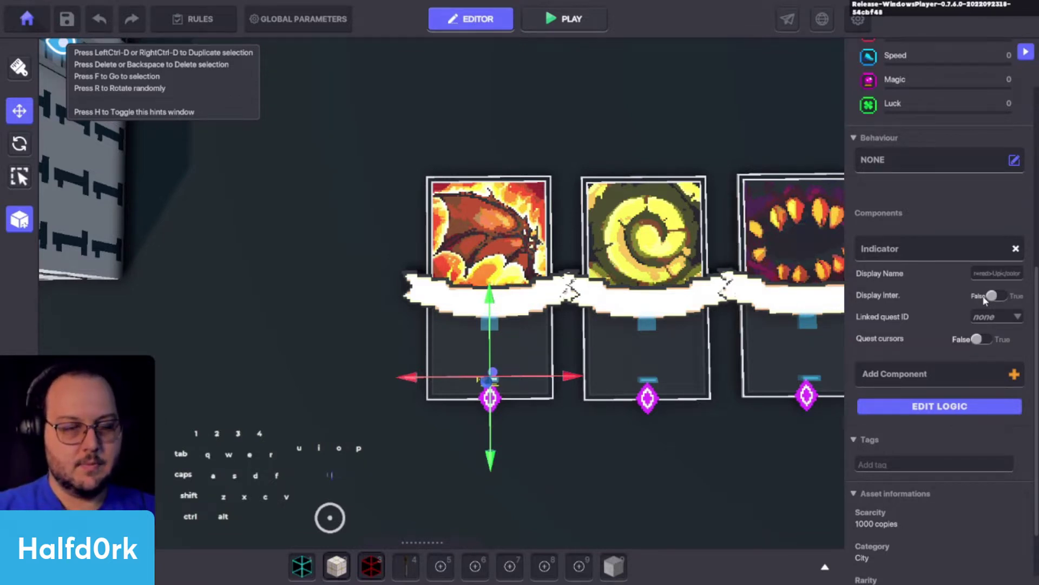
{"action": "key", "text": "1"}
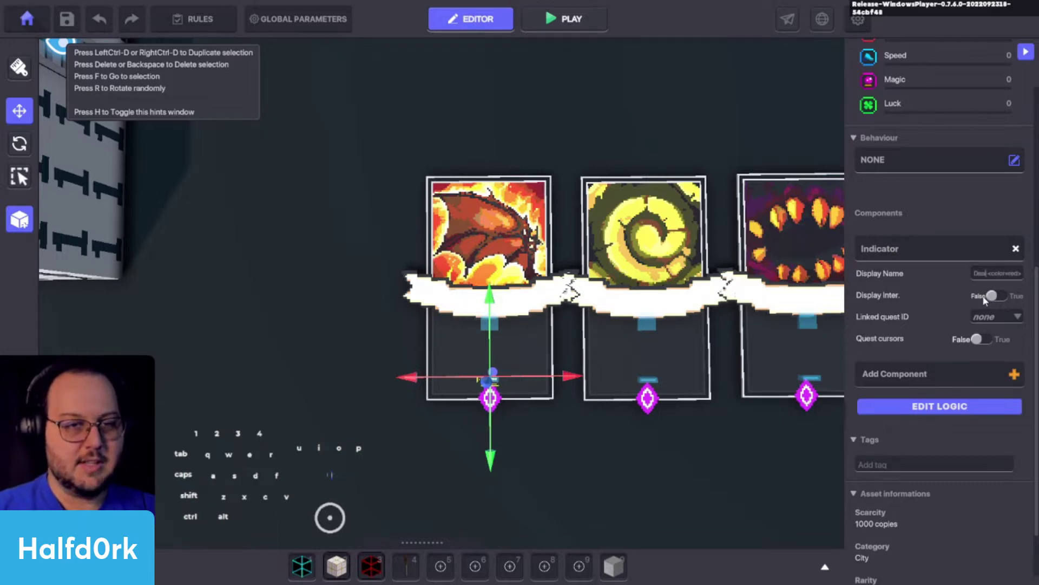
{"action": "left_click", "coordinate": [647, 325]}
Confirm the name change, tilt the view over the first cards and pick the Bug Bite card's indicator
{"action": "key", "text": "f"}
{"action": "left_click_drag", "start_coordinate": [741, 315], "coordinate": [716, 293]}
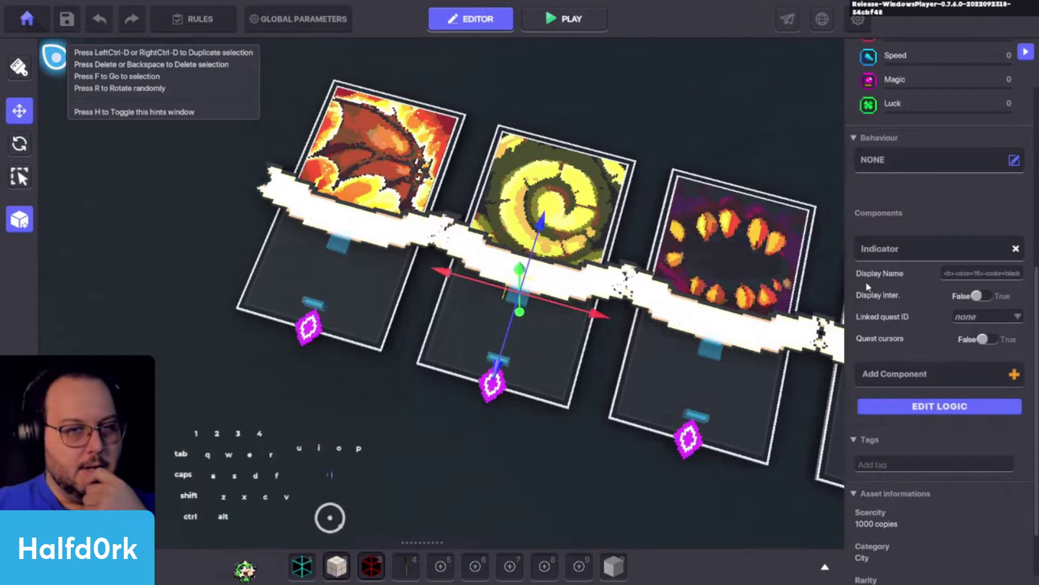
{"action": "left_click", "coordinate": [1008, 279]}
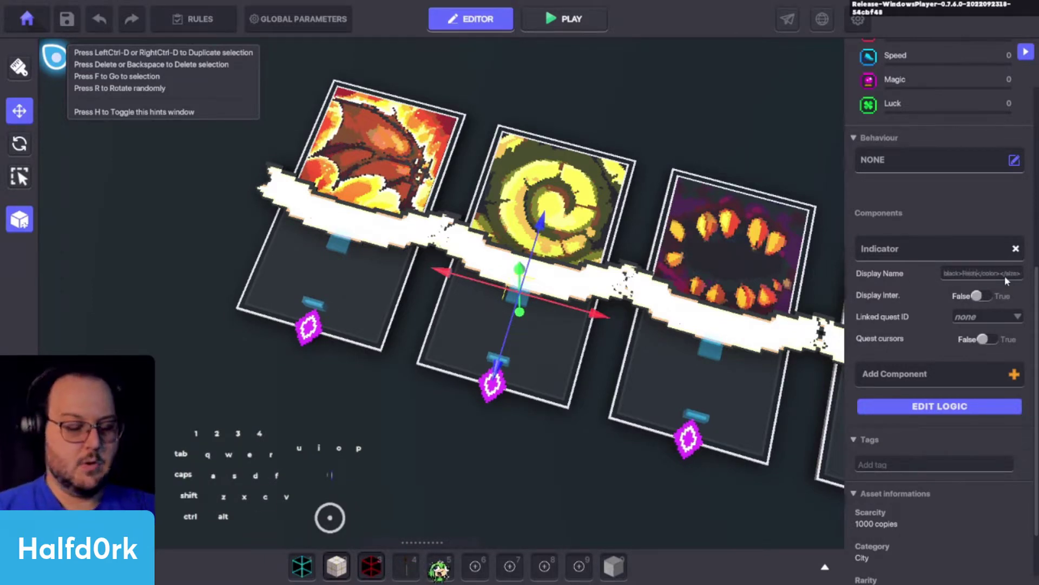
{"action": "left_click_drag", "start_coordinate": [783, 322], "coordinate": [724, 295]}
{"action": "left_click", "coordinate": [725, 295]}
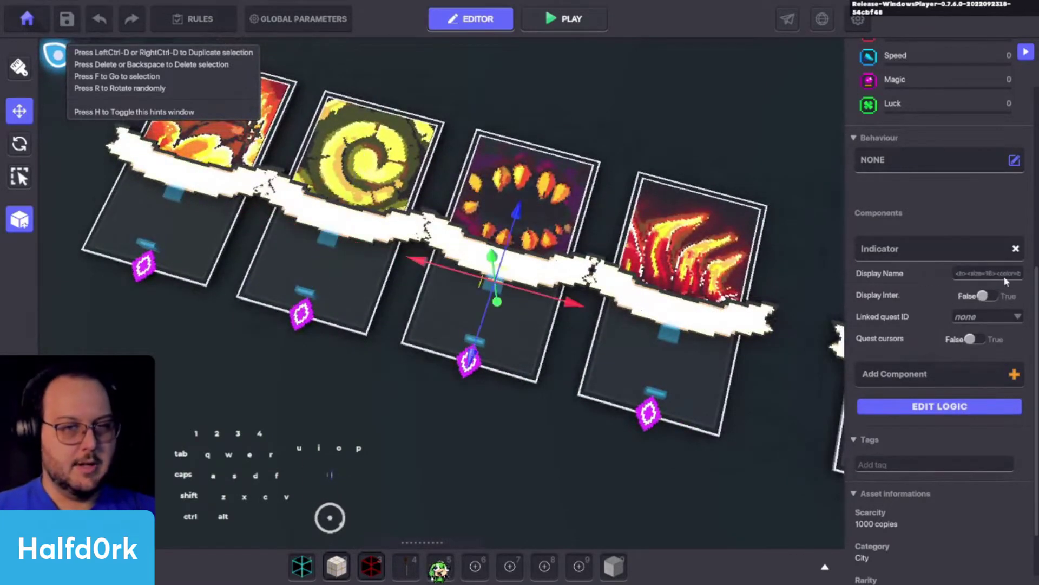
Enter Bug Bite as a bold black rich-text display name, then select the flame-claws card's indicator
{"action": "left_click", "coordinate": [994, 277]}
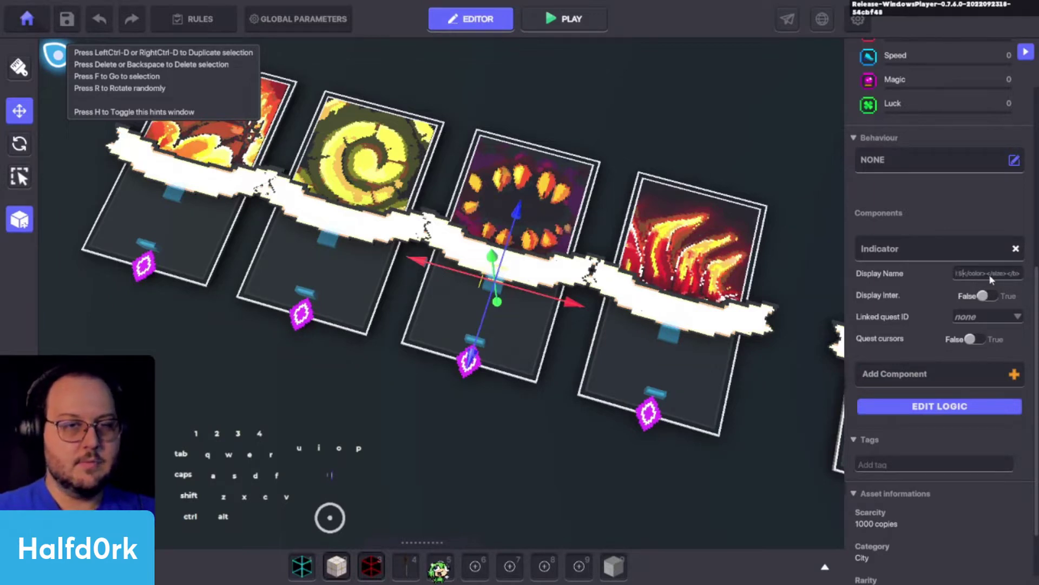
{"action": "key", "text": "u"}
{"action": "key", "text": "space"}
{"action": "key", "text": "e"}
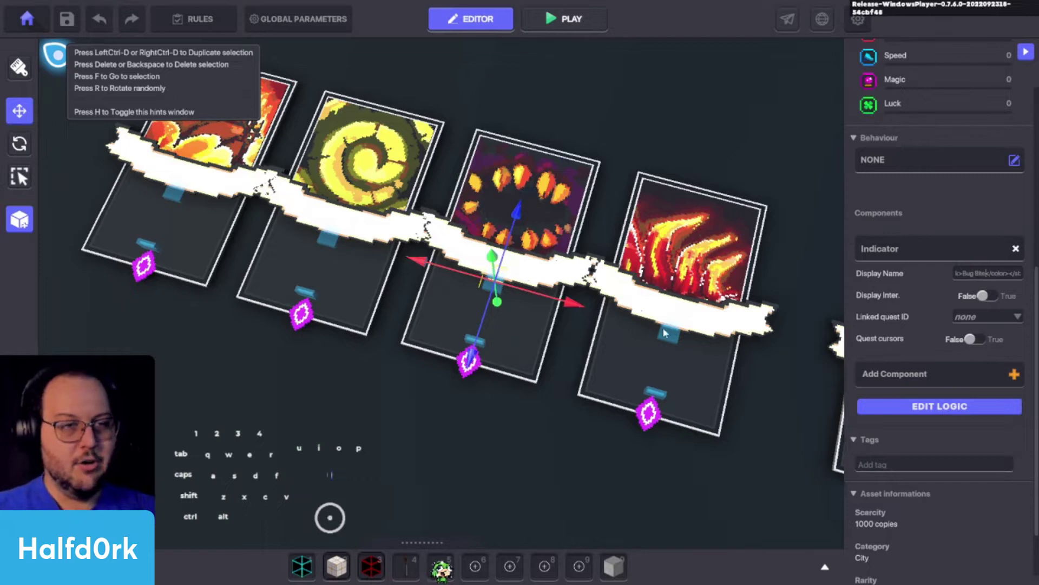
{"action": "left_click", "coordinate": [674, 339]}
{"action": "left_click_drag", "start_coordinate": [967, 411], "coordinate": [933, 401]}
{"action": "left_click", "coordinate": [1012, 400]}
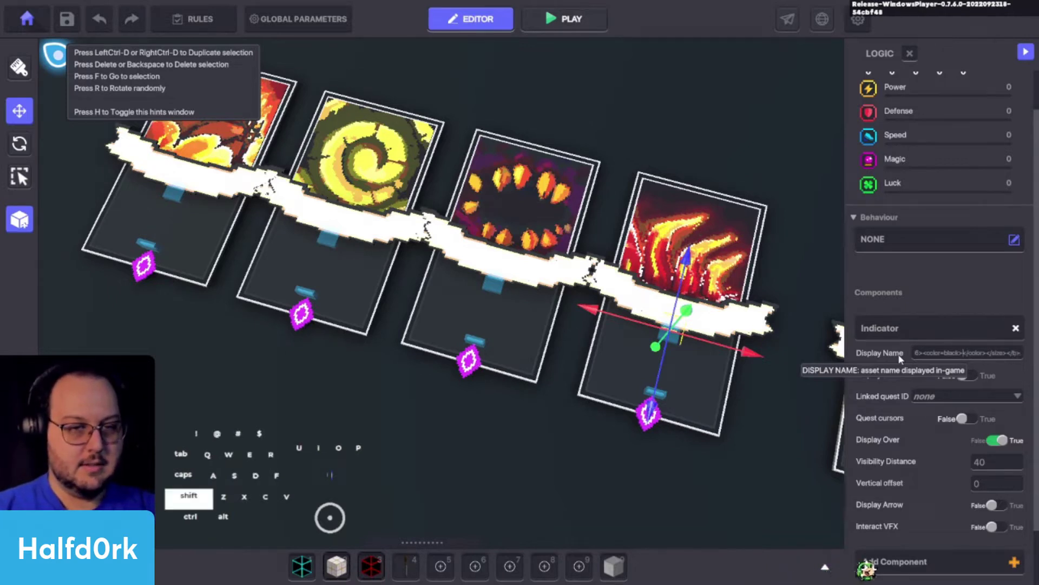
Give the tree-art card's indicator its formatted display name
{"action": "key", "text": "space"}
{"action": "left_click", "coordinate": [857, 401]}
{"action": "left_click_drag", "start_coordinate": [706, 383], "coordinate": [670, 367]}
{"action": "left_click", "coordinate": [549, 319]}
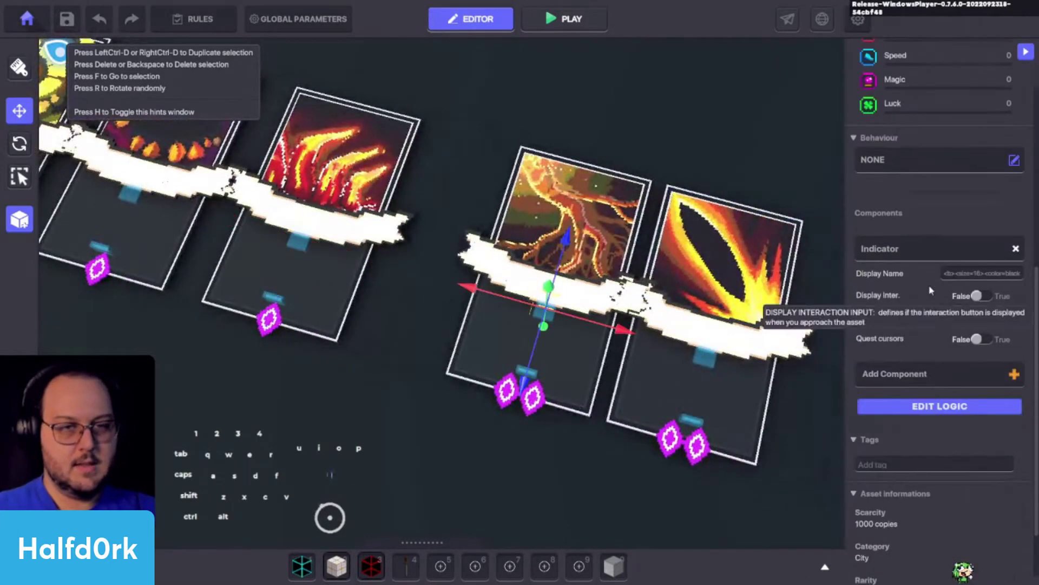
{"action": "left_click", "coordinate": [979, 277]}
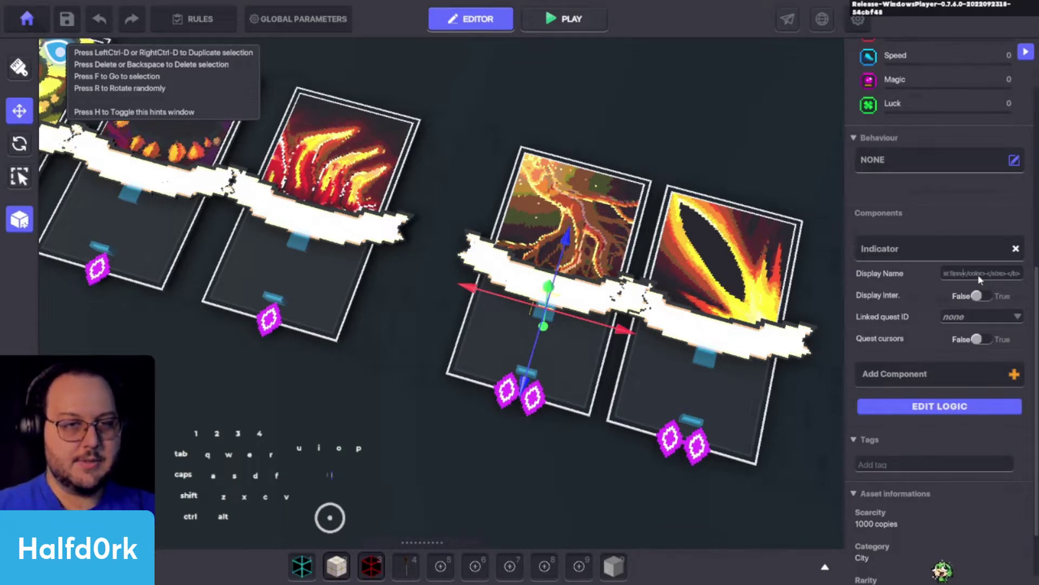
{"action": "key", "text": "shift+s"}
{"action": "left_click", "coordinate": [706, 364]}
Set the Scorching Ray and Combustion cards' bold black display names
{"action": "left_click", "coordinate": [1027, 266]}
{"action": "left_click", "coordinate": [1014, 278]}
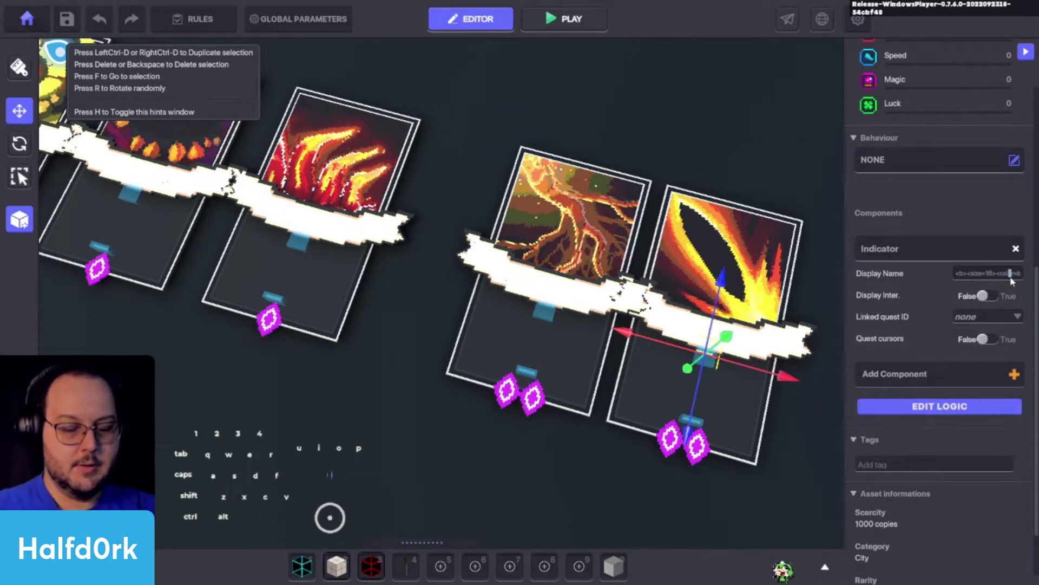
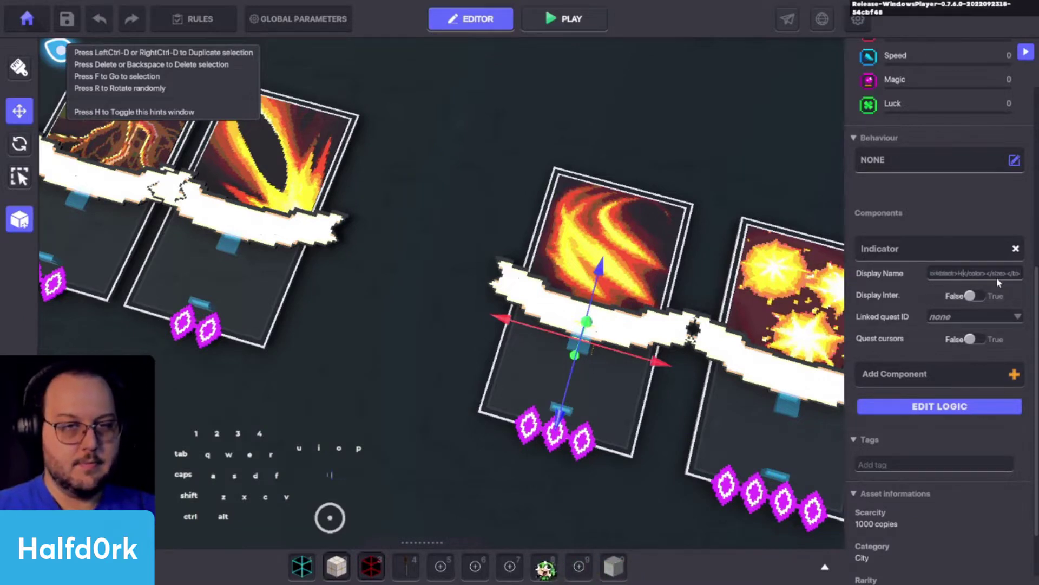
{"action": "key", "text": "space"}
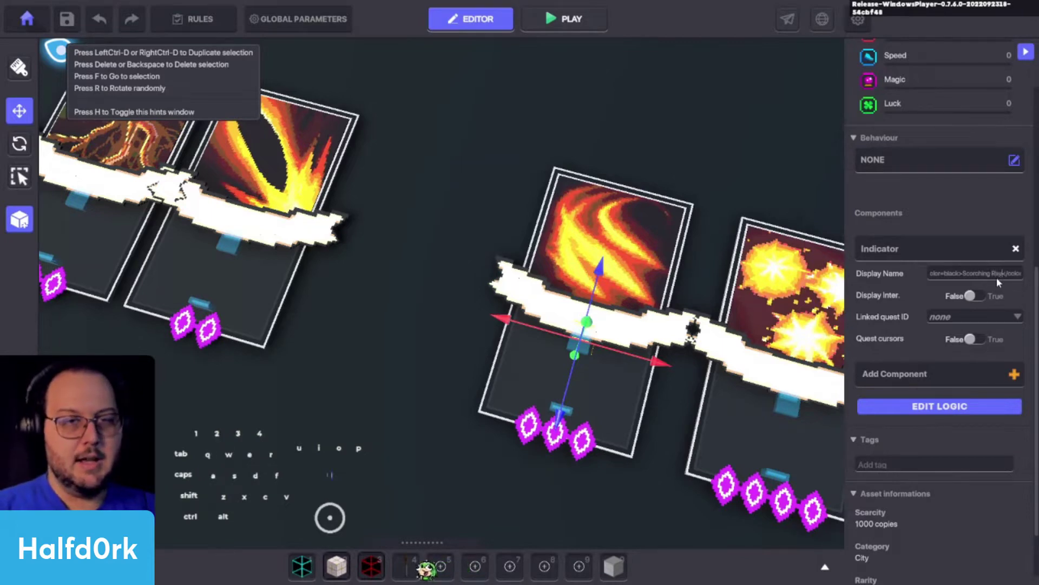
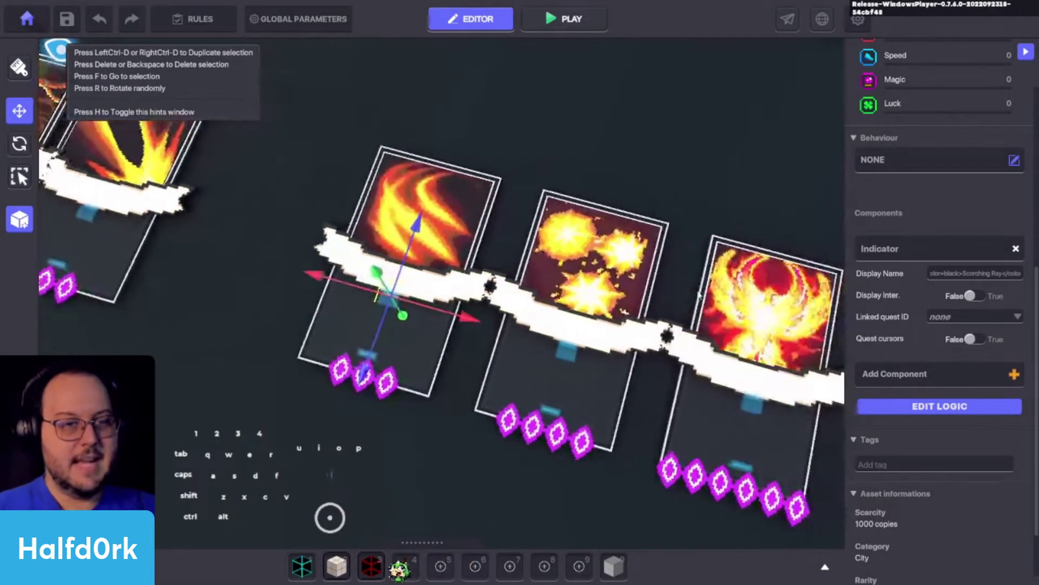
{"action": "left_click", "coordinate": [562, 353]}
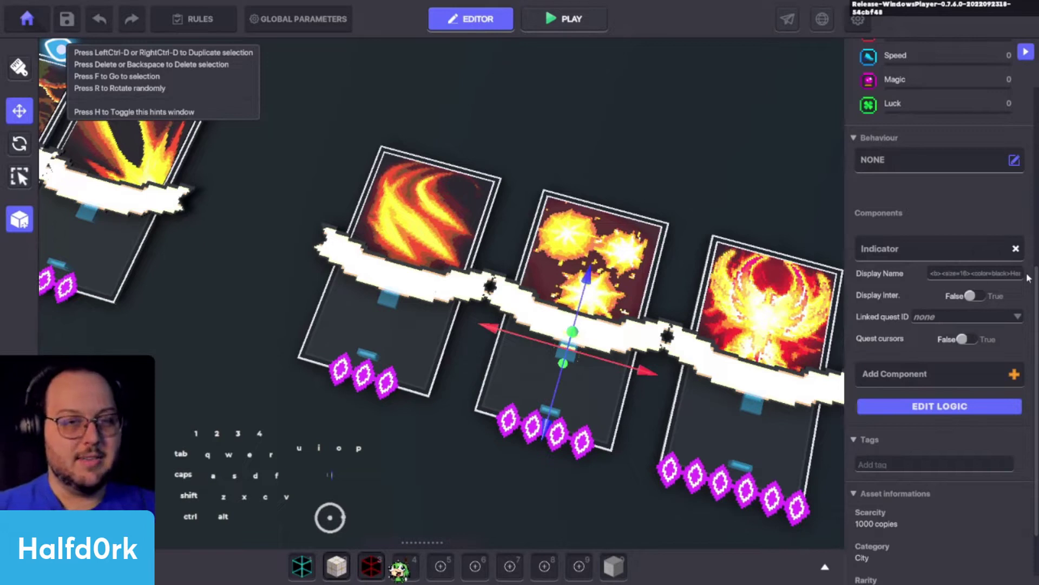
{"action": "double_click", "coordinate": [575, 346]}
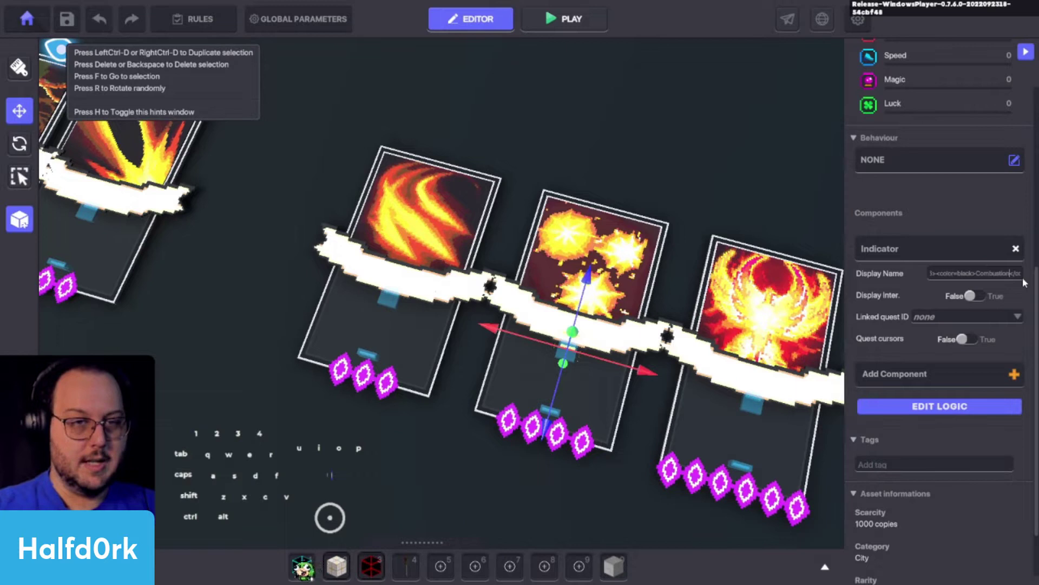
{"action": "left_click", "coordinate": [925, 273]}
Name the Evolve card's indicator, then save the game with Ctrl+S
{"action": "left_click", "coordinate": [753, 400]}
{"action": "left_click", "coordinate": [1001, 275]}
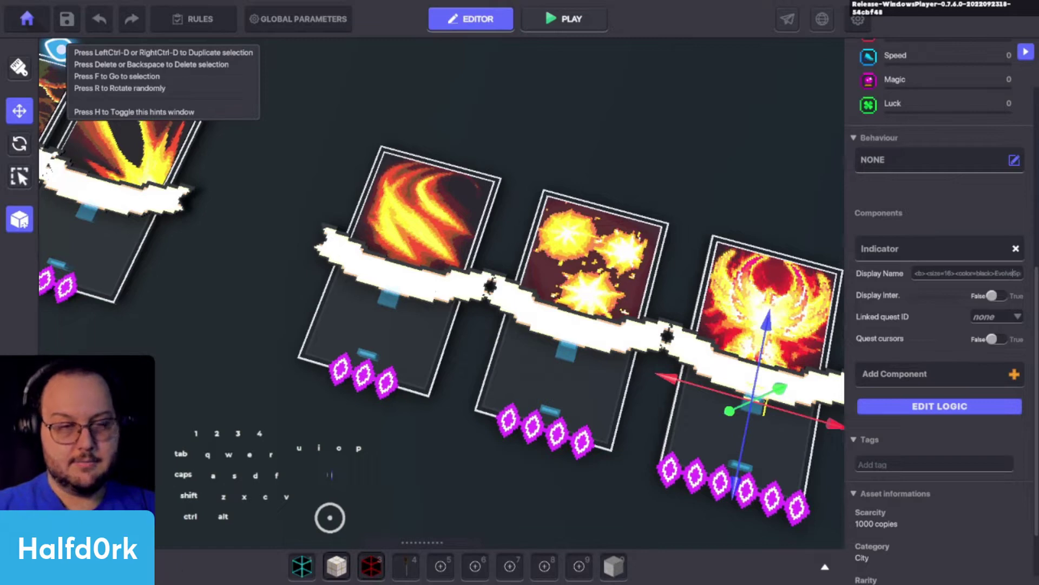
{"action": "left_click", "coordinate": [804, 192]}
{"action": "key", "text": "ctrl+s"}
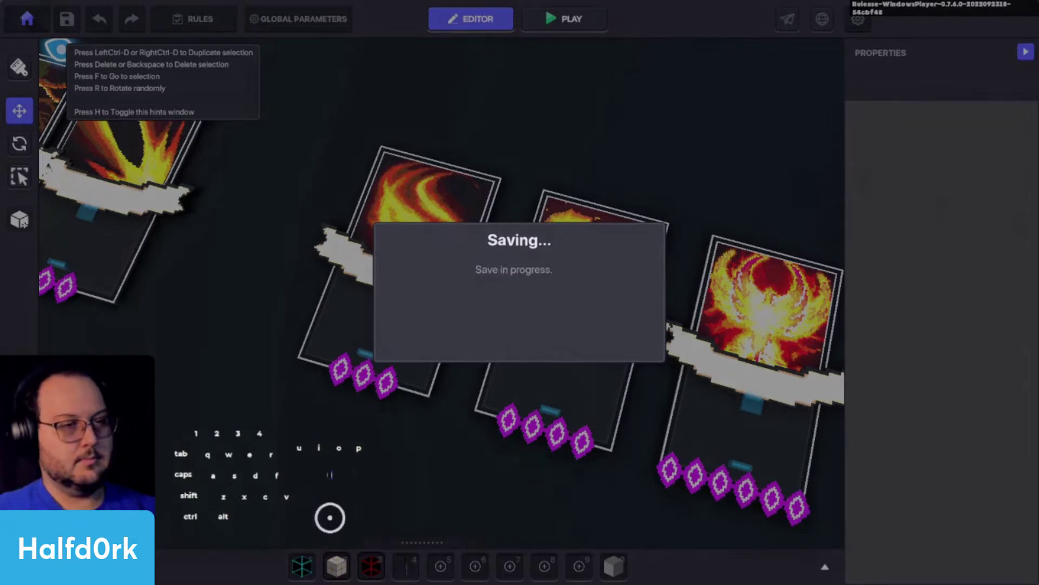
{"action": "left_click", "coordinate": [526, 323]}
Dismiss the Saved dialog and start play mode
{"action": "left_click", "coordinate": [527, 332]}
{"action": "left_click", "coordinate": [573, 16]}
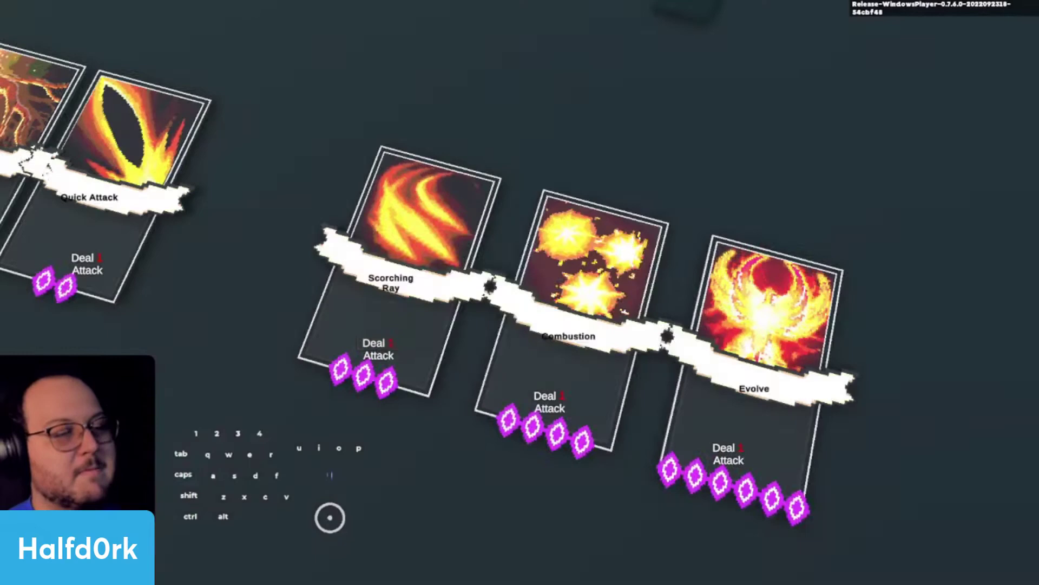
{"action": "left_click", "coordinate": [898, 344]}
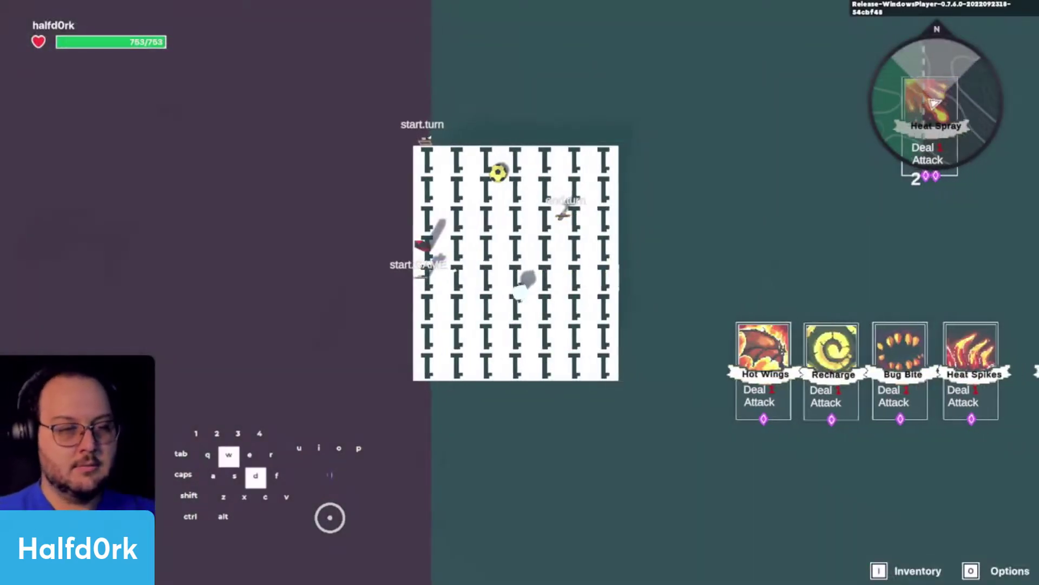
Walk the avatar past the card row to check each bold name label, then return to the editor
{"action": "key", "text": "s"}
{"action": "key", "text": "d"}
{"action": "key", "text": "d"}
{"action": "key", "text": "d"}
{"action": "key", "text": "d"}
{"action": "key", "text": "d"}
{"action": "key", "text": "s"}
{"action": "key", "text": "a"}
{"action": "key", "text": "d"}
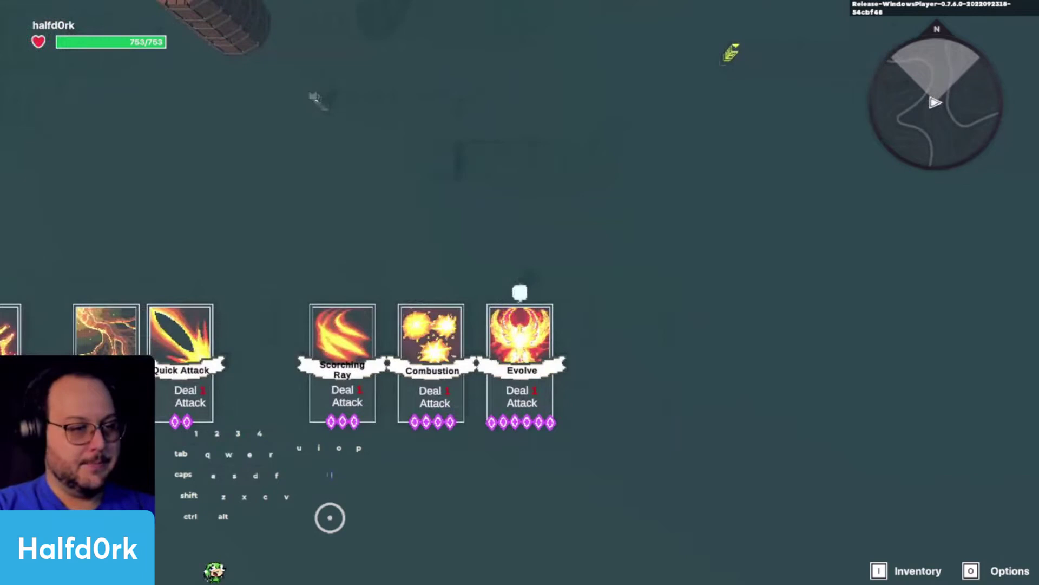
{"action": "key", "text": "a"}
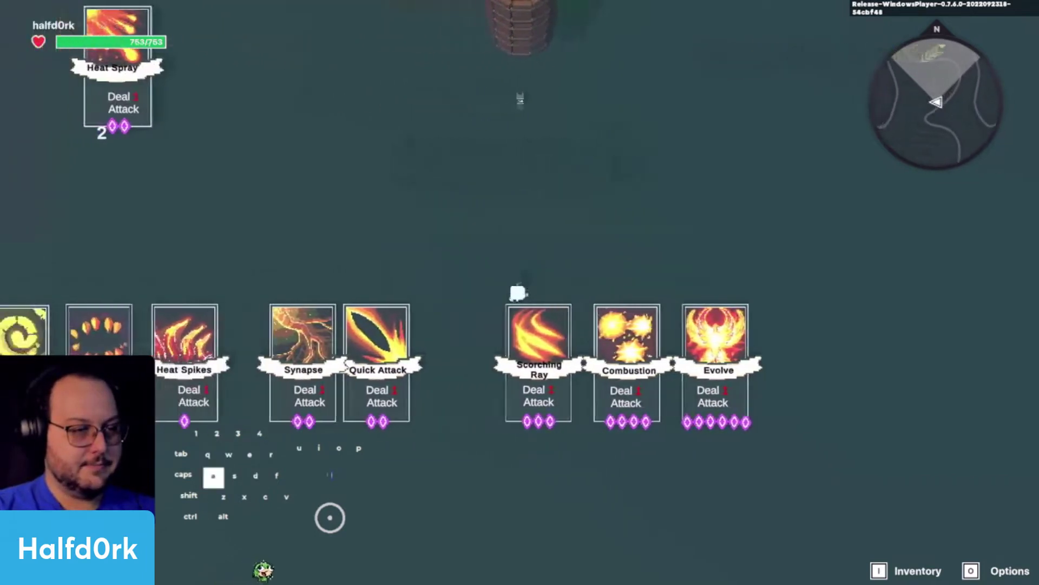
{"action": "key", "text": "d"}
{"action": "key", "text": "Tab"}
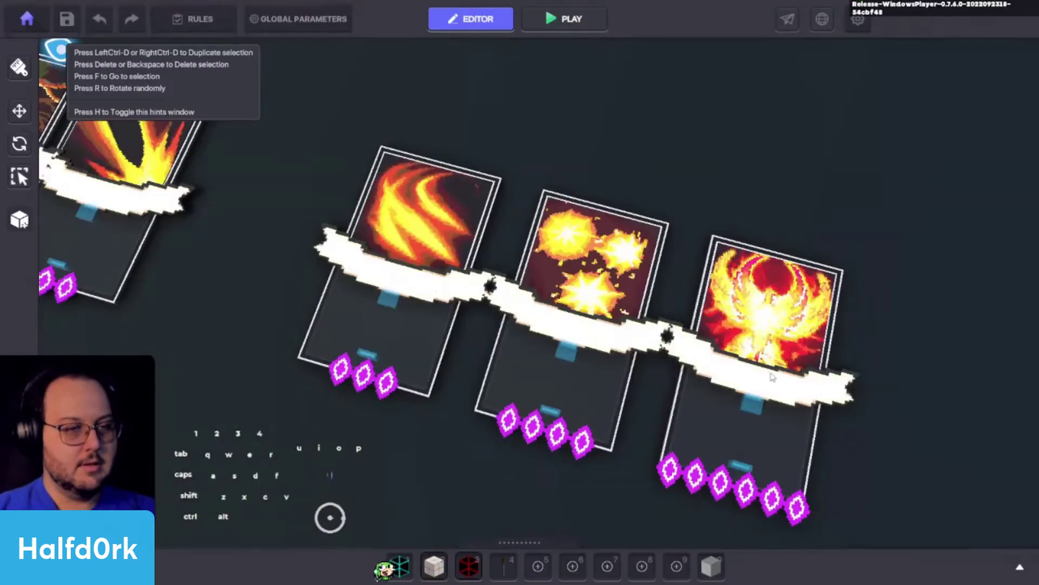
Move to the remaining fire card and select its Indicator component
{"action": "left_click", "coordinate": [761, 402]}
{"action": "left_click", "coordinate": [836, 439]}
{"action": "key", "text": "d"}
{"action": "key", "text": "w"}
{"action": "left_click", "coordinate": [523, 390]}
{"action": "left_click", "coordinate": [590, 334]}
{"action": "left_click", "coordinate": [732, 385]}
{"action": "key", "text": "a"}
{"action": "left_click", "coordinate": [455, 276]}
{"action": "left_click", "coordinate": [136, 241]}
{"action": "middle_click", "coordinate": [953, 401]}
Edit the tagged Display Name text to read Tri Shot
{"action": "left_click", "coordinate": [1008, 421]}
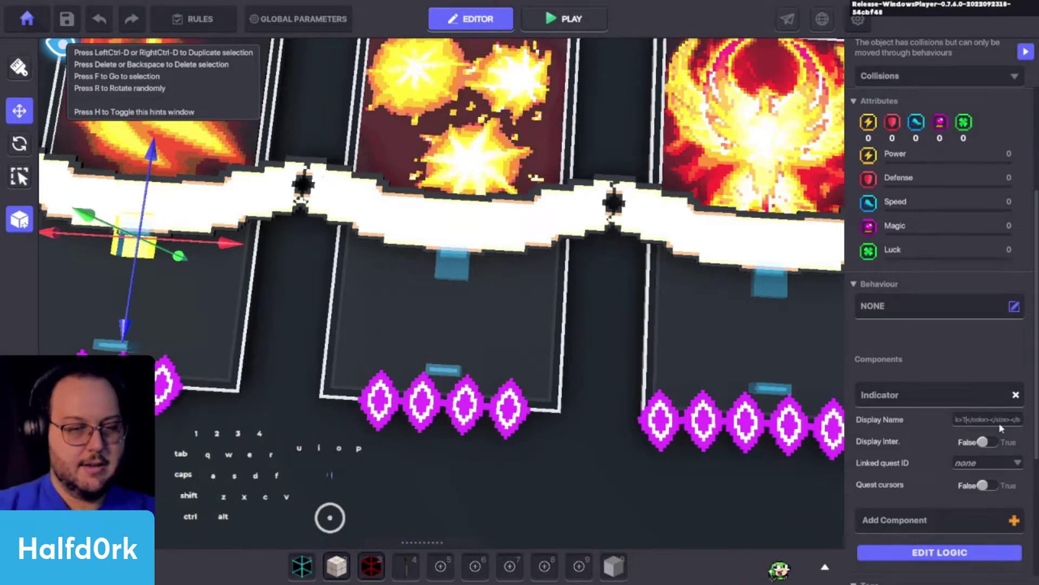
{"action": "key", "text": "f"}
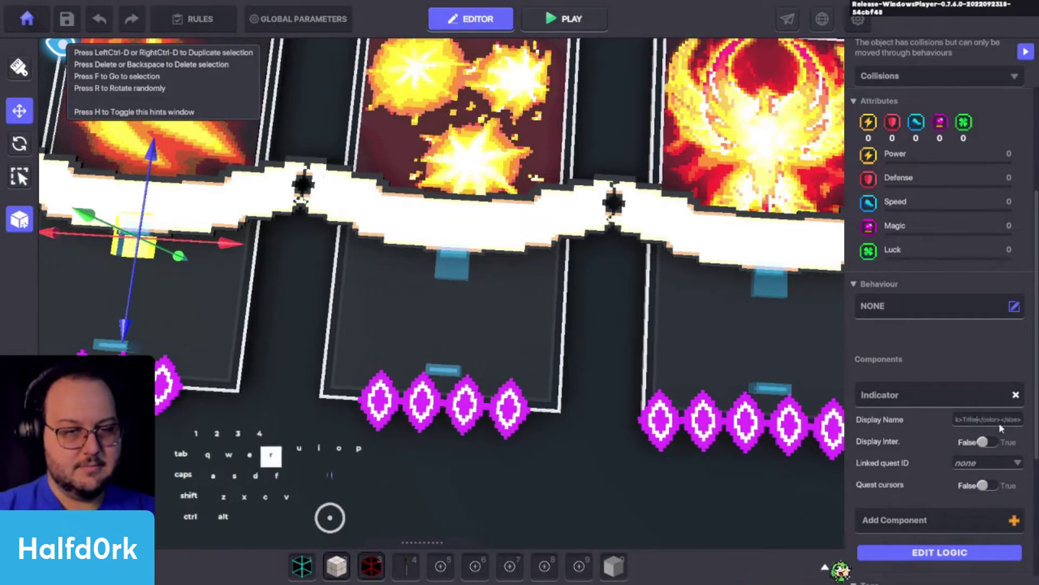
{"action": "key", "text": "i"}
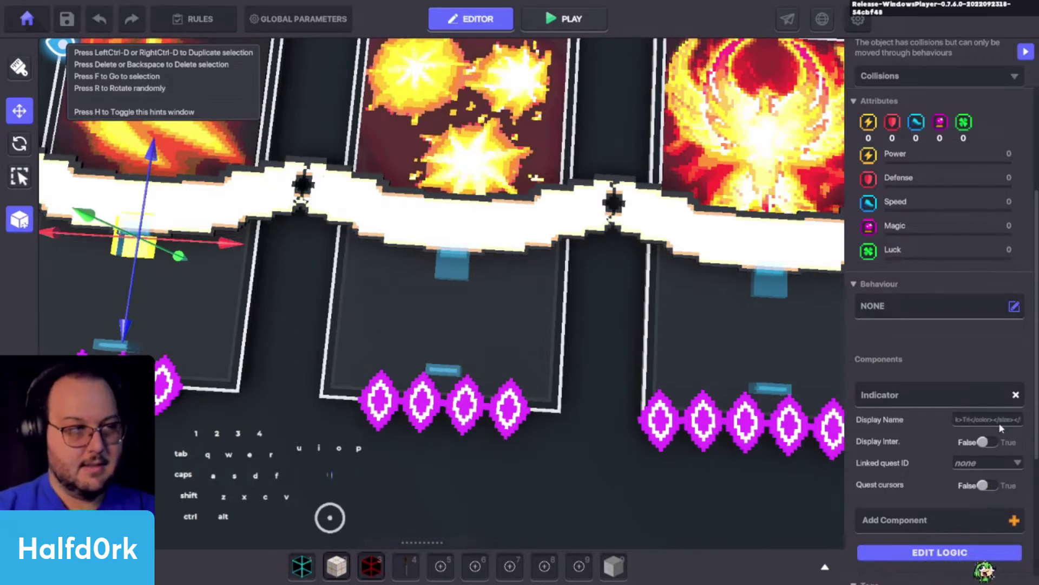
{"action": "key", "text": "r"}
{"action": "key", "text": "space"}
{"action": "key", "text": "shift+s"}
{"action": "key", "text": "o"}
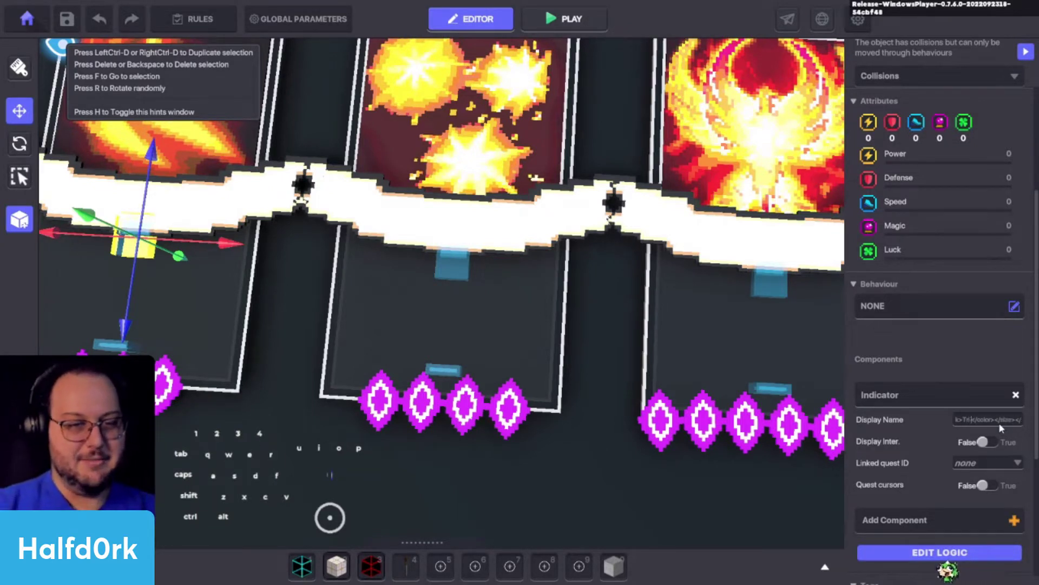
{"action": "key", "text": "shift+s"}
{"action": "key", "text": "o"}
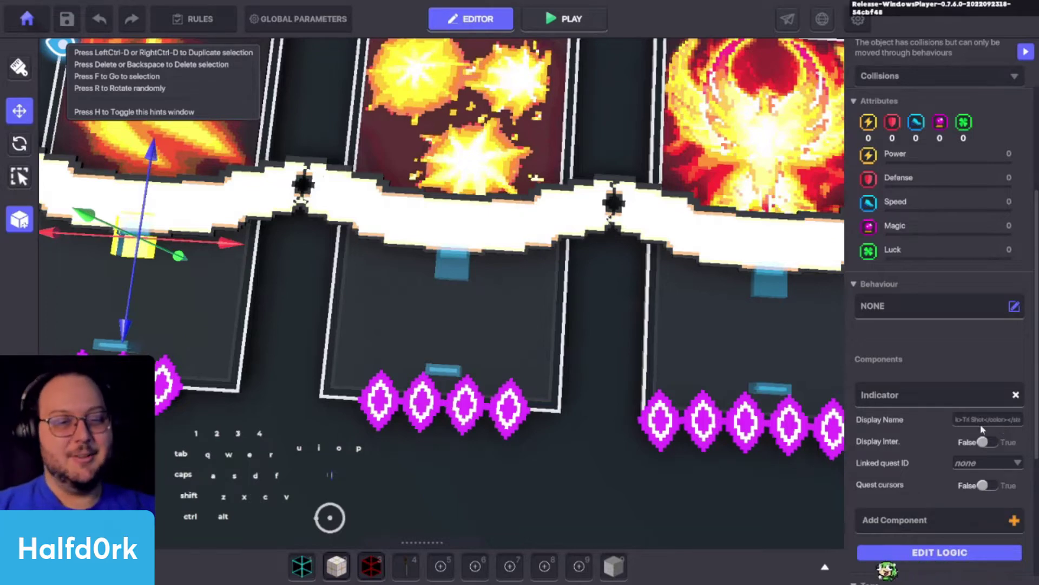
{"action": "key", "text": "s"}
{"action": "key", "text": "space"}
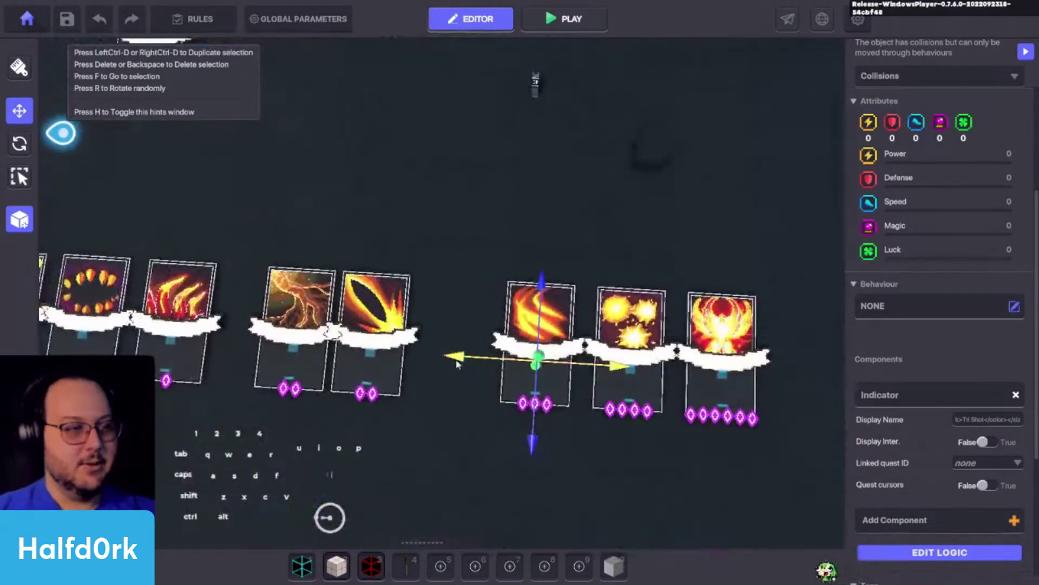
Pull the view back over the card row and focus on the lone Heat Spray card
{"action": "left_click_drag", "start_coordinate": [422, 352], "coordinate": [425, 311]}
{"action": "key", "text": "a"}
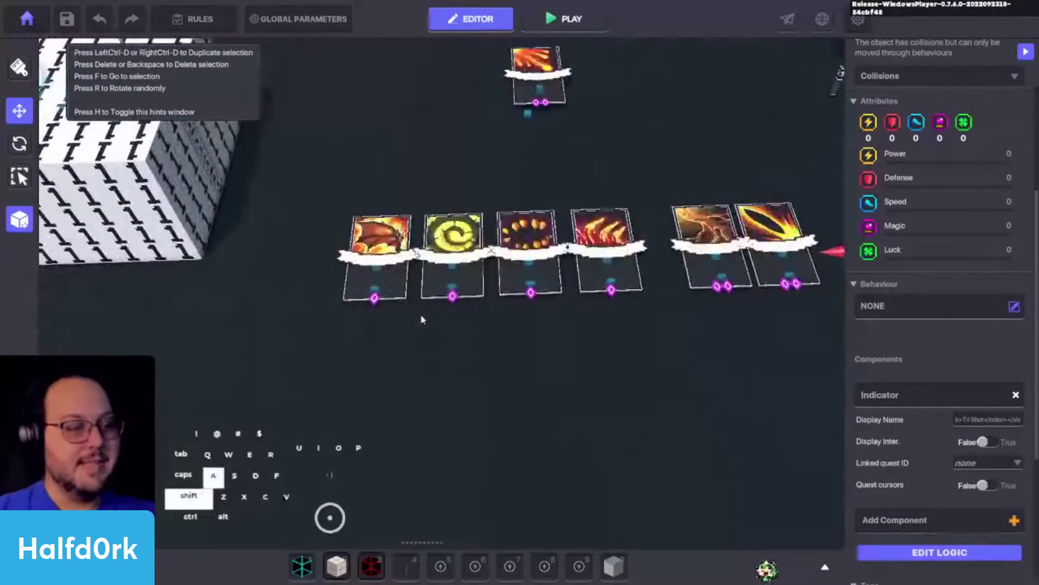
{"action": "key", "text": "space"}
{"action": "left_click", "coordinate": [628, 117]}
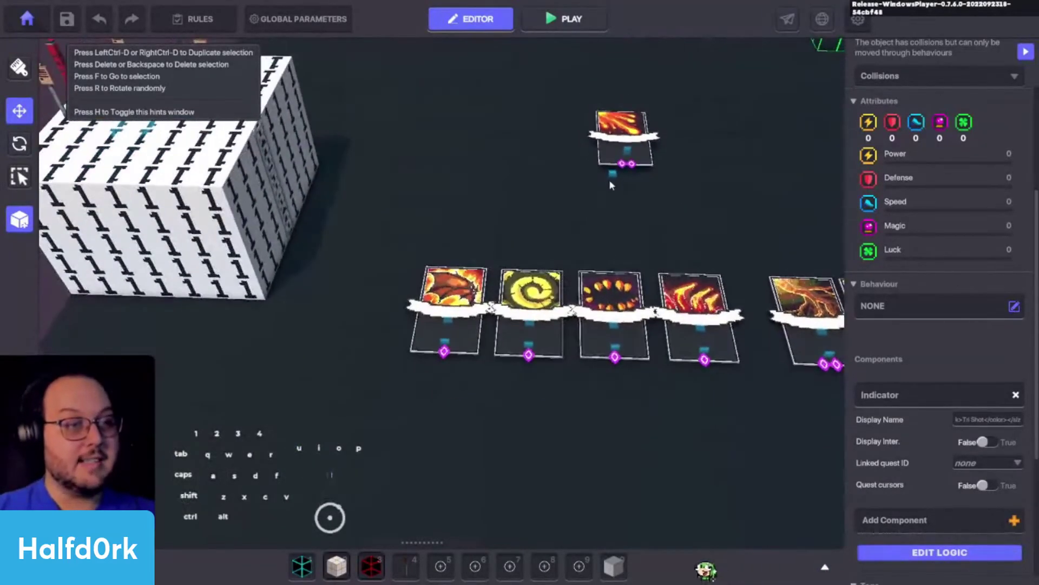
{"action": "left_click", "coordinate": [617, 176]}
{"action": "key", "text": "space"}
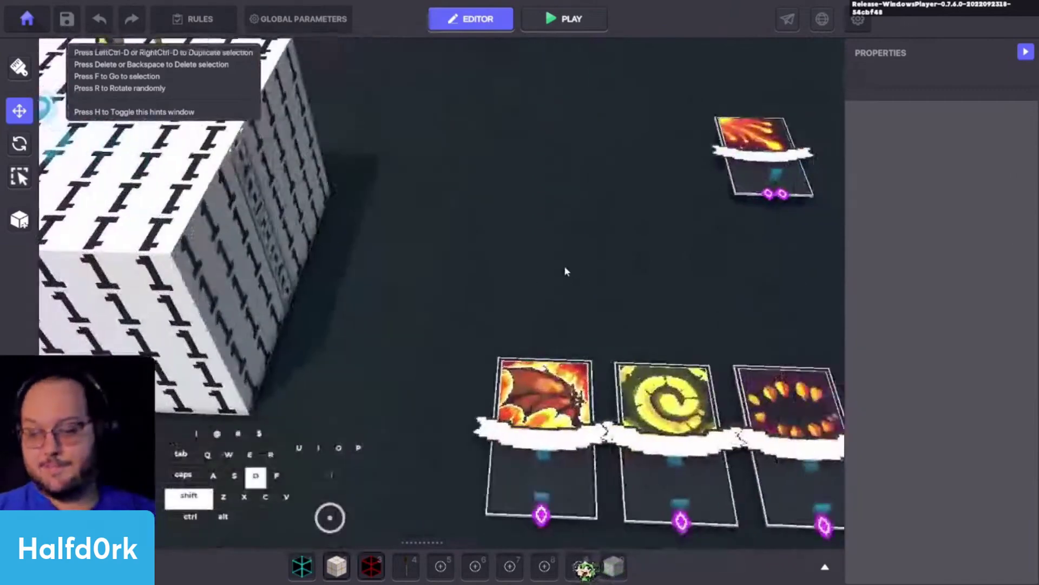
{"action": "key", "text": "d"}
{"action": "key", "text": "space"}
{"action": "key", "text": "w"}
{"action": "key", "text": "f"}
Pick the Heat Spray card and its spawner, undoing an accidental change
{"action": "left_click_drag", "start_coordinate": [643, 347], "coordinate": [526, 334]}
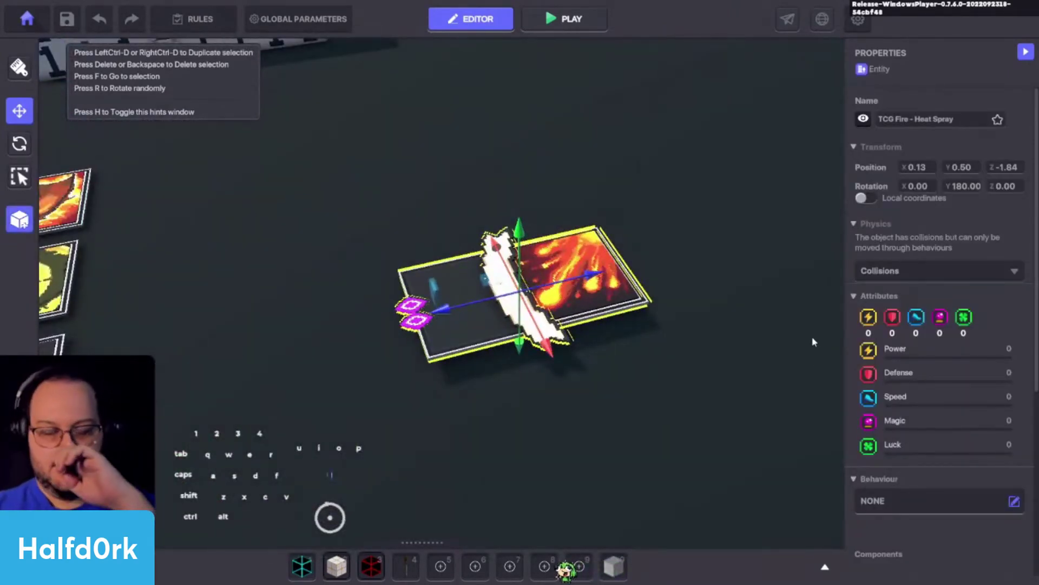
{"action": "left_click_drag", "start_coordinate": [644, 307], "coordinate": [596, 208]}
{"action": "left_click", "coordinate": [596, 208]}
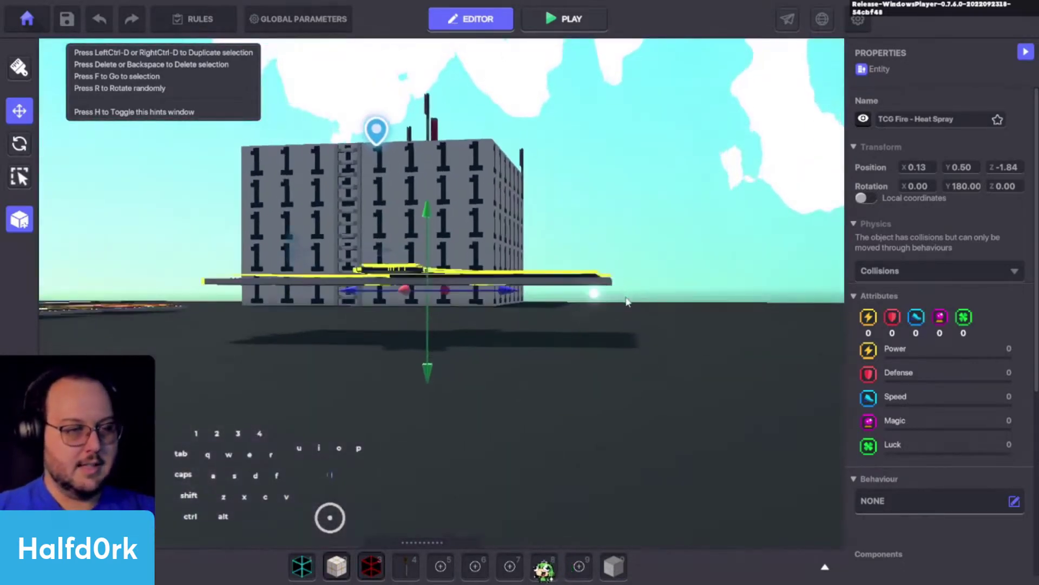
{"action": "left_click_drag", "start_coordinate": [601, 297], "coordinate": [641, 300]}
{"action": "left_click_drag", "start_coordinate": [646, 300], "coordinate": [627, 300]}
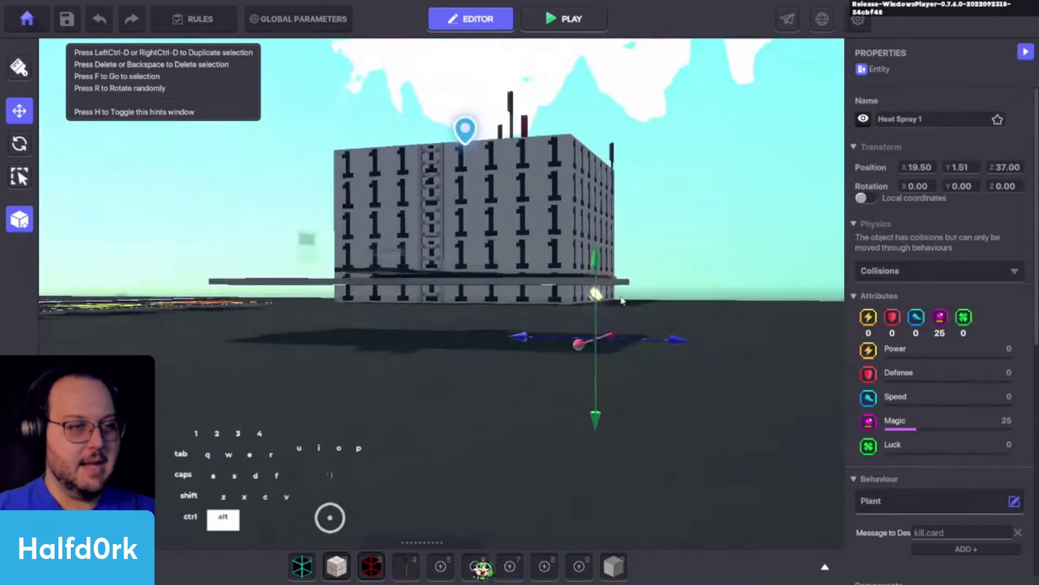
{"action": "left_click", "coordinate": [599, 267]}
{"action": "key", "text": "ctrl+z"}
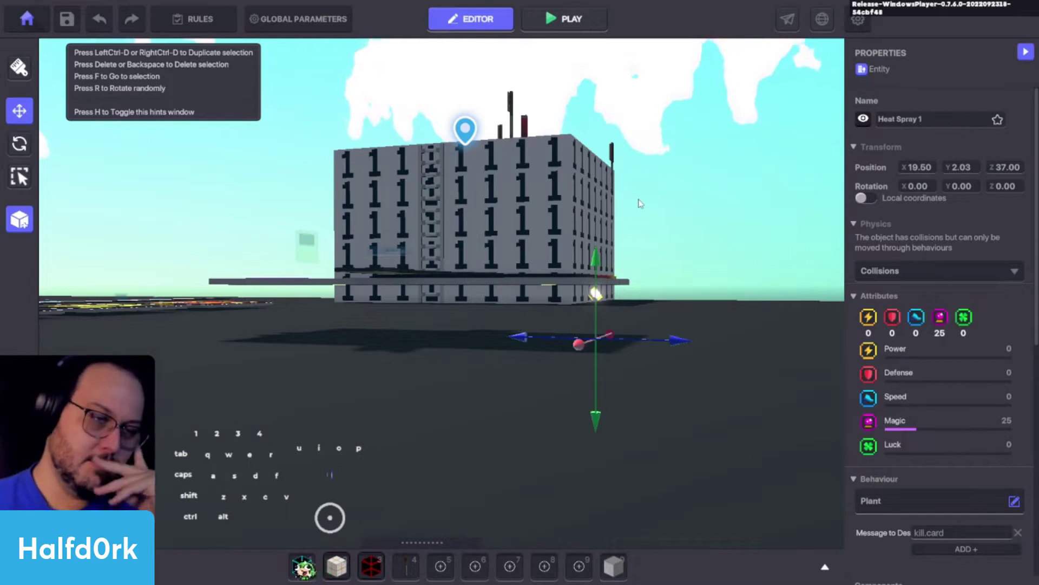
Orbit down onto the Heat Spray card from above, then start the play-test
{"action": "middle_click", "coordinate": [639, 261]}
{"action": "left_click_drag", "start_coordinate": [648, 280], "coordinate": [641, 270]}
{"action": "left_click_drag", "start_coordinate": [645, 333], "coordinate": [798, 445]}
{"action": "left_click_drag", "start_coordinate": [699, 378], "coordinate": [748, 432]}
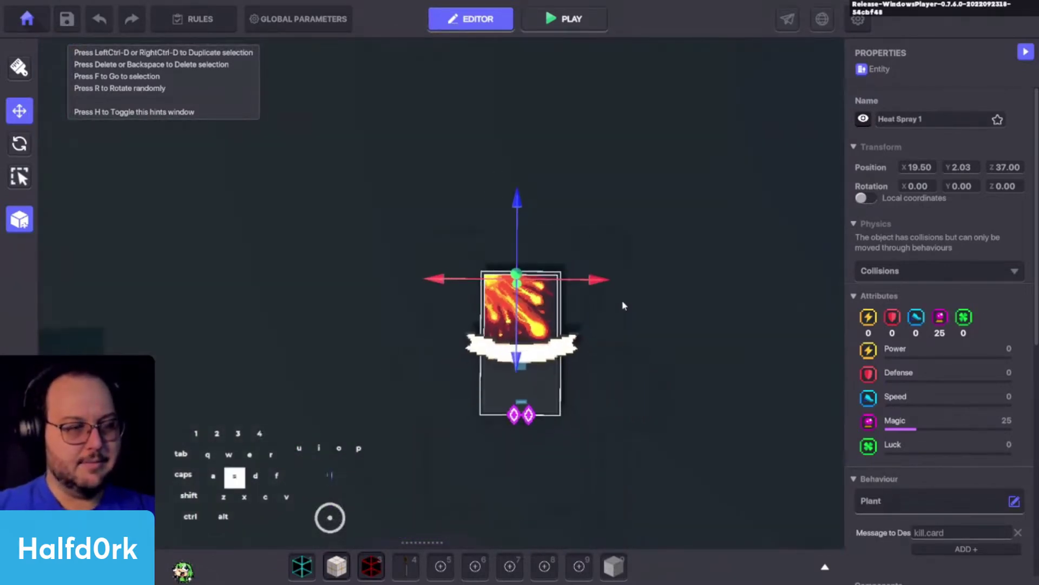
{"action": "key", "text": "Tab"}
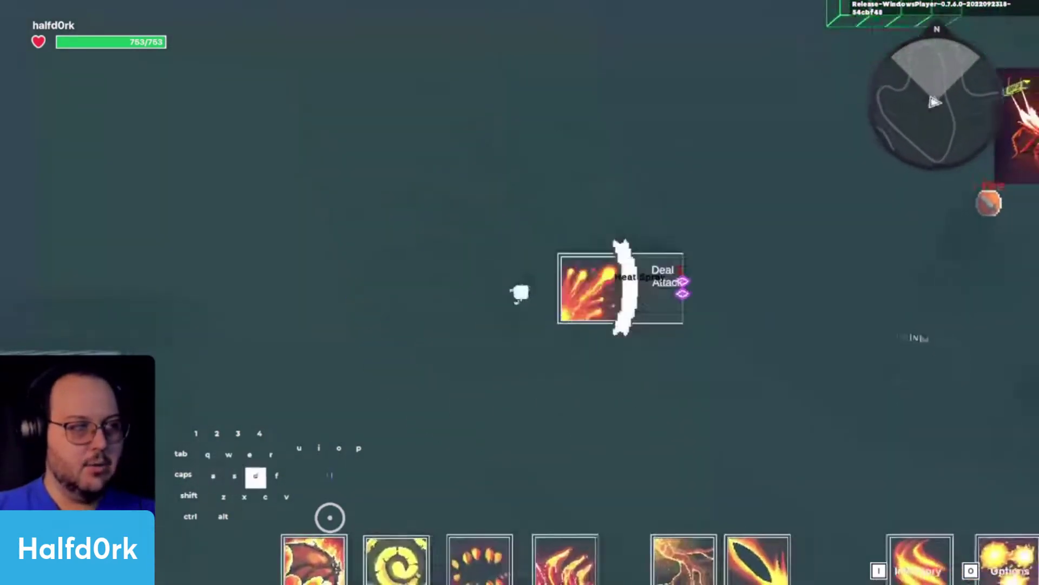
Walk the avatar past the row of fire cards in Play mode, then switch back to the editor
{"action": "key", "text": "e"}
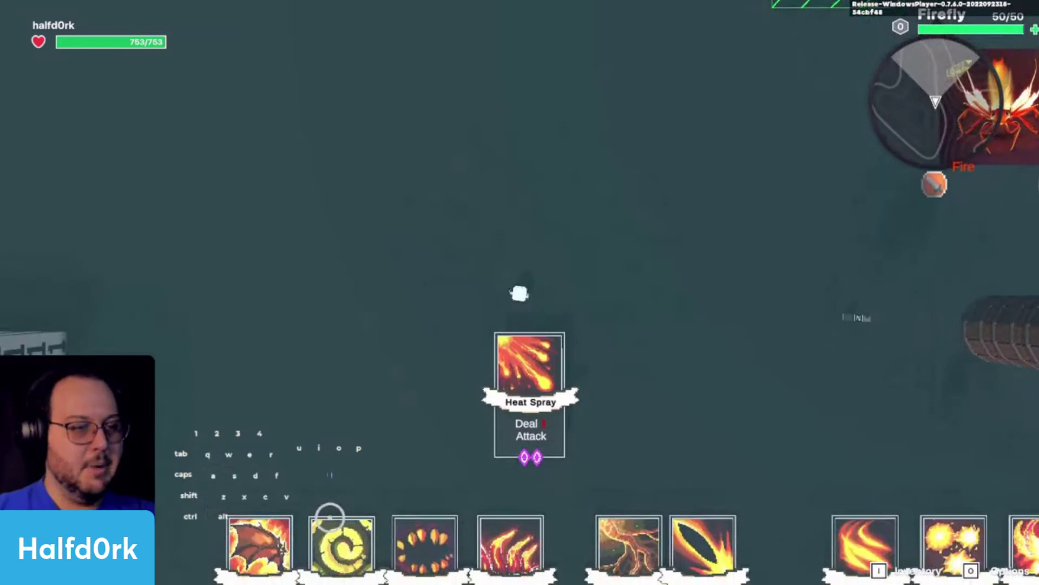
{"action": "key", "text": "s"}
{"action": "key", "text": "e"}
{"action": "key", "text": "Tab"}
{"action": "key", "text": "c"}
{"action": "key", "text": "c"}
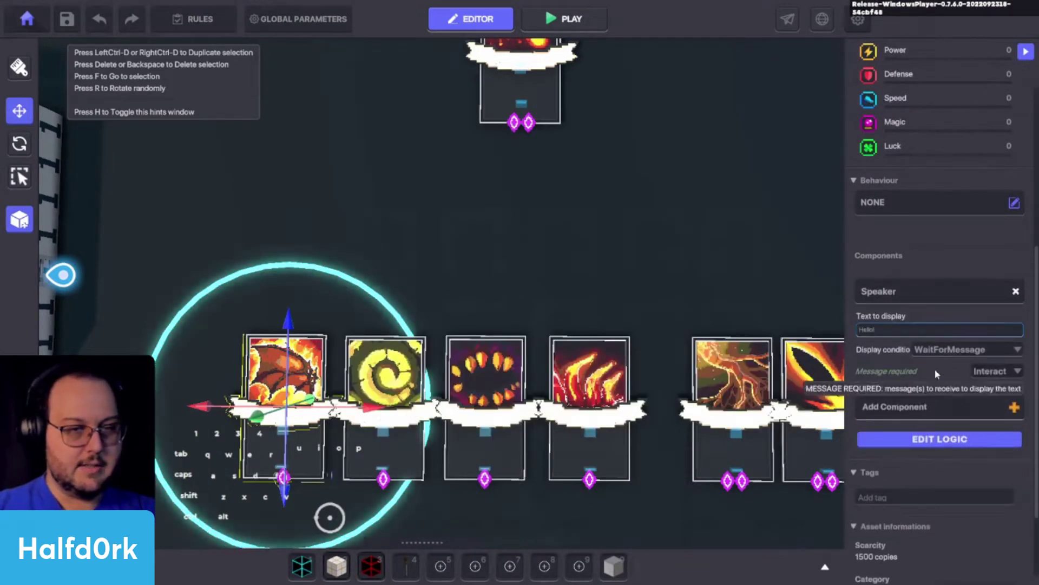
Playtest the card row once more and return to editing with Heat Spray 1 selected
{"action": "key", "text": "Tab"}
{"action": "key", "text": "d"}
{"action": "key", "text": "w"}
{"action": "key", "text": "e"}
{"action": "key", "text": "s"}
{"action": "key", "text": "e"}
{"action": "key", "text": "d"}
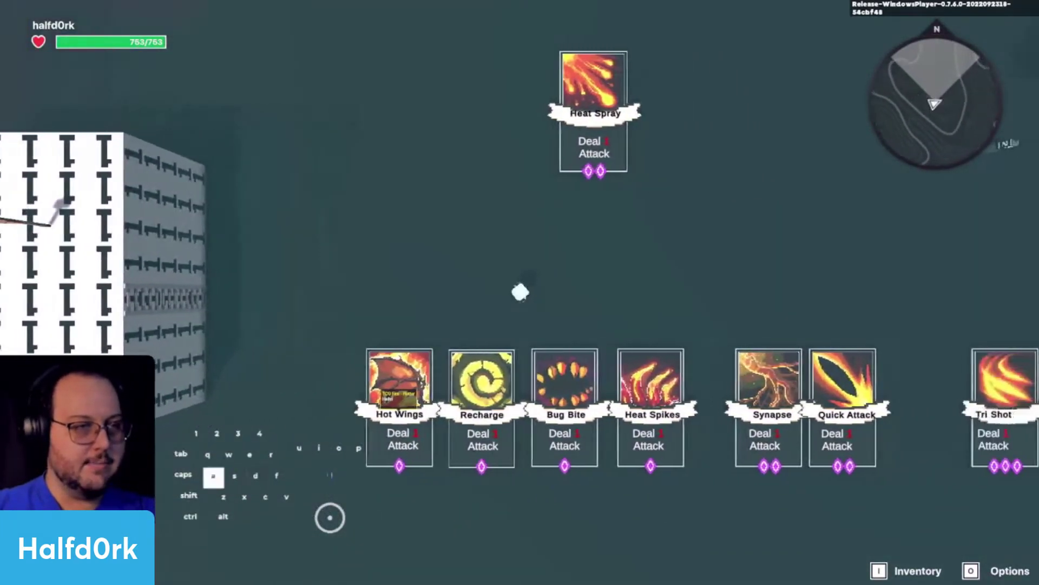
{"action": "key", "text": "space"}
{"action": "key", "text": "Tab"}
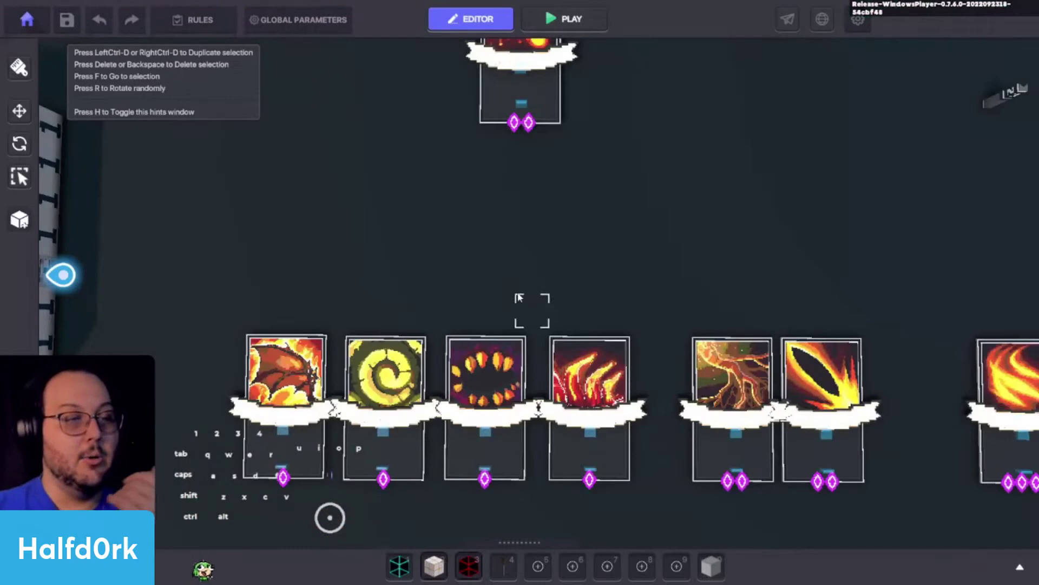
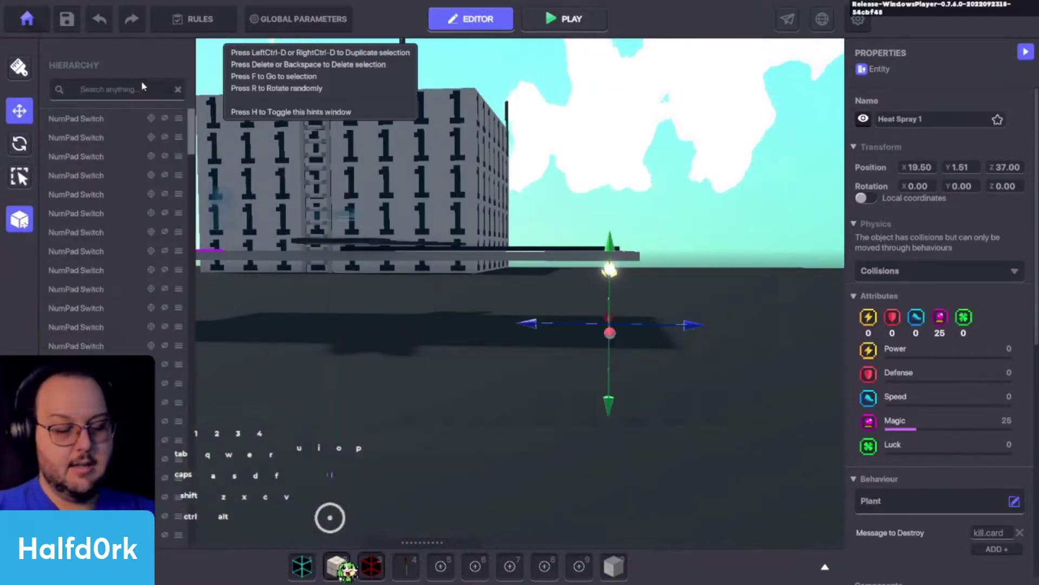
Filter the Hierarchy for 'heat' and bring the TCG Fire - Heat Spray card into view
{"action": "key", "text": "space"}
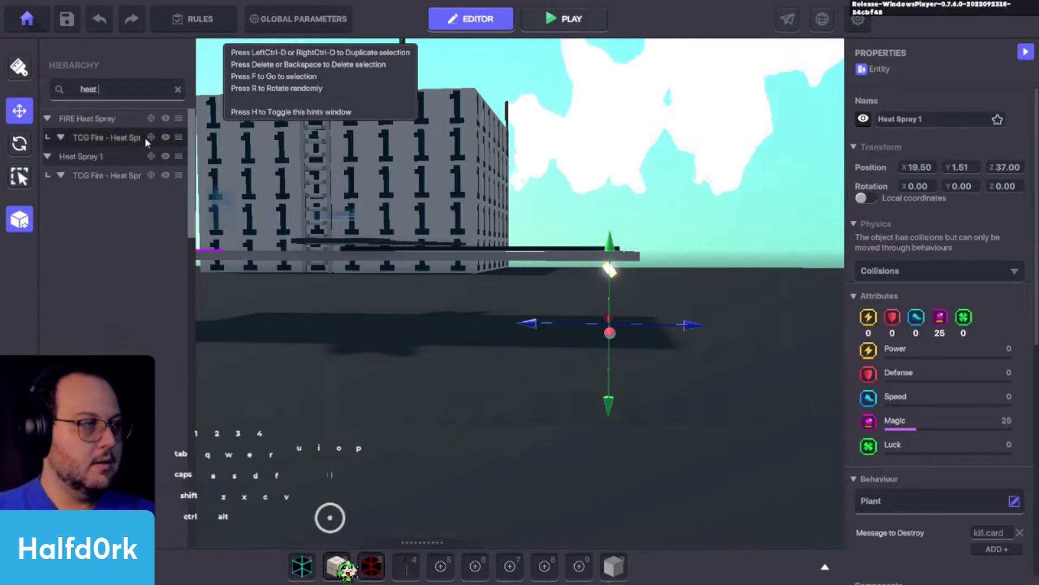
{"action": "left_click_drag", "start_coordinate": [458, 330], "coordinate": [464, 319]}
{"action": "left_click", "coordinate": [533, 266]}
{"action": "left_click", "coordinate": [543, 253]}
{"action": "key", "text": "a"}
{"action": "key", "text": "c"}
{"action": "left_click_drag", "start_coordinate": [540, 221], "coordinate": [548, 312]}
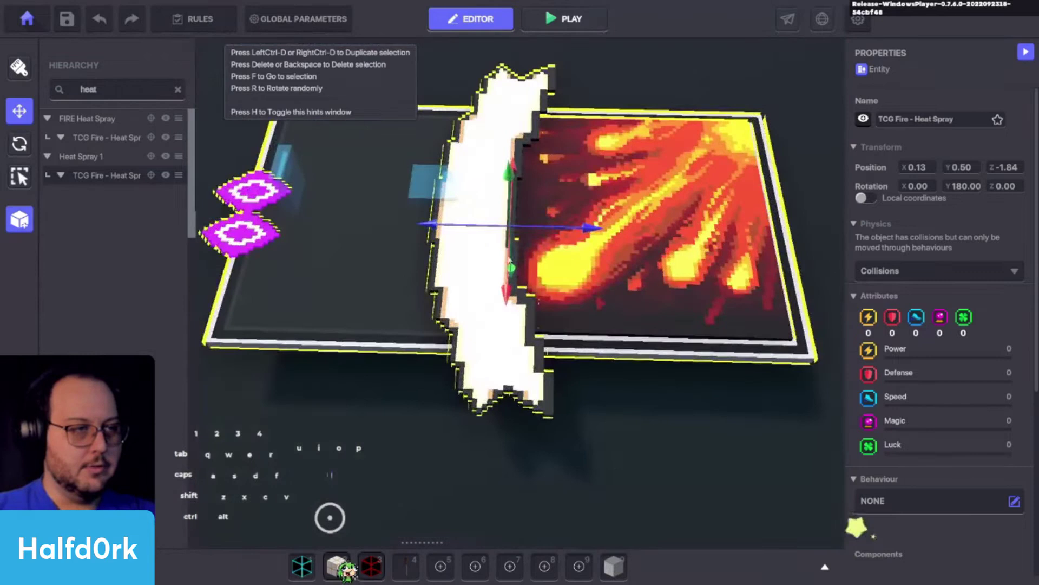
Rename the card's two switch pieces to heat spray np 1 and heat spray np 2
{"action": "left_click", "coordinate": [441, 185]}
{"action": "left_click", "coordinate": [946, 132]}
{"action": "left_click", "coordinate": [940, 122]}
{"action": "key", "text": "space"}
{"action": "key", "text": "space"}
{"action": "key", "text": "p"}
{"action": "key", "text": "space"}
{"action": "key", "text": "ctrl+a"}
{"action": "key", "text": "ctrl+c"}
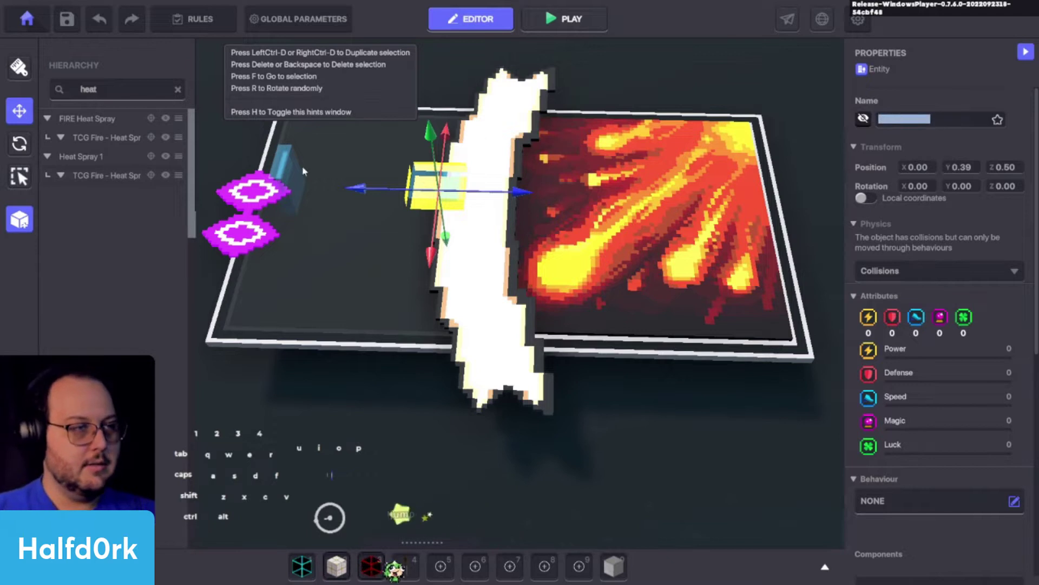
{"action": "left_click", "coordinate": [296, 176]}
{"action": "left_click", "coordinate": [949, 118]}
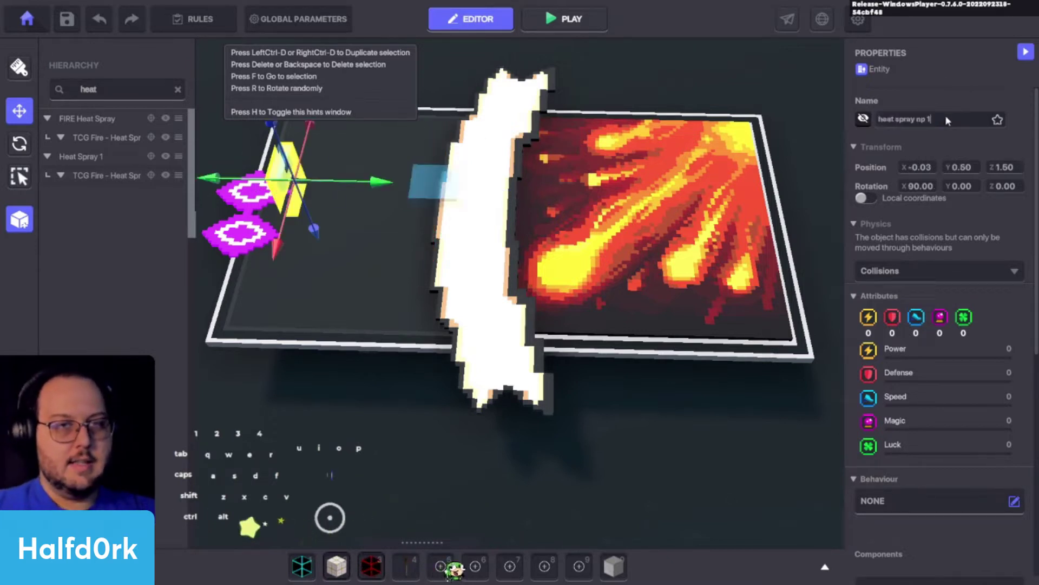
{"action": "key", "text": "2"}
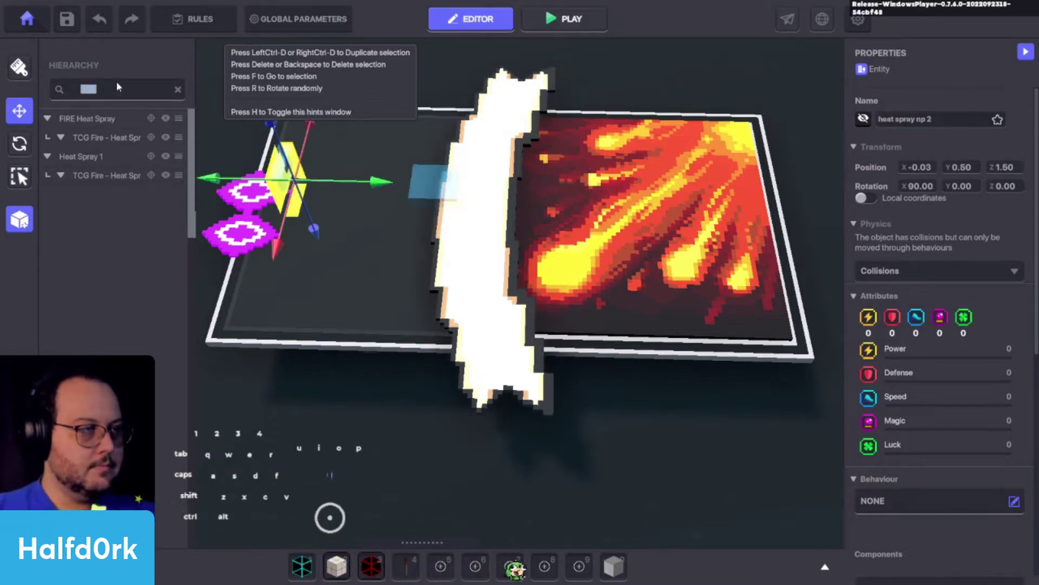
{"action": "left_click", "coordinate": [122, 193]}
{"action": "key", "text": "f"}
Drag TCG Fire - Heat Spray out of Heat Spray 1 in the Hierarchy and select it
{"action": "left_click_drag", "start_coordinate": [369, 313], "coordinate": [364, 234]}
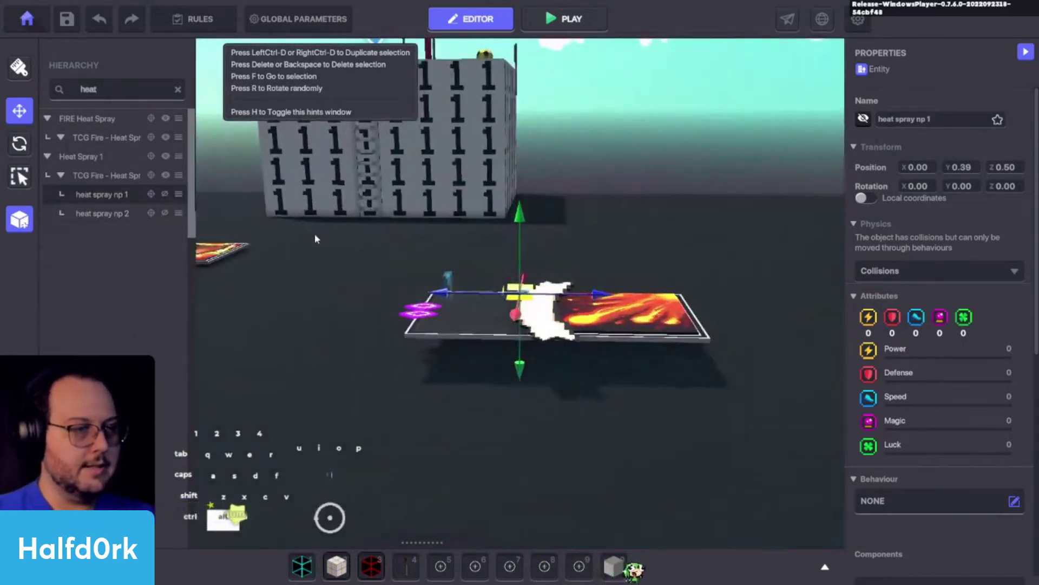
{"action": "left_click", "coordinate": [120, 175]}
{"action": "left_click_drag", "start_coordinate": [106, 175], "coordinate": [45, 148]}
{"action": "left_click", "coordinate": [90, 160]}
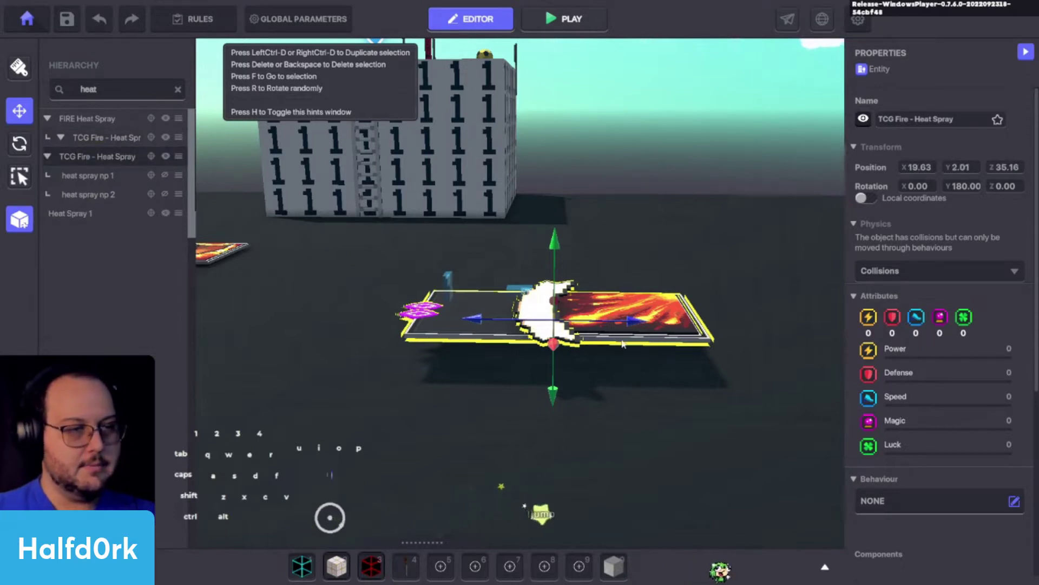
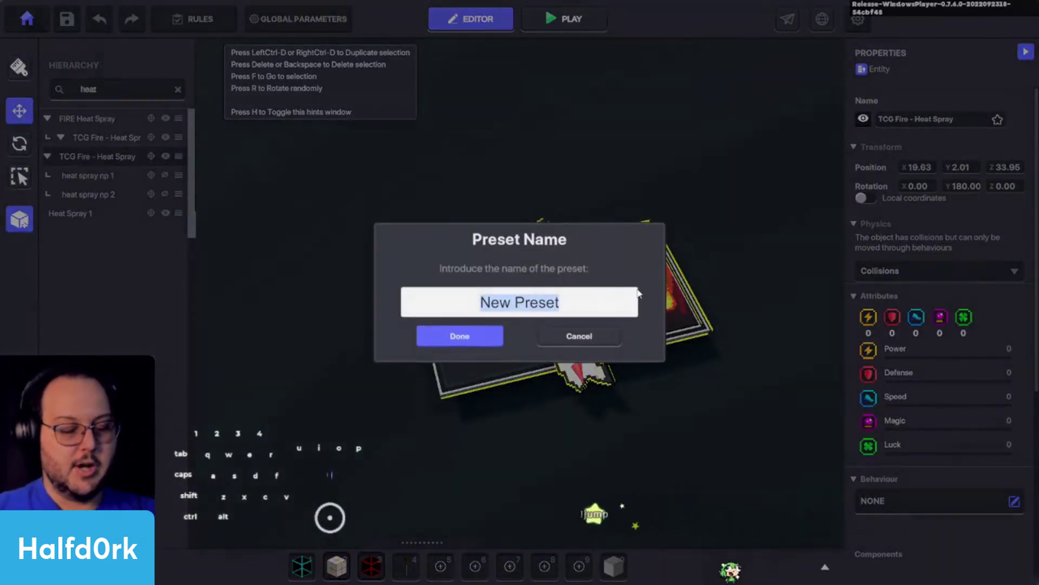
Save the selected Heat Spray card as a new preset named TCG_Heat-Spray
{"action": "key", "text": "shift+c"}
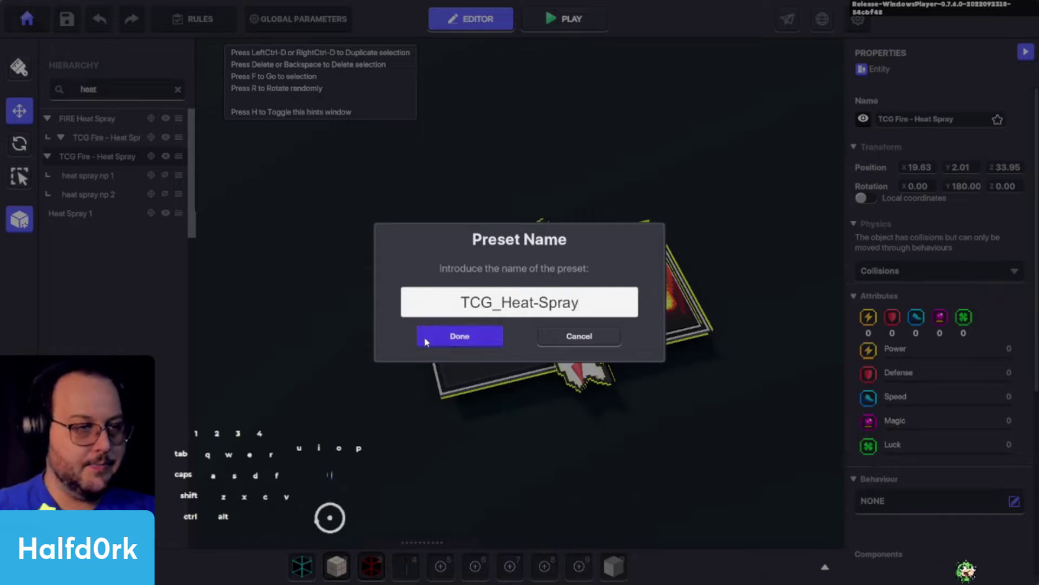
{"action": "left_click", "coordinate": [443, 335]}
{"action": "left_click_drag", "start_coordinate": [583, 333], "coordinate": [649, 306]}
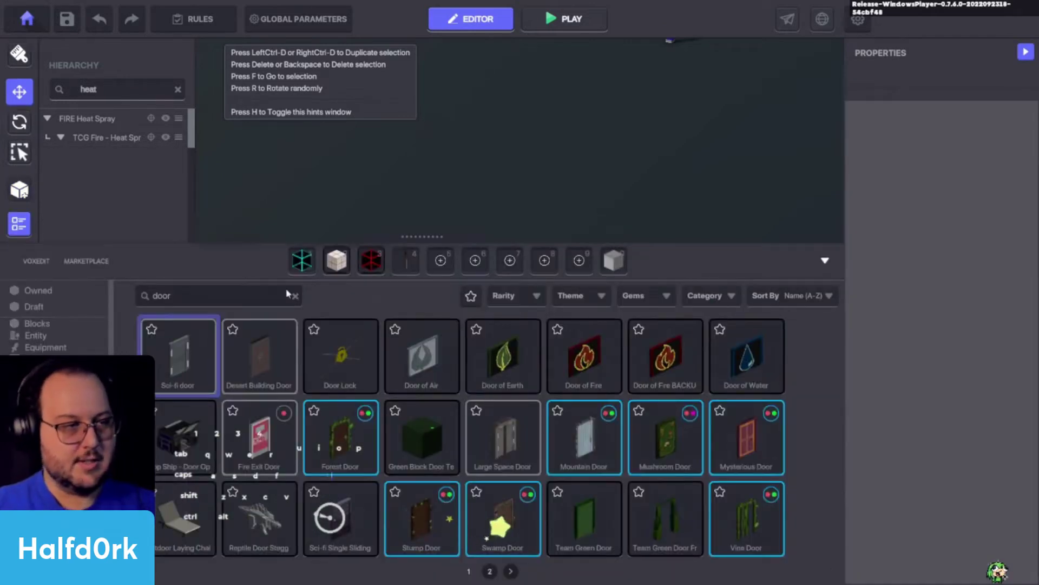
Find TCG_Heat-Spray in the asset library with a 'tcg' search, place a copy, then delete it
{"action": "left_click", "coordinate": [211, 300]}
{"action": "key", "text": "c"}
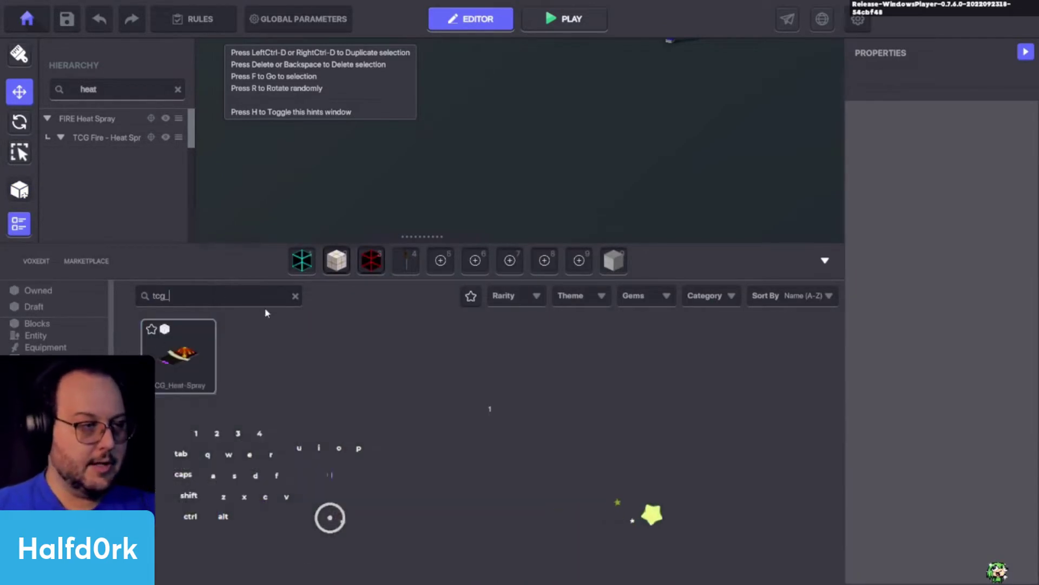
{"action": "left_click", "coordinate": [185, 367]}
{"action": "left_click", "coordinate": [549, 229]}
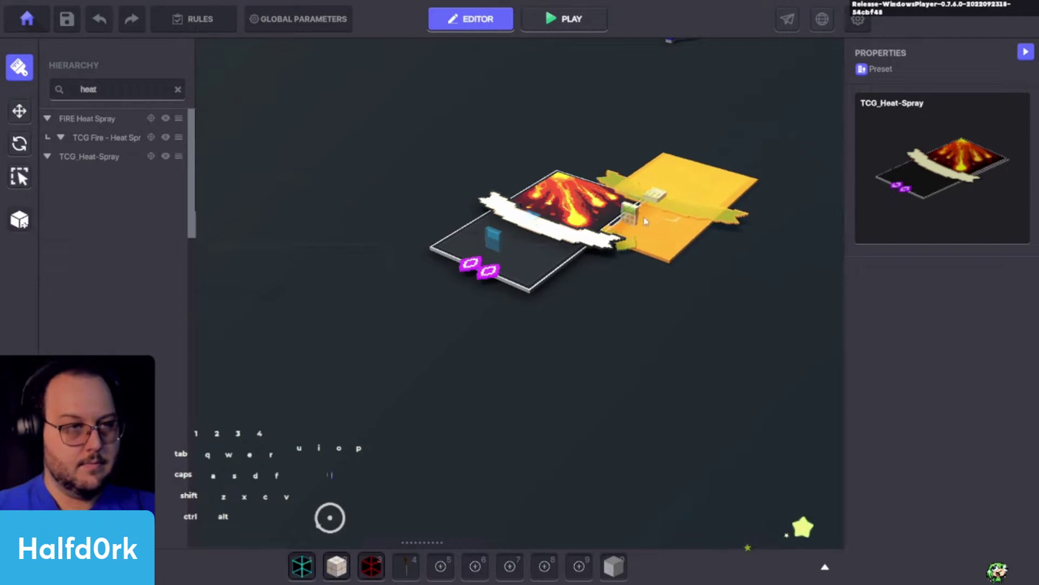
{"action": "key", "text": "i"}
{"action": "left_click_drag", "start_coordinate": [600, 253], "coordinate": [605, 248]}
{"action": "left_click", "coordinate": [623, 211]}
{"action": "left_click_drag", "start_coordinate": [694, 200], "coordinate": [762, 308]}
{"action": "middle_click", "coordinate": [762, 319]}
{"action": "key", "text": "s"}
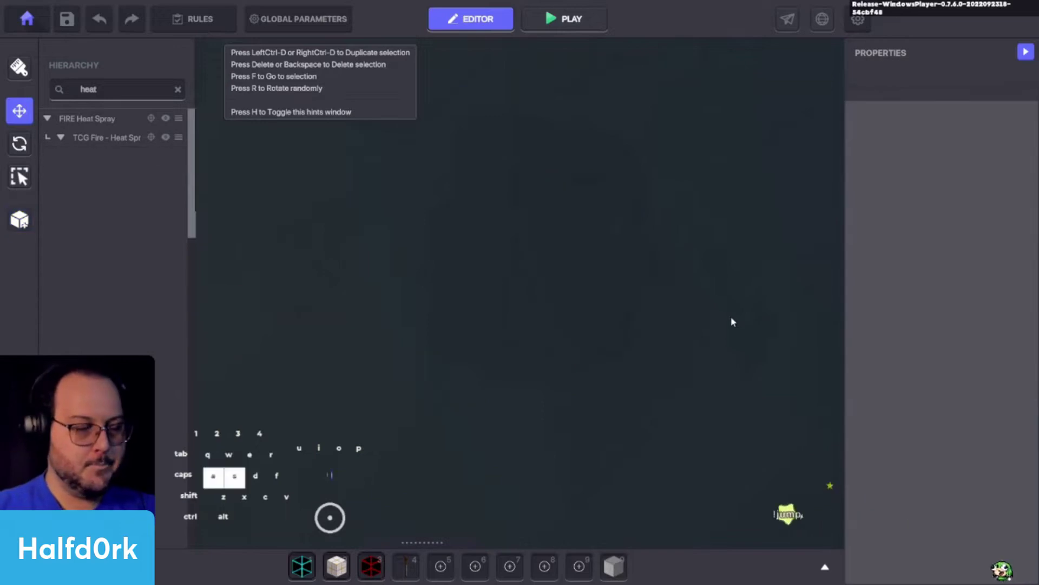
Select the Flutter card, bring it into view and inspect its indicator settings
{"action": "left_click", "coordinate": [537, 253]}
{"action": "key", "text": "f"}
{"action": "left_click_drag", "start_coordinate": [629, 134], "coordinate": [461, 67]}
{"action": "left_click_drag", "start_coordinate": [567, 179], "coordinate": [581, 139]}
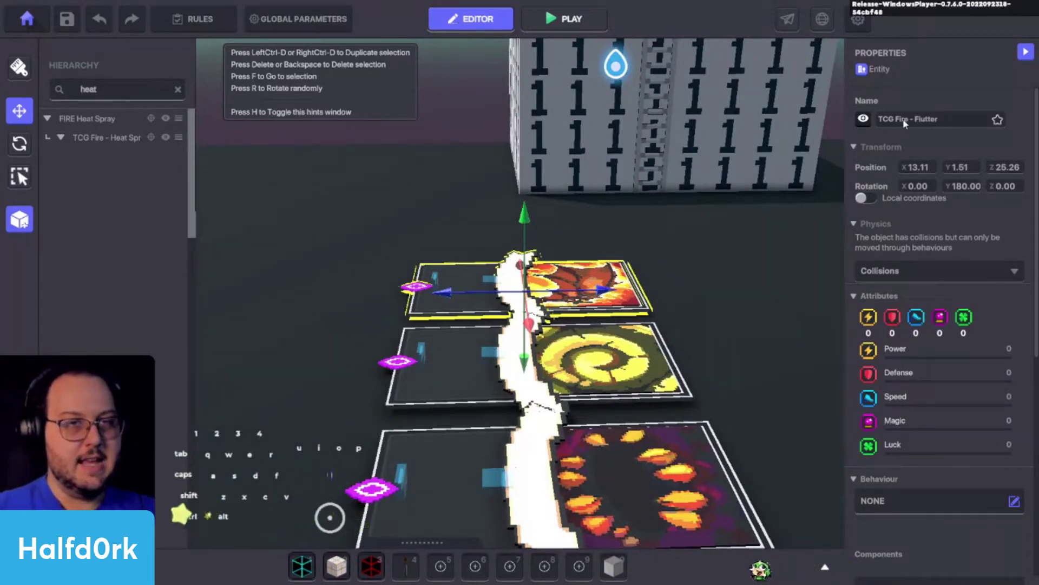
{"action": "left_click", "coordinate": [615, 302]}
{"action": "left_click", "coordinate": [292, 246]}
{"action": "left_click", "coordinate": [477, 352]}
{"action": "double_click", "coordinate": [1007, 372]}
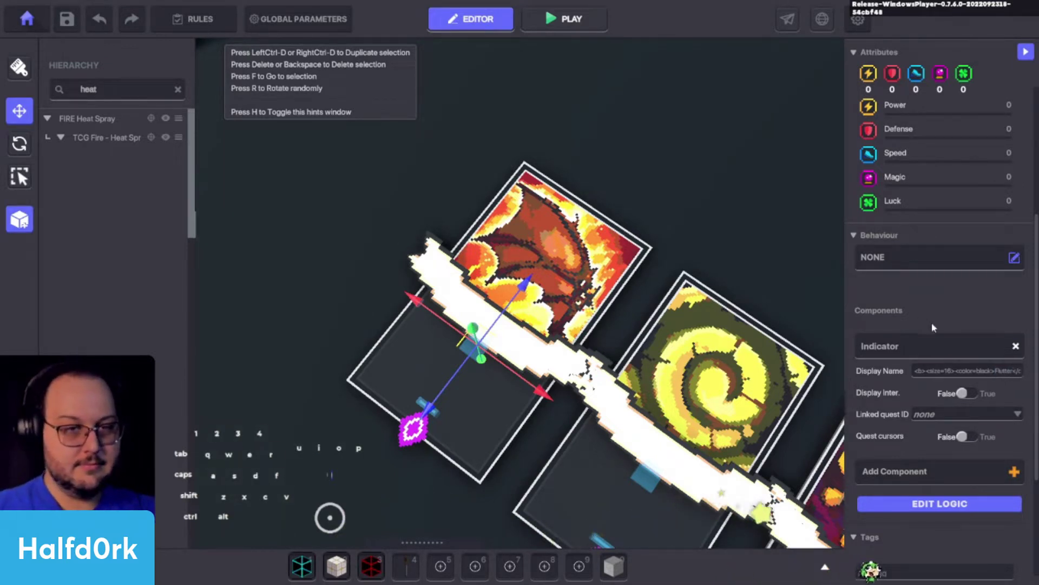
Rename the card to TCG_Flutter A and its two blocks to TCG_Flutter NP
{"action": "left_click", "coordinate": [914, 114]}
{"action": "key", "text": "shift+c"}
{"action": "key", "text": "shift+f"}
{"action": "key", "text": "shift+space"}
{"action": "key", "text": "shift+p"}
{"action": "key", "text": "ctrl+a"}
{"action": "key", "text": "ctrl+c"}
{"action": "left_click", "coordinate": [433, 415]}
{"action": "left_click", "coordinate": [333, 334]}
{"action": "left_click", "coordinate": [433, 409]}
{"action": "left_click", "coordinate": [932, 117]}
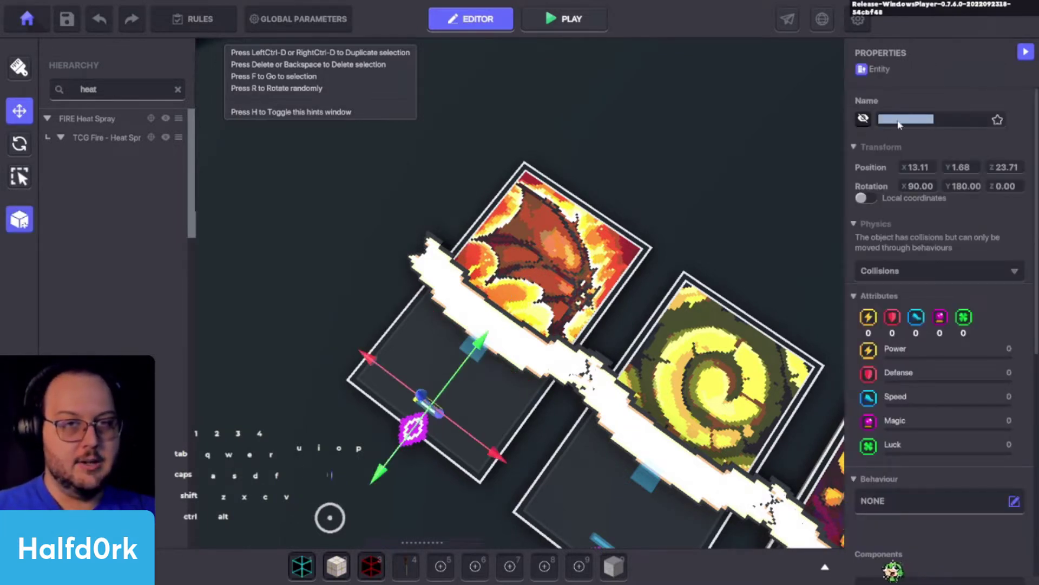
{"action": "key", "text": "ctrl+v"}
{"action": "left_click", "coordinate": [568, 263]}
{"action": "left_click", "coordinate": [941, 120]}
{"action": "key", "text": "ctrl+v"}
{"action": "key", "text": "space"}
{"action": "key", "text": "shift+a"}
Filter the Hierarchy for 'flutter' and parent both TCG_Flutter NP pieces under TCG_Flutter A
{"action": "left_click", "coordinate": [125, 90]}
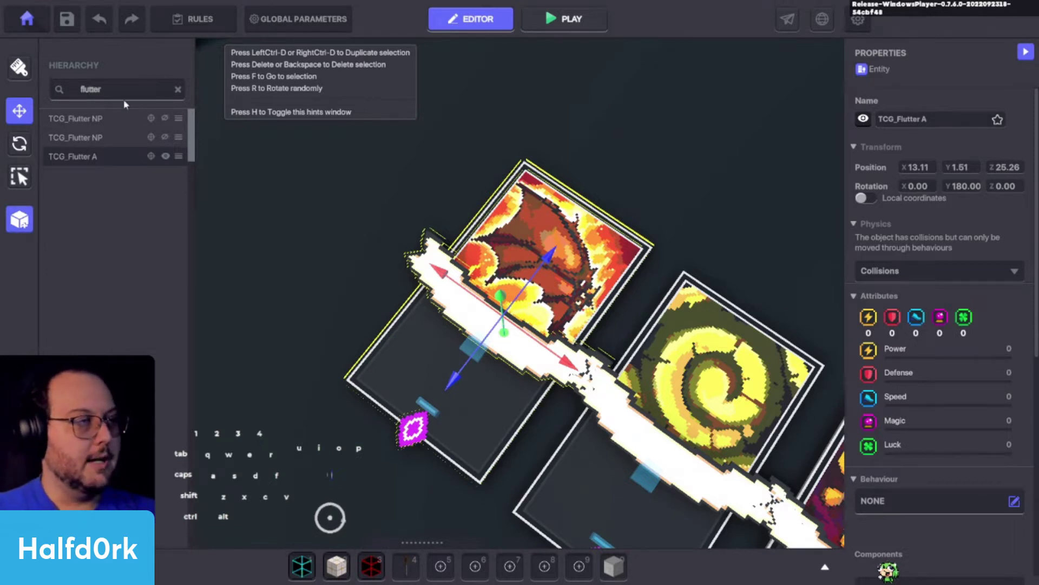
{"action": "left_click_drag", "start_coordinate": [96, 142], "coordinate": [105, 160]}
{"action": "left_click_drag", "start_coordinate": [107, 119], "coordinate": [114, 139]}
{"action": "left_click", "coordinate": [115, 126]}
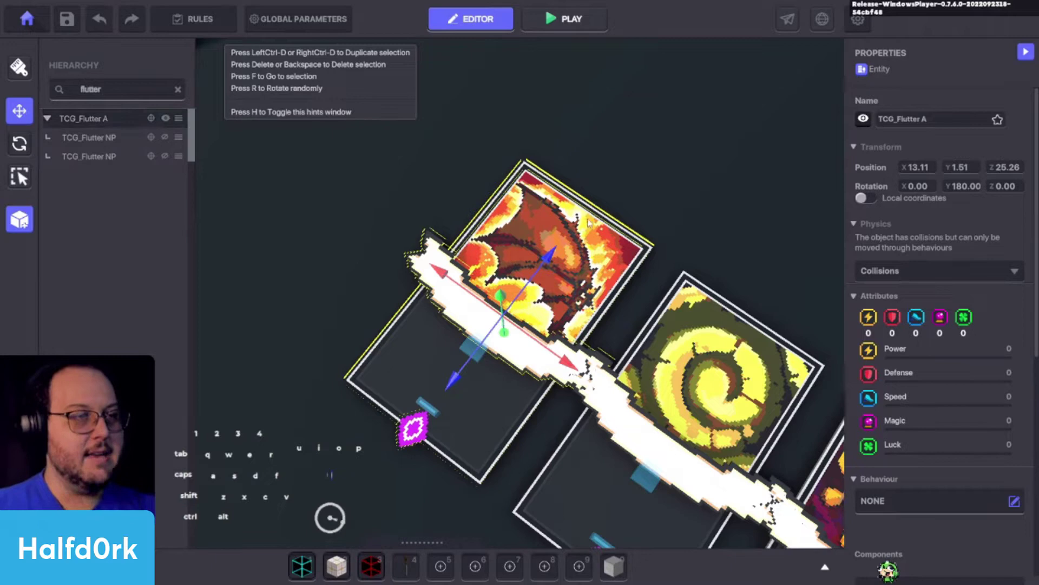
Select TCG_Flutter A in the card row and save it as preset TCG_Flutter
{"action": "left_click_drag", "start_coordinate": [743, 206], "coordinate": [653, 116]}
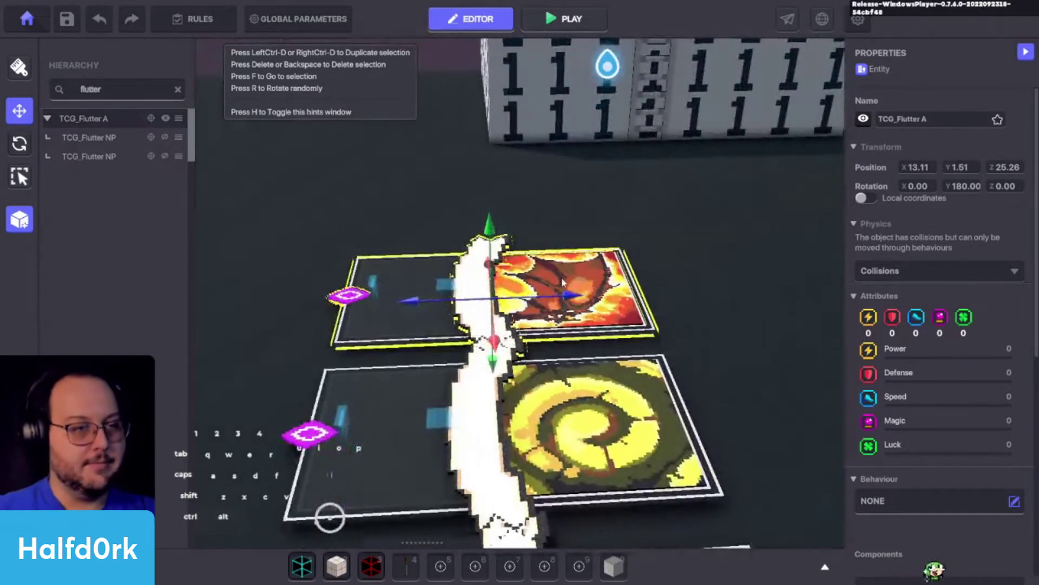
{"action": "left_click", "coordinate": [557, 301]}
{"action": "key", "text": "ctrl+z"}
{"action": "middle_click", "coordinate": [655, 237]}
{"action": "left_click", "coordinate": [681, 250]}
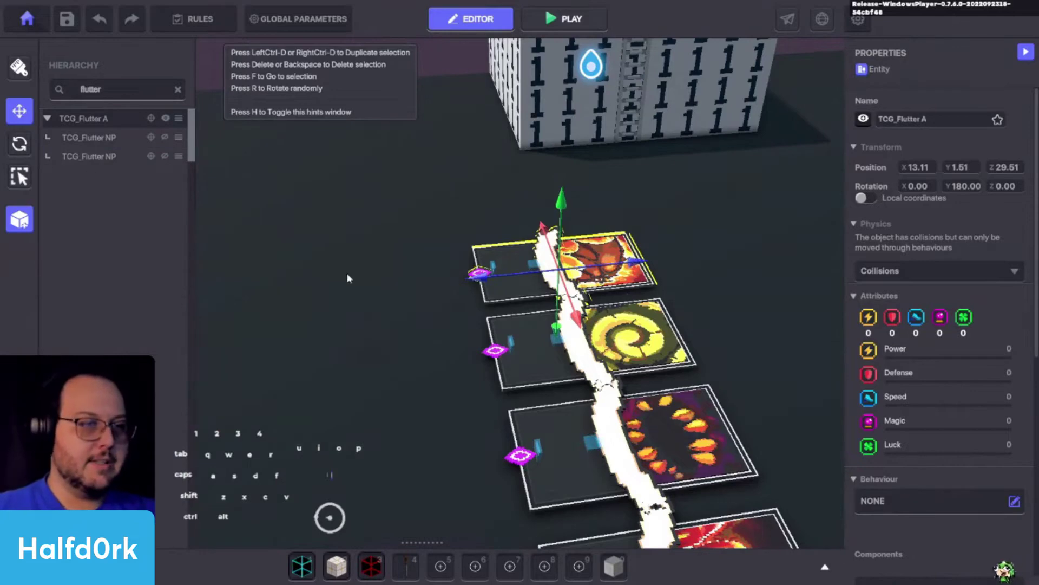
{"action": "left_click", "coordinate": [611, 236]}
{"action": "left_click", "coordinate": [409, 231]}
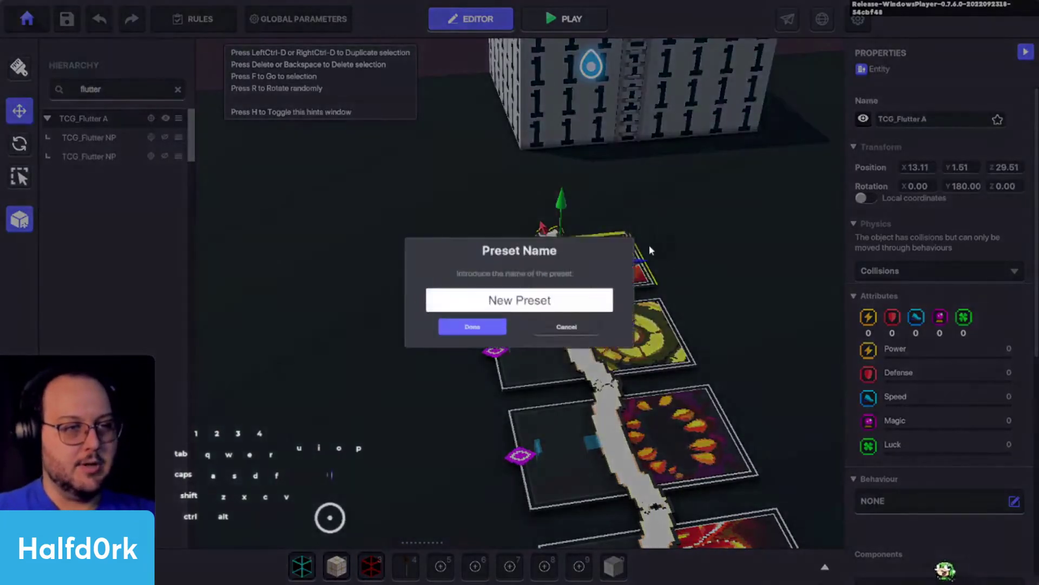
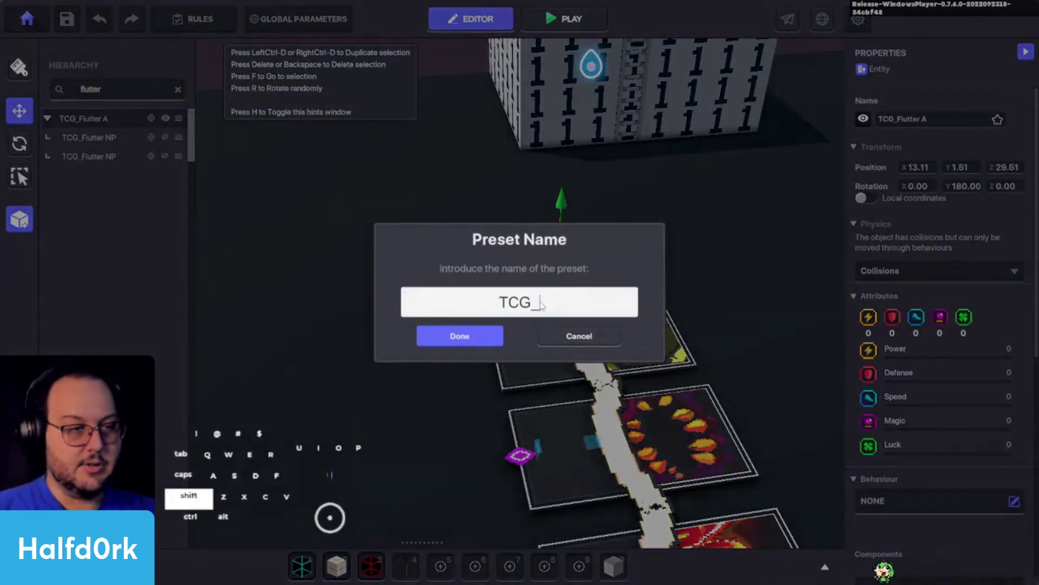
{"action": "left_click", "coordinate": [473, 349]}
{"action": "left_click", "coordinate": [478, 340]}
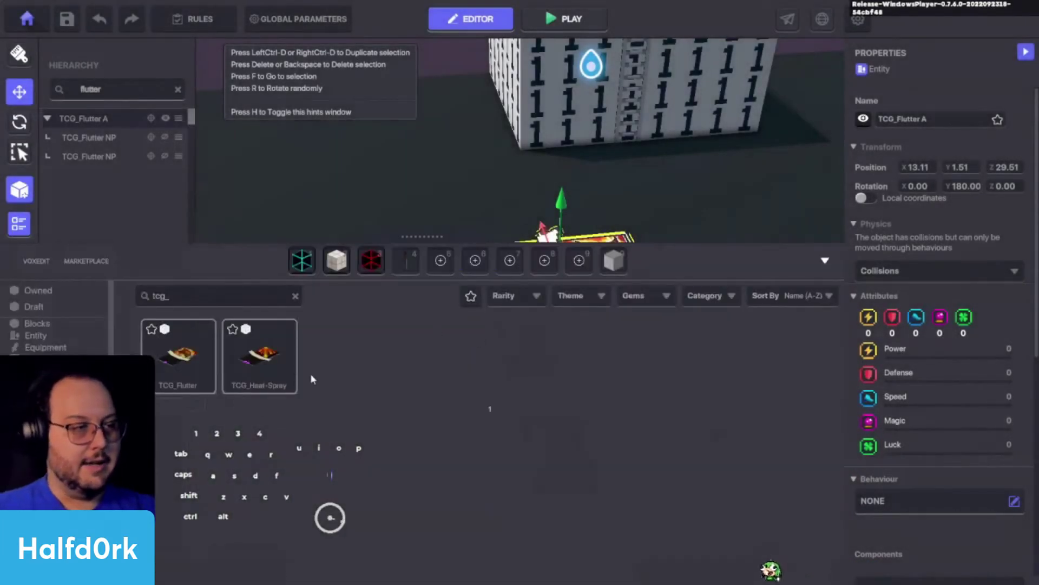
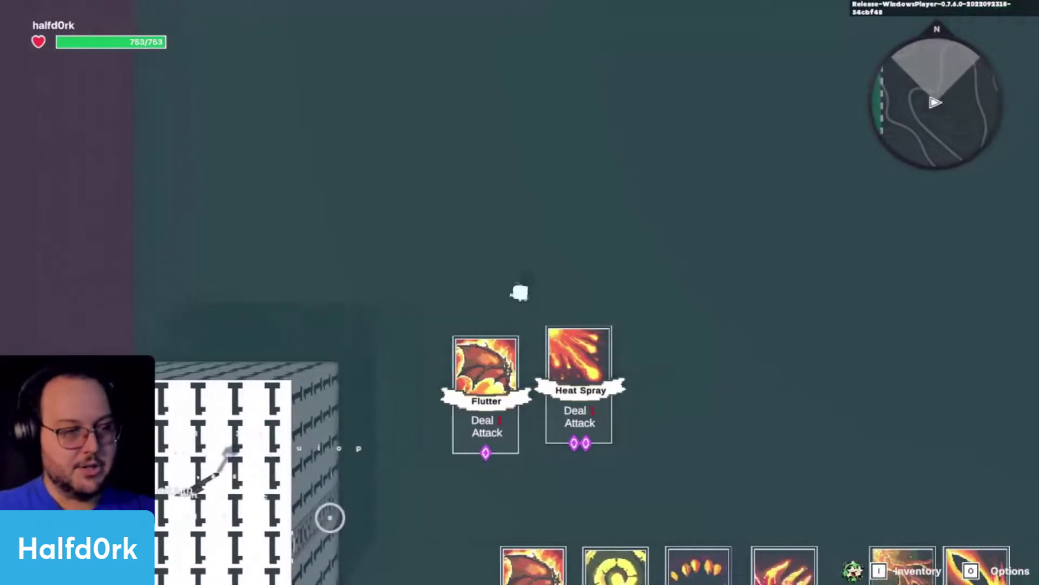
Walk around the dealt Flutter and Heat Spray cards, then click Editor to leave play mode
{"action": "key", "text": "d"}
{"action": "key", "text": "a"}
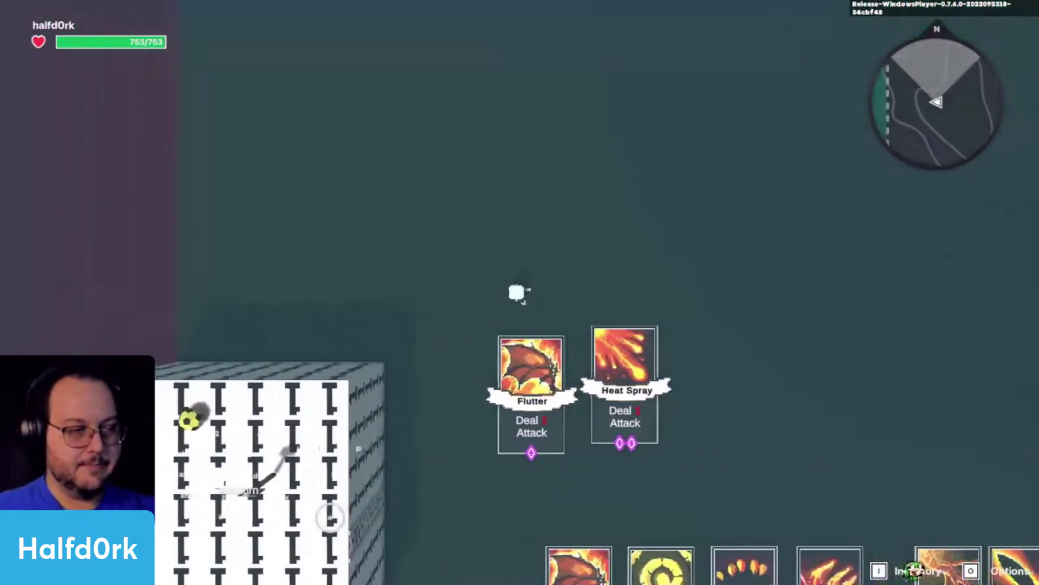
{"action": "key", "text": "d"}
{"action": "key", "text": "d"}
{"action": "left_click", "coordinate": [462, 278]}
{"action": "left_click", "coordinate": [436, 354]}
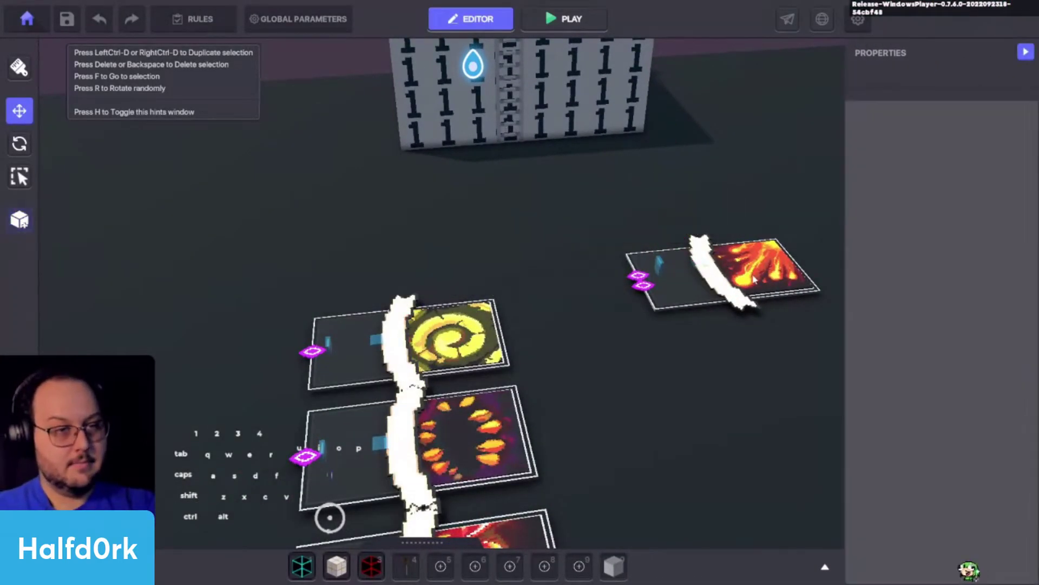
Rename the Recharge card to TCG_Recharge and copy the new name
{"action": "left_click", "coordinate": [435, 355]}
{"action": "left_click", "coordinate": [424, 354]}
{"action": "key", "text": "Caps_Lock"}
{"action": "key", "text": "f"}
{"action": "left_click", "coordinate": [612, 275]}
{"action": "key", "text": "shift+c"}
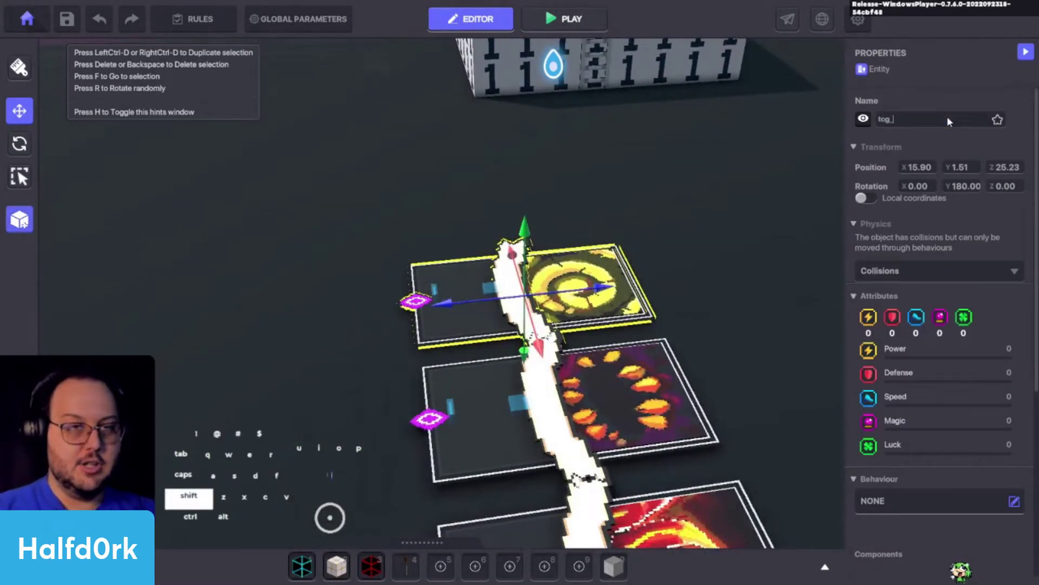
{"action": "key", "text": "c"}
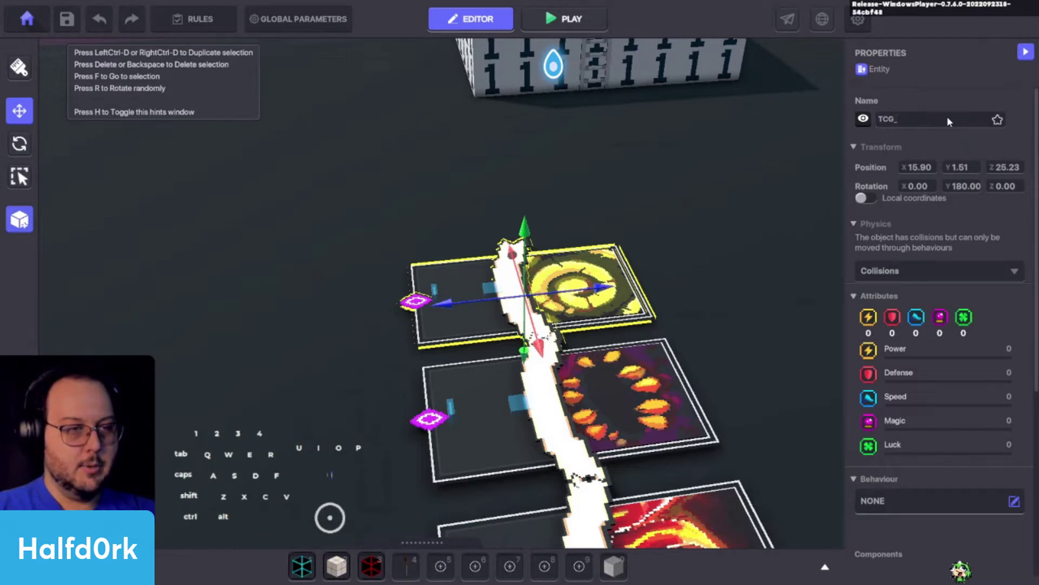
{"action": "left_click", "coordinate": [612, 274]}
{"action": "left_click", "coordinate": [563, 305]}
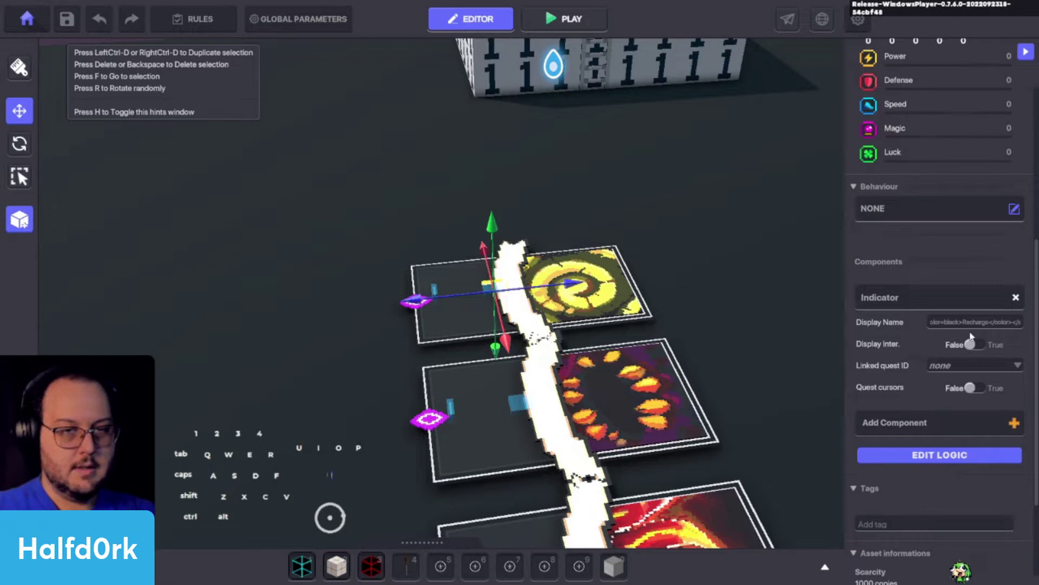
{"action": "left_click", "coordinate": [582, 238]}
{"action": "left_click", "coordinate": [611, 274]}
{"action": "middle_click", "coordinate": [948, 147]}
{"action": "left_click", "coordinate": [931, 114]}
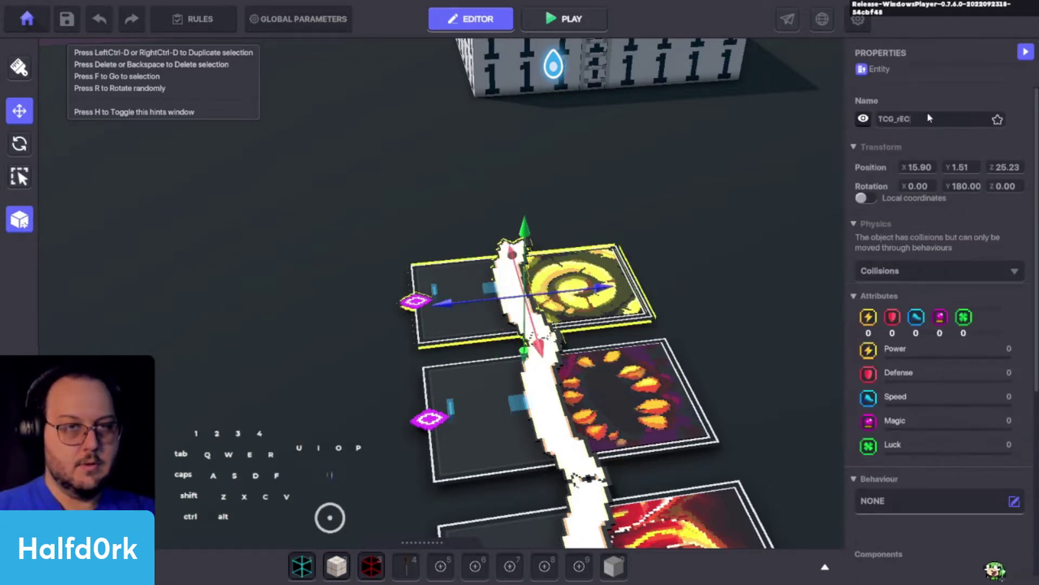
{"action": "key", "text": "Caps_Lock"}
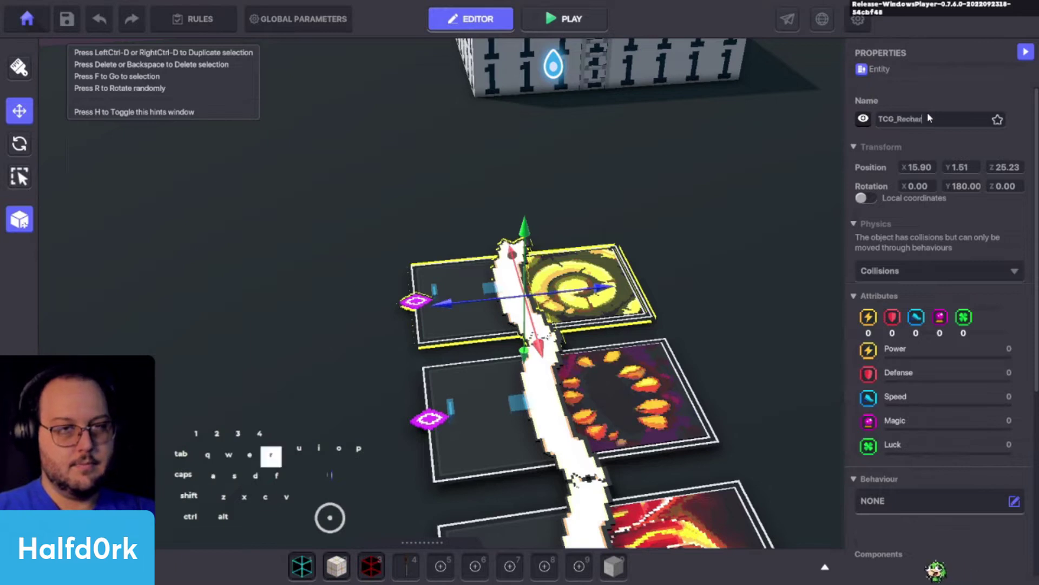
{"action": "key", "text": "ctrl+a"}
{"action": "key", "text": "ctrl+c"}
Rename both hidden parts of the card to TCG_Recharge NP
{"action": "left_click", "coordinate": [427, 187]}
{"action": "left_click", "coordinate": [494, 290]}
{"action": "left_click", "coordinate": [950, 126]}
{"action": "key", "text": "ctrl+v"}
{"action": "key", "text": "space"}
{"action": "key", "text": "shift+p"}
{"action": "left_click", "coordinate": [438, 242]}
{"action": "left_click", "coordinate": [438, 291]}
{"action": "left_click", "coordinate": [968, 115]}
{"action": "key", "text": "ctrl+v"}
{"action": "key", "text": "space"}
{"action": "key", "text": "shift+p"}
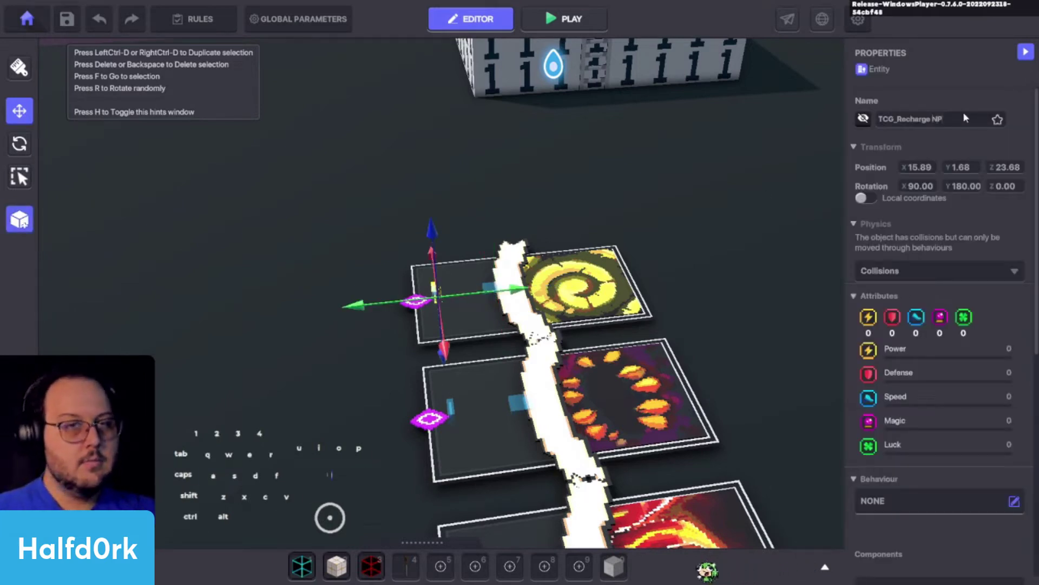
Filter the Hierarchy for recharge and expand TCG_Recharge to check its renamed parts
{"action": "left_click", "coordinate": [625, 292]}
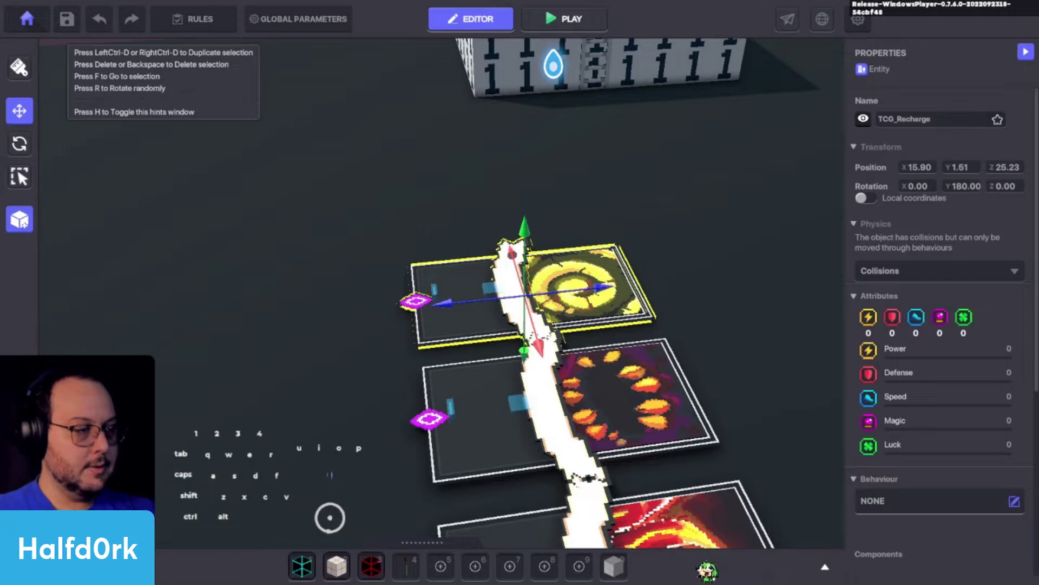
{"action": "left_click", "coordinate": [611, 274]}
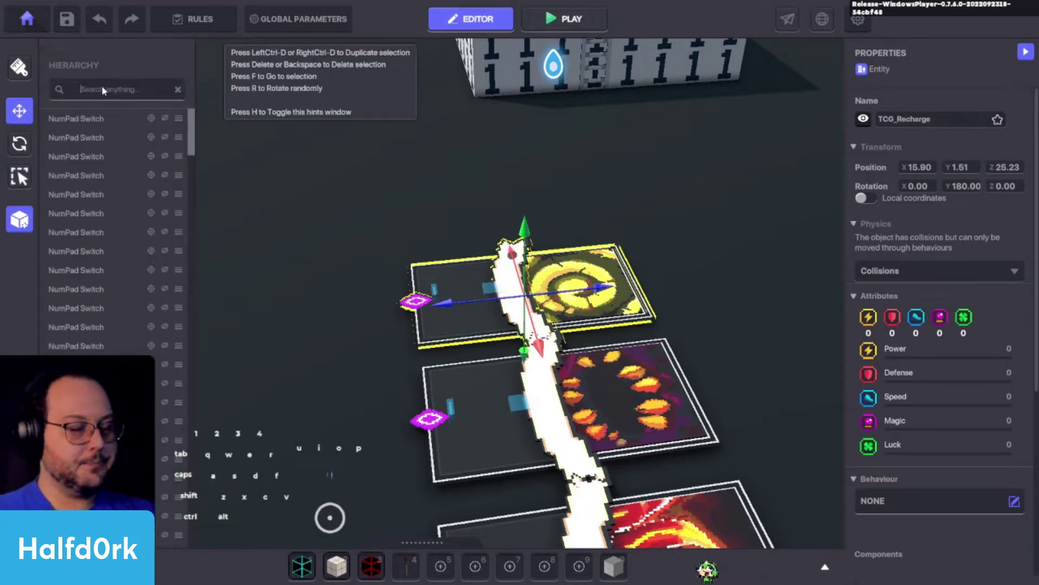
{"action": "key", "text": "c"}
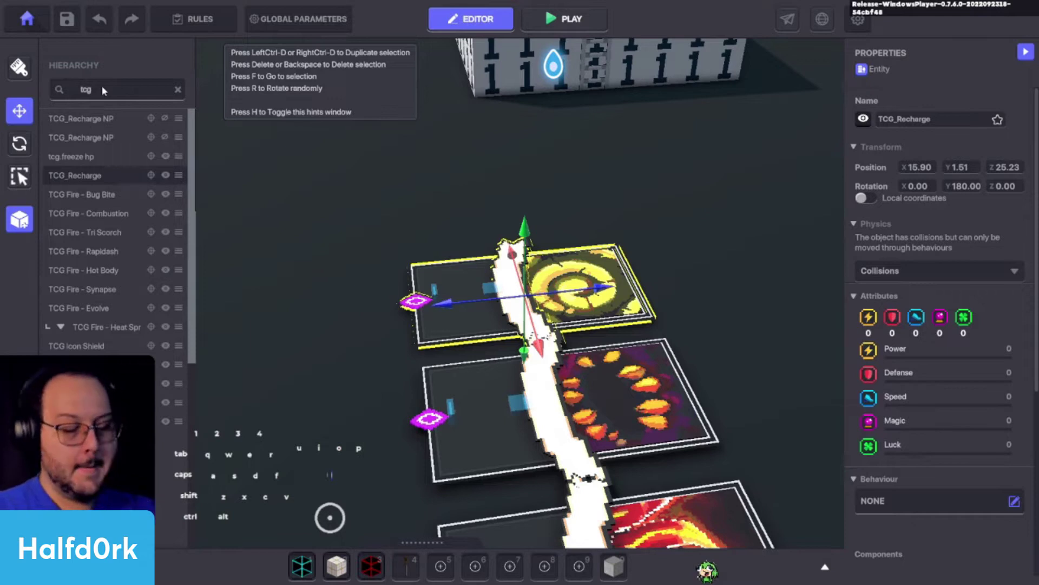
{"action": "key", "text": "ctrl+a"}
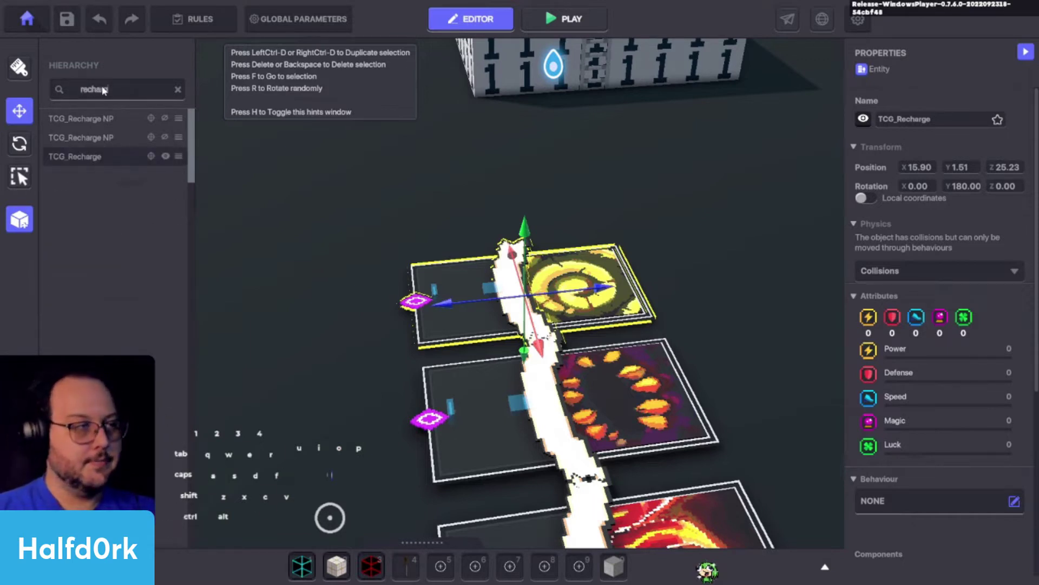
{"action": "left_click", "coordinate": [611, 274]}
{"action": "left_click", "coordinate": [611, 275]}
{"action": "left_click", "coordinate": [611, 274]}
{"action": "key", "text": "f"}
{"action": "left_click_drag", "start_coordinate": [567, 304], "coordinate": [535, 282]}
{"action": "key", "text": "ctrl+z"}
Save the TCG_Recharge card as a preset named after the card
{"action": "left_click", "coordinate": [643, 314]}
{"action": "left_click", "coordinate": [563, 305]}
{"action": "left_click", "coordinate": [410, 254]}
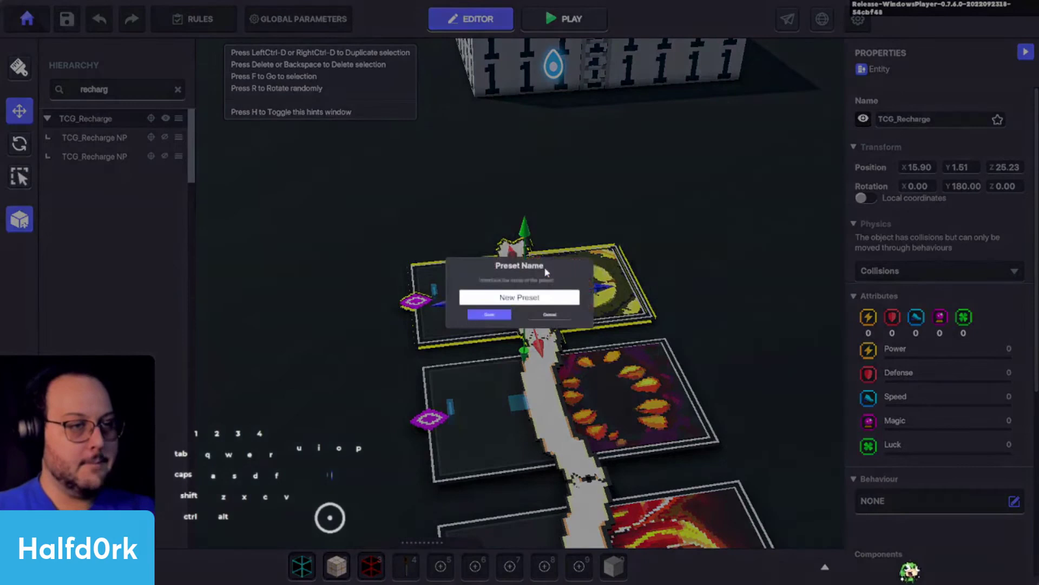
{"action": "left_click", "coordinate": [546, 300]}
{"action": "key", "text": "shift+c"}
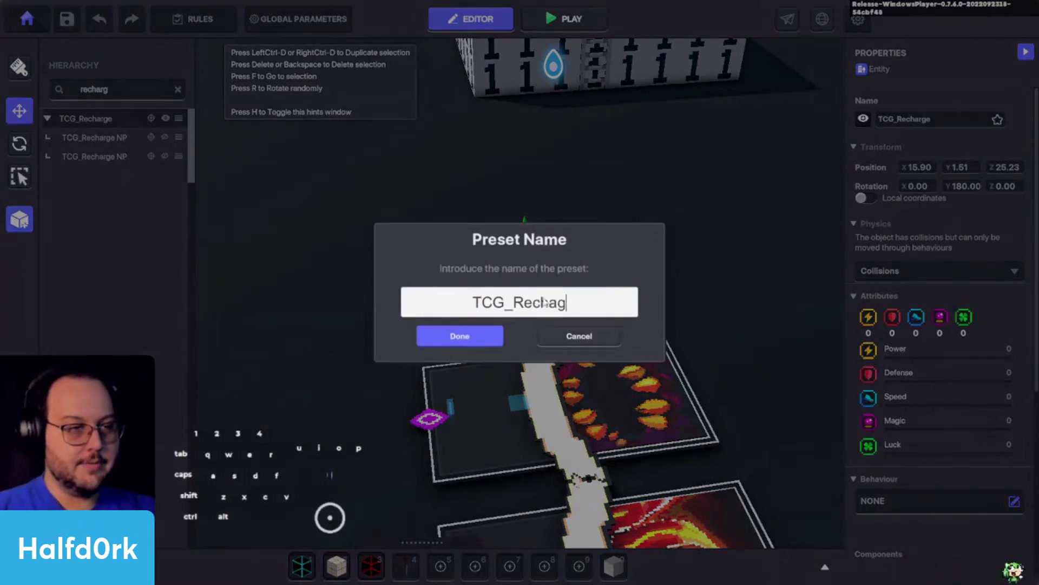
{"action": "key", "text": "r"}
{"action": "key", "text": "e"}
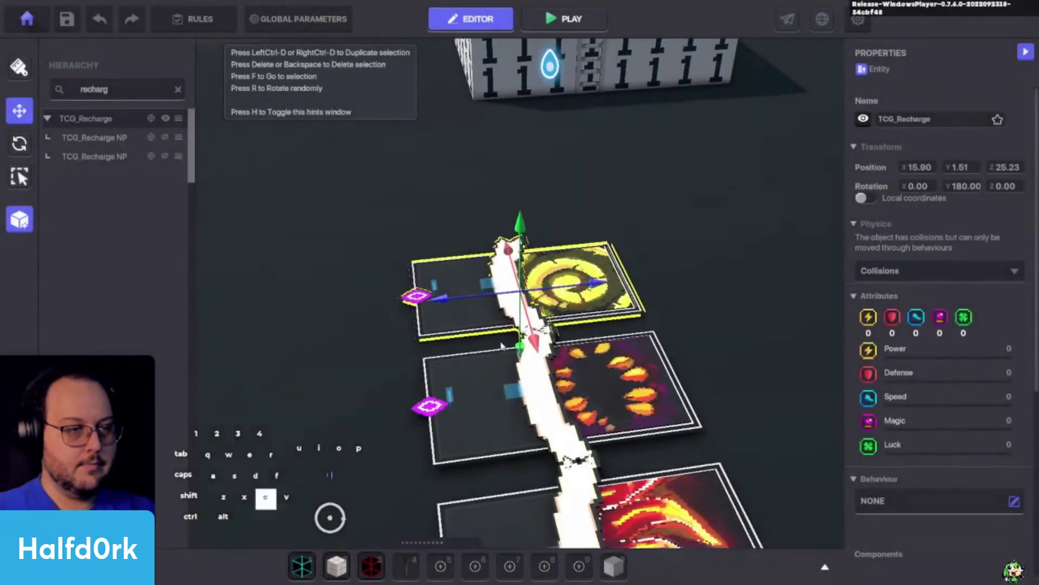
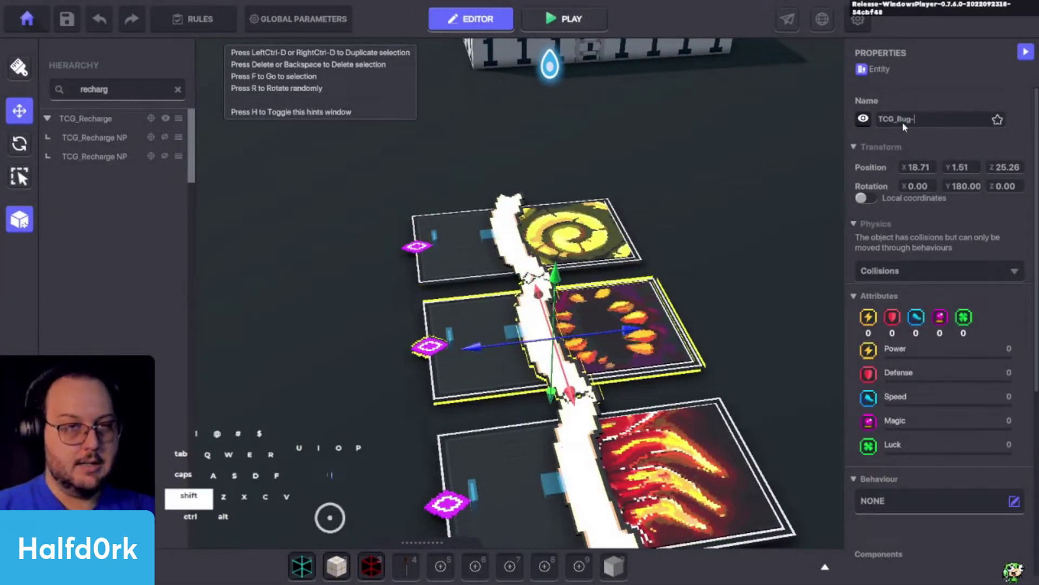
Copy the bug card's TCG_ name and rename its two parts with the TCG_ NP name
{"action": "key", "text": "ctrl+a"}
{"action": "key", "text": "ctrl+c"}
{"action": "left_click", "coordinate": [557, 249]}
{"action": "left_click", "coordinate": [518, 330]}
{"action": "left_click", "coordinate": [557, 249]}
{"action": "key", "text": "ctrl+v"}
{"action": "key", "text": "space"}
{"action": "key", "text": "shift+p"}
{"action": "key", "text": "ctrl+a"}
{"action": "key", "text": "ctrl+c"}
{"action": "left_click_drag", "start_coordinate": [352, 274], "coordinate": [452, 321]}
{"action": "left_click", "coordinate": [457, 340]}
{"action": "left_click", "coordinate": [455, 342]}
{"action": "left_click", "coordinate": [954, 117]}
{"action": "key", "text": "ctrl+v"}
{"action": "key", "text": "c"}
Rename the Hot Spikes card to TCG_Hot-Spikes and adjust its Indicator display name text
{"action": "left_click", "coordinate": [714, 314]}
{"action": "key", "text": "d"}
{"action": "key", "text": "s"}
{"action": "left_click", "coordinate": [632, 365]}
{"action": "scroll", "scroll_direction": "down", "scroll_amount": 3}
{"action": "scroll", "scroll_direction": "down", "scroll_amount": 3}
{"action": "left_click", "coordinate": [632, 365]}
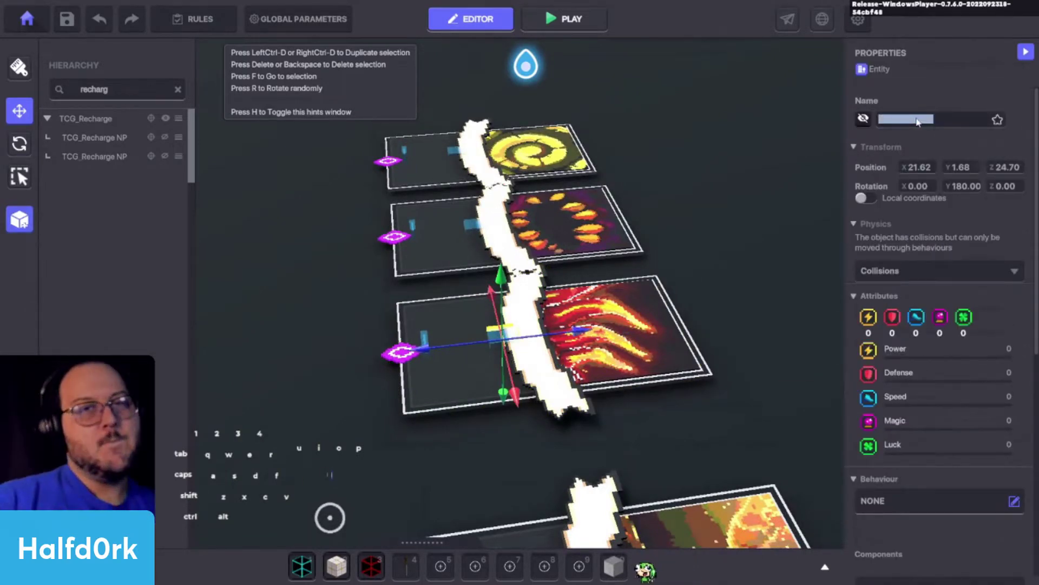
{"action": "left_click", "coordinate": [665, 361]}
{"action": "left_click", "coordinate": [793, 252]}
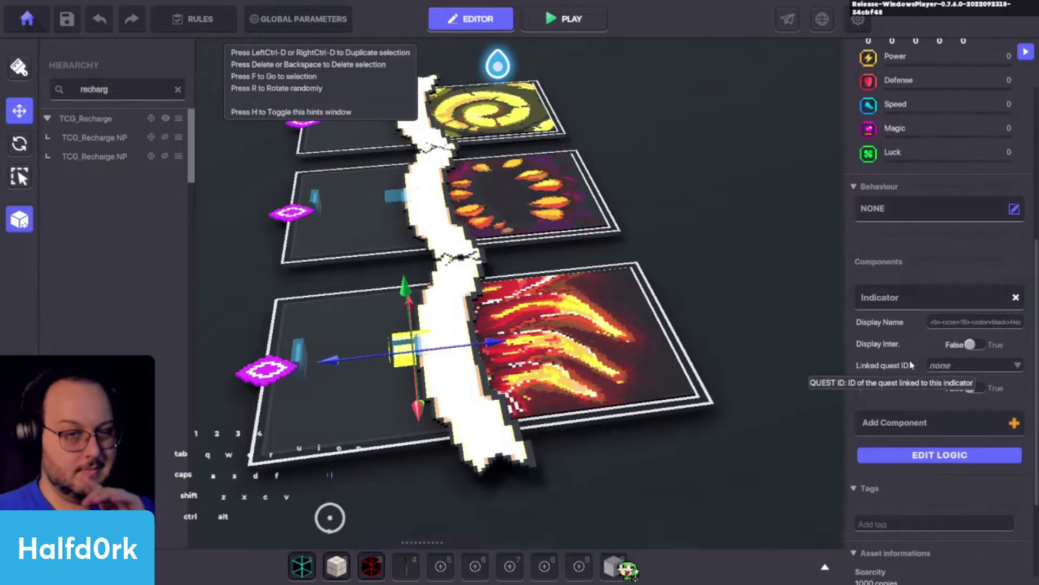
{"action": "double_click", "coordinate": [1024, 324]}
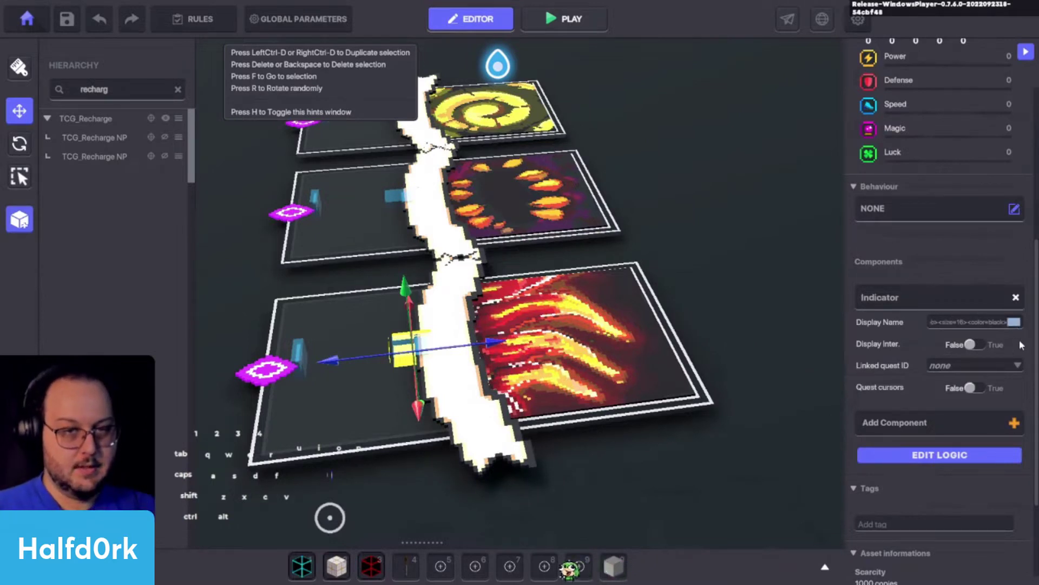
{"action": "key", "text": "o"}
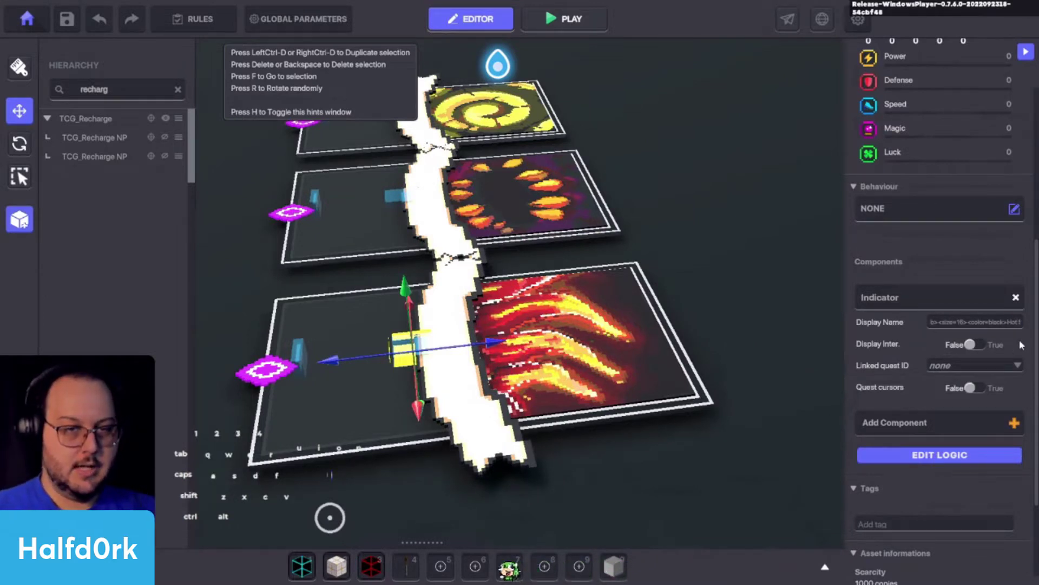
{"action": "key", "text": "ctrl+a"}
{"action": "key", "text": "ctrl+c"}
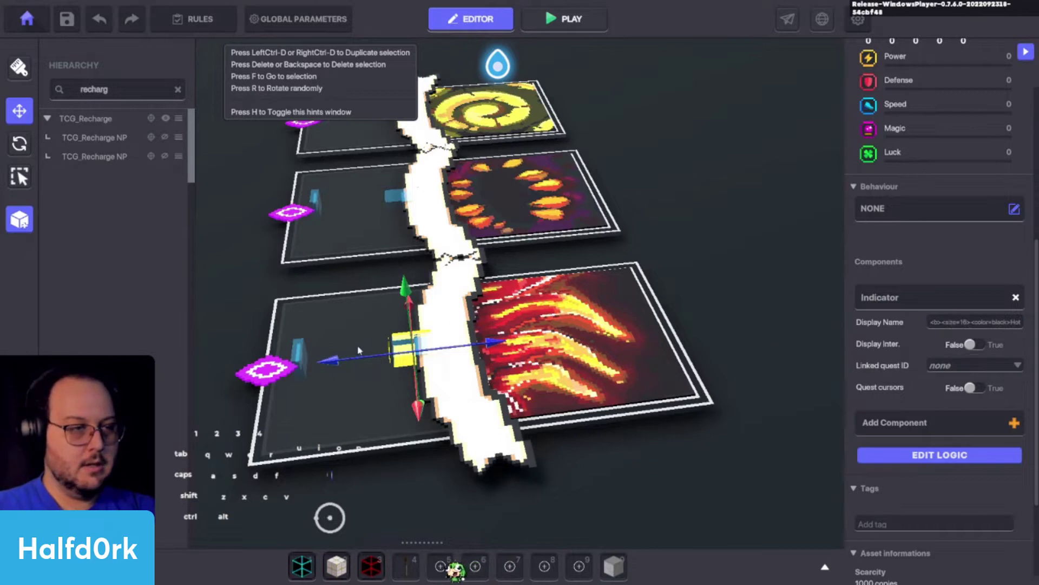
Rename both switch pieces of the card to TCG_Hot-Spikes NP
{"action": "left_click", "coordinate": [597, 392]}
{"action": "left_click", "coordinate": [597, 392]}
{"action": "key", "text": "shift+c"}
{"action": "key", "text": "o"}
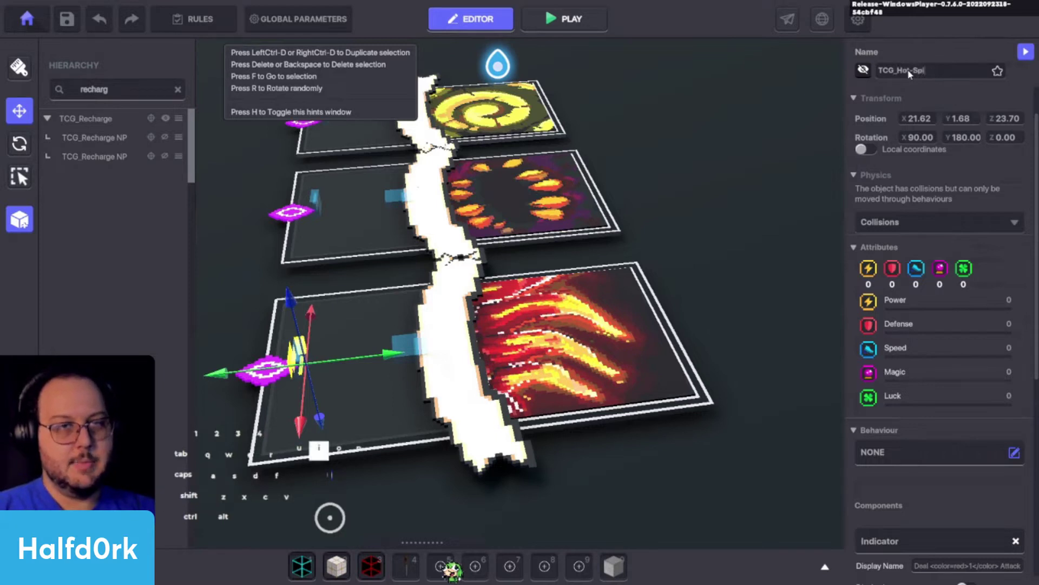
{"action": "key", "text": "space"}
{"action": "key", "text": "shift+p"}
{"action": "key", "text": "ctrl+a"}
{"action": "key", "text": "ctrl+c"}
{"action": "left_click", "coordinate": [596, 391]}
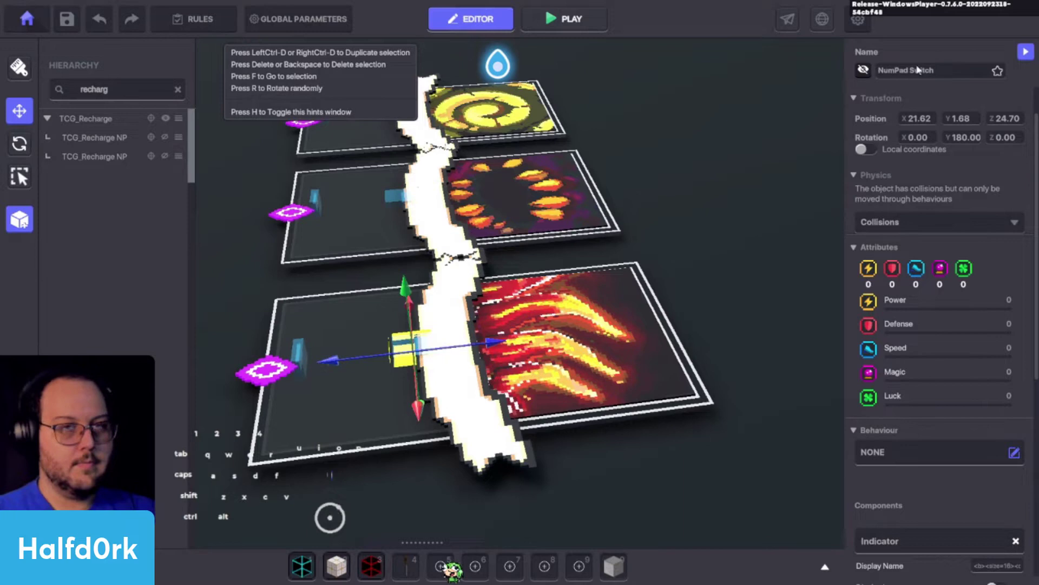
{"action": "key", "text": "ctrl+v"}
{"action": "left_click", "coordinate": [617, 383]}
{"action": "left_click", "coordinate": [597, 391]}
{"action": "key", "text": "ctrl+v"}
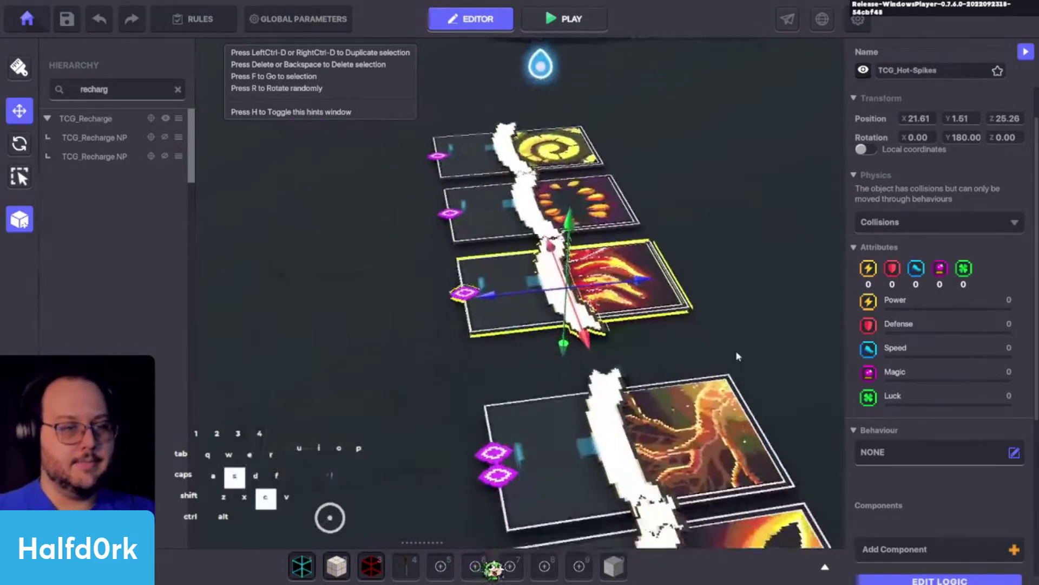
Rename the Synapse card to TCG_Synapse and copy the new name
{"action": "left_click", "coordinate": [697, 334]}
{"action": "key", "text": "f"}
{"action": "key", "text": "d"}
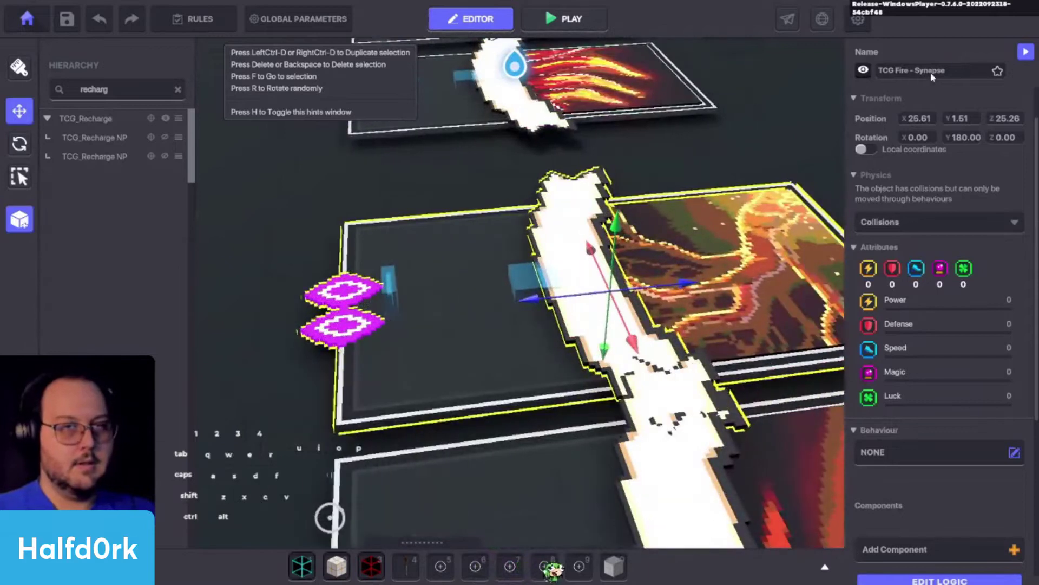
{"action": "key", "text": "shift+c"}
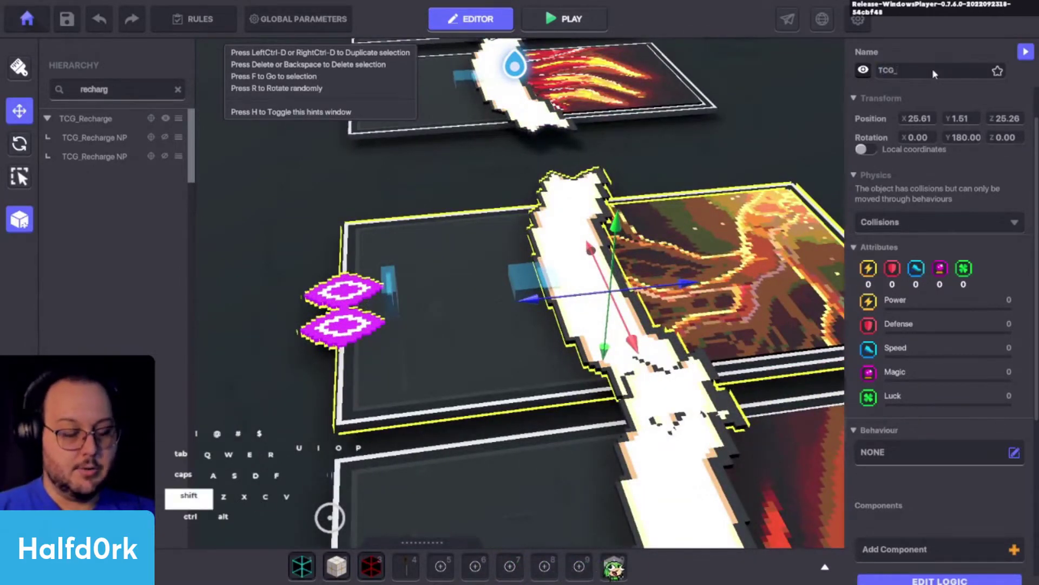
{"action": "key", "text": "shift+s"}
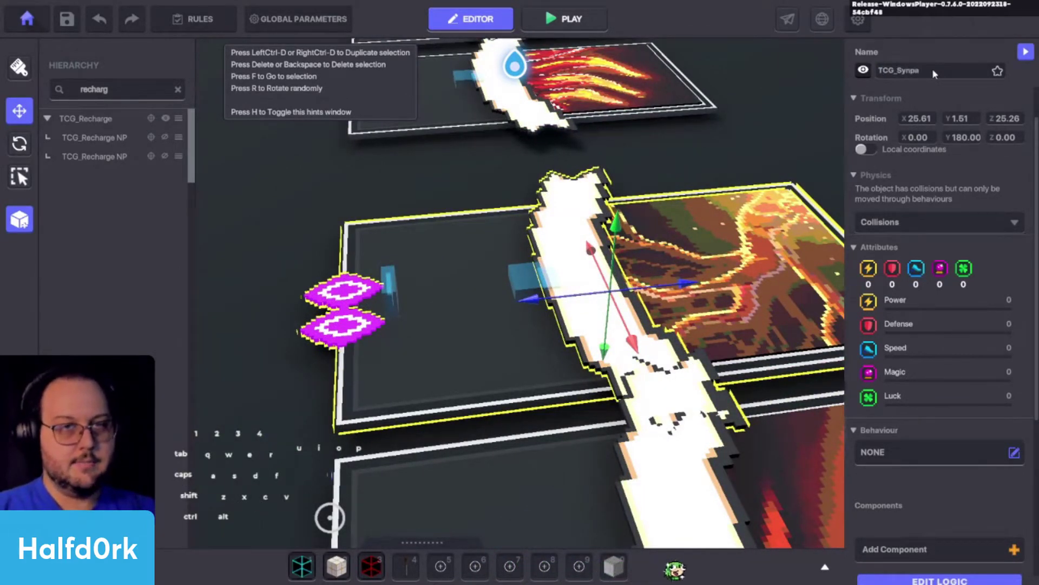
{"action": "key", "text": "ctrl+a"}
{"action": "key", "text": "ctrl+c"}
Rename the Synapse card's parts to TCG_Synapse NP
{"action": "left_click", "coordinate": [534, 283]}
{"action": "left_click", "coordinate": [930, 73]}
{"action": "key", "text": "ctrl+v"}
{"action": "key", "text": "space"}
{"action": "key", "text": "shift+p"}
{"action": "key", "text": "ctrl+a"}
{"action": "key", "text": "ctrl+c"}
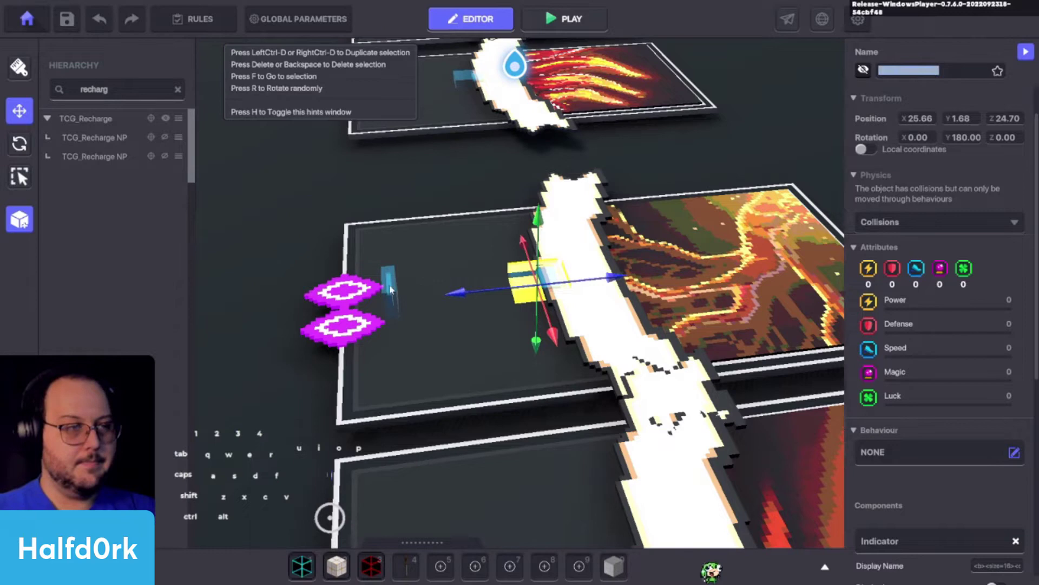
{"action": "key", "text": "ctrl+v"}
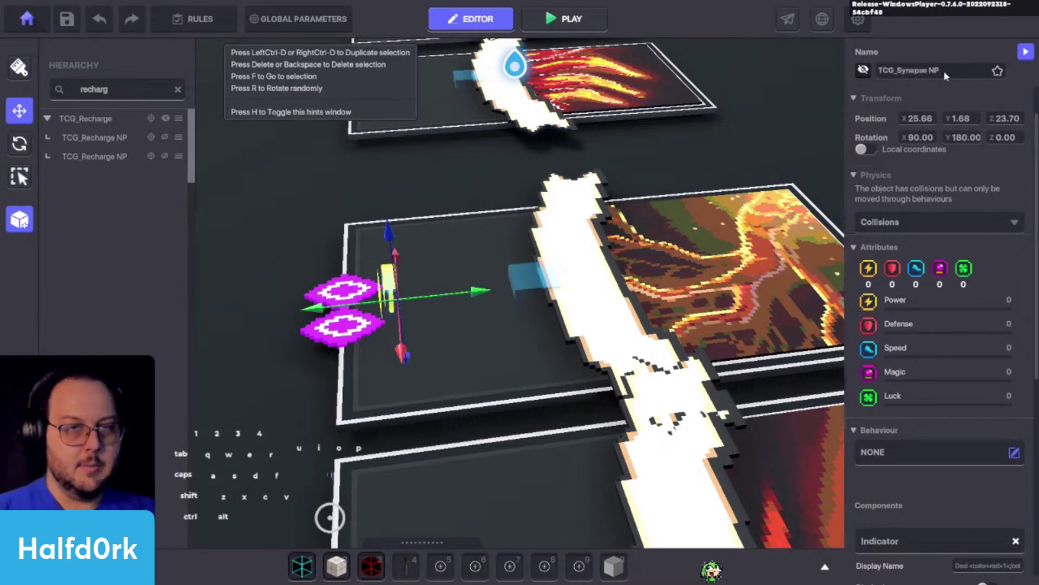
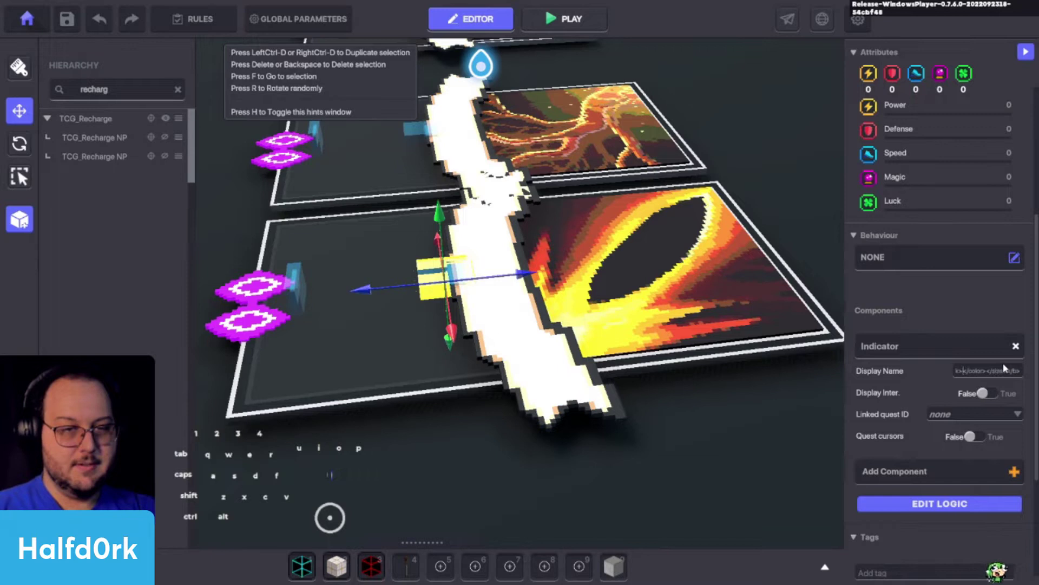
Select the next fire card and start retyping its name with the TCG_ prefix
{"action": "key", "text": "space"}
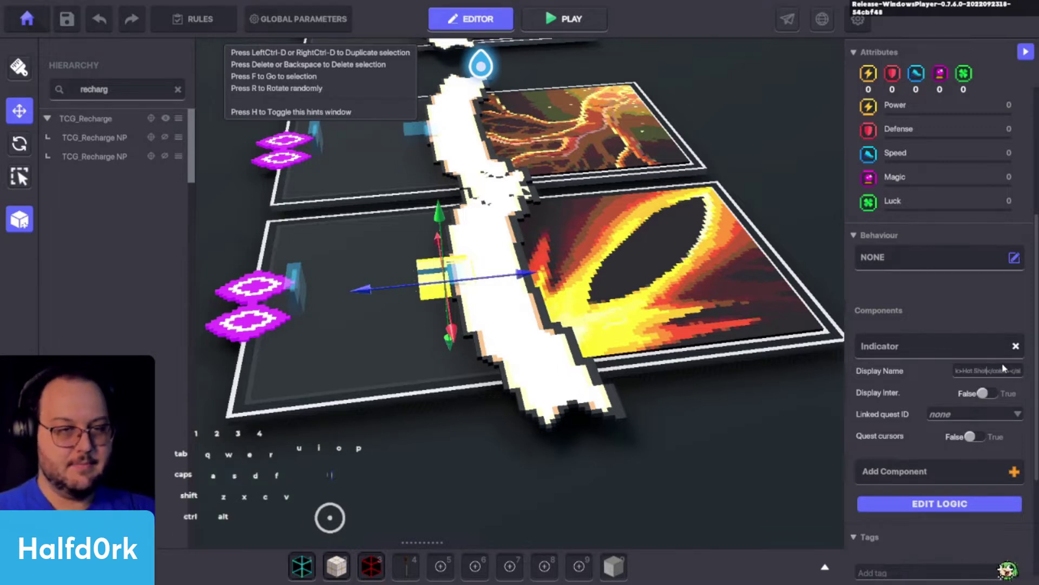
{"action": "left_click", "coordinate": [895, 399]}
{"action": "left_click", "coordinate": [939, 120]}
{"action": "key", "text": "shift+c"}
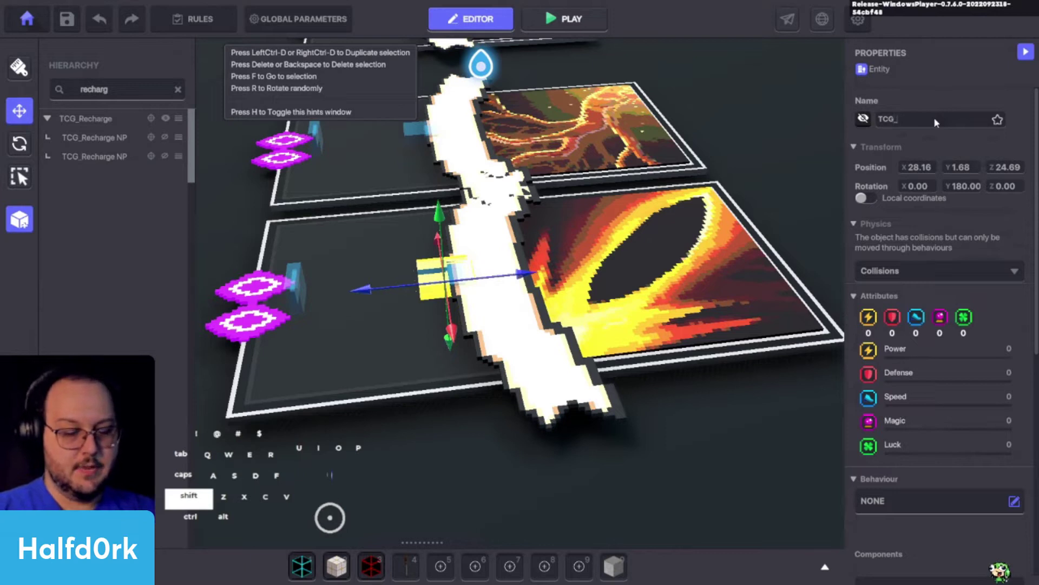
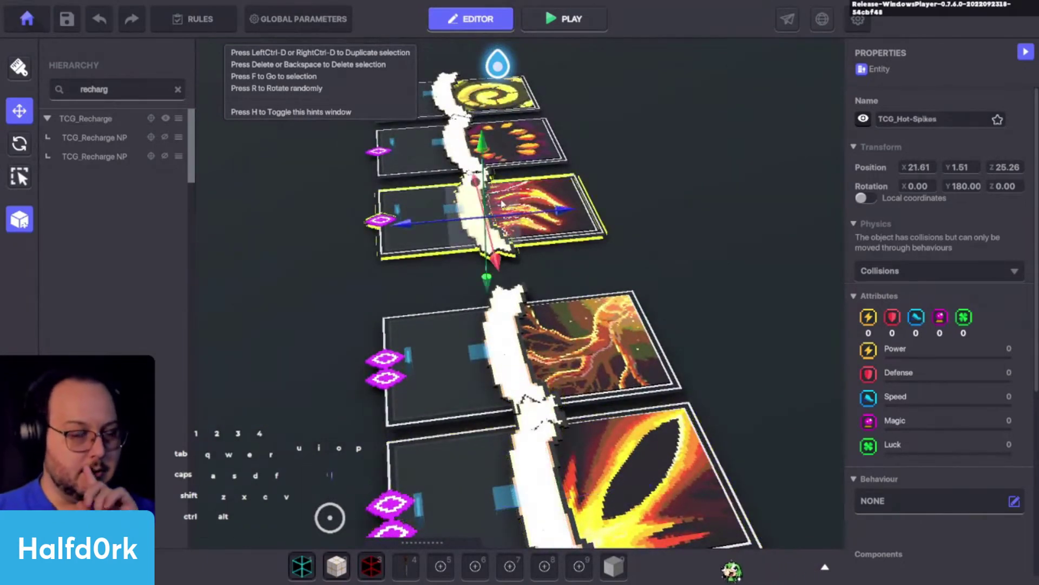
Rename the card to TCG_Blaze-Spikes and change its Indicator display name to Blaze Spikes
{"action": "left_click_drag", "start_coordinate": [907, 118], "coordinate": [958, 133]}
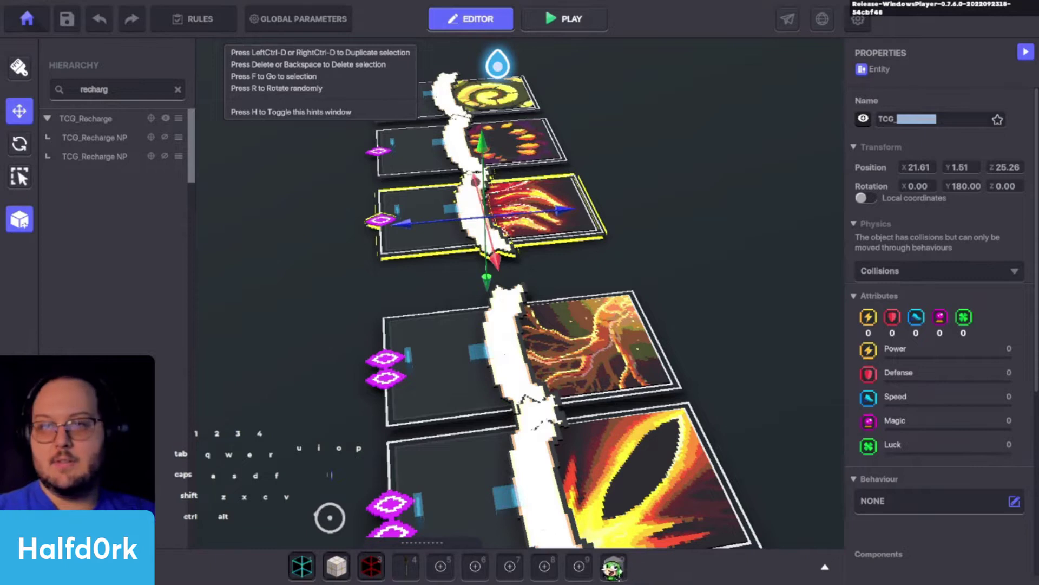
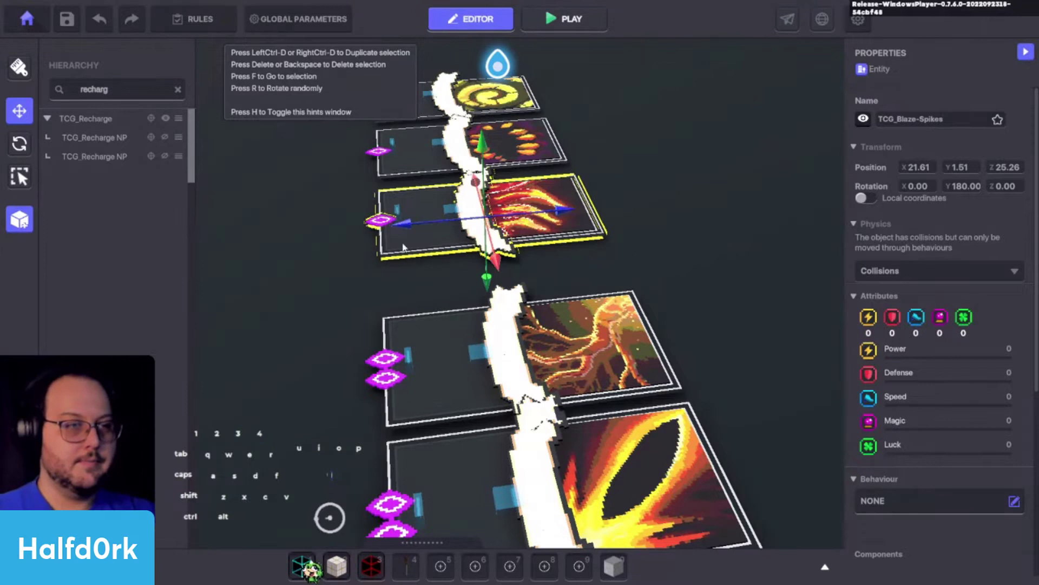
{"action": "left_click", "coordinate": [446, 212]}
{"action": "left_click", "coordinate": [452, 210]}
{"action": "left_click", "coordinate": [325, 169]}
{"action": "left_click", "coordinate": [451, 208]}
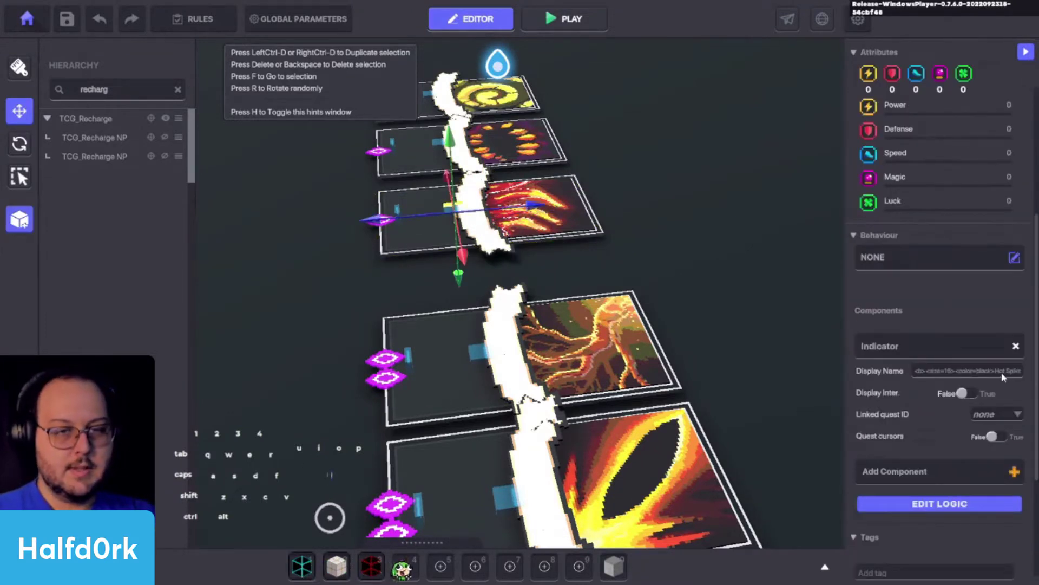
{"action": "double_click", "coordinate": [497, 91]}
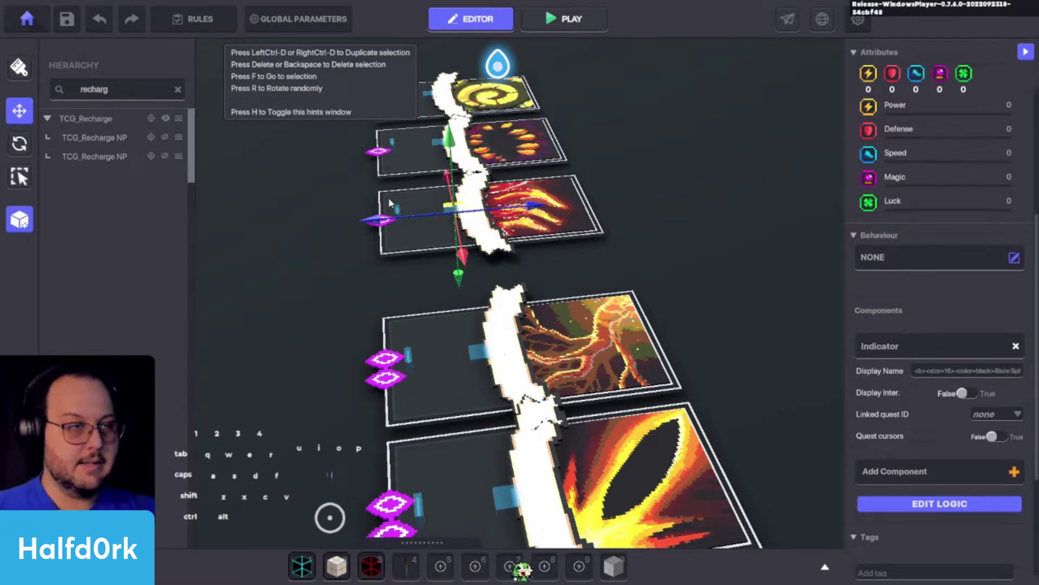
{"action": "left_click", "coordinate": [497, 91]}
Rename the NP copy to TCG_Blaze-Spikes NP and save the land with Ctrl+S
{"action": "left_click", "coordinate": [497, 91]}
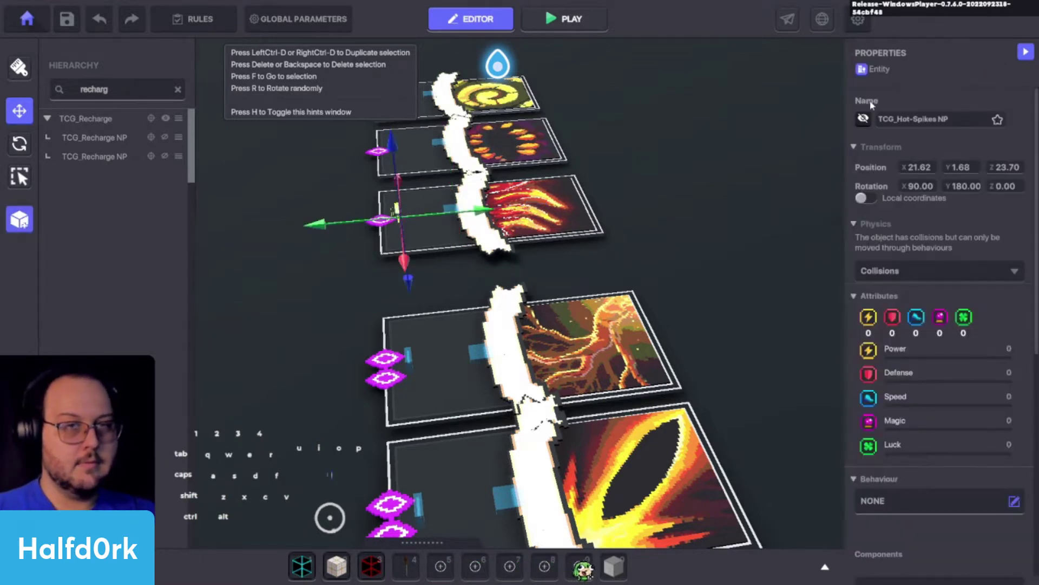
{"action": "left_click", "coordinate": [497, 91]}
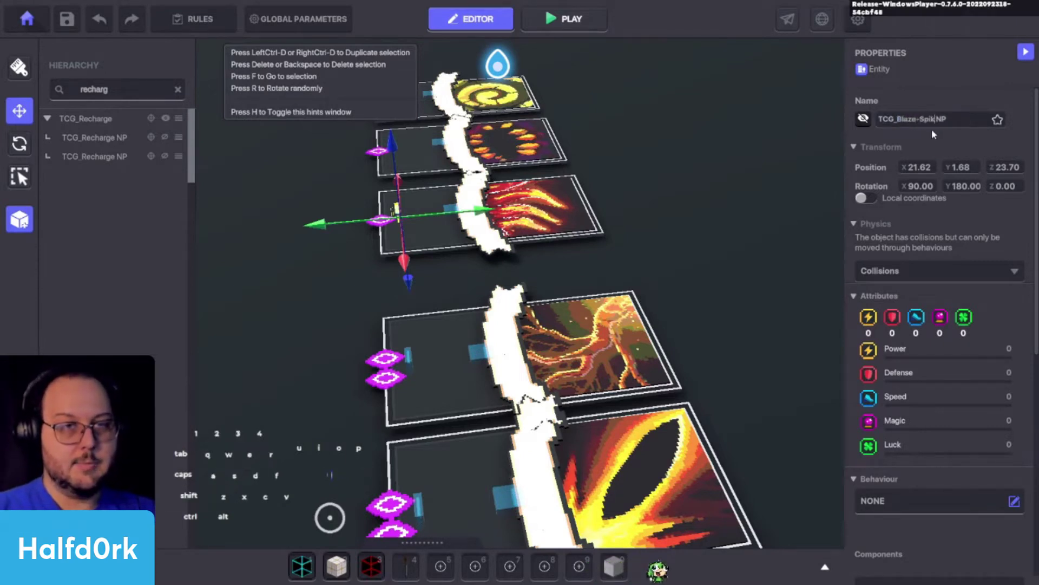
{"action": "key", "text": "ctrl+a"}
{"action": "key", "text": "ctrl+c"}
{"action": "left_click", "coordinate": [497, 91]}
{"action": "left_click", "coordinate": [498, 91]}
{"action": "double_click", "coordinate": [498, 91]}
{"action": "key", "text": "ctrl+v"}
{"action": "left_click", "coordinate": [742, 186]}
{"action": "left_click", "coordinate": [558, 233]}
{"action": "key", "text": "ctrl+s"}
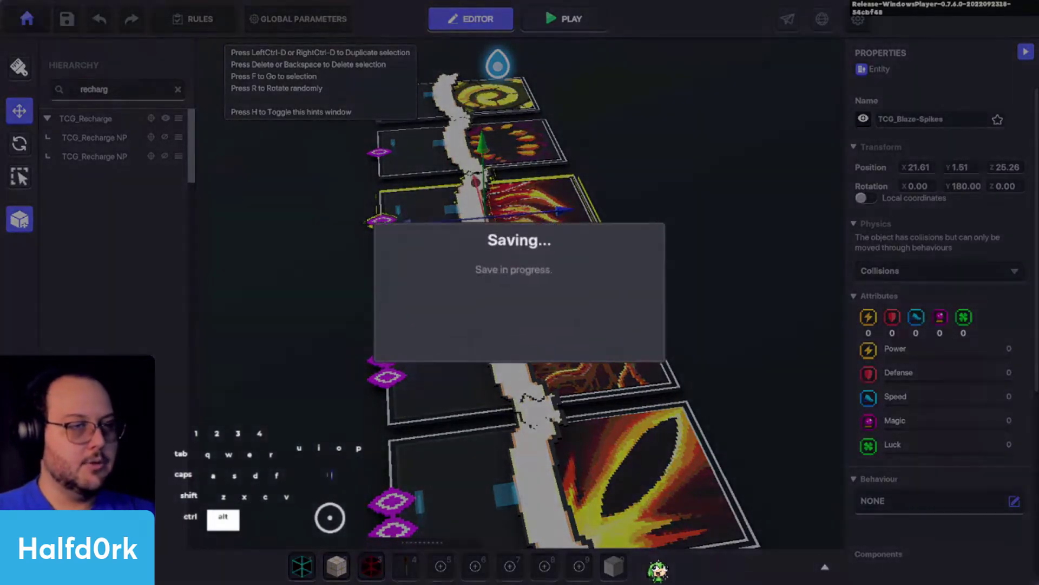
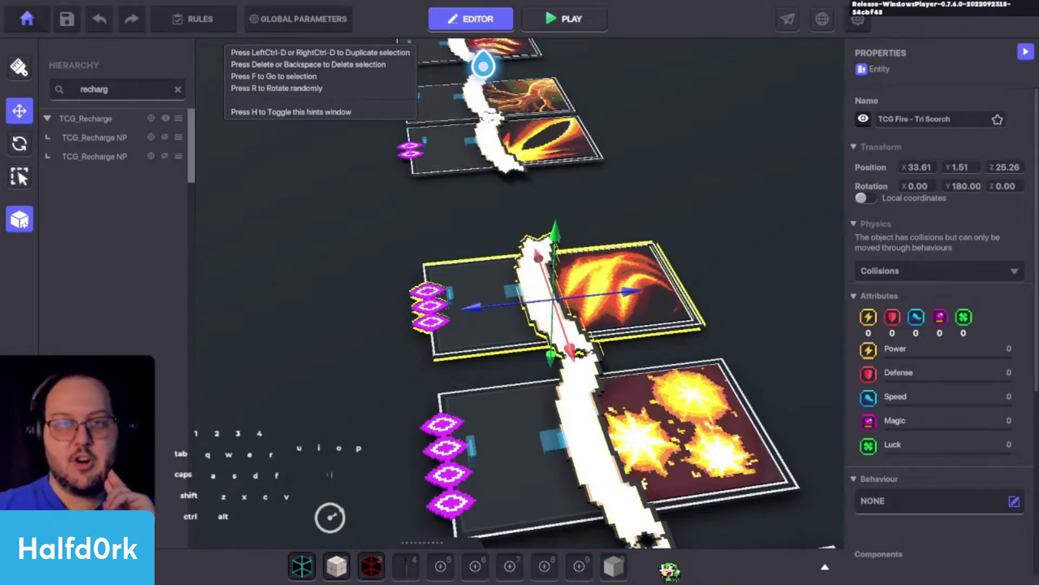
Rename the Scorcher card to TCG_Scorcher and paste the same into its Indicator Display Name
{"action": "double_click", "coordinate": [961, 119]}
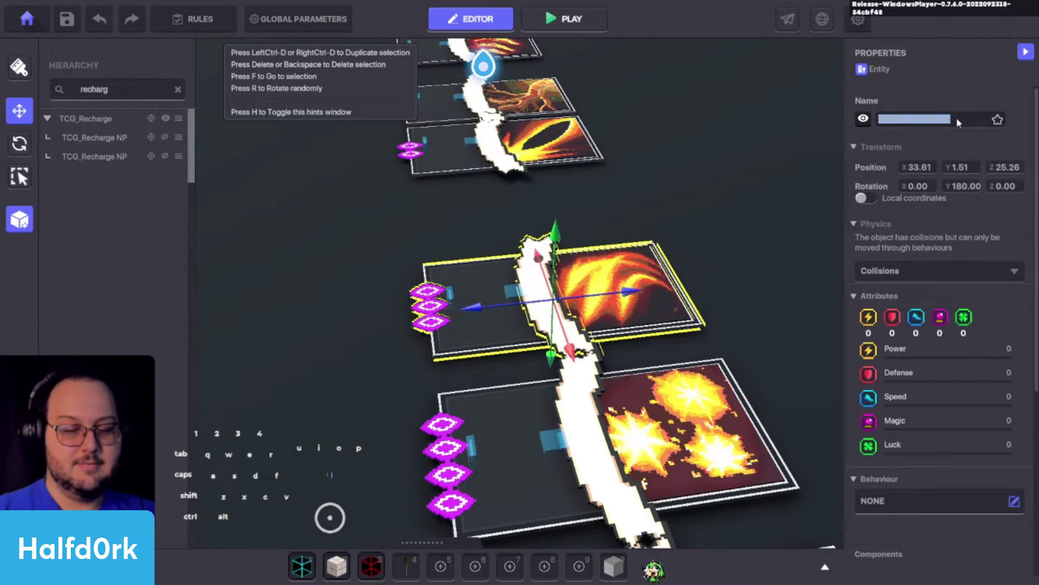
{"action": "key", "text": "o"}
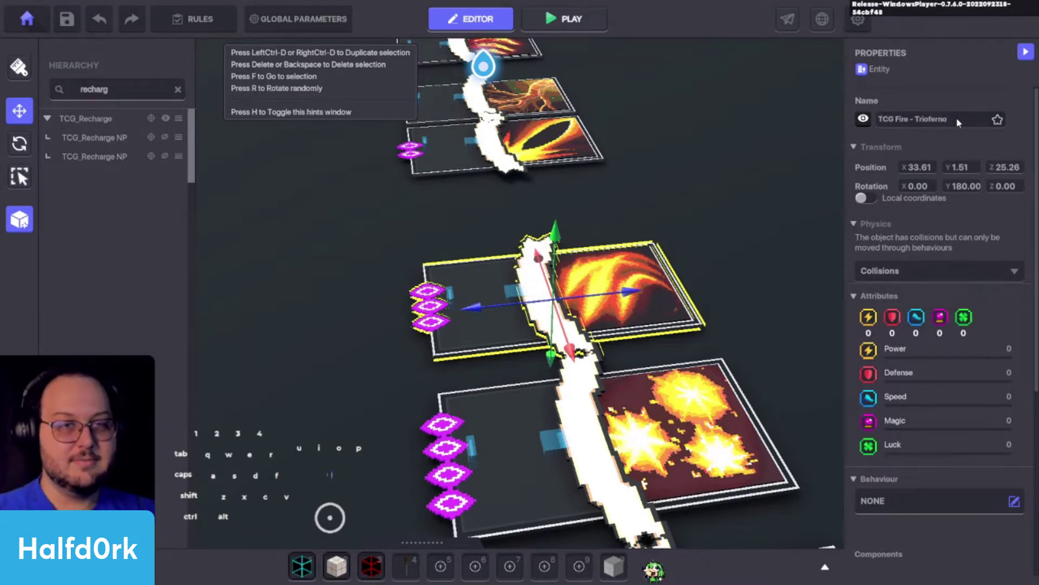
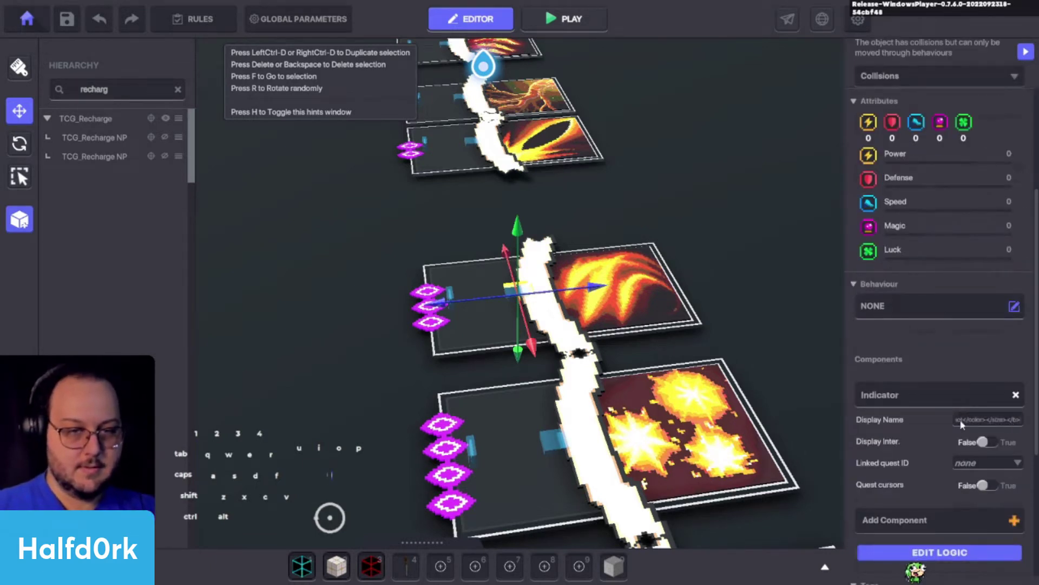
{"action": "double_click", "coordinate": [964, 422]}
{"action": "key", "text": "ctrl+v"}
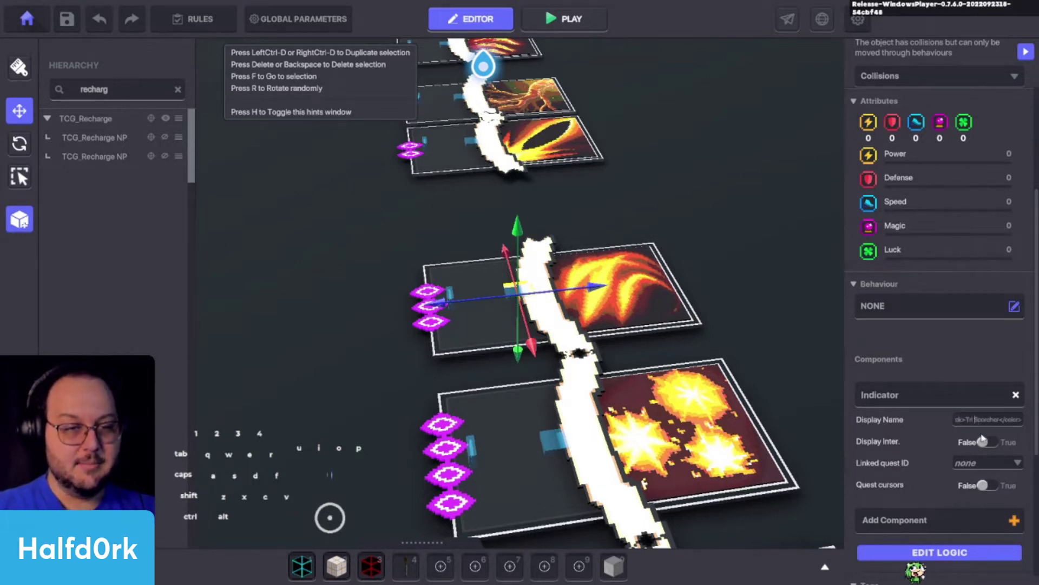
Rename the Combustion card to TCG_Combustion in Properties
{"action": "left_click", "coordinate": [760, 269]}
{"action": "left_click", "coordinate": [650, 302]}
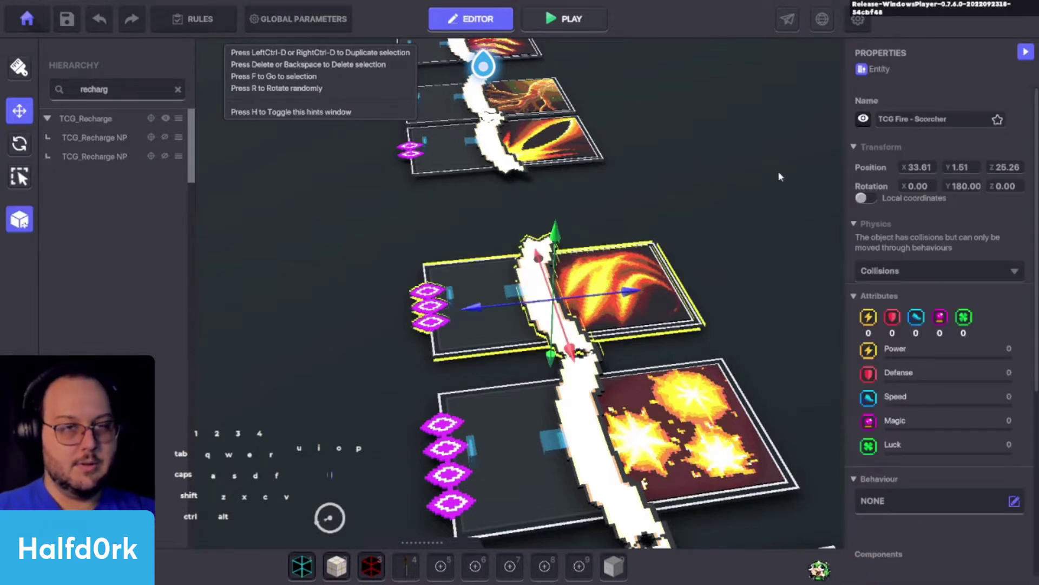
{"action": "left_click", "coordinate": [915, 126]}
{"action": "key", "text": "shift+c"}
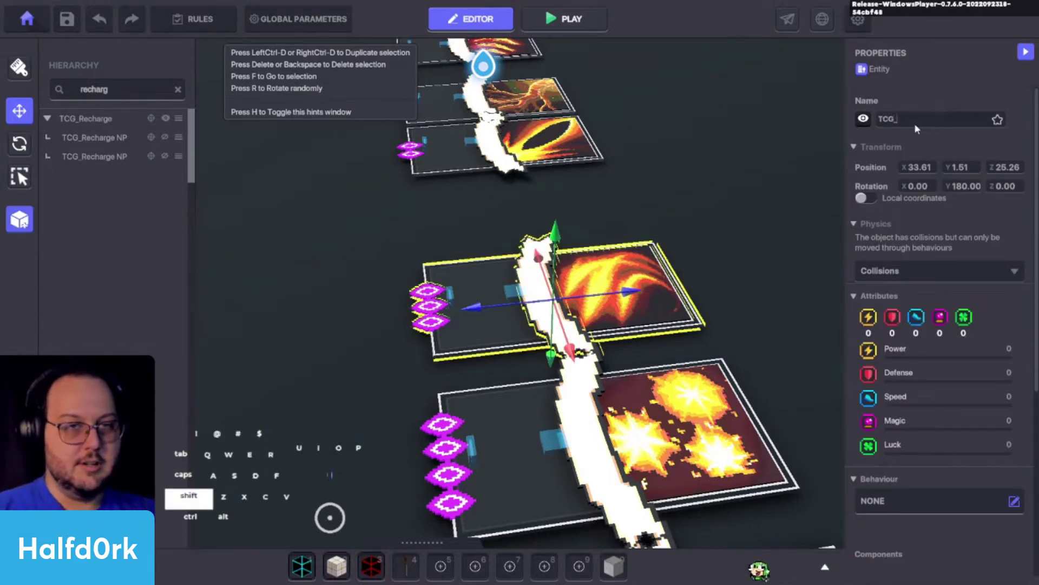
{"action": "key", "text": "ctrl+v"}
{"action": "left_click", "coordinate": [335, 230]}
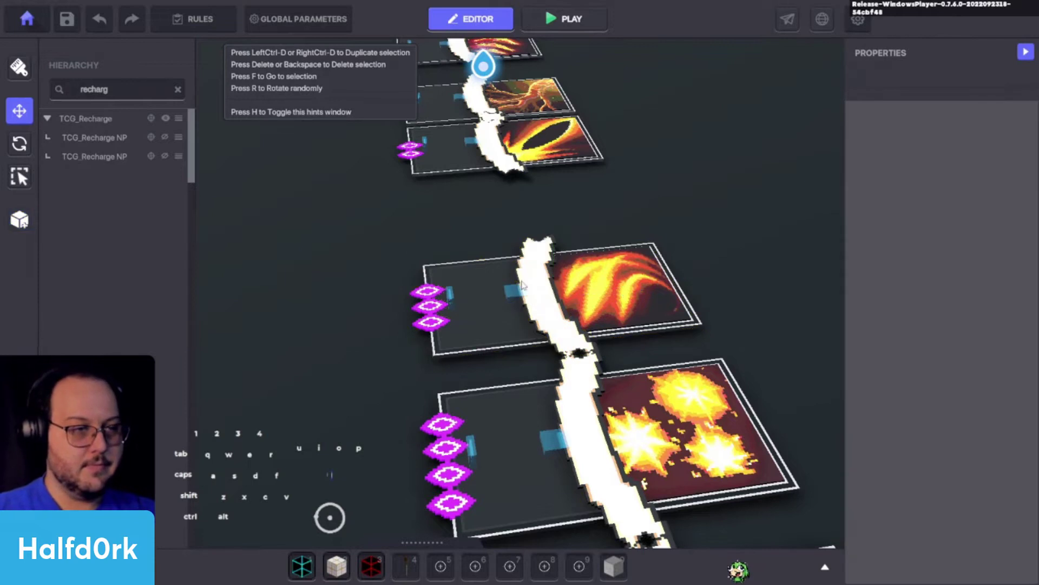
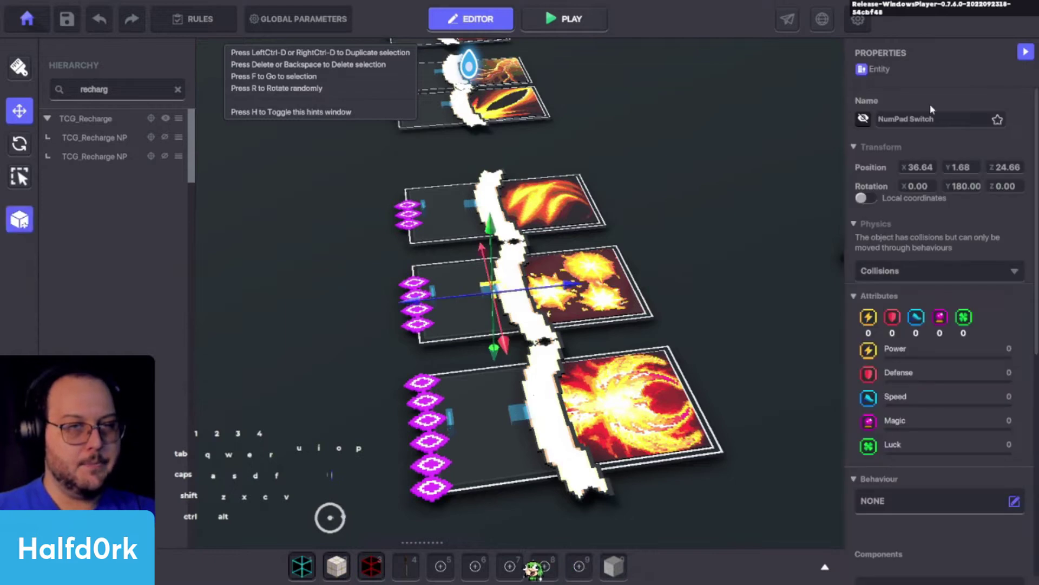
Rename both Combustion NP copies to TCG_Combustion NP, correcting the second one
{"action": "left_click", "coordinate": [934, 120]}
{"action": "key", "text": "ctrl+v"}
{"action": "key", "text": "space"}
{"action": "key", "text": "shift+p"}
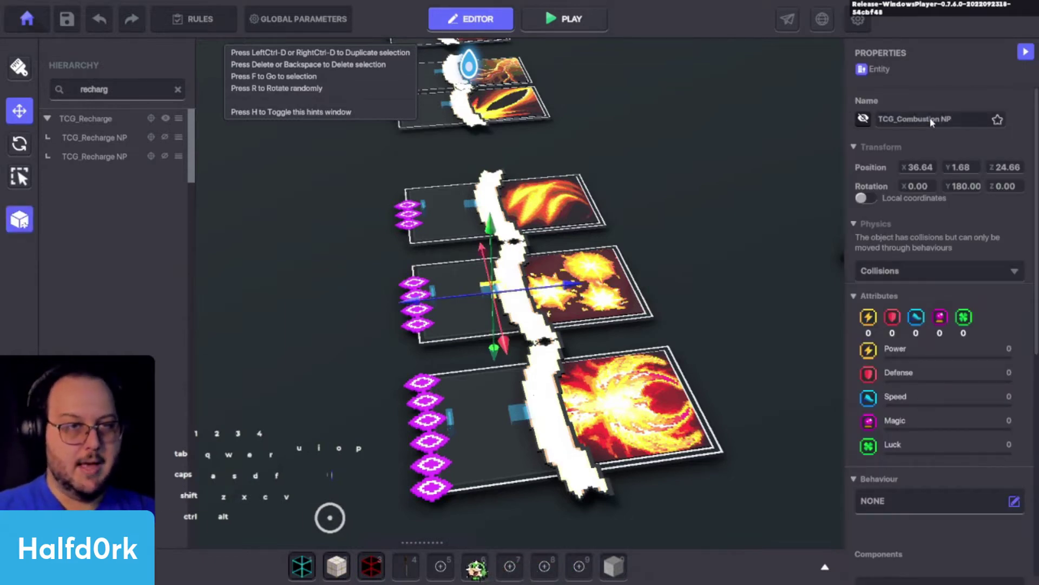
{"action": "left_click", "coordinate": [435, 291]}
{"action": "left_click", "coordinate": [924, 120]}
{"action": "key", "text": "ctrl+v"}
{"action": "key", "text": "space"}
{"action": "key", "text": "shift+p"}
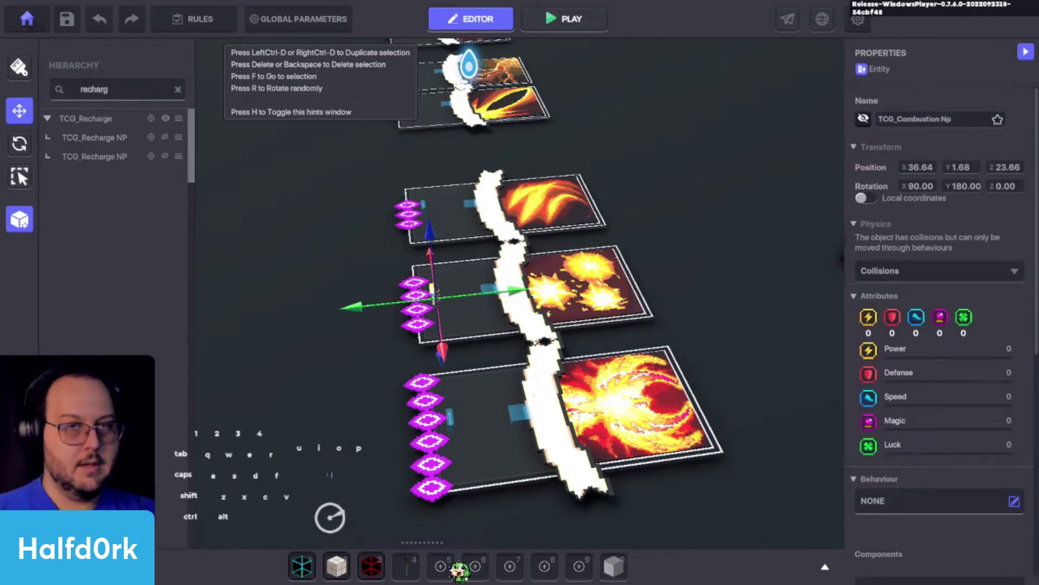
{"action": "left_click", "coordinate": [971, 125]}
{"action": "key", "text": "shift+p"}
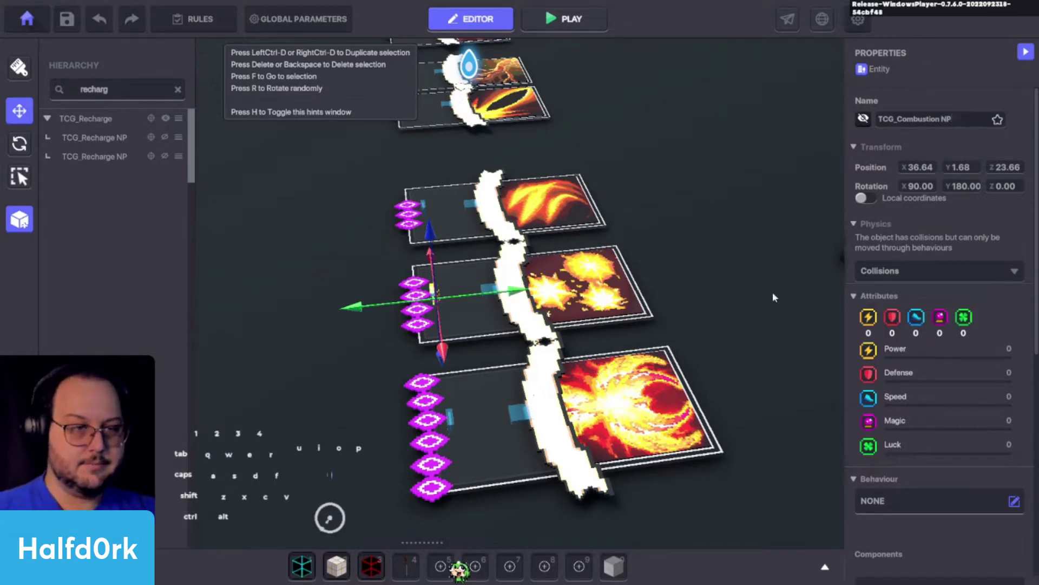
Rename the Evolve card to TCG_Evolve and copy the name for reuse
{"action": "left_click", "coordinate": [660, 381]}
{"action": "key", "text": "f"}
{"action": "left_click", "coordinate": [959, 126]}
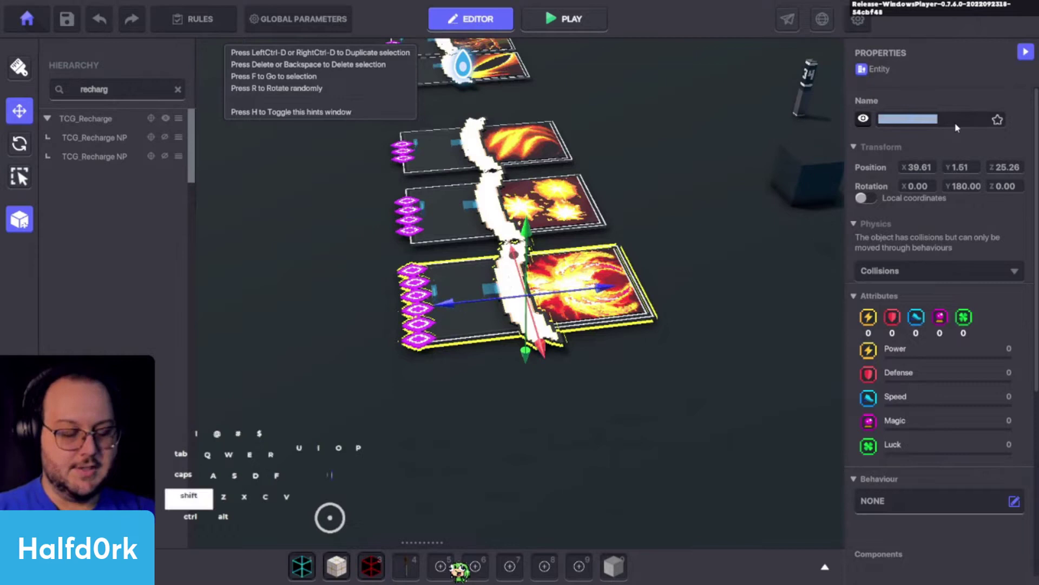
{"action": "key", "text": "shift+c"}
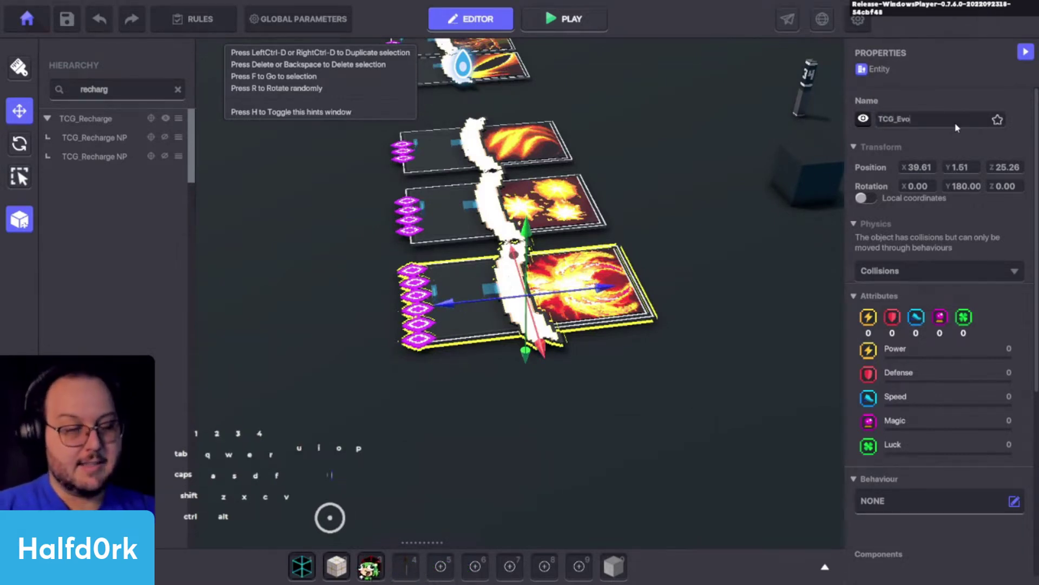
{"action": "key", "text": "ctrl+a"}
{"action": "key", "text": "ctrl+c"}
{"action": "left_click", "coordinate": [599, 267]}
{"action": "middle_click", "coordinate": [548, 285]}
{"action": "left_click", "coordinate": [471, 294]}
Rename the Evolve NP copy to TCG_Evolve NP
{"action": "left_click", "coordinate": [937, 113]}
{"action": "left_click", "coordinate": [948, 127]}
{"action": "key", "text": "ctrl+v"}
{"action": "key", "text": "shift+space"}
{"action": "key", "text": "shift+p"}
{"action": "key", "text": "ctrl+a"}
{"action": "key", "text": "ctrl+c"}
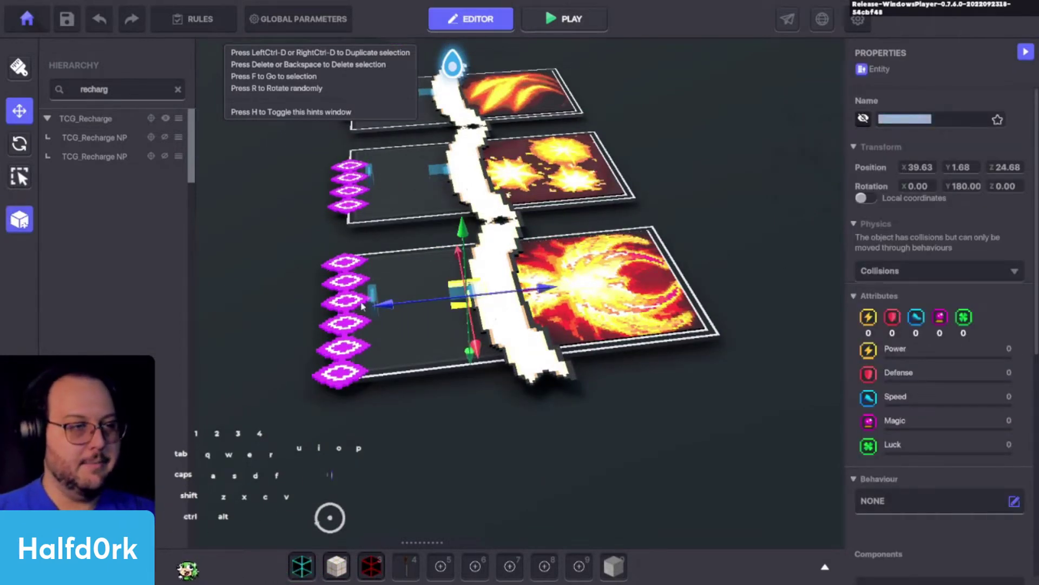
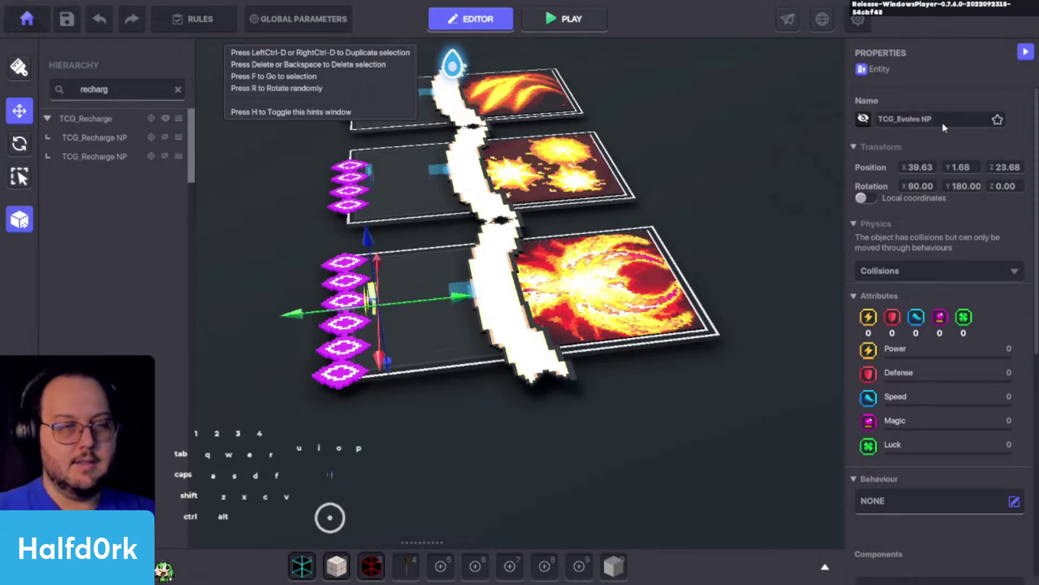
{"action": "left_click", "coordinate": [735, 390]}
{"action": "middle_click", "coordinate": [735, 388]}
Save the land, dismiss the save report and move the view back to the earlier cards
{"action": "key", "text": "ctrl+s"}
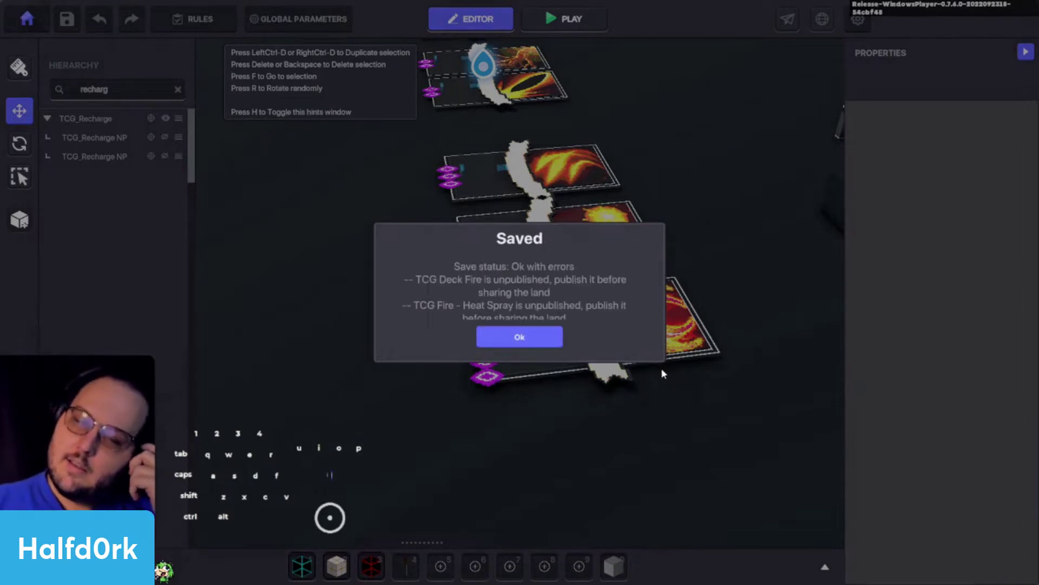
{"action": "left_click", "coordinate": [558, 334]}
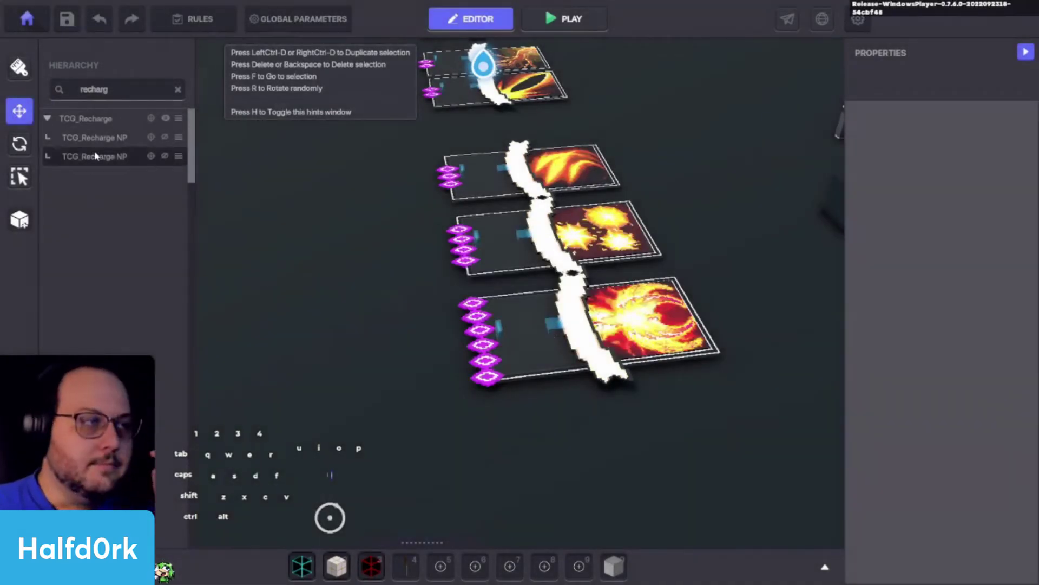
{"action": "left_click", "coordinate": [116, 85]}
{"action": "left_click_drag", "start_coordinate": [318, 279], "coordinate": [328, 286]}
{"action": "left_click_drag", "start_coordinate": [405, 169], "coordinate": [414, 180]}
{"action": "left_click_drag", "start_coordinate": [414, 187], "coordinate": [458, 385]}
{"action": "left_click_drag", "start_coordinate": [458, 385], "coordinate": [426, 313]}
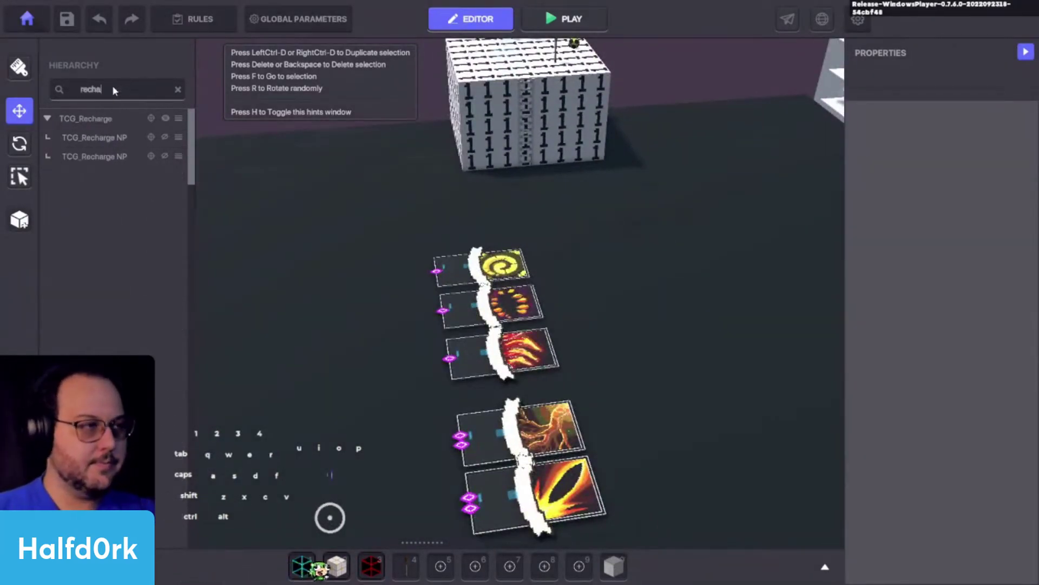
Search the Hierarchy for Blaze-Spikes and Scorcher cards and check their NP children
{"action": "left_click", "coordinate": [521, 264]}
{"action": "left_click_drag", "start_coordinate": [566, 259], "coordinate": [692, 250]}
{"action": "left_click", "coordinate": [522, 306]}
{"action": "left_click", "coordinate": [107, 93]}
{"action": "key", "text": "u"}
{"action": "left_click_drag", "start_coordinate": [98, 142], "coordinate": [101, 158]}
{"action": "left_click_drag", "start_coordinate": [105, 117], "coordinate": [118, 133]}
{"action": "left_click_drag", "start_coordinate": [583, 305], "coordinate": [716, 298]}
{"action": "left_click", "coordinate": [667, 380]}
{"action": "left_click", "coordinate": [520, 362]}
{"action": "left_click", "coordinate": [137, 92]}
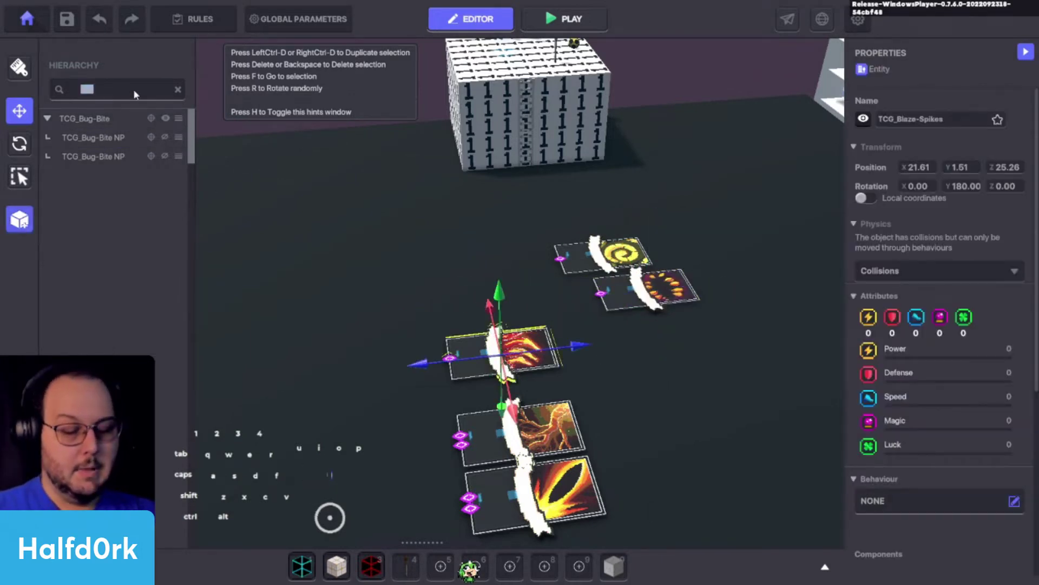
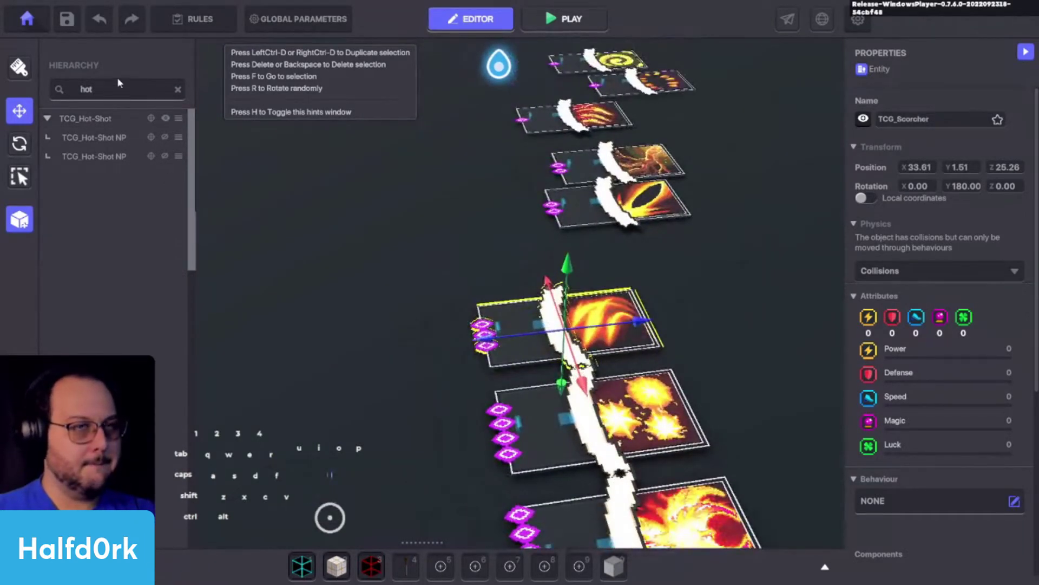
{"action": "left_click", "coordinate": [124, 90]}
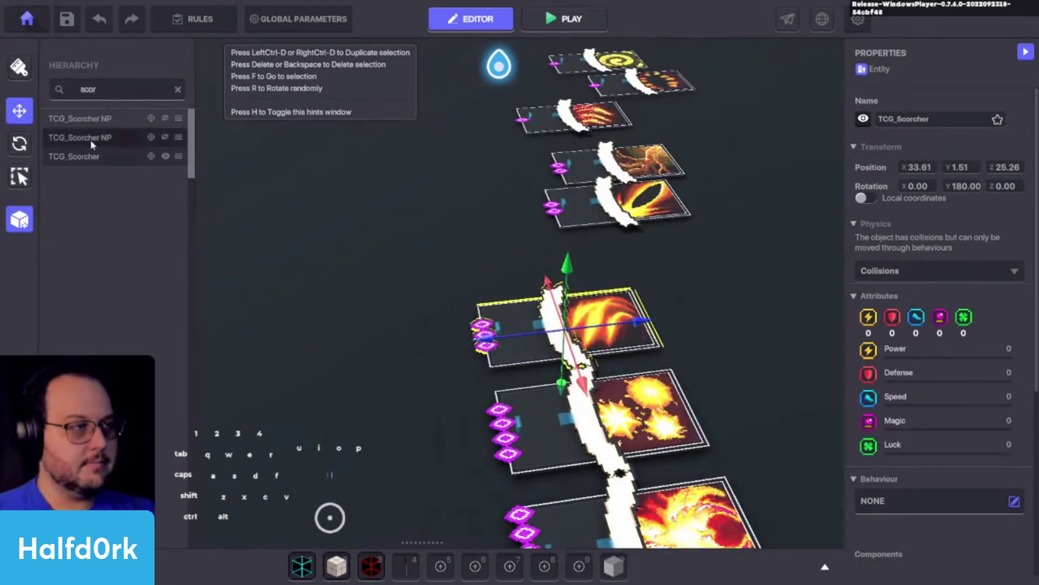
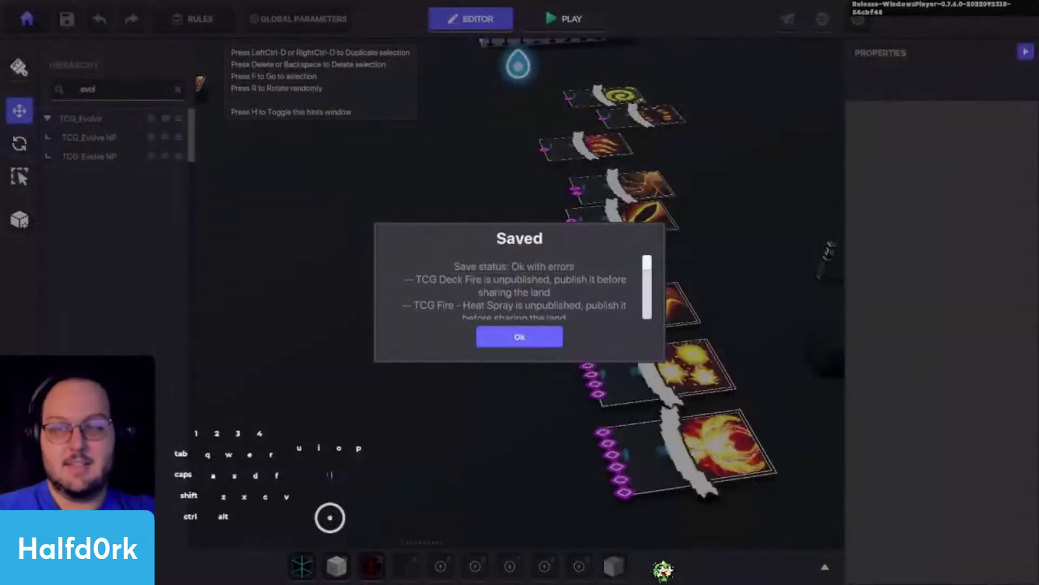
Dismiss the Saved report with its unpublished-asset warnings
{"action": "key", "text": "alt+Tab"}
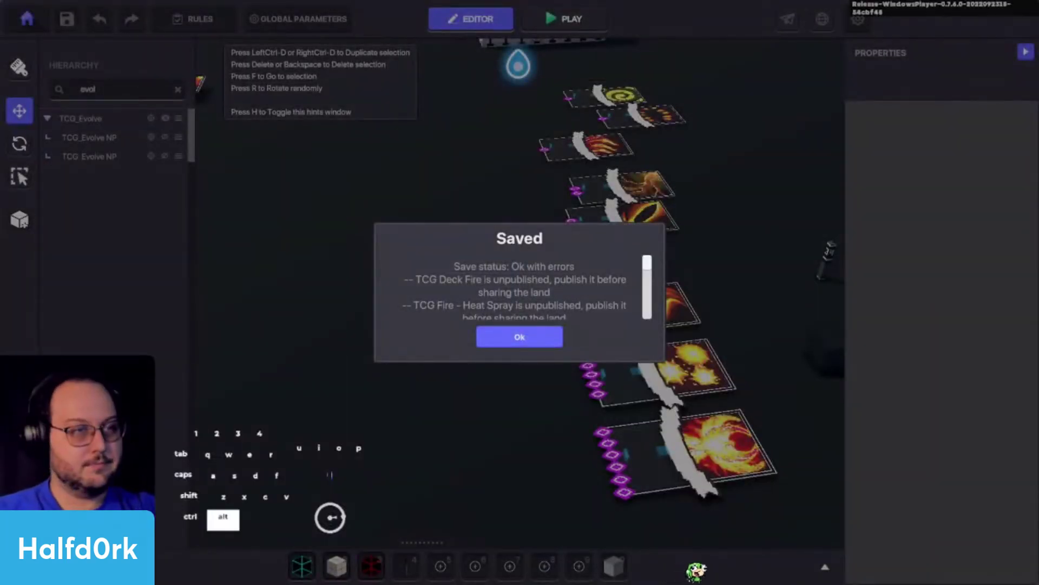
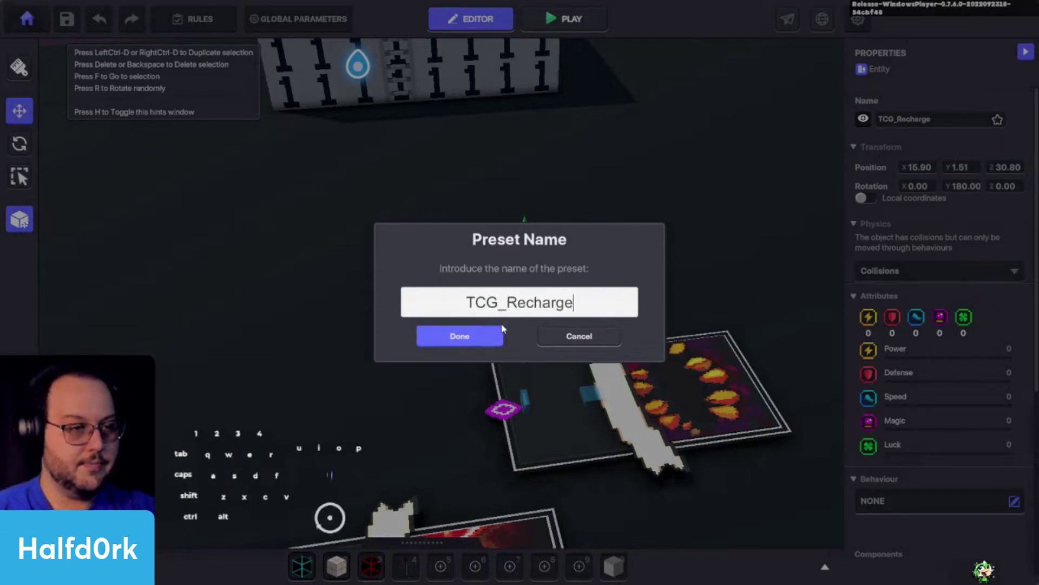
Confirm the TCG_Recharge preset, then start presets for Bug Bite and Blaze Spikes
{"action": "left_click", "coordinate": [484, 346]}
{"action": "left_click", "coordinate": [612, 274]}
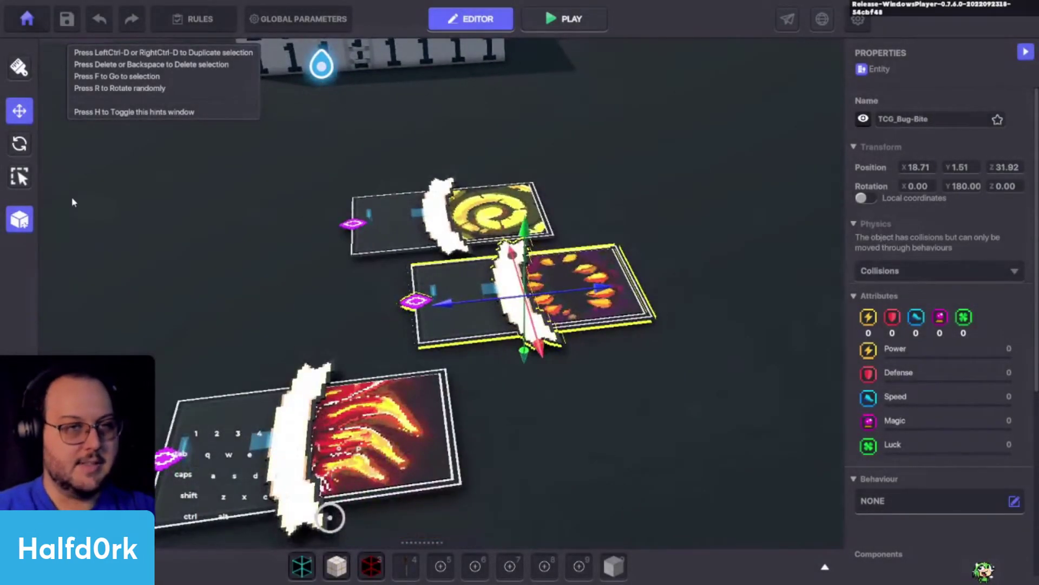
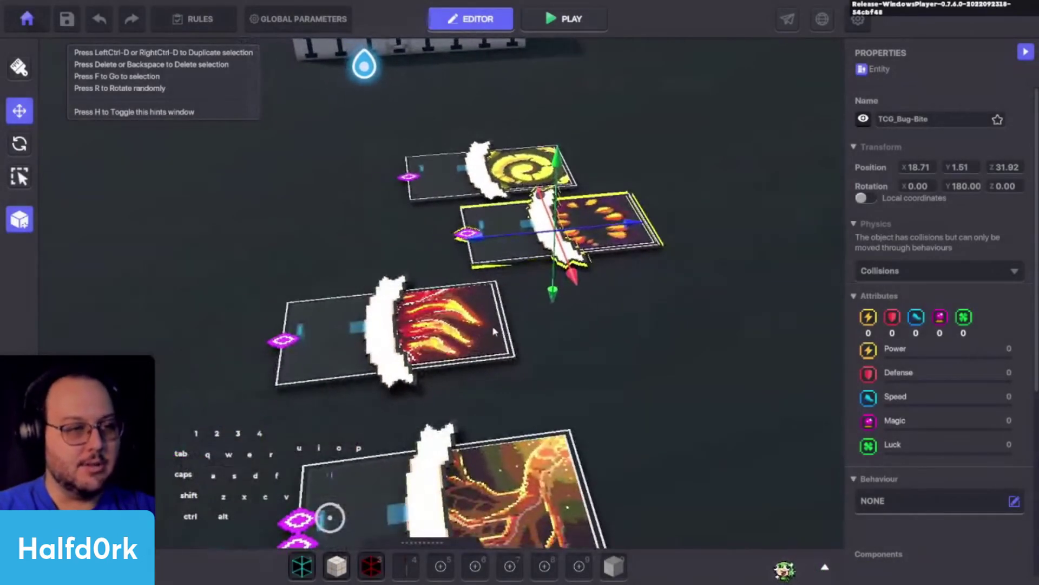
{"action": "key", "text": "f"}
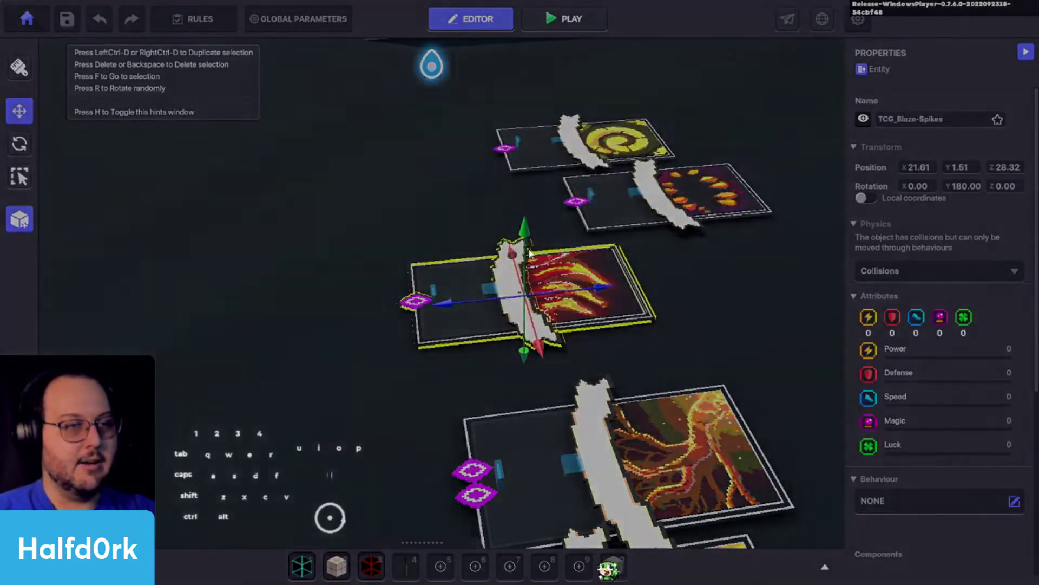
{"action": "left_click", "coordinate": [510, 302]}
{"action": "key", "text": "shift+c"}
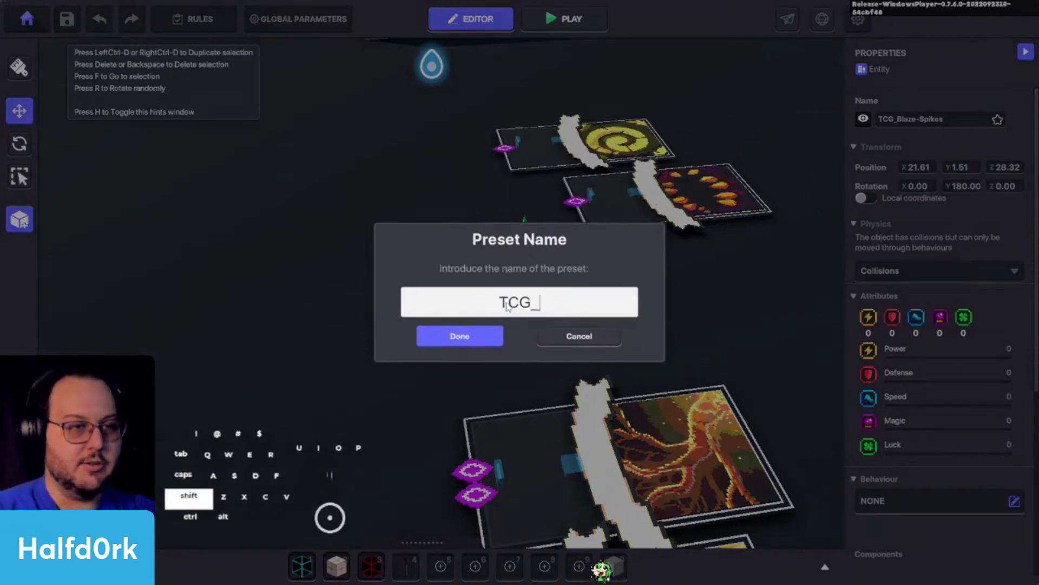
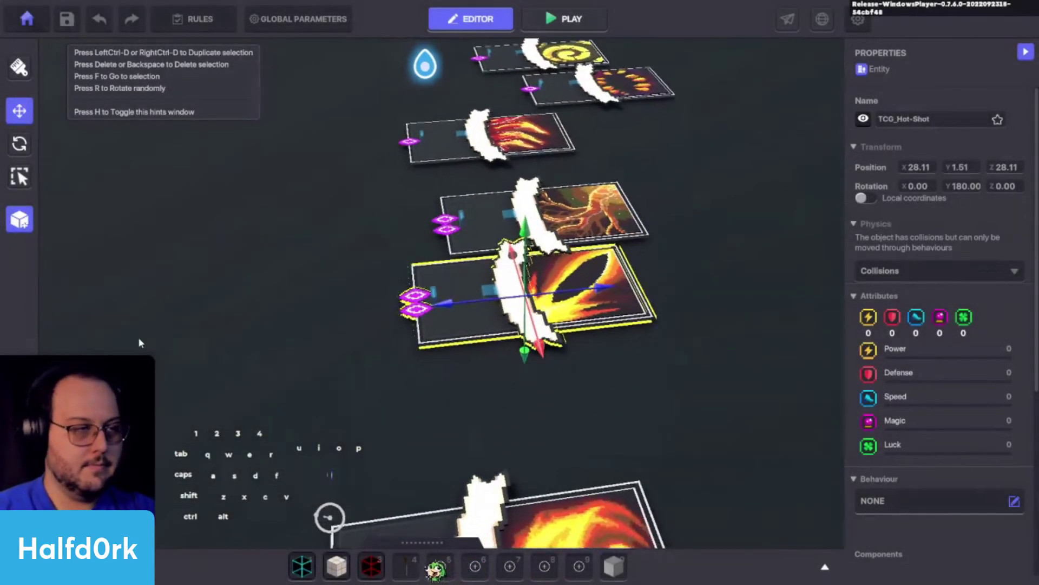
Create the TCG_Hot-Shot preset and start naming the Combustion preset TCG_Combustion
{"action": "left_click", "coordinate": [39, 216]}
{"action": "left_click", "coordinate": [25, 213]}
{"action": "left_click", "coordinate": [393, 226]}
{"action": "left_click", "coordinate": [552, 297]}
{"action": "key", "text": "shift+c"}
{"action": "key", "text": "o"}
{"action": "key", "text": "shift+s"}
{"action": "key", "text": "o"}
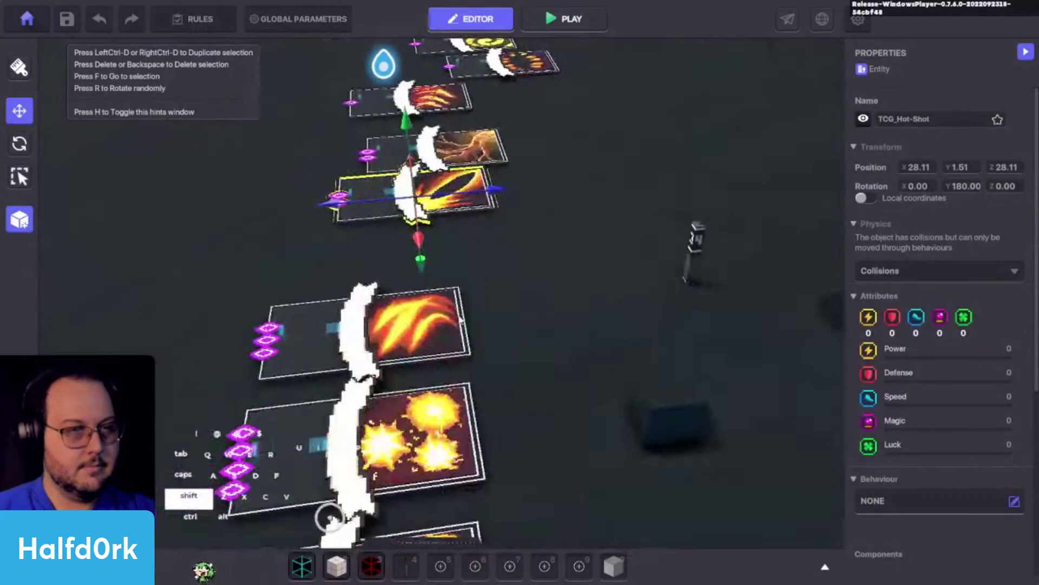
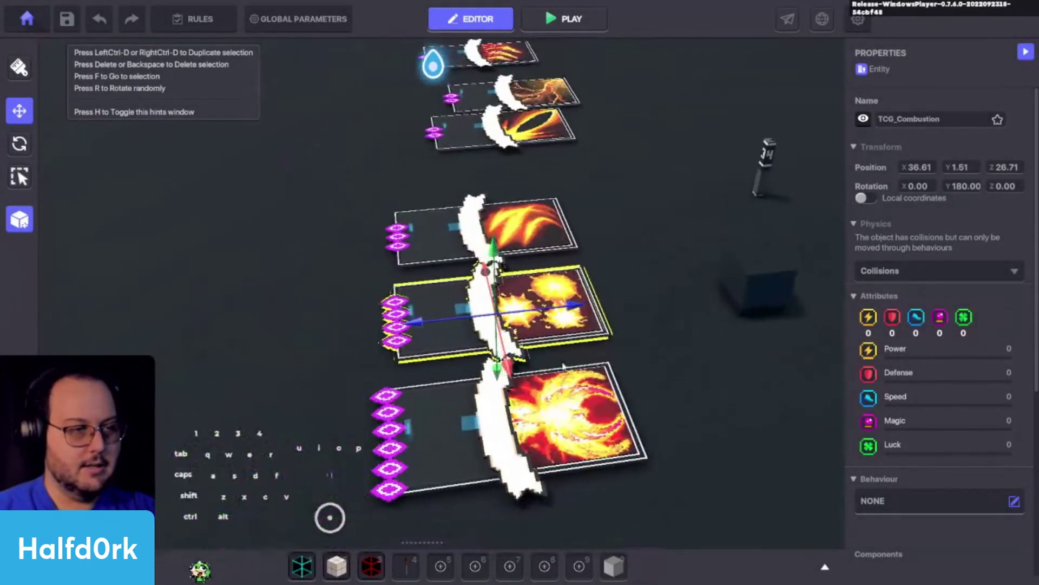
{"action": "left_click", "coordinate": [26, 223]}
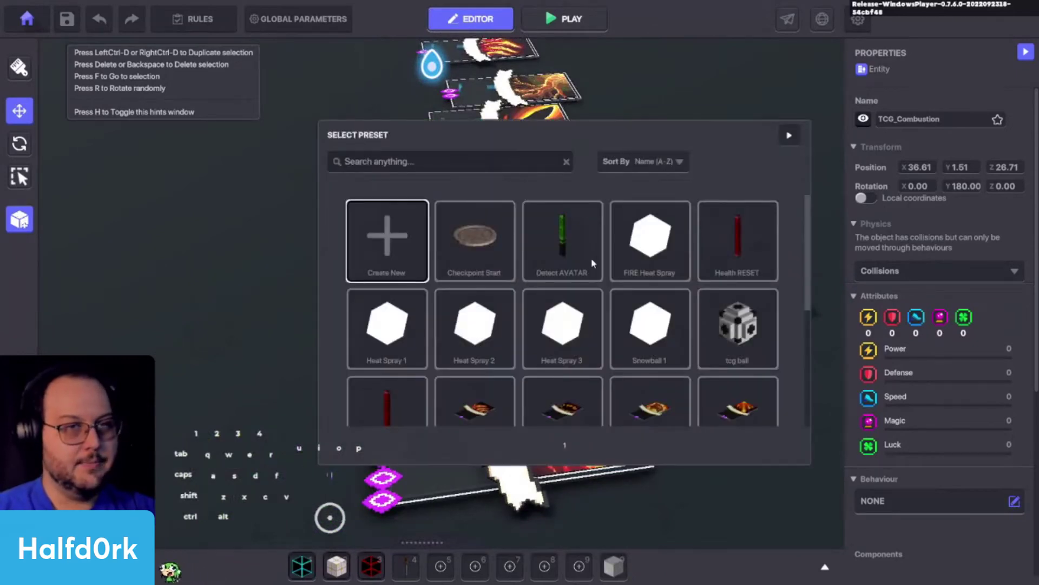
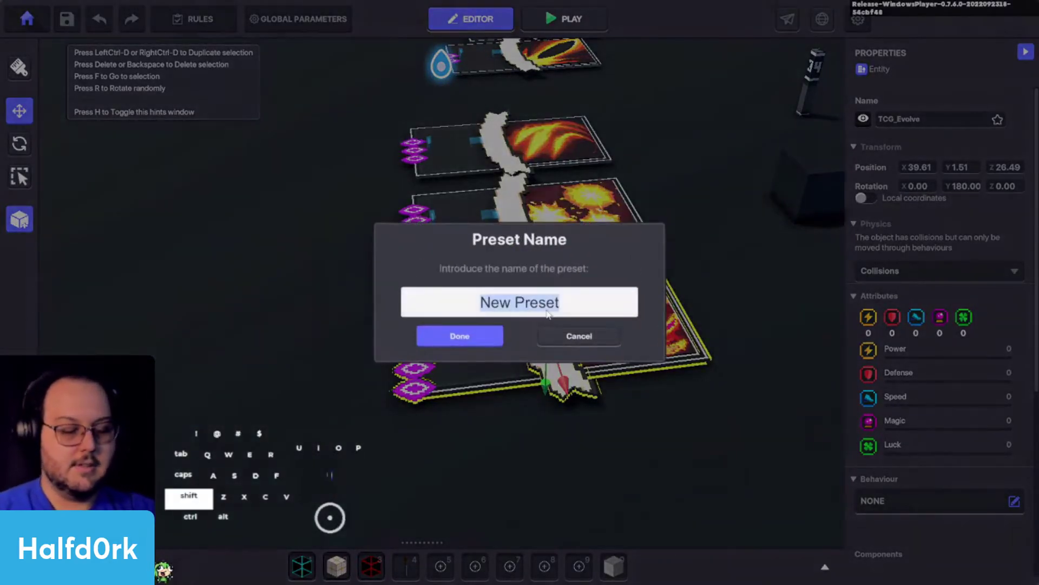
{"action": "key", "text": "shift+c"}
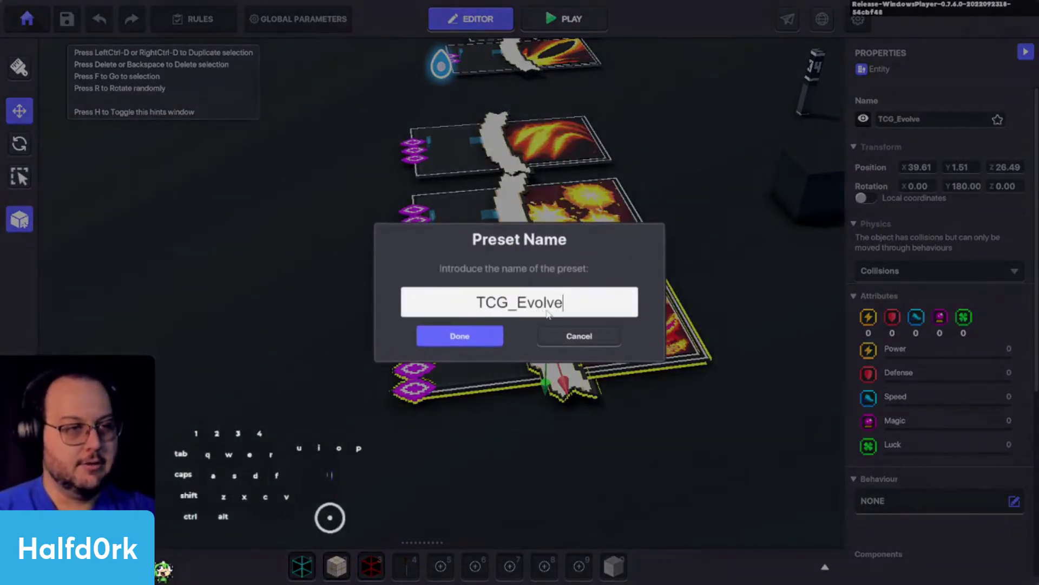
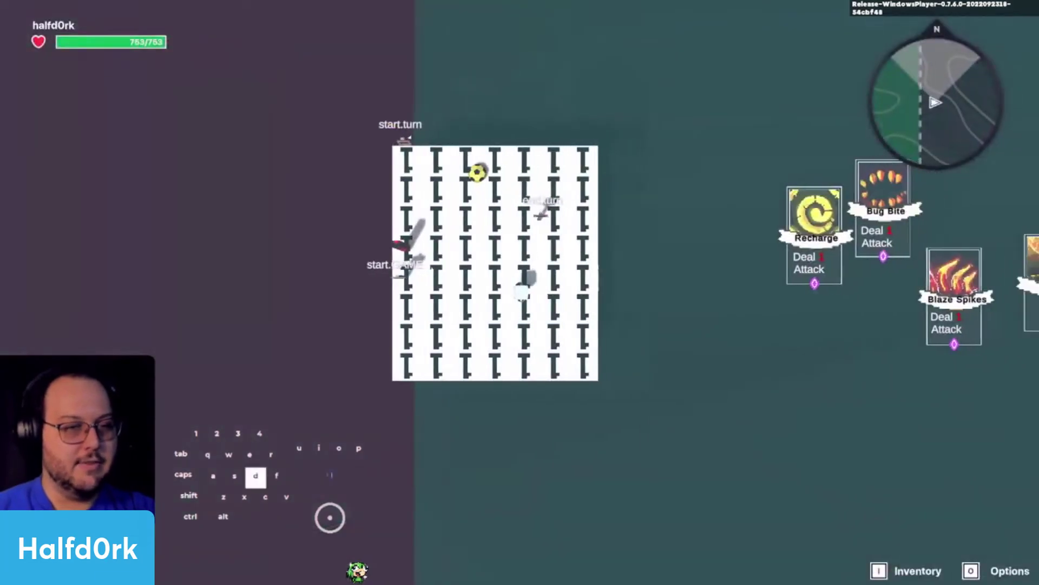
Walk the avatar past the spawned card rows in play mode, then return to the editor
{"action": "scroll", "scroll_direction": "up", "scroll_amount": 3}
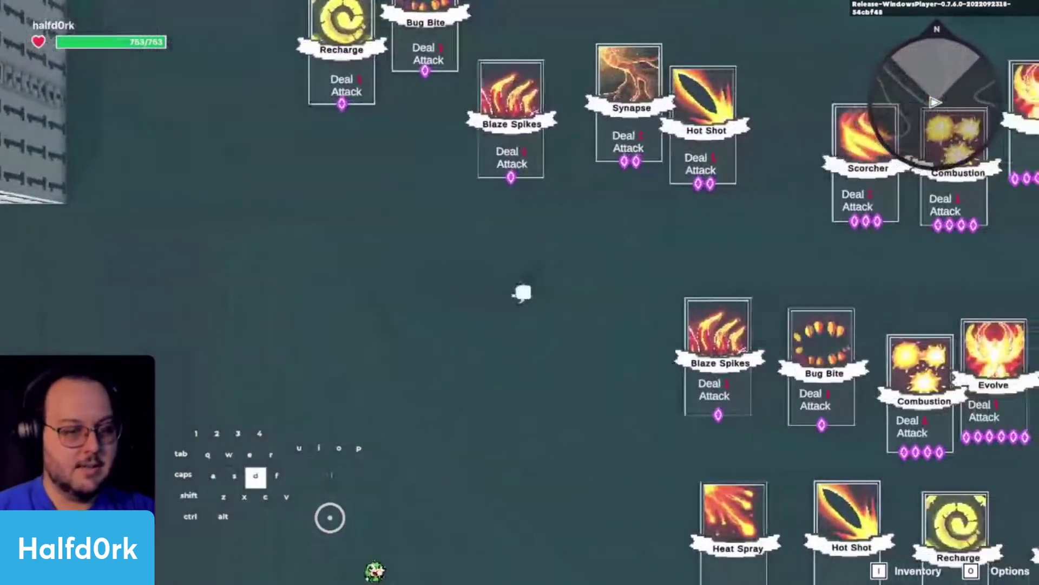
{"action": "key", "text": "space"}
{"action": "key", "text": "s"}
{"action": "key", "text": "s"}
{"action": "key", "text": "space"}
{"action": "key", "text": "d"}
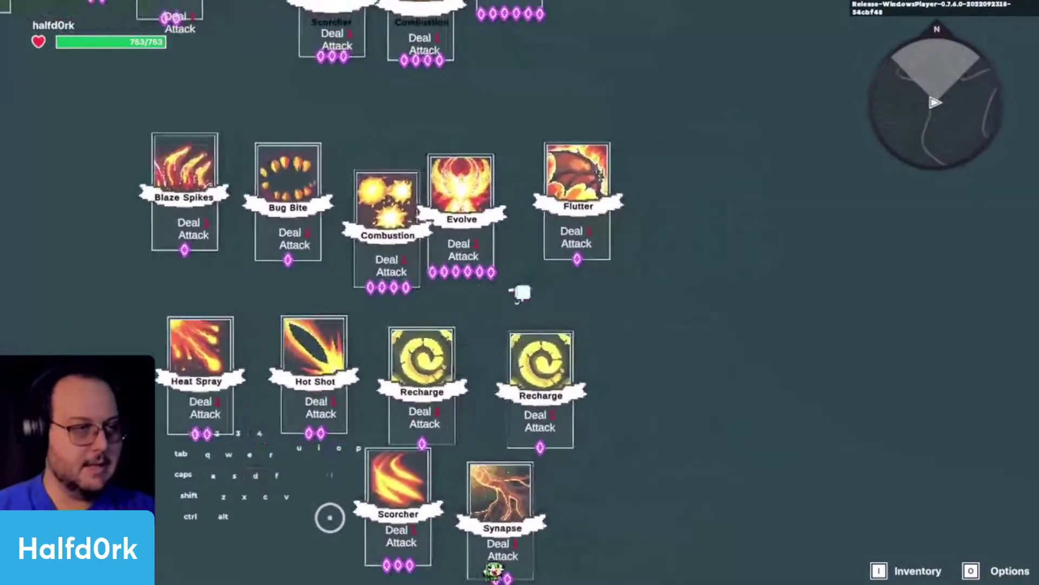
{"action": "key", "text": "d"}
{"action": "key", "text": "space"}
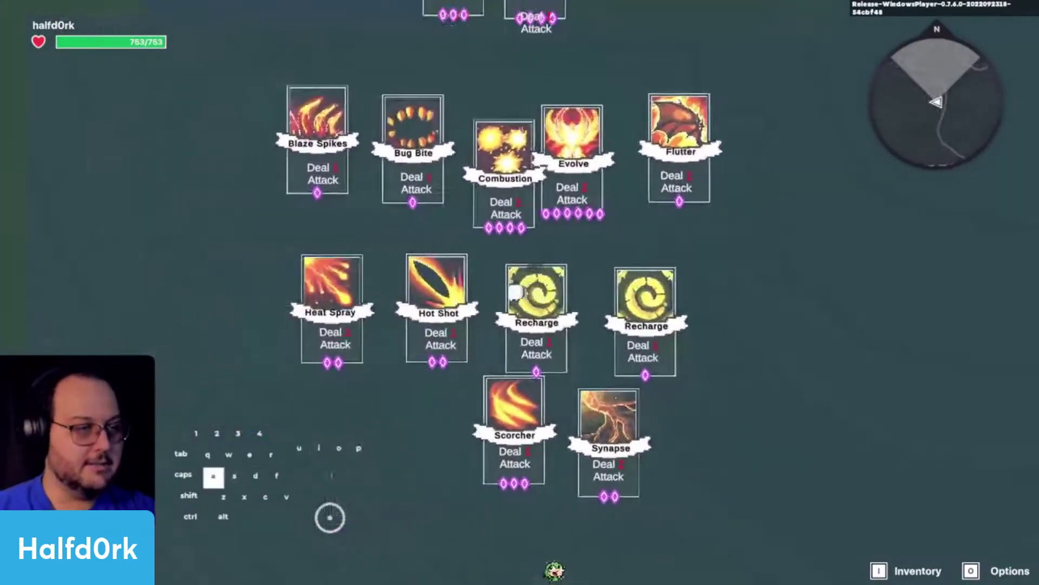
{"action": "key", "text": "d"}
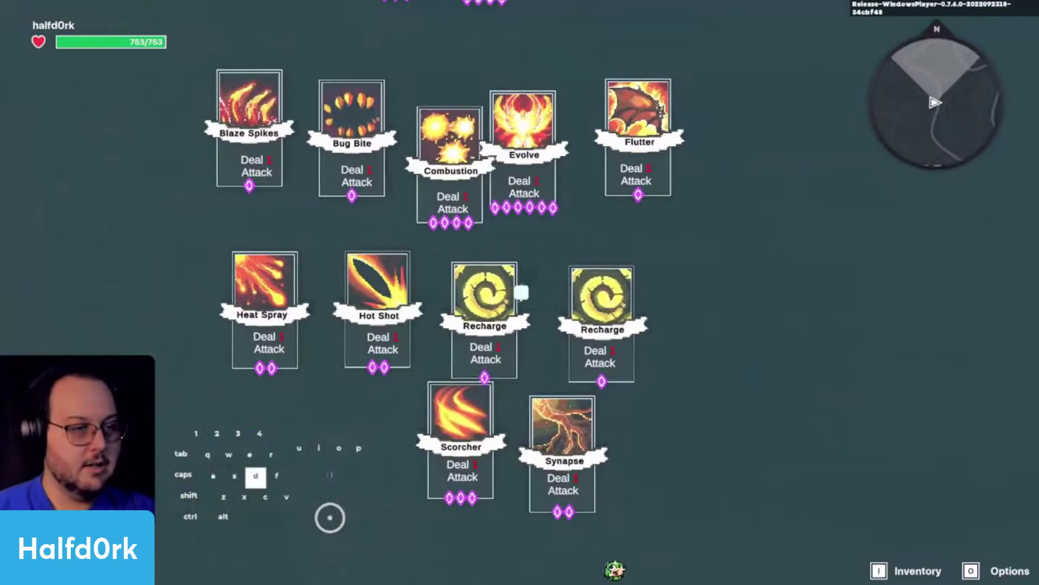
{"action": "key", "text": "w"}
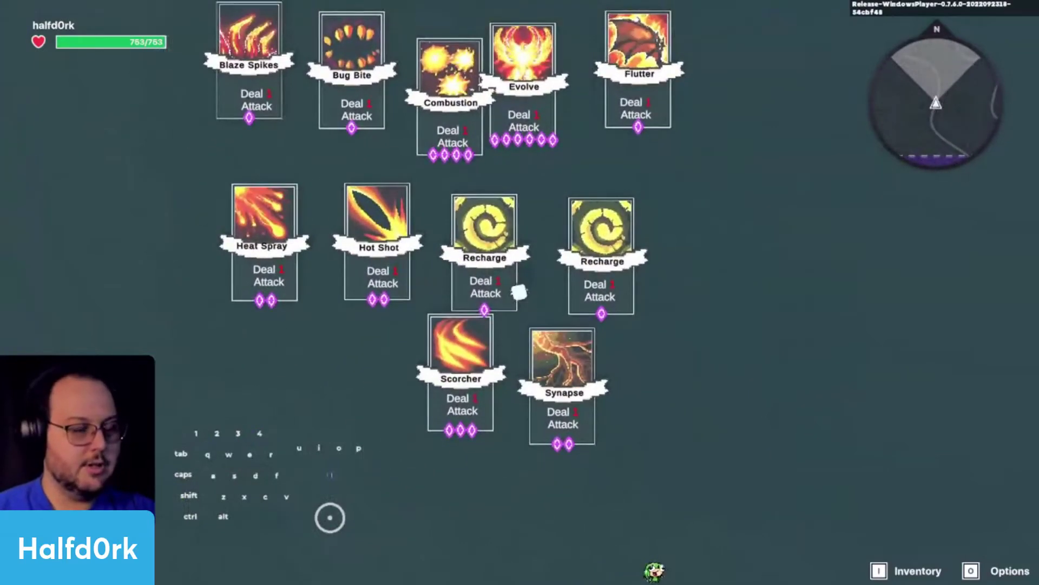
{"action": "key", "text": "Tab"}
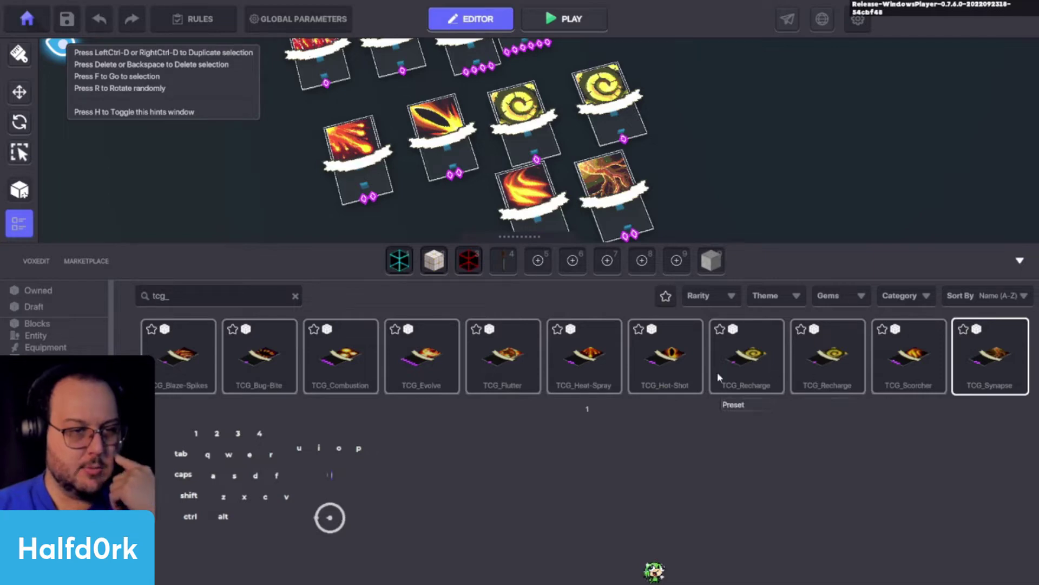
Delete the duplicate TCG_Recharge preset from the library and close the catalog
{"action": "right_click", "coordinate": [792, 371]}
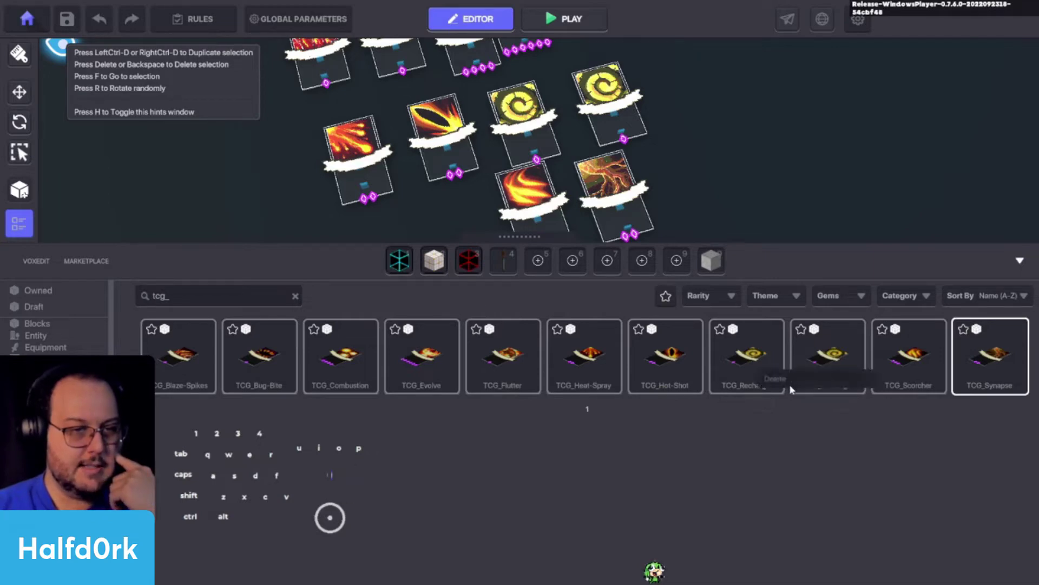
{"action": "left_click", "coordinate": [790, 381]}
{"action": "left_click", "coordinate": [471, 339]}
{"action": "left_click", "coordinate": [858, 470]}
{"action": "left_click", "coordinate": [1030, 264]}
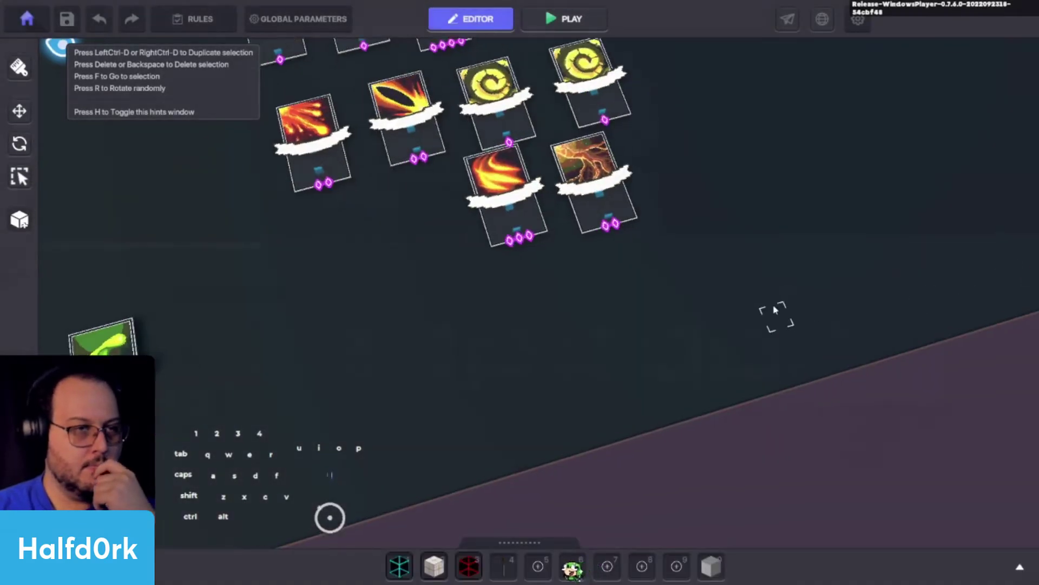
Box-select the cluster of card copies in the scene and delete them
{"action": "middle_click", "coordinate": [759, 337]}
{"action": "scroll", "scroll_direction": "up", "scroll_amount": 3}
{"action": "left_click", "coordinate": [641, 239]}
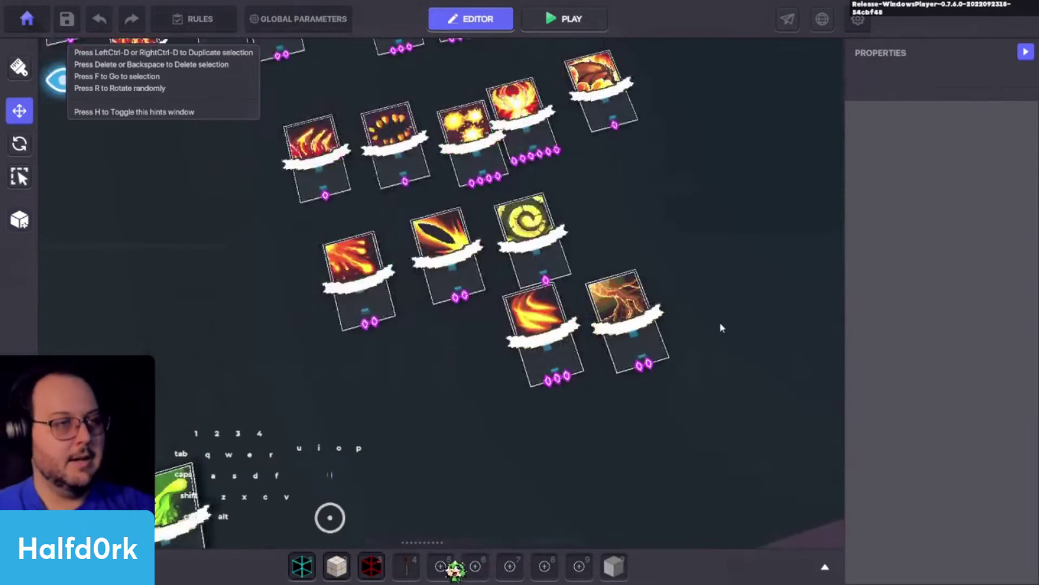
{"action": "left_click_drag", "start_coordinate": [696, 305], "coordinate": [613, 248]}
{"action": "key", "text": "d"}
{"action": "key", "text": "space"}
{"action": "left_click", "coordinate": [680, 391]}
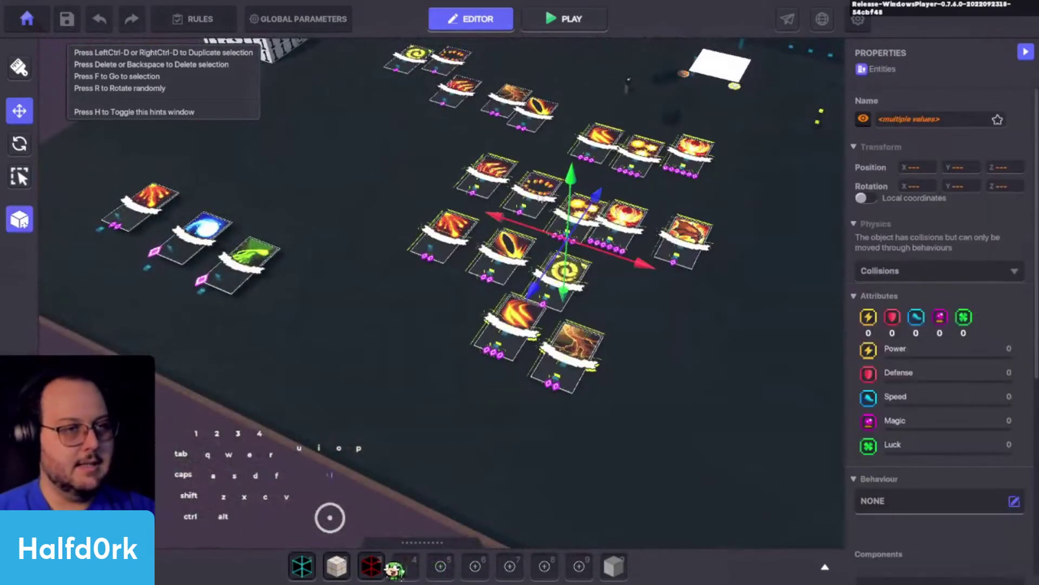
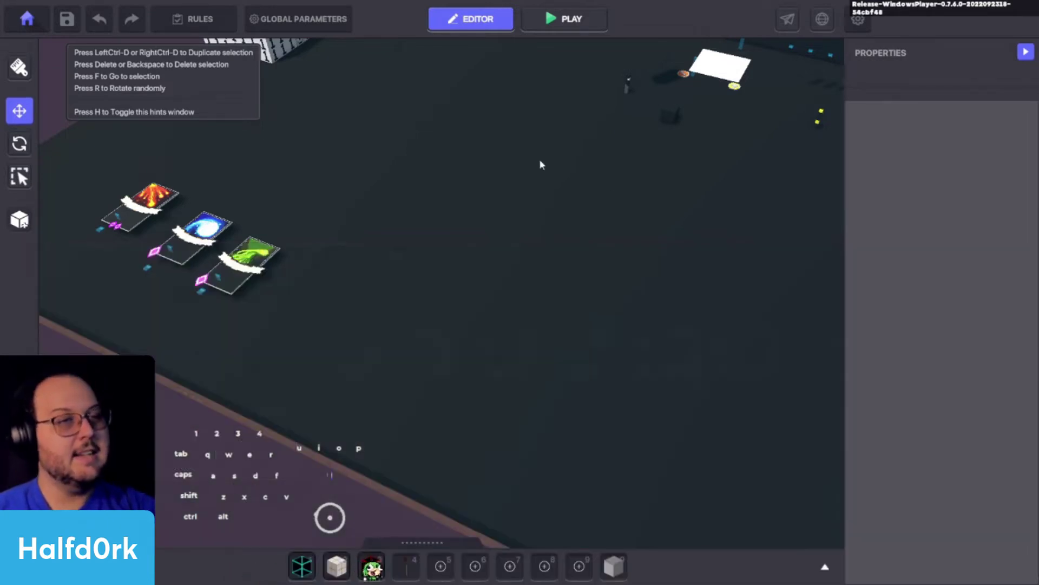
Turn away from the cleared area and fly the view toward the number tower
{"action": "left_click_drag", "start_coordinate": [532, 143], "coordinate": [574, 170]}
{"action": "key", "text": "space"}
{"action": "key", "text": "space"}
{"action": "left_click", "coordinate": [557, 175]}
{"action": "key", "text": "space"}
{"action": "key", "text": "shift+s"}
{"action": "key", "text": "shift+space"}
Reach the number tower and bring up the Camera settings in Global Parameters
{"action": "key", "text": "shift+c"}
{"action": "key", "text": "shift+s"}
{"action": "key", "text": "shift+c"}
{"action": "key", "text": "shift+c"}
{"action": "key", "text": "shift+space"}
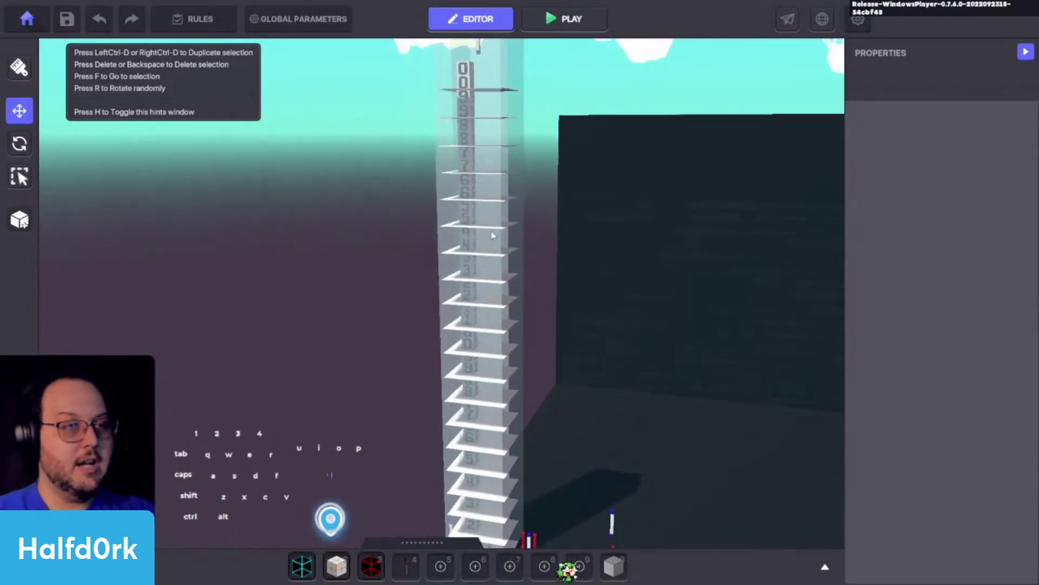
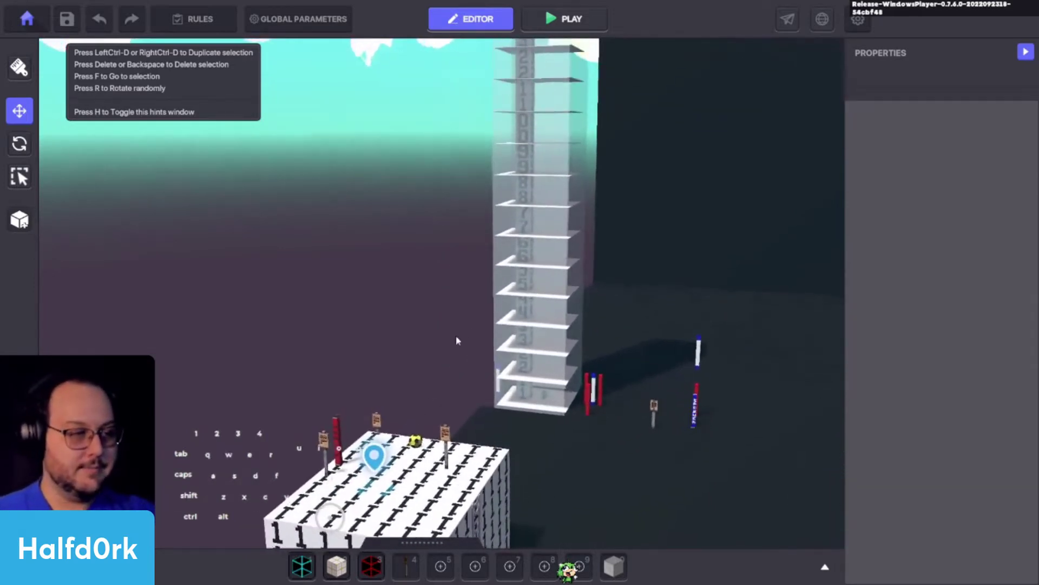
{"action": "left_click", "coordinate": [473, 140]}
{"action": "left_click", "coordinate": [553, 177]}
Start play mode, walk the avatar across the board, trigger turn 1 and dismiss its message
{"action": "left_click", "coordinate": [495, 214]}
{"action": "key", "text": "Tab"}
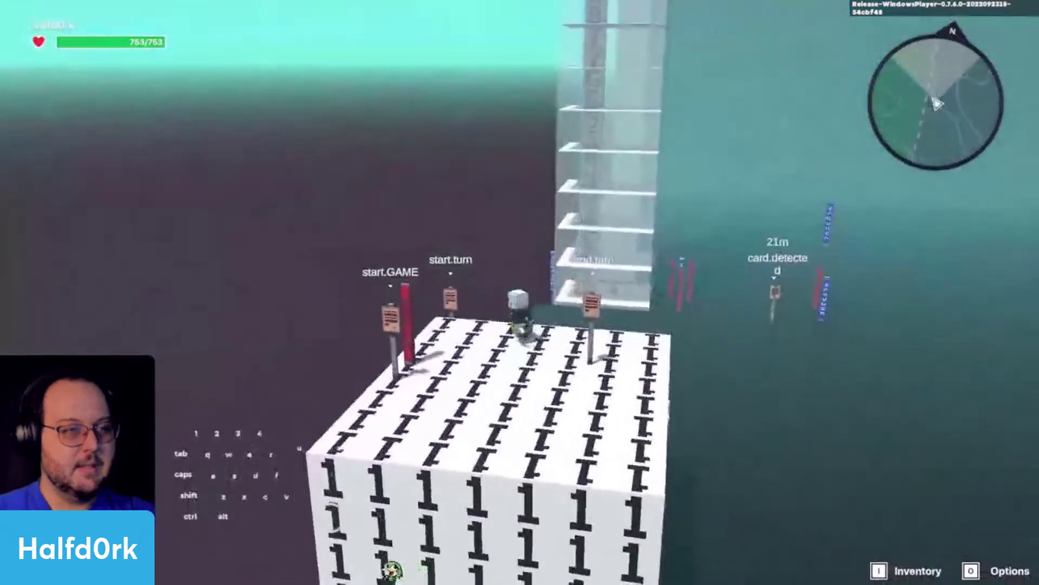
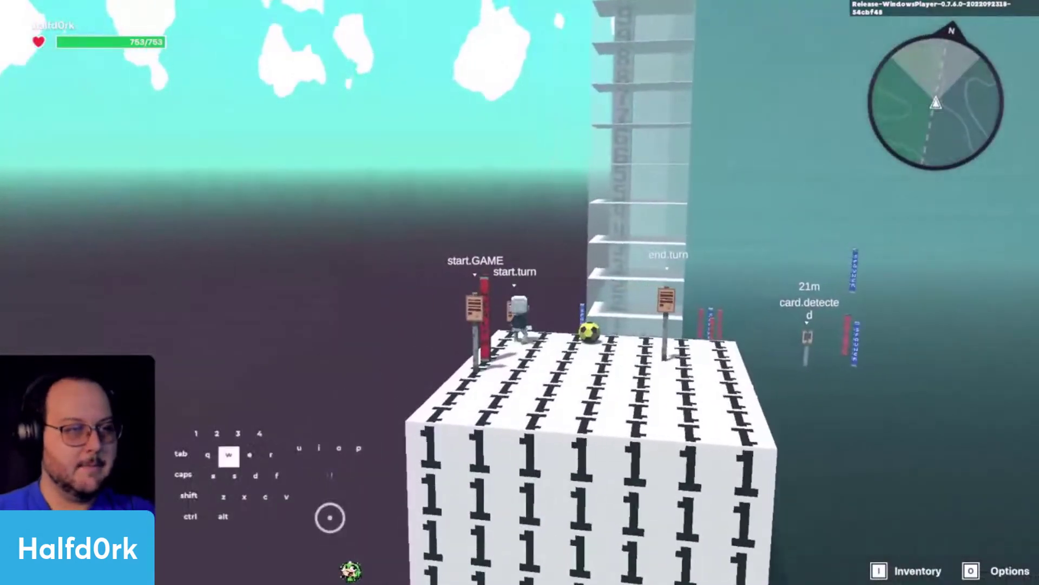
{"action": "key", "text": "a"}
{"action": "key", "text": "a"}
{"action": "key", "text": "e"}
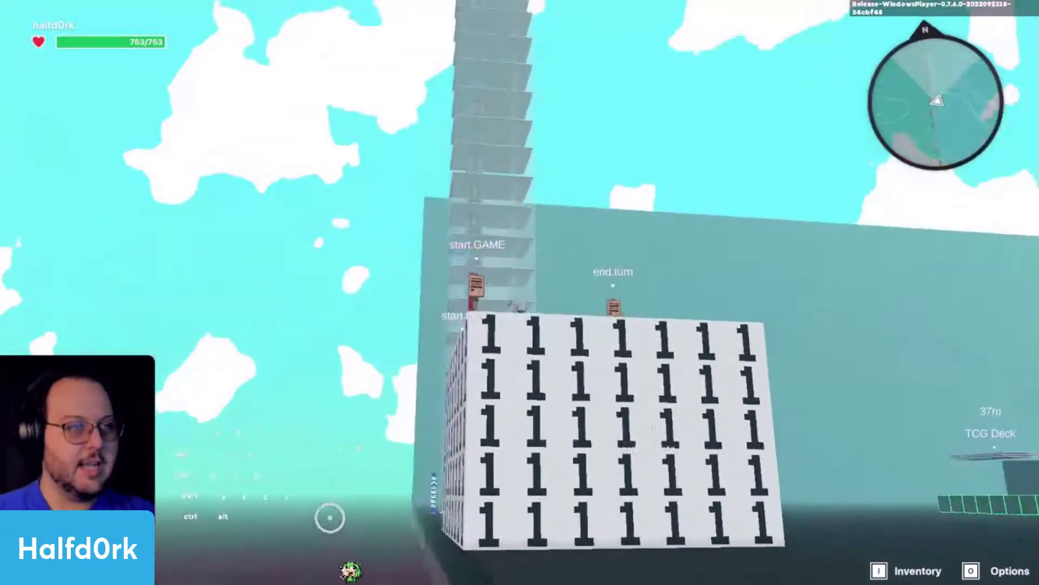
{"action": "key", "text": "s"}
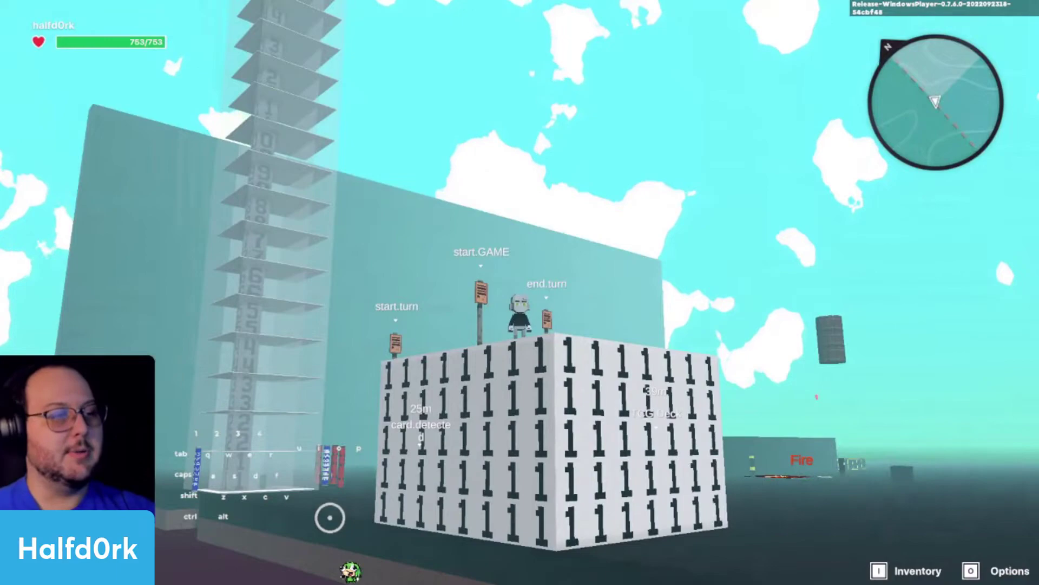
{"action": "key", "text": "d"}
{"action": "key", "text": "w"}
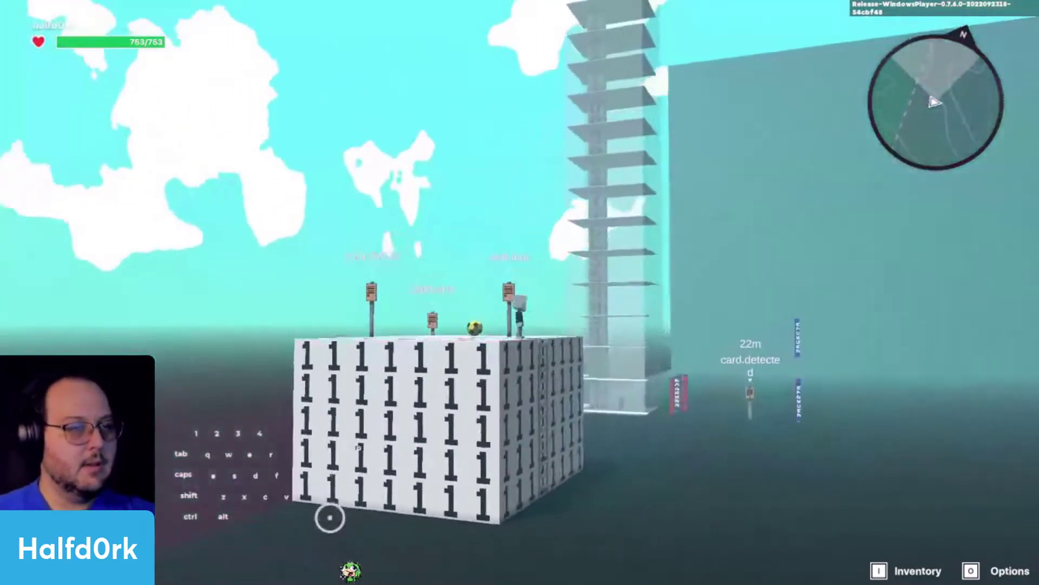
{"action": "key", "text": "w"}
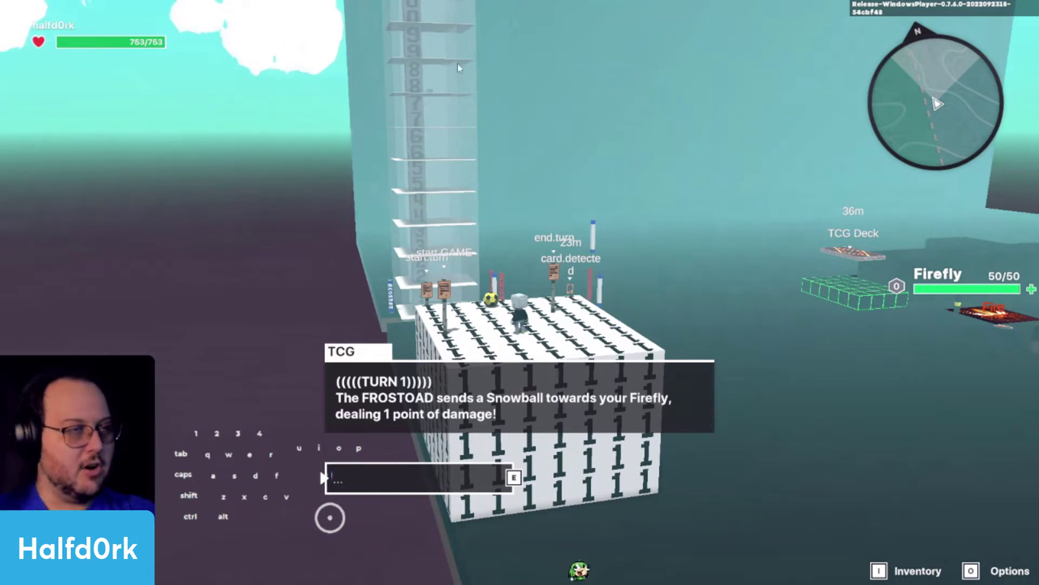
{"action": "key", "text": "e"}
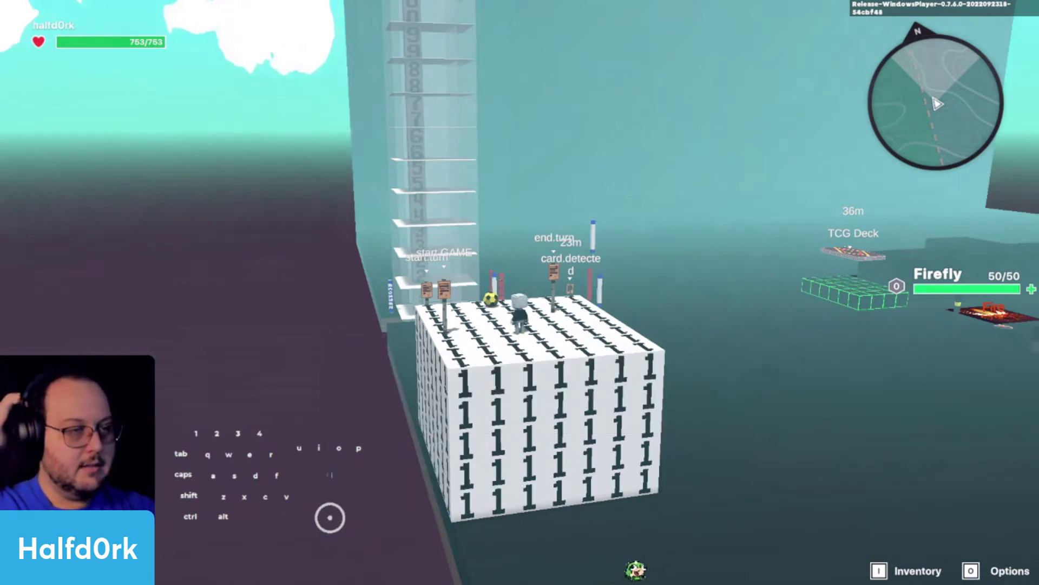
Reach the turn posts, advance to turn 2, dismiss its message and return to the editor
{"action": "key", "text": "e"}
{"action": "scroll", "scroll_direction": "up", "scroll_amount": 3}
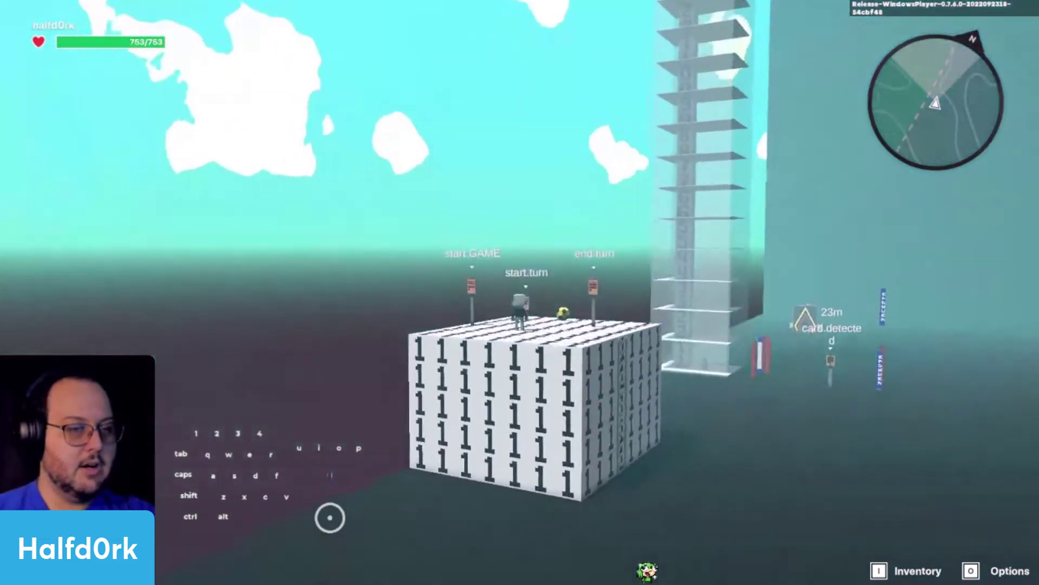
{"action": "key", "text": "d"}
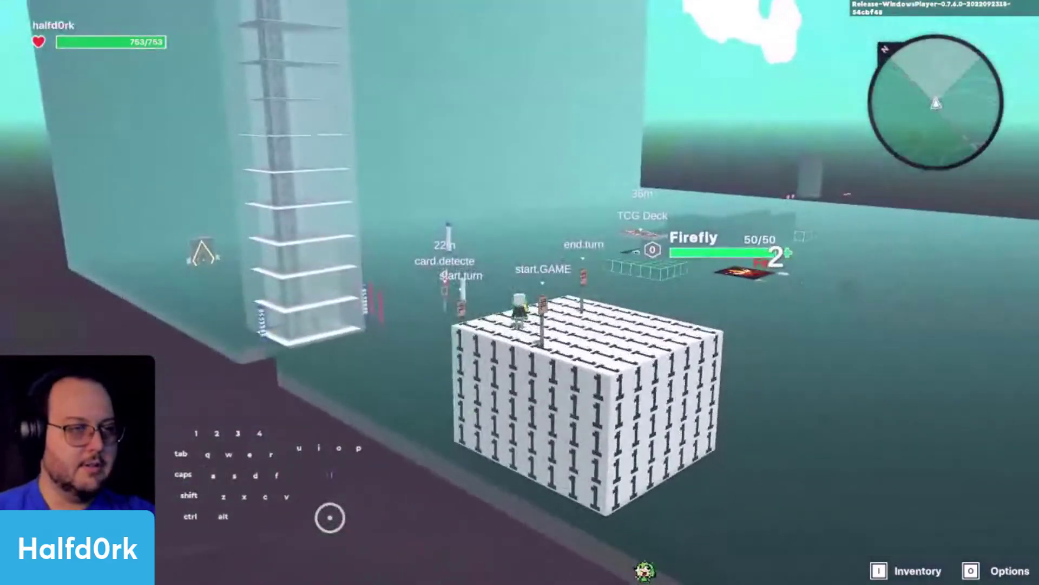
{"action": "key", "text": "d"}
{"action": "key", "text": "w"}
{"action": "key", "text": "a"}
{"action": "key", "text": "d"}
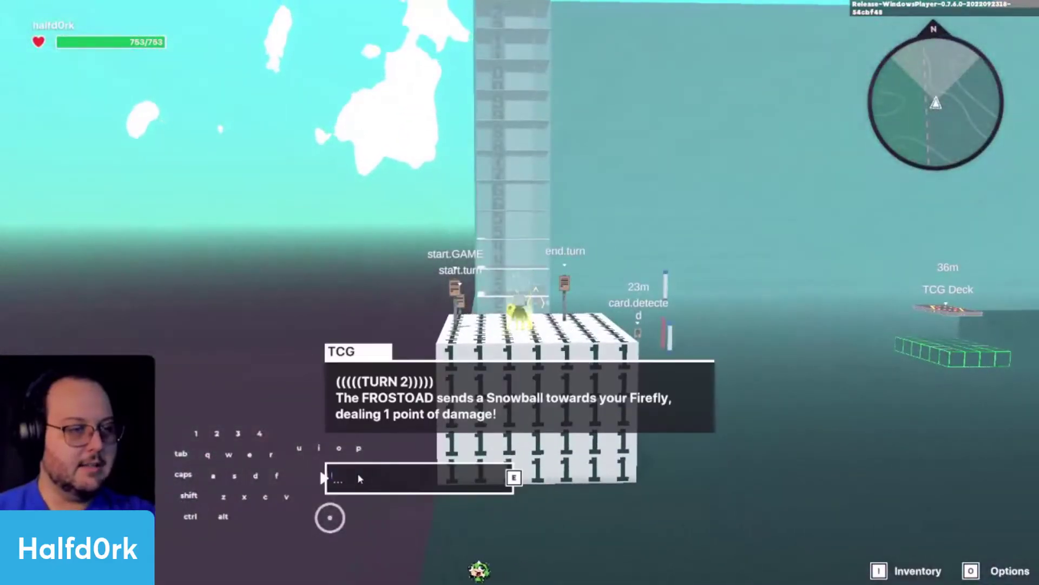
{"action": "key", "text": "e"}
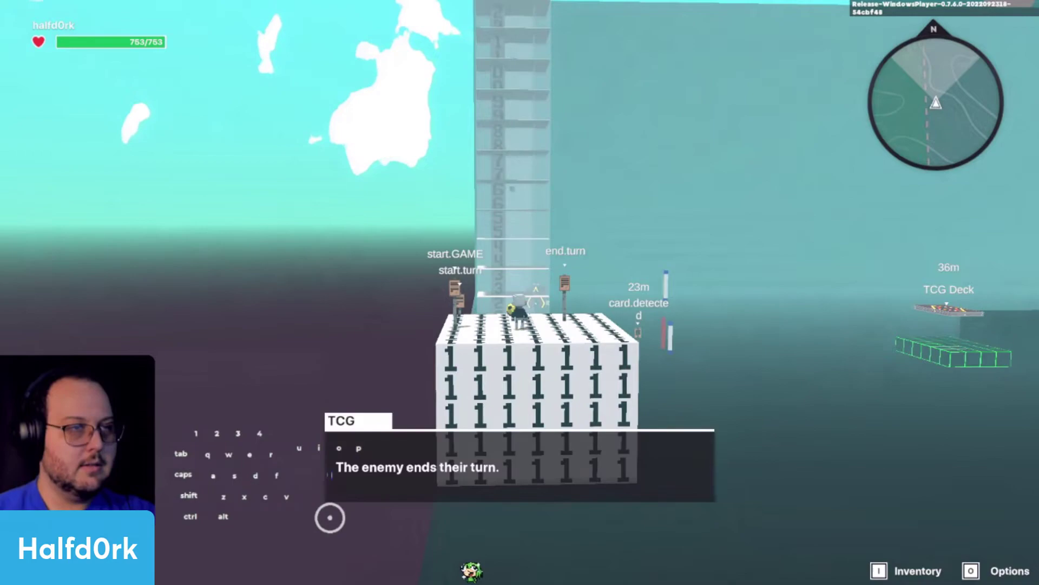
{"action": "key", "text": "e"}
{"action": "key", "text": "d"}
{"action": "key", "text": "d"}
{"action": "key", "text": "d"}
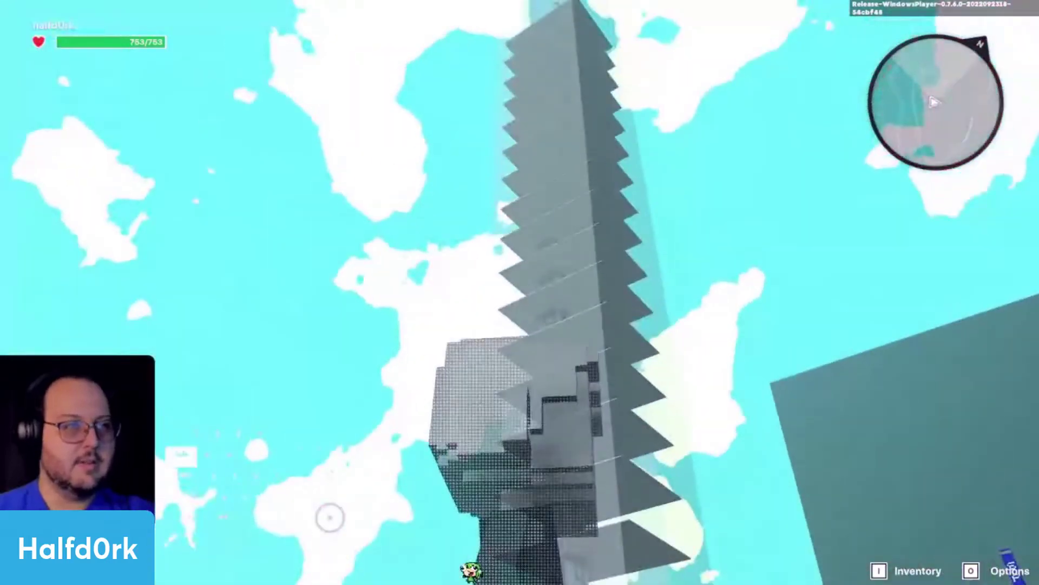
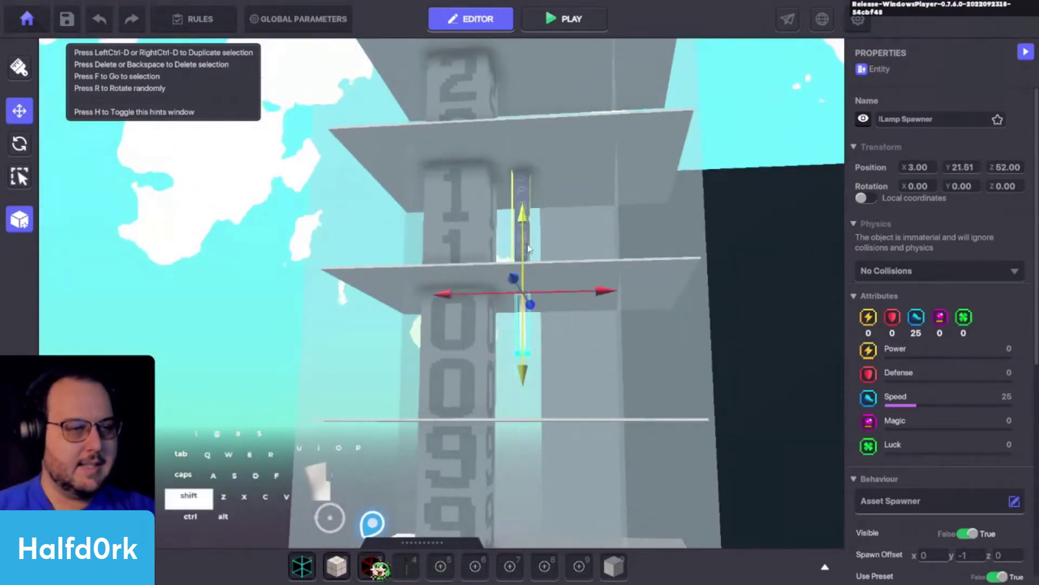
Select the Lamp Spawner inside the number tower, view around it, then resume play-testing
{"action": "key", "text": "c"}
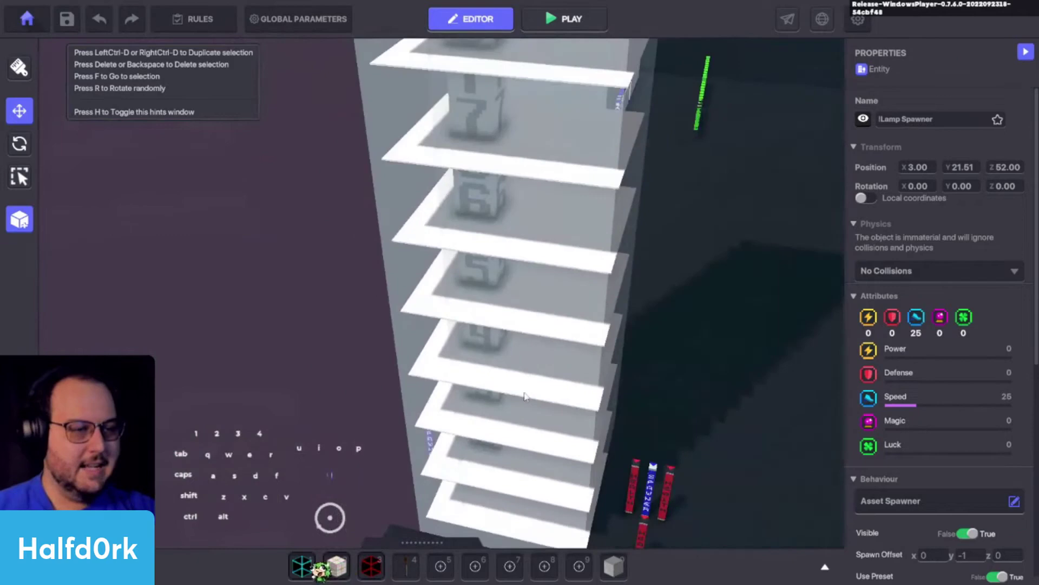
{"action": "left_click", "coordinate": [610, 334]}
{"action": "key", "text": "d"}
{"action": "key", "text": "shift+space"}
{"action": "key", "text": "shift+s"}
{"action": "key", "text": "Tab"}
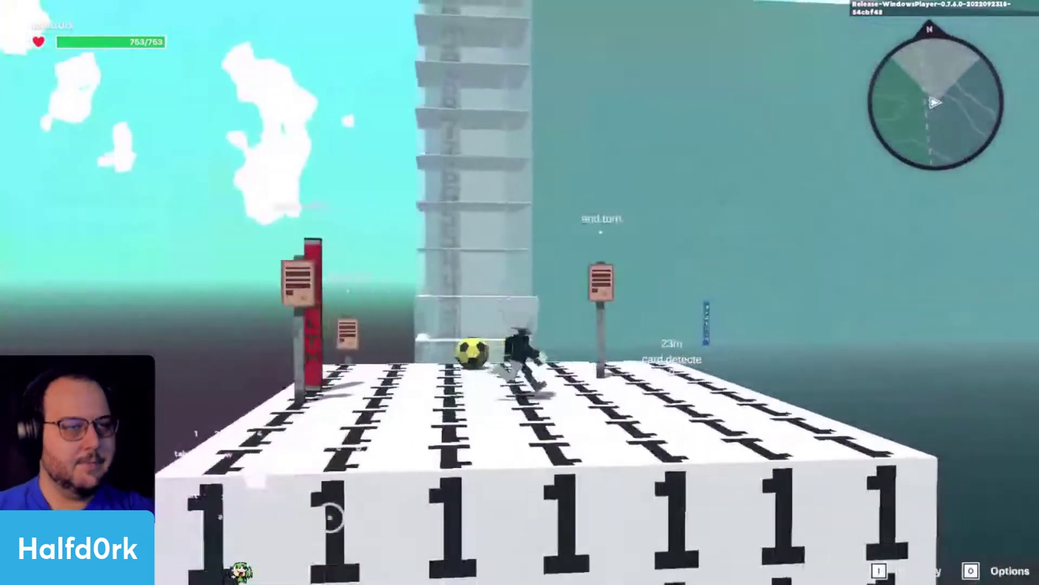
Walk the avatar onto the board, dismiss the TCG turn message and keep walking around
{"action": "key", "text": "d"}
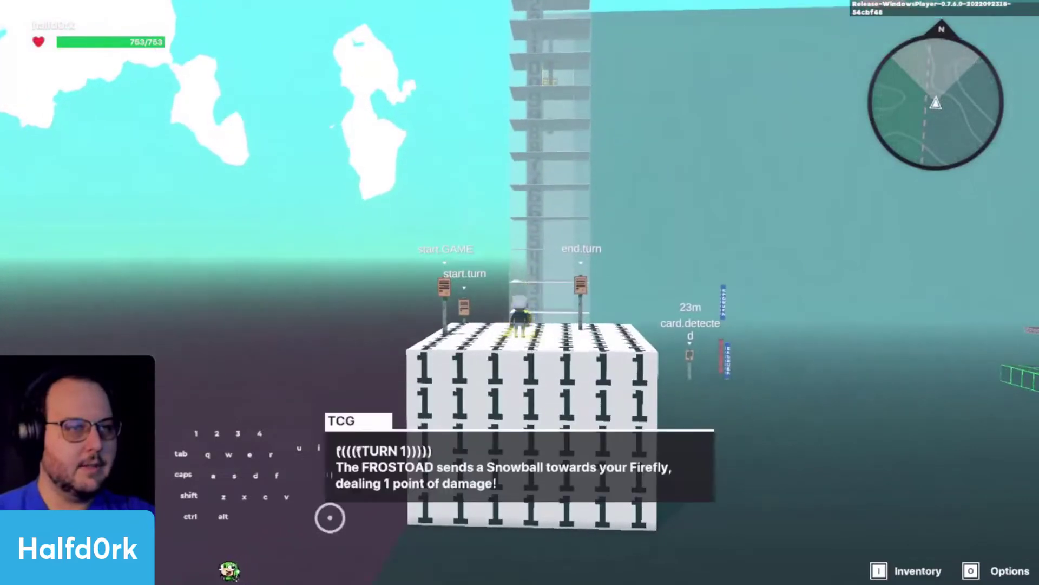
{"action": "key", "text": "e"}
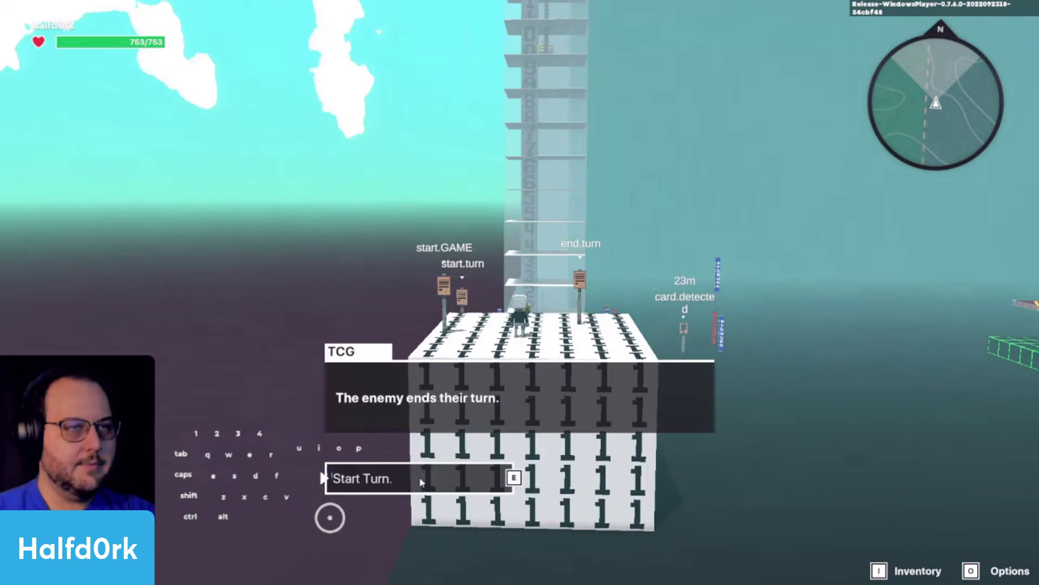
{"action": "key", "text": "e"}
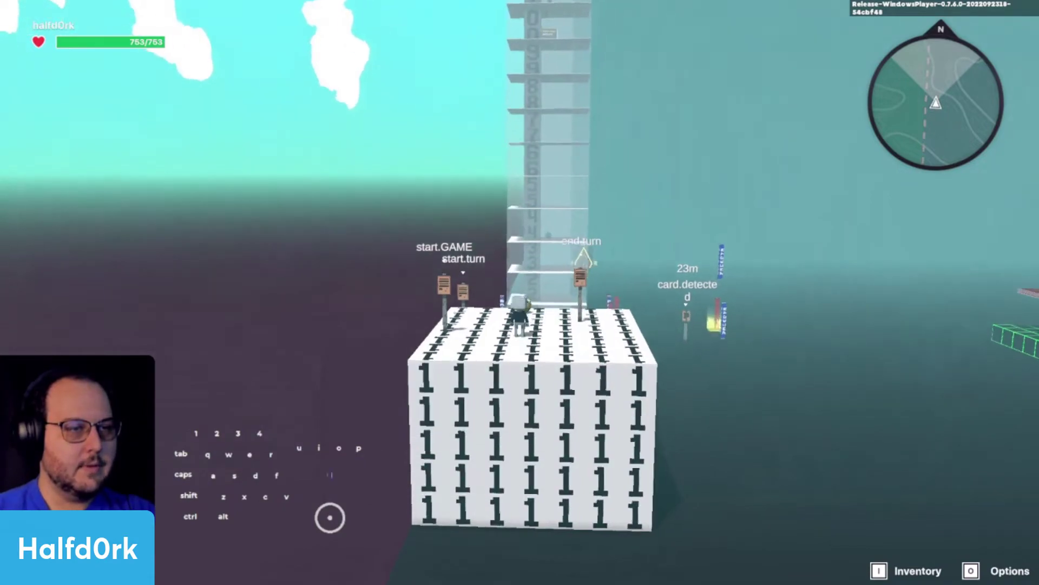
{"action": "key", "text": "w"}
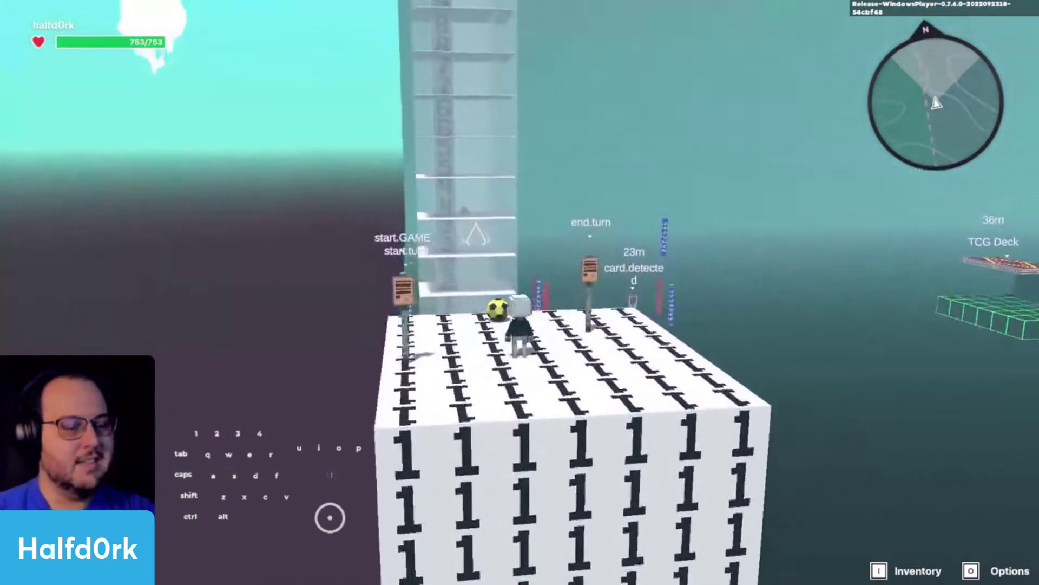
{"action": "key", "text": "d"}
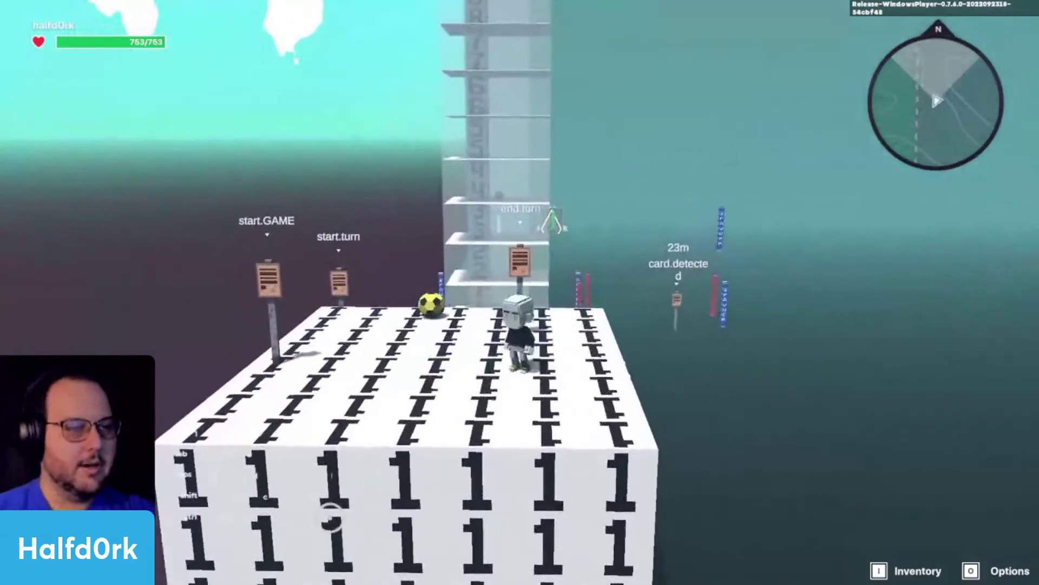
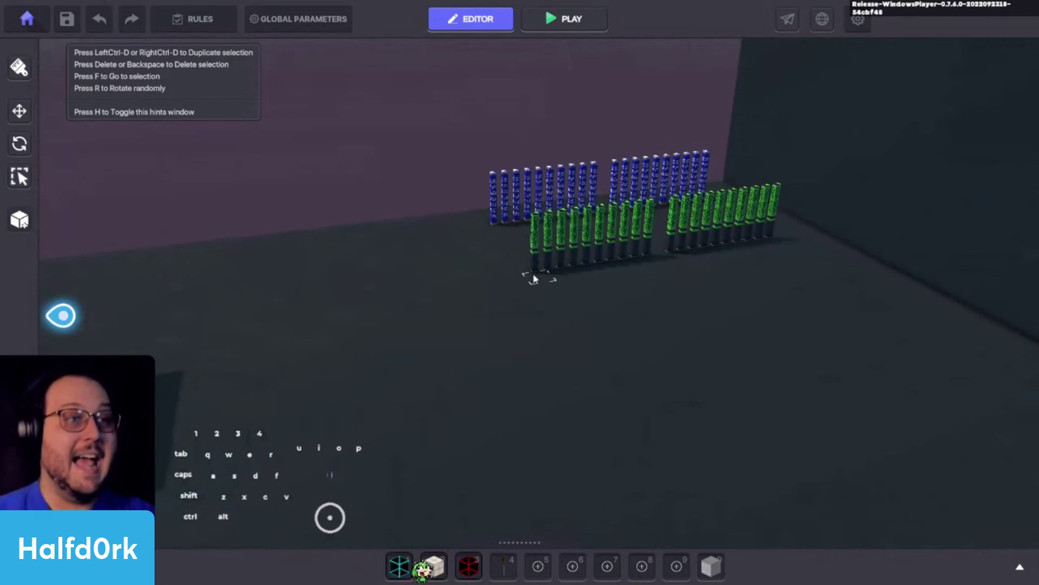
Bring up the asset library with the tcg_ card presets listed
{"action": "middle_click", "coordinate": [563, 281]}
{"action": "key", "text": "space"}
{"action": "key", "text": "space"}
{"action": "middle_click", "coordinate": [547, 429]}
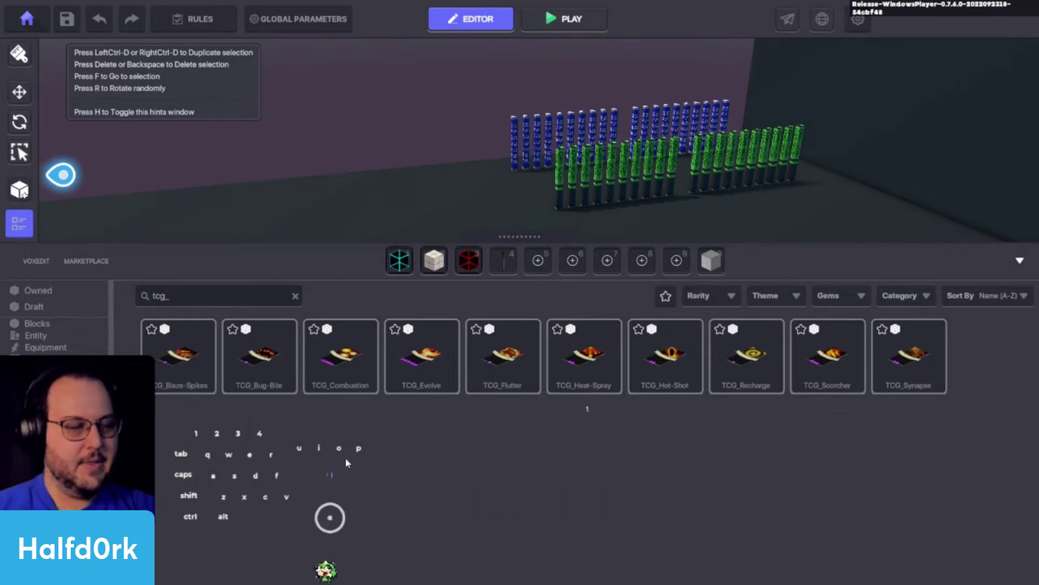
Drag three TCG card assets into quick-access slots 5–7 and close the library
{"action": "left_click_drag", "start_coordinate": [210, 356], "coordinate": [538, 276]}
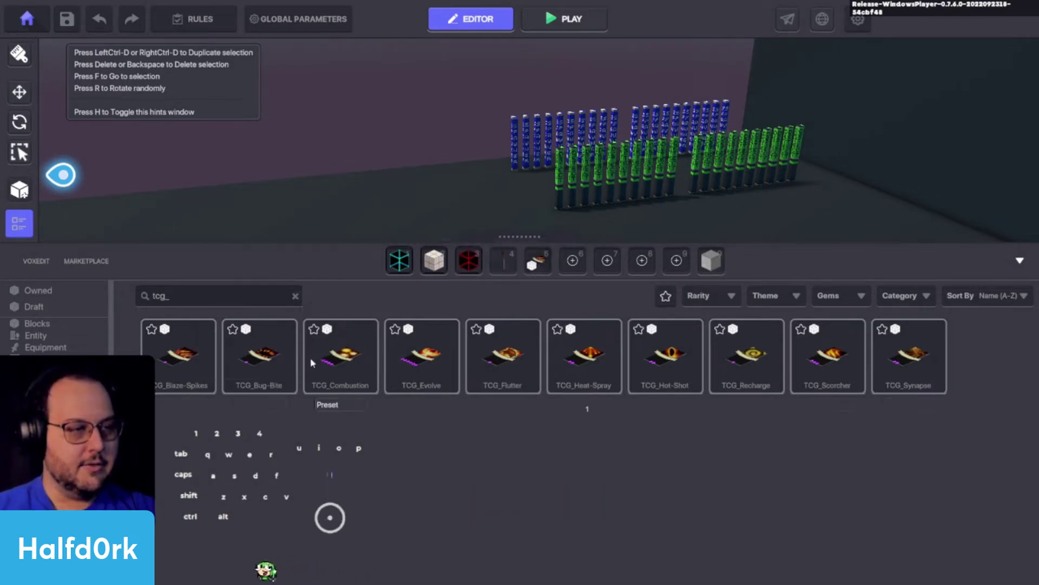
{"action": "left_click_drag", "start_coordinate": [281, 356], "coordinate": [579, 264]}
{"action": "left_click_drag", "start_coordinate": [397, 330], "coordinate": [618, 268]}
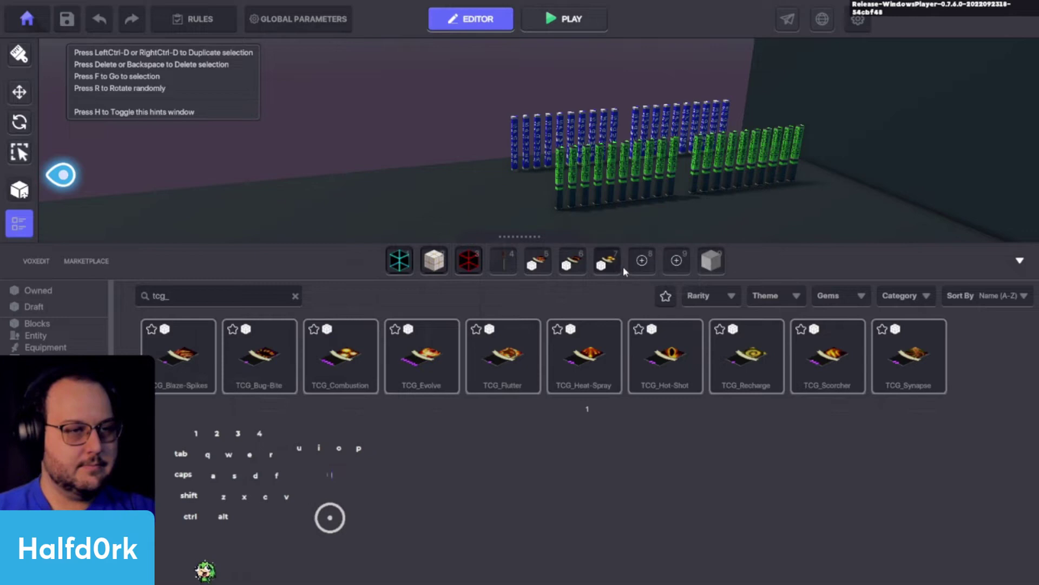
{"action": "middle_click", "coordinate": [751, 271]}
{"action": "key", "text": "d"}
{"action": "key", "text": "space"}
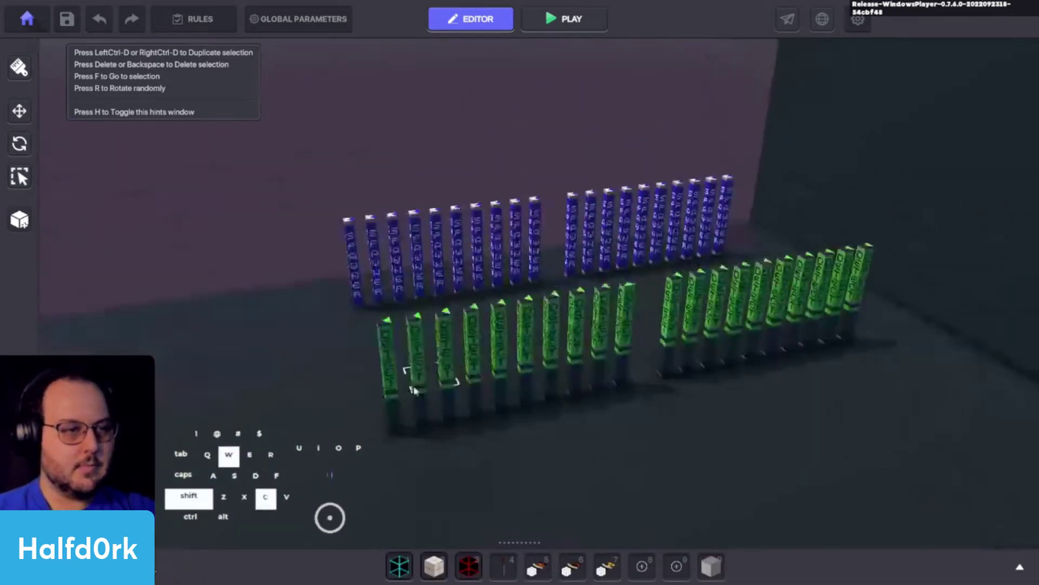
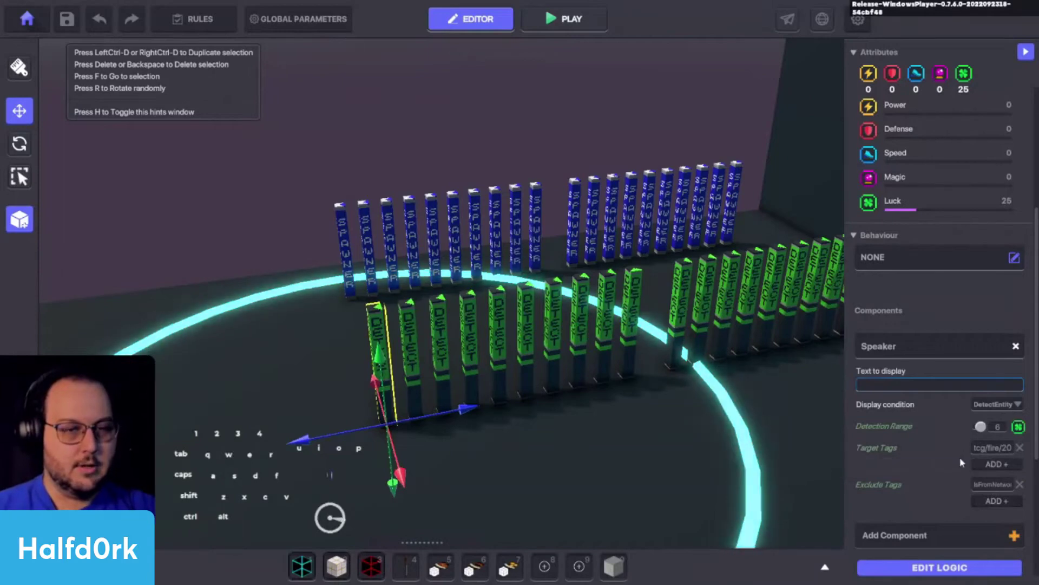
Move along the pillar rows and select the Card Selector 1 spawner
{"action": "left_click", "coordinate": [414, 357]}
{"action": "key", "text": "space"}
{"action": "key", "text": "d"}
{"action": "left_click", "coordinate": [664, 281]}
{"action": "left_click_drag", "start_coordinate": [660, 231], "coordinate": [614, 243]}
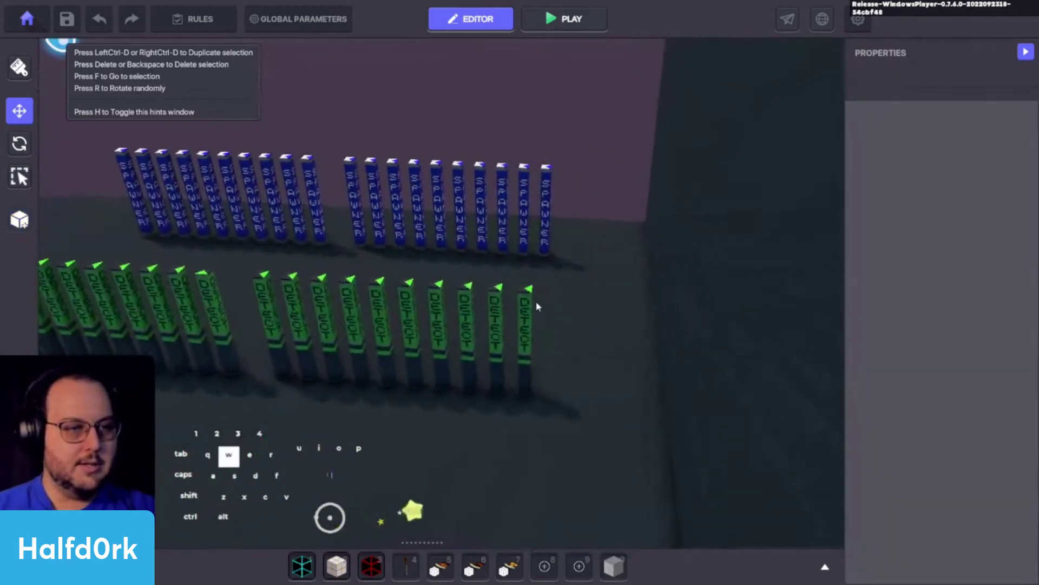
{"action": "left_click", "coordinate": [536, 308]}
{"action": "left_click", "coordinate": [551, 193]}
{"action": "middle_click", "coordinate": [938, 451]}
{"action": "left_click", "coordinate": [596, 361]}
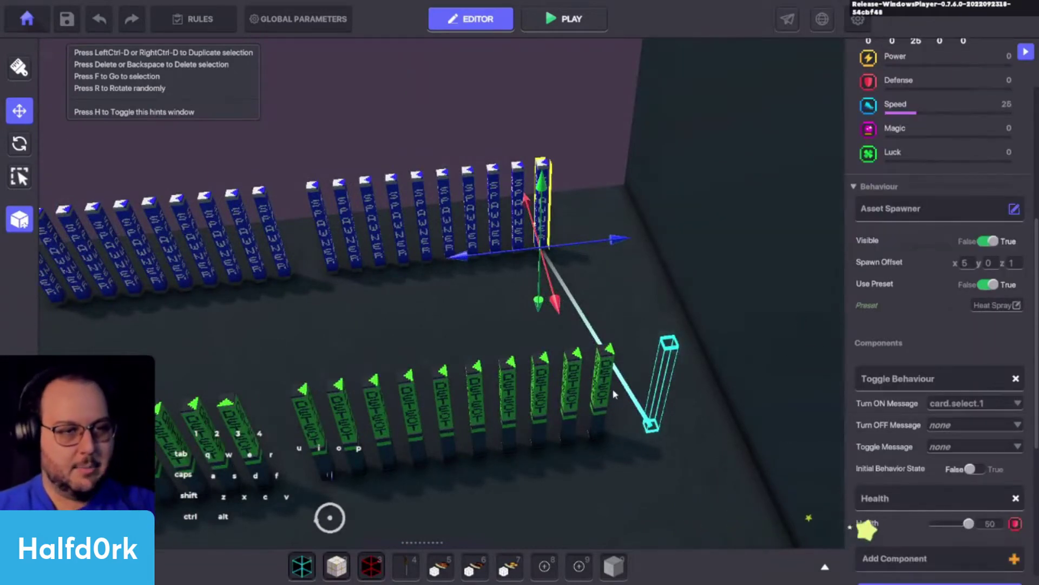
{"action": "left_click", "coordinate": [609, 382]}
{"action": "double_click", "coordinate": [534, 212]}
{"action": "left_click", "coordinate": [540, 209]}
{"action": "left_click_drag", "start_coordinate": [644, 342], "coordinate": [799, 447]}
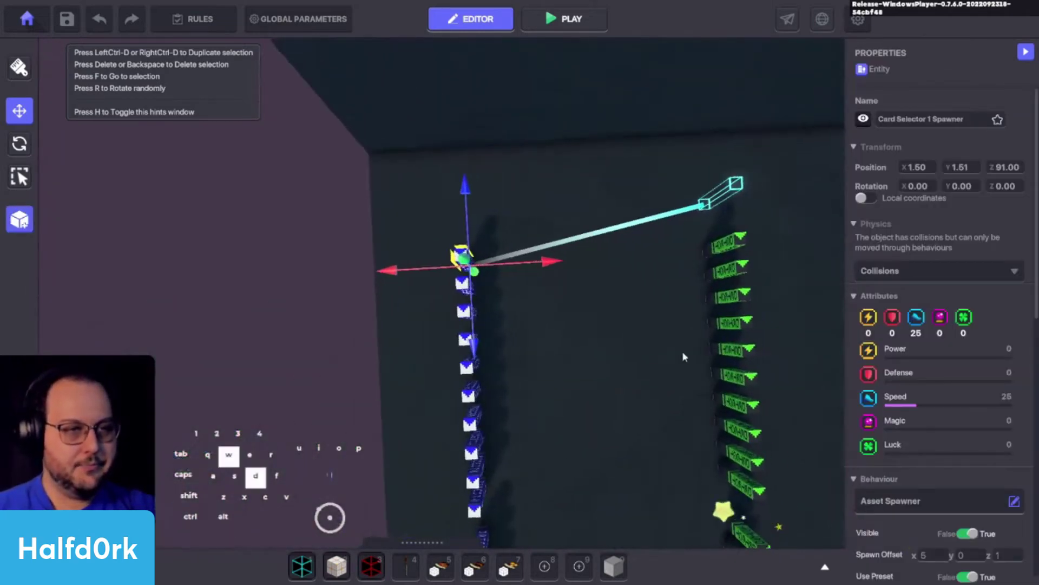
{"action": "key", "text": "s"}
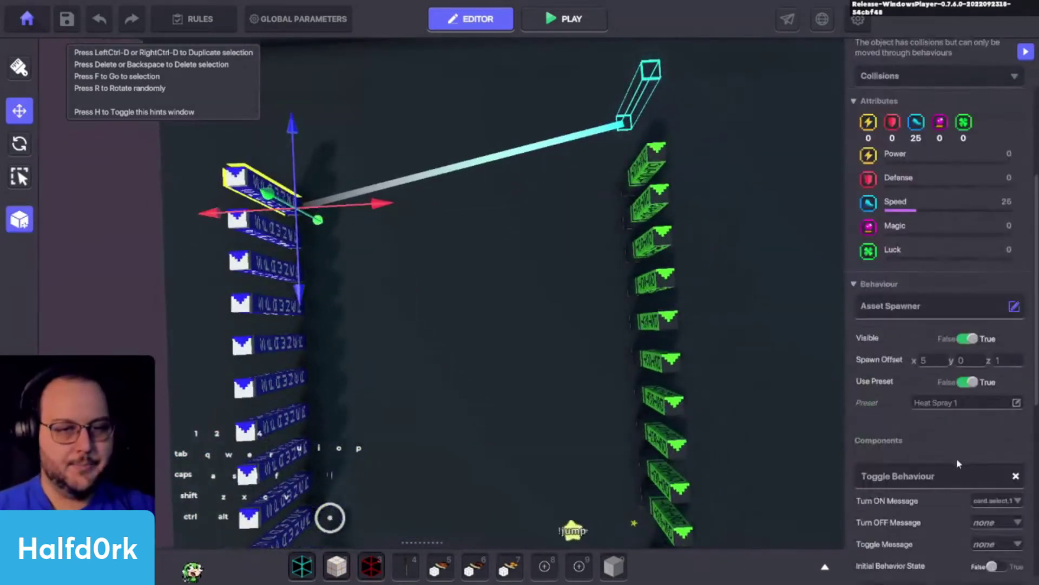
Set the spawner's Use Preset to TCG_Blaze-Spikes instead of Heat Spray 1
{"action": "left_click", "coordinate": [947, 408]}
{"action": "left_click", "coordinate": [450, 165]}
{"action": "key", "text": "c"}
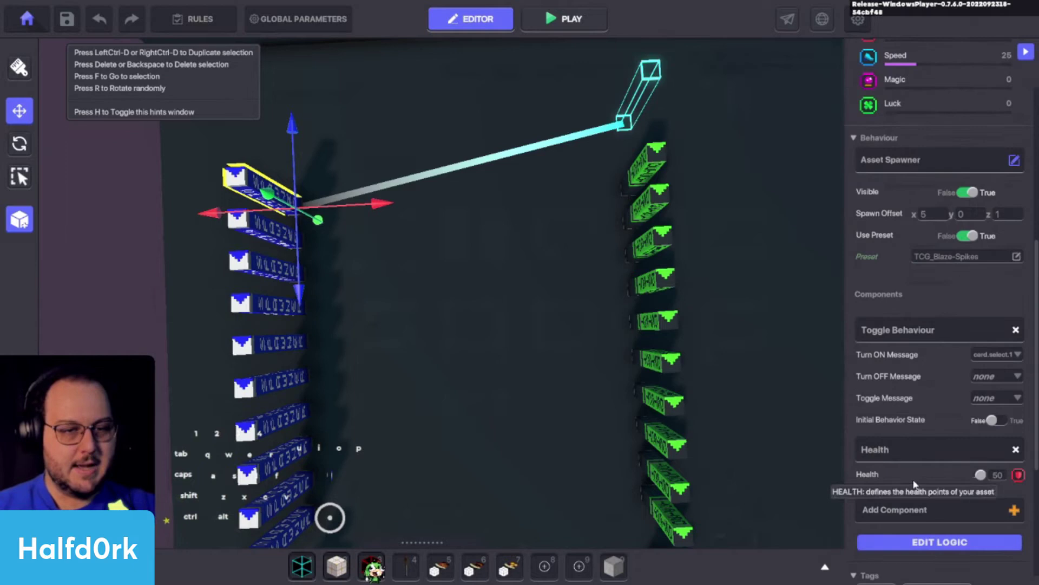
Review the spawner's start.turn toggle behaviour and health in its logic settings
{"action": "left_click", "coordinate": [925, 546]}
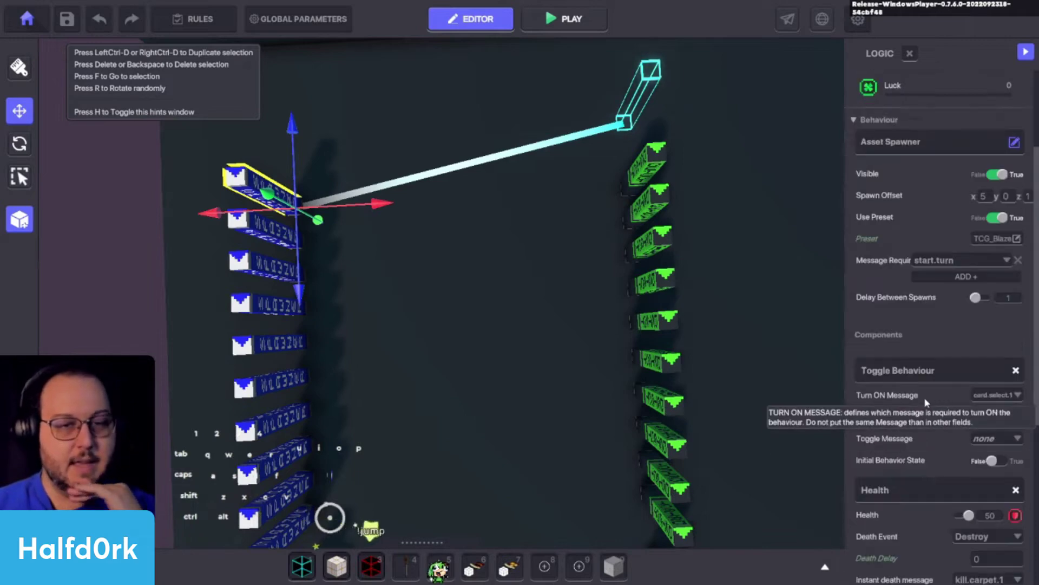
{"action": "scroll", "scroll_direction": "up", "scroll_amount": 3}
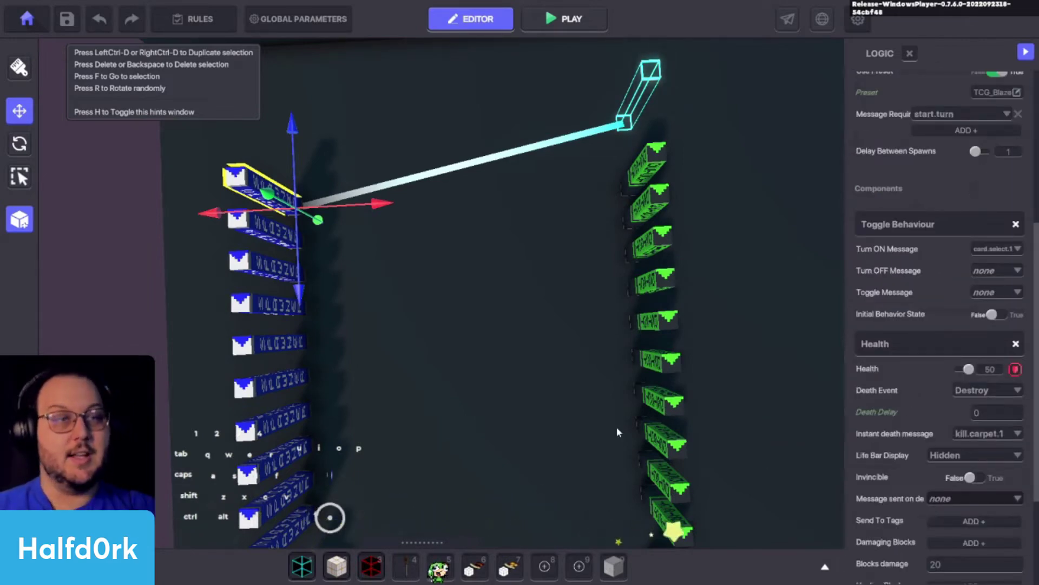
{"action": "left_click_drag", "start_coordinate": [546, 422], "coordinate": [535, 409]}
{"action": "key", "text": "a"}
{"action": "key", "text": "shift+space"}
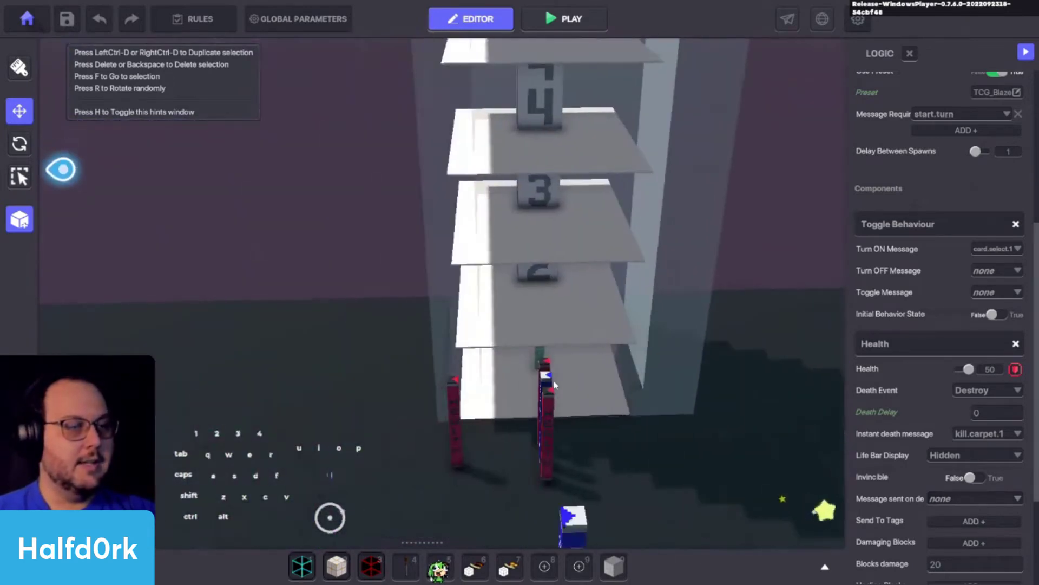
{"action": "left_click_drag", "start_coordinate": [515, 369], "coordinate": [533, 357]}
{"action": "key", "text": "alt+d"}
{"action": "key", "text": "w"}
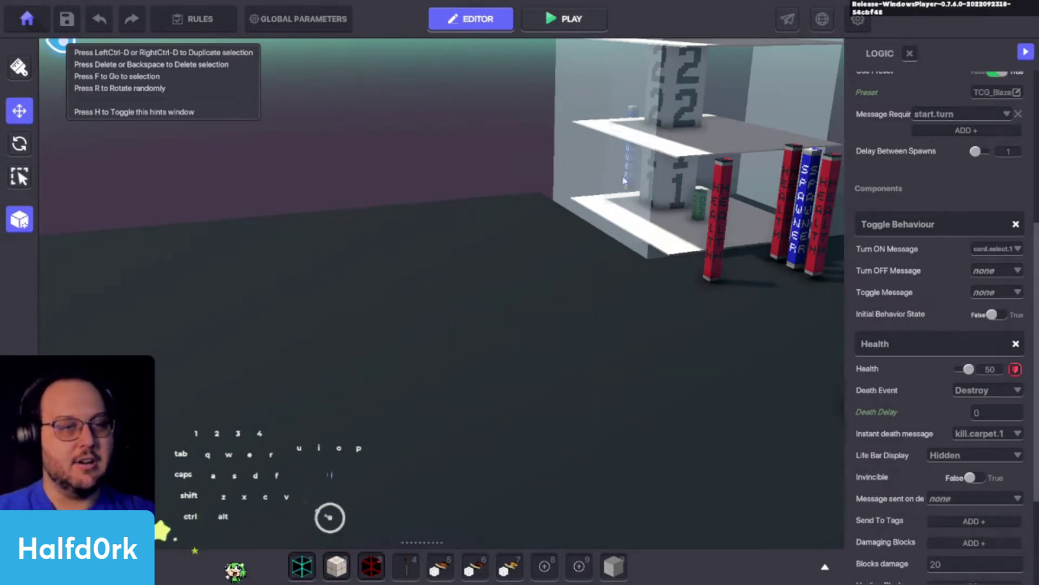
{"action": "key", "text": "d"}
{"action": "key", "text": "space"}
{"action": "key", "text": "shift+d"}
{"action": "key", "text": "space"}
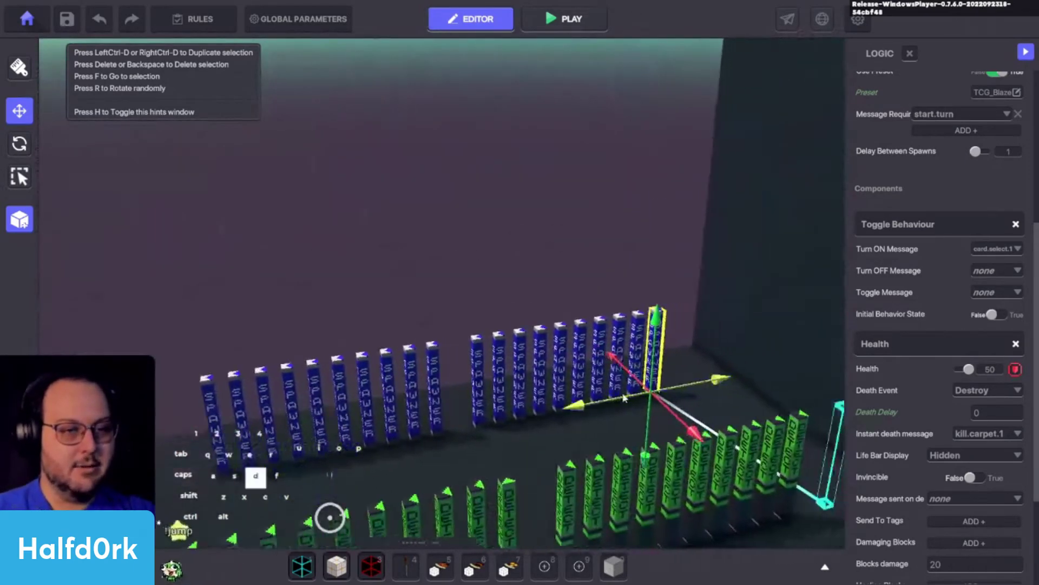
{"action": "key", "text": "w"}
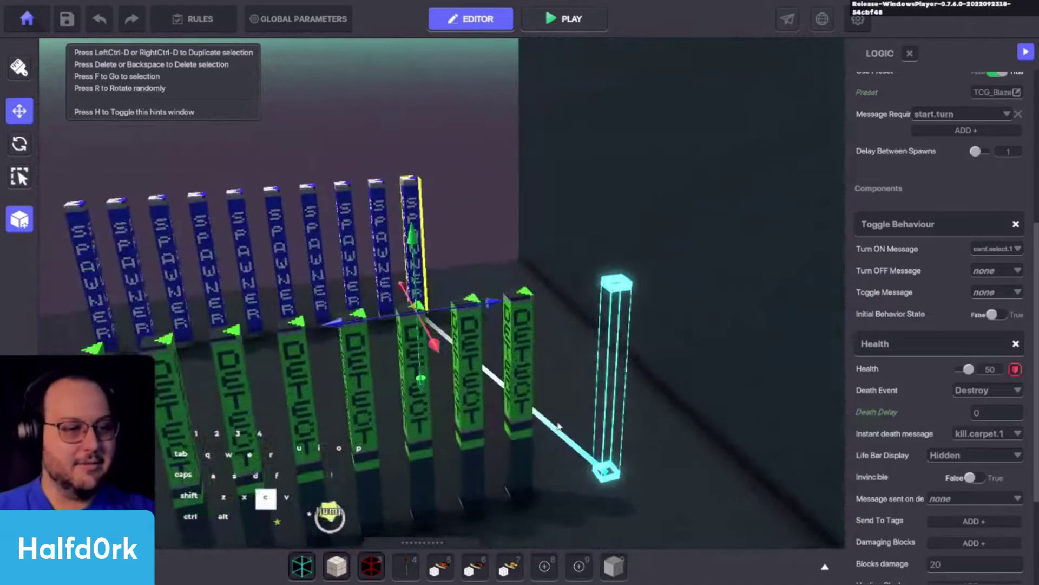
{"action": "left_click_drag", "start_coordinate": [766, 470], "coordinate": [715, 488]}
{"action": "left_click", "coordinate": [709, 486]}
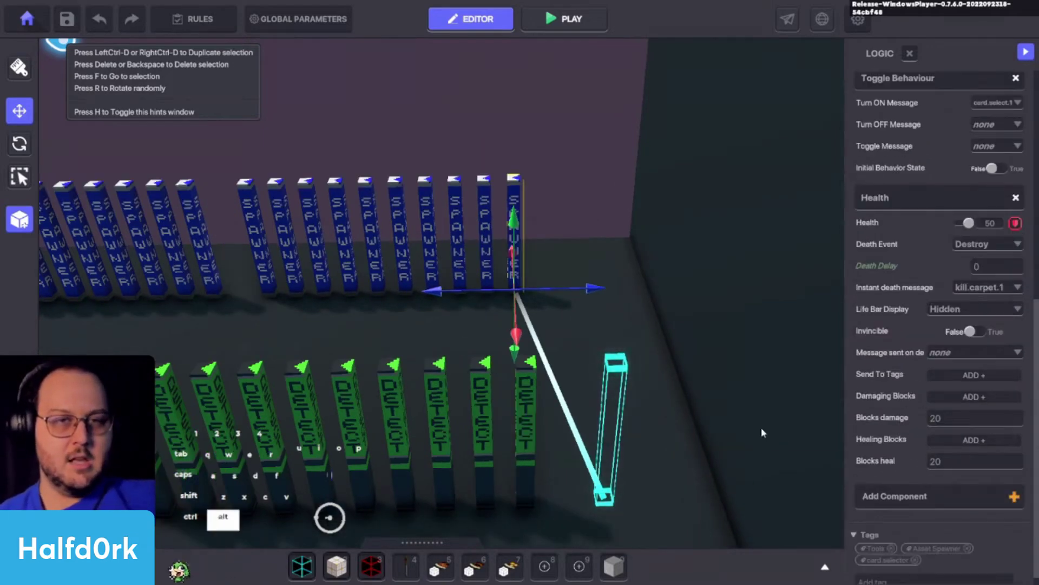
Select the last detector in the row, closing the spawner's logic panel
{"action": "left_click", "coordinate": [744, 416]}
{"action": "key", "text": "l"}
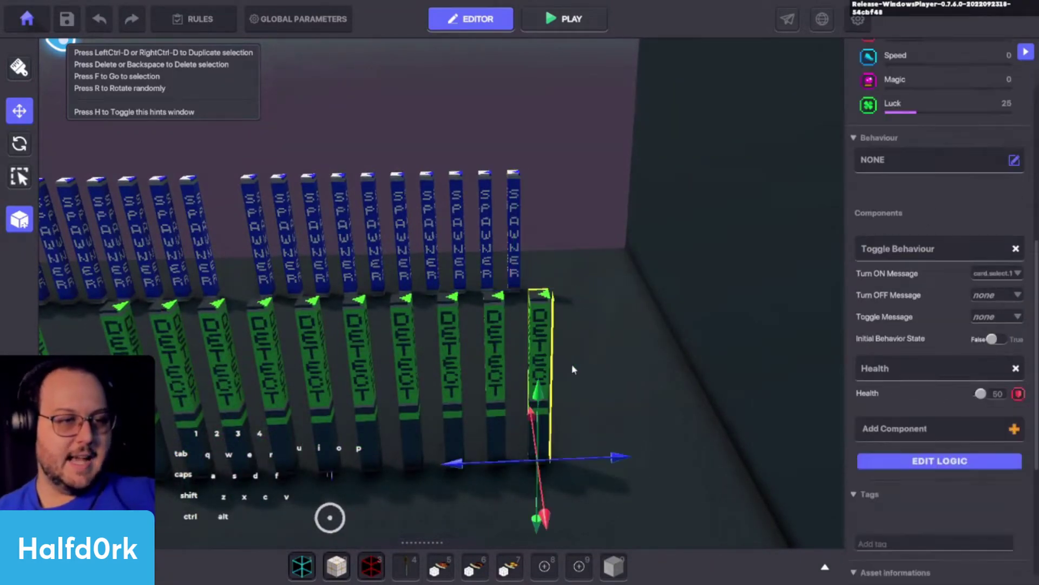
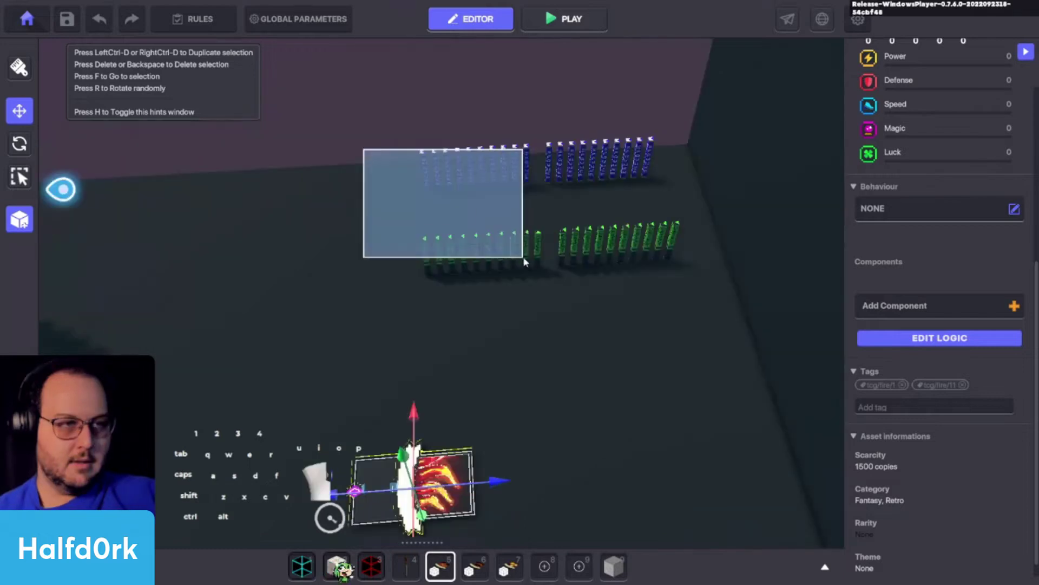
Box-select the first batch of spawners and detectors and move it away from the second
{"action": "left_click", "coordinate": [505, 135]}
{"action": "left_click", "coordinate": [474, 120]}
{"action": "left_click_drag", "start_coordinate": [389, 148], "coordinate": [548, 278]}
{"action": "left_click_drag", "start_coordinate": [566, 224], "coordinate": [509, 223]}
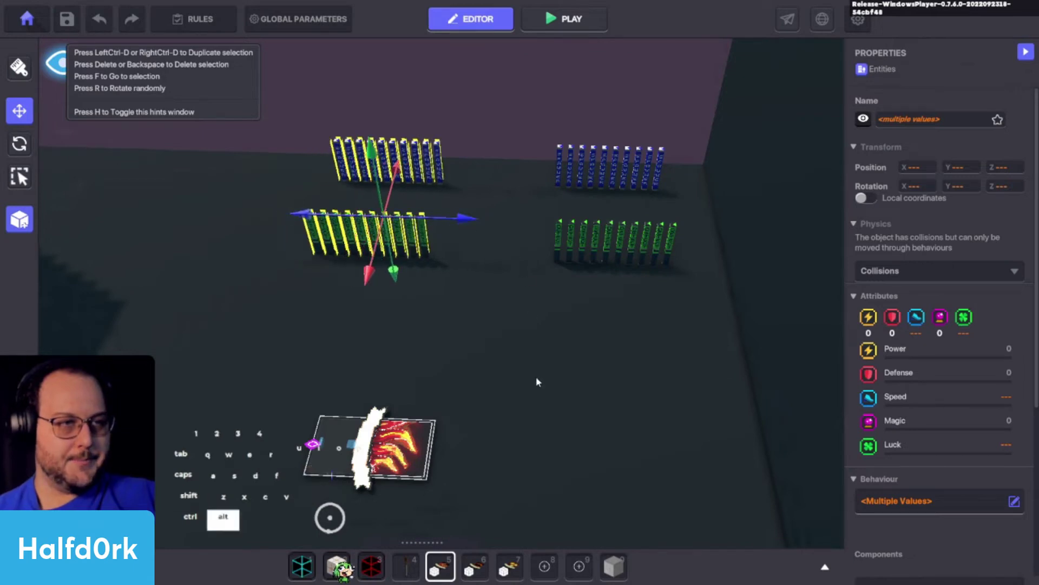
{"action": "left_click", "coordinate": [562, 356]}
Select the Card Selector 11 spawner, then swing the view over to the fire card
{"action": "left_click", "coordinate": [662, 179]}
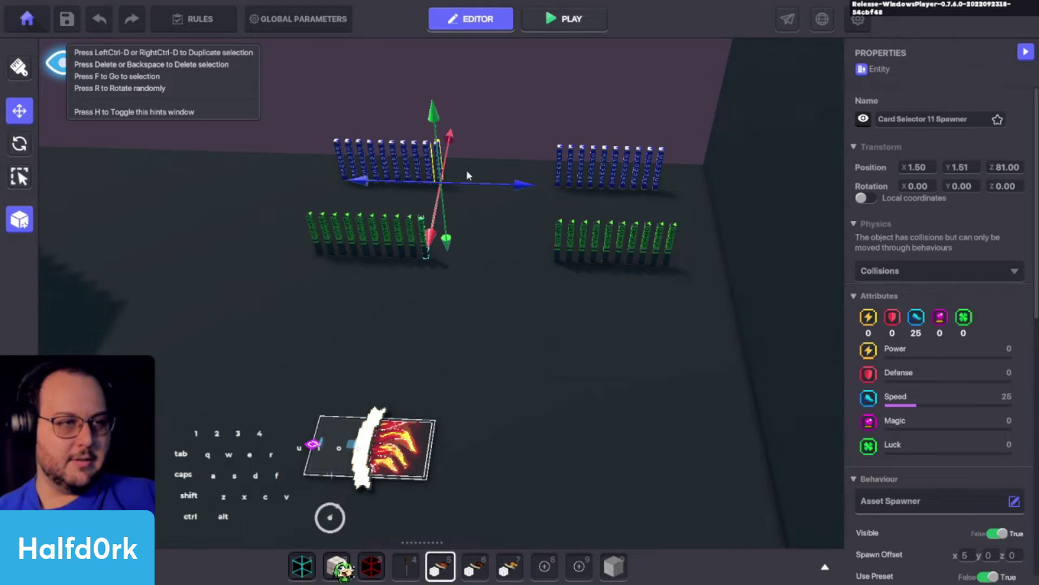
{"action": "left_click", "coordinate": [444, 261]}
{"action": "left_click", "coordinate": [397, 468]}
{"action": "key", "text": "f"}
{"action": "left_click_drag", "start_coordinate": [597, 453], "coordinate": [645, 423]}
{"action": "scroll", "scroll_direction": "up", "scroll_amount": 3}
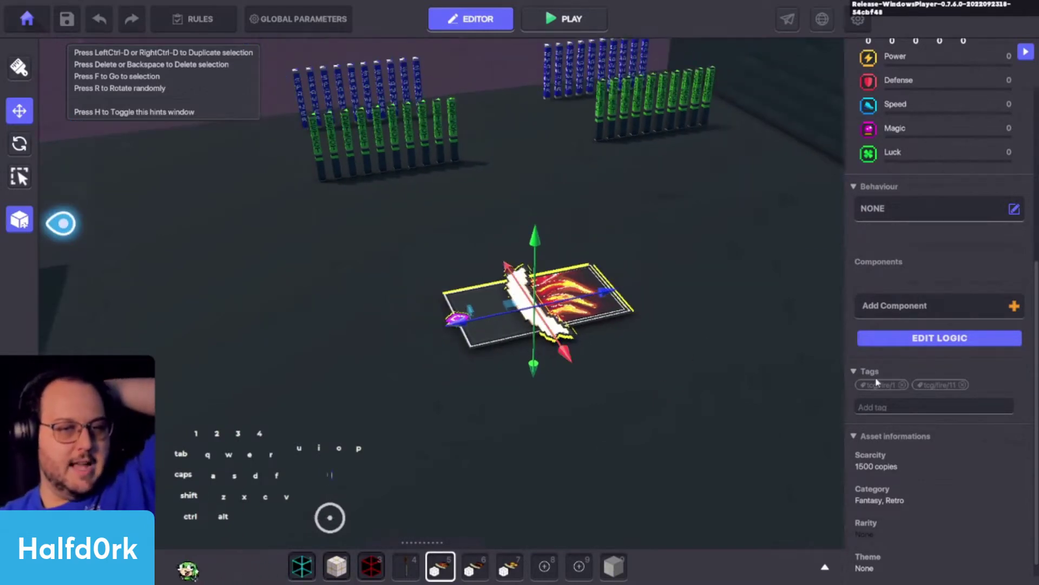
Save the fire card as a new preset named TCG_Blaze-Spikes
{"action": "left_click", "coordinate": [35, 218]}
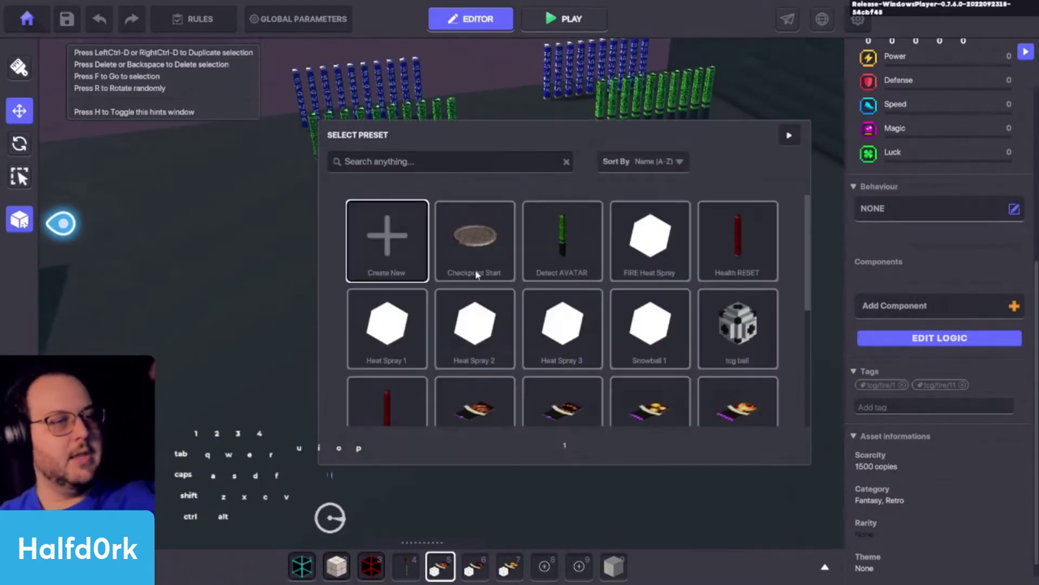
{"action": "left_click", "coordinate": [393, 160]}
{"action": "key", "text": "c"}
{"action": "left_click_drag", "start_coordinate": [554, 305], "coordinate": [554, 313]}
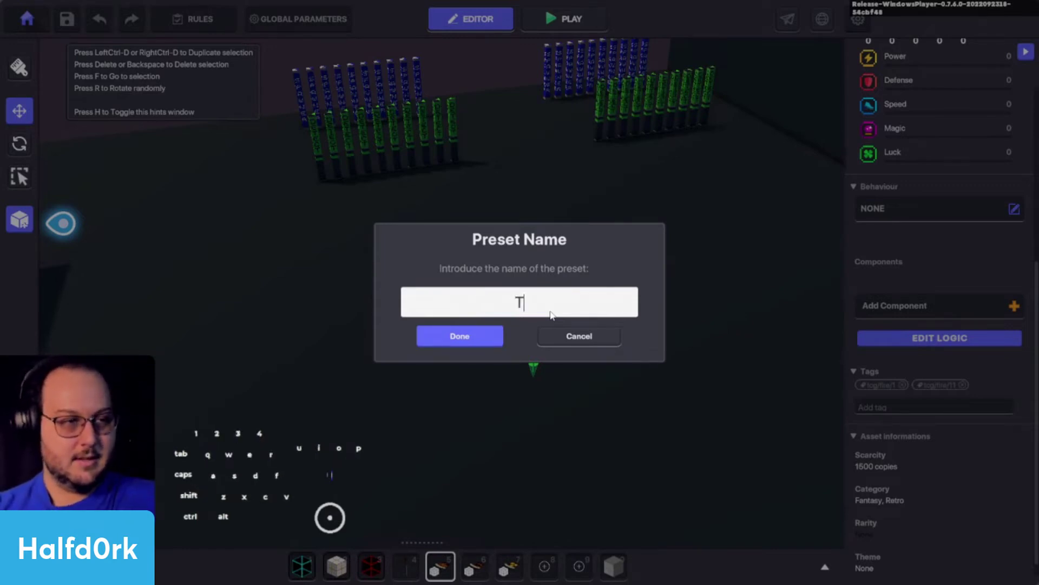
{"action": "key", "text": "shift+c"}
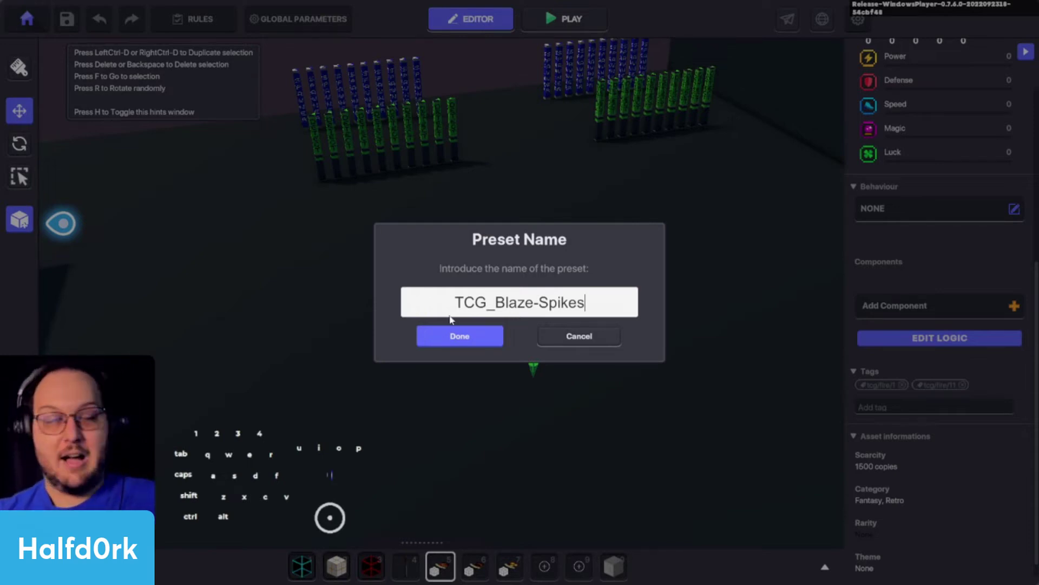
{"action": "left_click", "coordinate": [517, 334]}
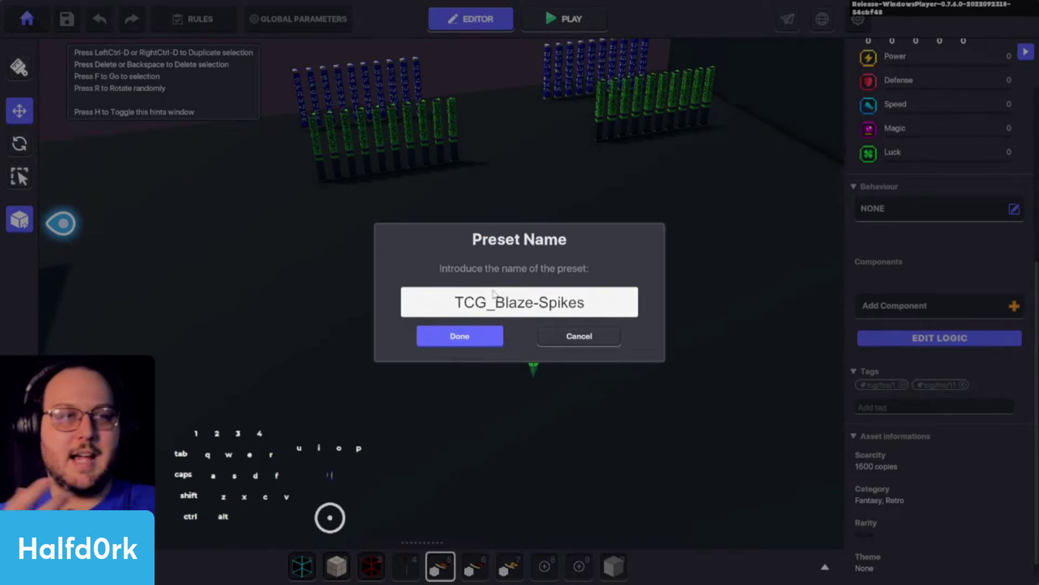
{"action": "left_click", "coordinate": [524, 339]}
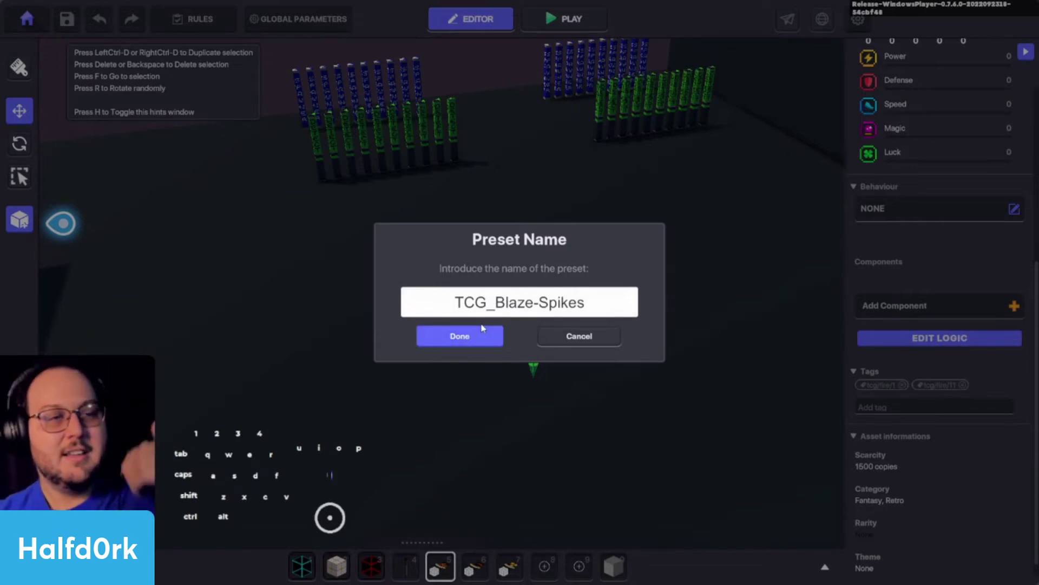
{"action": "left_click", "coordinate": [486, 335]}
Check a detector's tags, clear the selection and pick the TCG_Bug-Bite preset to place
{"action": "left_click_drag", "start_coordinate": [670, 362], "coordinate": [636, 358]}
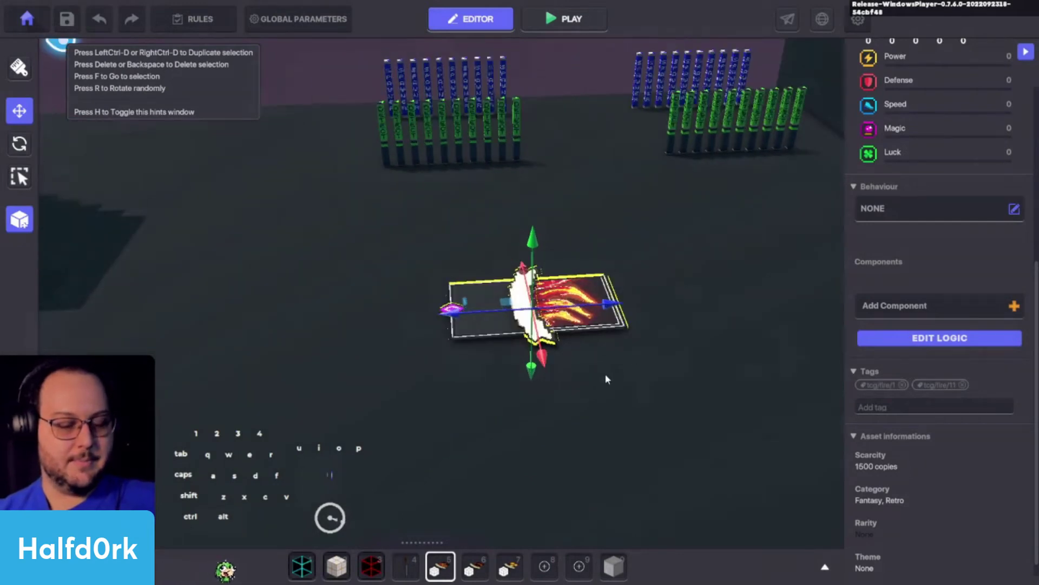
{"action": "left_click", "coordinate": [783, 125]}
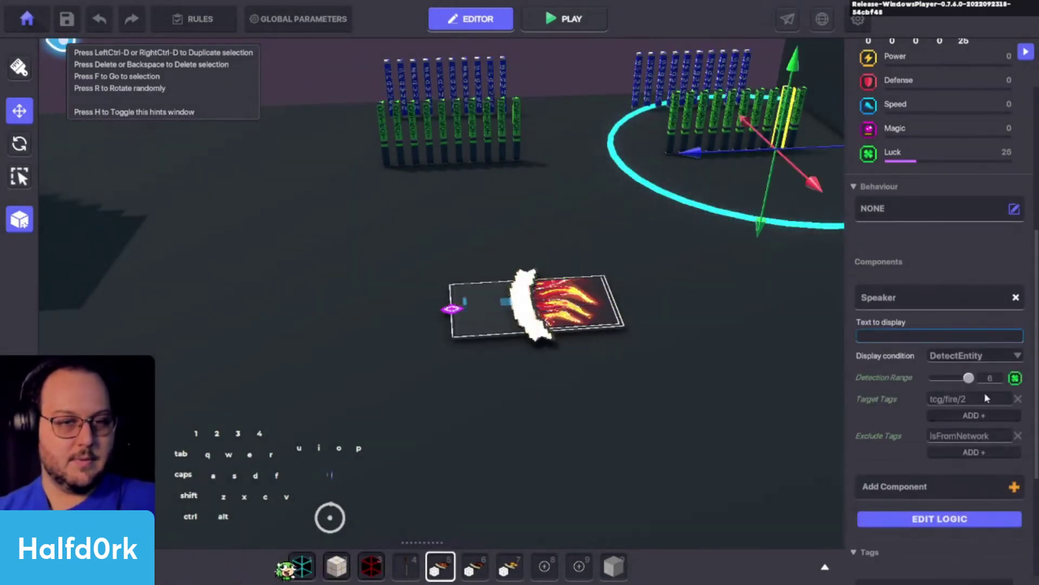
{"action": "left_click", "coordinate": [990, 392]}
{"action": "left_click", "coordinate": [985, 401]}
{"action": "key", "text": "ctrl+c"}
{"action": "left_click", "coordinate": [885, 405]}
{"action": "left_click", "coordinate": [600, 312]}
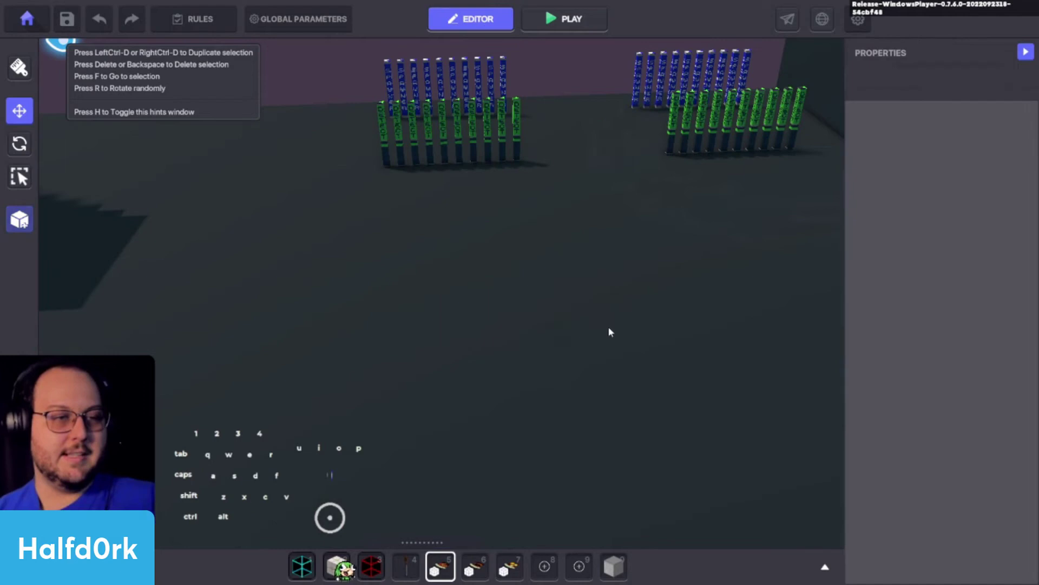
{"action": "left_click", "coordinate": [470, 573]}
Place a Bug Bite card and tag it tcg/fire/2 and tcg/fire/12
{"action": "left_click", "coordinate": [476, 394]}
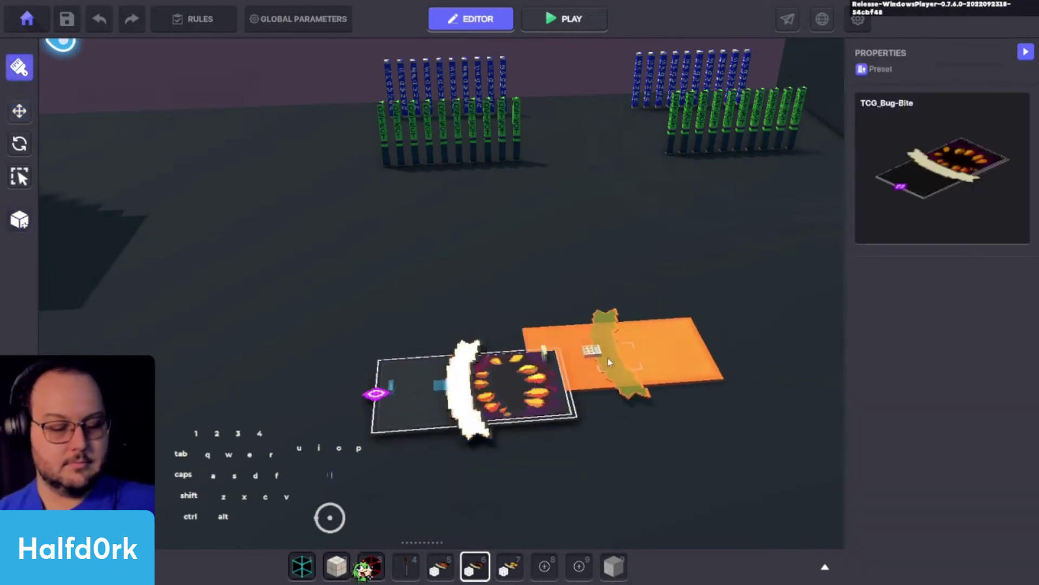
{"action": "left_click", "coordinate": [931, 446]}
{"action": "key", "text": "ctrl+v"}
{"action": "left_click", "coordinate": [926, 455]}
{"action": "key", "text": "ctrl+v"}
{"action": "key", "text": "1"}
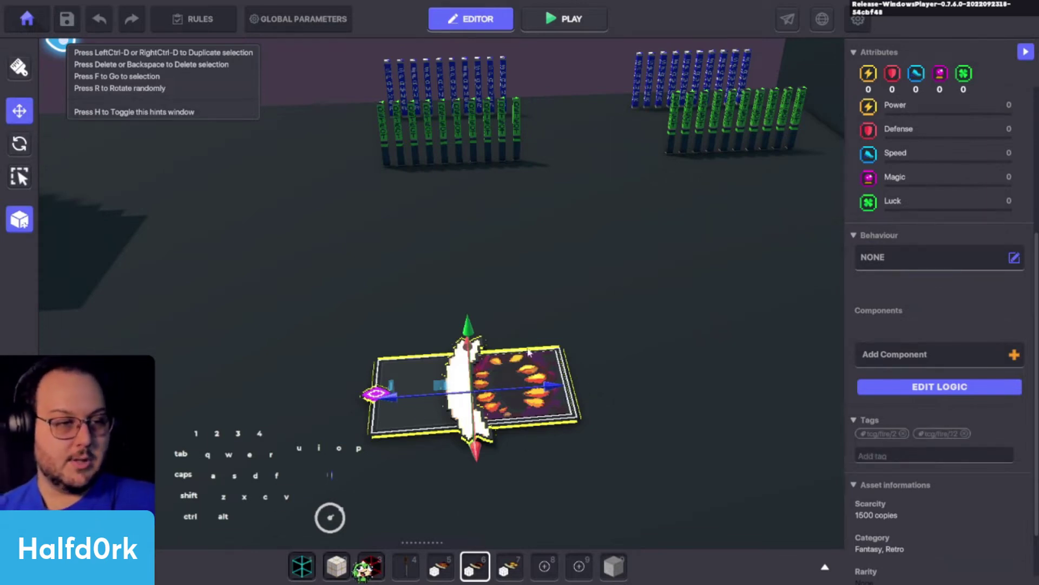
Save the tagged card as a new preset named TCG_Bug-Bite
{"action": "left_click", "coordinate": [544, 388]}
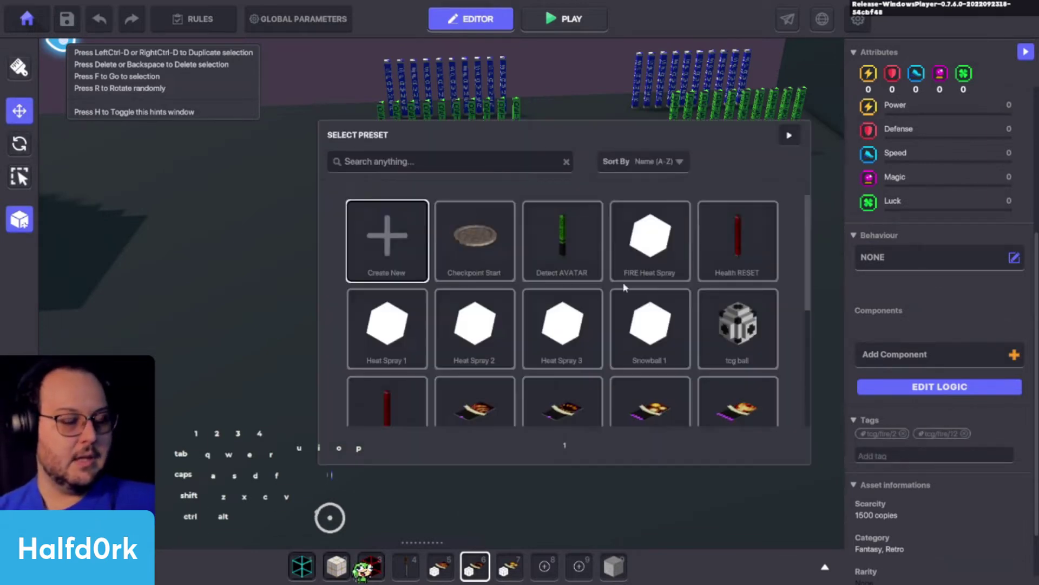
{"action": "left_click", "coordinate": [469, 165]}
{"action": "key", "text": "c"}
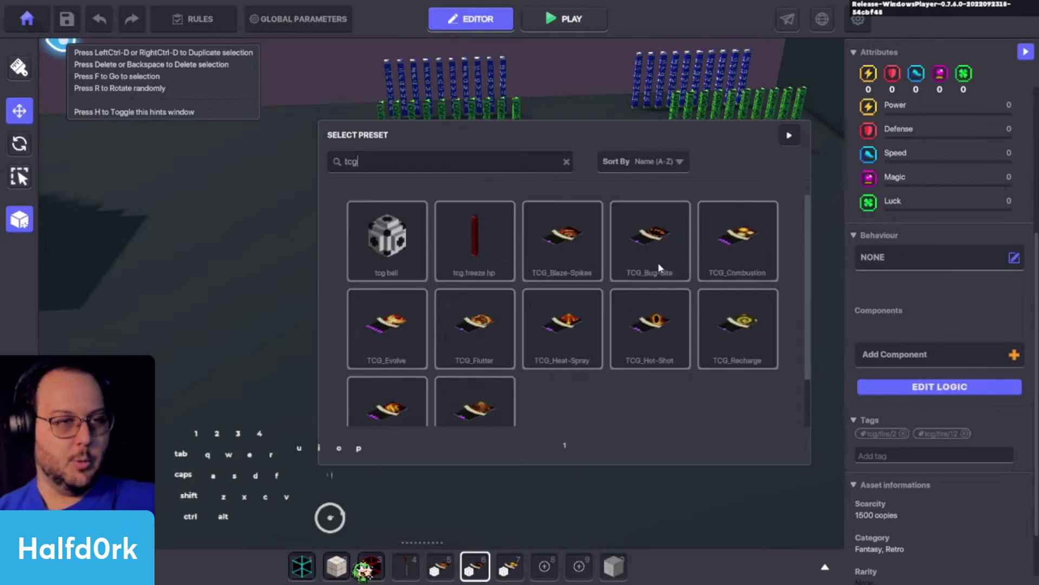
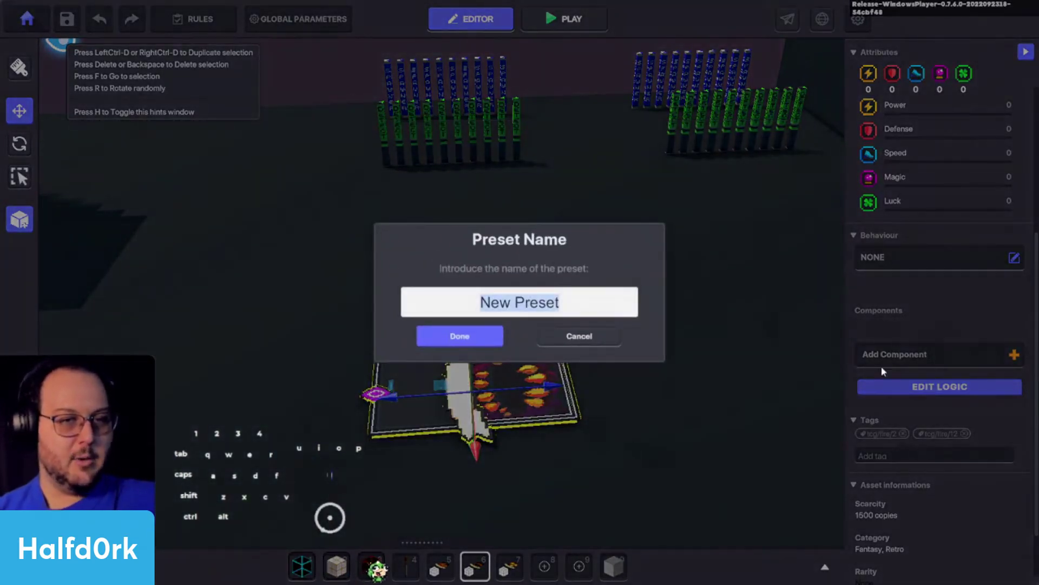
{"action": "key", "text": "shift+c"}
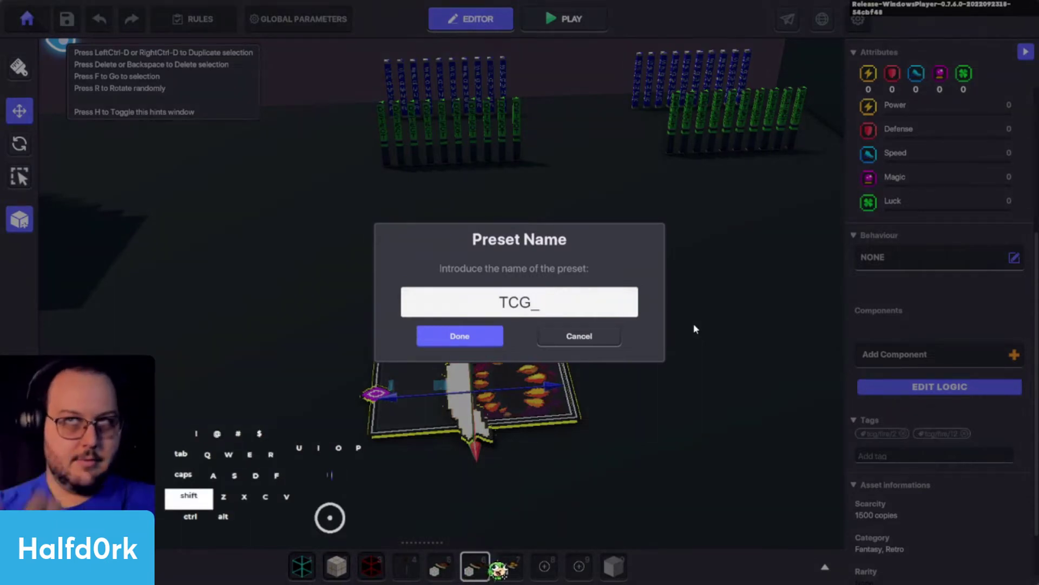
{"action": "key", "text": "u"}
{"action": "key", "text": "shift+s"}
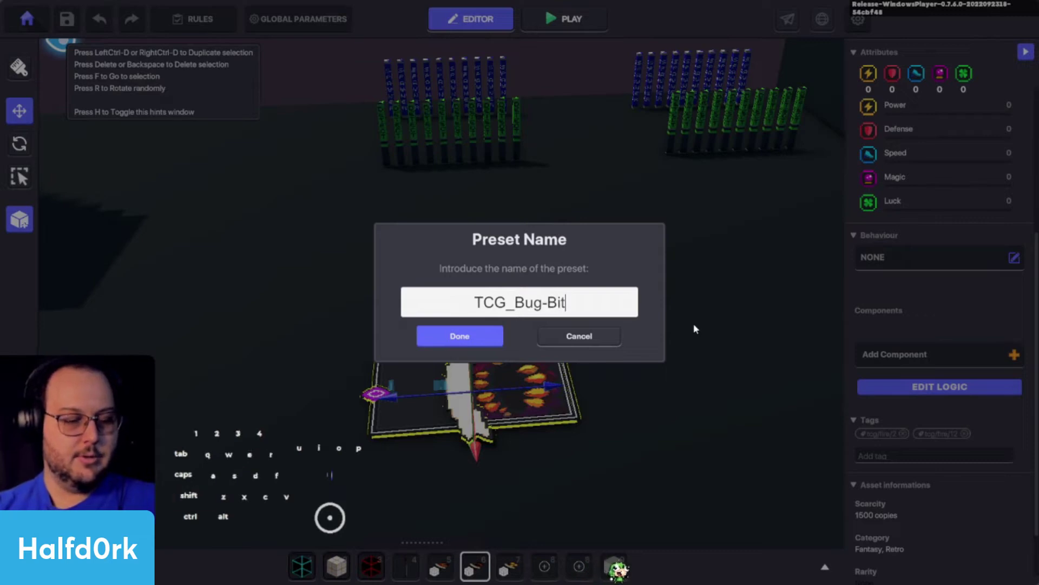
{"action": "left_click", "coordinate": [464, 330]}
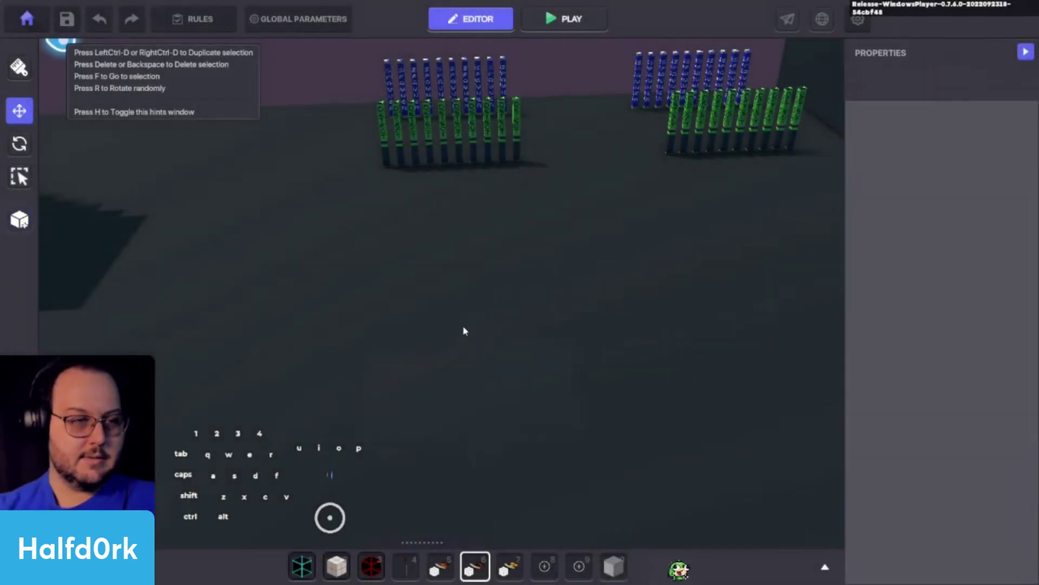
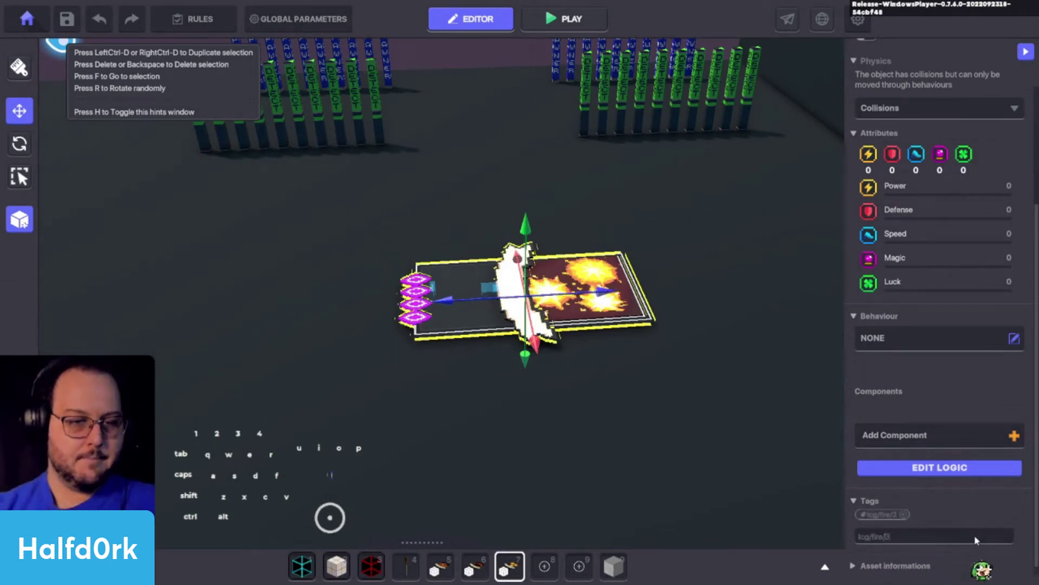
Finish tagging the Combustion card with tcg/fire/13
{"action": "key", "text": "1"}
{"action": "key", "text": "s"}
Save the tagged card as a new preset named TCG_Combustion
{"action": "left_click", "coordinate": [25, 234]}
{"action": "left_click", "coordinate": [405, 161]}
{"action": "key", "text": "c"}
{"action": "left_click", "coordinate": [750, 253]}
{"action": "left_click", "coordinate": [535, 318]}
{"action": "key", "text": "shift+c"}
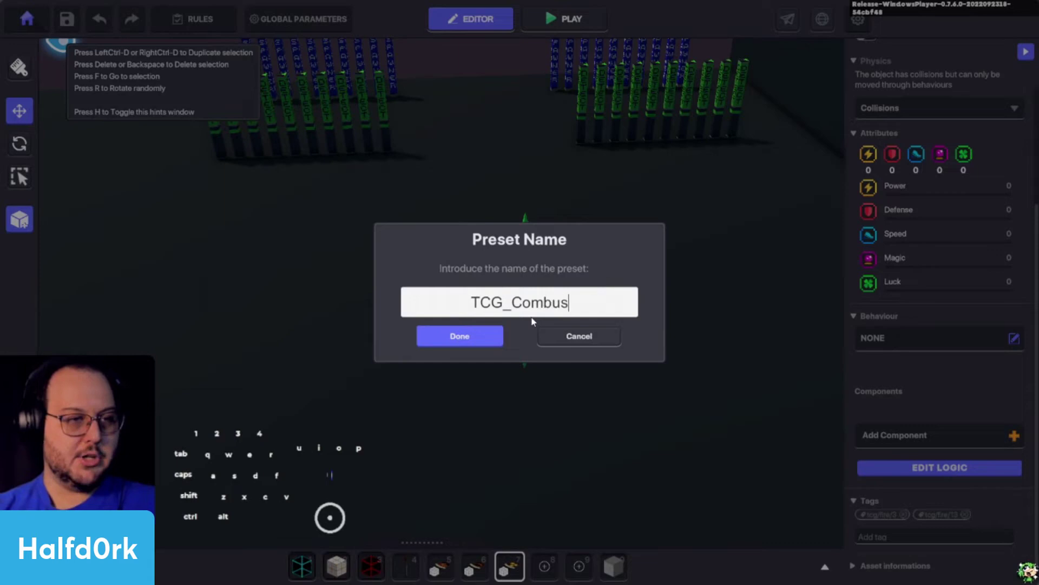
{"action": "left_click", "coordinate": [499, 337]}
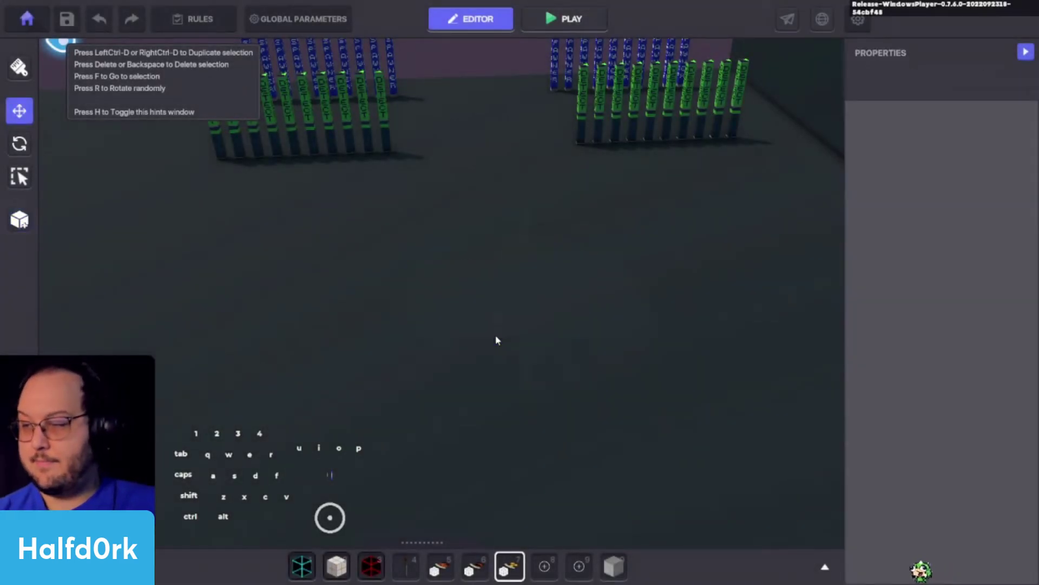
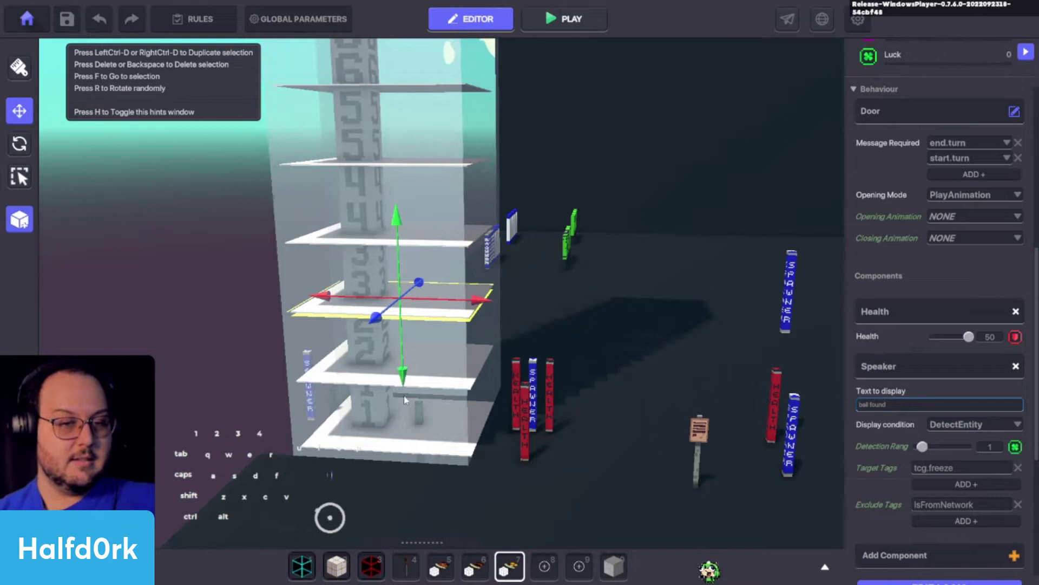
Review the floor-3 carpet's tcg.freeze Speaker detector logic and save the game with Ctrl+S
{"action": "middle_click", "coordinate": [924, 461]}
{"action": "left_click", "coordinate": [916, 446]}
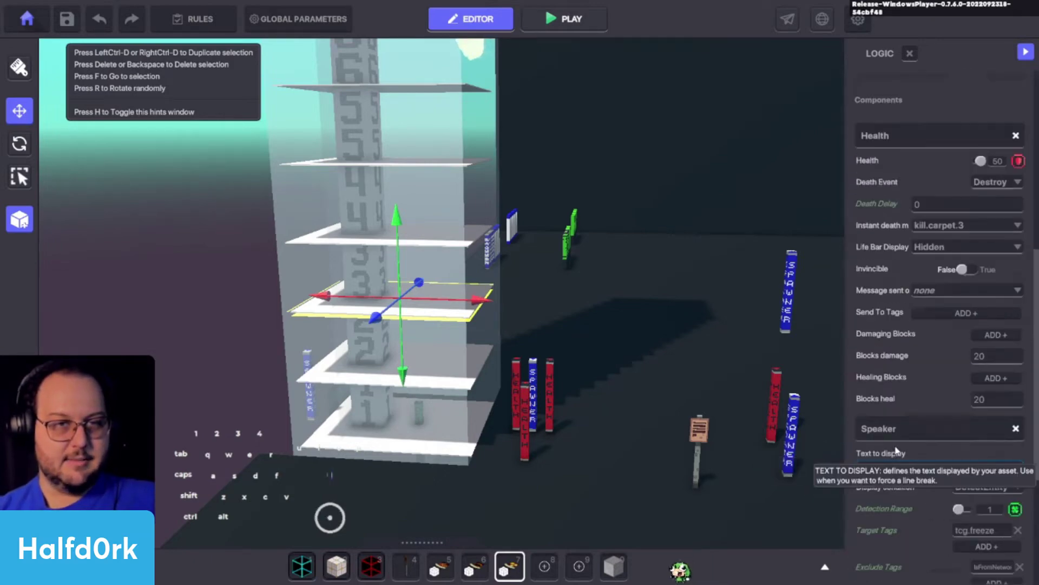
{"action": "key", "text": "ctrl+s"}
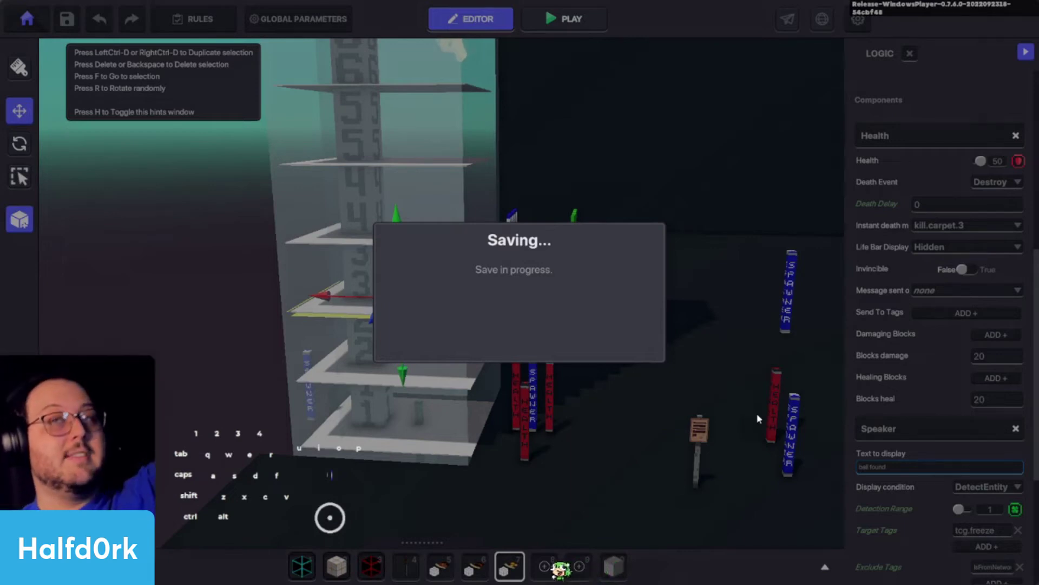
{"action": "left_click", "coordinate": [526, 345]}
Play-test the game, walking onto the platform and dismissing the TCG TURN 1 messages
{"action": "left_click", "coordinate": [567, 14]}
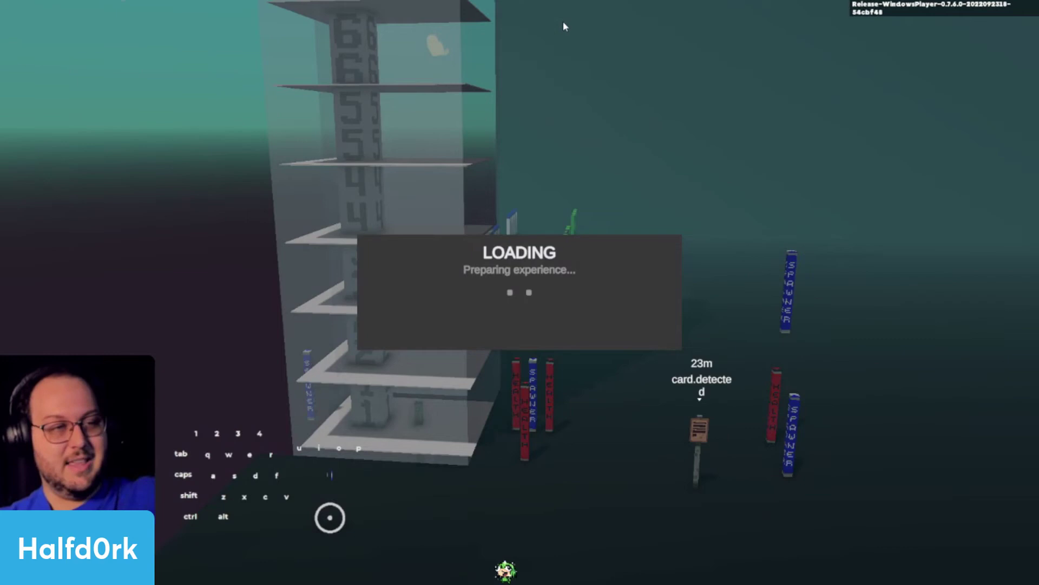
{"action": "key", "text": "d"}
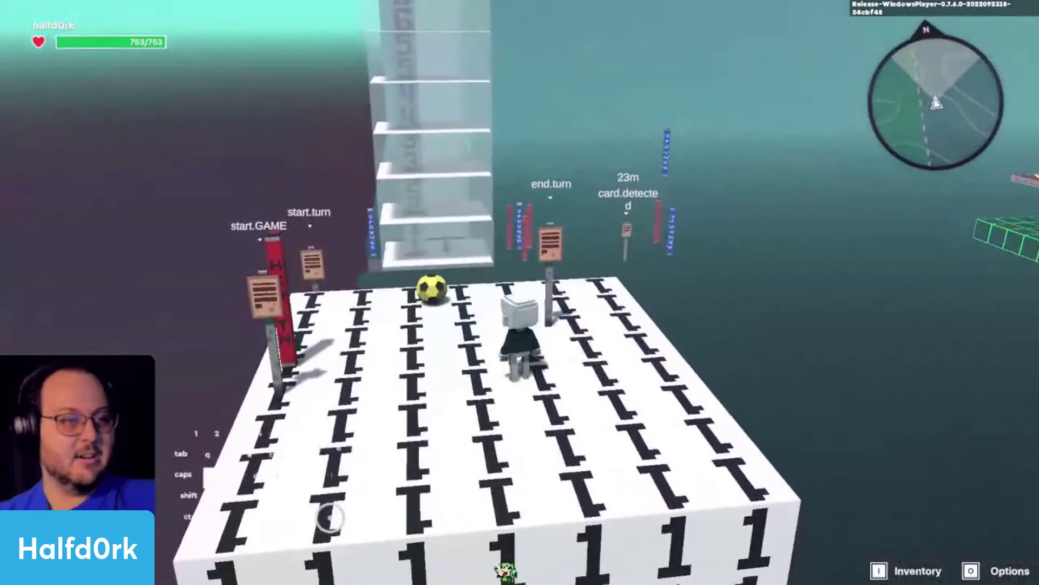
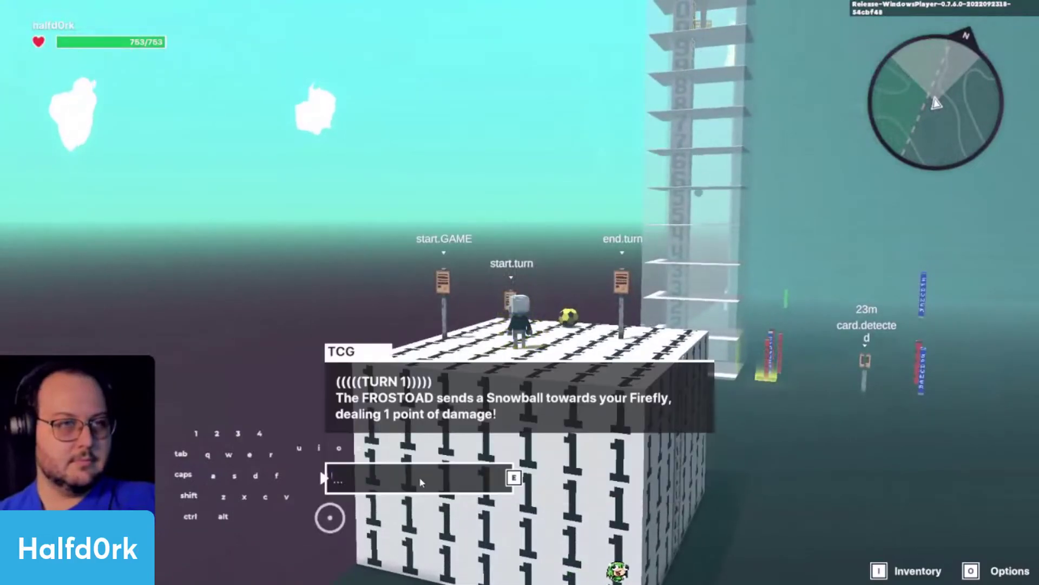
{"action": "key", "text": "e"}
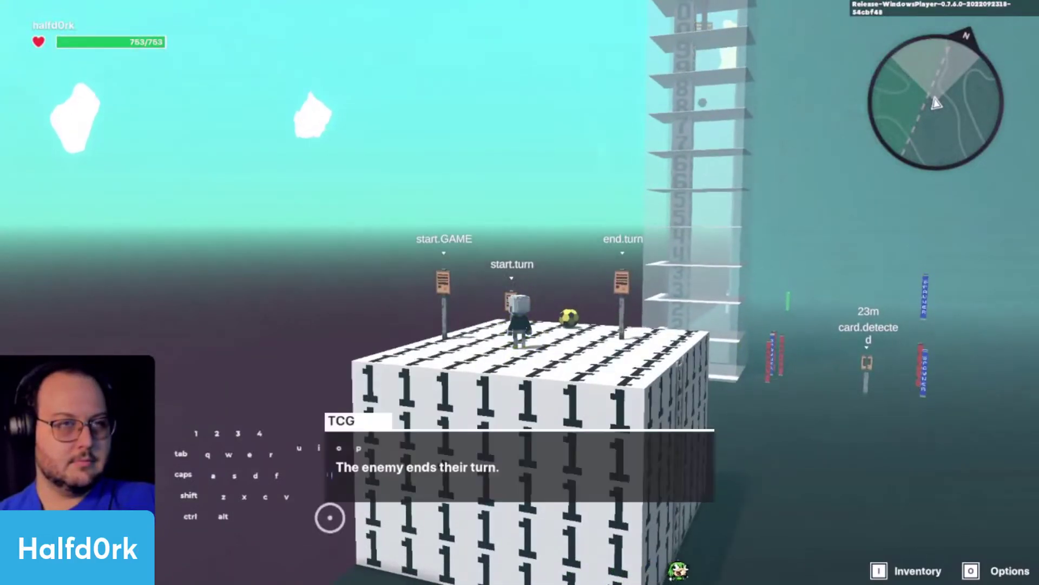
{"action": "key", "text": "e"}
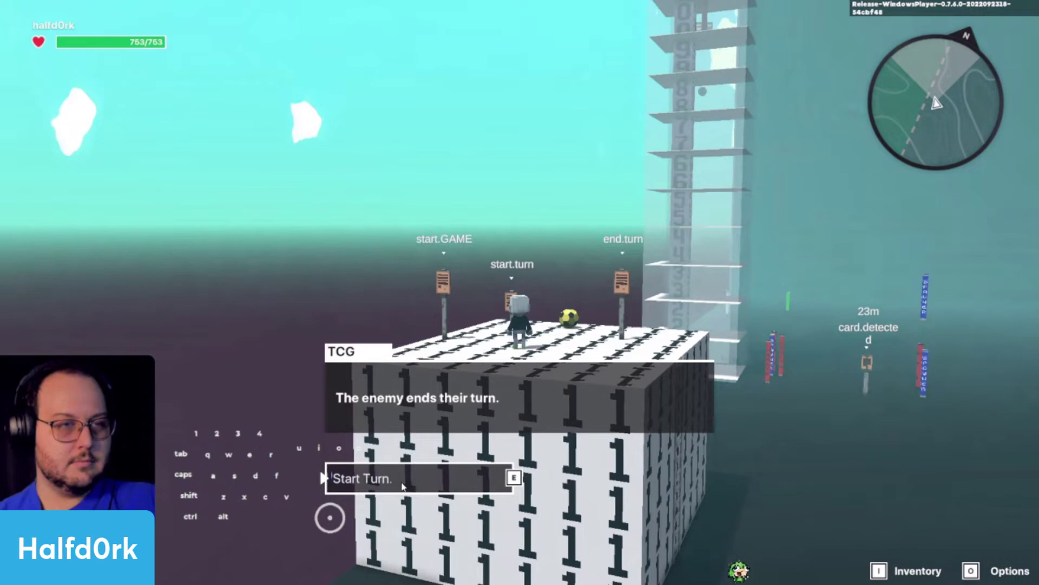
{"action": "key", "text": "e"}
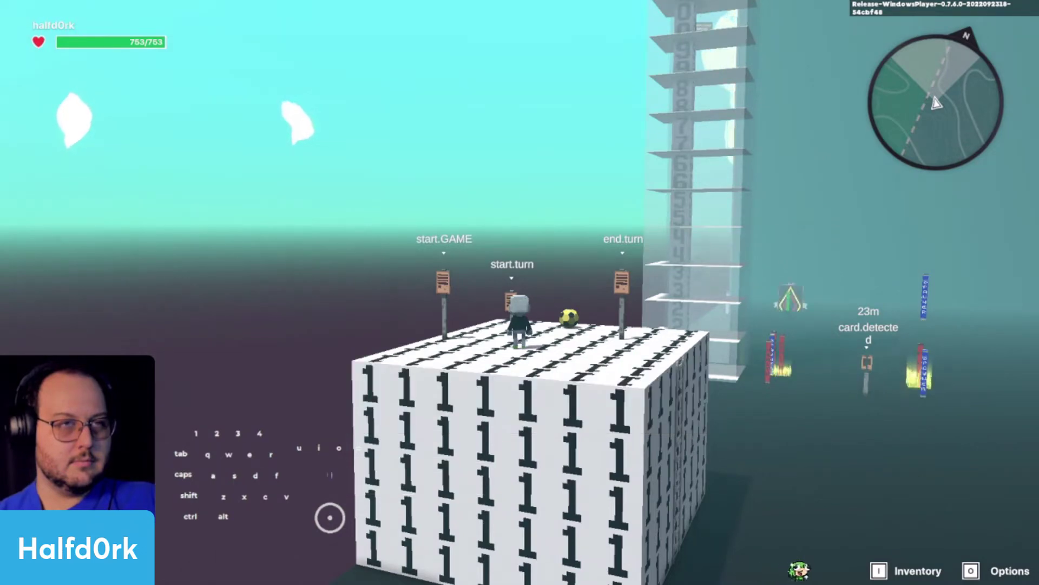
{"action": "key", "text": "d"}
{"action": "key", "text": "d"}
Leave play mode back to the editor and look over the scene
{"action": "key", "text": "Tab"}
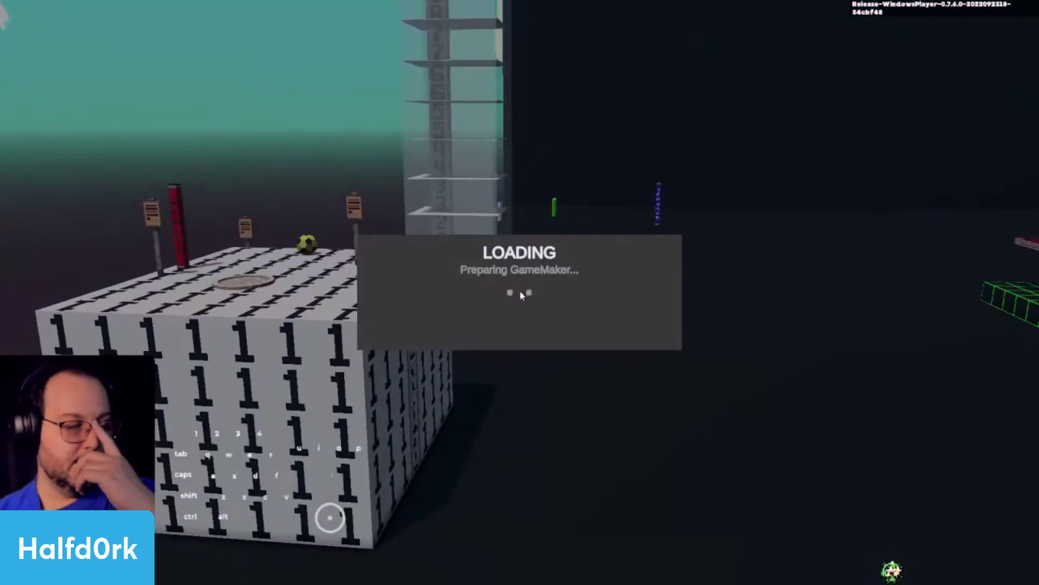
{"action": "left_click_drag", "start_coordinate": [591, 354], "coordinate": [592, 388]}
{"action": "left_click_drag", "start_coordinate": [595, 437], "coordinate": [522, 455]}
Fly to the spawner towers and place the TCG_Evolve card from the catalogue
{"action": "key", "text": "alt+d"}
{"action": "left_click", "coordinate": [642, 363]}
{"action": "key", "text": "space"}
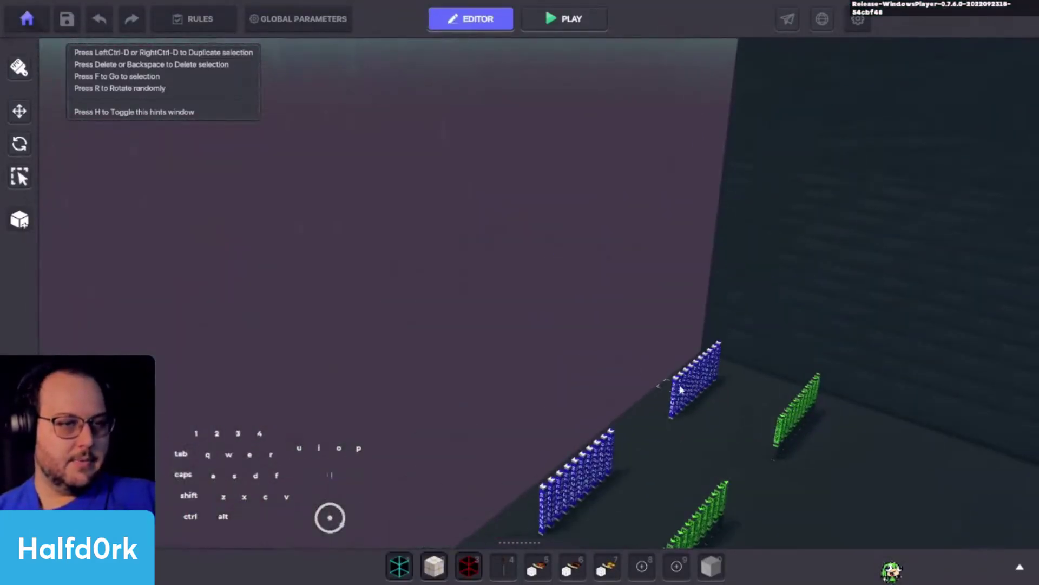
{"action": "left_click_drag", "start_coordinate": [659, 389], "coordinate": [611, 380]}
{"action": "left_click", "coordinate": [542, 359]}
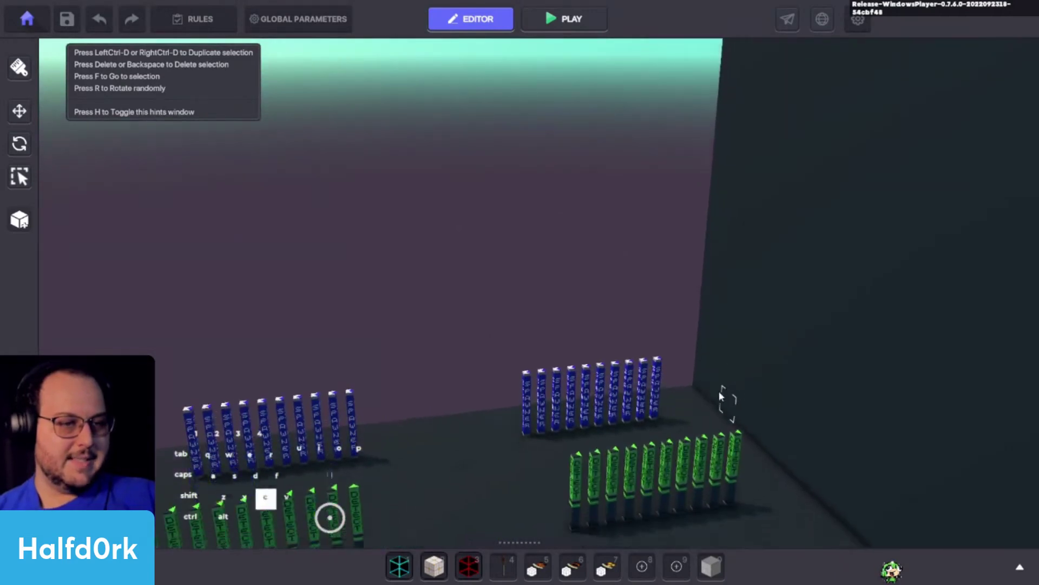
{"action": "key", "text": "s"}
{"action": "key", "text": "shift+c"}
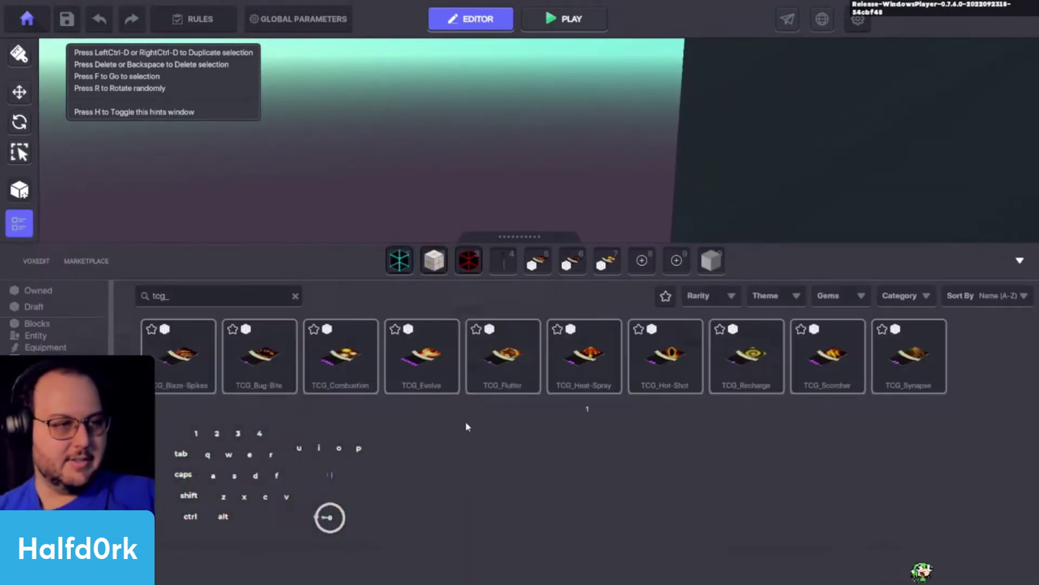
{"action": "left_click", "coordinate": [454, 365]}
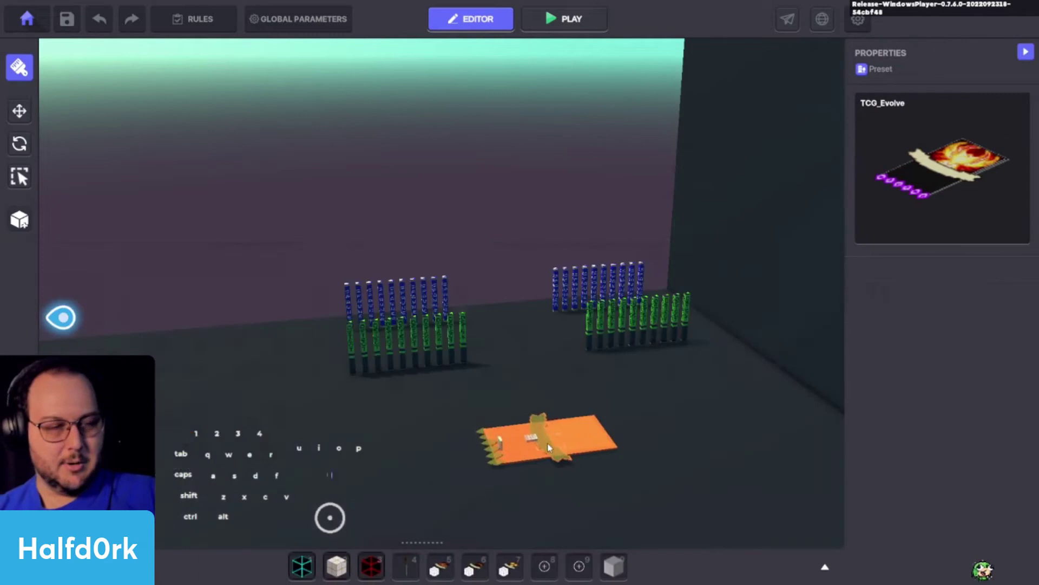
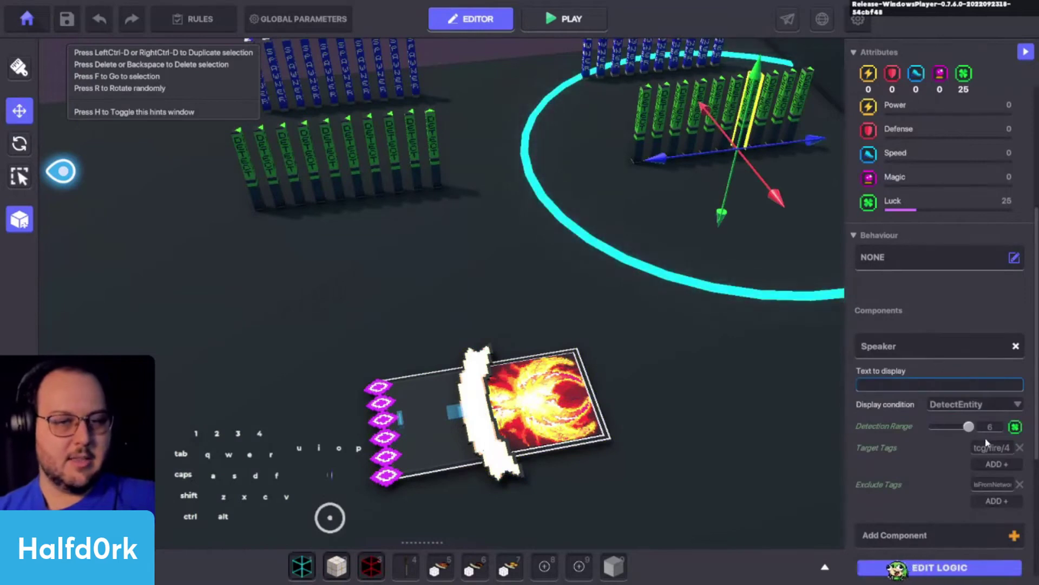
Copy a detector's target tag and paste it into the Evolve card's Tags field
{"action": "left_click", "coordinate": [991, 451]}
{"action": "key", "text": "ctrl+c"}
{"action": "left_click", "coordinate": [616, 444]}
{"action": "left_click", "coordinate": [572, 360]}
{"action": "left_click", "coordinate": [573, 360]}
{"action": "key", "text": "ctrl+v"}
{"action": "key", "text": "ctrl+v"}
{"action": "key", "text": "1"}
{"action": "double_click", "coordinate": [573, 360]}
Save the card as a preset named TCG_Evolve
{"action": "left_click", "coordinate": [426, 152]}
{"action": "left_click", "coordinate": [427, 171]}
{"action": "left_click", "coordinate": [435, 164]}
{"action": "key", "text": "c"}
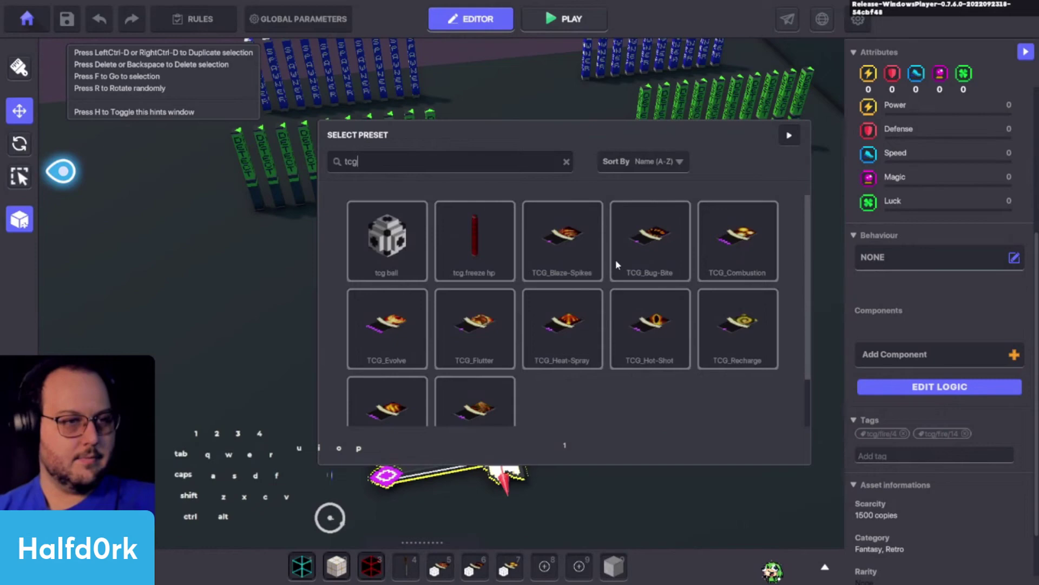
{"action": "left_click", "coordinate": [546, 304]}
{"action": "key", "text": "shift+c"}
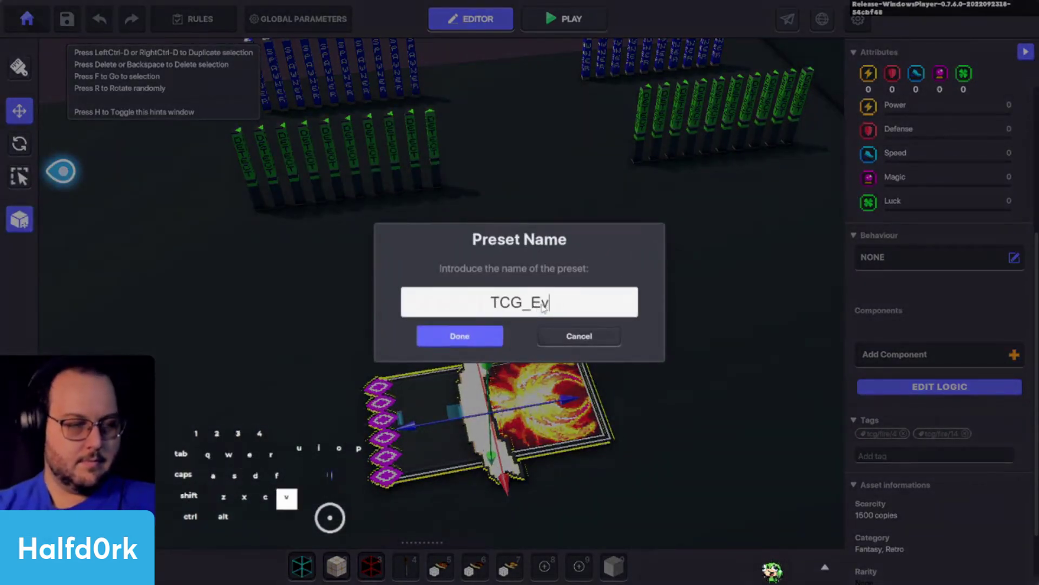
{"action": "key", "text": "e"}
{"action": "left_click", "coordinate": [455, 332]}
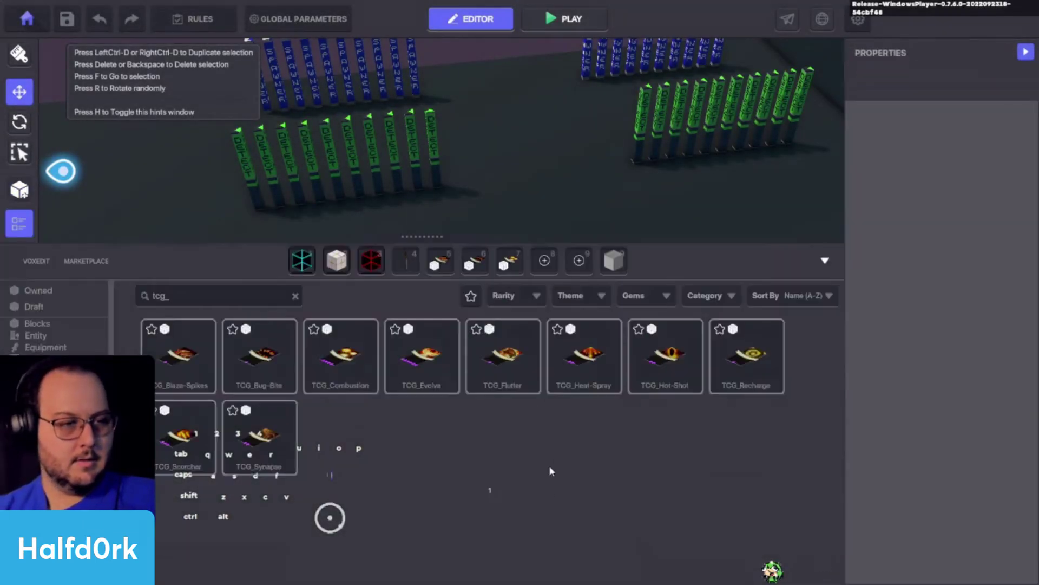
Adjust the view, then place the TCG_Flutter card from the catalogue on the floor
{"action": "left_click_drag", "start_coordinate": [510, 251], "coordinate": [496, 215]}
{"action": "left_click_drag", "start_coordinate": [463, 258], "coordinate": [464, 228]}
{"action": "left_click_drag", "start_coordinate": [478, 258], "coordinate": [463, 229]}
{"action": "left_click_drag", "start_coordinate": [450, 257], "coordinate": [450, 219]}
{"action": "left_click_drag", "start_coordinate": [503, 358], "coordinate": [451, 271]}
{"action": "left_click_drag", "start_coordinate": [592, 370], "coordinate": [484, 268]}
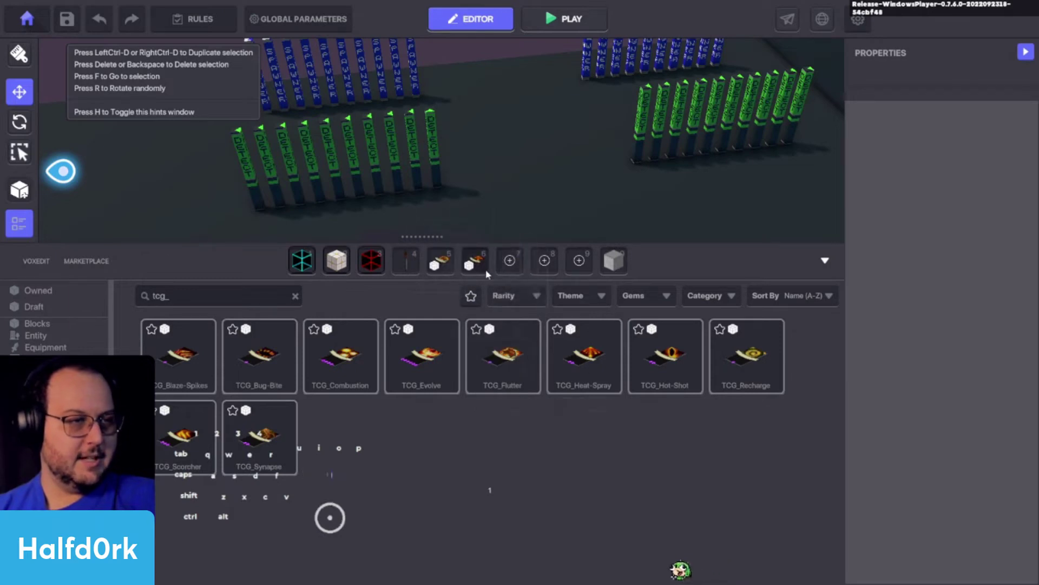
{"action": "left_click", "coordinate": [663, 369]}
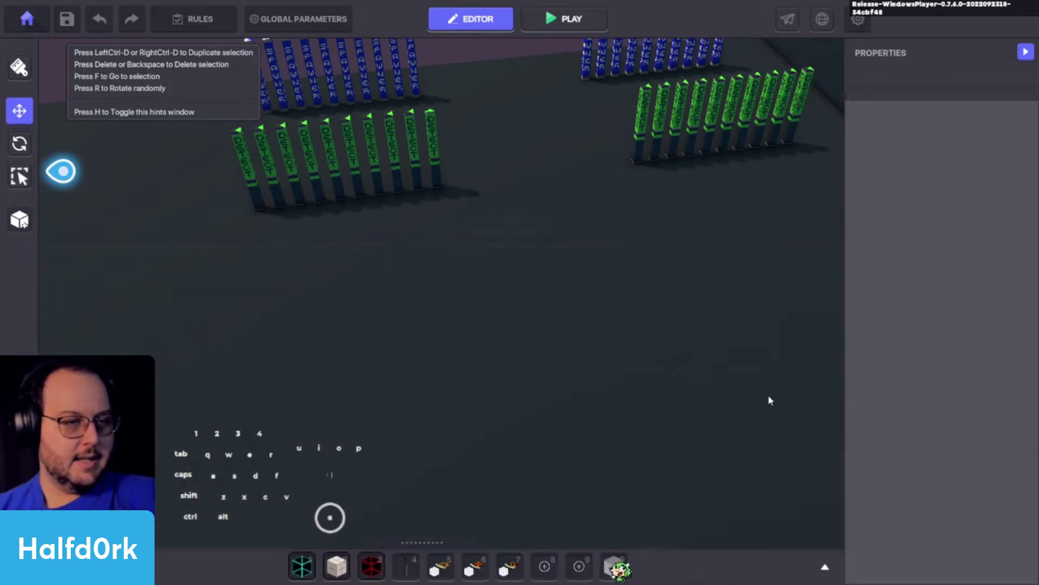
{"action": "left_click", "coordinate": [440, 566]}
{"action": "left_click", "coordinate": [517, 324]}
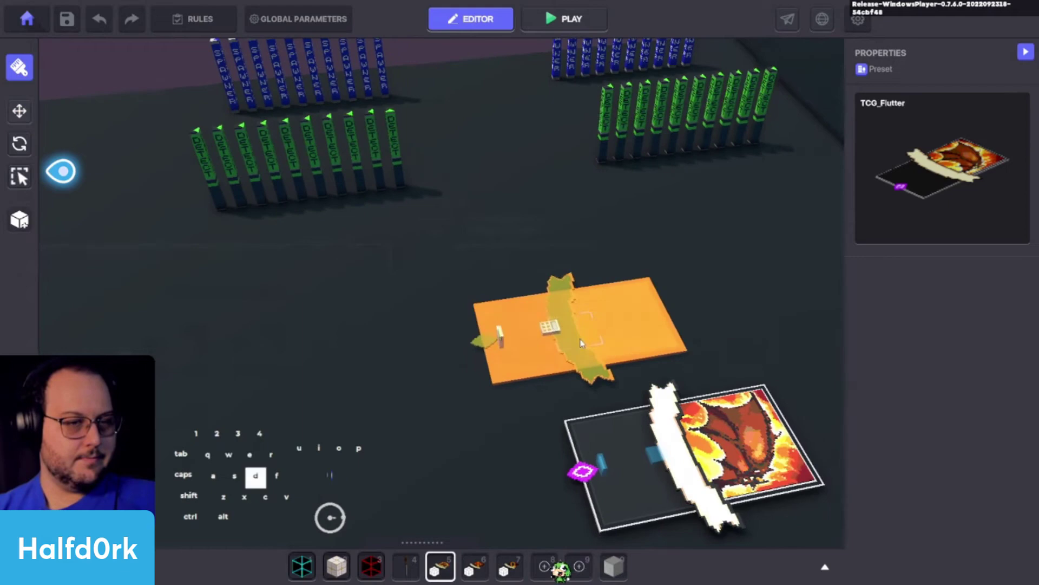
{"action": "left_click", "coordinate": [678, 313]}
Paste the fire tag into the Flutter card's Tags field and add it
{"action": "key", "text": "d"}
{"action": "key", "text": "d"}
{"action": "middle_click", "coordinate": [972, 501]}
{"action": "left_click", "coordinate": [965, 499]}
{"action": "key", "text": "ctrl+v"}
{"action": "key", "text": "ctrl+a"}
{"action": "key", "text": "ctrl+c"}
{"action": "left_click", "coordinate": [939, 399]}
{"action": "key", "text": "ctrl+v"}
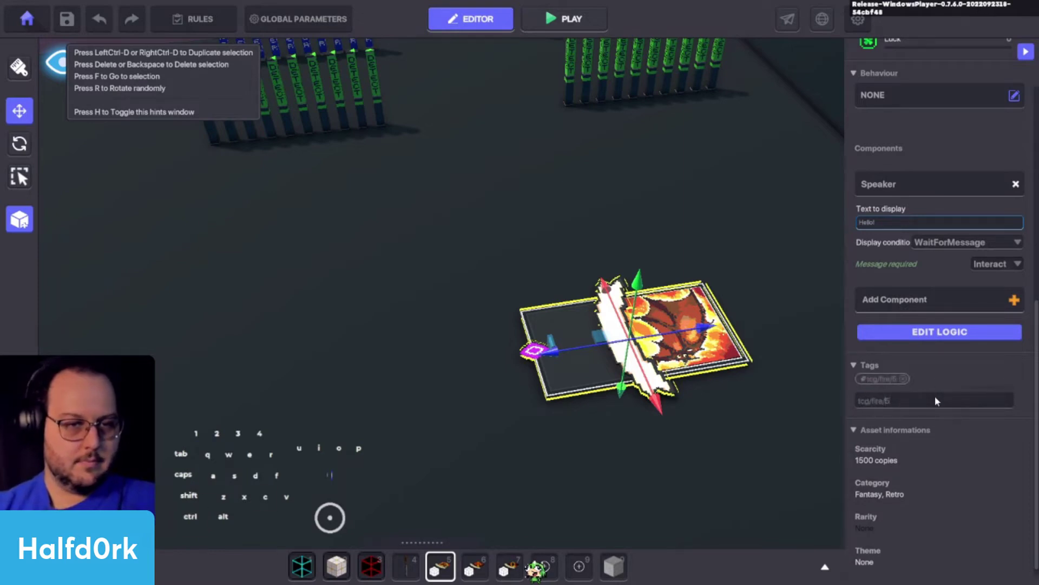
{"action": "key", "text": "1"}
{"action": "left_click_drag", "start_coordinate": [936, 395], "coordinate": [920, 265]}
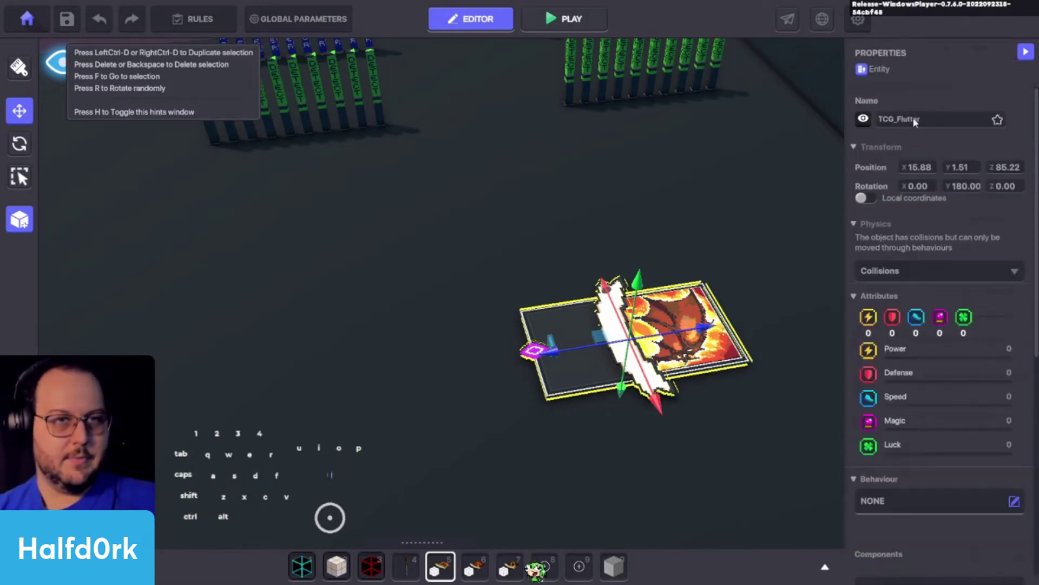
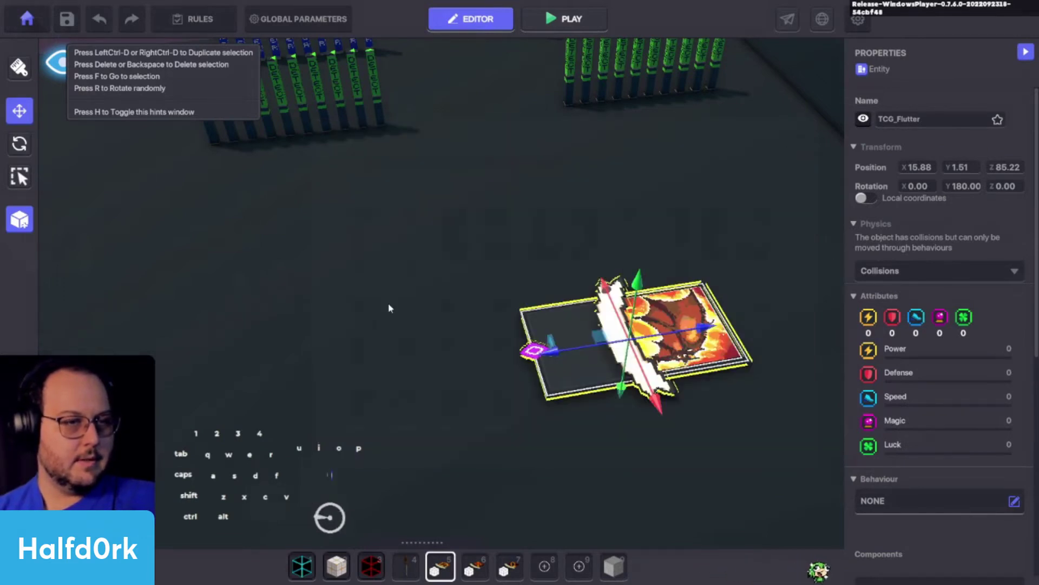
Save the Flutter card as a preset named TCG_Flutter
{"action": "left_click", "coordinate": [468, 167]}
{"action": "key", "text": "f"}
{"action": "left_click", "coordinate": [565, 249]}
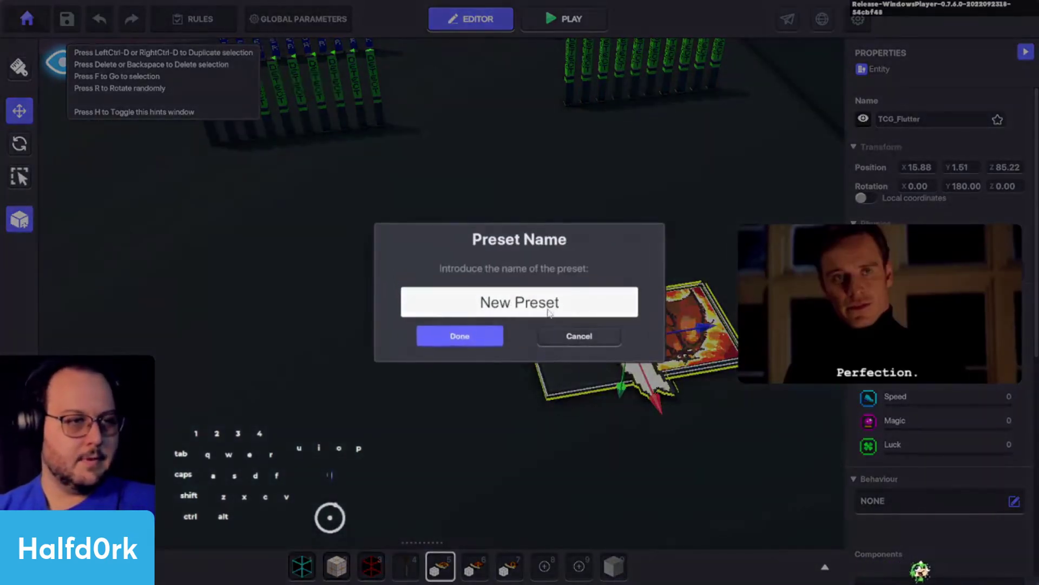
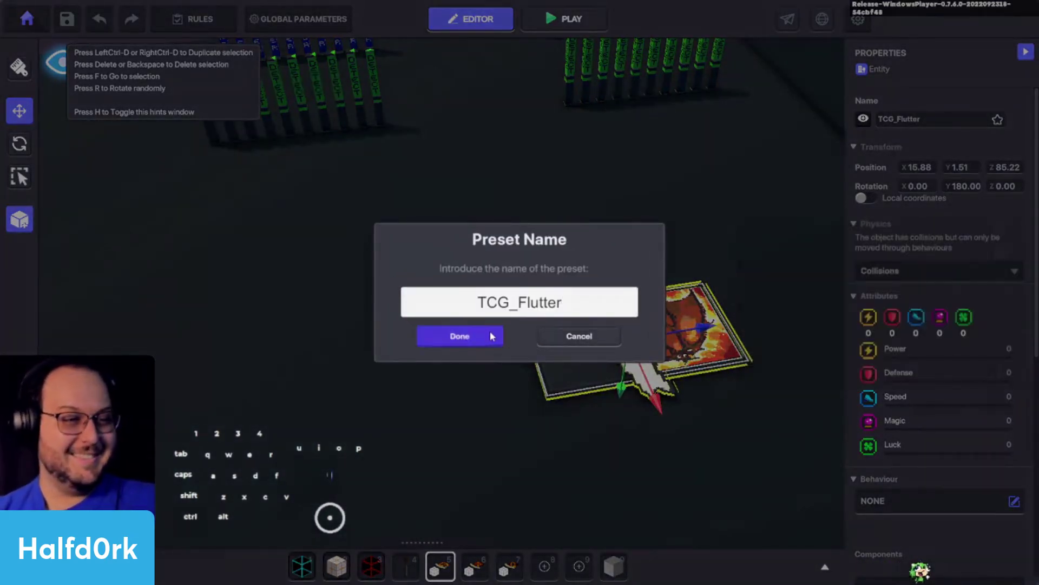
{"action": "left_click", "coordinate": [493, 332]}
{"action": "key", "text": "alt+Tab"}
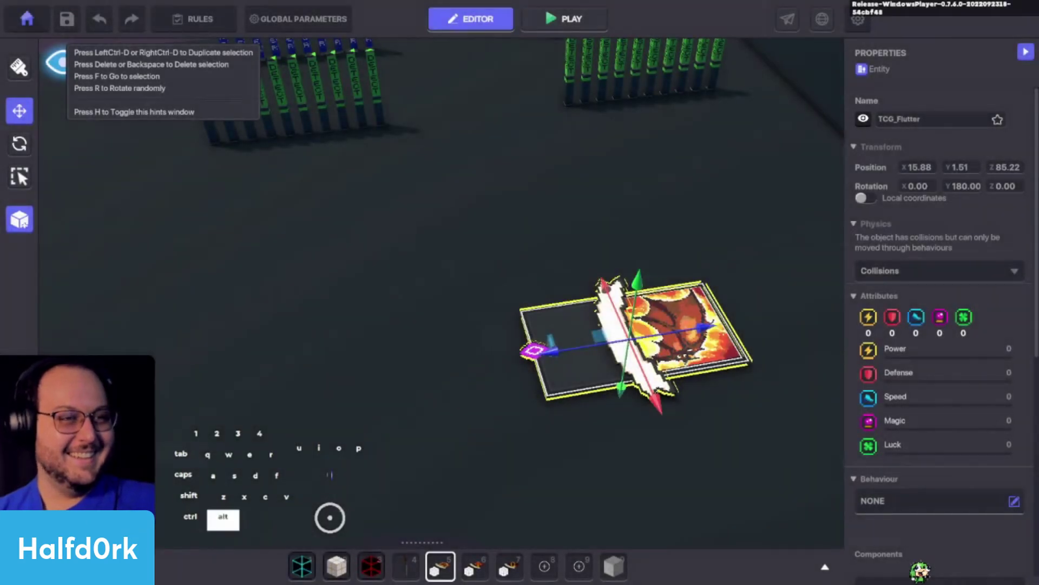
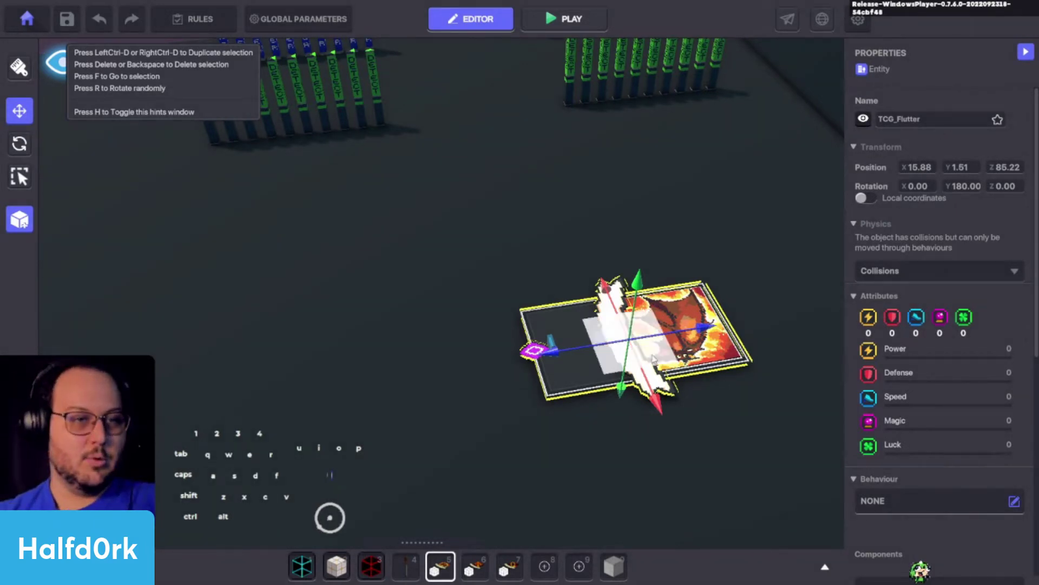
{"action": "middle_click", "coordinate": [678, 268]}
{"action": "left_click_drag", "start_coordinate": [686, 250], "coordinate": [666, 231]}
Select a card detector tower and copy its target tag from the Properties panel
{"action": "key", "text": "d"}
{"action": "key", "text": "w"}
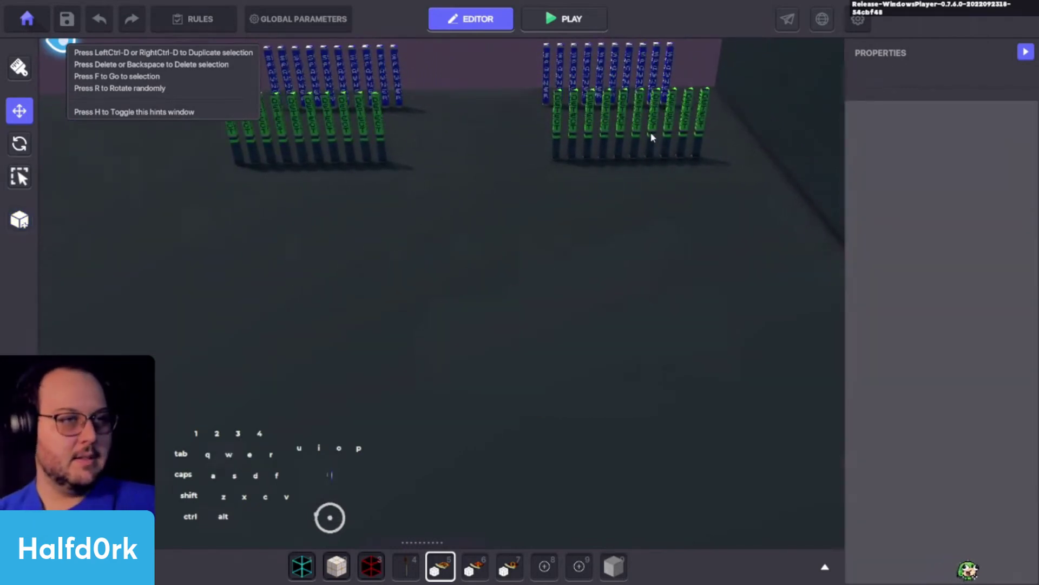
{"action": "left_click", "coordinate": [645, 134]}
{"action": "left_click", "coordinate": [642, 134]}
{"action": "middle_click", "coordinate": [916, 312]}
{"action": "scroll", "scroll_direction": "down", "scroll_amount": 3}
{"action": "middle_click", "coordinate": [923, 342]}
{"action": "left_click_drag", "start_coordinate": [923, 435], "coordinate": [940, 472]}
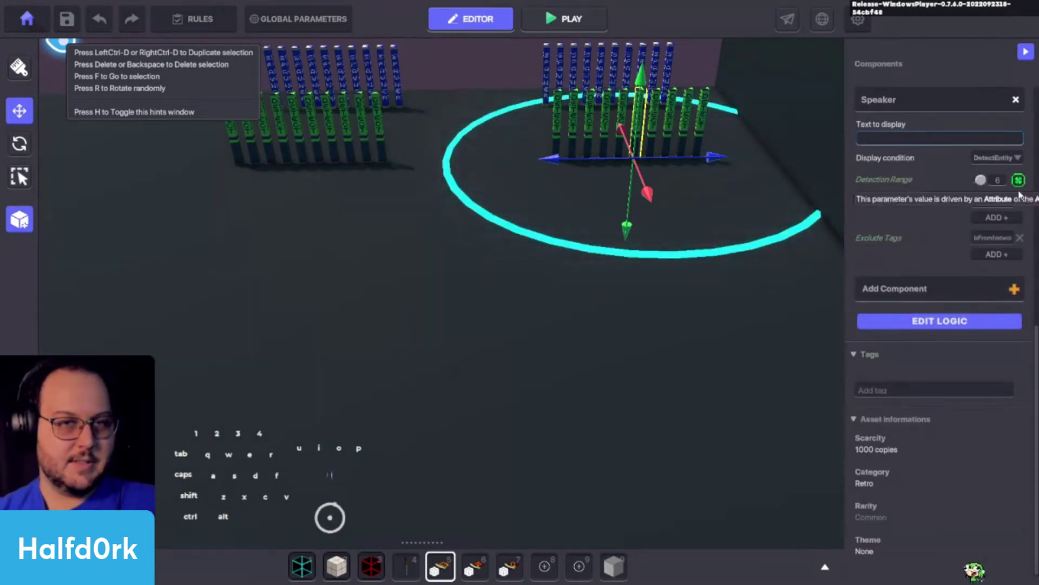
{"action": "left_click", "coordinate": [630, 98]}
{"action": "left_click", "coordinate": [982, 207]}
{"action": "key", "text": "ctrl+c"}
Place the TCG_Heat-Spray card on the floor and paste the fire tag into its Tags field
{"action": "left_click_drag", "start_coordinate": [559, 415], "coordinate": [501, 545]}
{"action": "double_click", "coordinate": [483, 564]}
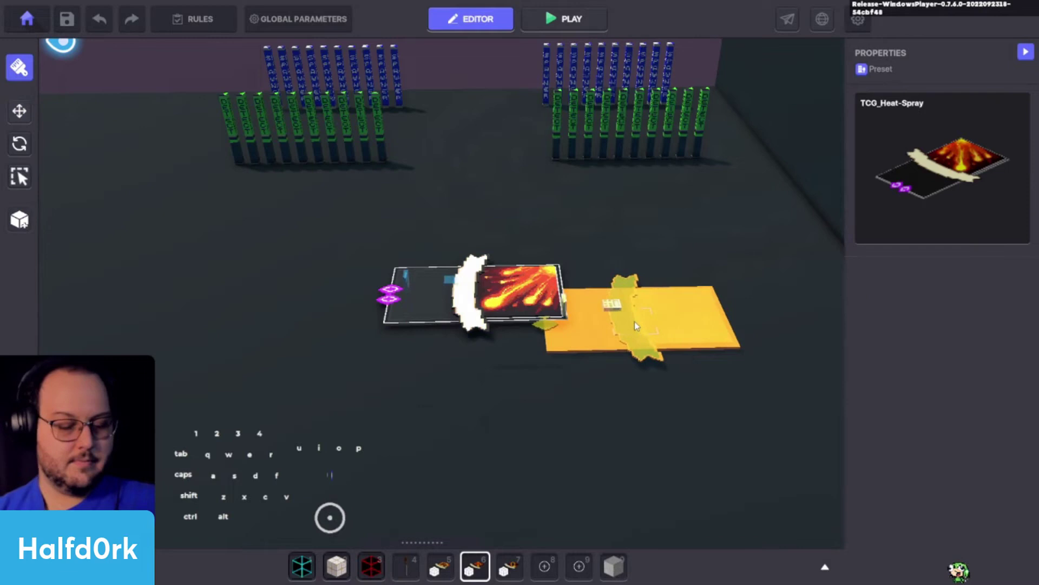
{"action": "left_click", "coordinate": [561, 288]}
{"action": "scroll", "scroll_direction": "down", "scroll_amount": 3}
{"action": "left_click", "coordinate": [911, 390]}
{"action": "left_click", "coordinate": [907, 367]}
{"action": "left_click", "coordinate": [906, 373]}
{"action": "left_click_drag", "start_coordinate": [903, 370], "coordinate": [906, 389]}
{"action": "key", "text": "ctrl+v"}
{"action": "key", "text": "ctrl+v"}
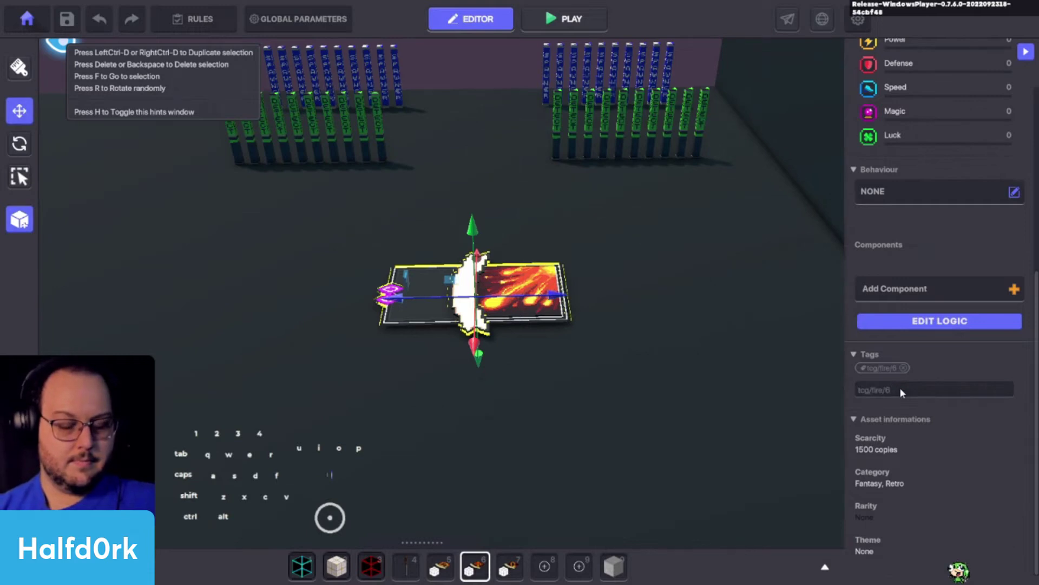
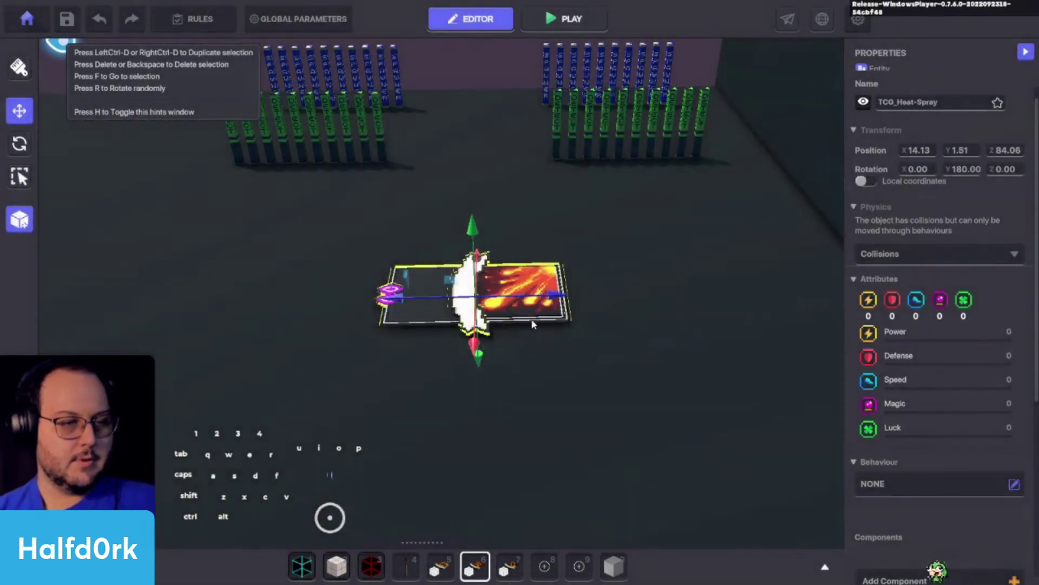
Select the Card Selector 8 Detector tower to check its tcg/fire/7 target
{"action": "double_click", "coordinate": [519, 309]}
{"action": "key", "text": "o"}
{"action": "left_click", "coordinate": [610, 130]}
{"action": "left_click", "coordinate": [594, 110]}
Copy the detector's tag and add tcg/fire/7 and tcg/fire/17 to the flame card's Tags field
{"action": "left_click", "coordinate": [607, 111]}
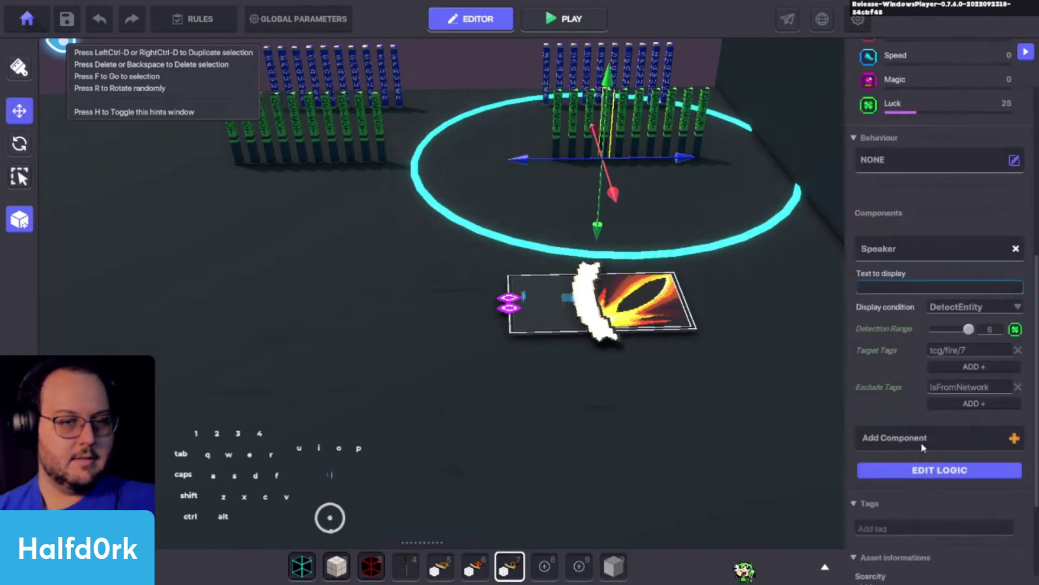
{"action": "left_click", "coordinate": [984, 352]}
{"action": "key", "text": "ctrl+c"}
{"action": "left_click", "coordinate": [658, 309]}
{"action": "left_click", "coordinate": [918, 402]}
{"action": "left_click", "coordinate": [917, 390]}
{"action": "key", "text": "ctrl+v"}
{"action": "left_click", "coordinate": [905, 399]}
{"action": "key", "text": "ctrl+v"}
{"action": "key", "text": "1"}
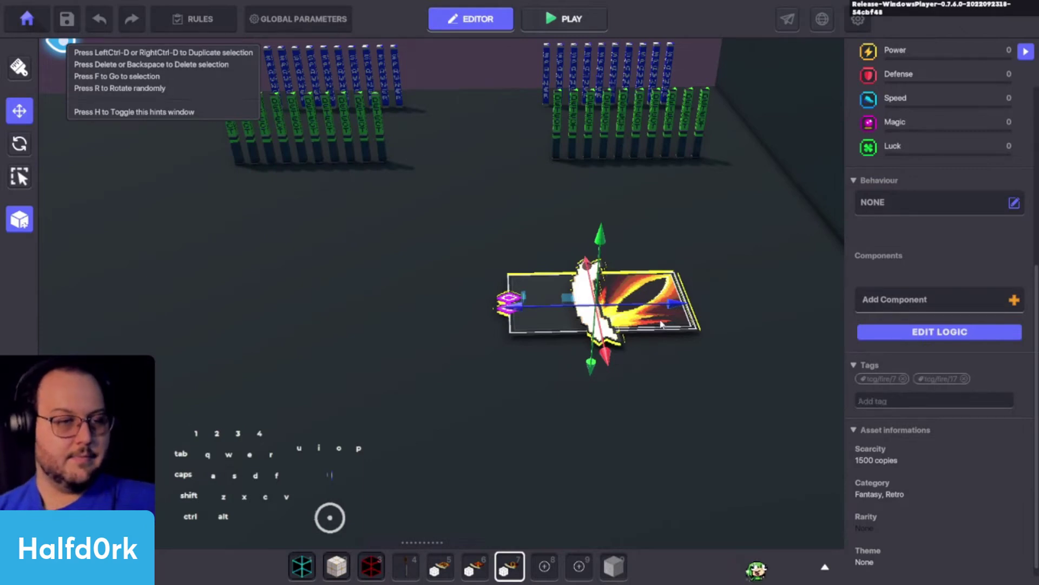
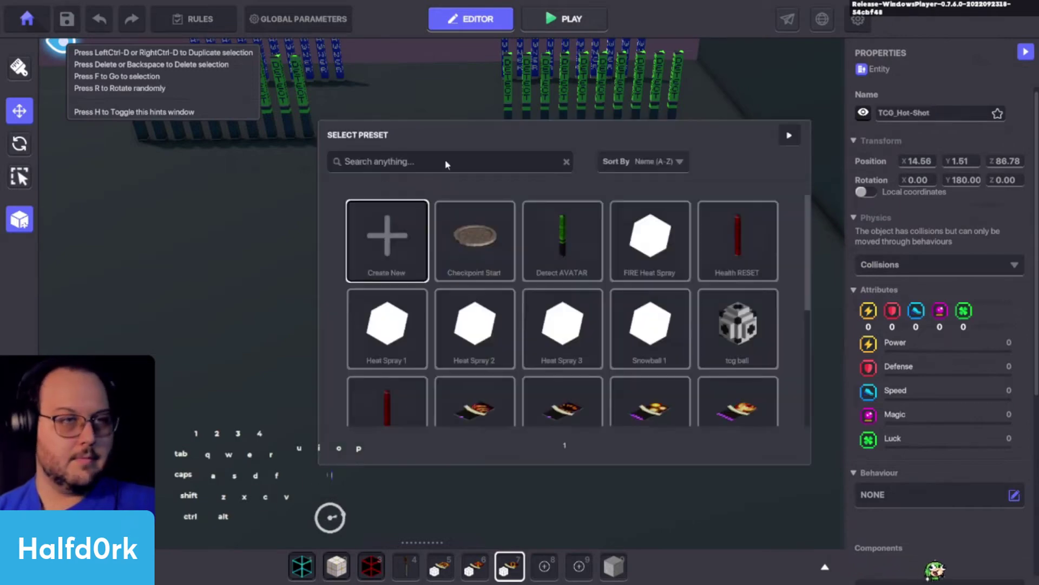
Save the card as a preset with the pasted name, then pick the TCG_Hot-Shot preset
{"action": "left_click", "coordinate": [434, 163]}
{"action": "key", "text": "ctrl+v"}
{"action": "left_click", "coordinate": [580, 248]}
{"action": "left_click", "coordinate": [549, 312]}
{"action": "key", "text": "ctrl+v"}
{"action": "left_click", "coordinate": [459, 334]}
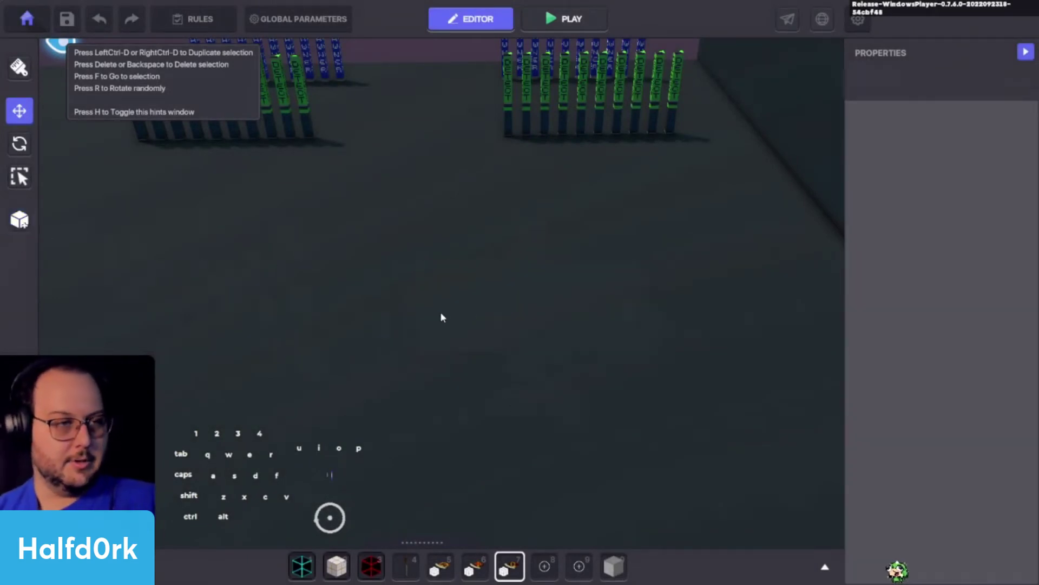
{"action": "double_click", "coordinate": [522, 557]}
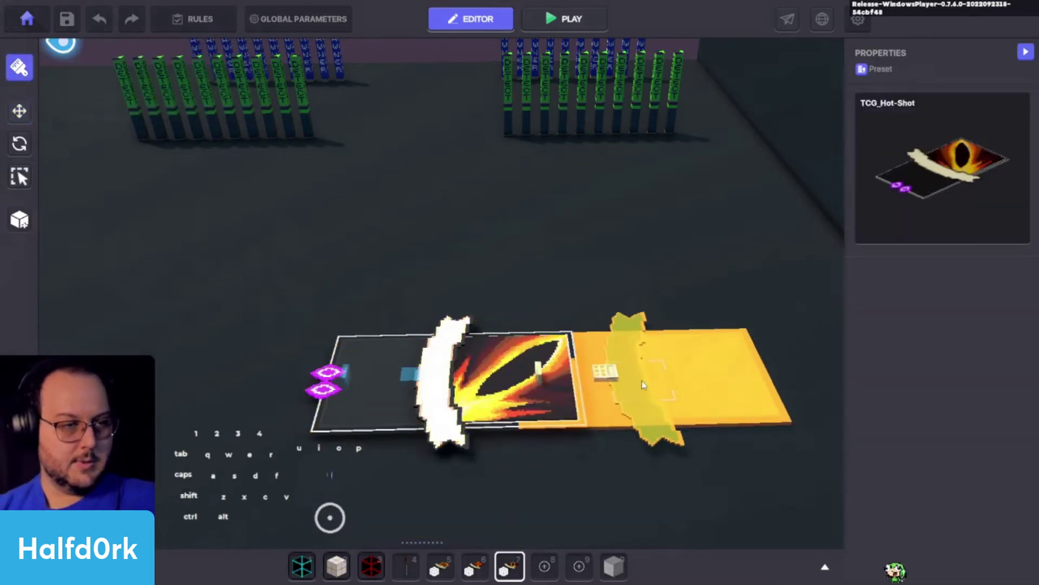
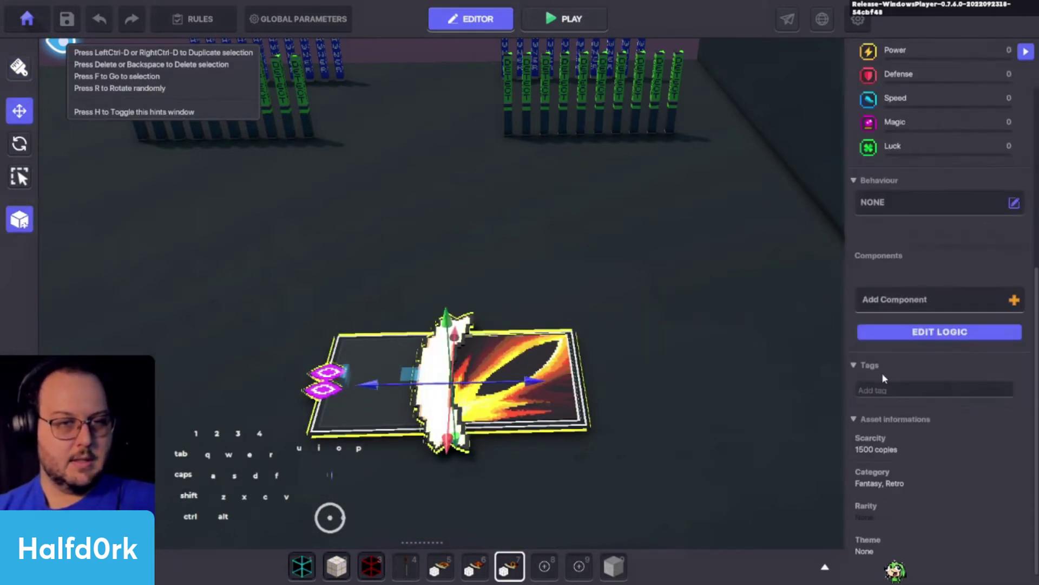
Undo the last few changes and confirm the Hot-Shot card's tags
{"action": "left_click_drag", "start_coordinate": [942, 346], "coordinate": [780, 342]}
{"action": "key", "text": "ctrl+z"}
{"action": "key", "text": "ctrl+z"}
{"action": "key", "text": "ctrl+z"}
{"action": "key", "text": "ctrl+z"}
{"action": "scroll", "scroll_direction": "up", "scroll_amount": 3}
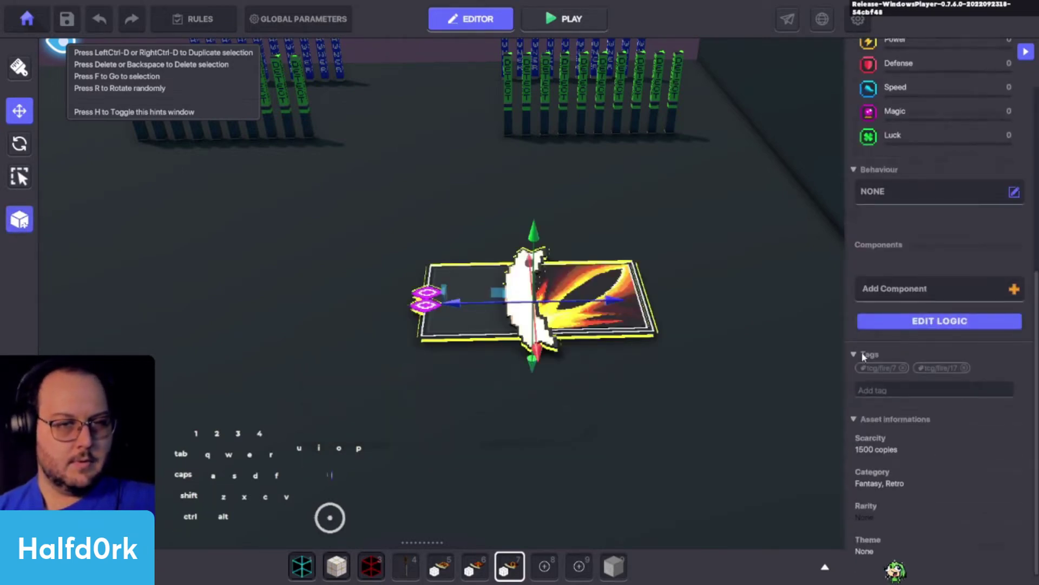
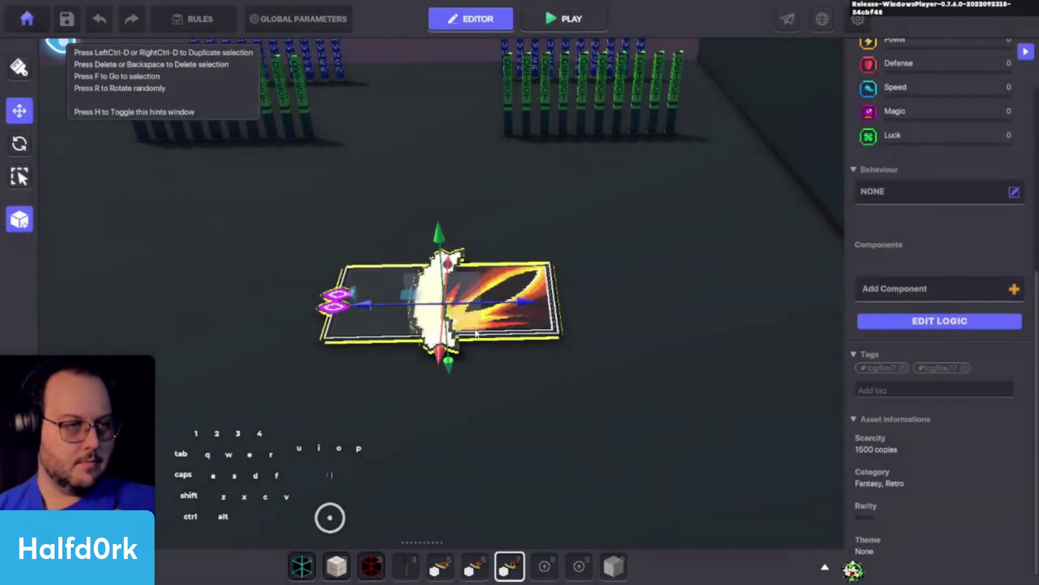
Adjust the Hot-Shot card's properties and pick the preset again for placing
{"action": "double_click", "coordinate": [519, 378]}
{"action": "key", "text": "i"}
{"action": "left_click", "coordinate": [560, 379]}
{"action": "middle_click", "coordinate": [973, 481]}
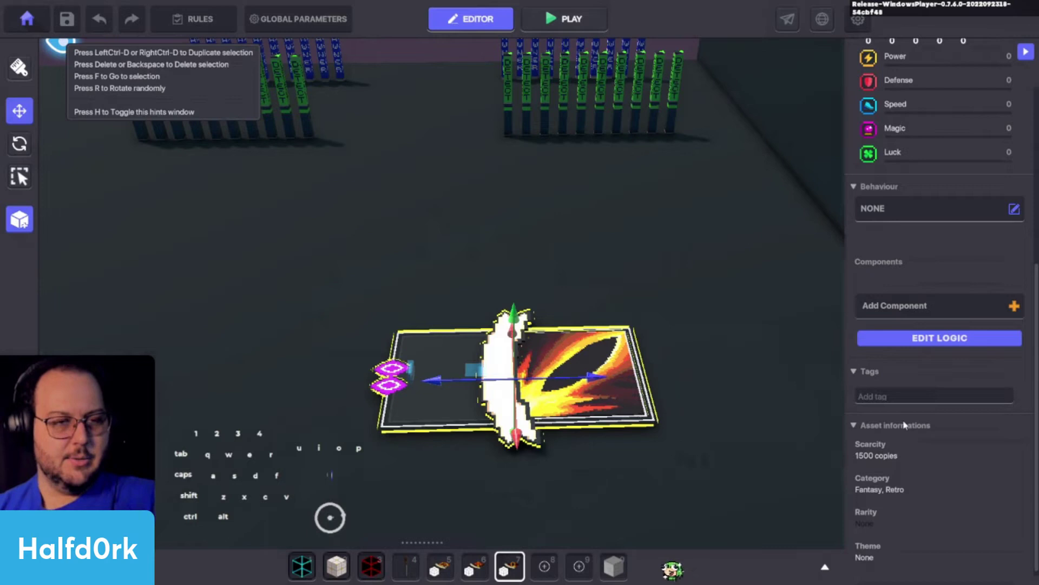
{"action": "double_click", "coordinate": [885, 377]}
{"action": "left_click", "coordinate": [877, 393]}
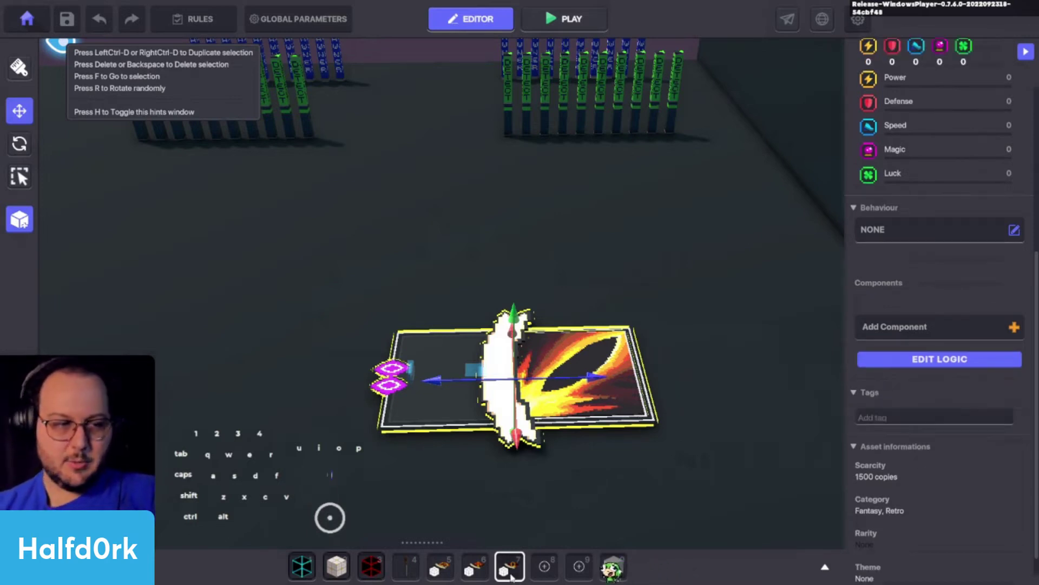
{"action": "left_click", "coordinate": [511, 561]}
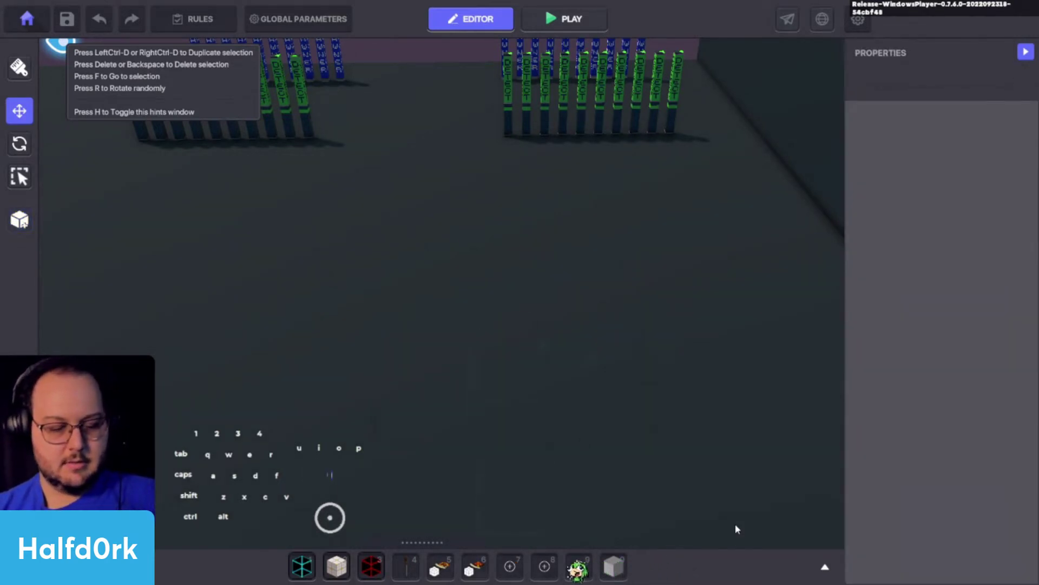
{"action": "left_click", "coordinate": [684, 370]}
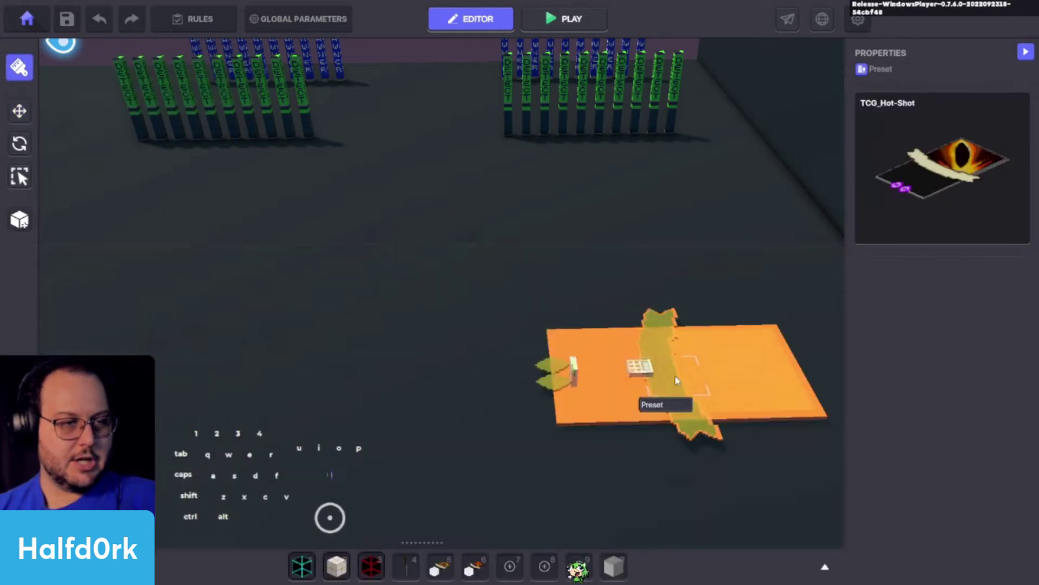
Place the Hot-Shot card in the scene, then pick the Heat-Spray preset for placing
{"action": "left_click", "coordinate": [482, 335]}
{"action": "key", "text": "i"}
{"action": "left_click", "coordinate": [529, 334]}
{"action": "scroll", "scroll_direction": "up", "scroll_amount": 3}
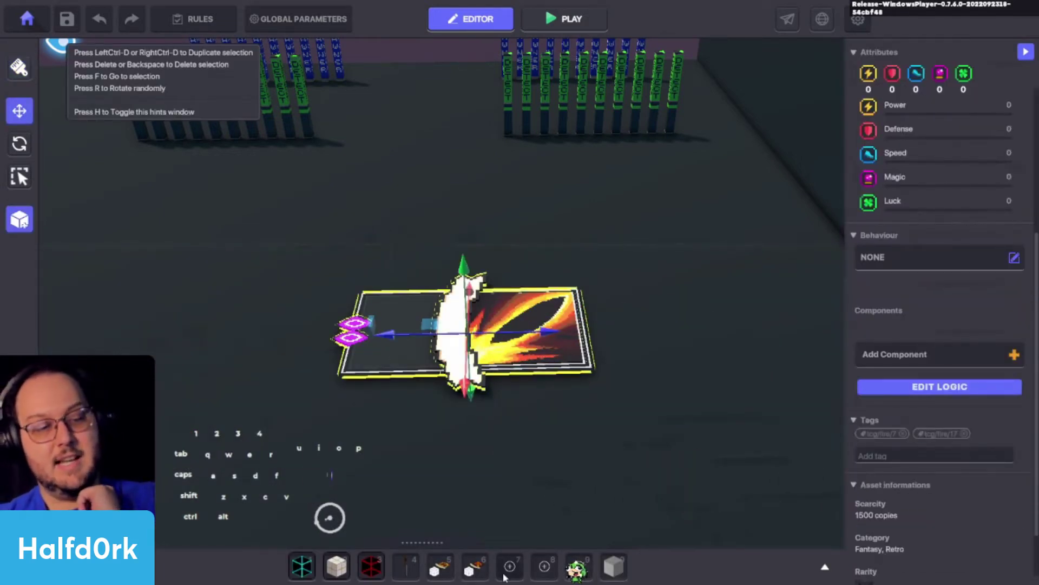
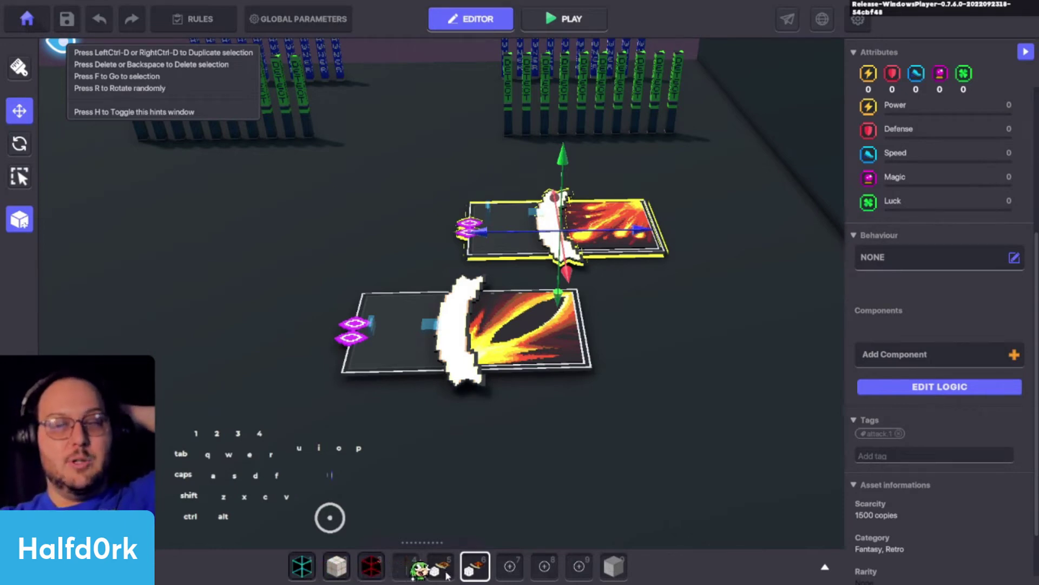
{"action": "key", "text": "alt+Tab"}
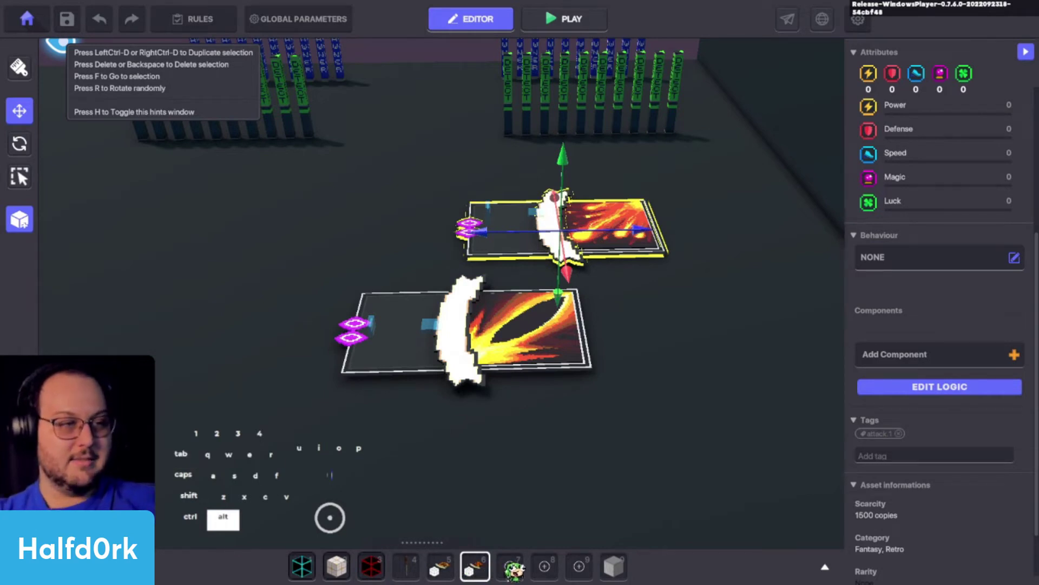
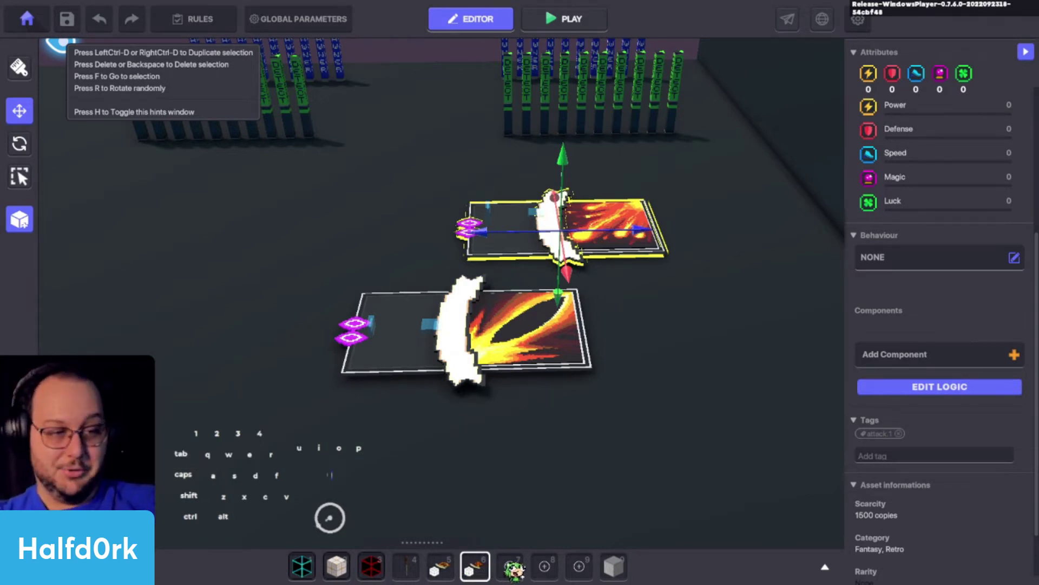
{"action": "left_click", "coordinate": [689, 565]}
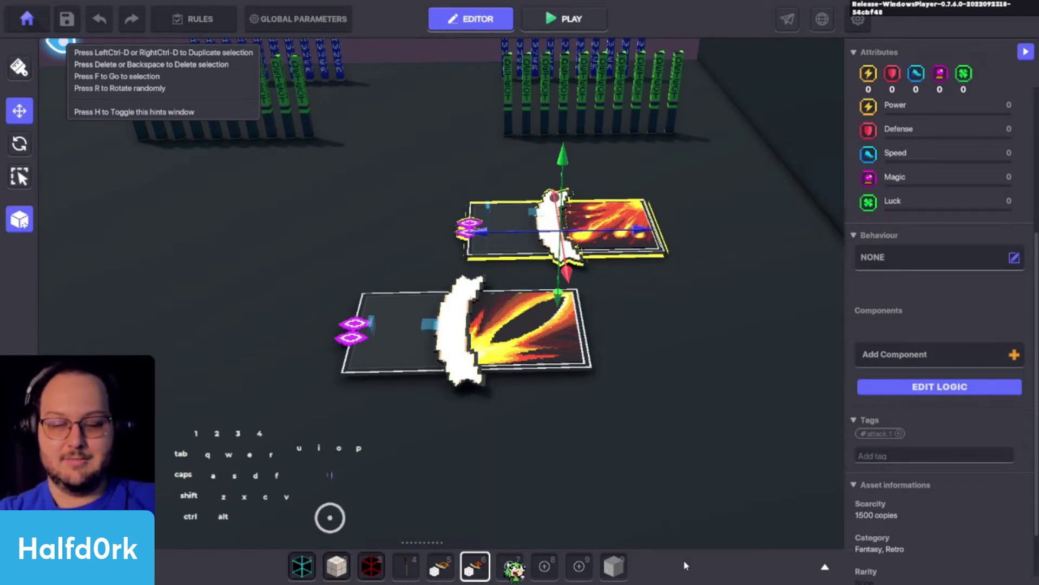
{"action": "key", "text": "alt+Tab"}
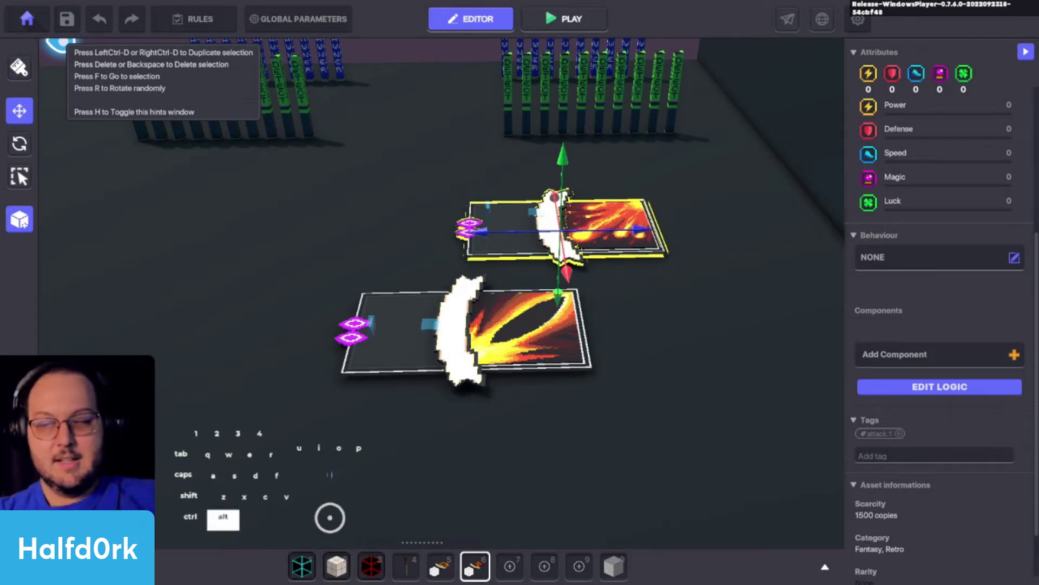
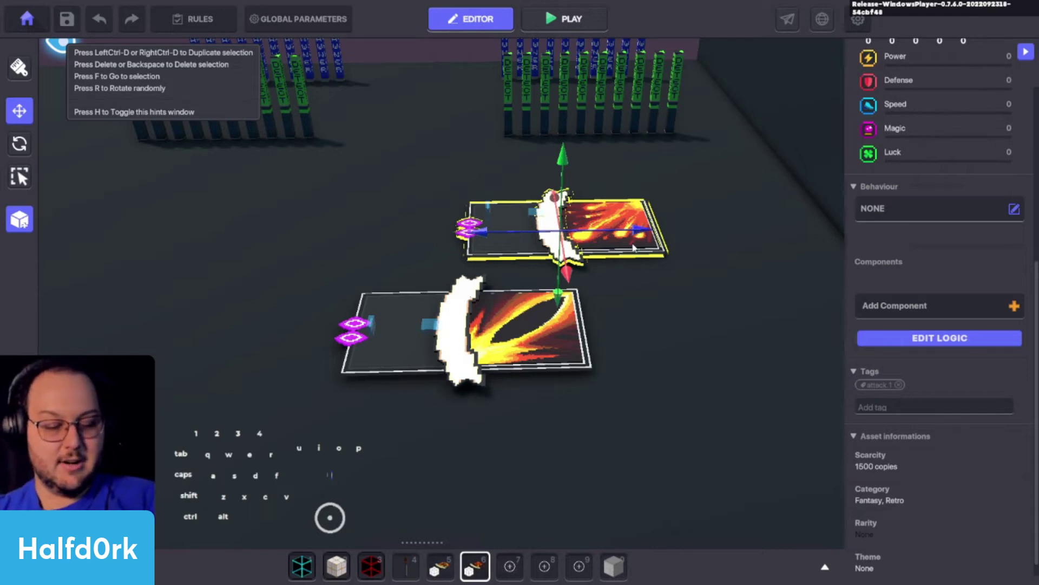
{"action": "left_click", "coordinate": [602, 384]}
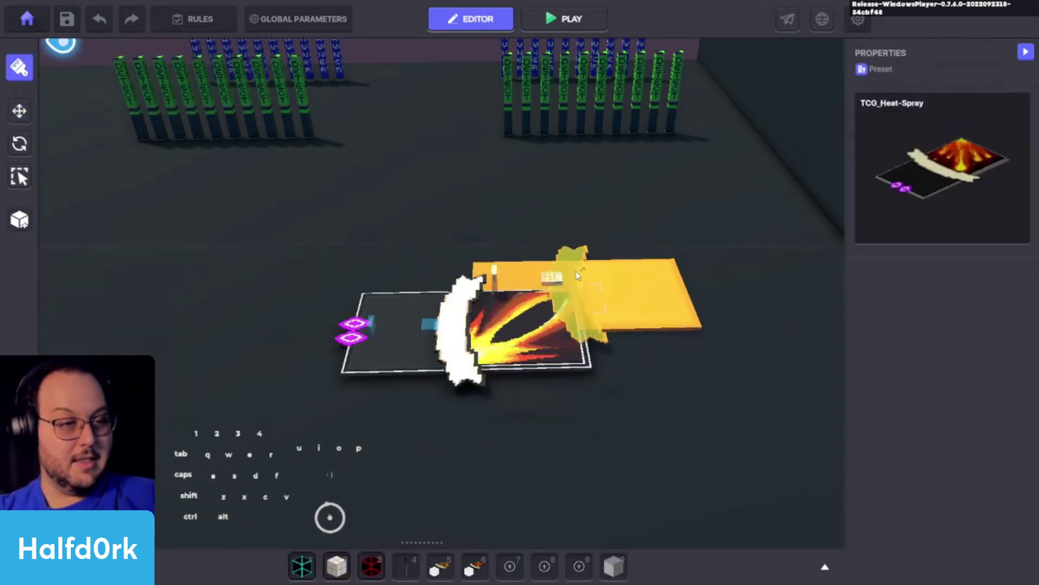
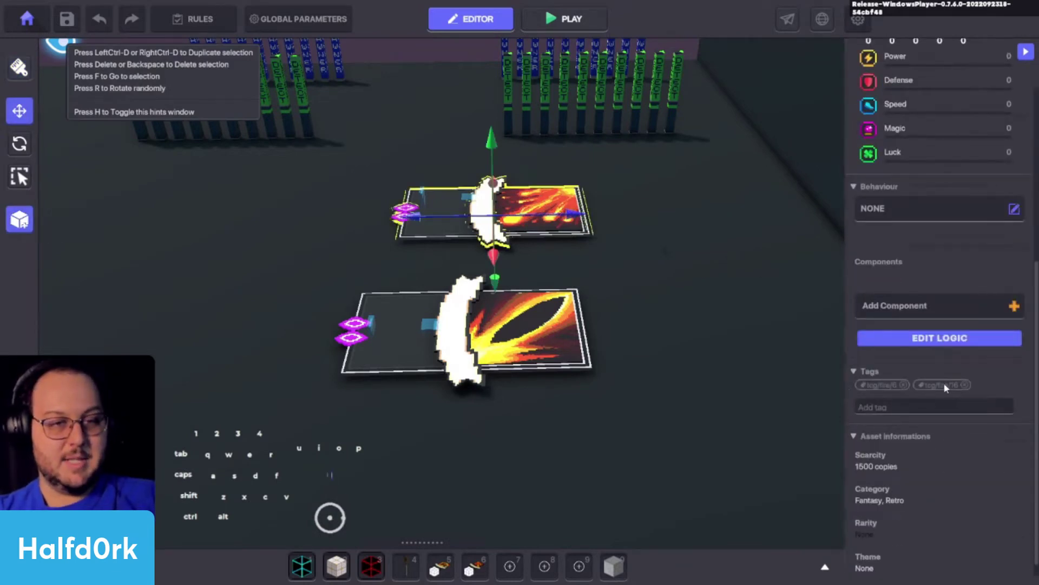
Place a second Heat-Spray card, remove it, and search the library for tcg_ presets
{"action": "left_click_drag", "start_coordinate": [481, 526], "coordinate": [478, 466]}
{"action": "left_click_drag", "start_coordinate": [455, 557], "coordinate": [469, 430]}
{"action": "left_click", "coordinate": [543, 362]}
{"action": "left_click", "coordinate": [544, 112]}
{"action": "left_click", "coordinate": [548, 113]}
{"action": "key", "text": "f"}
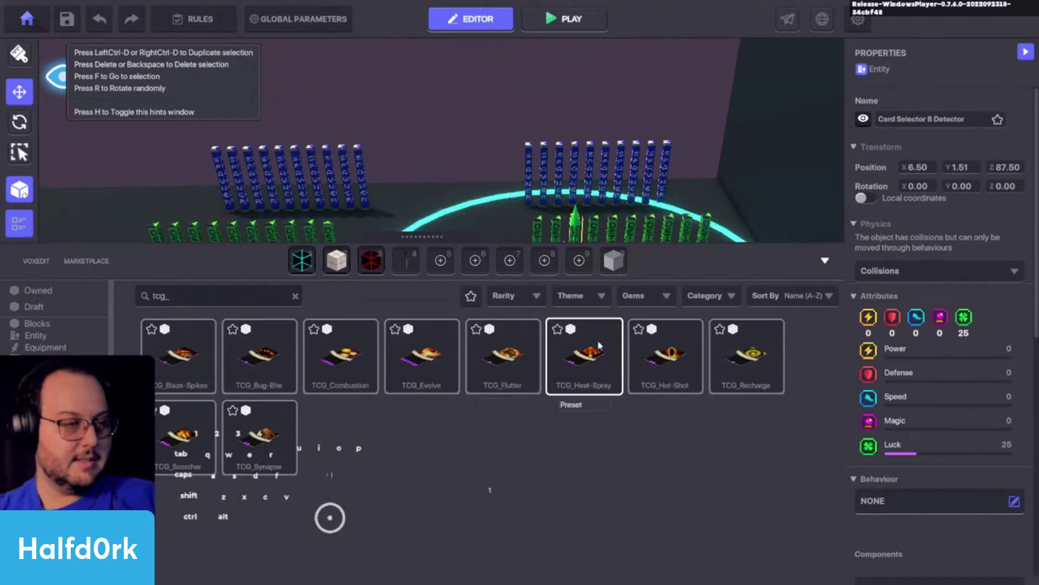
Give the Recharge card its tcg tag by pasting the copied tag text and confirming it
{"action": "left_click", "coordinate": [665, 351]}
{"action": "left_click", "coordinate": [768, 364]}
{"action": "left_click_drag", "start_coordinate": [748, 366], "coordinate": [455, 273]}
{"action": "left_click_drag", "start_coordinate": [215, 420], "coordinate": [481, 266]}
{"action": "left_click", "coordinate": [265, 431]}
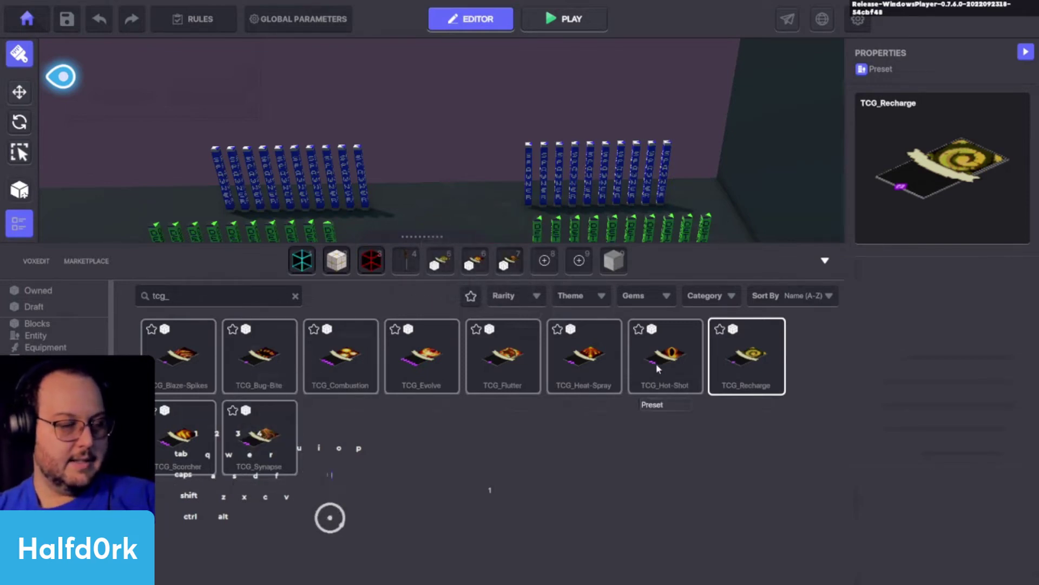
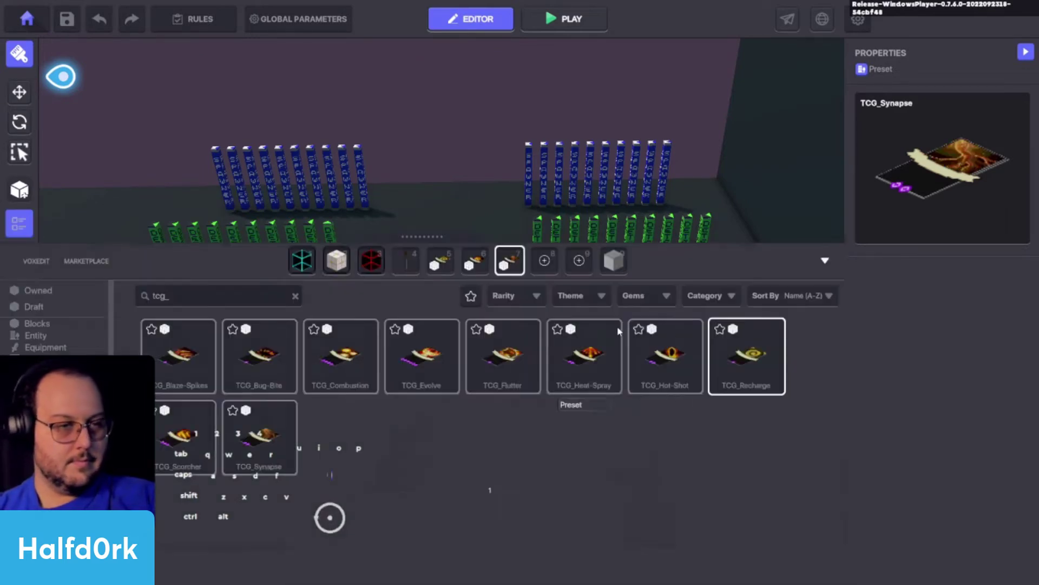
{"action": "key", "text": "i"}
{"action": "left_click", "coordinate": [473, 362]}
{"action": "left_click", "coordinate": [582, 251]}
{"action": "left_click", "coordinate": [580, 256]}
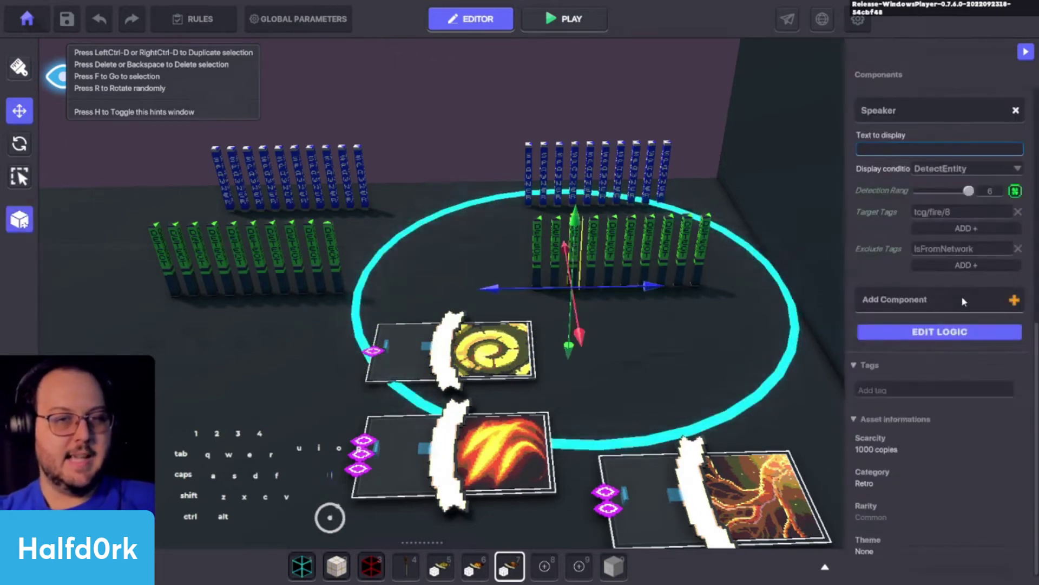
{"action": "left_click", "coordinate": [966, 207]}
{"action": "key", "text": "ctrl+c"}
{"action": "left_click", "coordinate": [521, 348]}
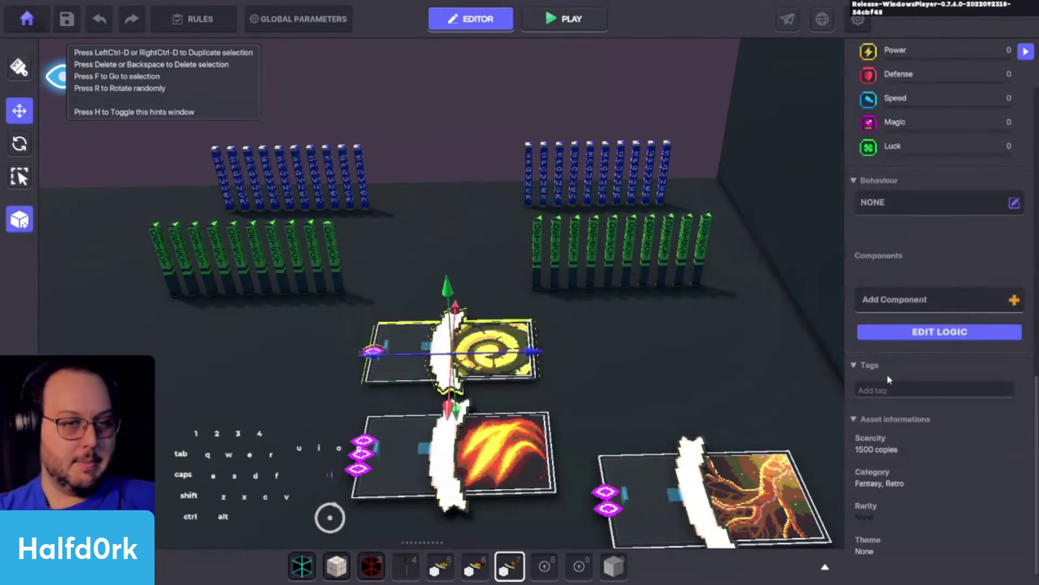
{"action": "left_click", "coordinate": [899, 394]}
{"action": "key", "text": "ctrl+v"}
{"action": "key", "text": "ctrl+v"}
{"action": "key", "text": "1"}
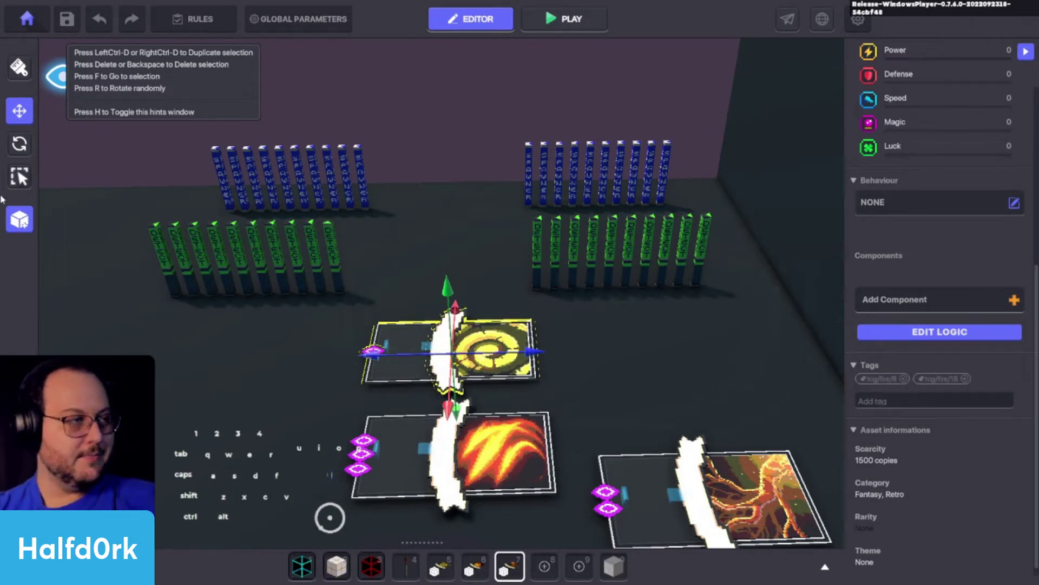
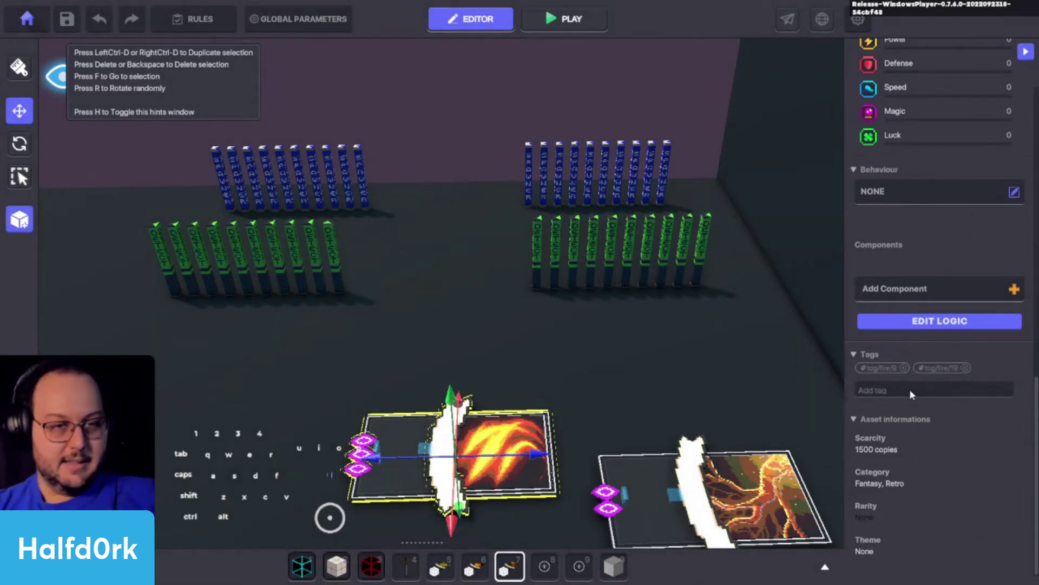
Save the Recharge card as a preset named after its copied entity name
{"action": "left_click", "coordinate": [931, 124]}
{"action": "key", "text": "ctrl+c"}
{"action": "left_click", "coordinate": [27, 210]}
{"action": "left_click", "coordinate": [412, 158]}
{"action": "key", "text": "ctrl+v"}
{"action": "left_click", "coordinate": [596, 244]}
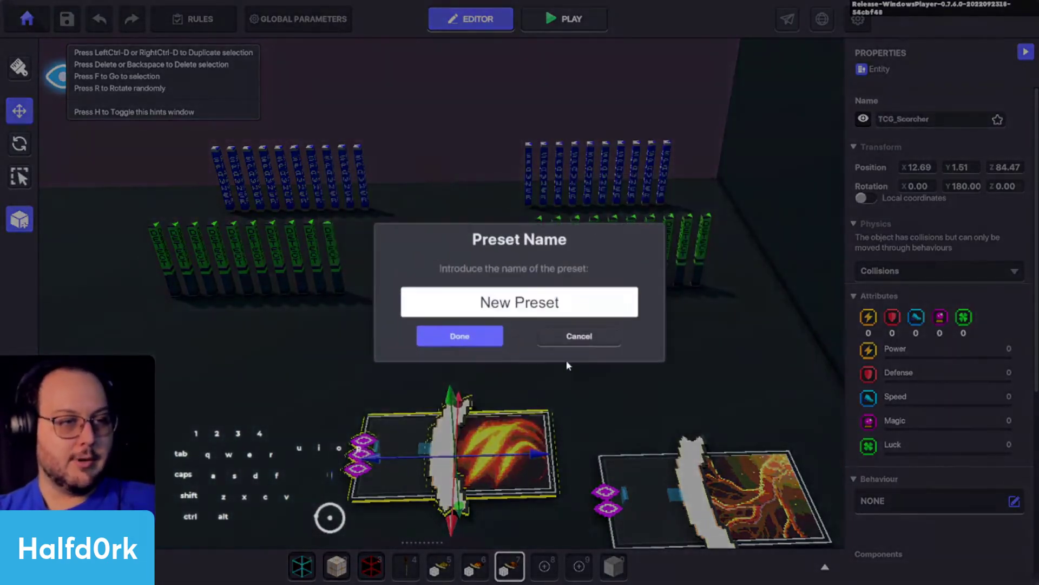
{"action": "left_click", "coordinate": [520, 305]}
{"action": "key", "text": "ctrl+v"}
{"action": "left_click", "coordinate": [484, 336]}
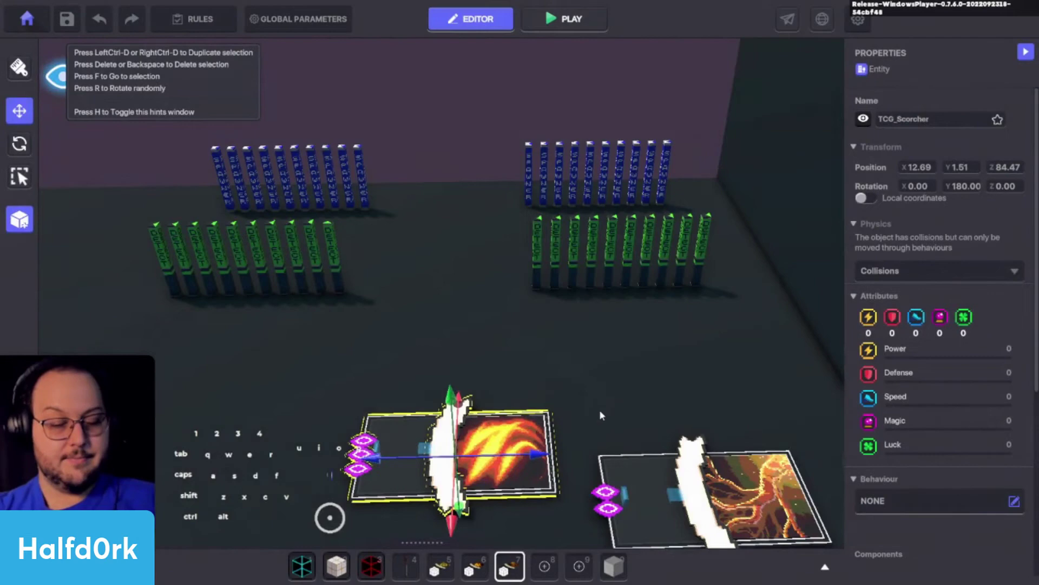
Give the TCG_Synapse card the tcg/fire/10 tag
{"action": "left_click", "coordinate": [783, 488]}
{"action": "key", "text": "f"}
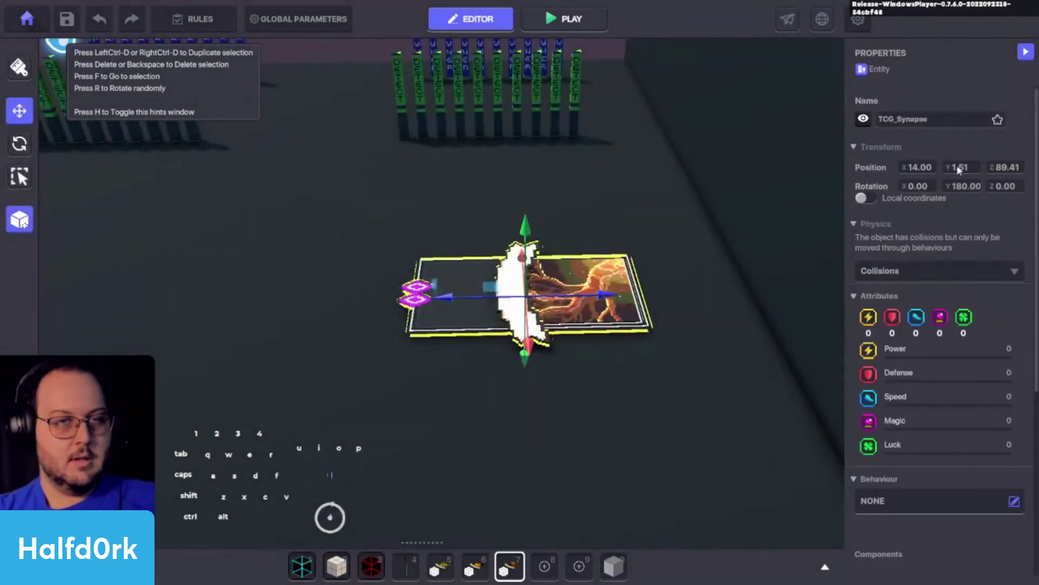
{"action": "left_click", "coordinate": [403, 107]}
{"action": "left_click", "coordinate": [999, 256]}
{"action": "key", "text": "ctrl+c"}
{"action": "left_click", "coordinate": [593, 292]}
{"action": "left_click", "coordinate": [941, 381]}
{"action": "left_click", "coordinate": [929, 393]}
{"action": "key", "text": "ctrl+v"}
{"action": "left_click", "coordinate": [927, 394]}
{"action": "left_click", "coordinate": [929, 393]}
{"action": "key", "text": "ctrl+v"}
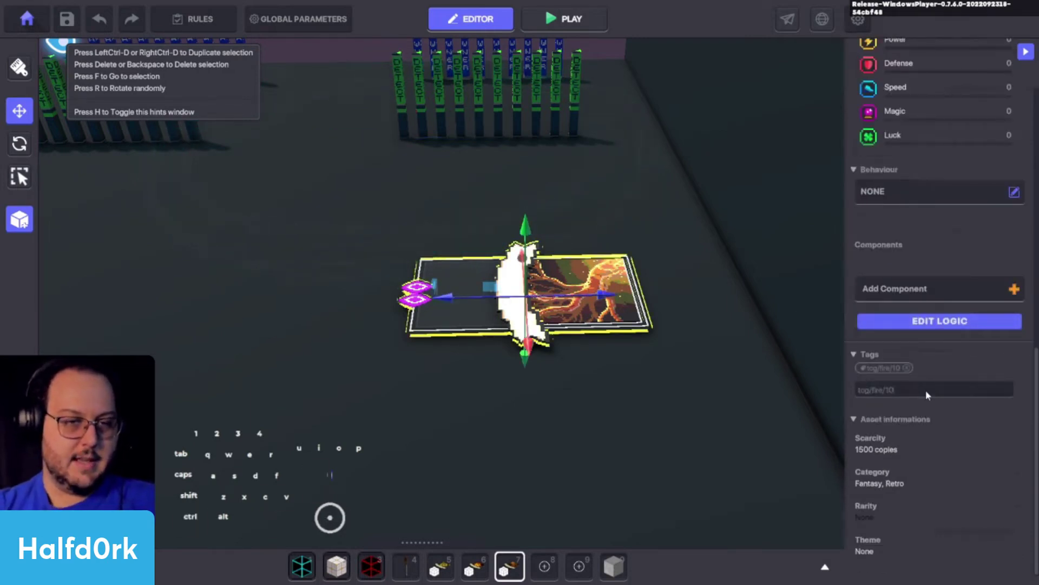
{"action": "key", "text": "2"}
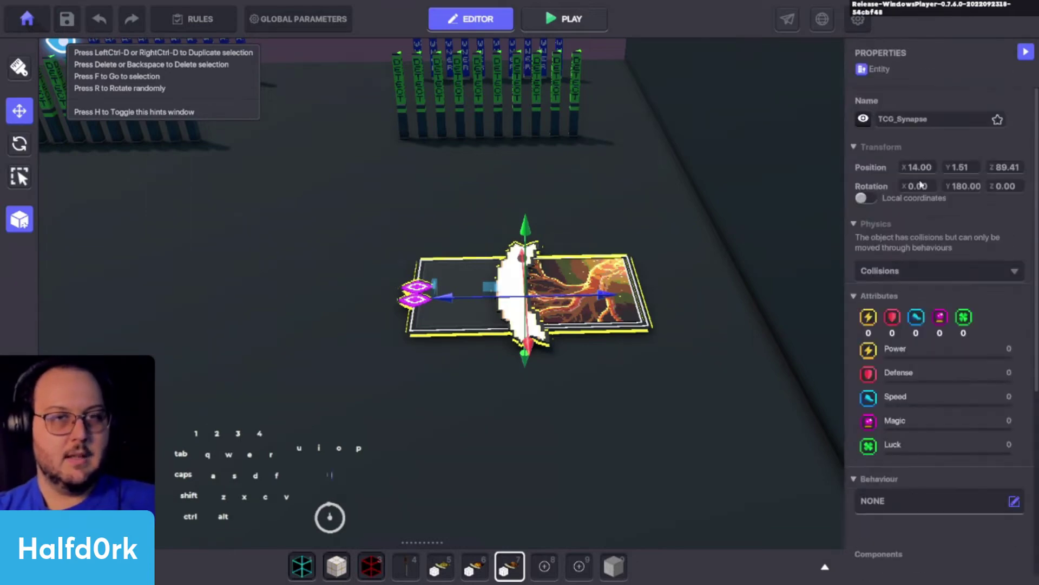
Save the Synapse card as a TCG_Synapse preset and pull up the asset library
{"action": "left_click", "coordinate": [936, 123]}
{"action": "key", "text": "ctrl+c"}
{"action": "left_click", "coordinate": [28, 218]}
{"action": "left_click", "coordinate": [501, 169]}
{"action": "key", "text": "ctrl+v"}
{"action": "left_click", "coordinate": [532, 264]}
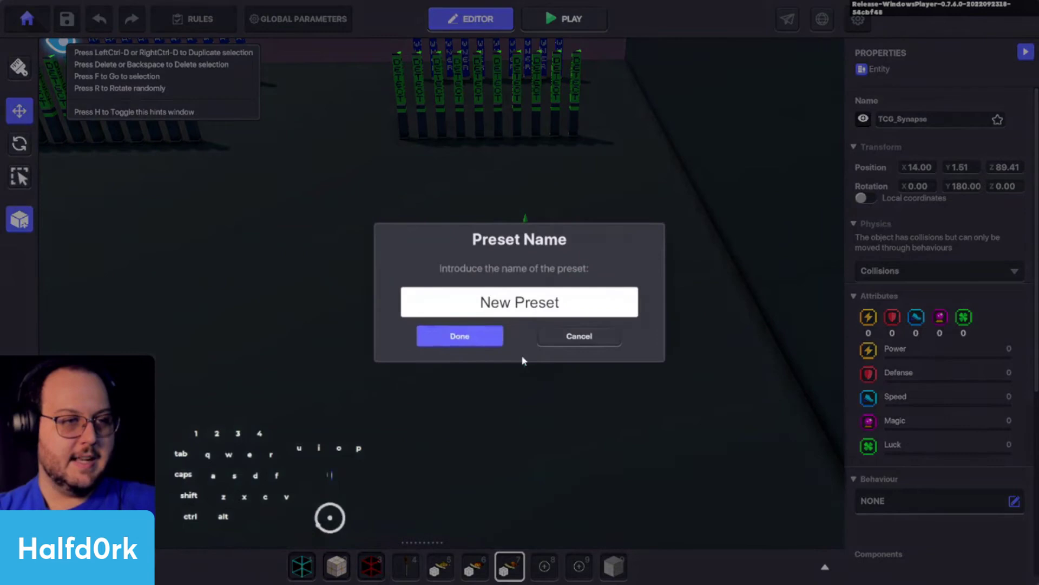
{"action": "left_click", "coordinate": [530, 301]}
{"action": "key", "text": "ctrl+v"}
{"action": "left_click", "coordinate": [478, 337]}
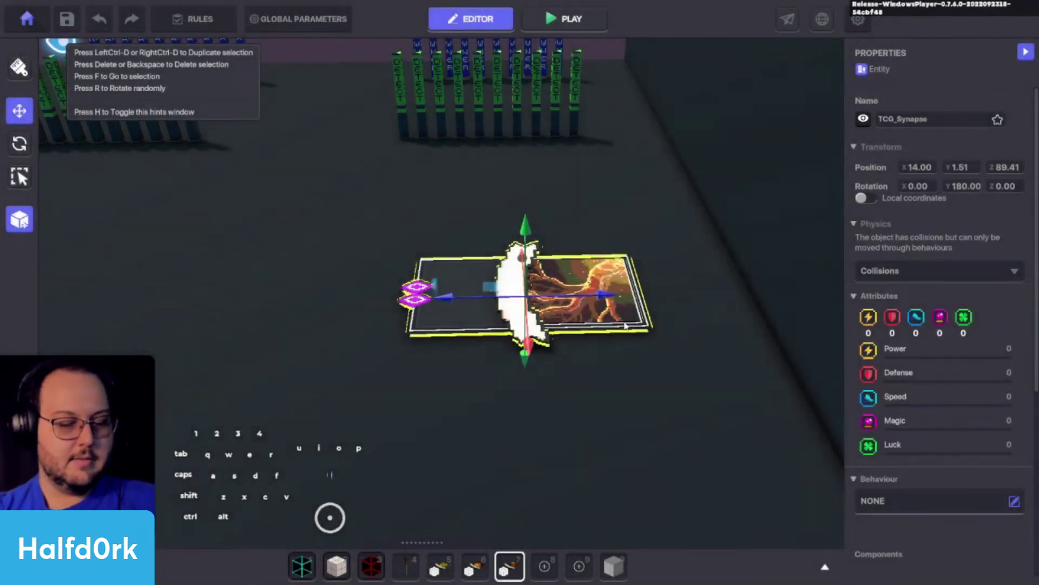
{"action": "left_click_drag", "start_coordinate": [518, 572], "coordinate": [523, 462]}
{"action": "left_click_drag", "start_coordinate": [494, 553], "coordinate": [490, 493]}
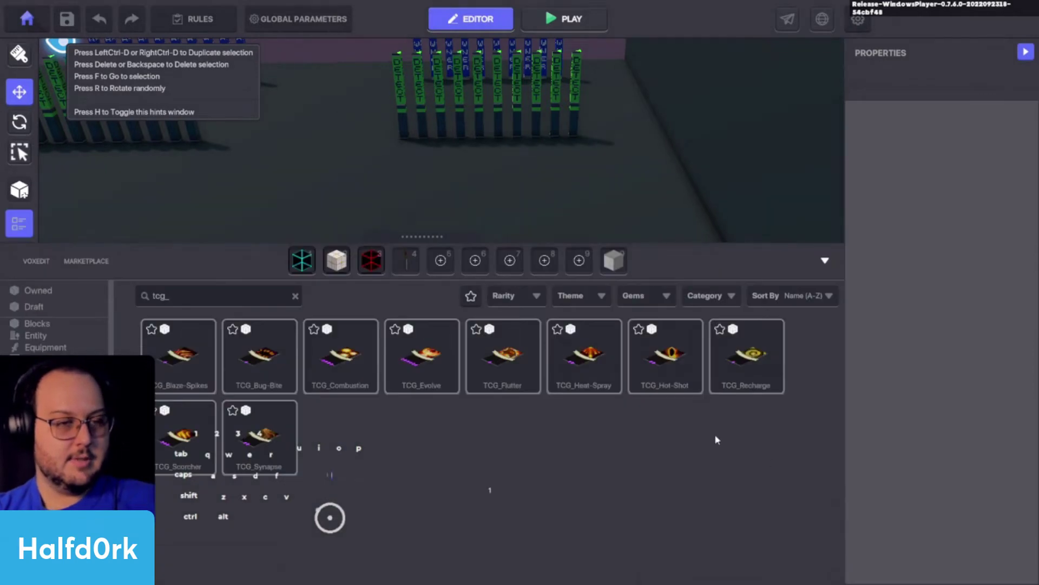
Fly over to the detector pillars and select the first card spawner
{"action": "scroll", "scroll_direction": "up", "scroll_amount": 3}
{"action": "key", "text": "a"}
{"action": "key", "text": "d"}
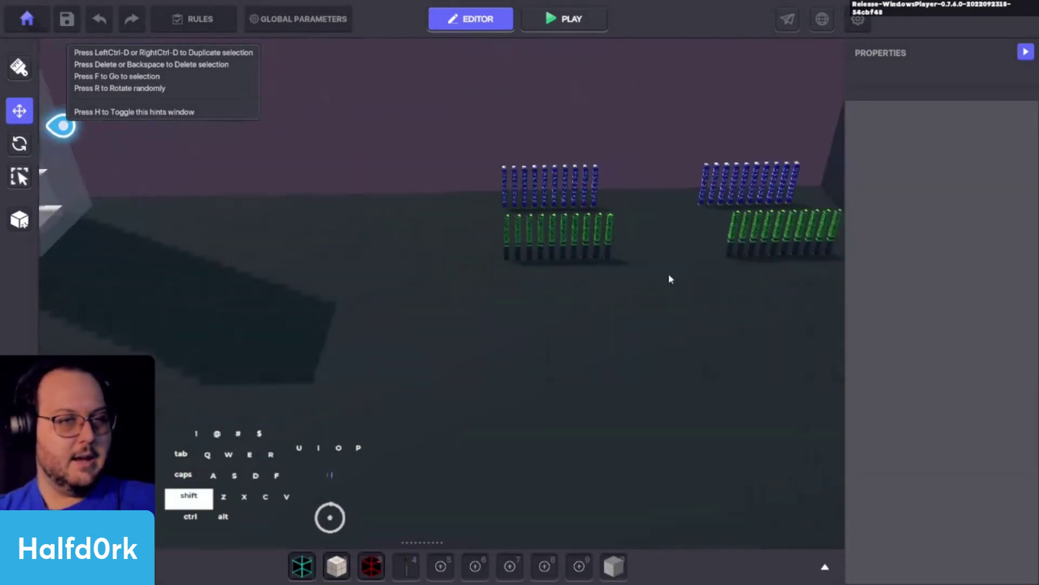
{"action": "left_click", "coordinate": [735, 231]}
{"action": "key", "text": "f"}
{"action": "scroll", "scroll_direction": "up", "scroll_amount": 3}
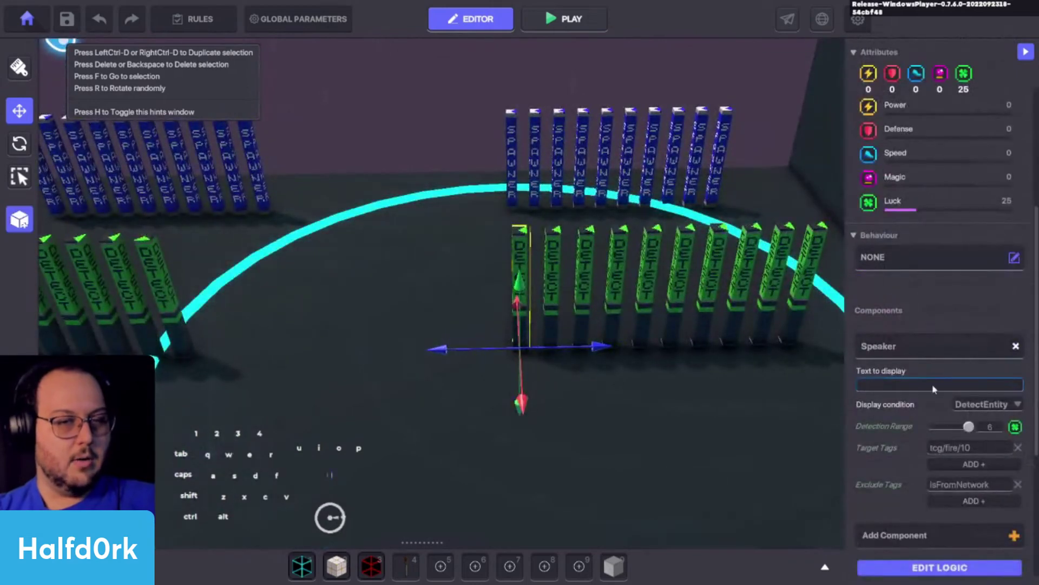
{"action": "left_click", "coordinate": [518, 145]}
{"action": "key", "text": "f"}
{"action": "left_click_drag", "start_coordinate": [614, 300], "coordinate": [753, 285]}
{"action": "key", "text": "space"}
{"action": "key", "text": "w"}
{"action": "left_click", "coordinate": [493, 264]}
{"action": "left_click_drag", "start_coordinate": [481, 219], "coordinate": [557, 238]}
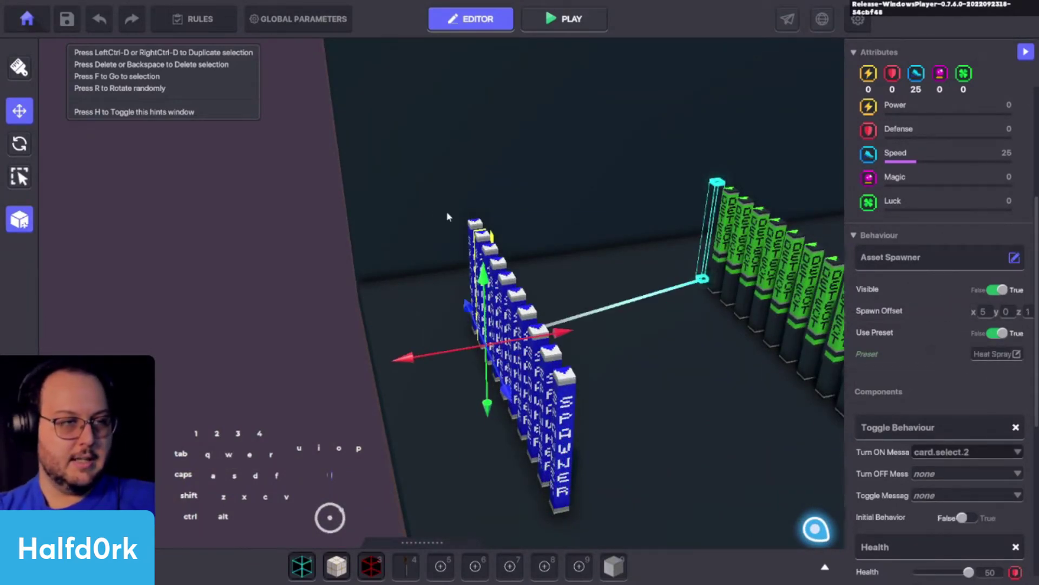
Search the first spawner's preset picker for tcg, copy the term, and pick its TCG card
{"action": "left_click", "coordinate": [725, 179]}
{"action": "left_click", "coordinate": [490, 239]}
{"action": "left_click", "coordinate": [482, 219]}
{"action": "left_click", "coordinate": [433, 165]}
{"action": "key", "text": "c"}
{"action": "key", "text": "ctrl+a"}
{"action": "key", "text": "ctrl+c"}
{"action": "left_click", "coordinate": [476, 240]}
{"action": "left_click", "coordinate": [495, 249]}
Point the next three spawners at their matching TCG card presets via the tcg search
{"action": "left_click", "coordinate": [982, 359]}
{"action": "left_click", "coordinate": [479, 153]}
{"action": "left_click", "coordinate": [468, 165]}
{"action": "key", "text": "ctrl+v"}
{"action": "left_click", "coordinate": [565, 241]}
{"action": "left_click", "coordinate": [503, 262]}
{"action": "left_click", "coordinate": [1001, 353]}
{"action": "left_click", "coordinate": [448, 167]}
{"action": "key", "text": "ctrl+v"}
{"action": "left_click", "coordinate": [642, 259]}
{"action": "left_click_drag", "start_coordinate": [513, 276], "coordinate": [482, 220]}
{"action": "left_click", "coordinate": [482, 219]}
{"action": "left_click", "coordinate": [448, 158]}
{"action": "key", "text": "ctrl+v"}
{"action": "left_click", "coordinate": [763, 252]}
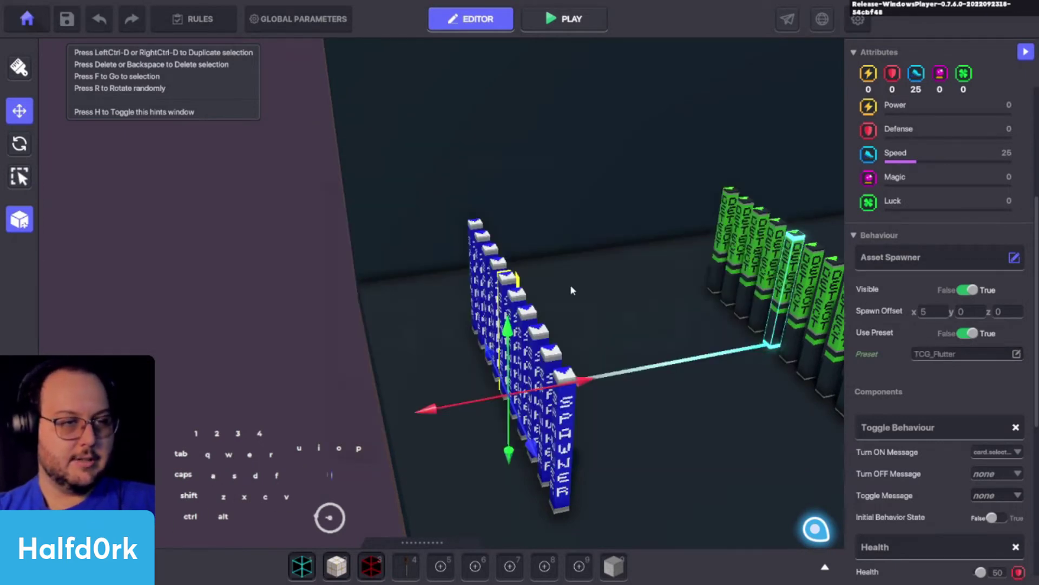
Assign matching TCG card presets to three more spawners the same way
{"action": "left_click", "coordinate": [969, 357]}
{"action": "left_click", "coordinate": [460, 172]}
{"action": "left_click", "coordinate": [448, 159]}
{"action": "key", "text": "ctrl+v"}
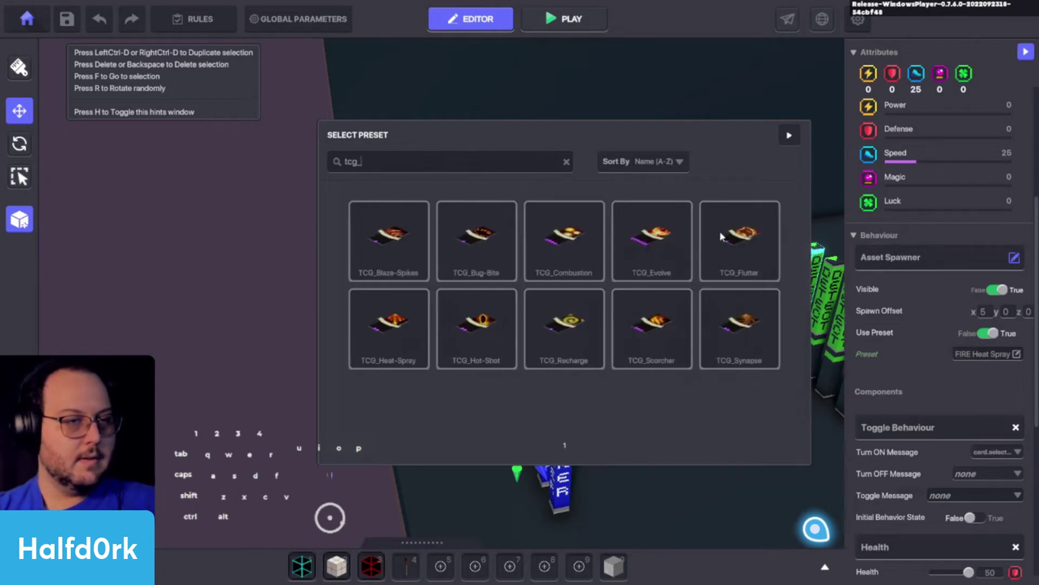
{"action": "left_click", "coordinate": [389, 326]}
{"action": "left_click_drag", "start_coordinate": [501, 346], "coordinate": [668, 352]}
{"action": "left_click", "coordinate": [631, 272]}
{"action": "left_click", "coordinate": [957, 354]}
{"action": "left_click", "coordinate": [481, 162]}
{"action": "key", "text": "ctrl+v"}
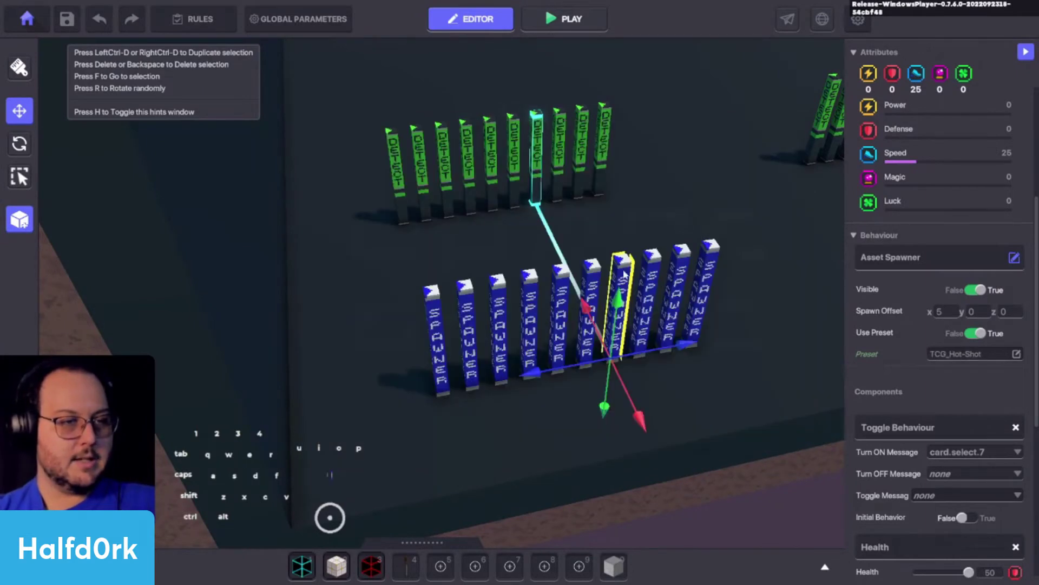
{"action": "left_click", "coordinate": [649, 268]}
{"action": "left_click", "coordinate": [719, 242]}
{"action": "left_click", "coordinate": [451, 174]}
{"action": "left_click", "coordinate": [447, 168]}
{"action": "key", "text": "ctrl+v"}
{"action": "left_click", "coordinate": [570, 325]}
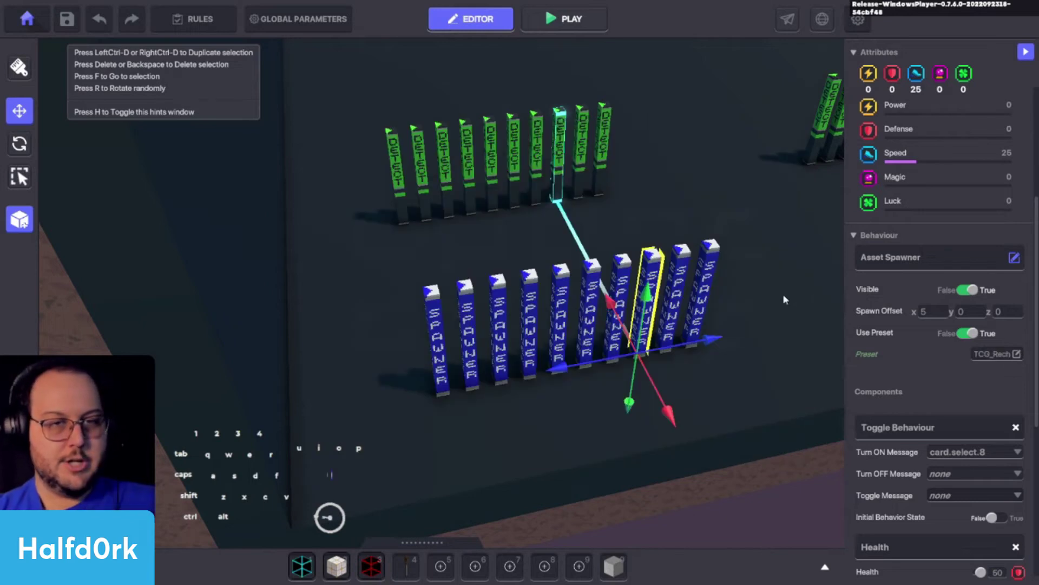
Set the last two spawners' presets, ending with TCG_Synapse
{"action": "left_click", "coordinate": [690, 264]}
{"action": "left_click", "coordinate": [718, 243]}
{"action": "double_click", "coordinate": [467, 155]}
{"action": "key", "text": "ctrl+v"}
{"action": "left_click", "coordinate": [664, 323]}
{"action": "left_click", "coordinate": [710, 257]}
{"action": "left_click", "coordinate": [991, 352]}
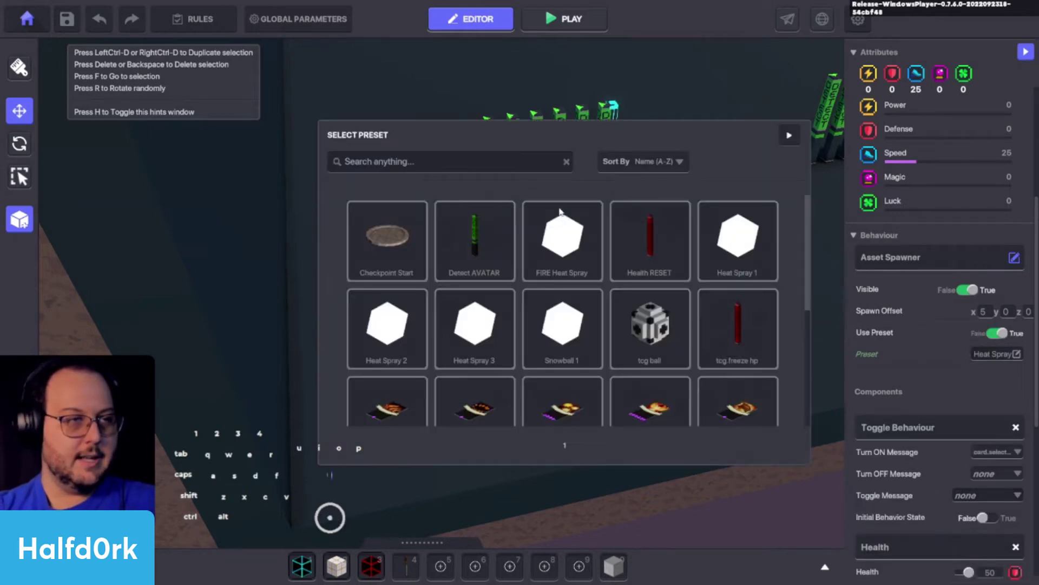
{"action": "left_click", "coordinate": [524, 166]}
{"action": "key", "text": "ctrl+v"}
{"action": "left_click", "coordinate": [742, 306]}
Duplicate a group of spawners and drag the copy over beside the numbered tower
{"action": "key", "text": "d"}
{"action": "left_click_drag", "start_coordinate": [510, 175], "coordinate": [337, 163]}
{"action": "key", "text": "space"}
{"action": "key", "text": "d"}
{"action": "left_click_drag", "start_coordinate": [483, 122], "coordinate": [419, 121]}
{"action": "key", "text": "space"}
{"action": "middle_click", "coordinate": [498, 130]}
{"action": "left_click_drag", "start_coordinate": [552, 72], "coordinate": [459, 125]}
{"action": "left_click", "coordinate": [562, 77]}
{"action": "key", "text": "w"}
{"action": "key", "text": "space"}
{"action": "left_click_drag", "start_coordinate": [550, 185], "coordinate": [445, 269]}
{"action": "key", "text": "ctrl+d"}
{"action": "left_click_drag", "start_coordinate": [482, 323], "coordinate": [411, 445]}
{"action": "key", "text": "s"}
{"action": "key", "text": "shift+c"}
{"action": "key", "text": "a"}
{"action": "left_click_drag", "start_coordinate": [401, 233], "coordinate": [447, 308]}
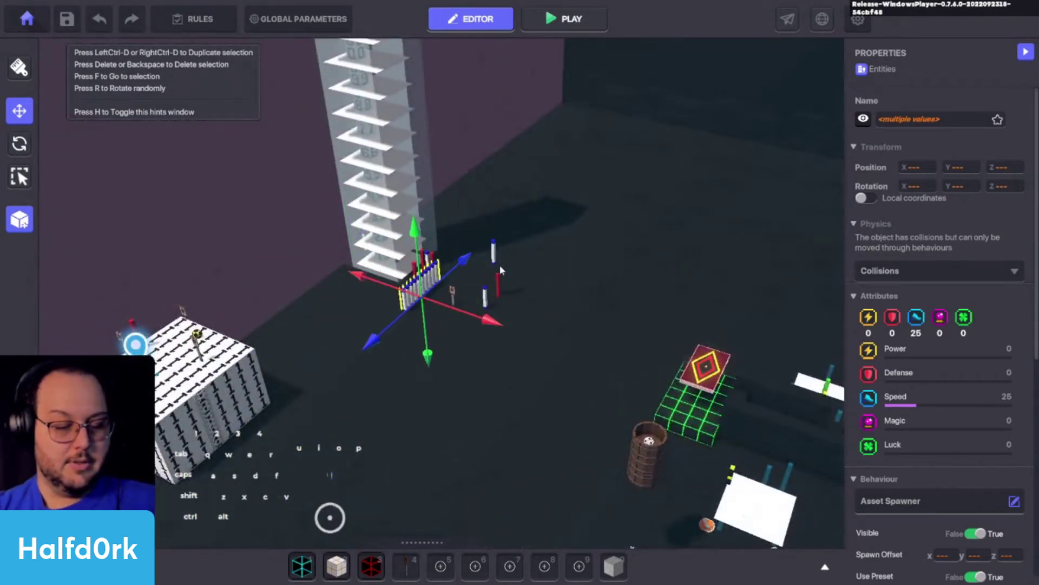
Rotate the selected spawner group until it stands upright beside the tower
{"action": "key", "text": "o"}
{"action": "left_click", "coordinate": [423, 224]}
{"action": "left_click_drag", "start_coordinate": [407, 246], "coordinate": [290, 378]}
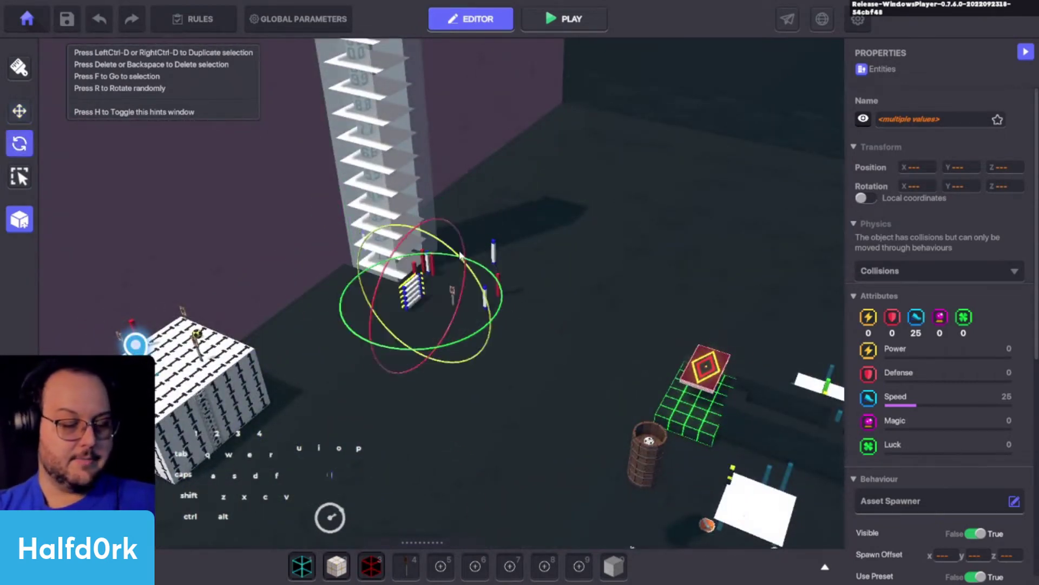
{"action": "key", "text": "i"}
{"action": "left_click_drag", "start_coordinate": [419, 230], "coordinate": [413, 75]}
{"action": "left_click_drag", "start_coordinate": [426, 184], "coordinate": [334, 229]}
{"action": "key", "text": "f"}
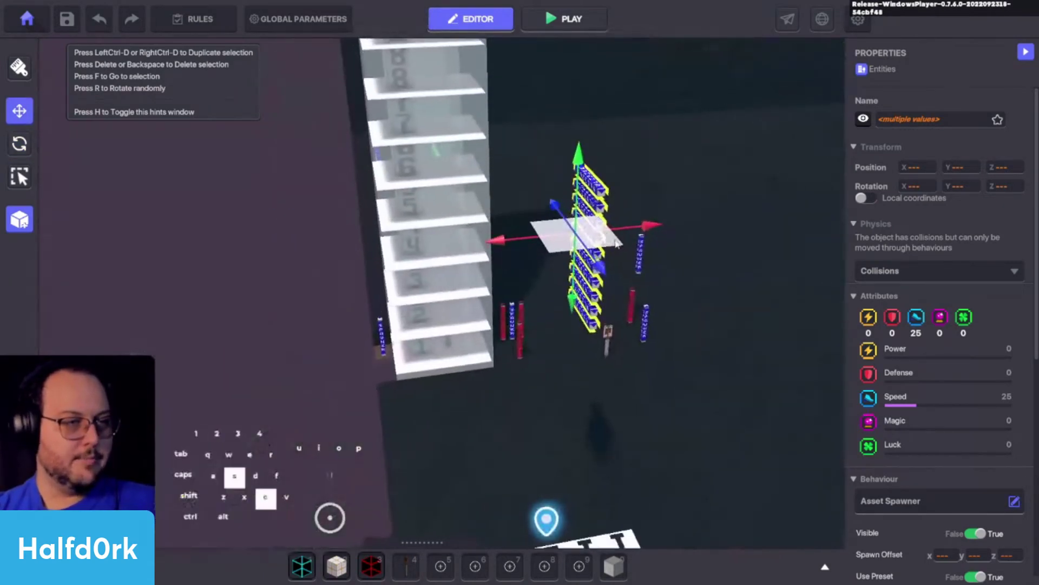
Save the land, dismiss the save report, and start play-testing
{"action": "key", "text": "ctrl+s"}
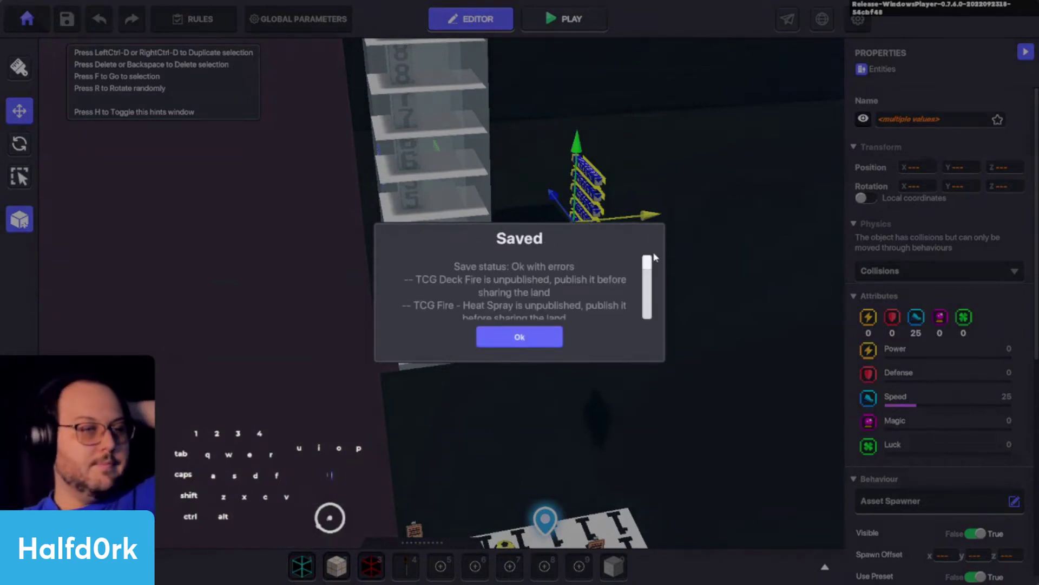
{"action": "left_click", "coordinate": [515, 339]}
{"action": "left_click", "coordinate": [584, 22]}
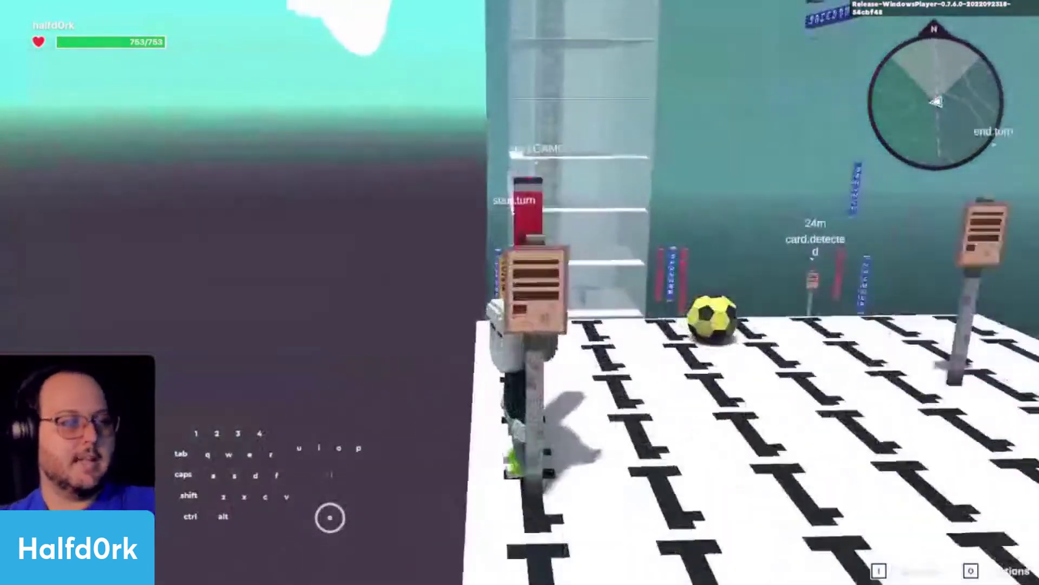
Walk the avatar past the SPAWN and HEALTH pillars to the newly spawned Synapse card
{"action": "key", "text": "d"}
{"action": "key", "text": "w"}
{"action": "key", "text": "e"}
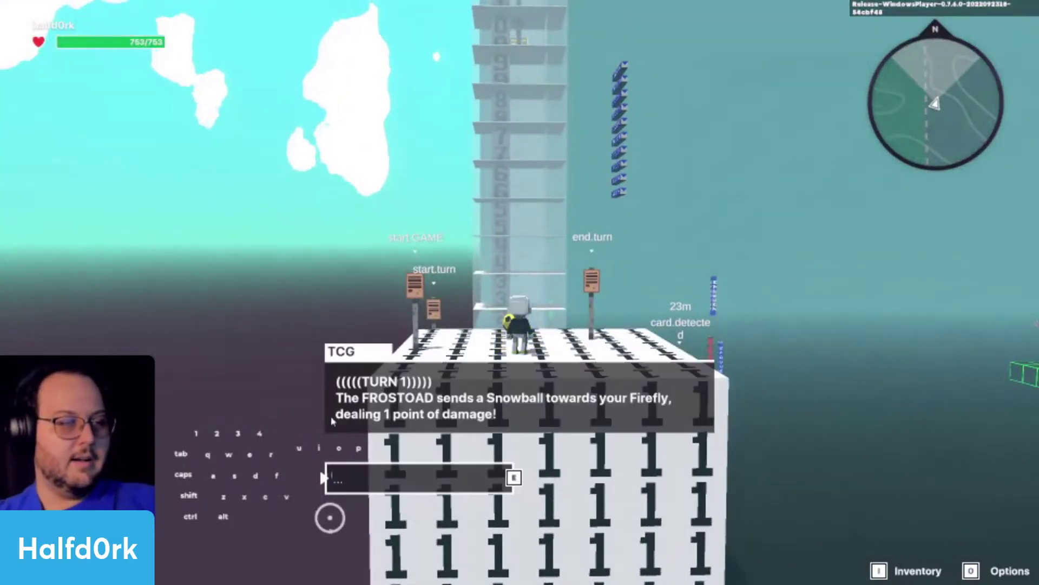
{"action": "key", "text": "e"}
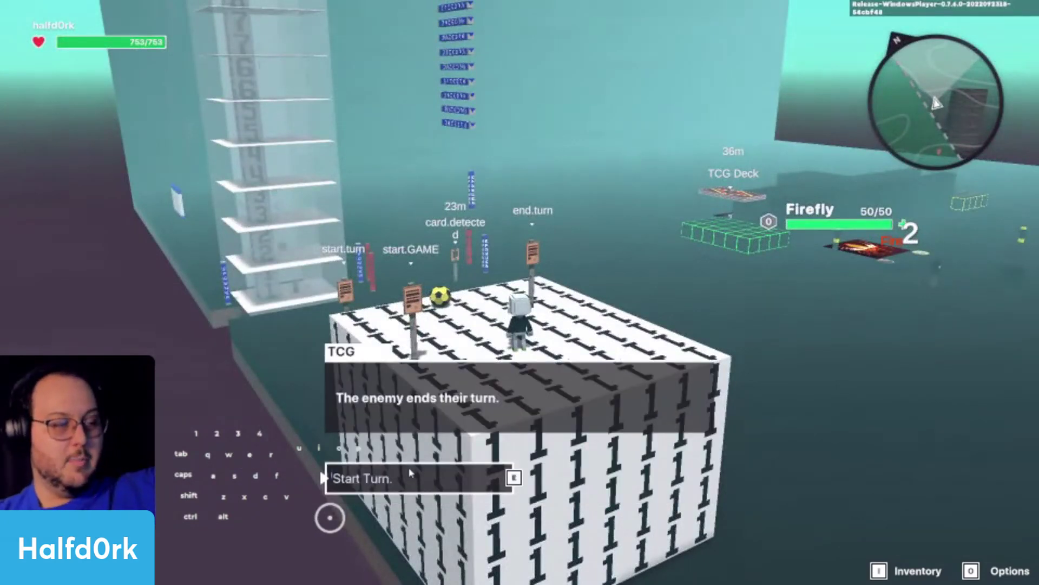
{"action": "key", "text": "e"}
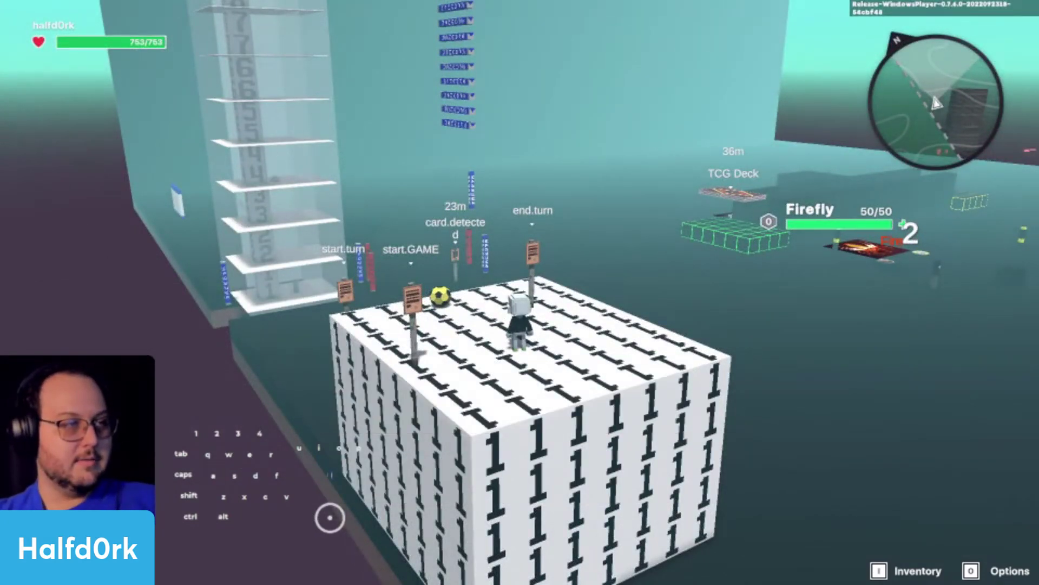
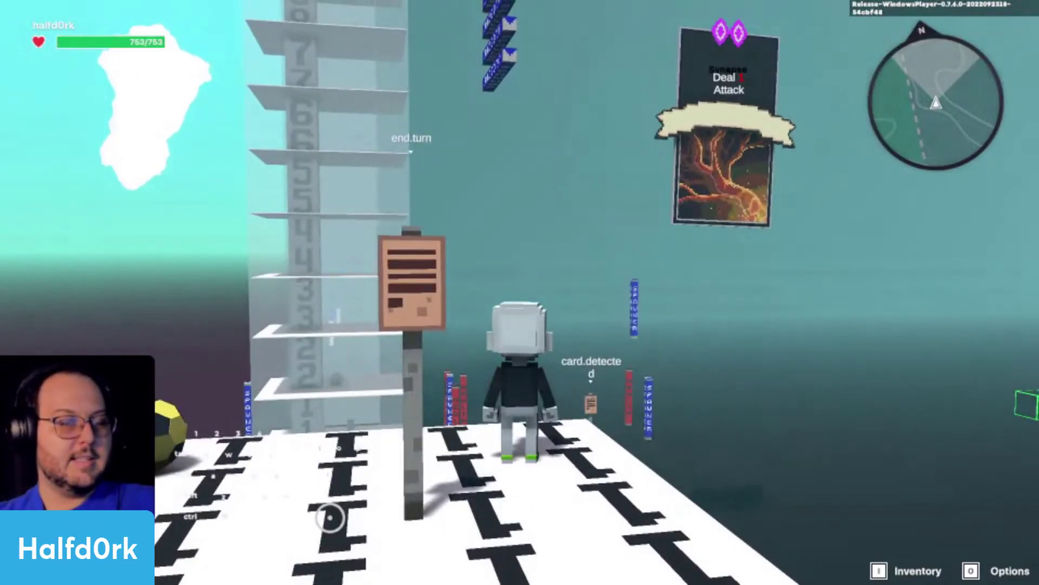
{"action": "key", "text": "w"}
{"action": "key", "text": "d"}
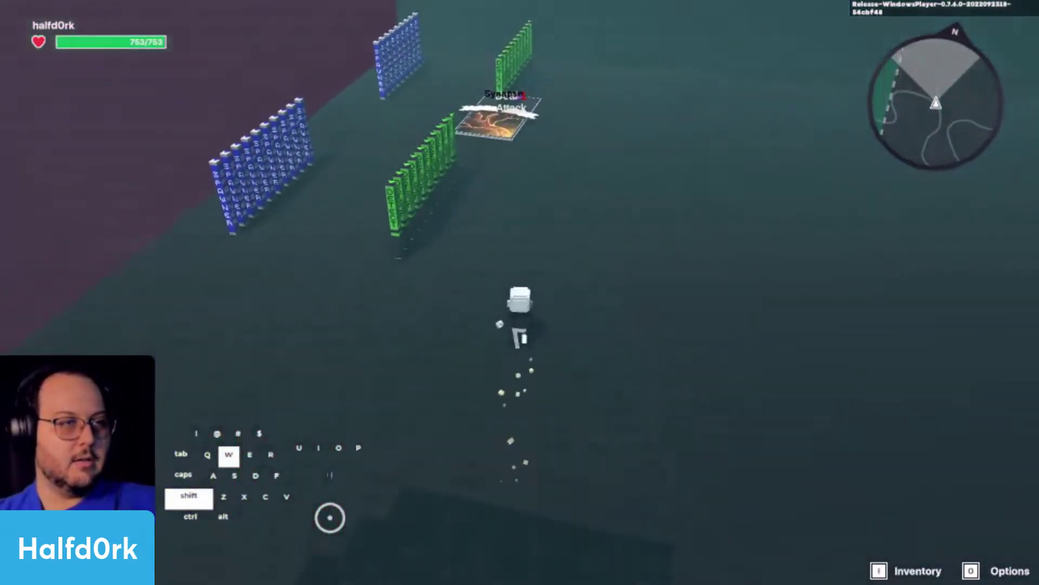
{"action": "scroll", "scroll_direction": "up", "scroll_amount": 3}
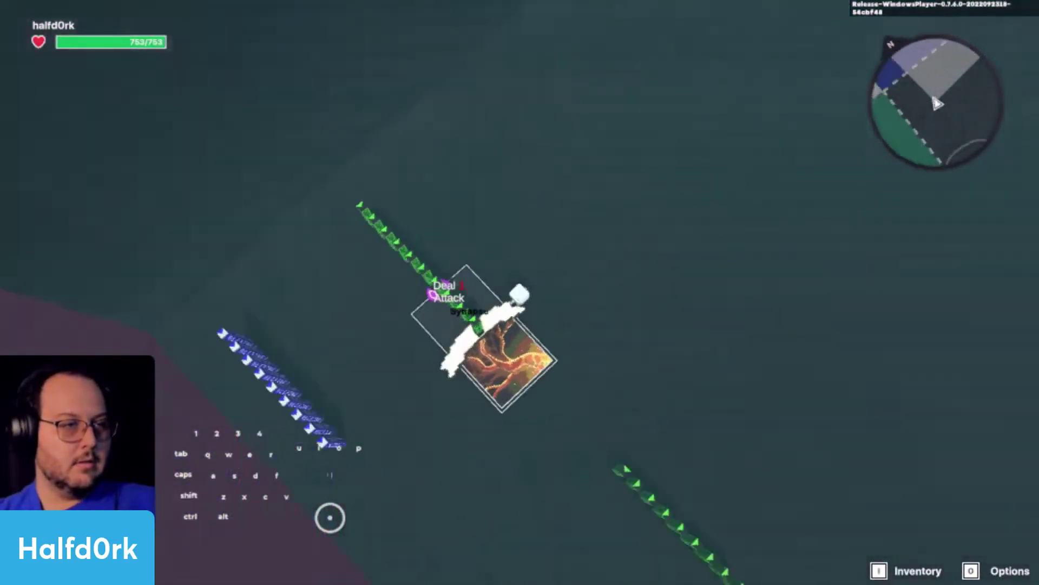
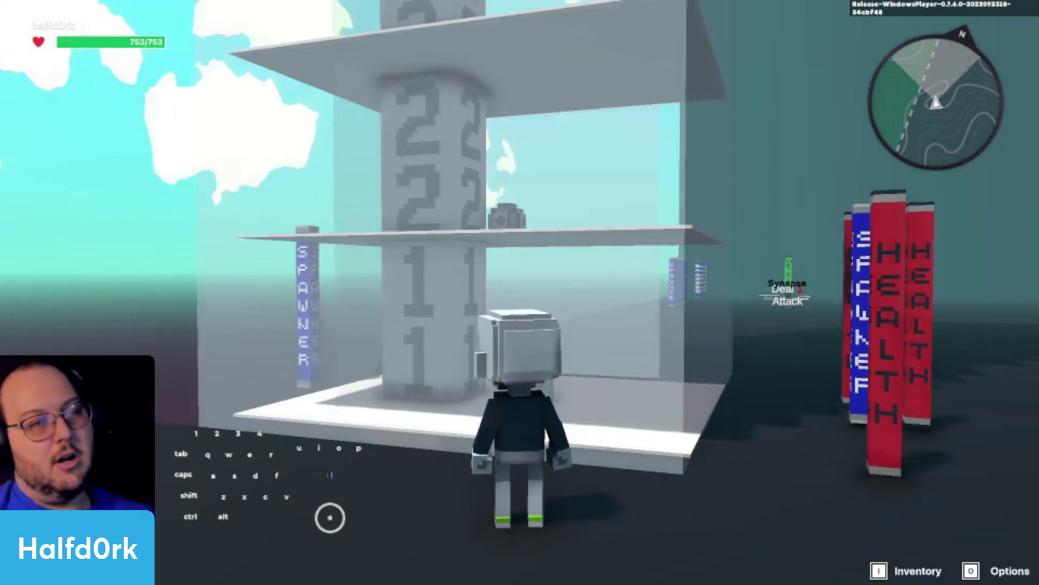
Walk the avatar back from the card spawners toward the game board
{"action": "key", "text": "s"}
{"action": "key", "text": "d"}
{"action": "key", "text": "a"}
{"action": "key", "text": "w"}
{"action": "key", "text": "space"}
{"action": "key", "text": "a"}
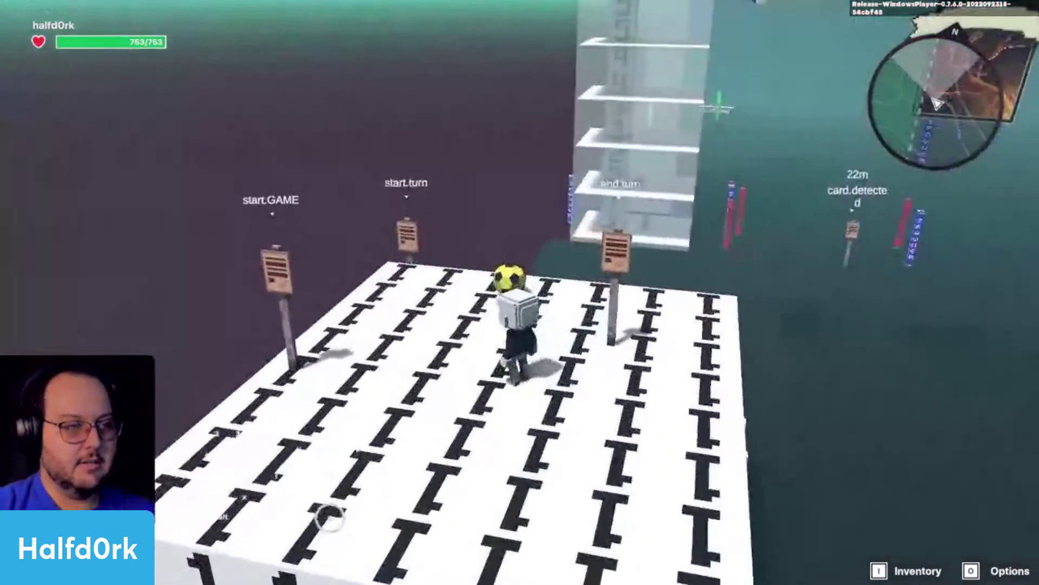
{"action": "key", "text": "a"}
{"action": "key", "text": "e"}
{"action": "key", "text": "d"}
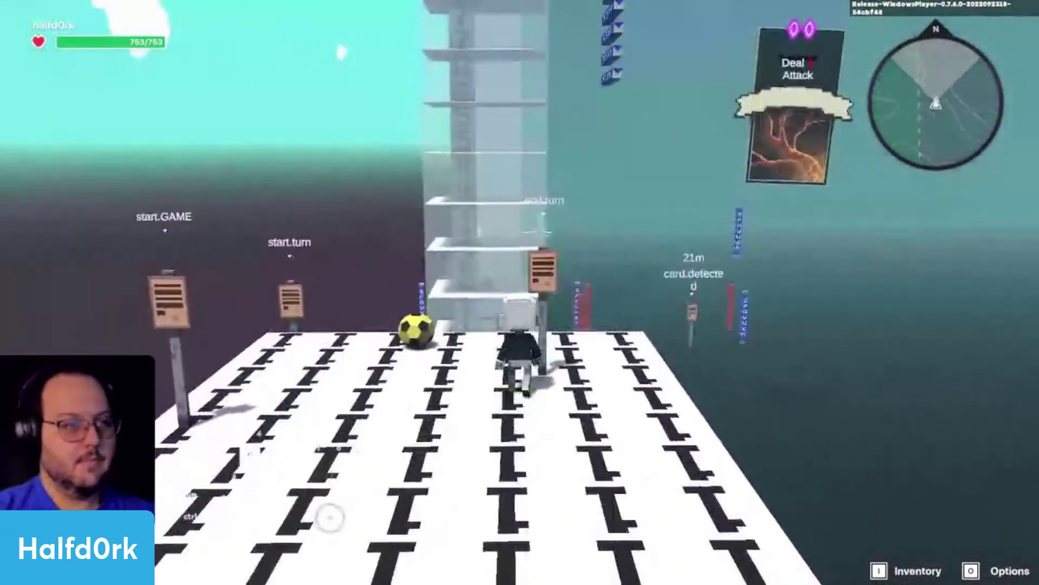
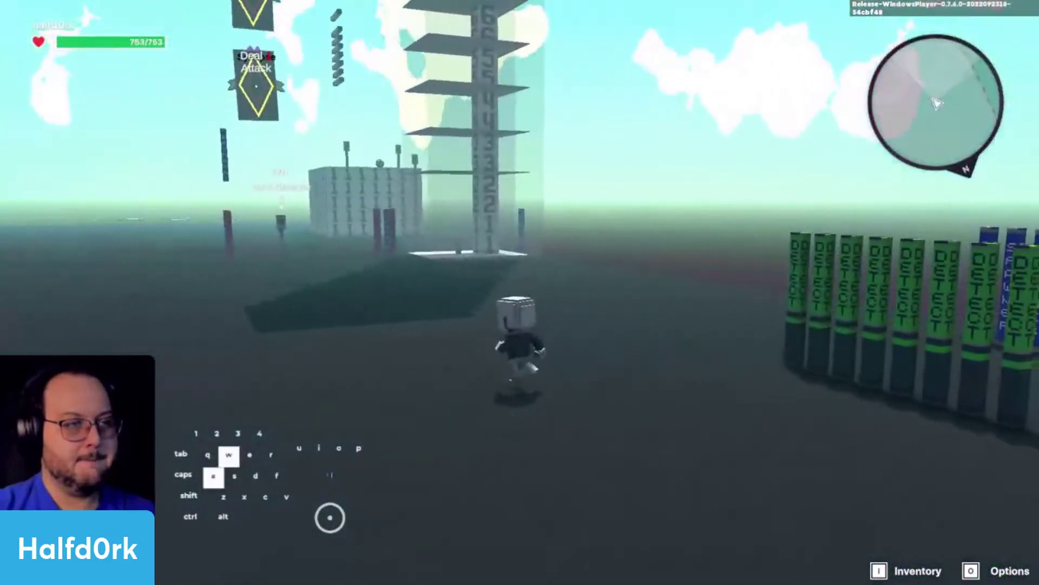
Run across the land and jump up onto the game board
{"action": "key", "text": "z"}
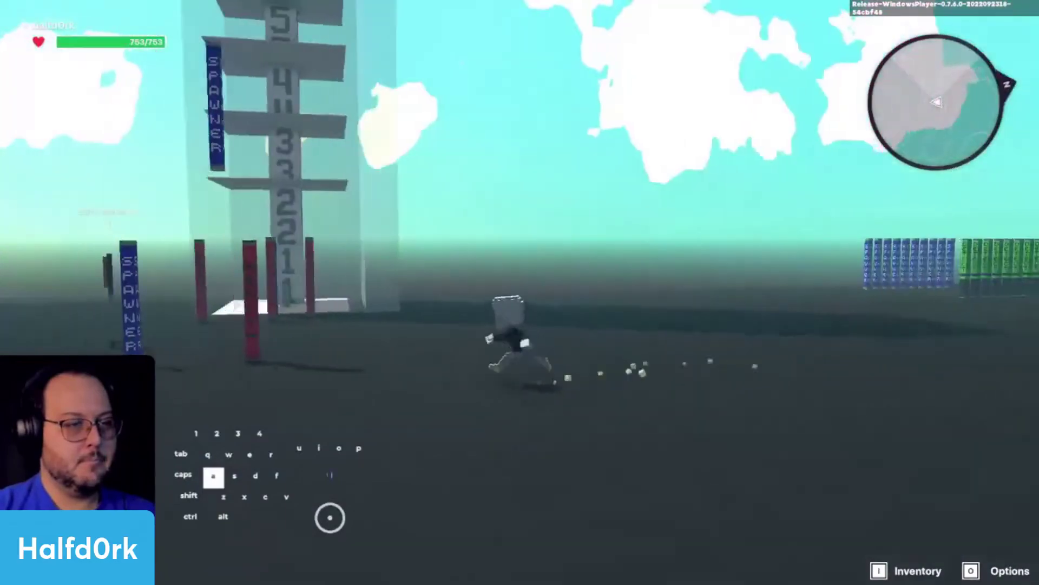
{"action": "key", "text": "s"}
{"action": "key", "text": "space"}
{"action": "key", "text": "space"}
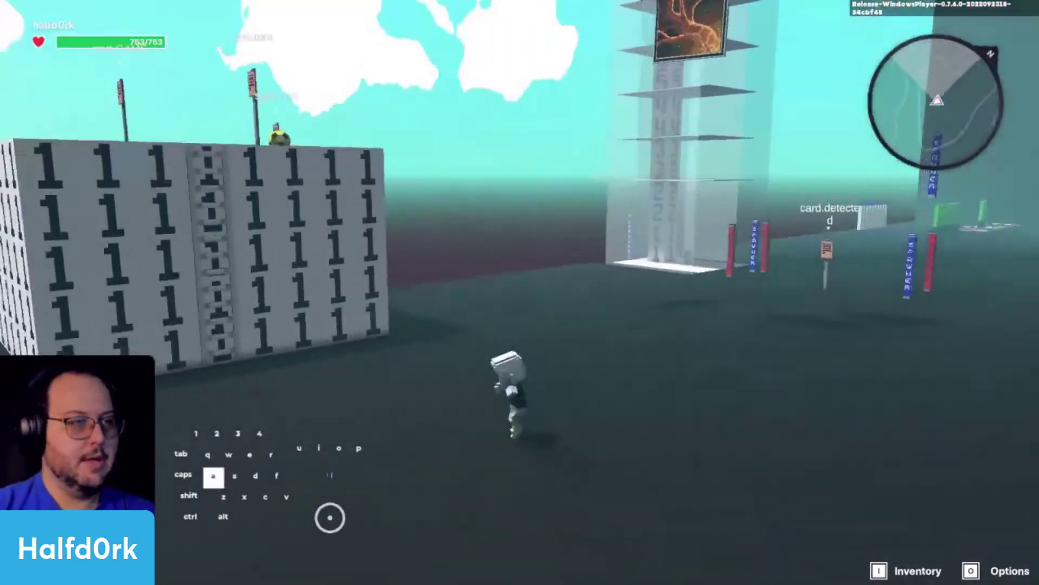
{"action": "key", "text": "space"}
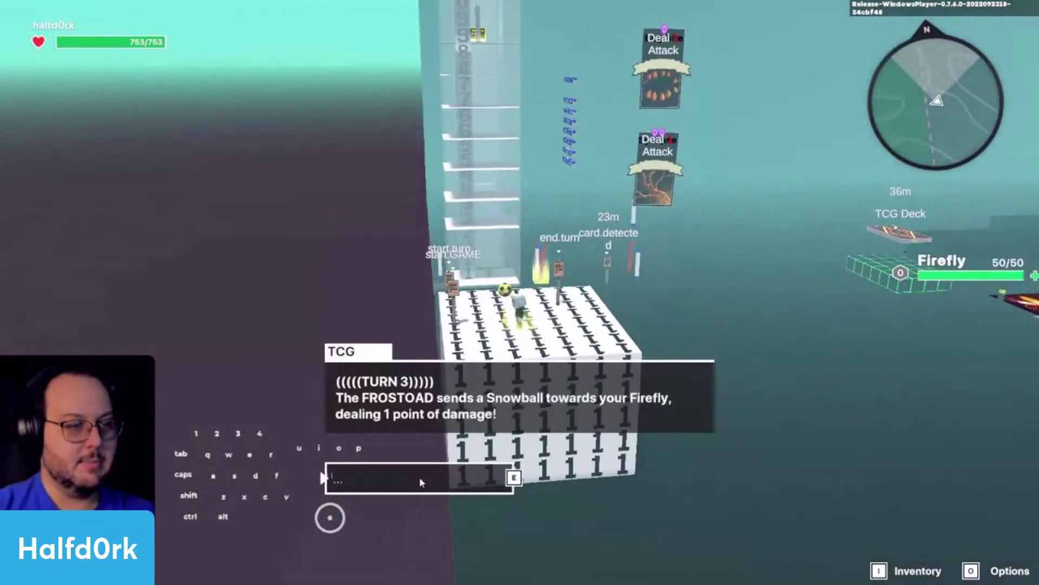
{"action": "key", "text": "e"}
{"action": "key", "text": "e"}
{"action": "key", "text": "e"}
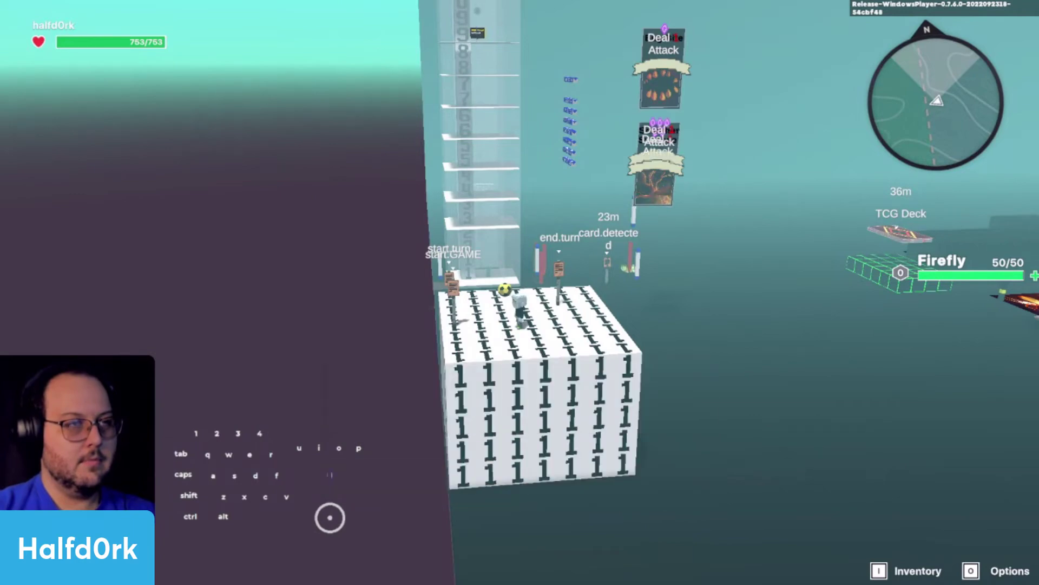
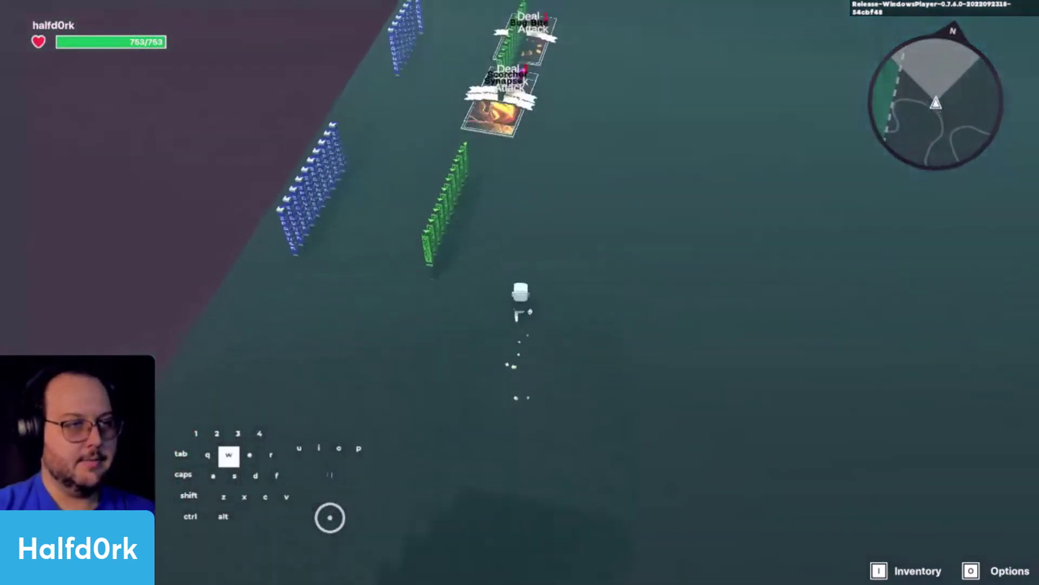
Walk through the card area past the number tower toward the TCG platform
{"action": "key", "text": "d"}
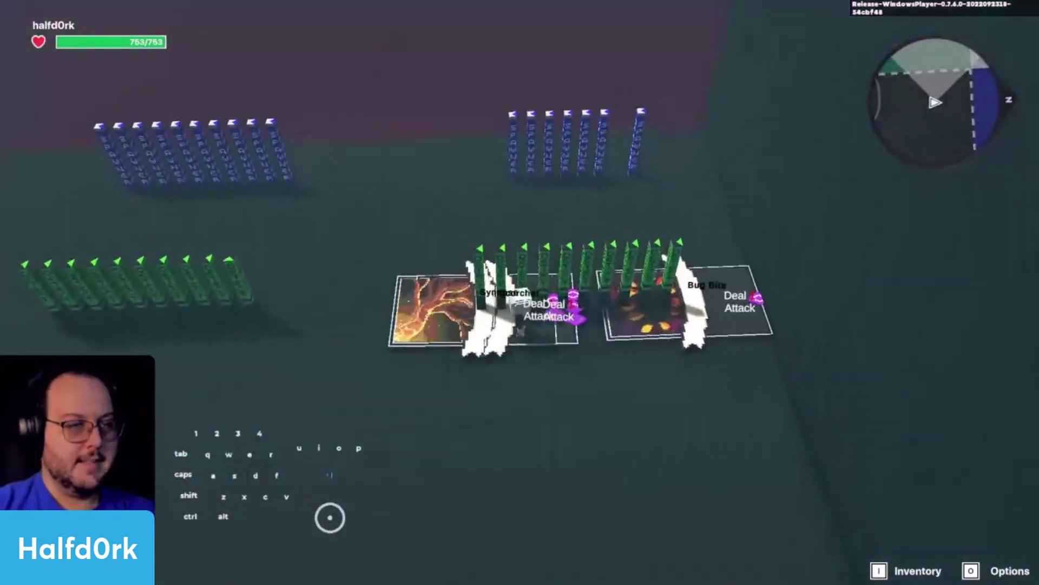
{"action": "key", "text": "a"}
{"action": "key", "text": "shift+w"}
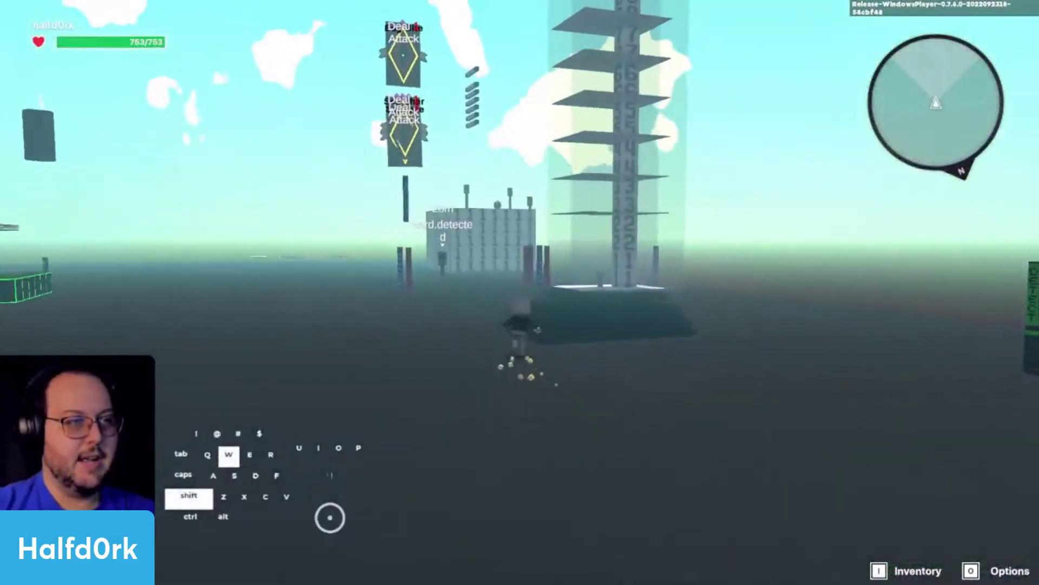
{"action": "key", "text": "a"}
{"action": "key", "text": "space"}
{"action": "key", "text": "space"}
{"action": "key", "text": "space"}
{"action": "key", "text": "s"}
{"action": "key", "text": "space"}
{"action": "key", "text": "space"}
{"action": "key", "text": "space"}
{"action": "key", "text": "space"}
Climb onto the TCG platform and cross to the numbered block as TURN 4 is announced
{"action": "key", "text": "a"}
{"action": "key", "text": "shift+w"}
{"action": "key", "text": "space"}
{"action": "key", "text": "a"}
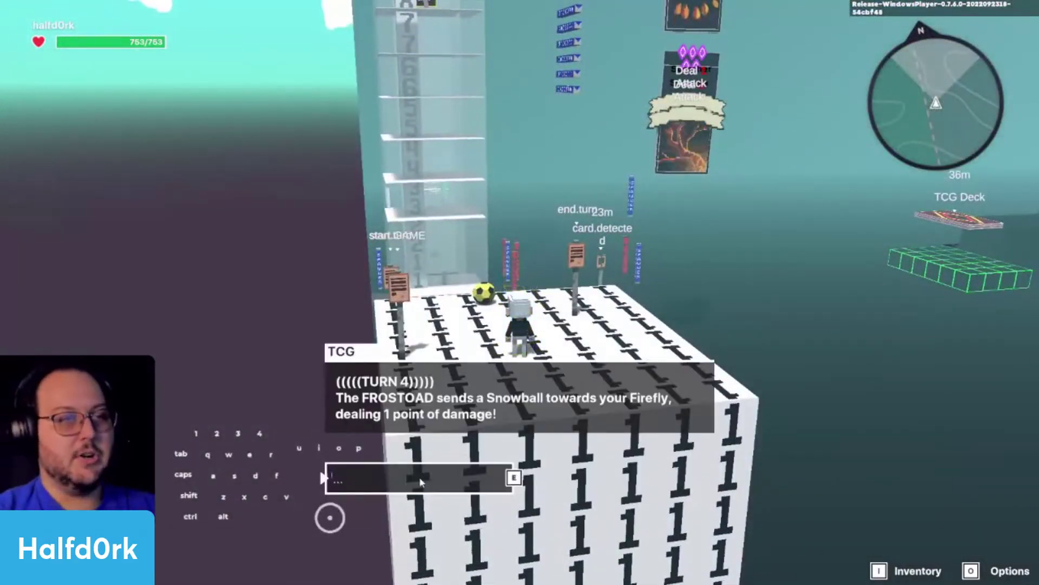
{"action": "key", "text": "e"}
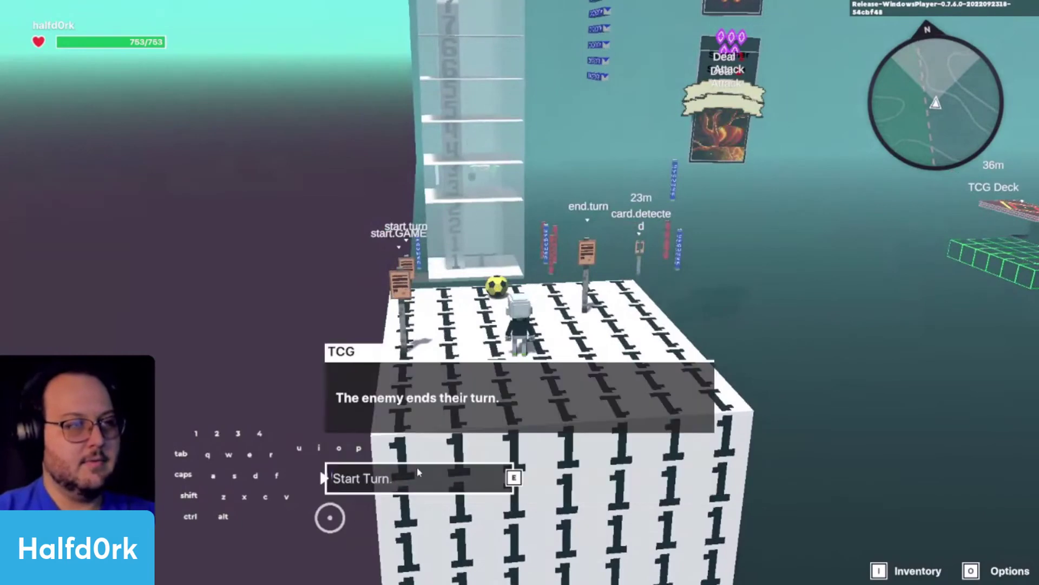
{"action": "key", "text": "e"}
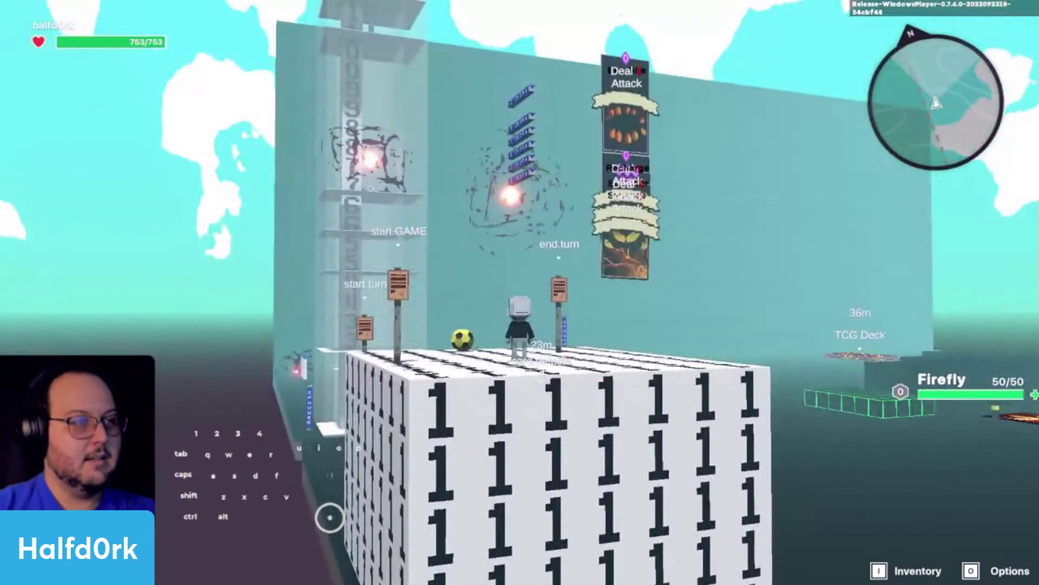
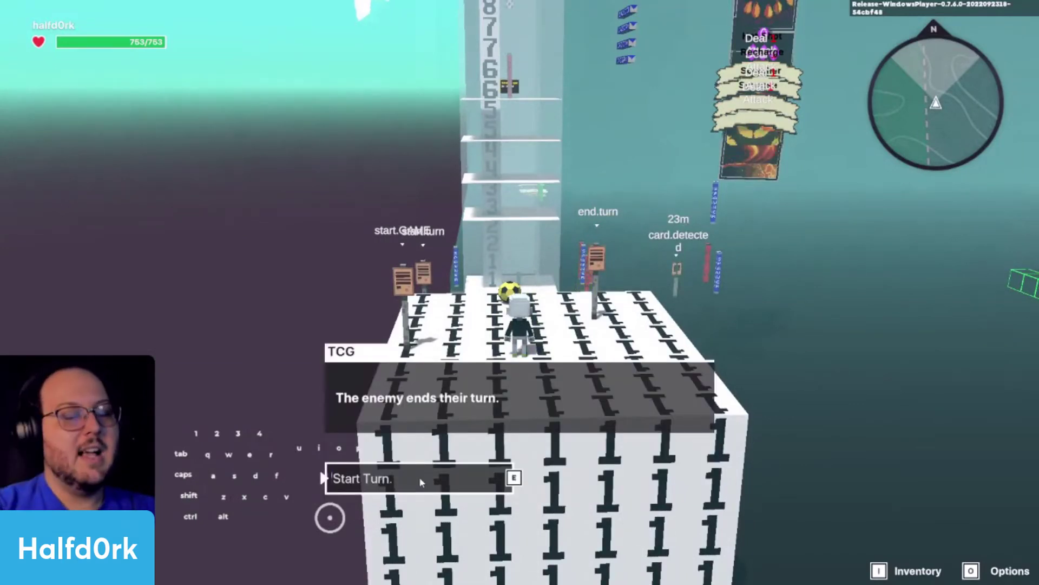
{"action": "key", "text": "e"}
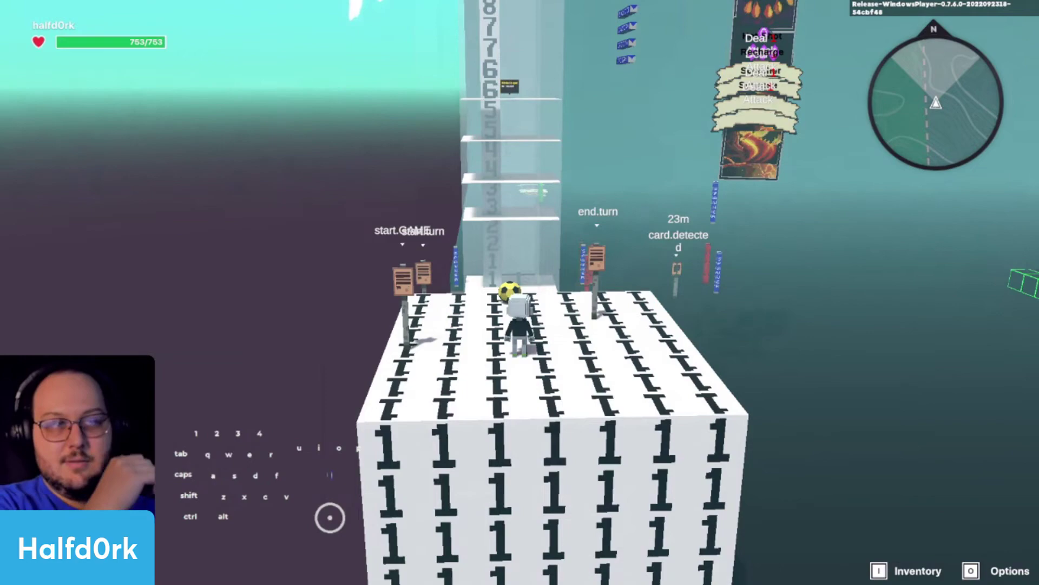
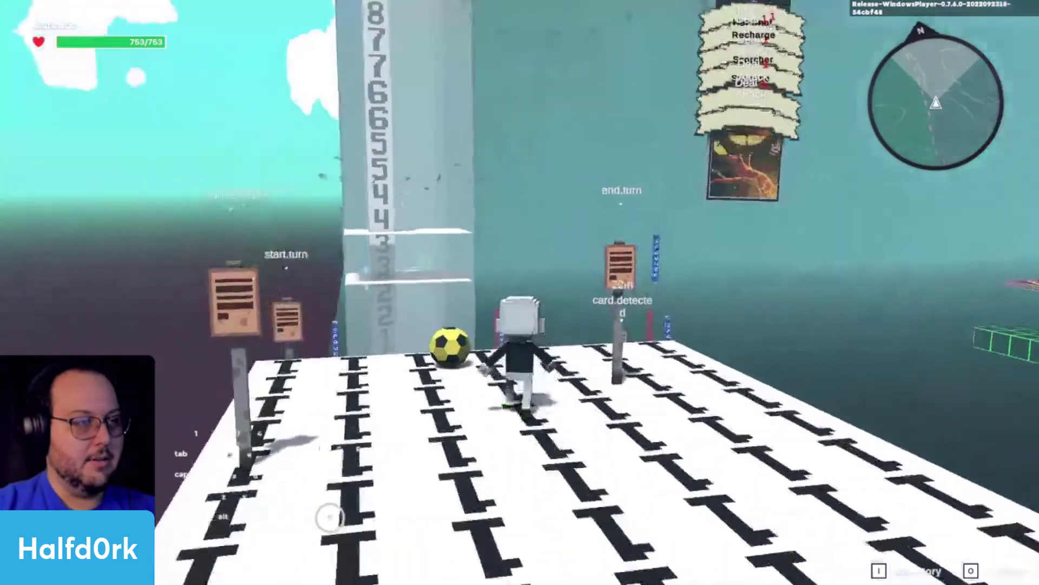
{"action": "key", "text": "d"}
{"action": "key", "text": "w"}
{"action": "key", "text": "w"}
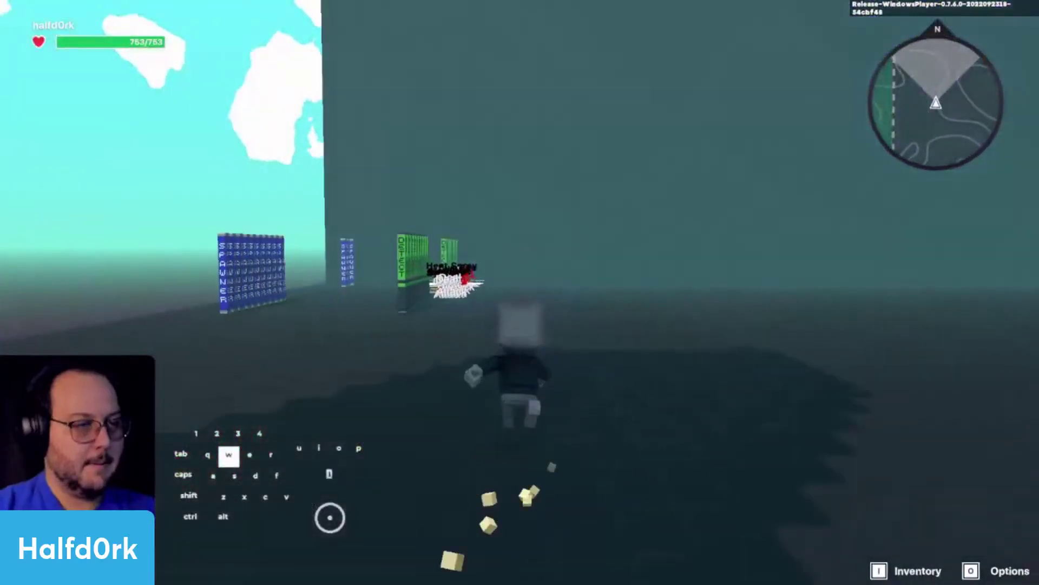
{"action": "key", "text": "d"}
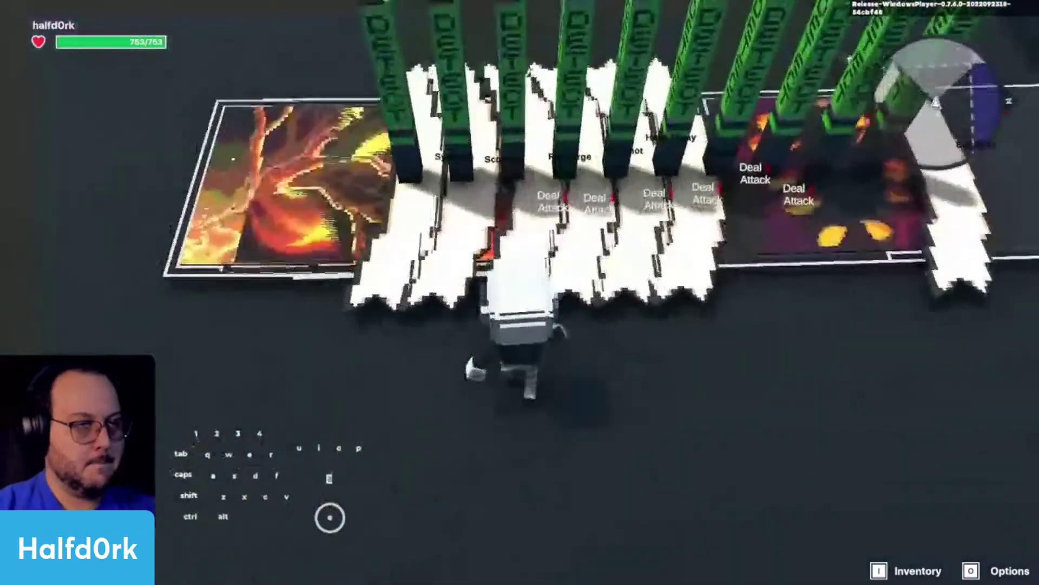
{"action": "key", "text": "d"}
{"action": "key", "text": "s"}
{"action": "key", "text": "a"}
{"action": "key", "text": "shift+w"}
{"action": "key", "text": "a"}
{"action": "key", "text": "a"}
{"action": "key", "text": "space"}
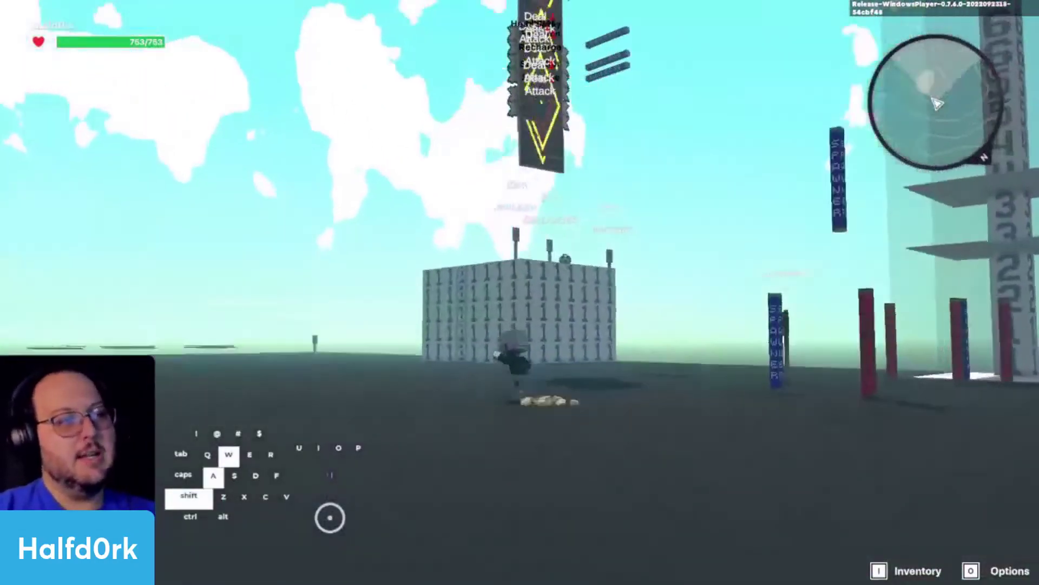
{"action": "key", "text": "space"}
{"action": "key", "text": "a"}
{"action": "key", "text": "space"}
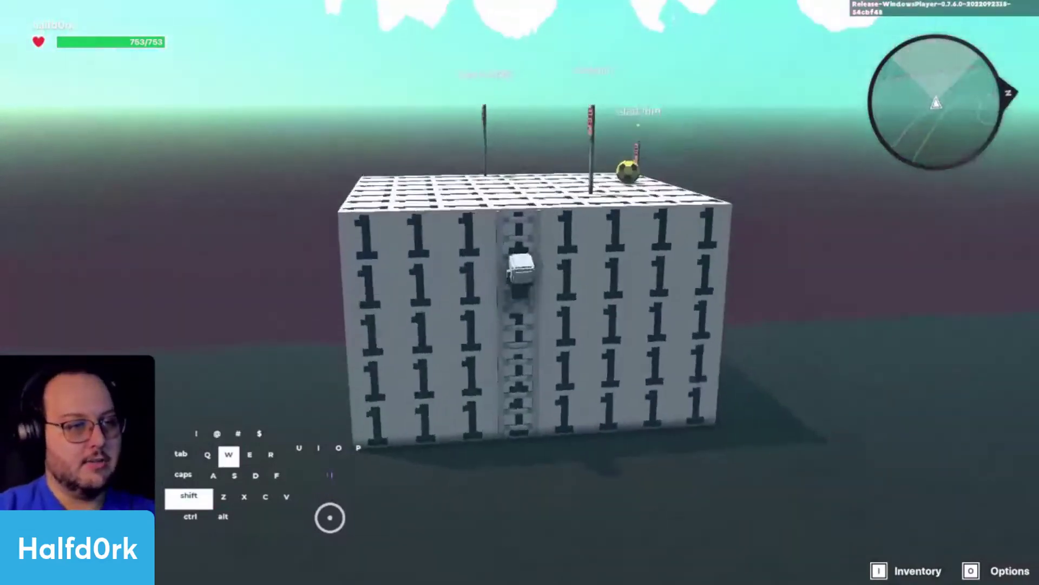
{"action": "key", "text": "a"}
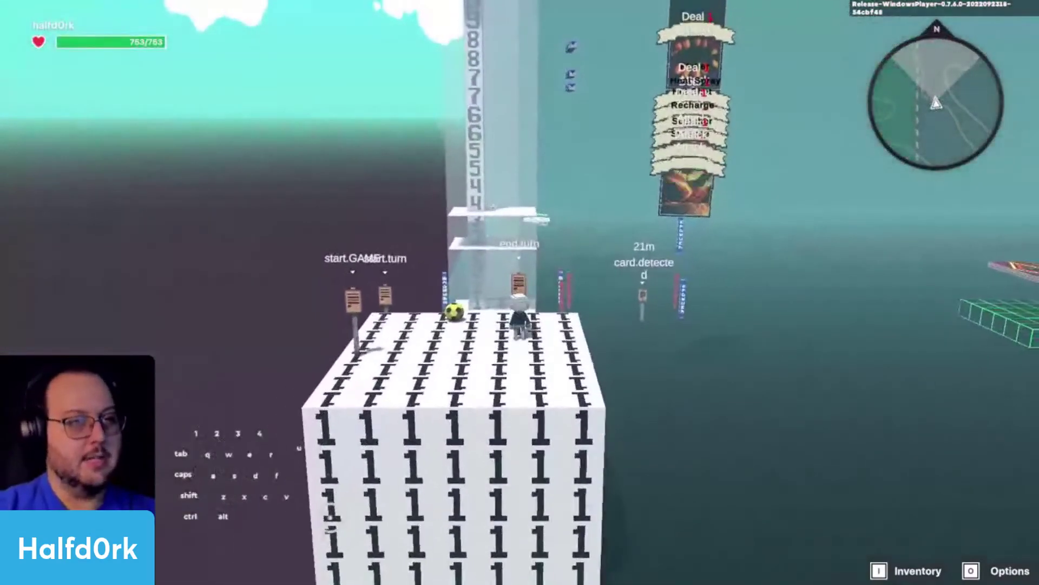
Walk the avatar over to the TCG Deck
{"action": "key", "text": "e"}
{"action": "key", "text": "d"}
{"action": "key", "text": "e"}
{"action": "key", "text": "d"}
{"action": "key", "text": "w"}
{"action": "key", "text": "e"}
{"action": "key", "text": "e"}
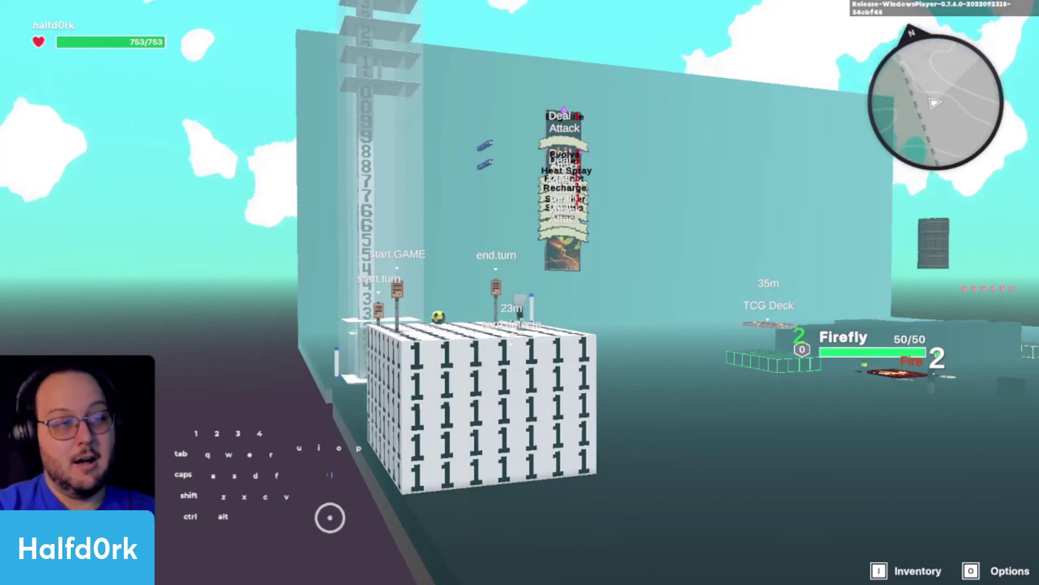
Step into the number tower, look over the spawner and health pillars, then head out facing the platform
{"action": "key", "text": "w"}
{"action": "key", "text": "w"}
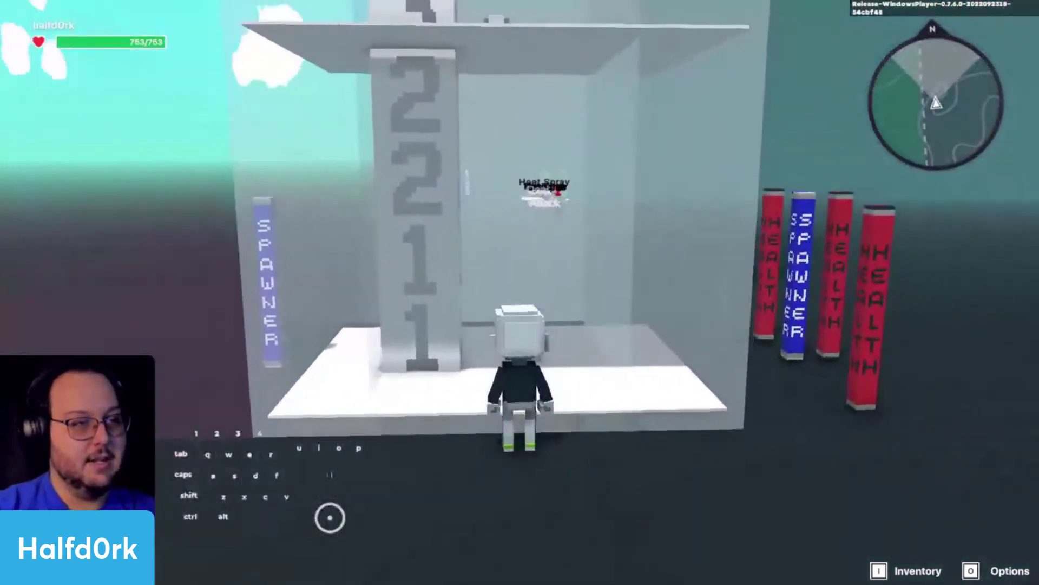
{"action": "key", "text": "d"}
{"action": "key", "text": "s"}
{"action": "key", "text": "w"}
{"action": "key", "text": "a"}
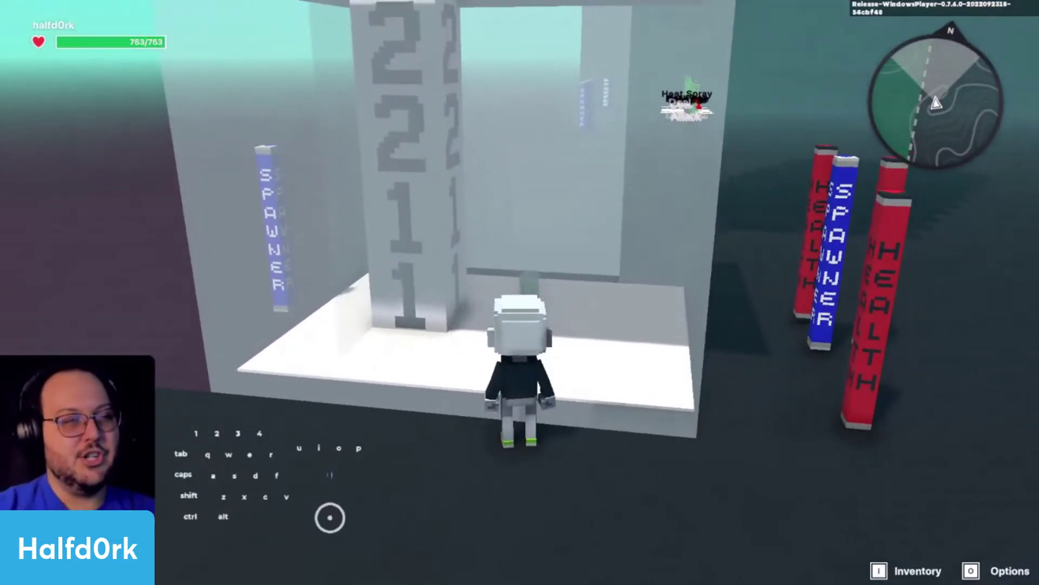
{"action": "scroll", "scroll_direction": "up", "scroll_amount": 3}
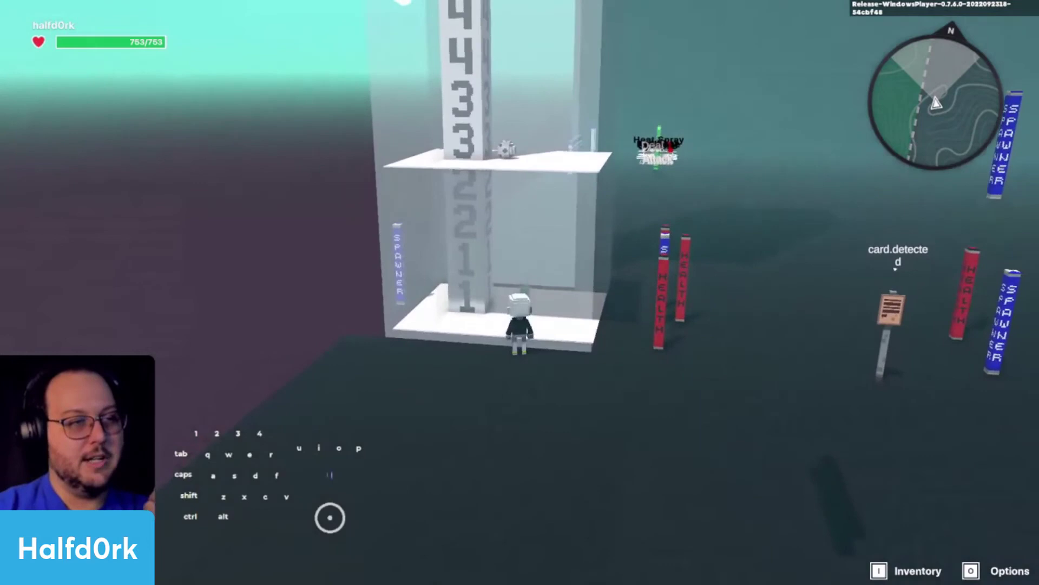
{"action": "key", "text": "d"}
{"action": "key", "text": "w"}
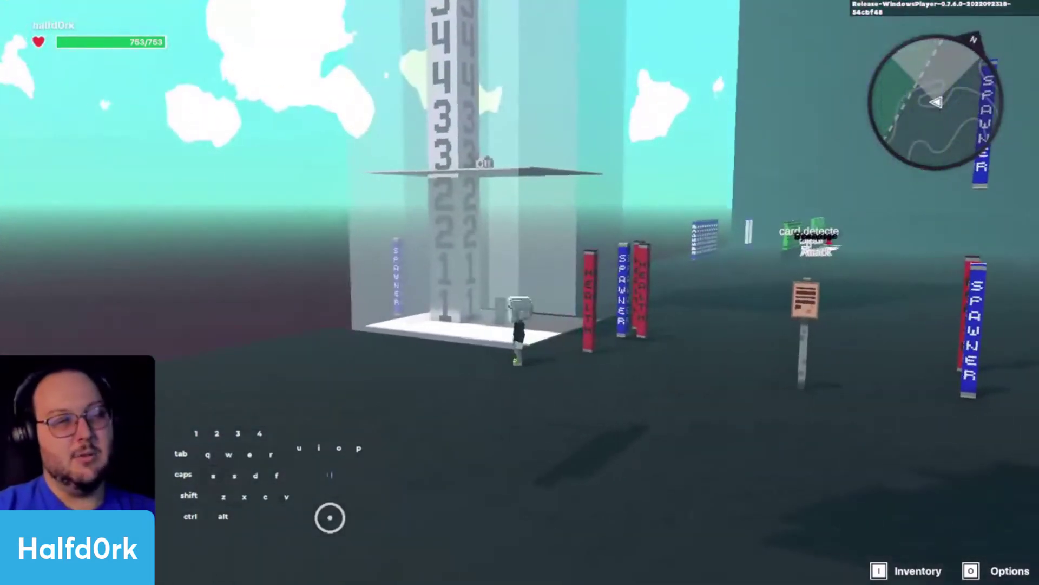
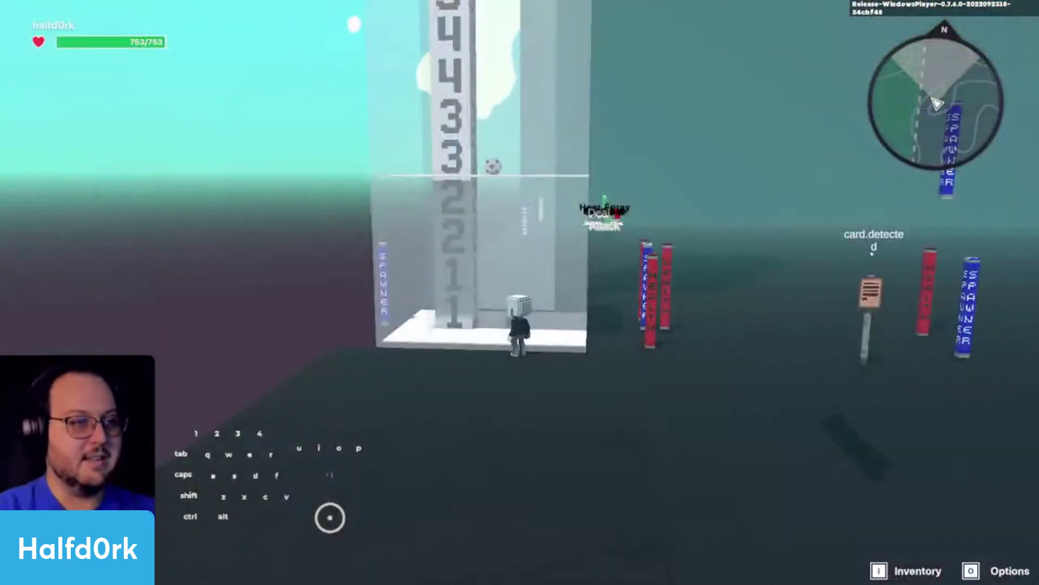
{"action": "key", "text": "a"}
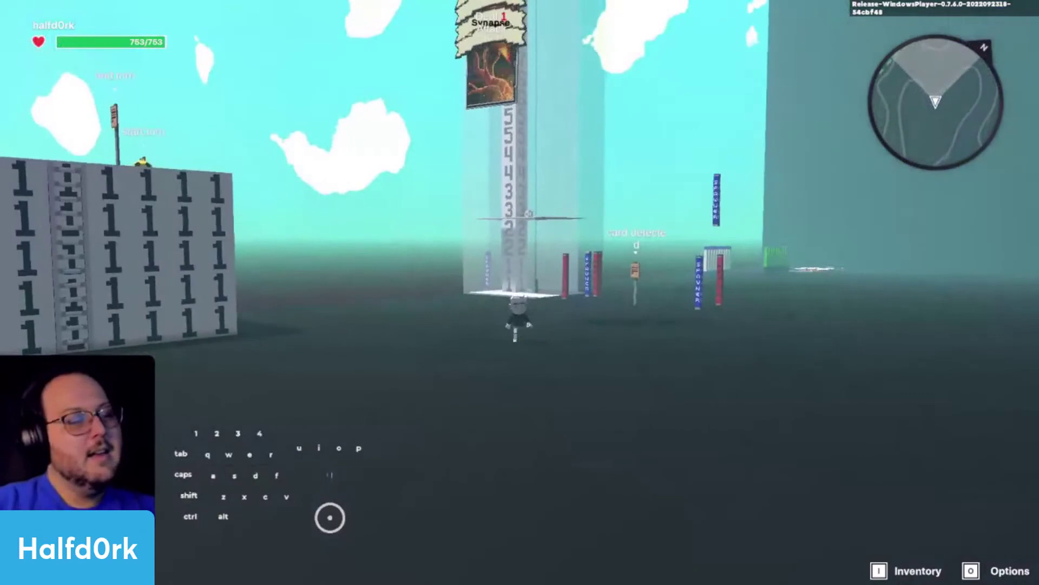
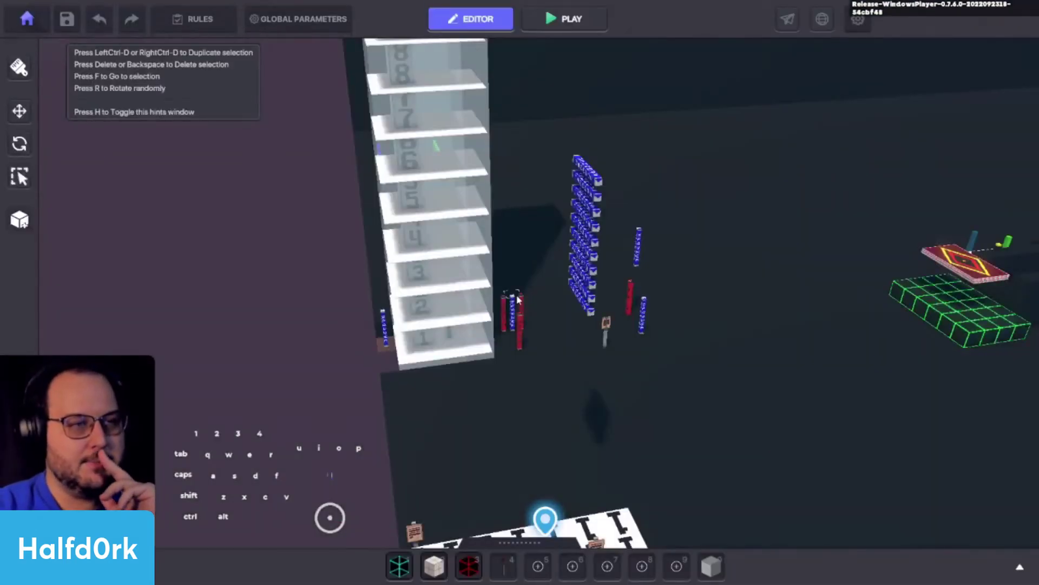
Leave play-test and fly the editor camera over the SPAWNER and DETECT pillar rows
{"action": "left_click", "coordinate": [681, 237]}
{"action": "key", "text": "w"}
{"action": "key", "text": "space"}
{"action": "key", "text": "d"}
{"action": "key", "text": "space"}
{"action": "key", "text": "space"}
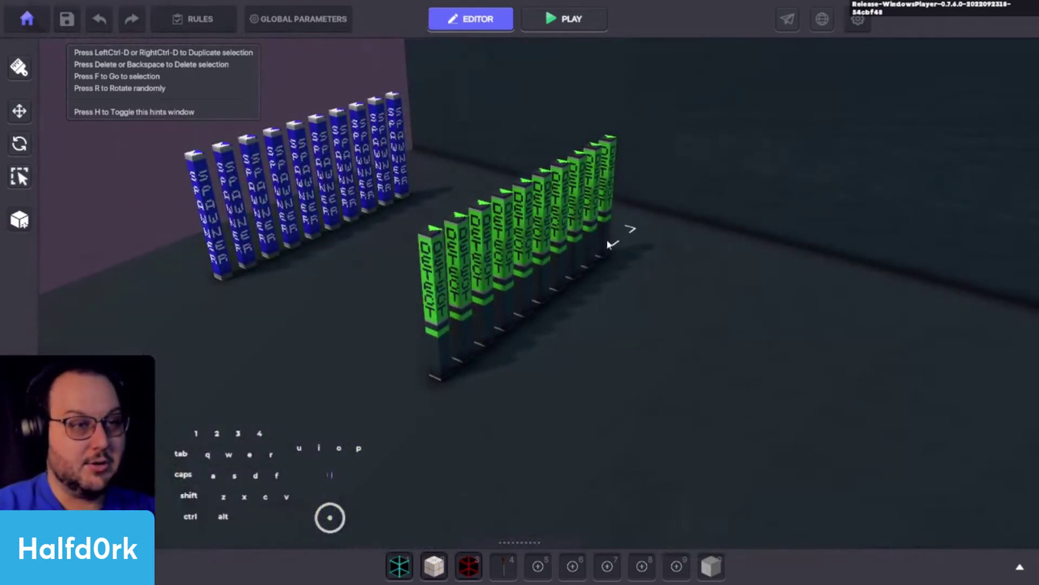
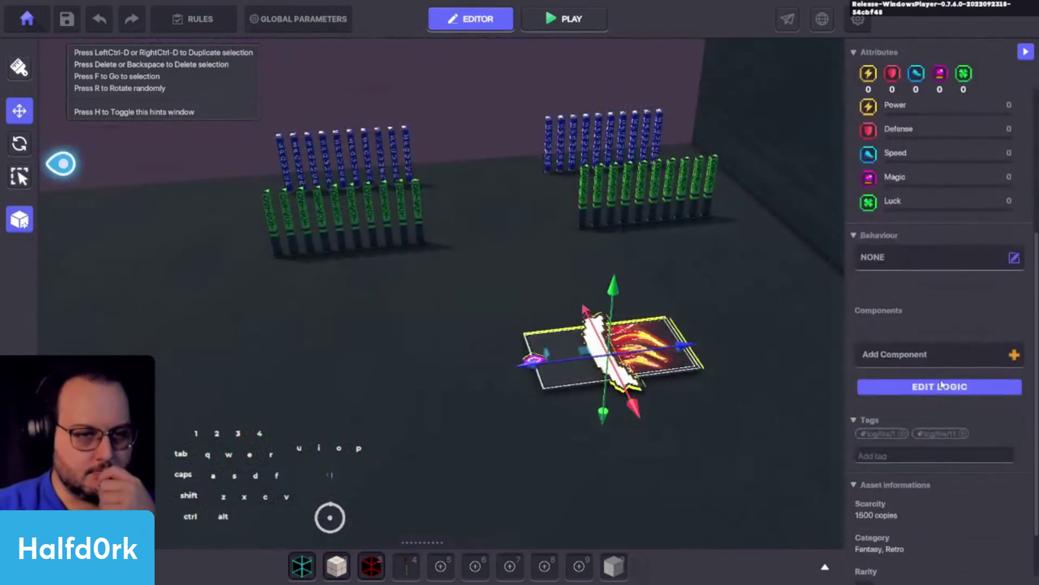
Bring up the fire card's logic components and its Health behaviour settings
{"action": "left_click", "coordinate": [941, 363]}
{"action": "left_click", "coordinate": [758, 218]}
{"action": "left_click", "coordinate": [932, 434]}
{"action": "middle_click", "coordinate": [908, 460]}
{"action": "left_click", "coordinate": [971, 306]}
{"action": "left_click", "coordinate": [944, 347]}
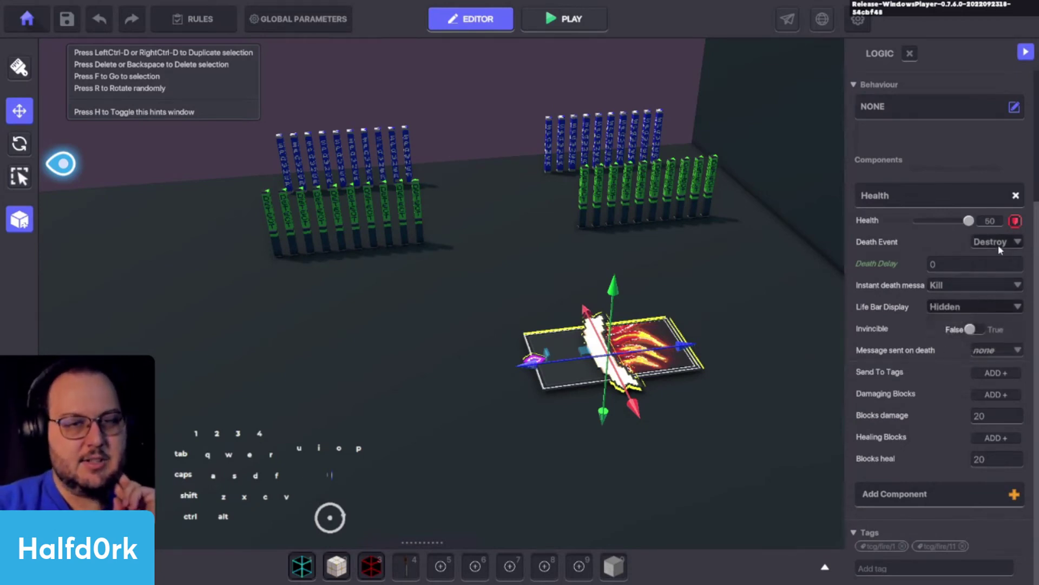
Edit the card's death delay value and review its 50-health, destroy-on-death, tcg/fire/1 and tcg/fire/11 setup
{"action": "left_click", "coordinate": [965, 266]}
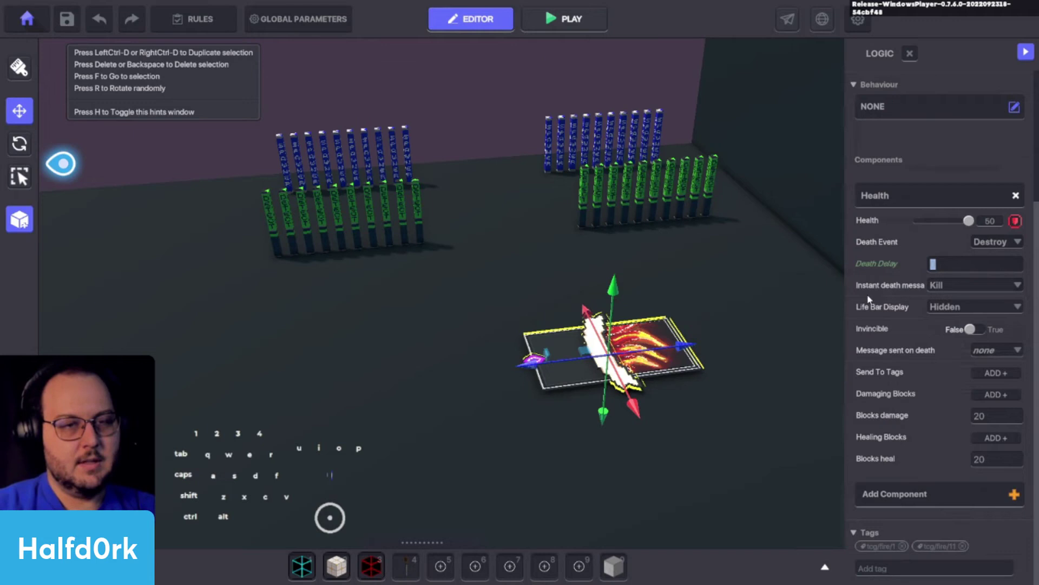
{"action": "left_click", "coordinate": [867, 298]}
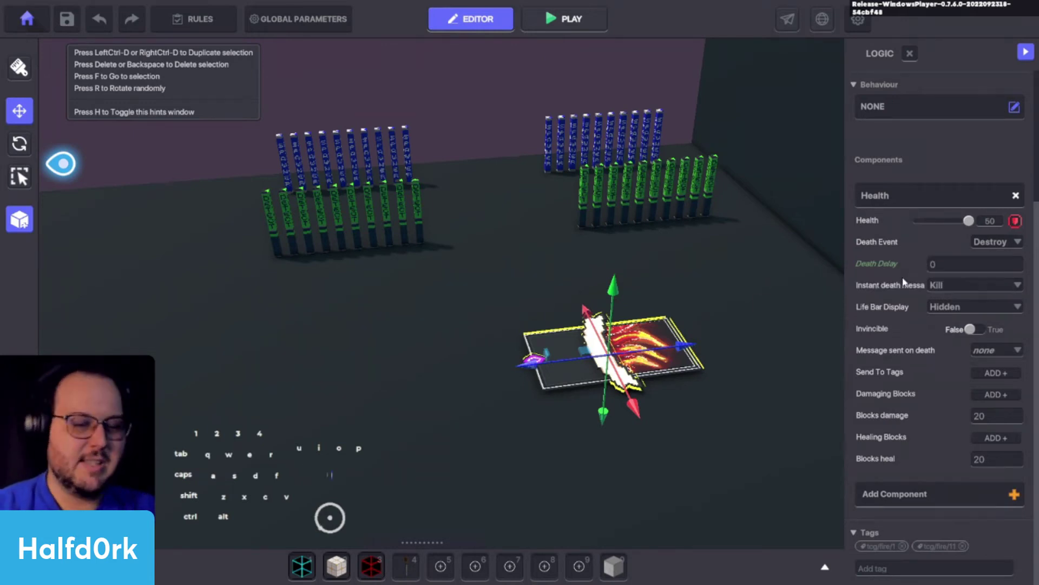
{"action": "left_click", "coordinate": [942, 284]}
{"action": "left_click", "coordinate": [887, 290]}
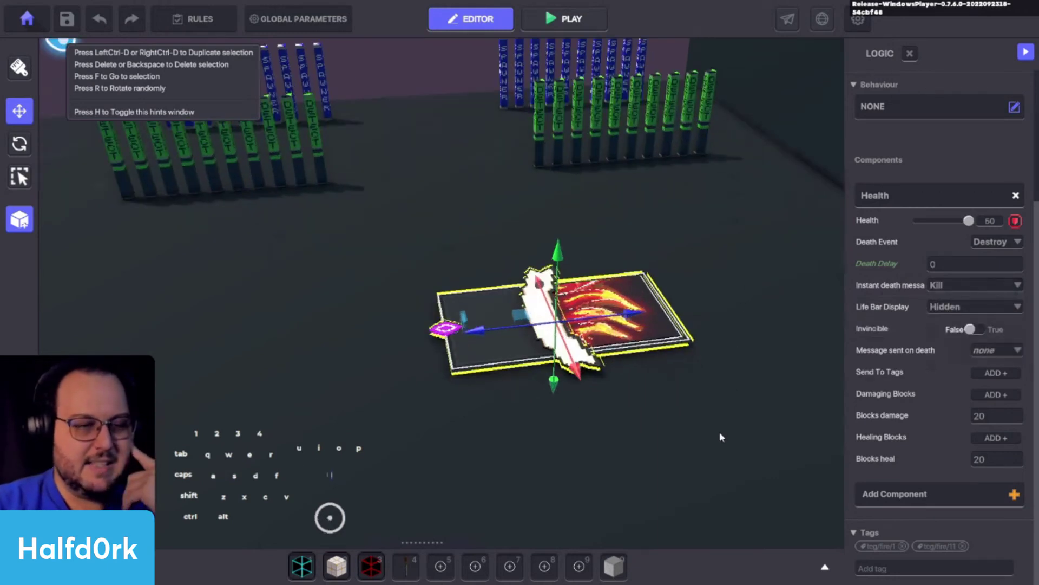
{"action": "left_click", "coordinate": [718, 248]}
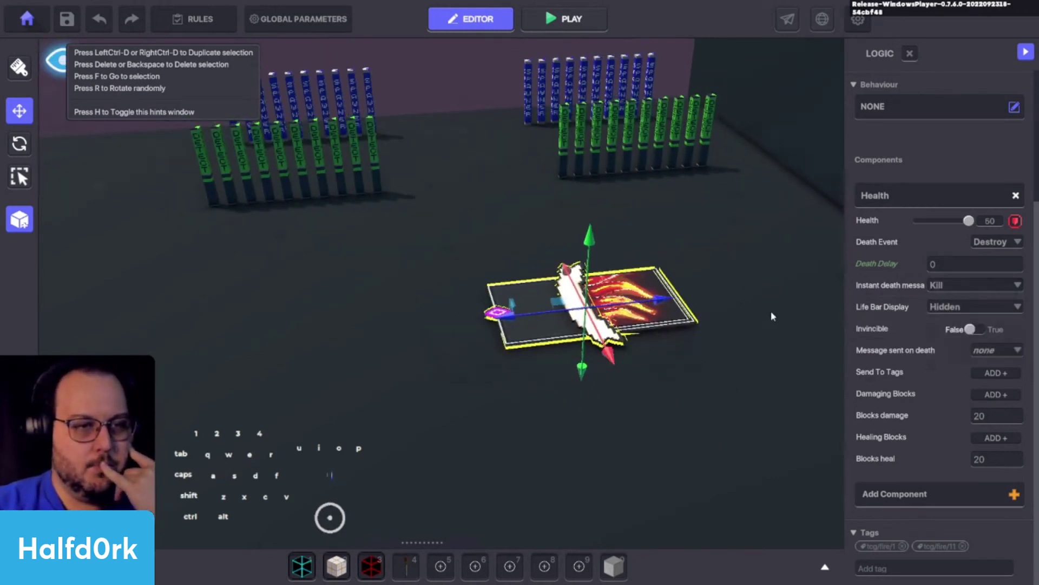
{"action": "left_click", "coordinate": [941, 504]}
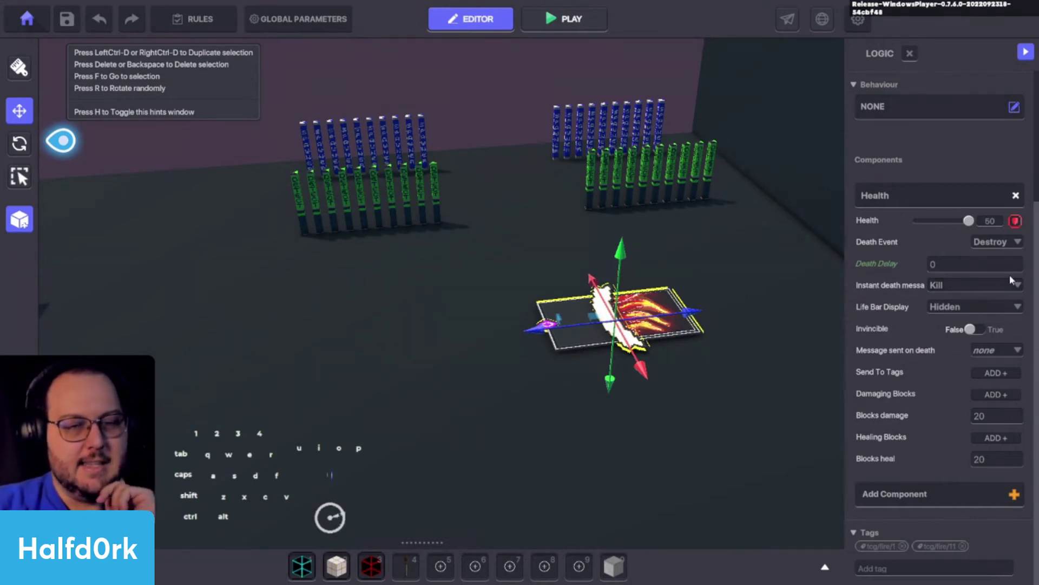
{"action": "left_click_drag", "start_coordinate": [983, 502], "coordinate": [955, 543]}
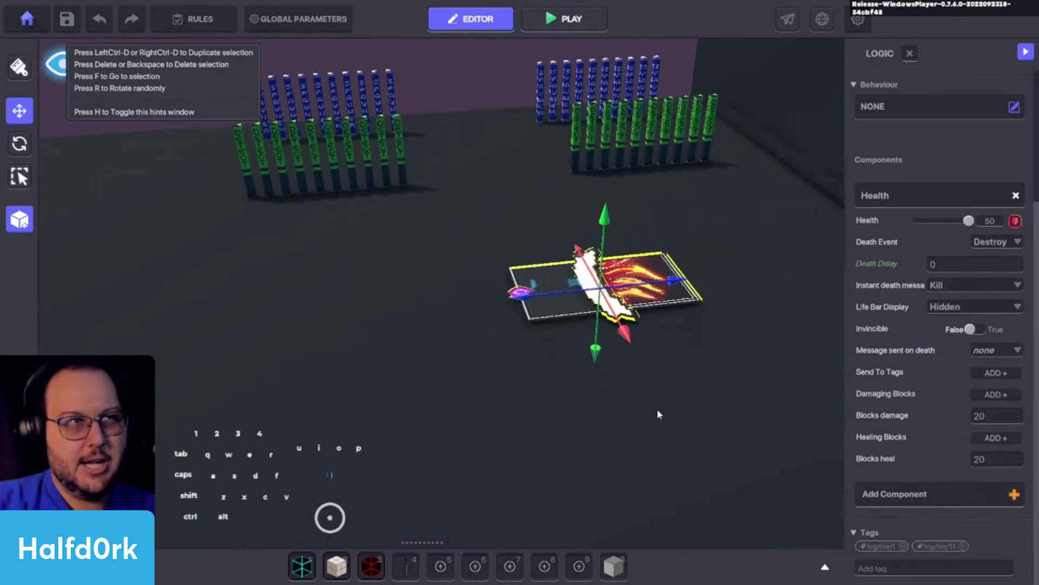
{"action": "left_click", "coordinate": [661, 411]}
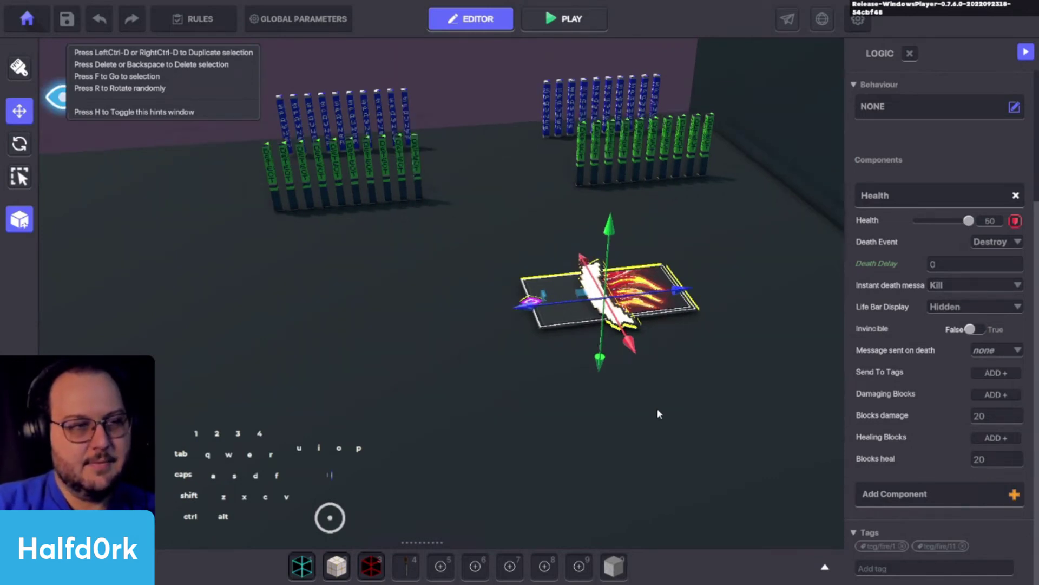
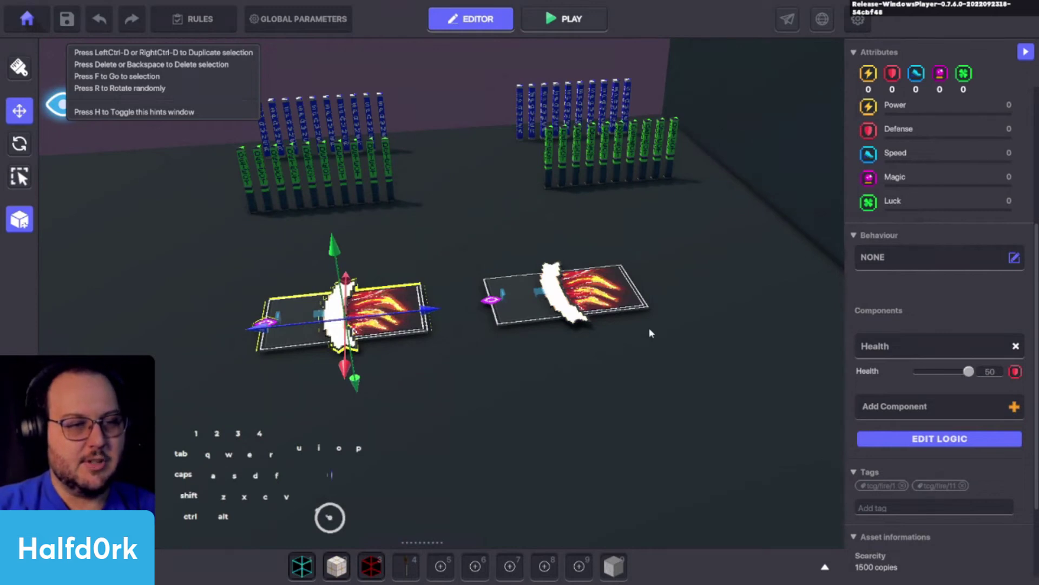
On the right card copy, remove the tcg/fire/11 tag and set Health's Instant death message to kill.carpet.1
{"action": "left_click", "coordinate": [626, 296]}
{"action": "left_click", "coordinate": [967, 489]}
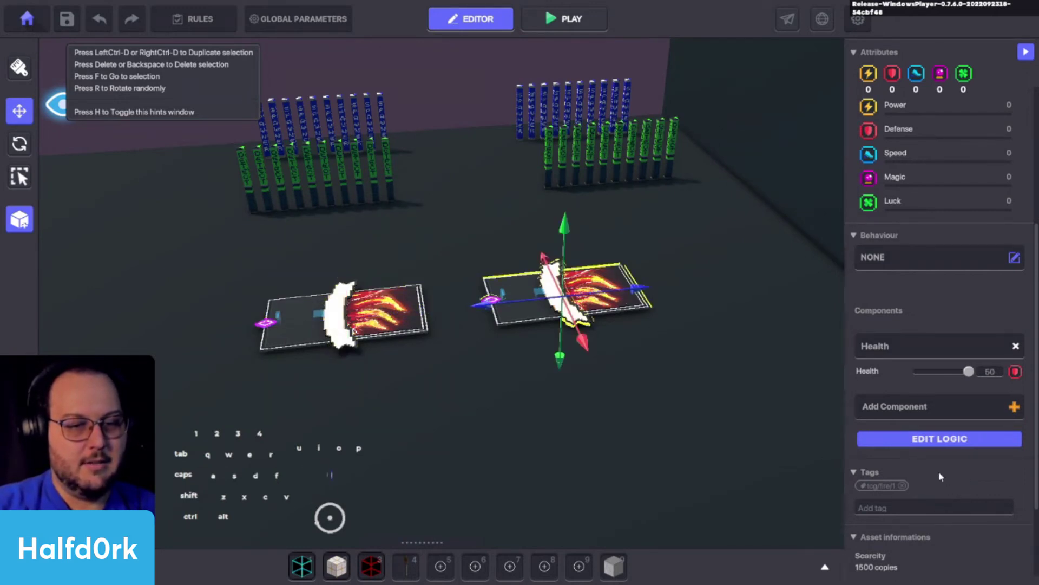
{"action": "left_click", "coordinate": [958, 435]}
{"action": "middle_click", "coordinate": [957, 435]}
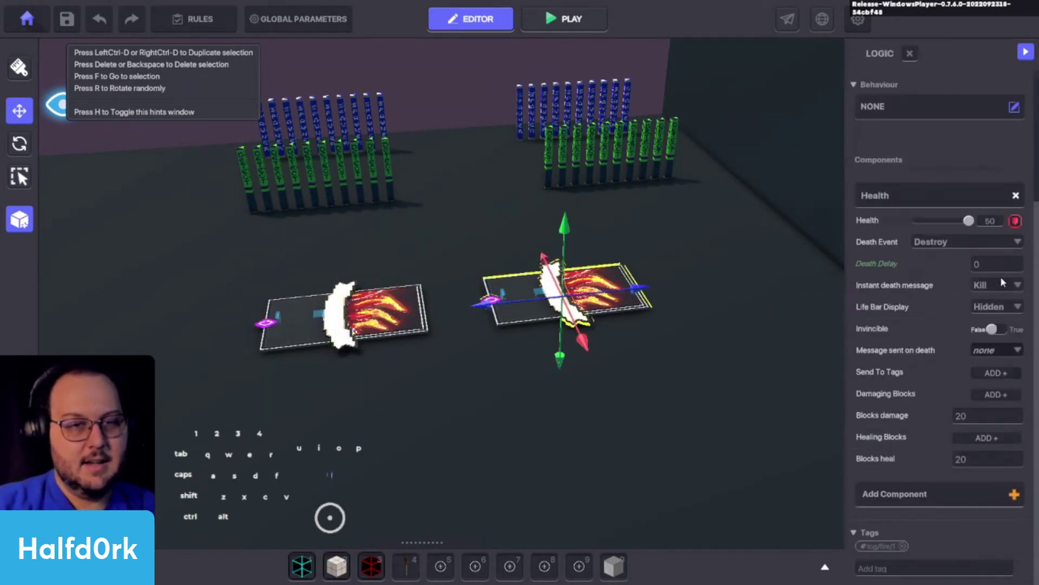
{"action": "left_click", "coordinate": [1010, 288]}
{"action": "key", "text": "i"}
{"action": "key", "text": "1"}
{"action": "left_click", "coordinate": [1013, 295]}
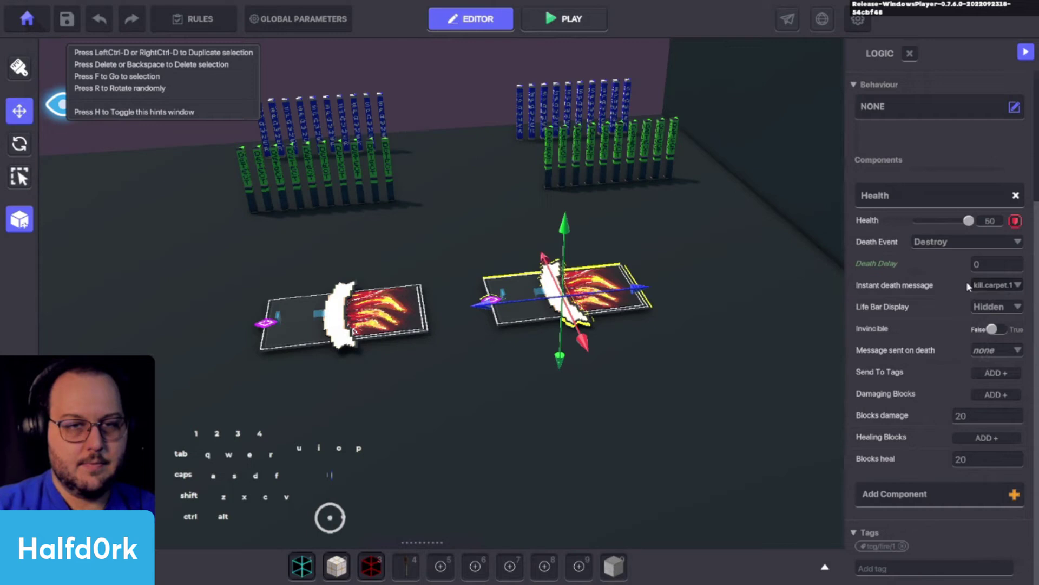
Widen the side panel, check a card detector's message, and return to the right card's health logic
{"action": "left_click_drag", "start_coordinate": [844, 291], "coordinate": [725, 291]}
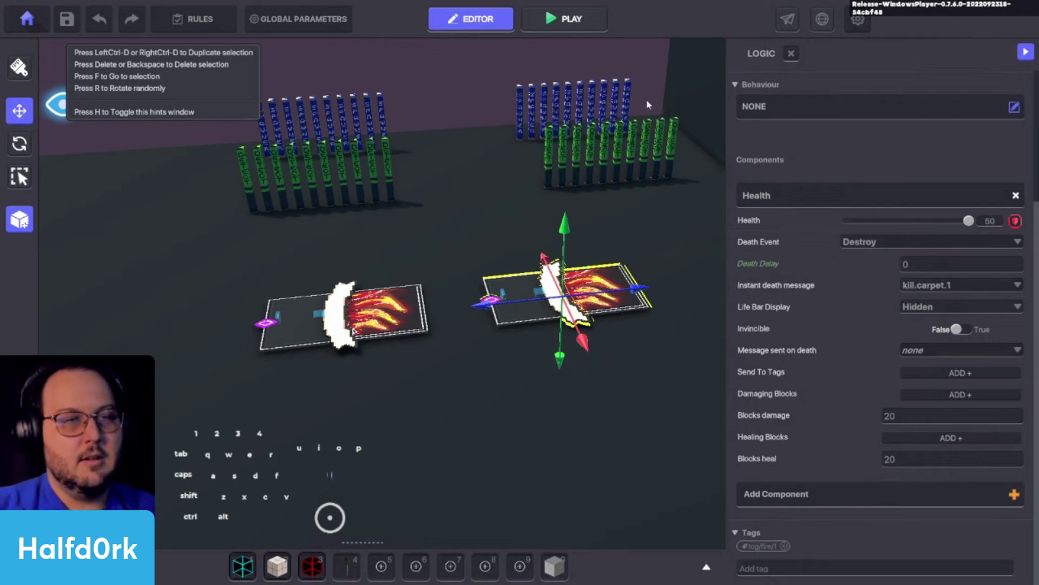
{"action": "left_click", "coordinate": [678, 137]}
{"action": "scroll", "scroll_direction": "up", "scroll_amount": 3}
{"action": "left_click", "coordinate": [852, 412]}
{"action": "scroll", "scroll_direction": "up", "scroll_amount": 3}
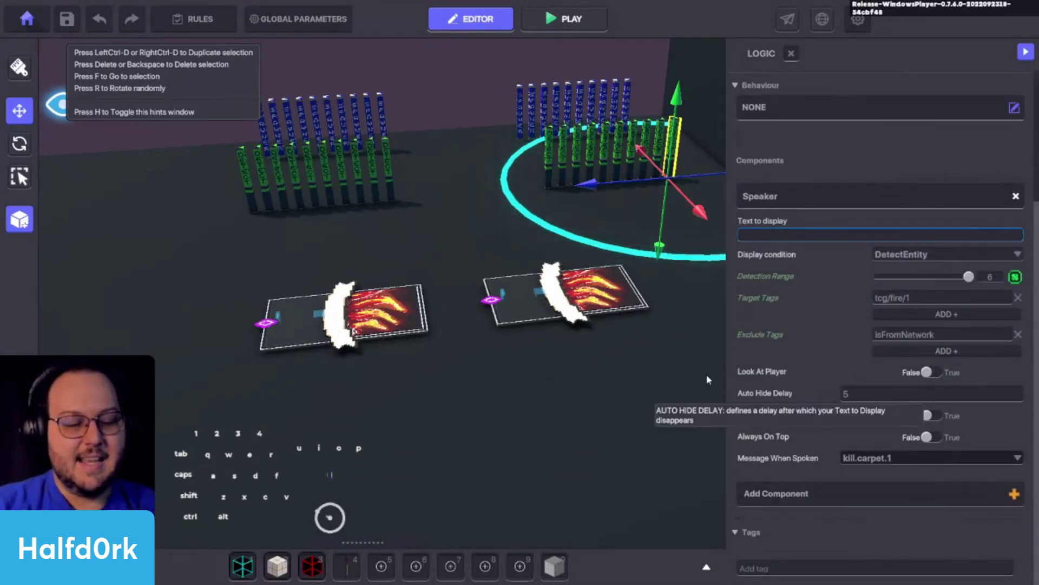
{"action": "left_click", "coordinate": [629, 302]}
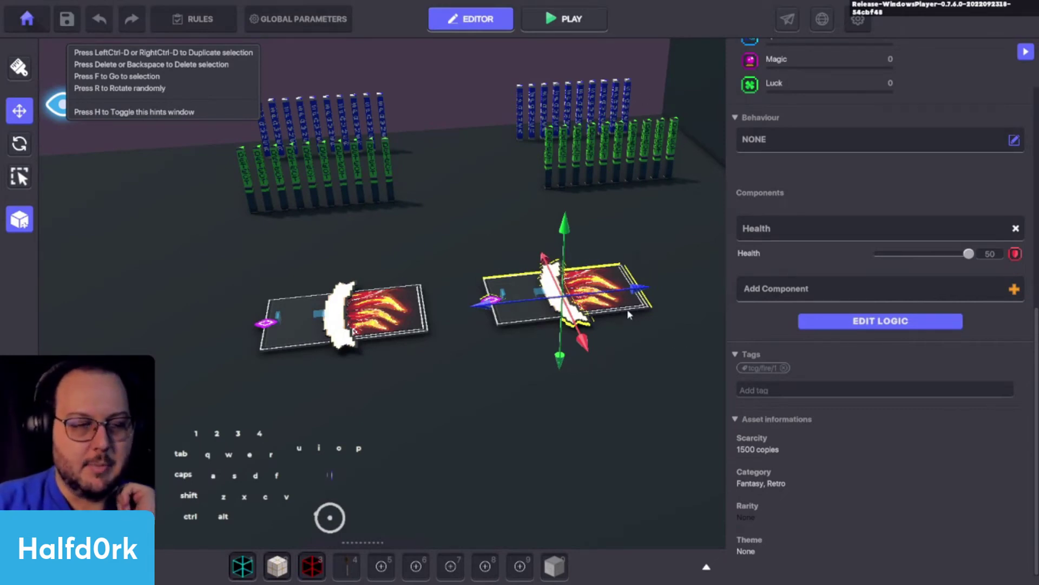
{"action": "left_click", "coordinate": [896, 326]}
{"action": "middle_click", "coordinate": [786, 394]}
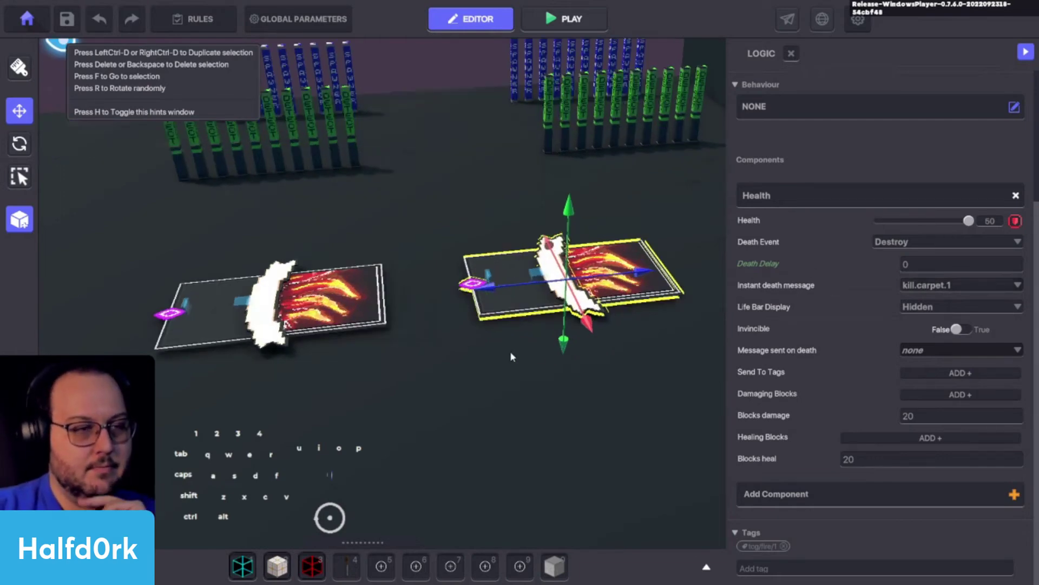
Focus the view on the two Blaze Spikes cards and browse their logic panels
{"action": "left_click", "coordinate": [369, 317]}
{"action": "left_click", "coordinate": [841, 324]}
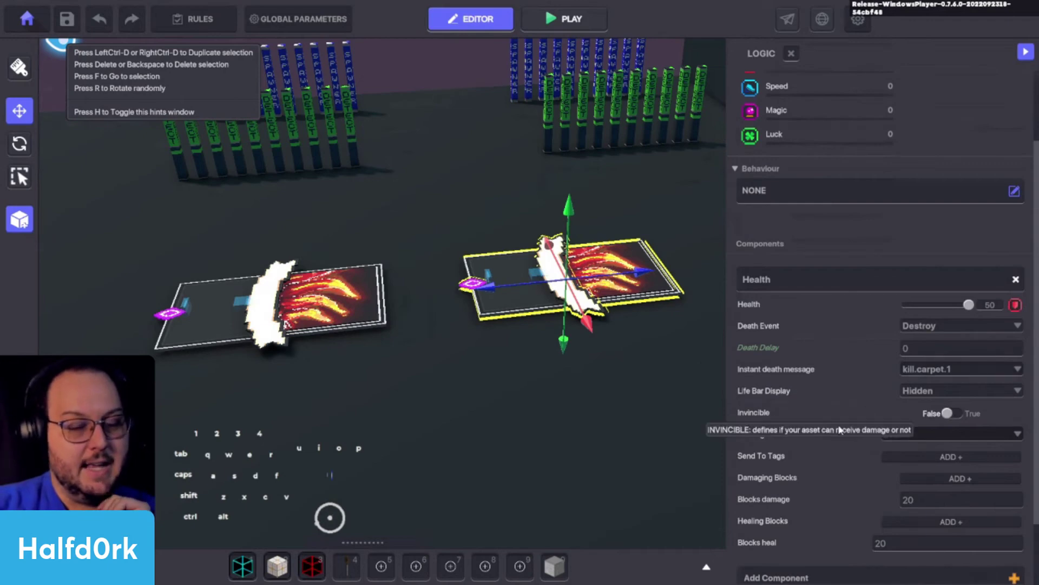
{"action": "left_click", "coordinate": [328, 328]}
{"action": "key", "text": "f"}
{"action": "scroll", "scroll_direction": "up", "scroll_amount": 3}
{"action": "left_click", "coordinate": [918, 321]}
{"action": "middle_click", "coordinate": [824, 436]}
{"action": "middle_click", "coordinate": [824, 436]}
On the left card copy, add a new kill.carpet.11 message as Health's Instant death message
{"action": "left_click", "coordinate": [787, 548]}
{"action": "left_click", "coordinate": [912, 280]}
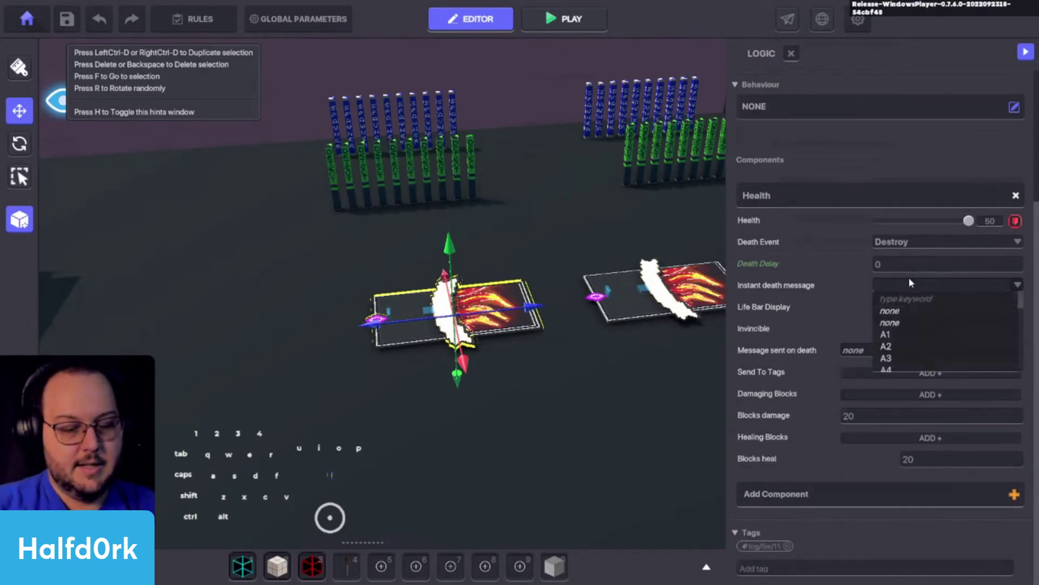
{"action": "key", "text": "i"}
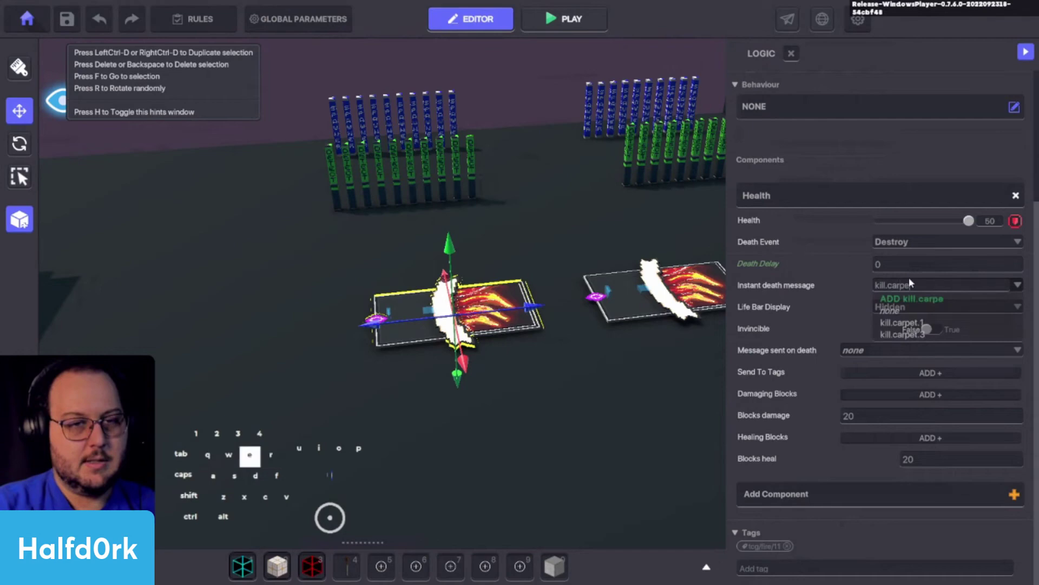
{"action": "key", "text": "1"}
{"action": "key", "text": "1"}
{"action": "left_click", "coordinate": [933, 303]}
Orbit around the two cards, select the right copy and begin Save as Preset
{"action": "left_click_drag", "start_coordinate": [625, 336], "coordinate": [580, 303]}
{"action": "key", "text": "d"}
{"action": "key", "text": "w"}
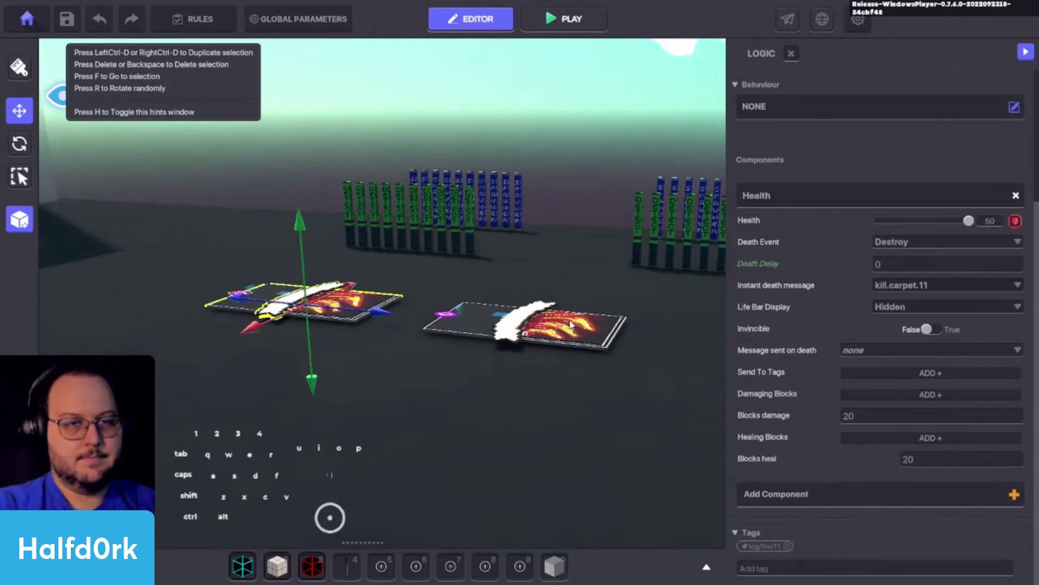
{"action": "left_click_drag", "start_coordinate": [585, 349], "coordinate": [674, 361]}
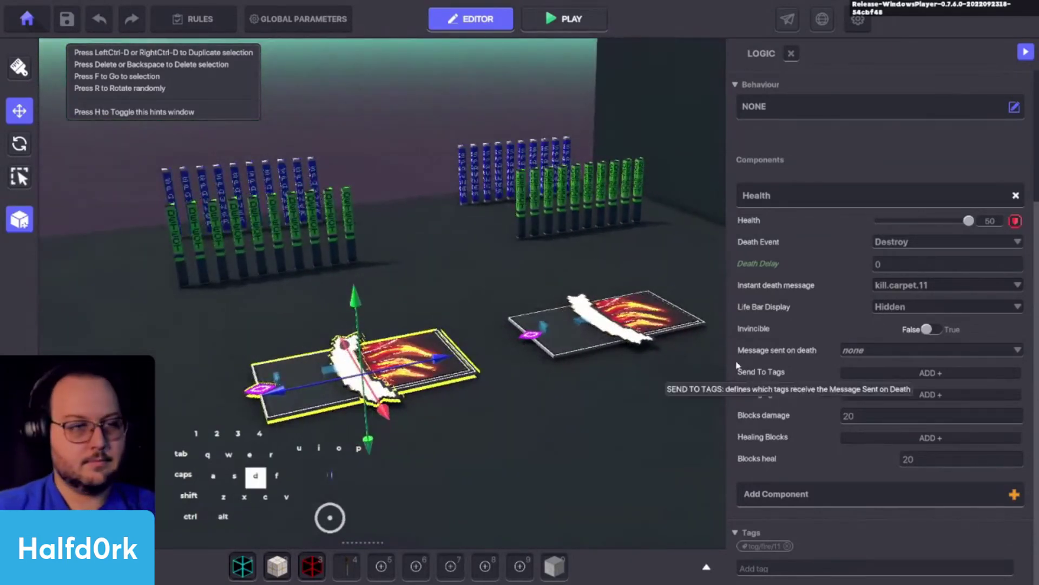
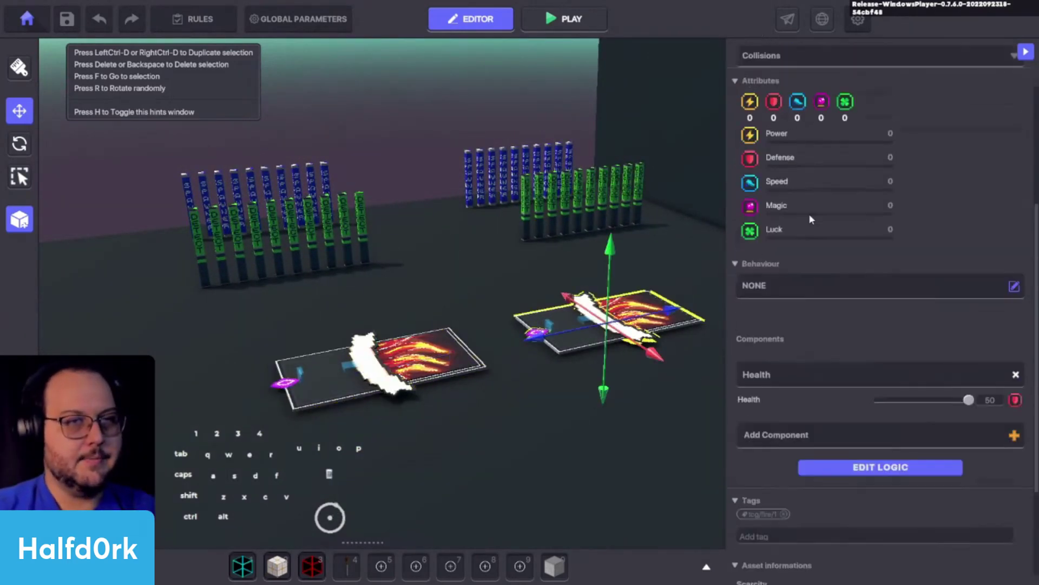
{"action": "middle_click", "coordinate": [825, 152]}
{"action": "left_click", "coordinate": [825, 122]}
{"action": "key", "text": "ctrl+c"}
{"action": "left_click", "coordinate": [898, 104]}
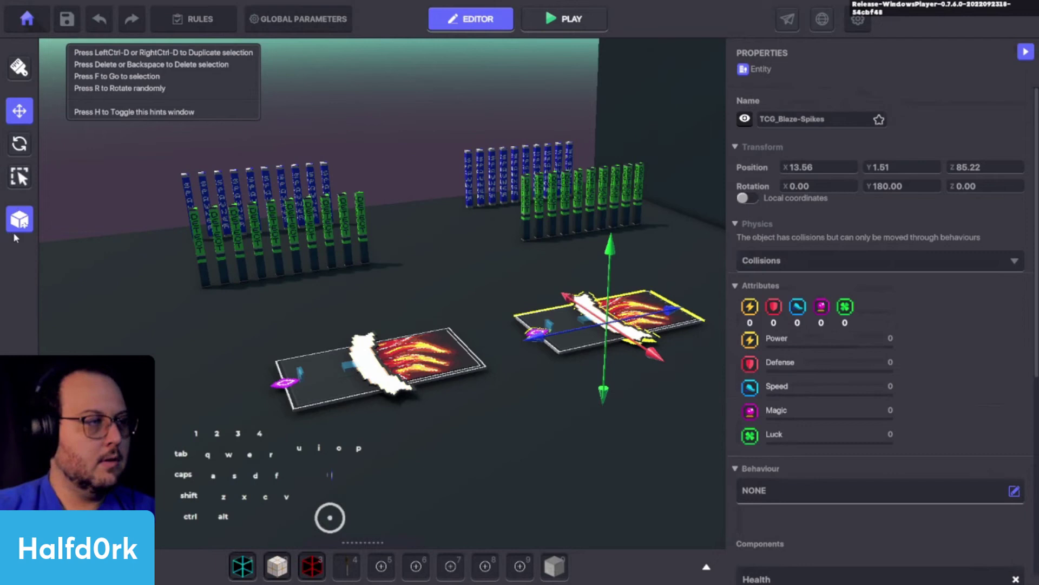
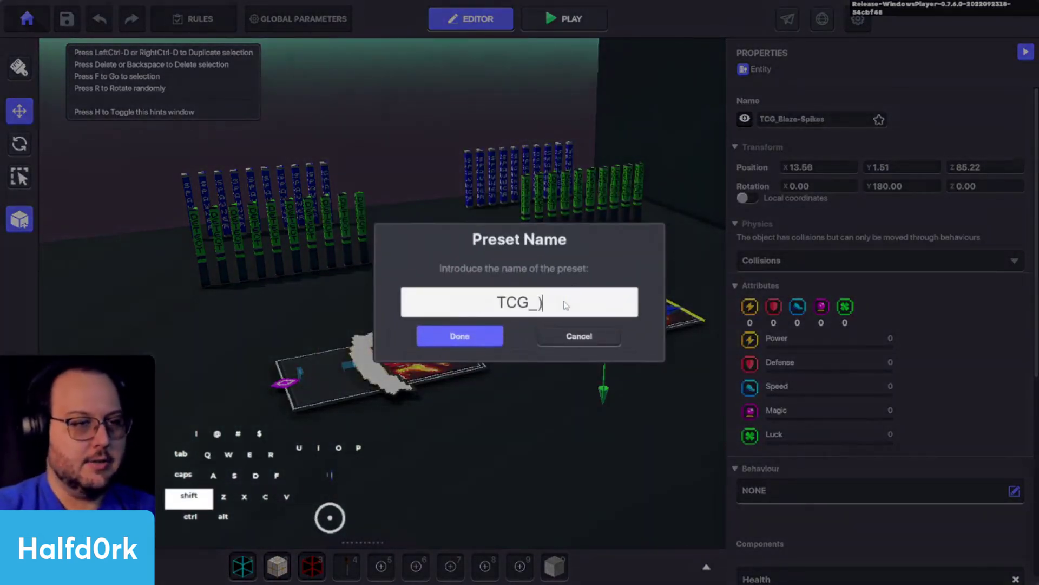
Name the preset TCG_Blaze Spikes n1, copy the name, and save it
{"action": "key", "text": "space"}
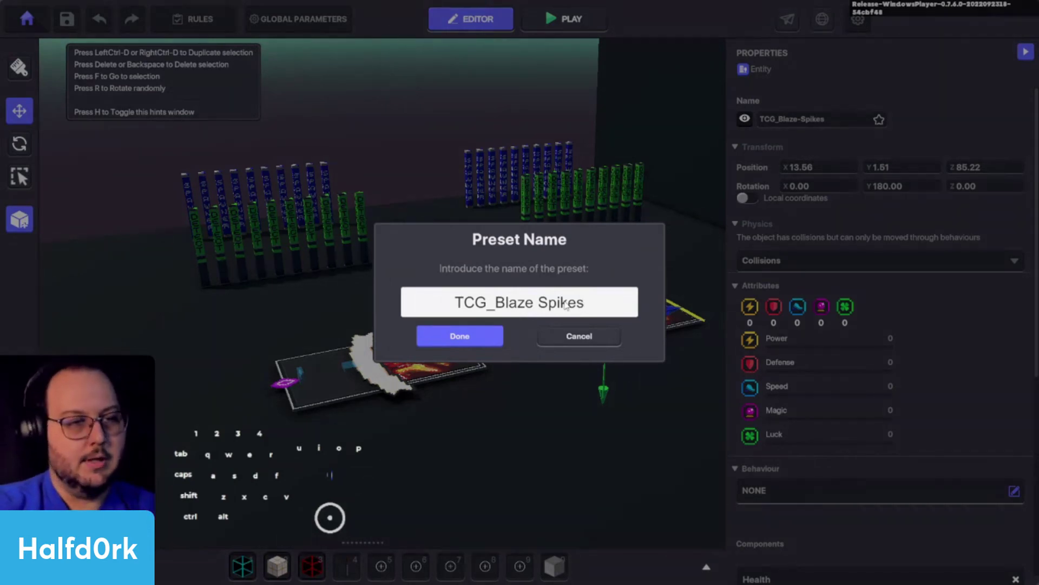
{"action": "key", "text": "space"}
{"action": "key", "text": "1"}
{"action": "key", "text": "1"}
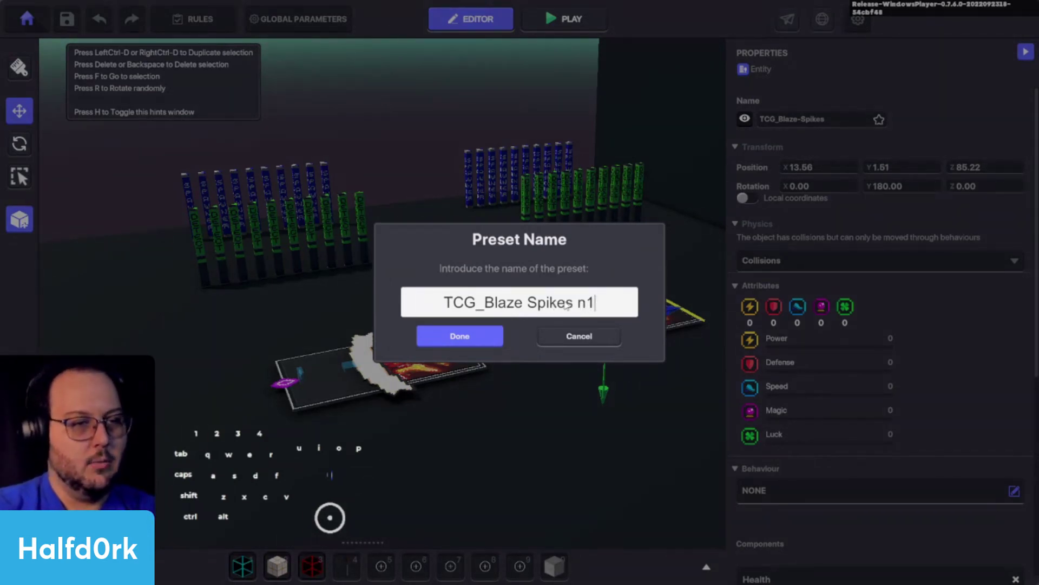
{"action": "key", "text": "ctrl+a"}
{"action": "key", "text": "ctrl+c"}
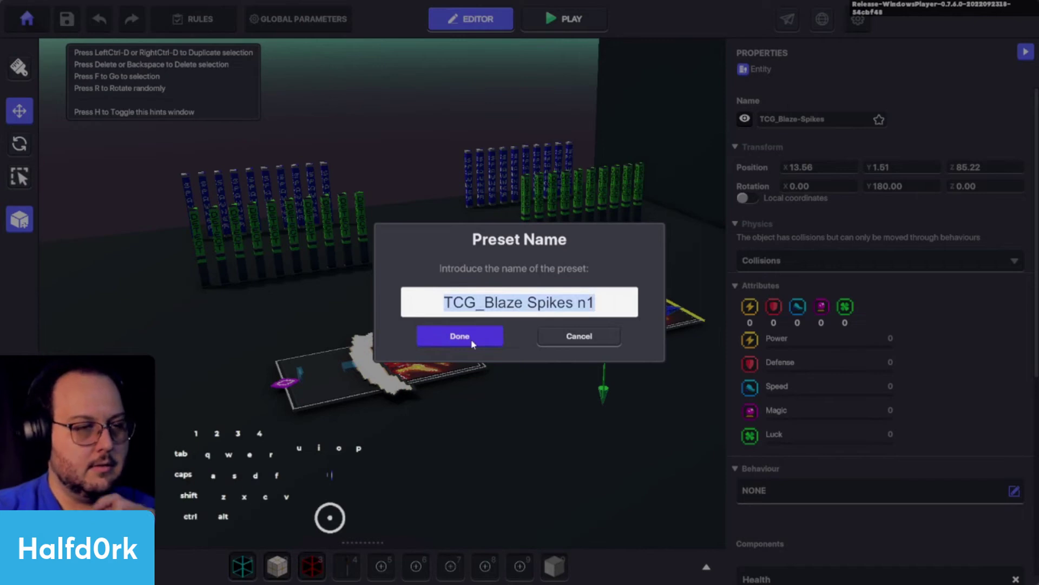
{"action": "left_click", "coordinate": [475, 342]}
Save the left card as a new separate preset, pasting the name and adjusting its number
{"action": "left_click", "coordinate": [443, 366]}
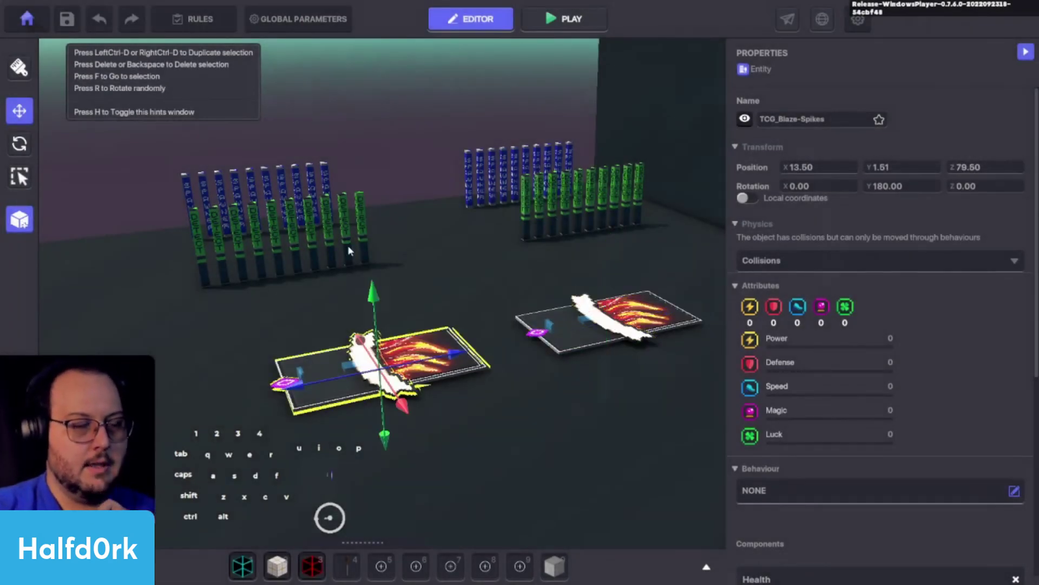
{"action": "key", "text": "ctrl+v"}
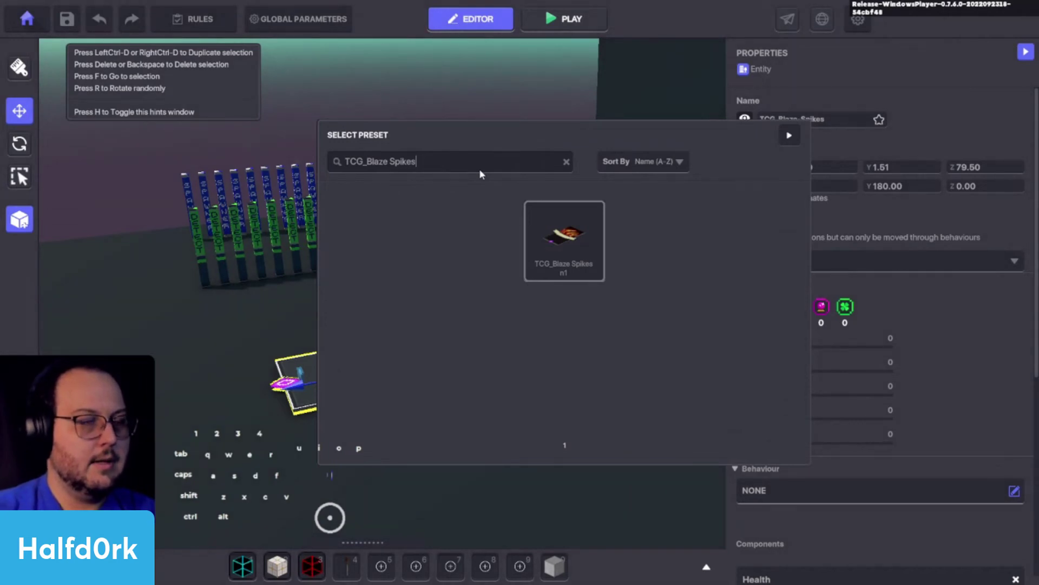
{"action": "left_click", "coordinate": [570, 160]}
{"action": "left_click", "coordinate": [411, 244]}
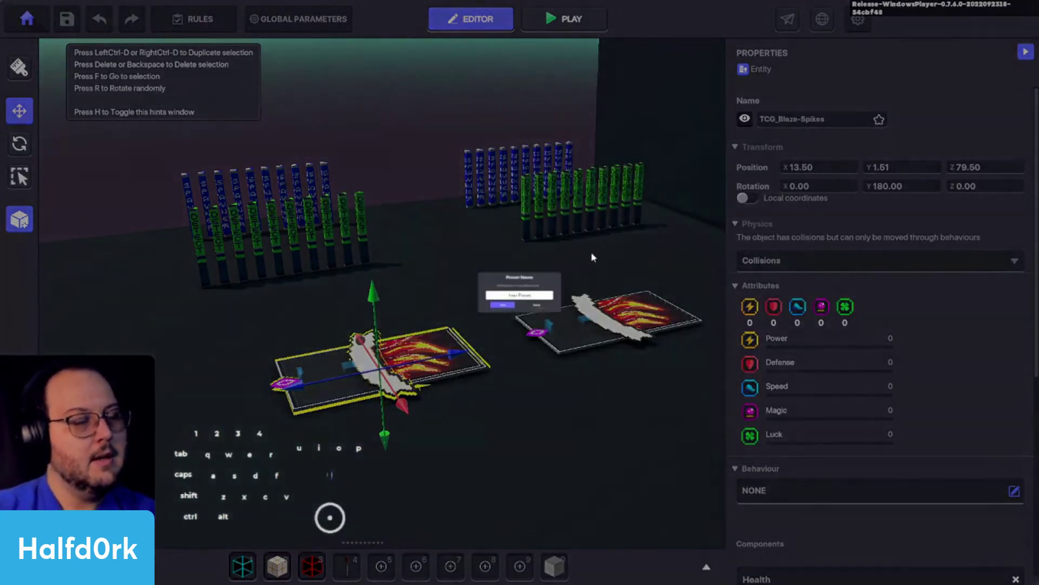
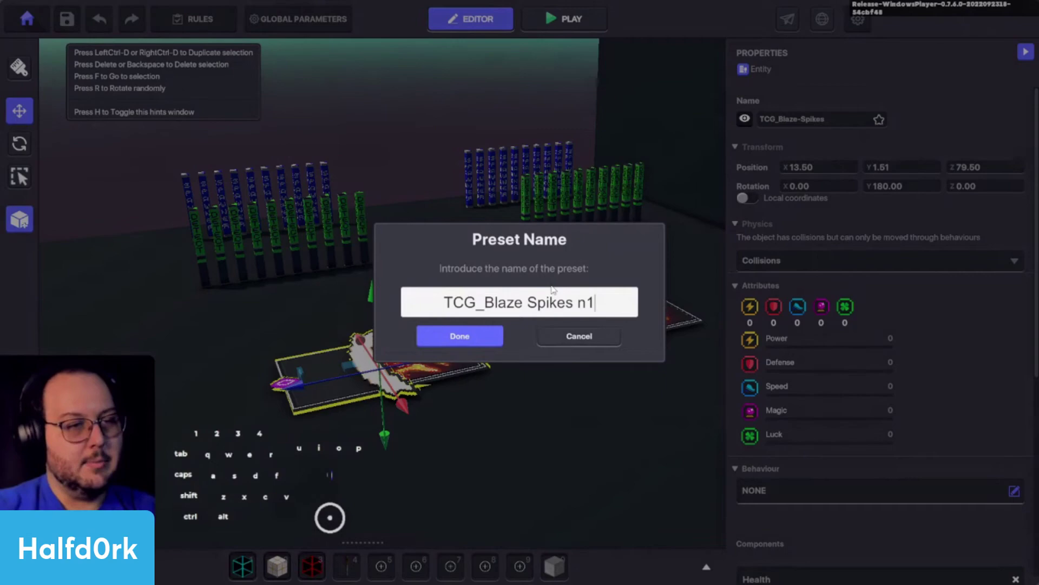
{"action": "key", "text": "1"}
{"action": "left_click", "coordinate": [499, 342]}
Delete both Blaze Spikes card copies from the map
{"action": "middle_click", "coordinate": [800, 471]}
{"action": "left_click", "coordinate": [655, 347]}
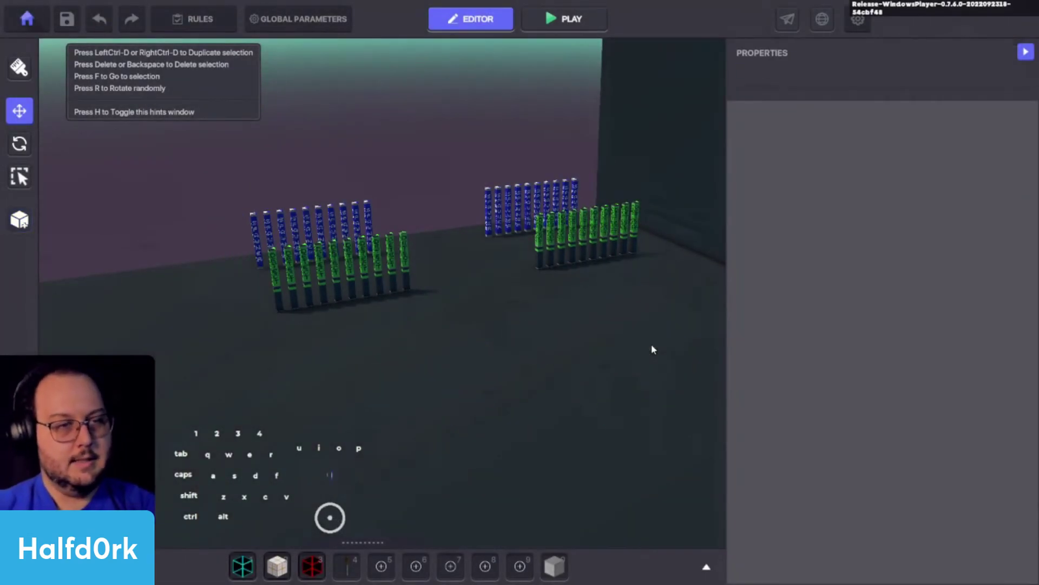
{"action": "left_click", "coordinate": [631, 236]}
Place a TCG_Bug-Bite card from the tcg_ presets in the asset library onto the map
{"action": "key", "text": "f"}
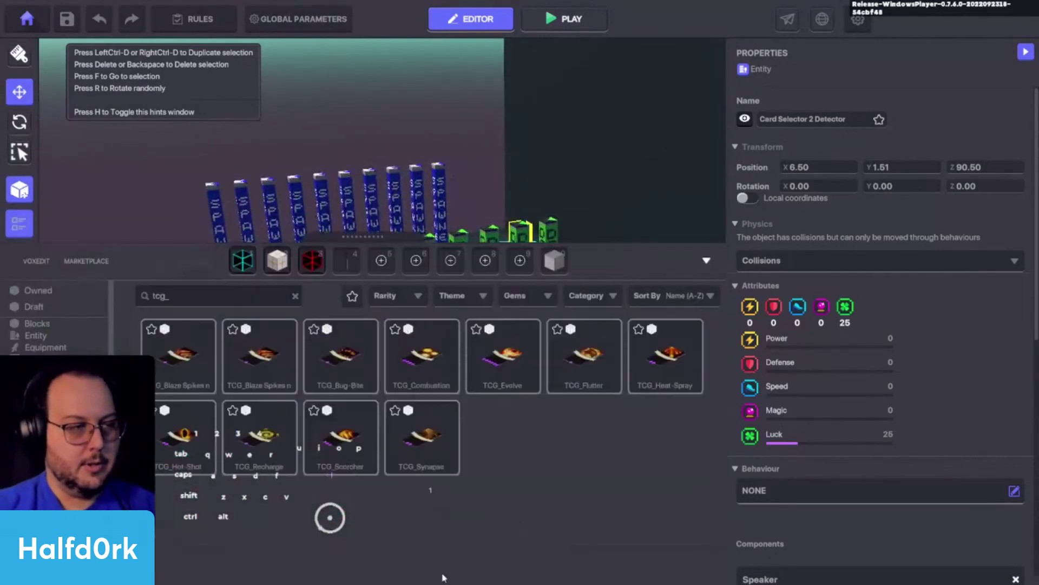
{"action": "left_click", "coordinate": [266, 366]}
{"action": "left_click", "coordinate": [401, 356]}
{"action": "left_click", "coordinate": [362, 357]}
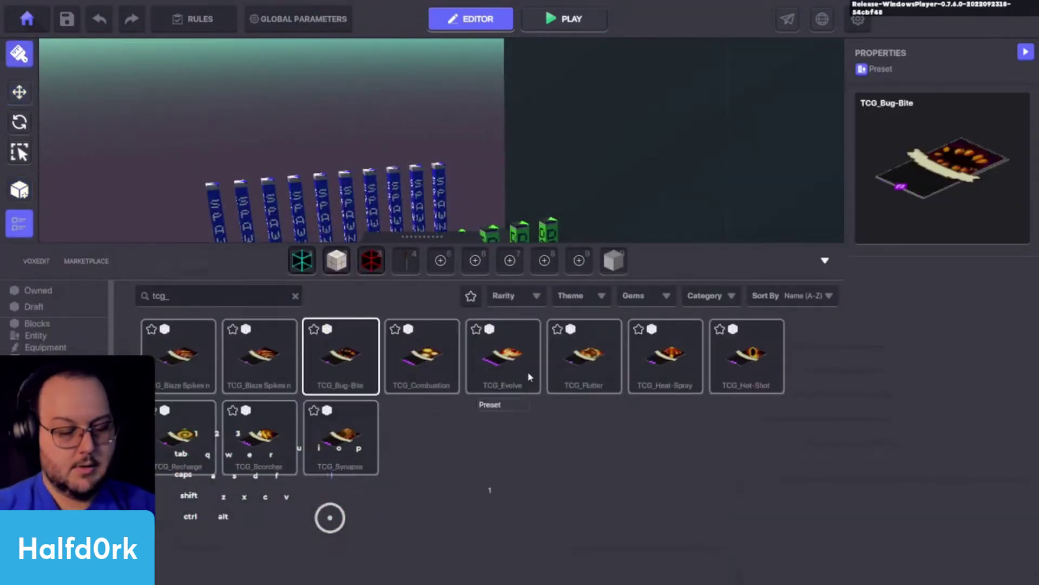
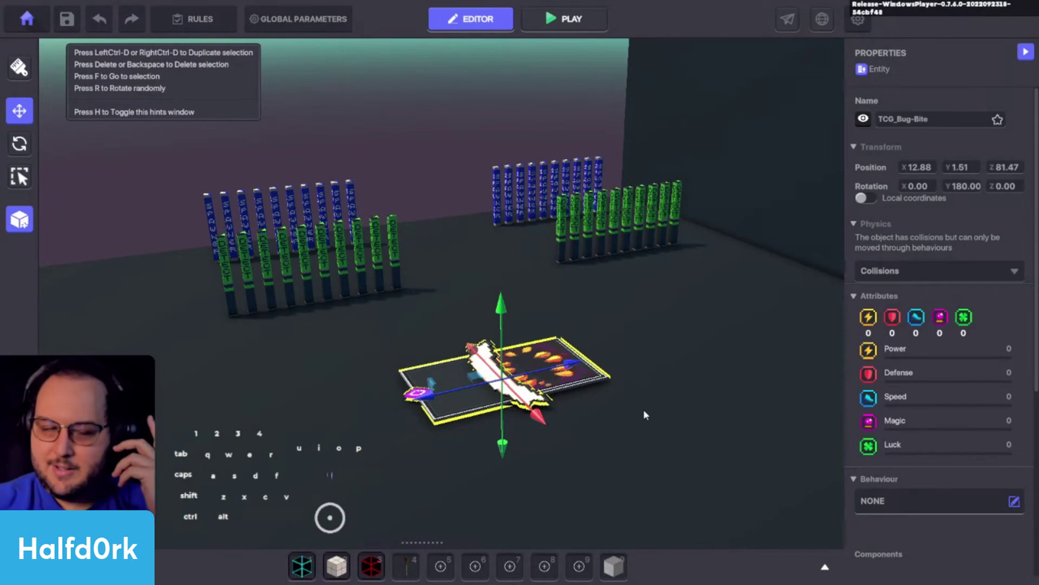
Select the placed Bug-Bite card and review its Health logic with the side panel widened
{"action": "left_click", "coordinate": [948, 441]}
{"action": "left_click_drag", "start_coordinate": [627, 431], "coordinate": [584, 434]}
{"action": "middle_click", "coordinate": [585, 439]}
{"action": "left_click", "coordinate": [944, 385]}
{"action": "left_click_drag", "start_coordinate": [741, 252], "coordinate": [750, 268]}
{"action": "left_click", "coordinate": [955, 343]}
{"action": "left_click", "coordinate": [939, 385]}
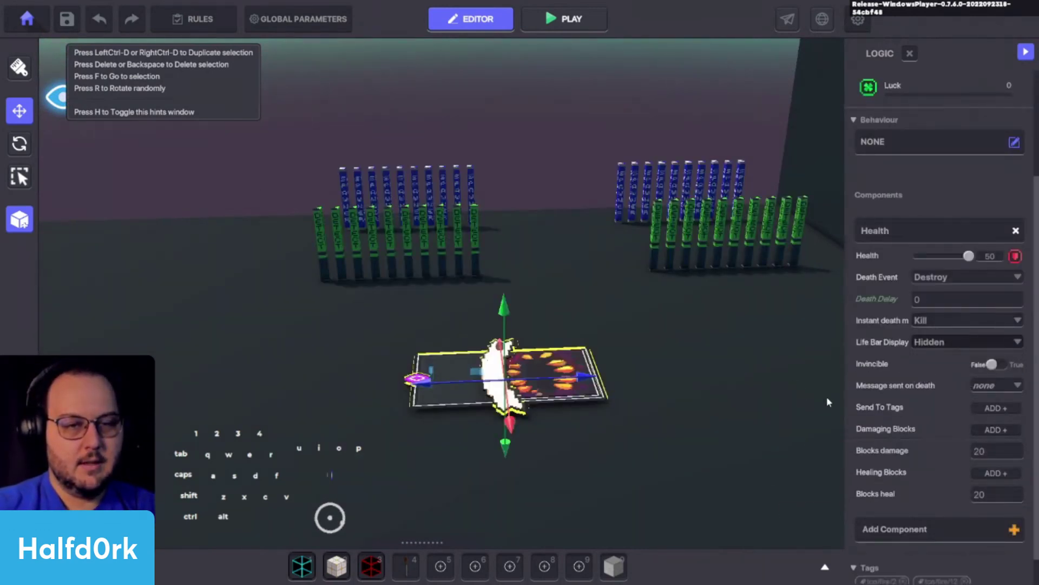
{"action": "left_click_drag", "start_coordinate": [848, 400], "coordinate": [687, 391]}
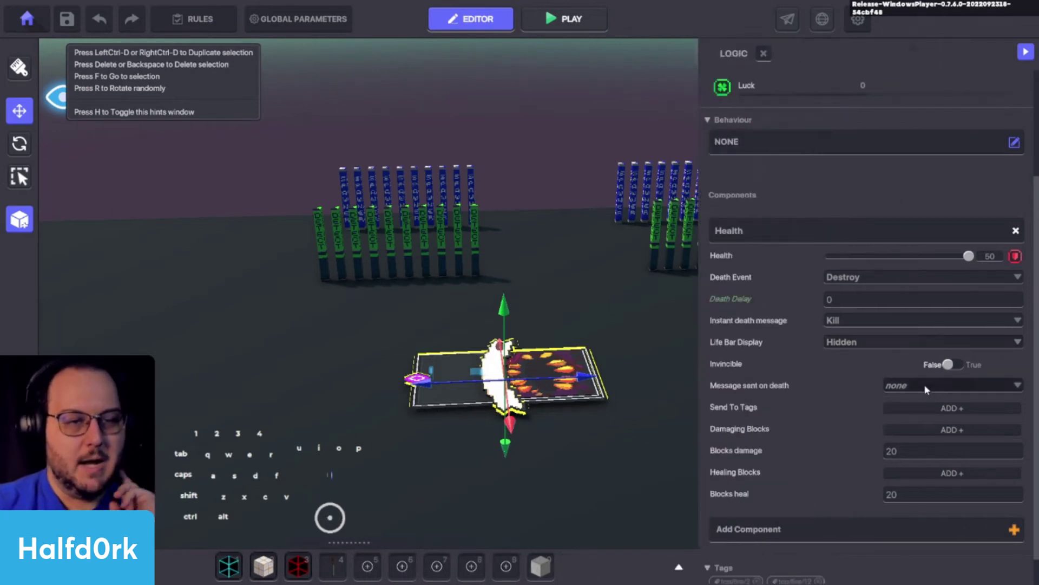
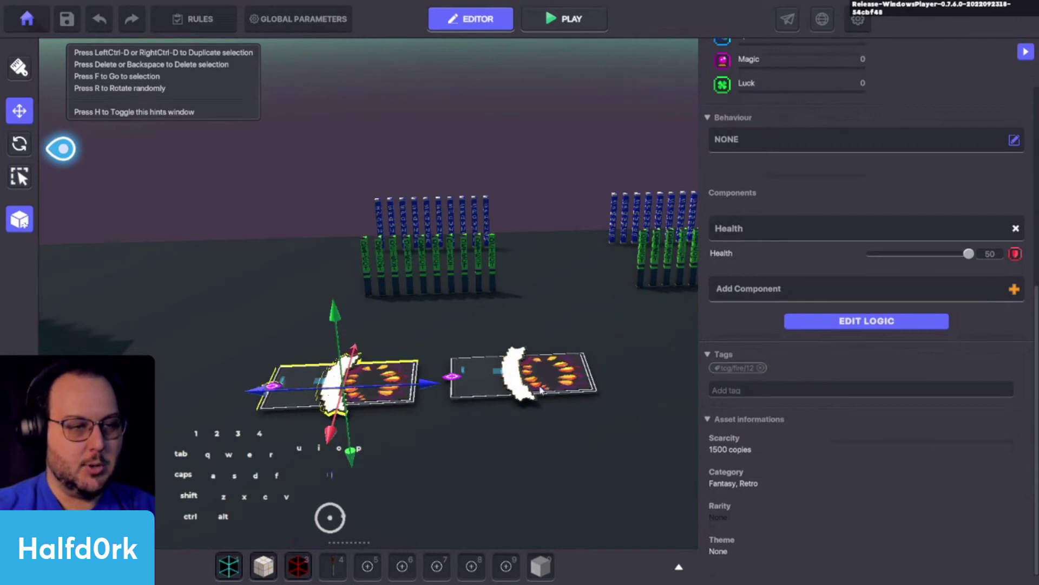
Set the right-hand Bug-Bite card's Instant death message to kill.carpet.2
{"action": "left_click", "coordinate": [555, 384]}
{"action": "left_click", "coordinate": [825, 371]}
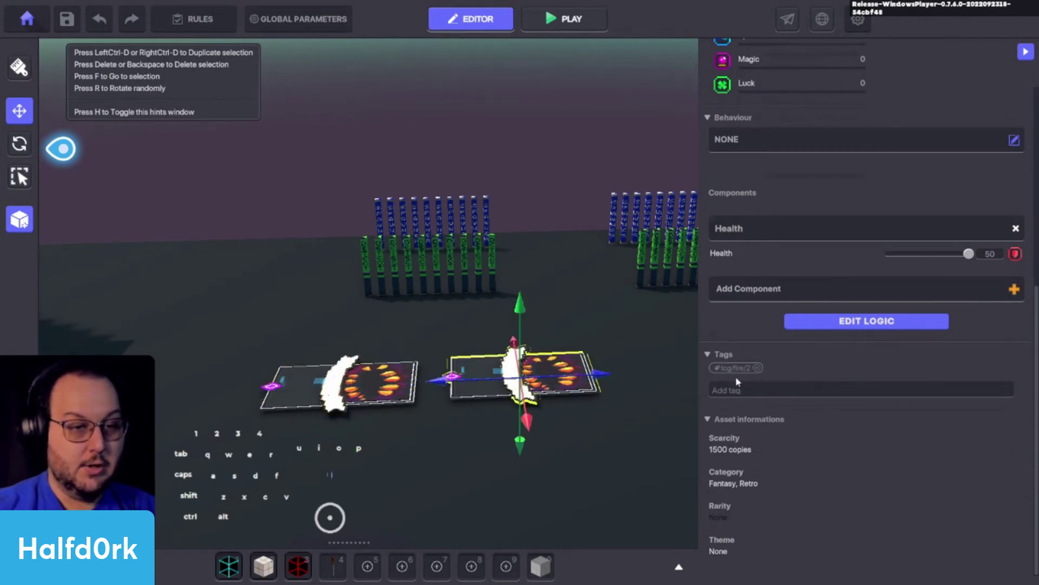
{"action": "left_click", "coordinate": [852, 327]}
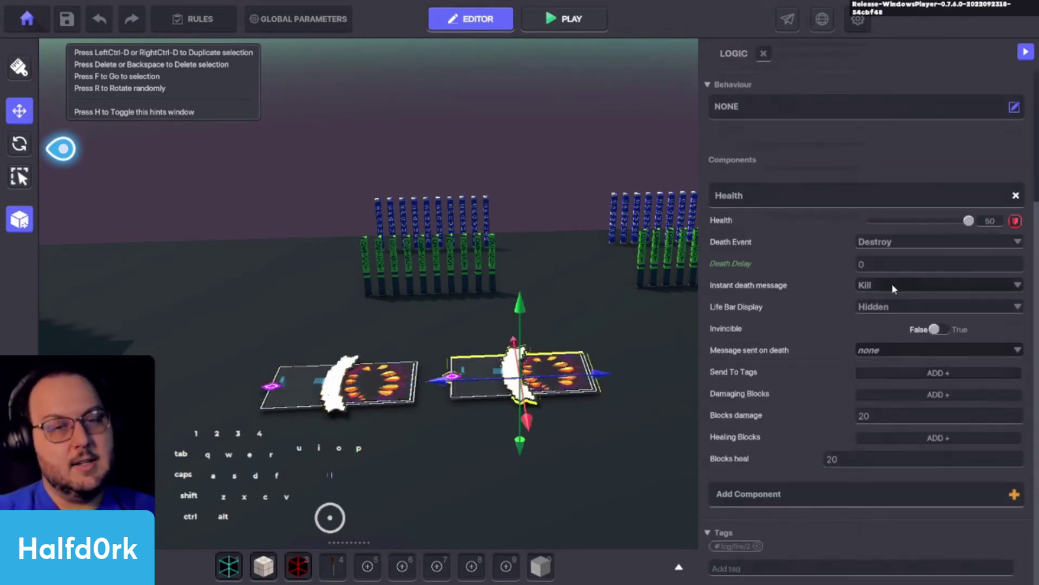
{"action": "left_click", "coordinate": [896, 286]}
{"action": "key", "text": "i"}
{"action": "key", "text": "2"}
{"action": "left_click", "coordinate": [912, 300]}
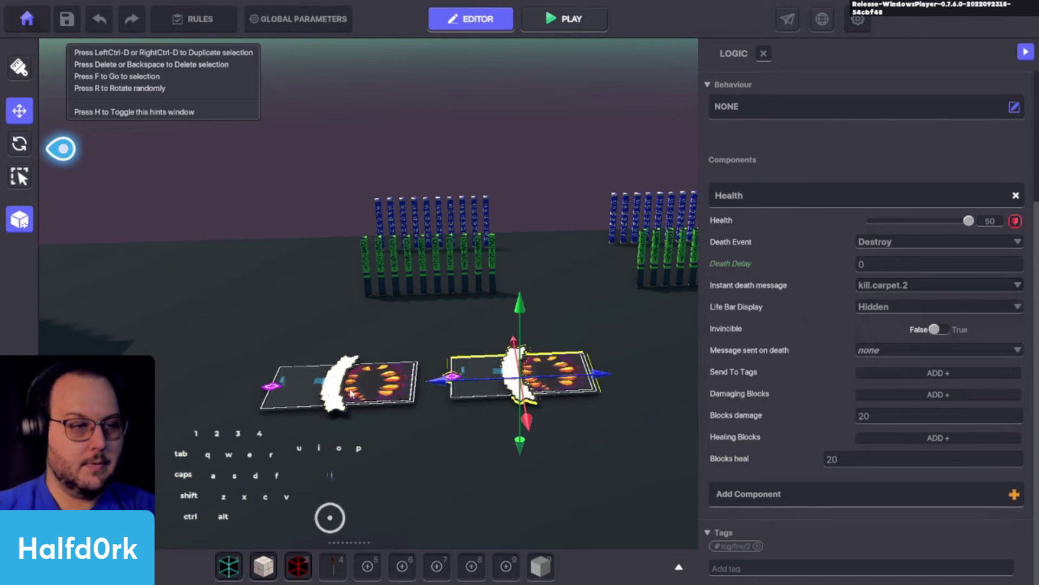
Set the left-hand Bug-Bite card's Instant death message to a new kill.carpet.12
{"action": "left_click", "coordinate": [388, 391]}
{"action": "left_click", "coordinate": [905, 326]}
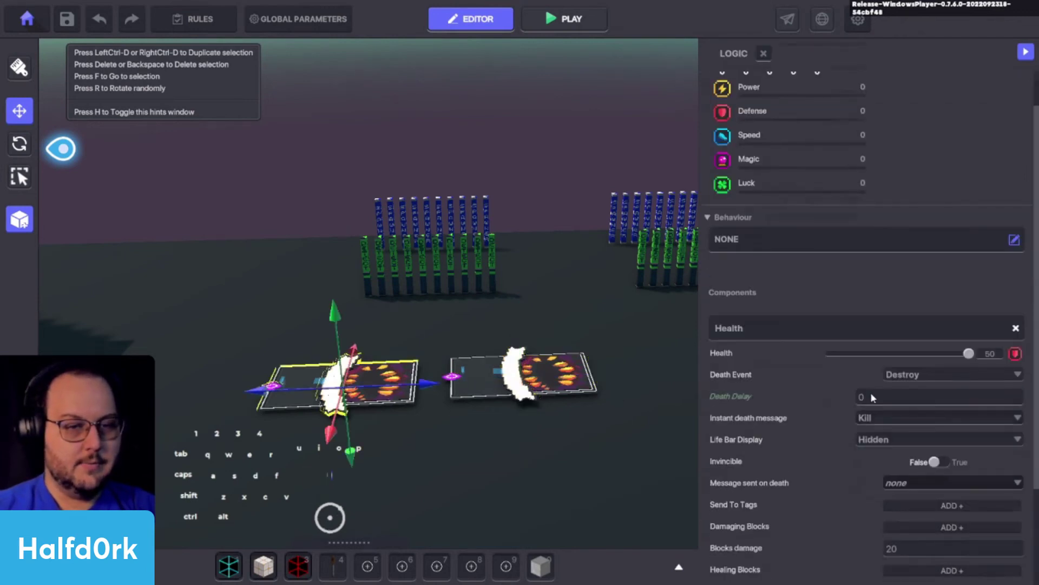
{"action": "left_click", "coordinate": [876, 416]}
{"action": "key", "text": "i"}
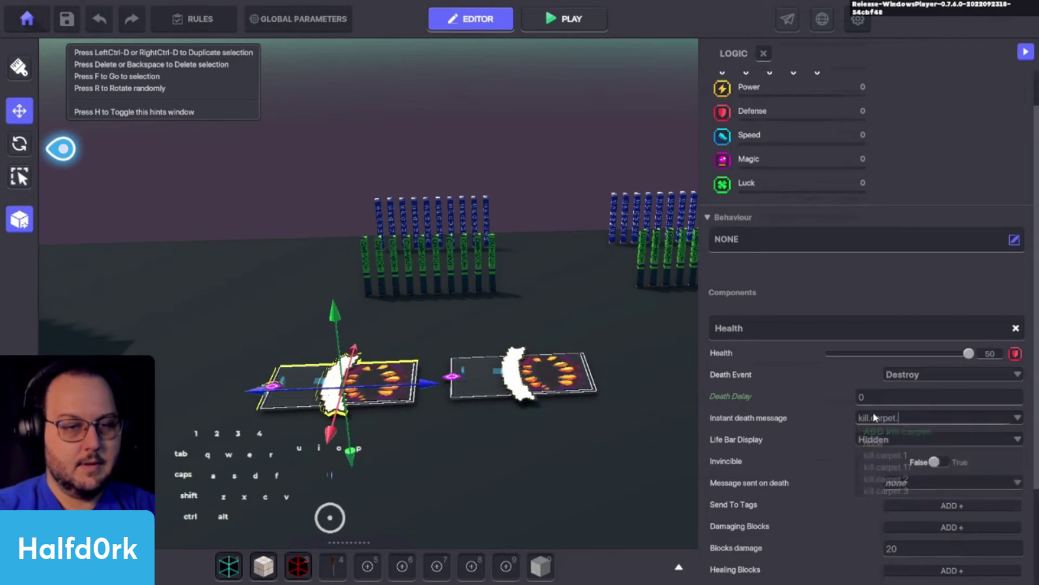
{"action": "left_click", "coordinate": [891, 432]}
{"action": "key", "text": "a"}
{"action": "key", "text": "w"}
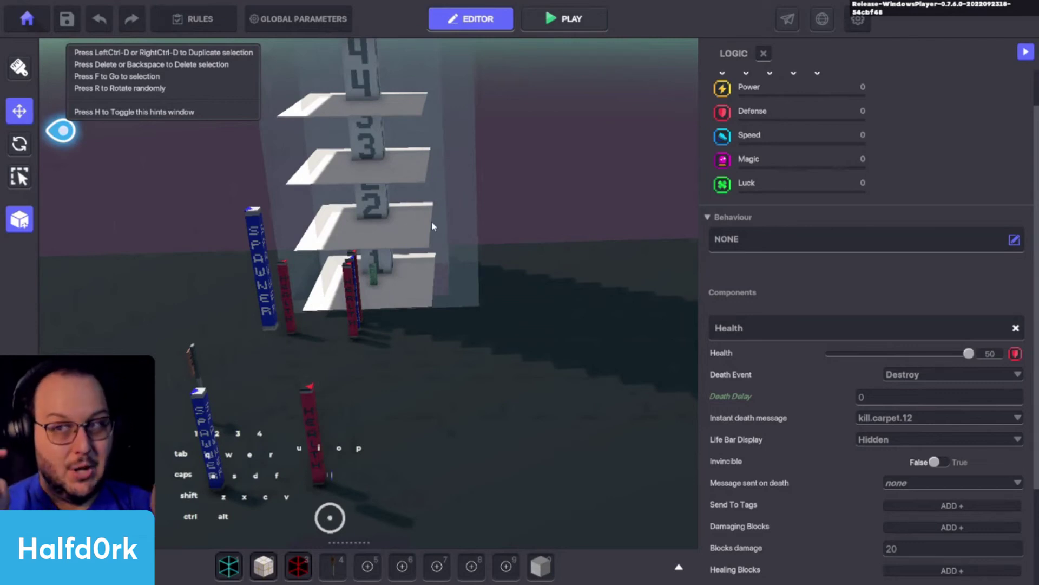
{"action": "key", "text": "d"}
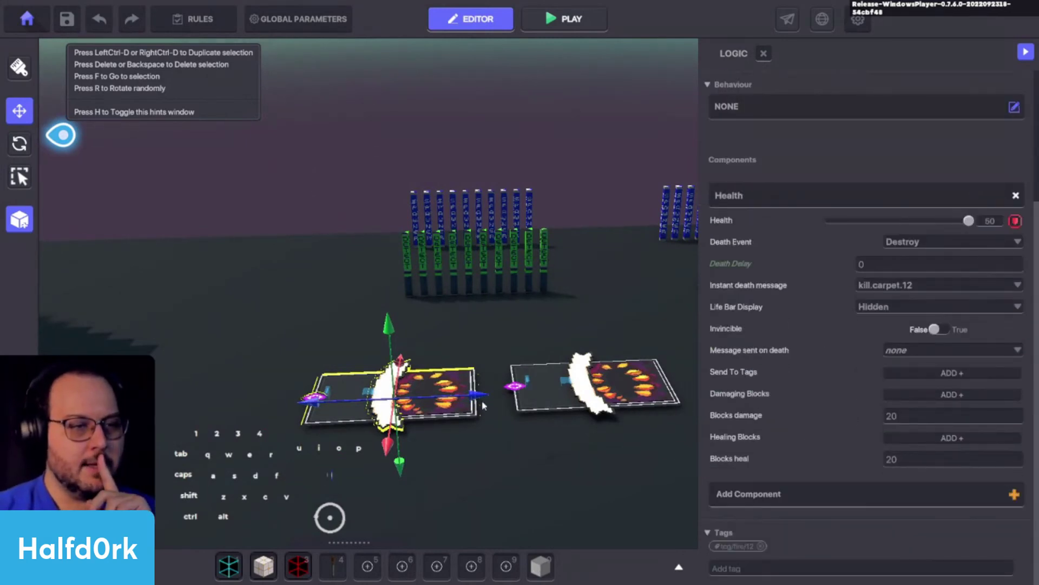
Save both Bug-Bite cards as TCG_Bug-Bite n2 and n12 presets and clear them from the level
{"action": "left_click", "coordinate": [630, 385]}
{"action": "left_click_drag", "start_coordinate": [798, 323], "coordinate": [803, 253]}
{"action": "left_click", "coordinate": [774, 117]}
{"action": "key", "text": "ctrl+c"}
{"action": "left_click", "coordinate": [813, 106]}
{"action": "double_click", "coordinate": [5, 222]}
{"action": "left_click", "coordinate": [420, 159]}
{"action": "key", "text": "ctrl+v"}
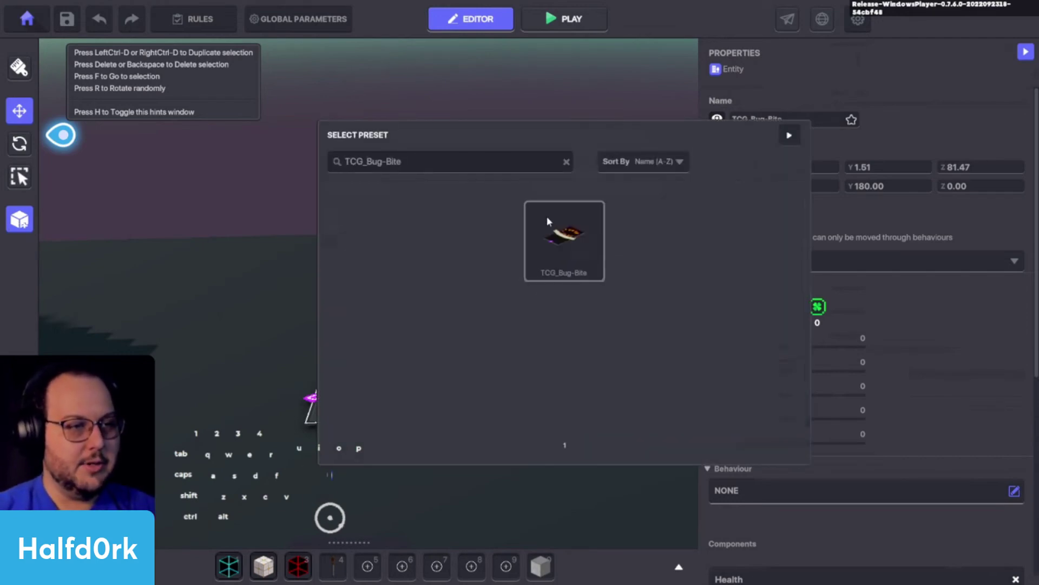
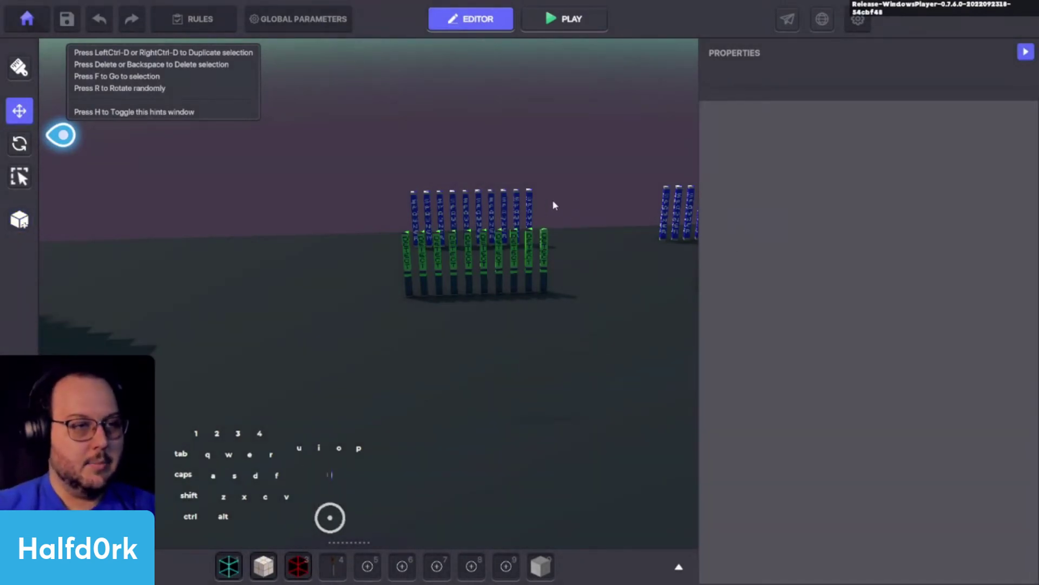
{"action": "left_click", "coordinate": [535, 202]}
Locate and select the spawner triggered by card.select.12 in the spawner row
{"action": "key", "text": "f"}
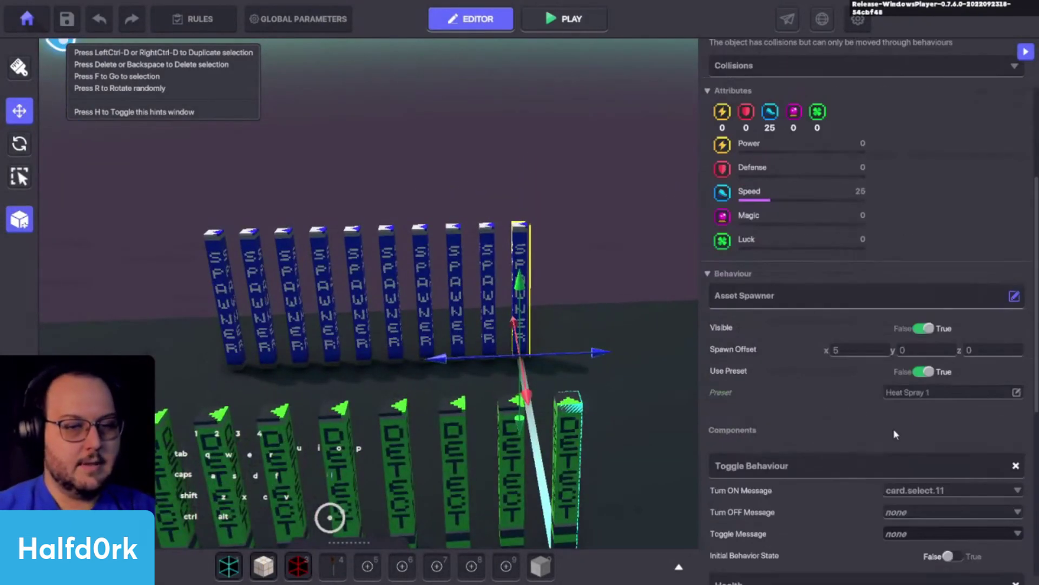
{"action": "left_click", "coordinate": [932, 389]}
{"action": "left_click", "coordinate": [476, 157]}
{"action": "key", "text": "1"}
{"action": "left_click", "coordinate": [563, 244]}
{"action": "left_click", "coordinate": [492, 256]}
Change that spawner's Preset from Heat Spray 2 to TCG_Bug-Bite n12
{"action": "left_click", "coordinate": [924, 389]}
{"action": "left_click", "coordinate": [446, 163]}
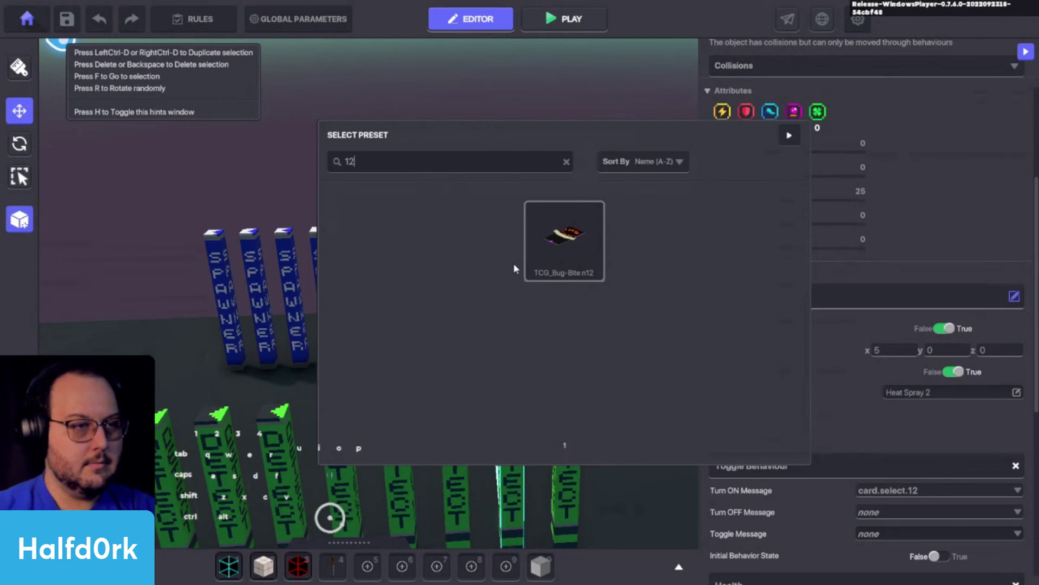
{"action": "left_click", "coordinate": [574, 260]}
{"action": "left_click", "coordinate": [516, 487]}
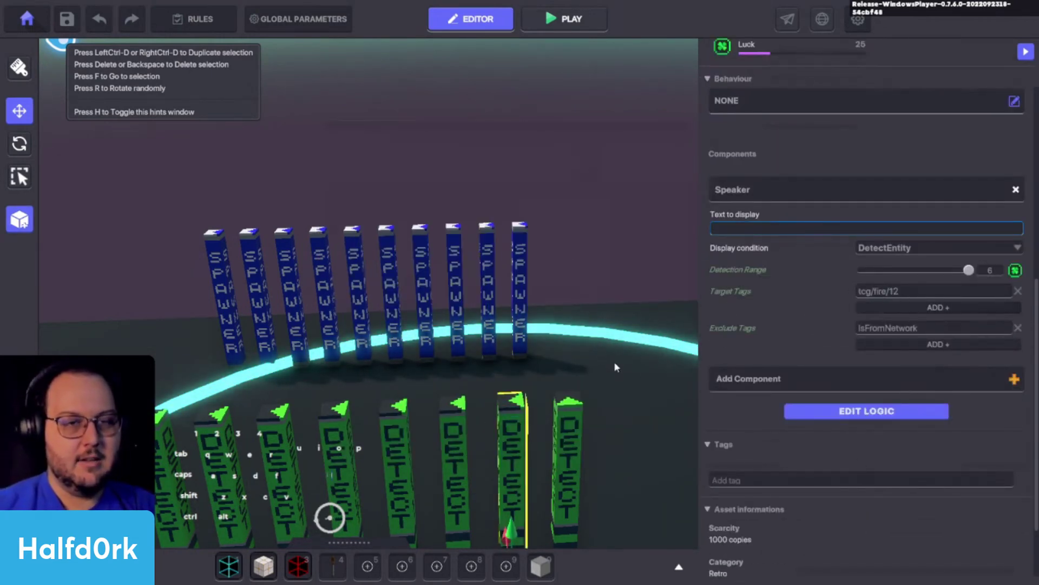
{"action": "left_click", "coordinate": [574, 430]}
{"action": "left_click", "coordinate": [676, 350]}
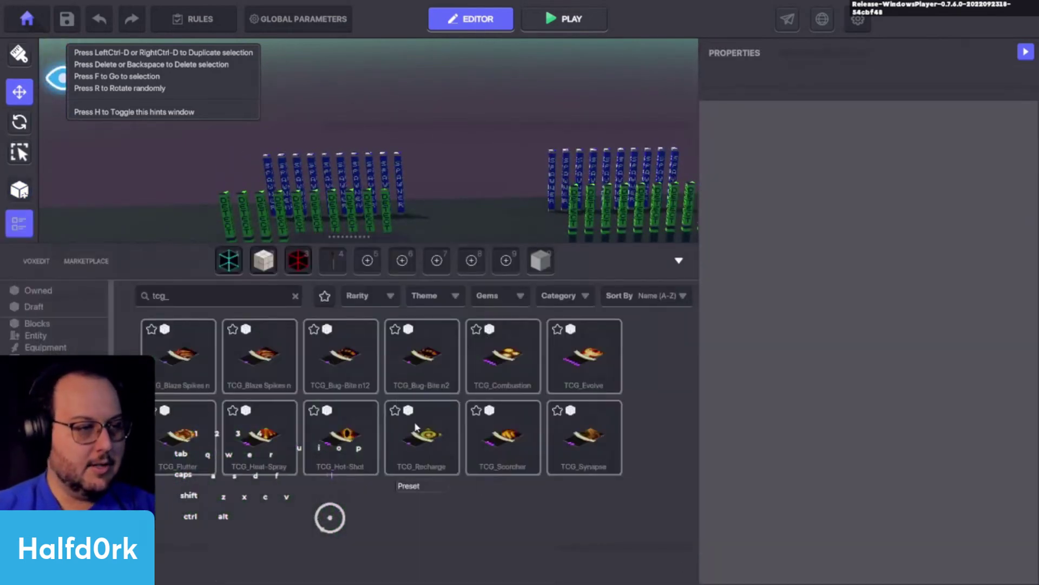
Place a TCG_Combustion card, give it a Health component, and duplicate it beside the original
{"action": "left_click", "coordinate": [514, 370]}
{"action": "left_click", "coordinate": [438, 323]}
{"action": "double_click", "coordinate": [487, 324]}
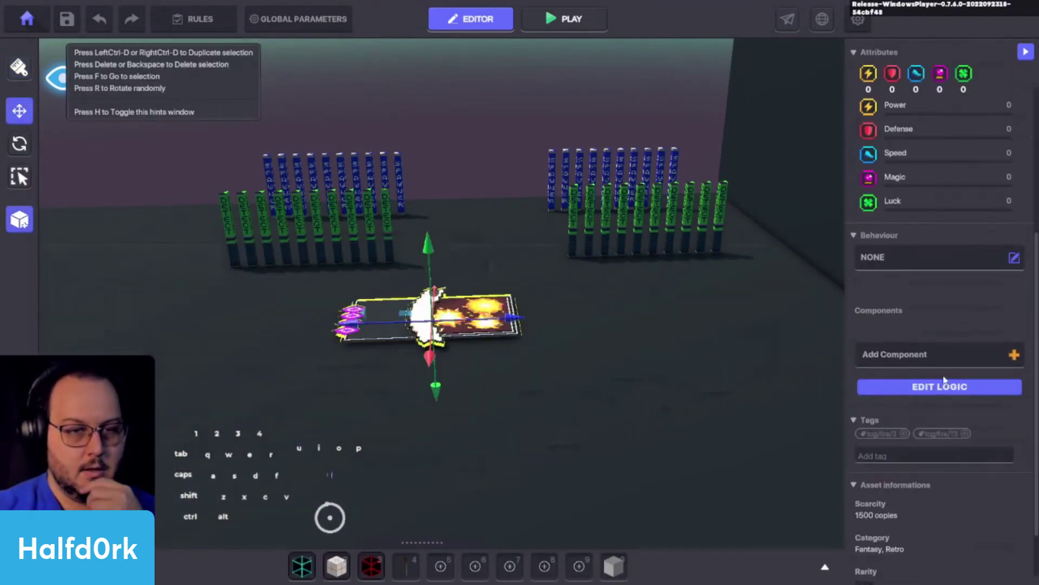
{"action": "left_click", "coordinate": [943, 364]}
{"action": "left_click", "coordinate": [735, 266]}
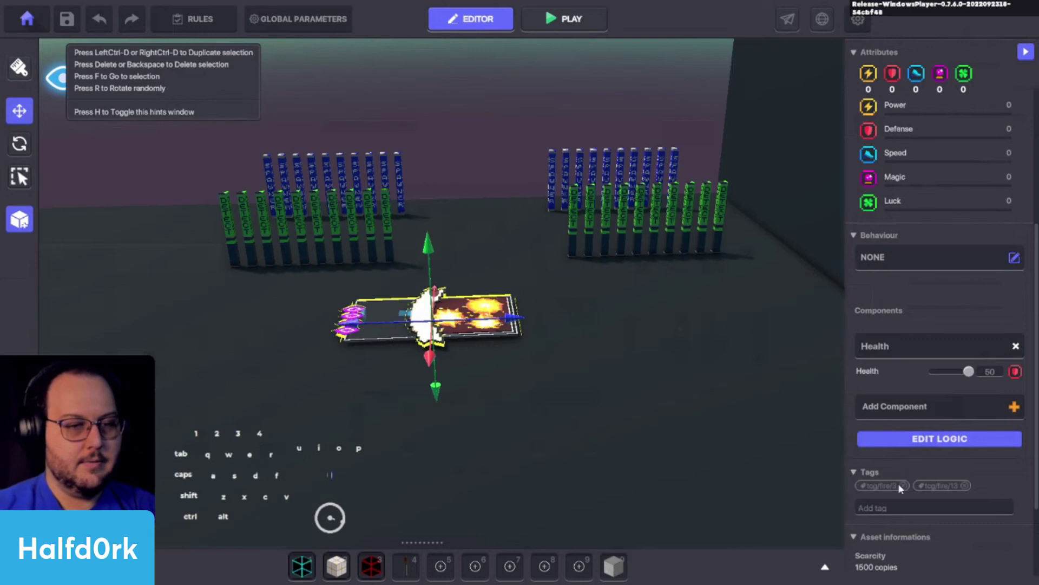
{"action": "key", "text": "ctrl+d"}
{"action": "left_click_drag", "start_coordinate": [434, 346], "coordinate": [259, 337]}
Set the first Combustion card's Instant death message to a new kill.carpet.13
{"action": "left_click", "coordinate": [958, 442]}
{"action": "scroll", "scroll_direction": "down", "scroll_amount": 3}
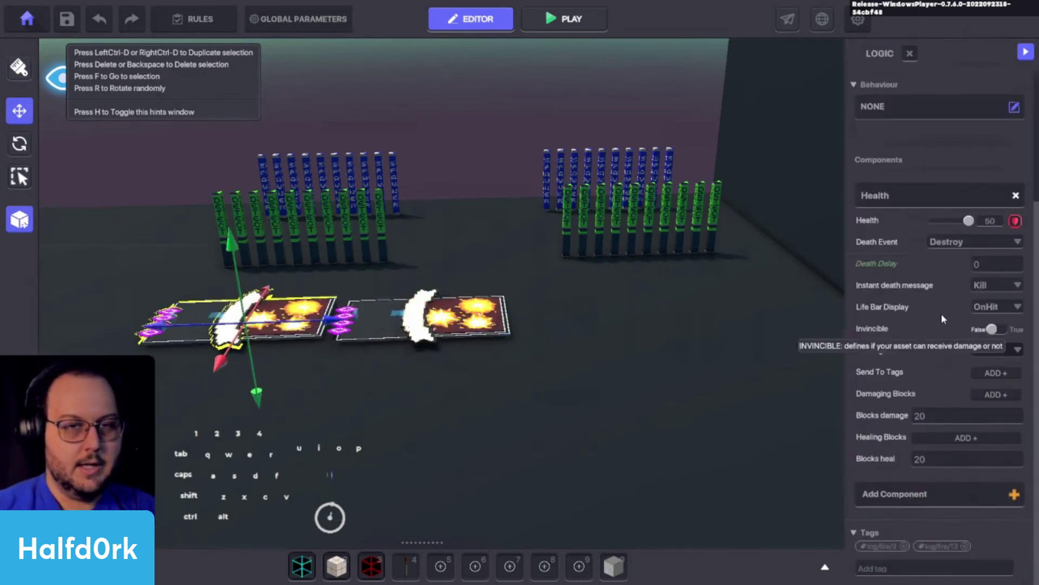
{"action": "left_click", "coordinate": [850, 328]}
{"action": "left_click", "coordinate": [929, 313]}
{"action": "left_click", "coordinate": [920, 345]}
{"action": "left_click", "coordinate": [920, 291]}
{"action": "key", "text": "i"}
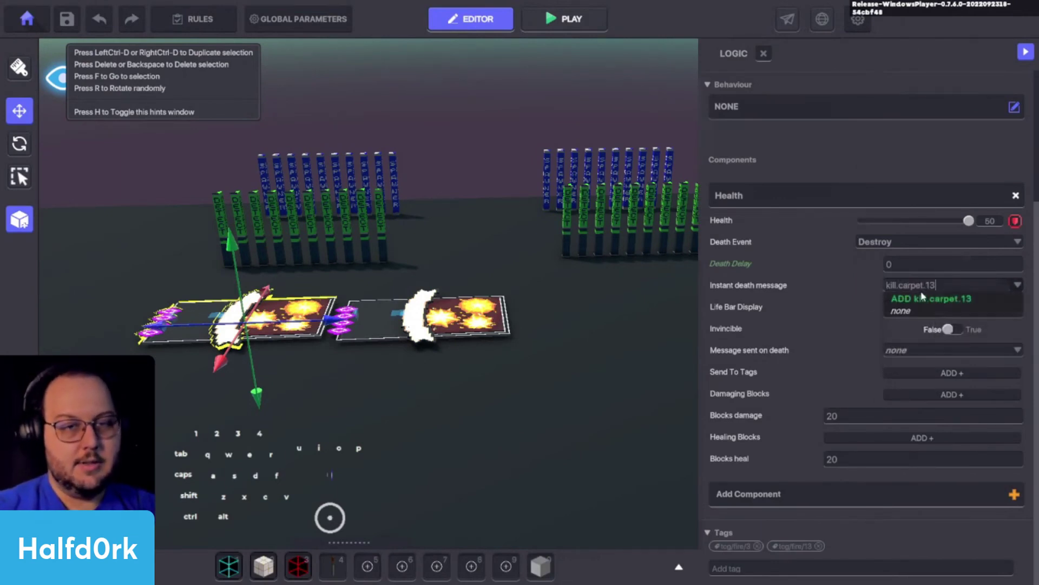
{"action": "left_click", "coordinate": [922, 301]}
{"action": "left_click", "coordinate": [759, 547]}
{"action": "right_click", "coordinate": [921, 285]}
Set the other Combustion card's Instant death message to kill.carpet.3
{"action": "left_click", "coordinate": [463, 324]}
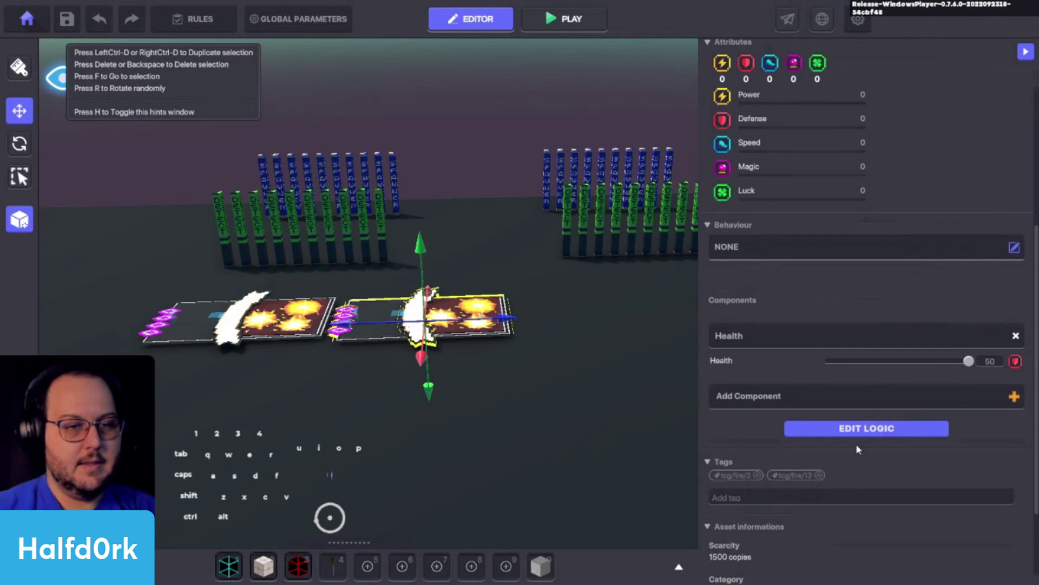
{"action": "left_click", "coordinate": [491, 320]}
{"action": "double_click", "coordinate": [491, 319]}
{"action": "double_click", "coordinate": [491, 320]}
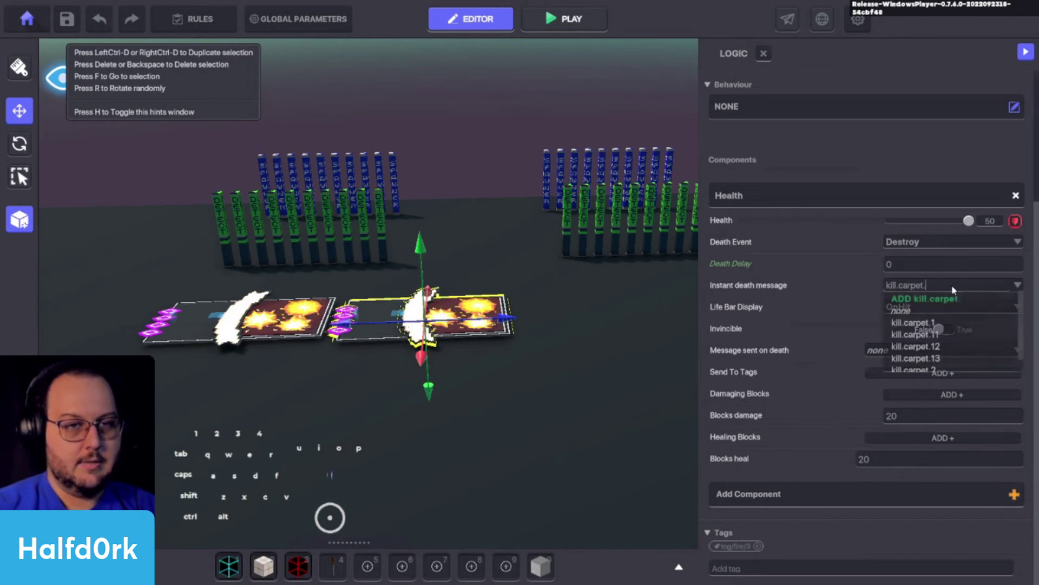
{"action": "key", "text": "3"}
{"action": "left_click", "coordinate": [491, 320]}
{"action": "left_click", "coordinate": [491, 319]}
{"action": "left_click", "coordinate": [491, 320]}
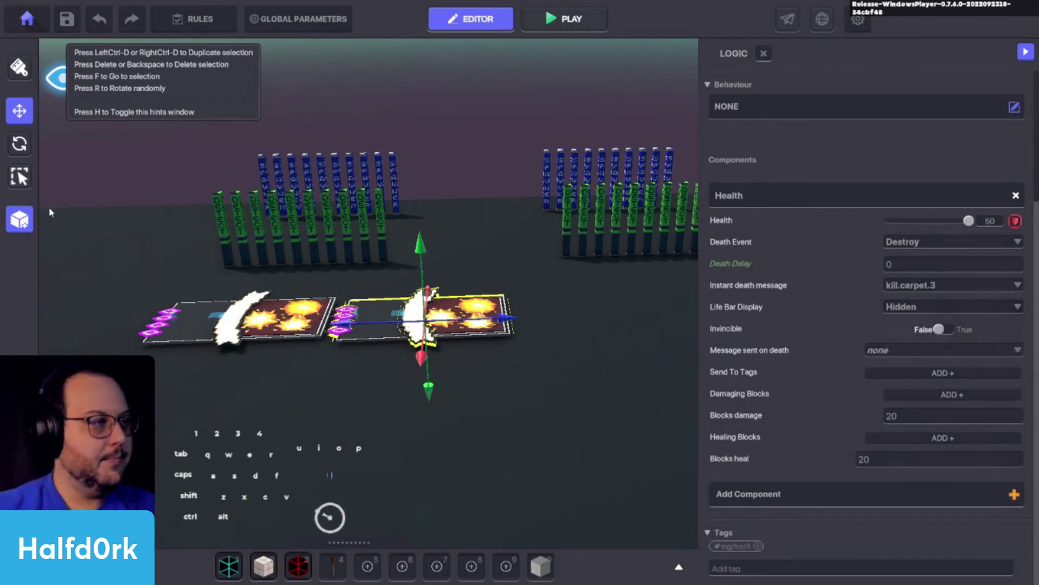
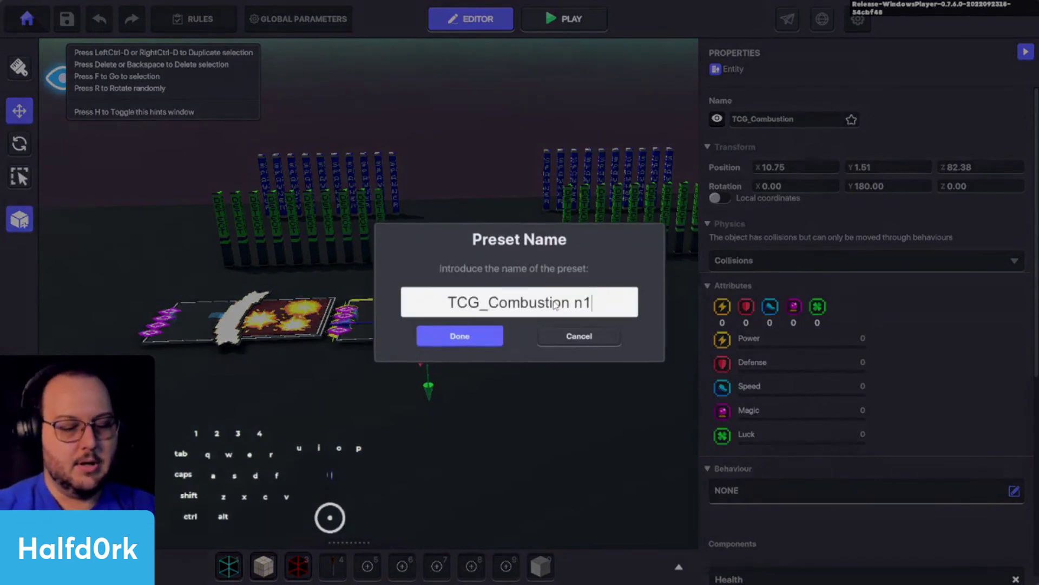
Save both Combustion cards as TCG_Combustion presets, including TCG_Combustion n3
{"action": "key", "text": "3"}
{"action": "key", "text": "ctrl+a"}
{"action": "key", "text": "ctrl+s"}
{"action": "key", "text": "ctrl+c"}
{"action": "left_click", "coordinate": [477, 338]}
{"action": "double_click", "coordinate": [447, 321]}
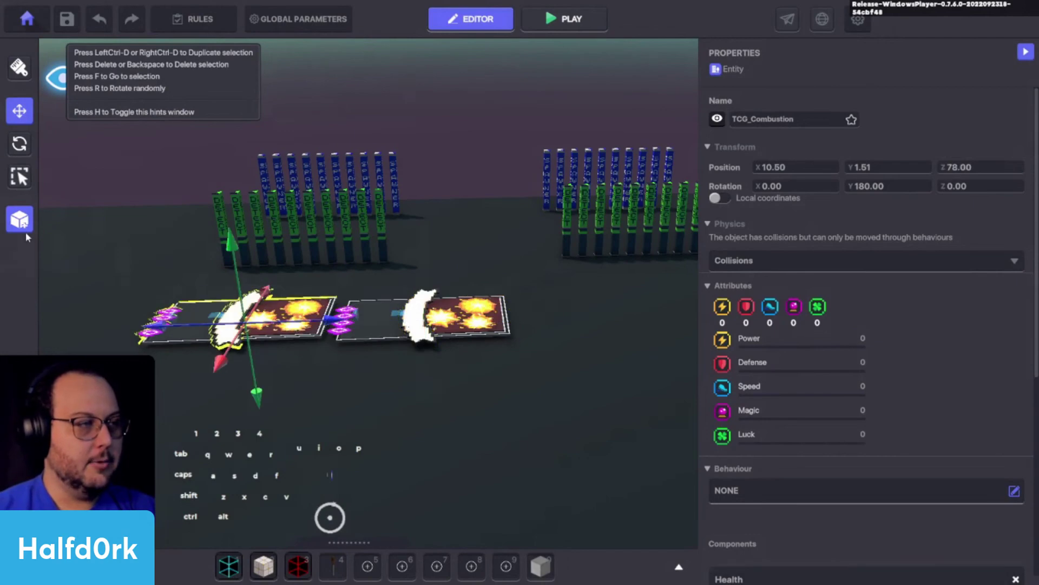
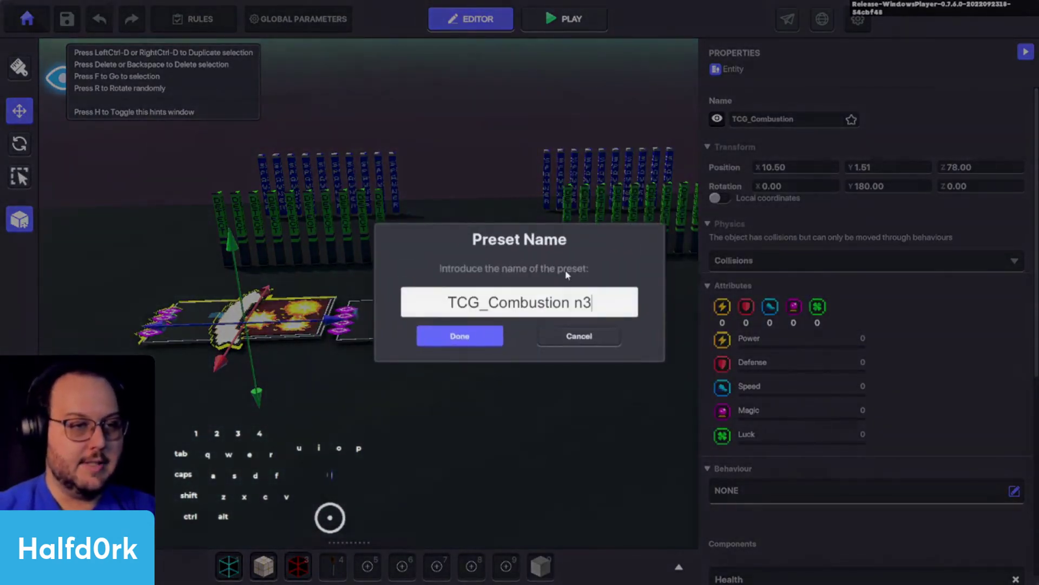
{"action": "key", "text": "1"}
{"action": "left_click", "coordinate": [476, 342]}
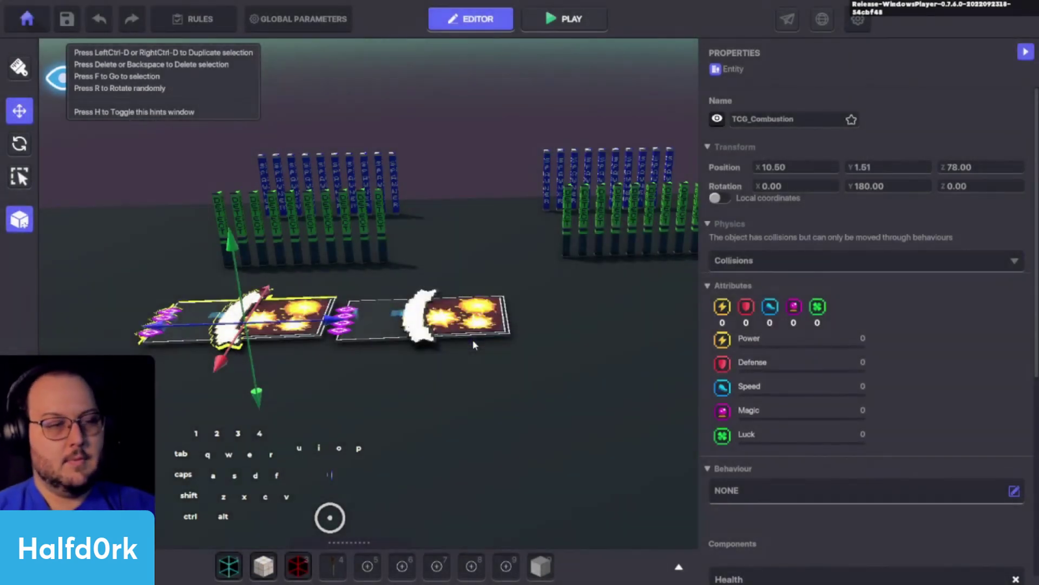
{"action": "left_click", "coordinate": [480, 325]}
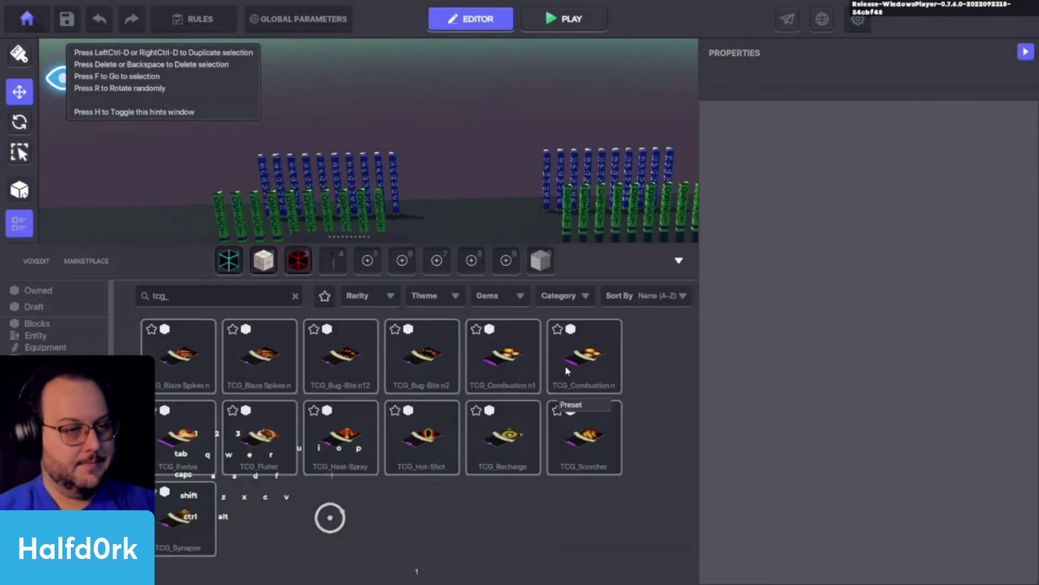
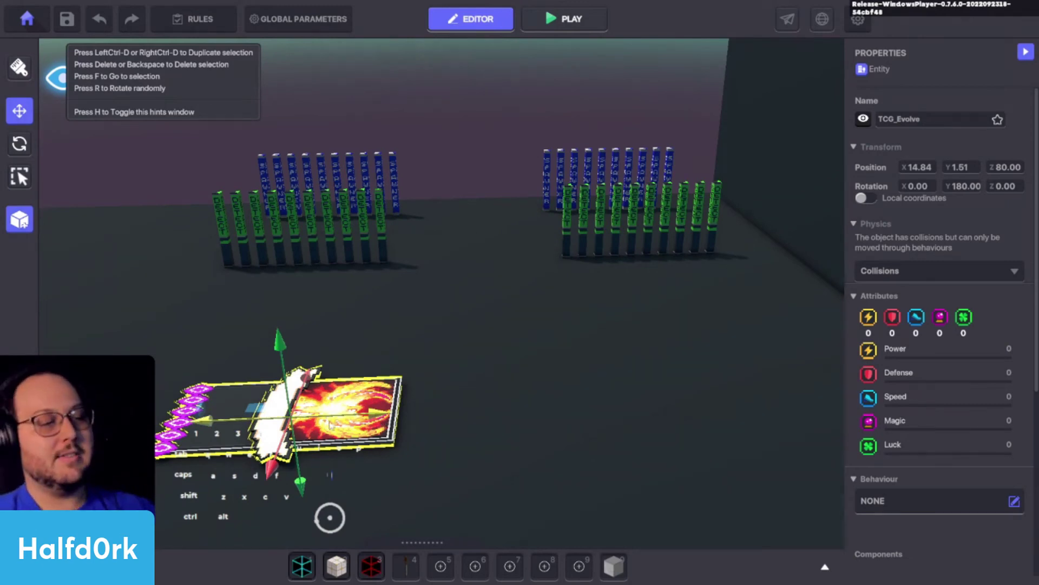
Bring the Evolve card into view and open its full Health logic settings
{"action": "middle_click", "coordinate": [362, 404]}
{"action": "scroll", "scroll_direction": "down", "scroll_amount": 3}
{"action": "key", "text": "a"}
{"action": "key", "text": "i"}
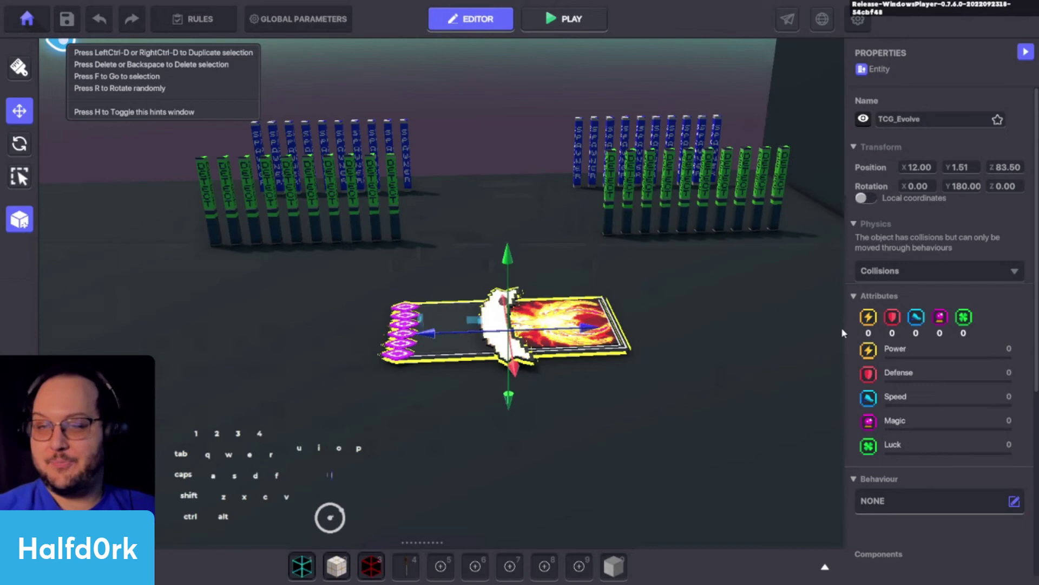
{"action": "scroll", "scroll_direction": "down", "scroll_amount": 3}
{"action": "scroll", "scroll_direction": "down", "scroll_amount": 3}
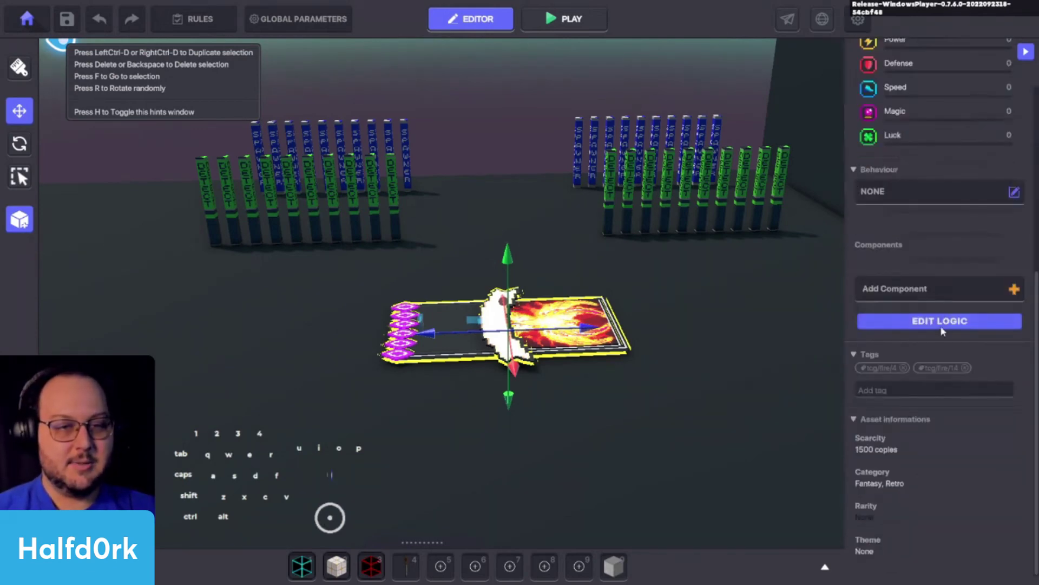
{"action": "left_click_drag", "start_coordinate": [733, 266], "coordinate": [732, 266]}
{"action": "left_click", "coordinate": [946, 370]}
{"action": "left_click", "coordinate": [968, 348]}
{"action": "left_click", "coordinate": [935, 384]}
{"action": "left_click_drag", "start_coordinate": [896, 380], "coordinate": [898, 281]}
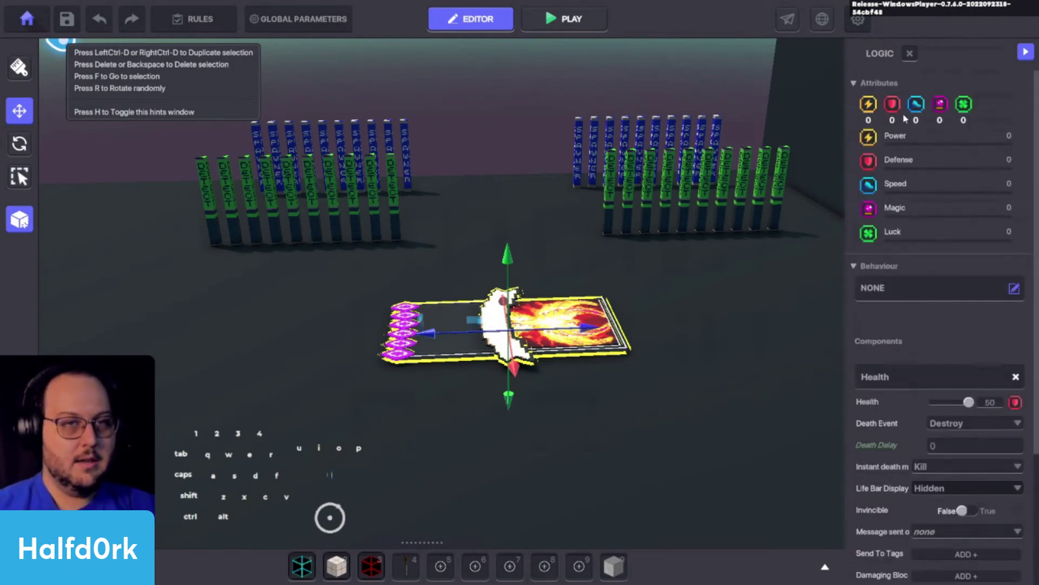
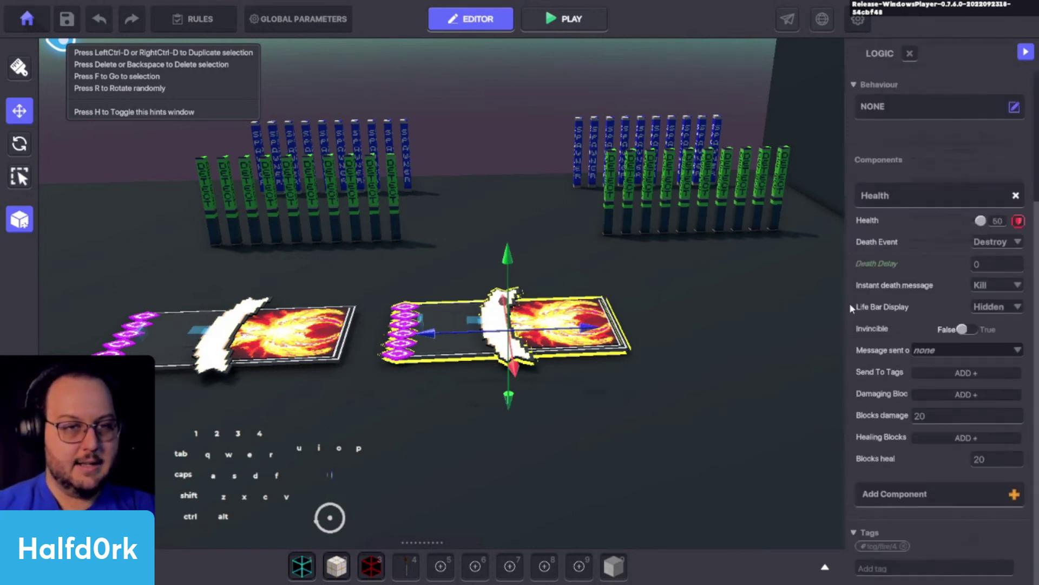
Set the Evolve card's Instant death message to a new kill.carpet.14
{"action": "left_click", "coordinate": [847, 308]}
{"action": "left_click", "coordinate": [894, 289]}
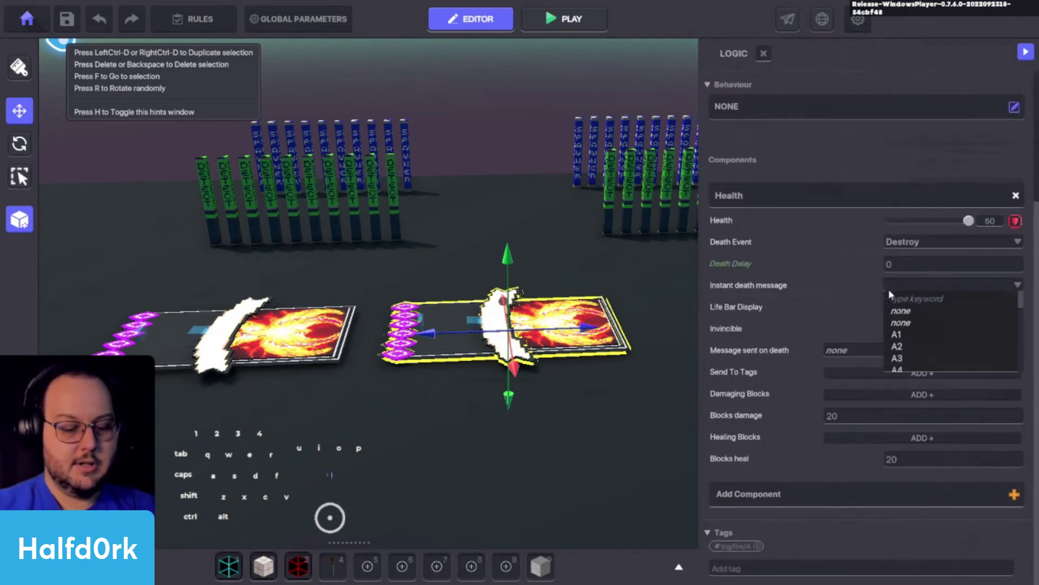
{"action": "key", "text": "i"}
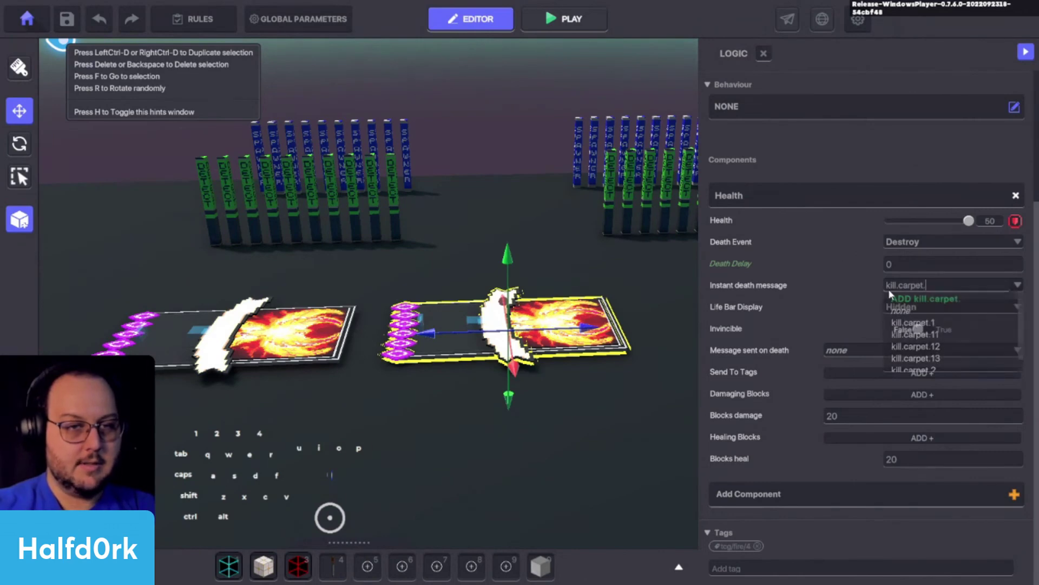
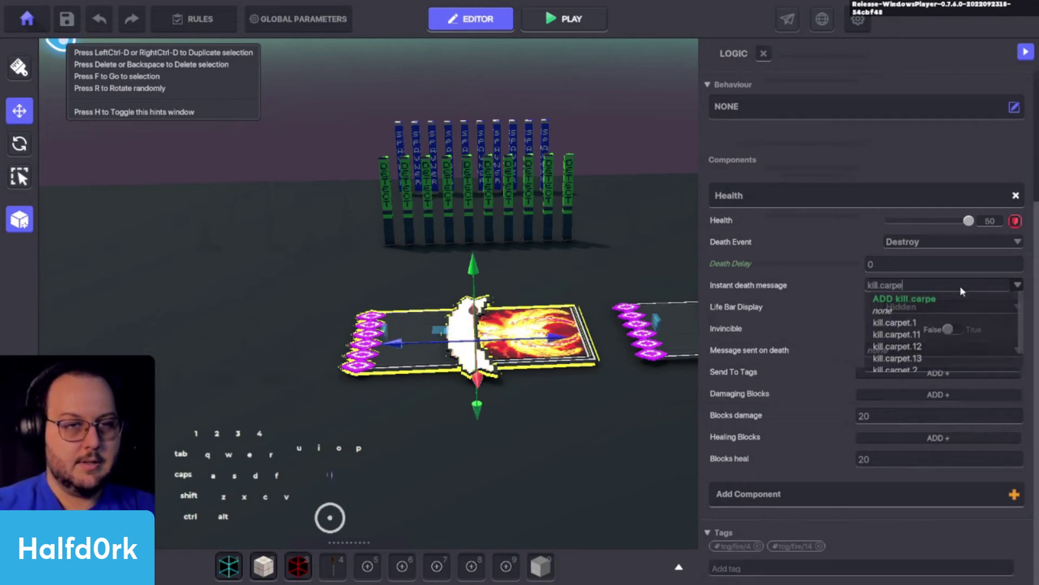
{"action": "key", "text": "1"}
{"action": "key", "text": "4"}
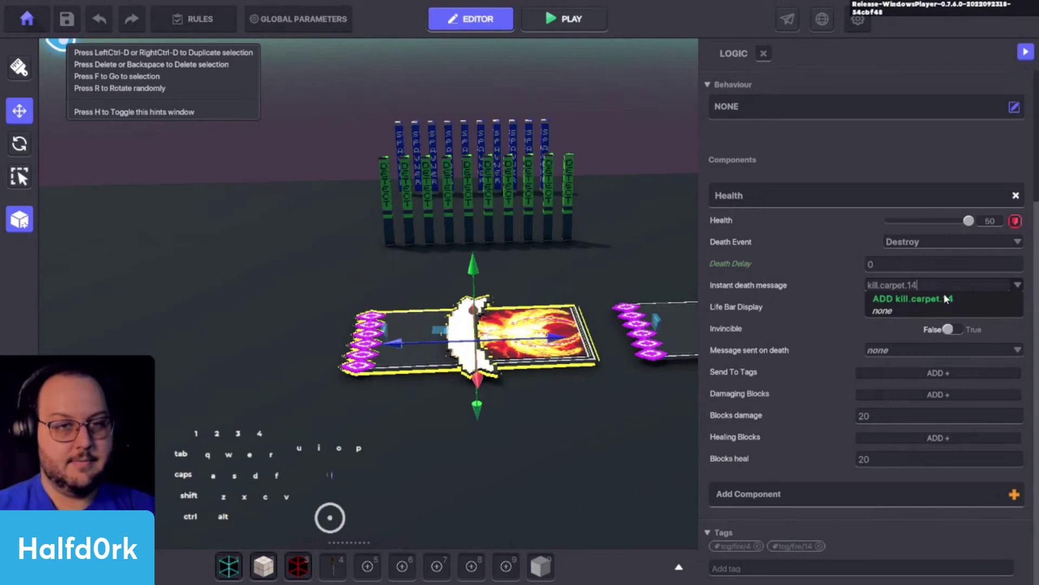
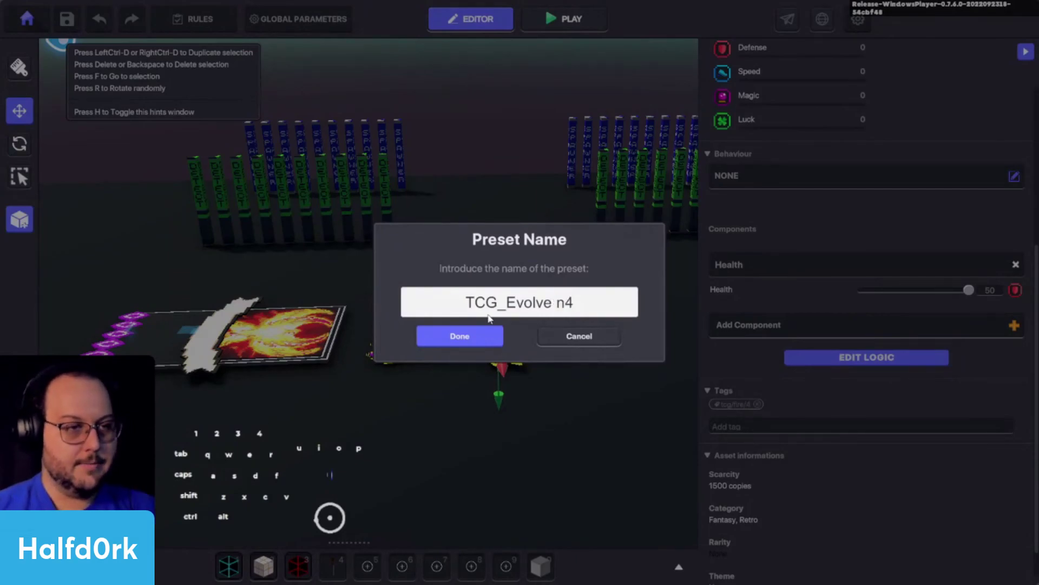
Save the card as a preset renamed TCG_Evolve n14
{"action": "left_click", "coordinate": [473, 333]}
{"action": "left_click", "coordinate": [286, 340]}
{"action": "left_click", "coordinate": [29, 220]}
{"action": "left_click", "coordinate": [377, 234]}
{"action": "left_click", "coordinate": [537, 313]}
{"action": "key", "text": "ctrl+v"}
{"action": "key", "text": "space"}
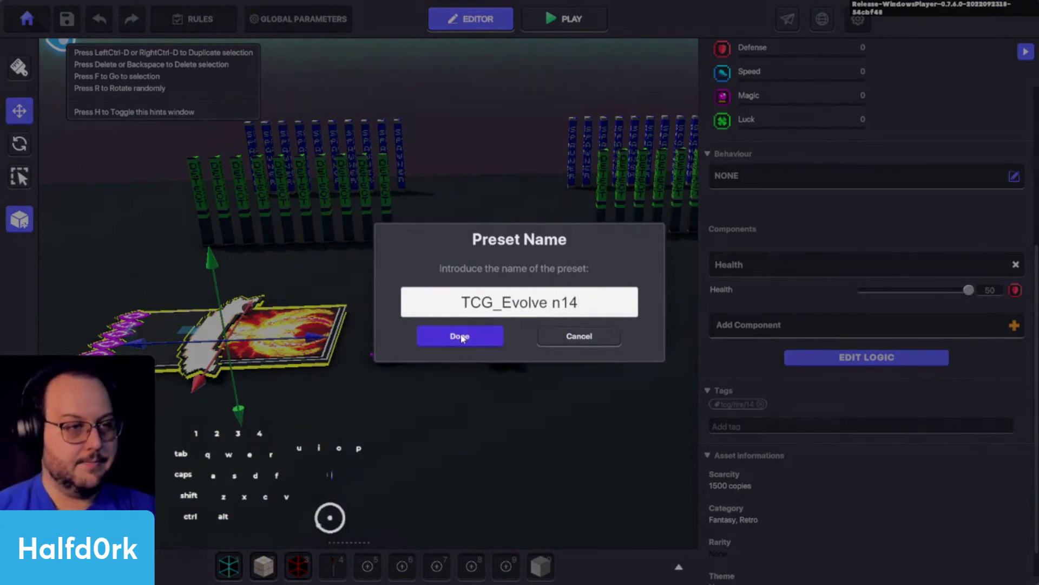
{"action": "left_click", "coordinate": [464, 337]}
Save the land with Ctrl+S
{"action": "left_click", "coordinate": [580, 341]}
{"action": "scroll", "scroll_direction": "up", "scroll_amount": 3}
{"action": "key", "text": "ctrl+s"}
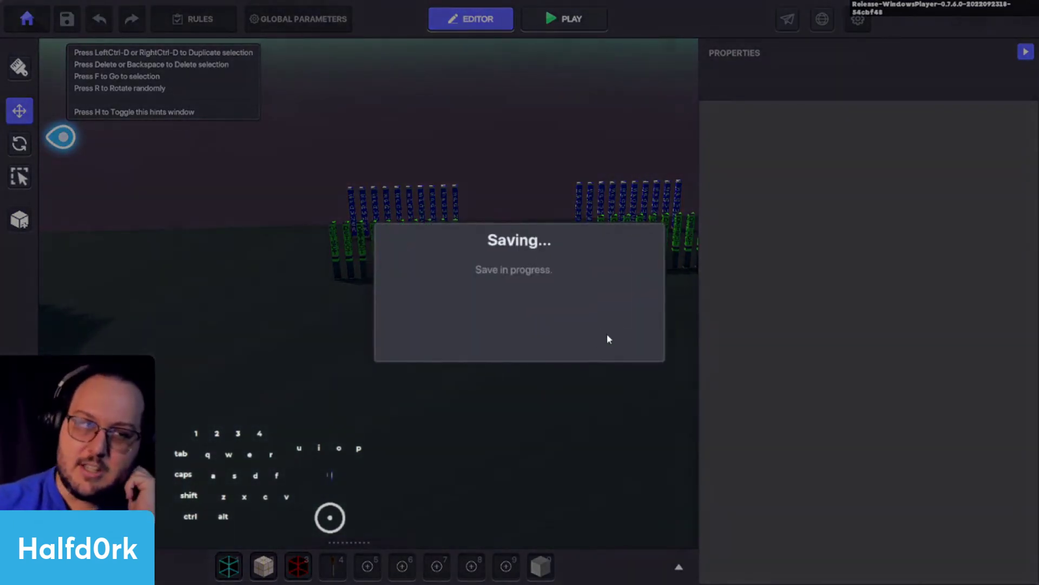
{"action": "left_click", "coordinate": [523, 335]}
{"action": "left_click", "coordinate": [591, 15]}
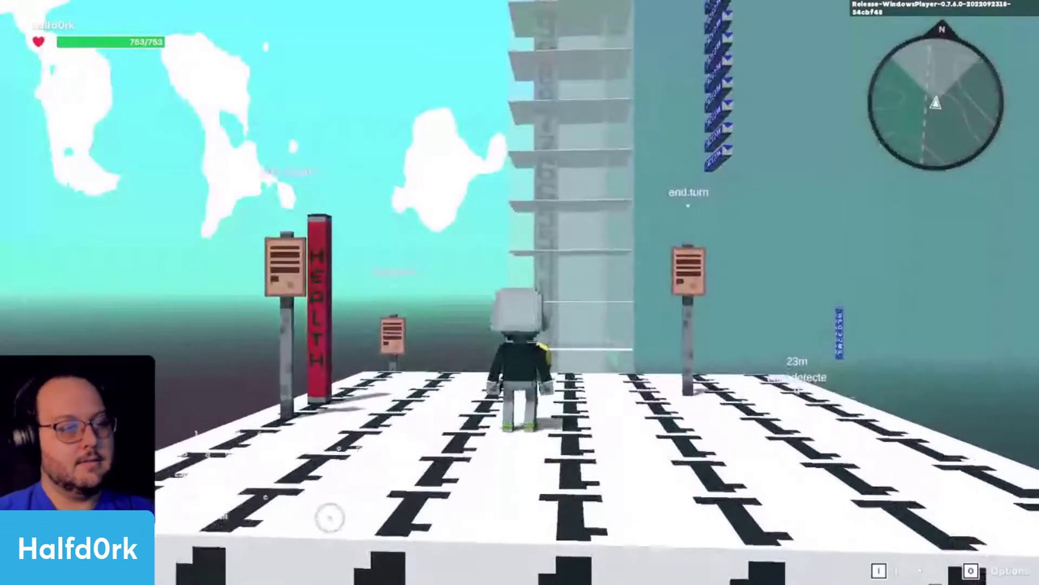
{"action": "key", "text": "d"}
{"action": "key", "text": "w"}
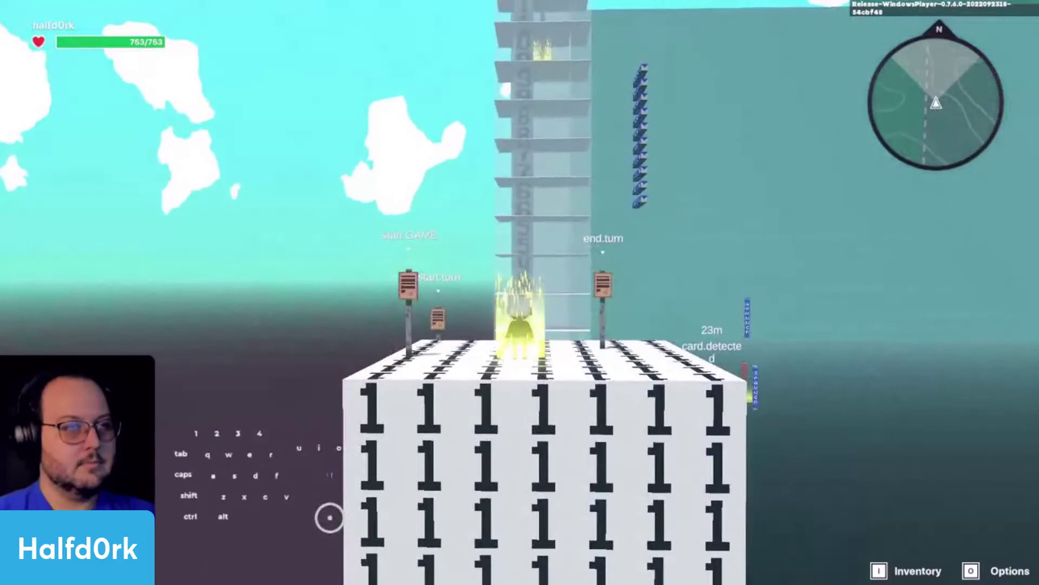
{"action": "key", "text": "e"}
{"action": "key", "text": "e"}
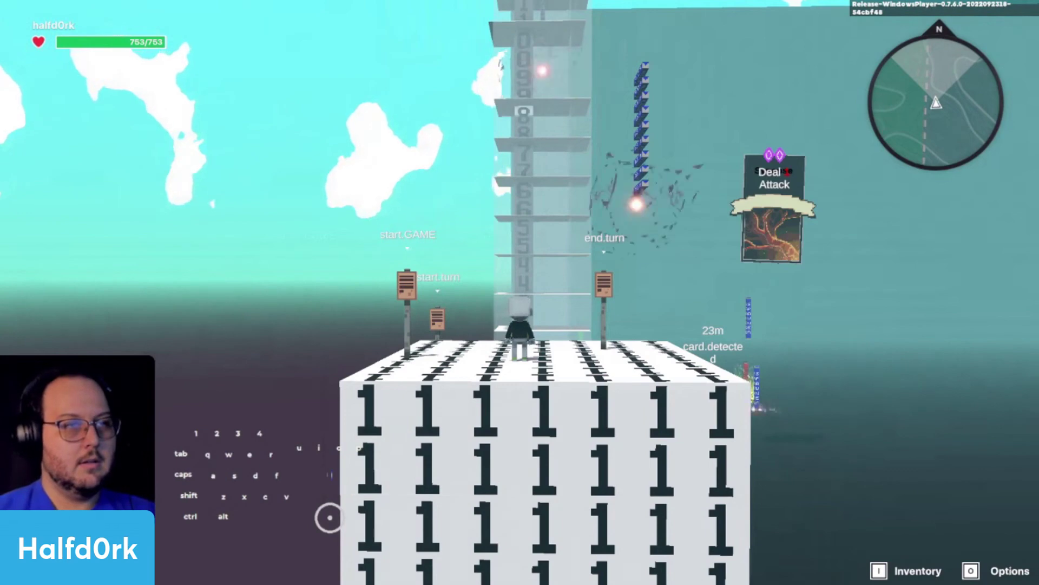
{"action": "key", "text": "d"}
{"action": "key", "text": "e"}
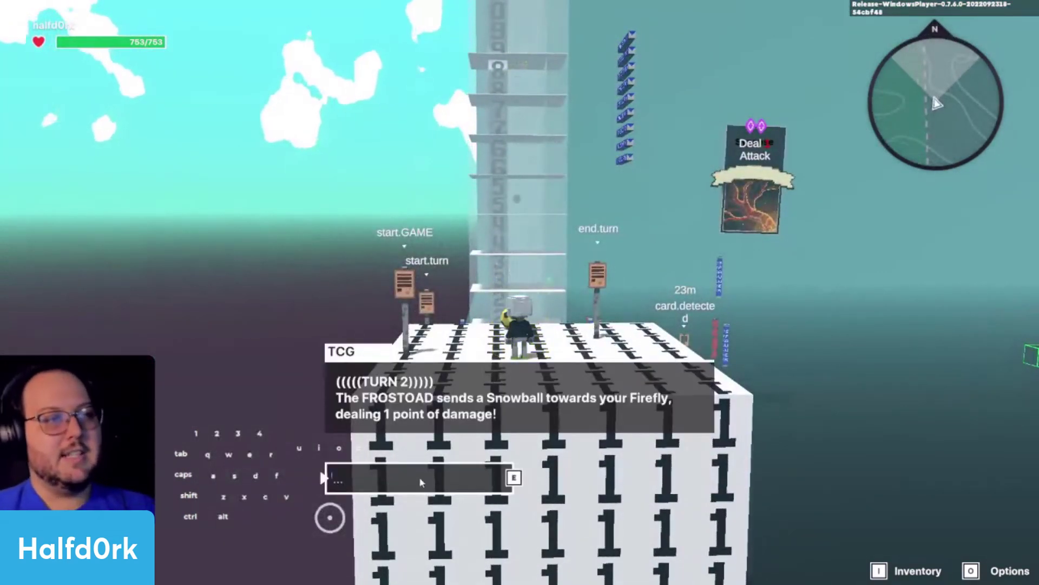
{"action": "key", "text": "e"}
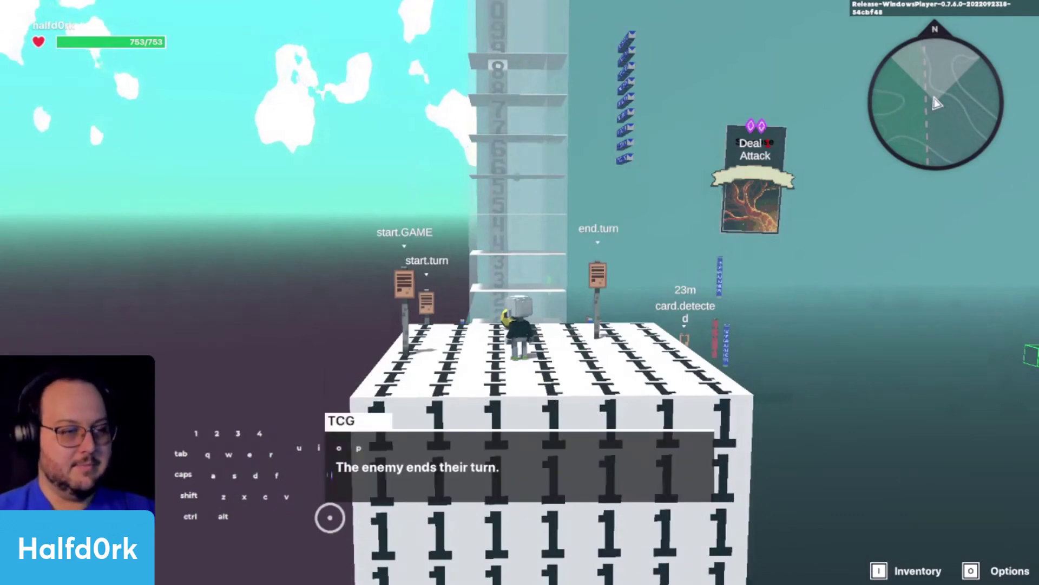
{"action": "key", "text": "e"}
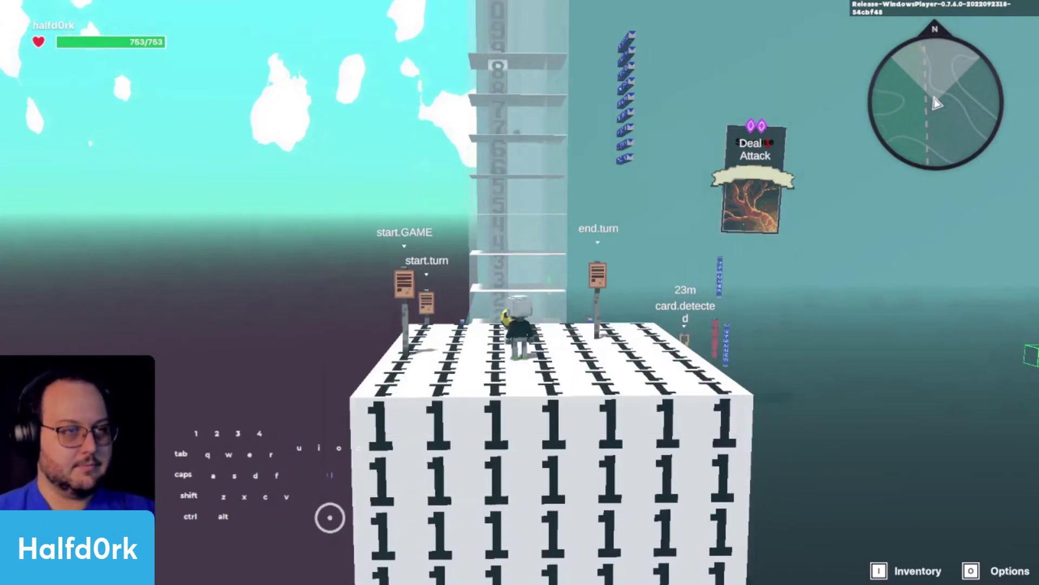
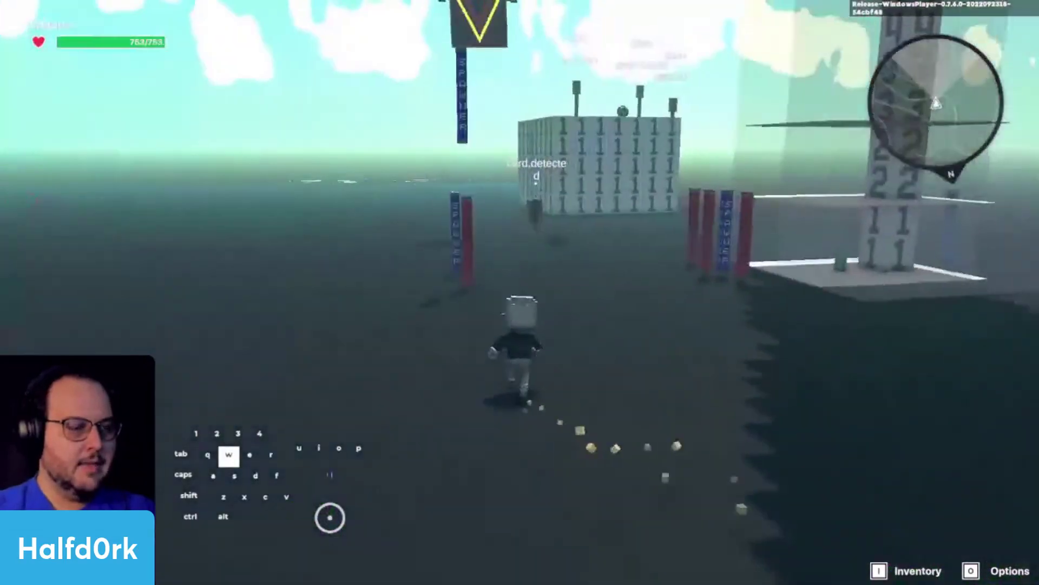
{"action": "key", "text": "a"}
{"action": "key", "text": "space"}
{"action": "key", "text": "space"}
{"action": "key", "text": "a"}
{"action": "key", "text": "shift+space"}
{"action": "key", "text": "w"}
{"action": "key", "text": "space"}
{"action": "key", "text": "a"}
{"action": "key", "text": "space"}
{"action": "key", "text": "space"}
{"action": "key", "text": "d"}
{"action": "key", "text": "space"}
{"action": "key", "text": "d"}
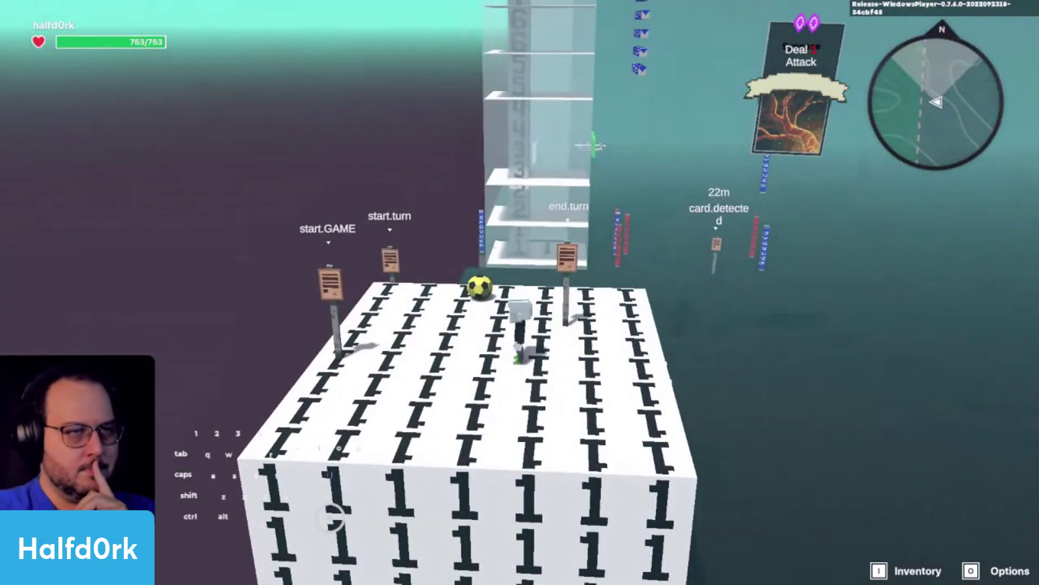
{"action": "key", "text": "Tab"}
{"action": "key", "text": "q"}
{"action": "left_click_drag", "start_coordinate": [674, 310], "coordinate": [688, 387]}
{"action": "key", "text": "s"}
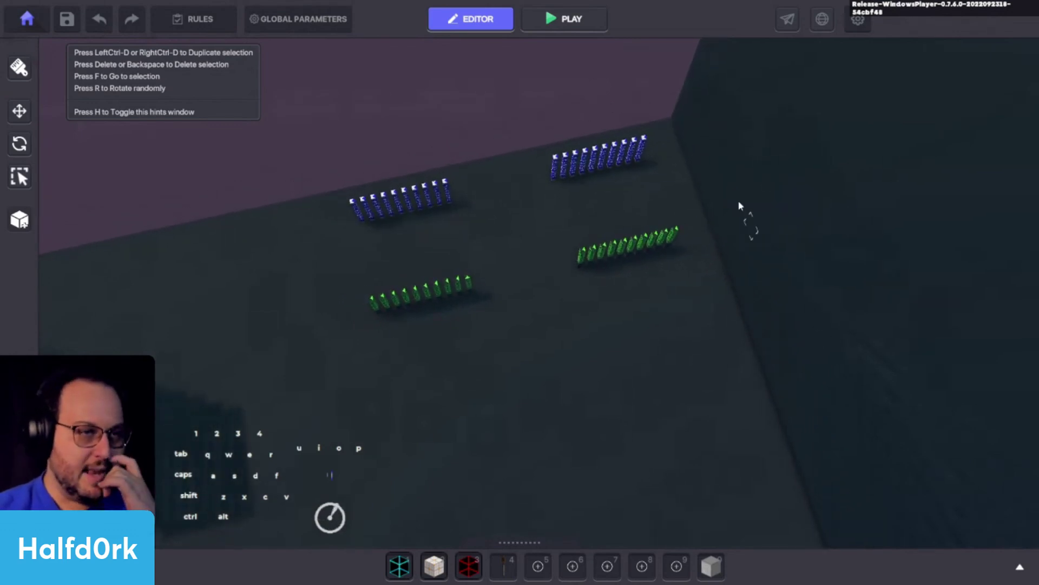
Look over the card board layout from above in the editor
{"action": "left_click", "coordinate": [585, 433]}
{"action": "left_click", "coordinate": [606, 457]}
{"action": "left_click", "coordinate": [631, 320]}
{"action": "left_click_drag", "start_coordinate": [575, 386], "coordinate": [459, 434]}
{"action": "left_click", "coordinate": [419, 410]}
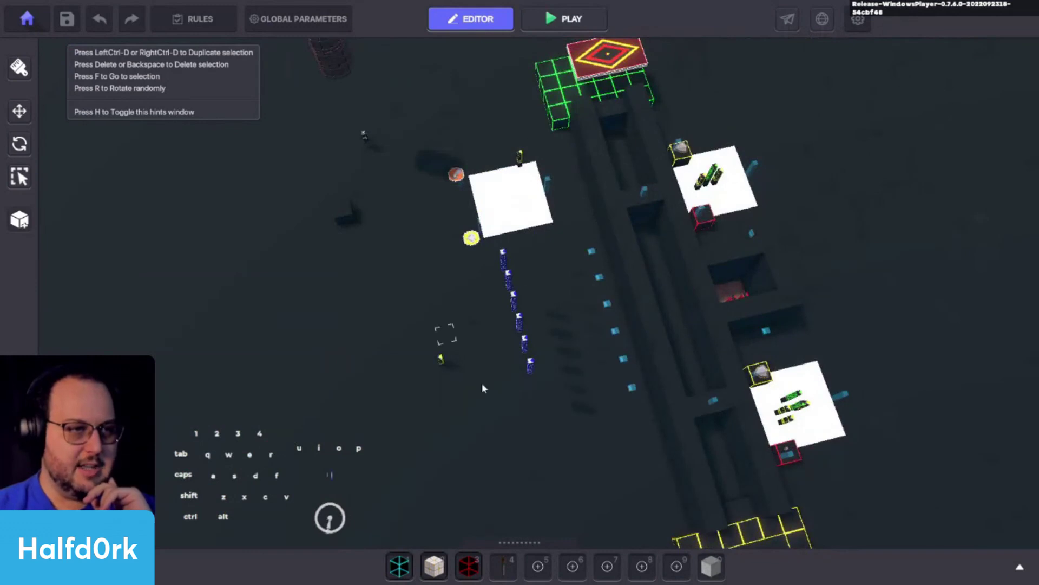
{"action": "left_click", "coordinate": [688, 362]}
{"action": "left_click", "coordinate": [849, 171]}
{"action": "scroll", "scroll_direction": "down", "scroll_amount": 3}
Orbit around the spawner rows and select the tower's White Carpet door entity
{"action": "left_click_drag", "start_coordinate": [490, 313], "coordinate": [507, 366]}
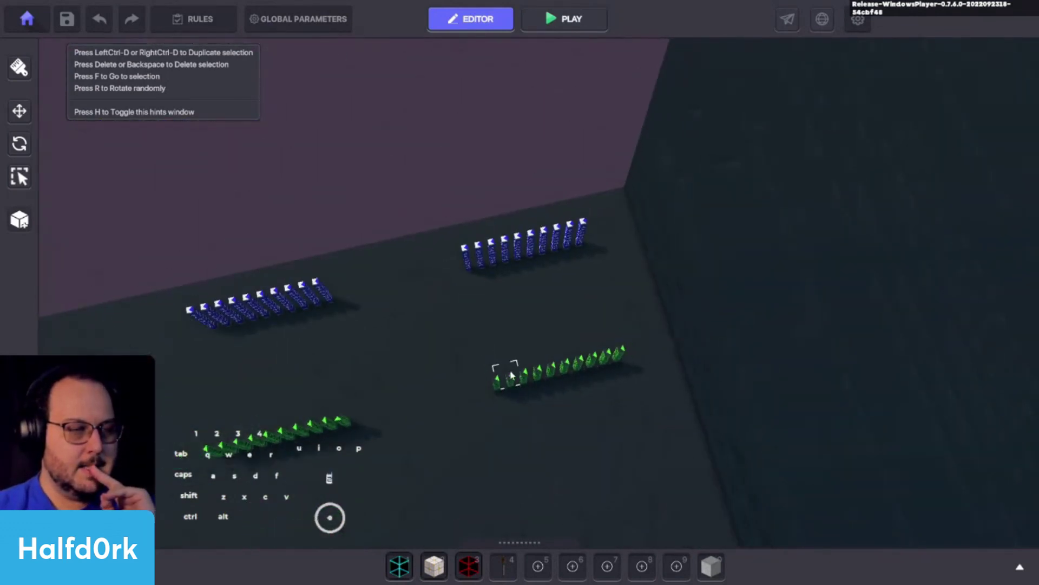
{"action": "left_click_drag", "start_coordinate": [604, 458], "coordinate": [616, 403]}
{"action": "left_click_drag", "start_coordinate": [616, 402], "coordinate": [628, 356]}
{"action": "left_click", "coordinate": [628, 357]}
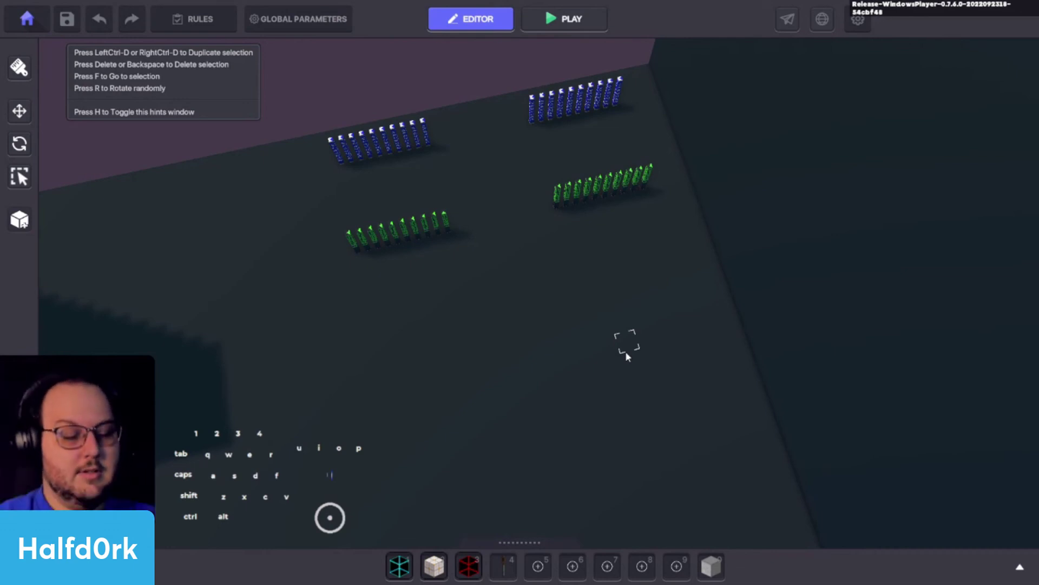
{"action": "left_click_drag", "start_coordinate": [599, 276], "coordinate": [580, 223]}
{"action": "left_click", "coordinate": [508, 236]}
{"action": "key", "text": "f"}
Move the view toward the number tower and carpet to inspect the White Carpet's properties
{"action": "left_click_drag", "start_coordinate": [610, 350], "coordinate": [817, 245]}
{"action": "key", "text": "d"}
{"action": "left_click_drag", "start_coordinate": [588, 307], "coordinate": [702, 309]}
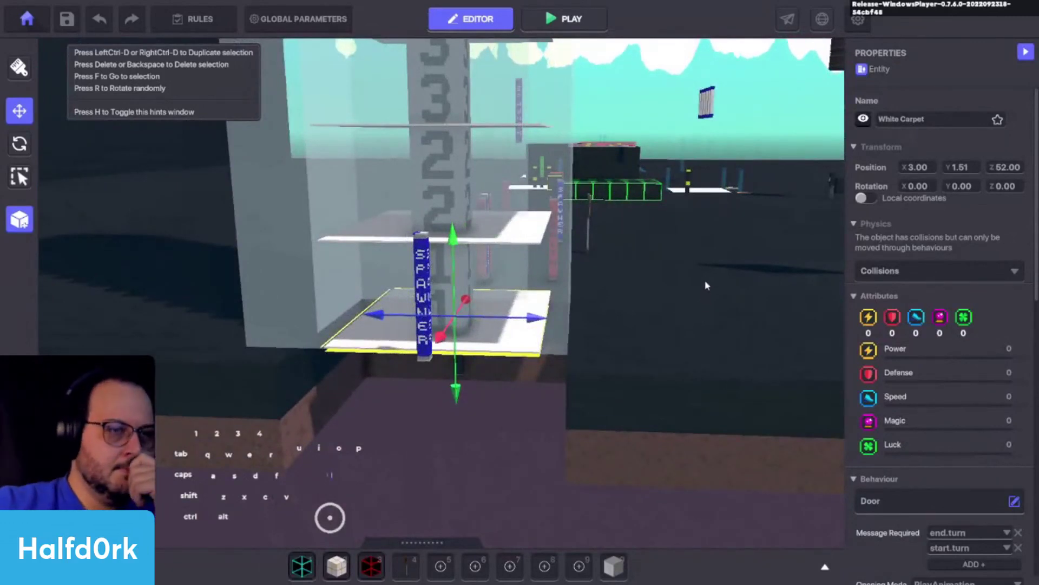
{"action": "left_click_drag", "start_coordinate": [976, 410], "coordinate": [970, 423]}
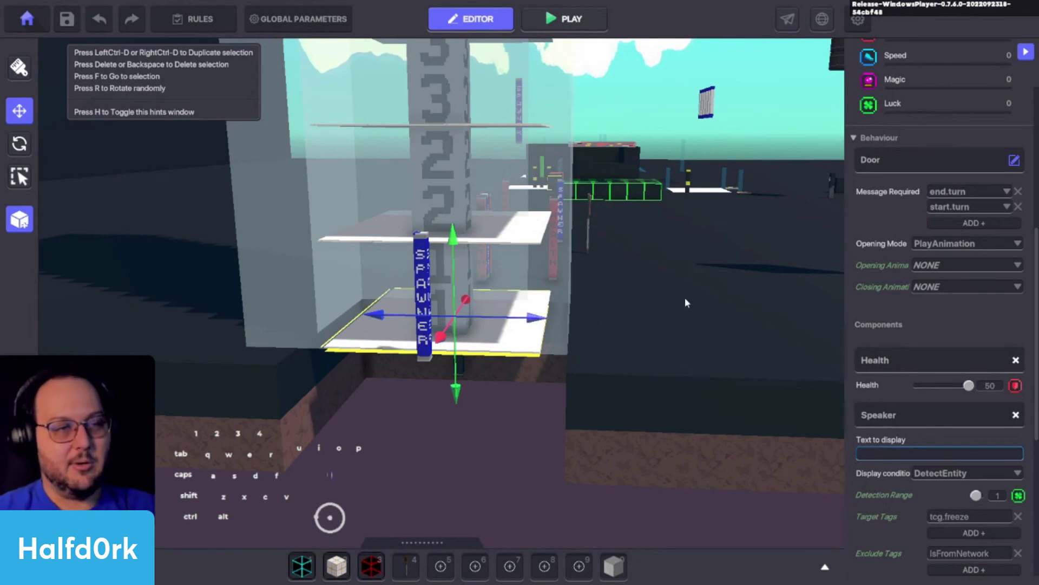
{"action": "left_click_drag", "start_coordinate": [728, 305], "coordinate": [669, 304]}
{"action": "left_click", "coordinate": [668, 305]}
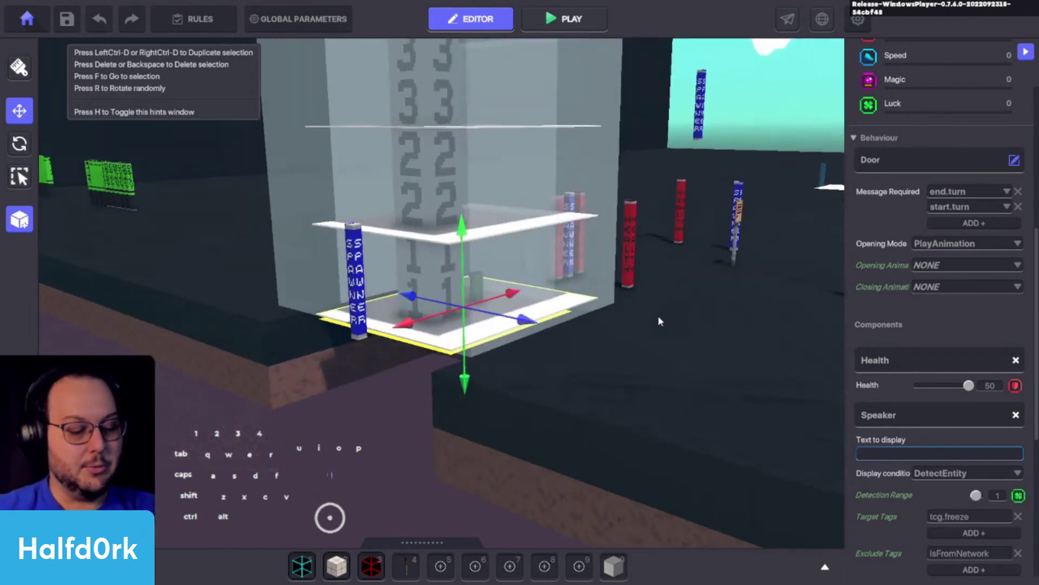